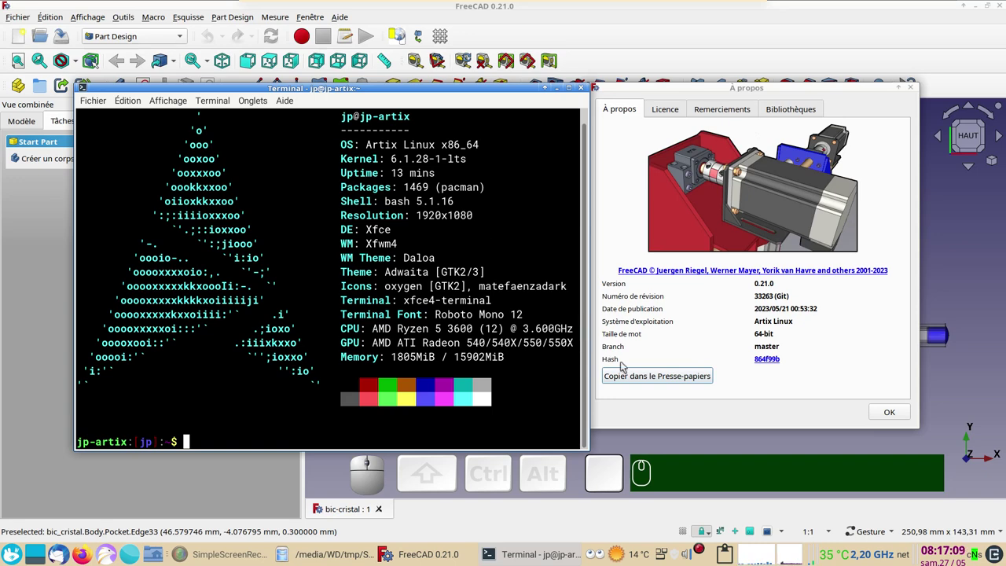
Dismiss the About FreeCAD dialog, then orbit and zoom around the pen and cap model.
{"action": "left_click", "coordinate": [891, 414]}
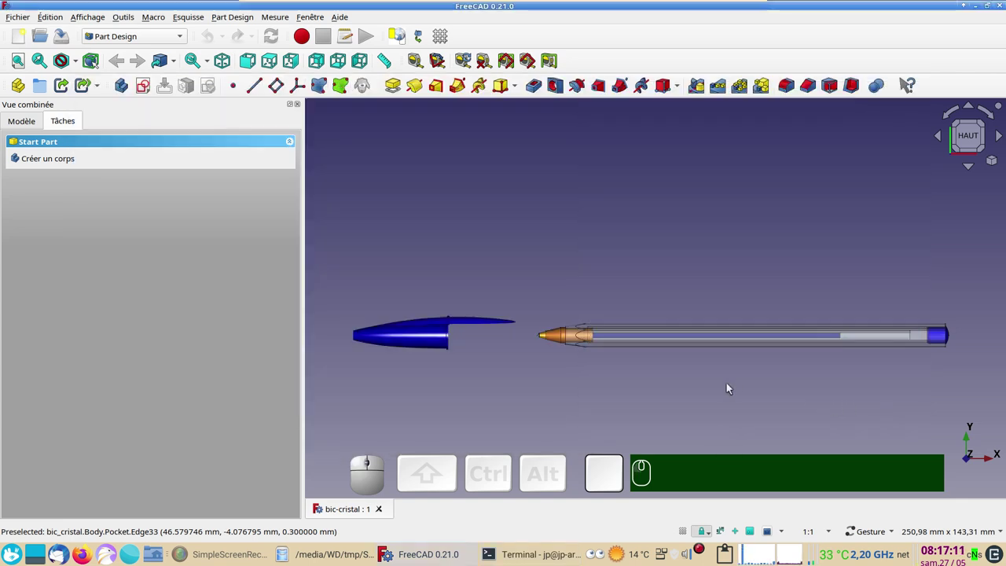
{"action": "left_click_drag", "start_coordinate": [480, 246], "coordinate": [475, 254]}
{"action": "left_click_drag", "start_coordinate": [714, 274], "coordinate": [695, 278]}
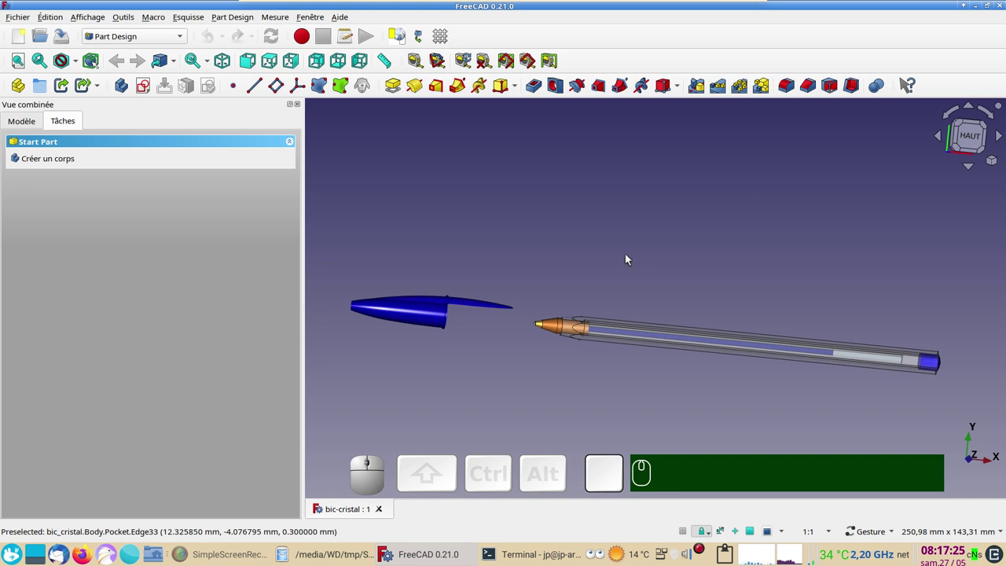
{"action": "left_click_drag", "start_coordinate": [562, 253], "coordinate": [603, 297]}
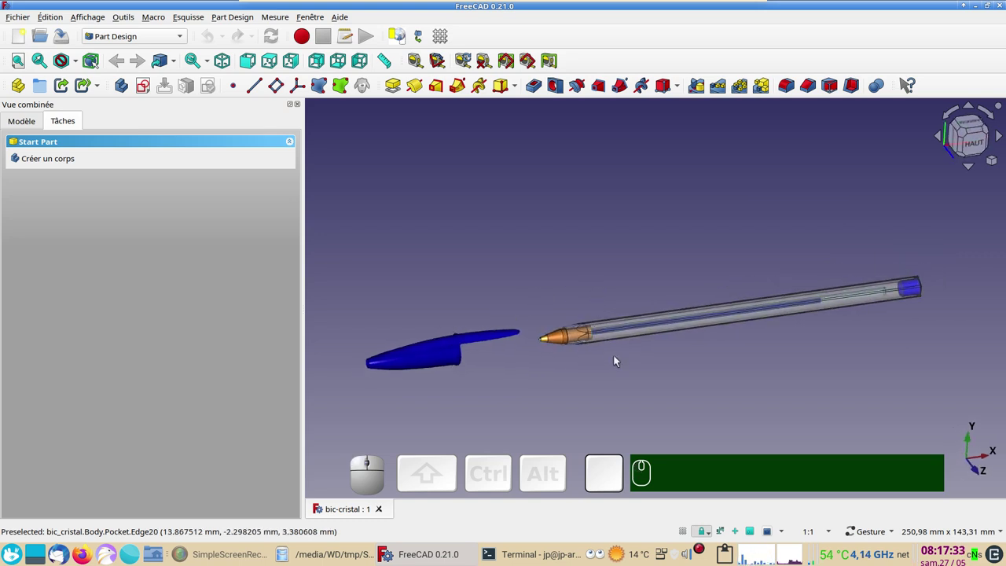
{"action": "left_click_drag", "start_coordinate": [517, 275], "coordinate": [608, 371]}
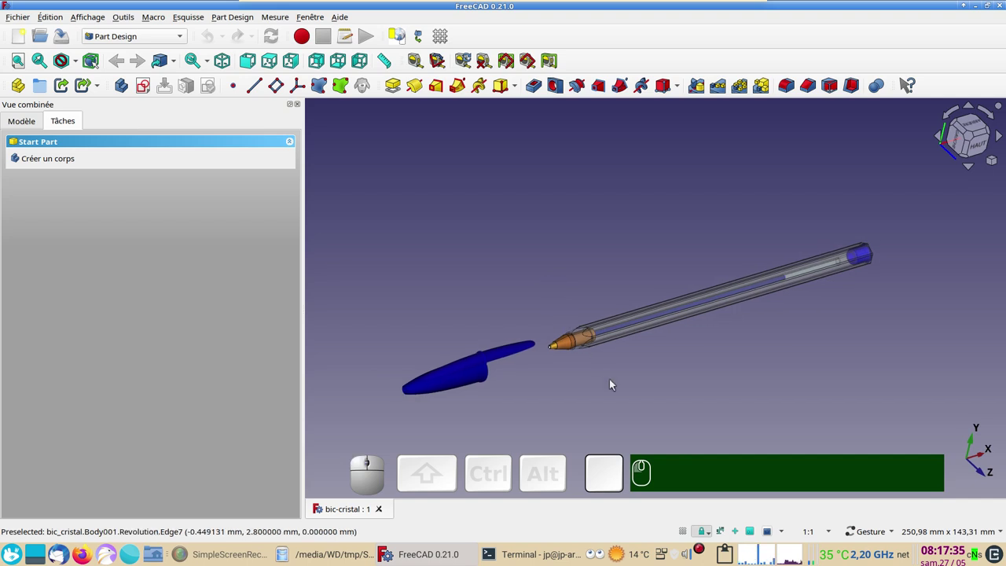
{"action": "scroll", "scroll_direction": "up", "scroll_amount": 3}
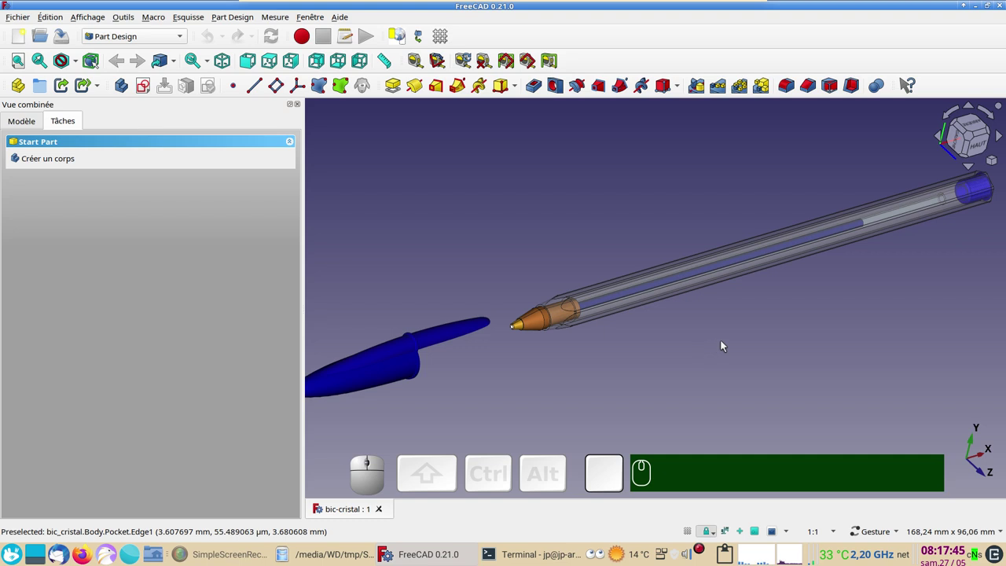
{"action": "scroll", "scroll_direction": "down", "scroll_amount": 3}
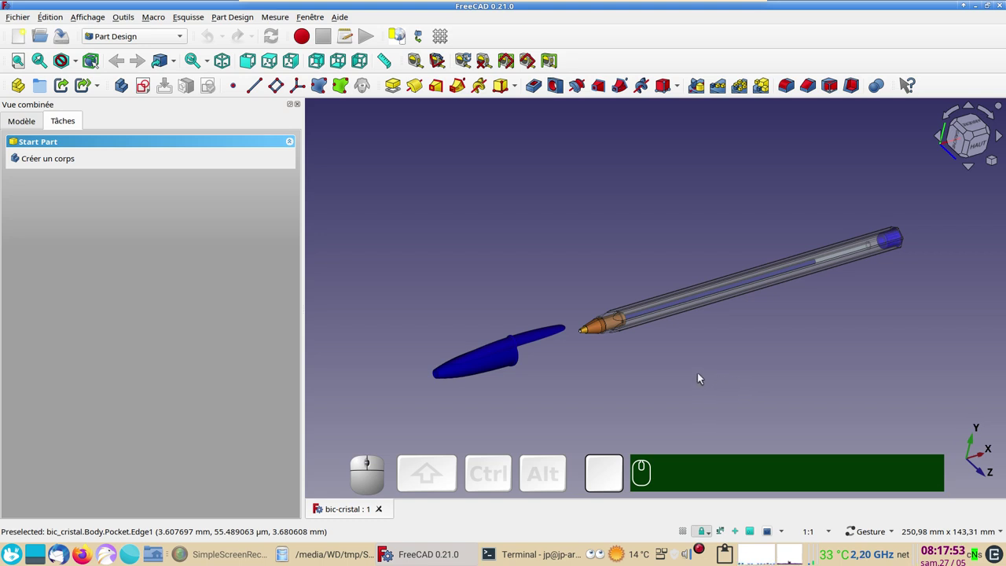
{"action": "left_click_drag", "start_coordinate": [740, 369], "coordinate": [699, 369]}
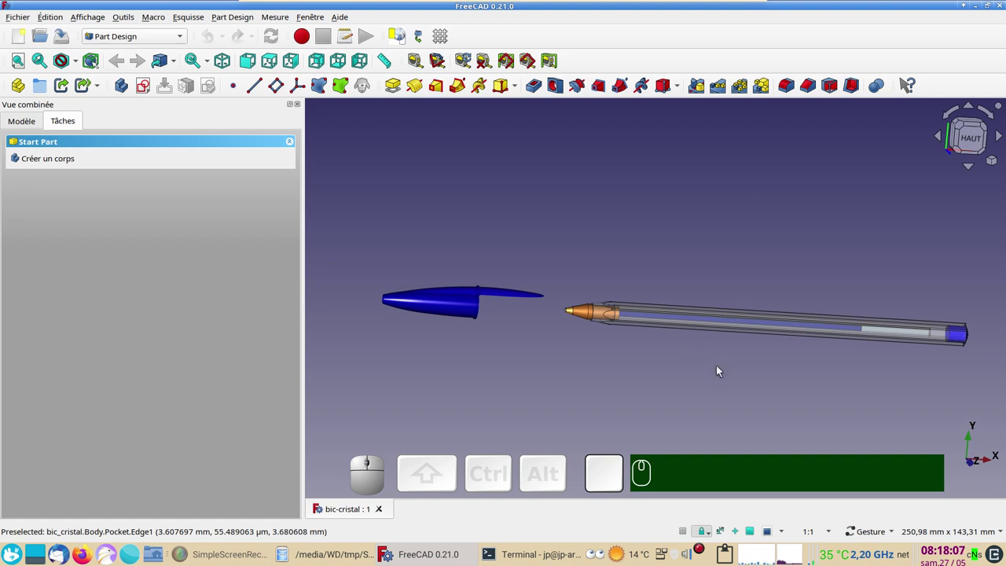
{"action": "left_click_drag", "start_coordinate": [572, 258], "coordinate": [582, 365]}
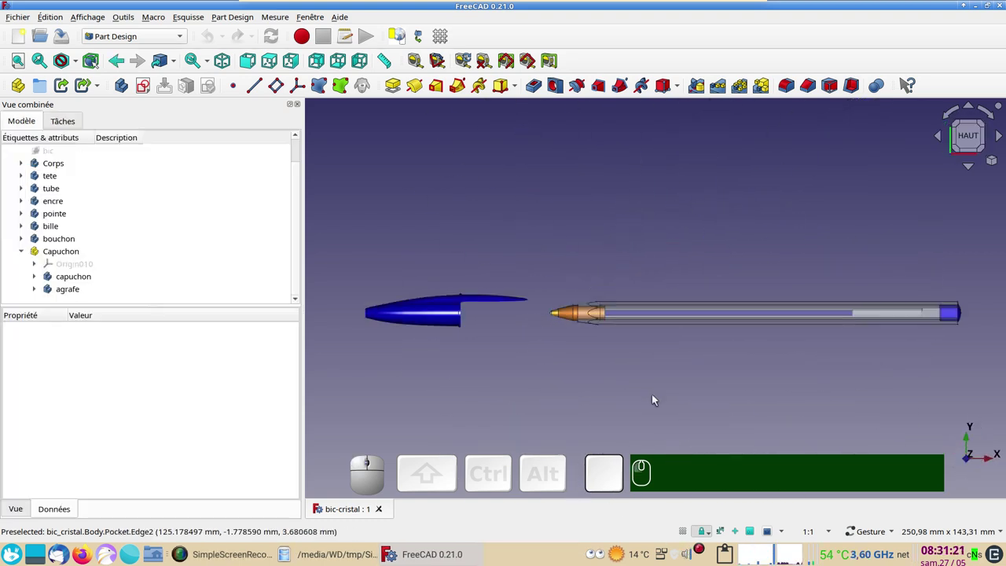
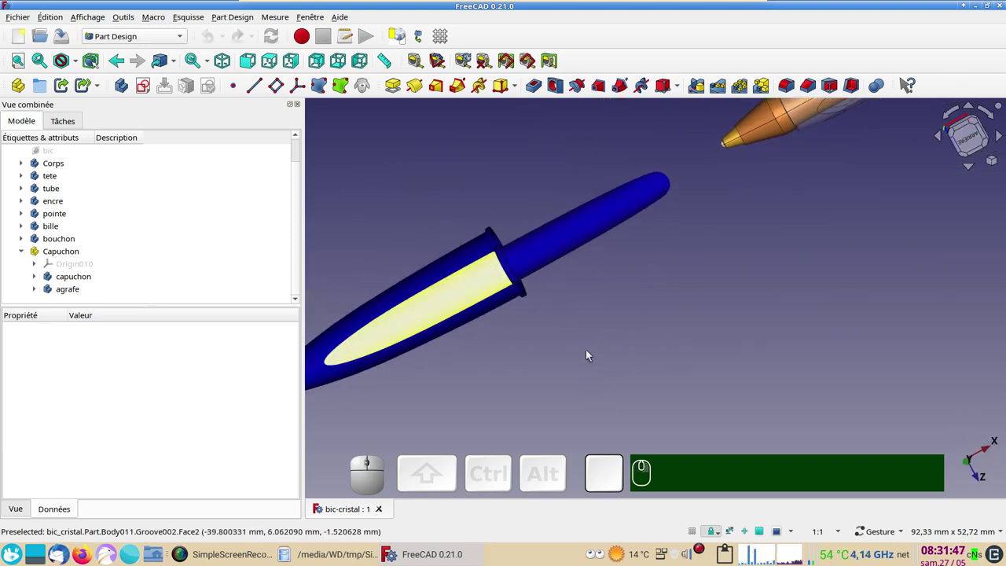
Orbit around the cap and reset to a top view of the pen.
{"action": "left_click_drag", "start_coordinate": [544, 380], "coordinate": [520, 273]}
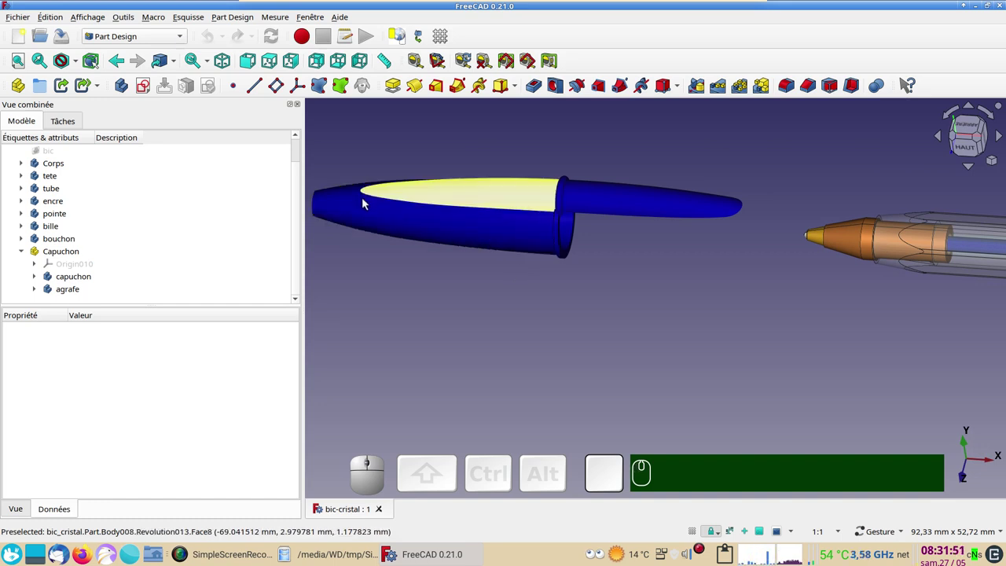
{"action": "left_click_drag", "start_coordinate": [692, 372], "coordinate": [848, 228]}
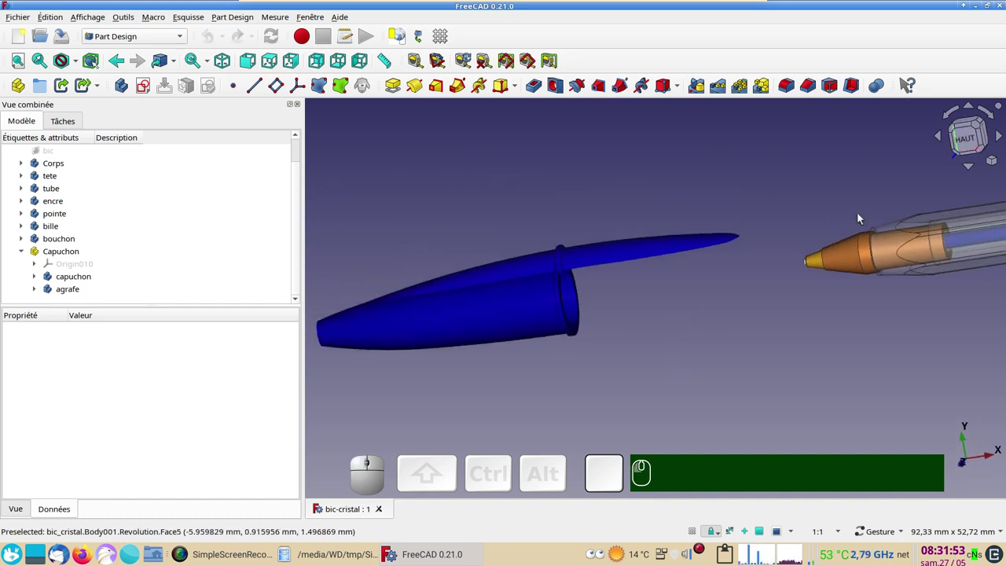
{"action": "left_click", "coordinate": [970, 144]}
{"action": "scroll", "scroll_direction": "down", "scroll_amount": 3}
{"action": "left_click_drag", "start_coordinate": [695, 276], "coordinate": [512, 230]}
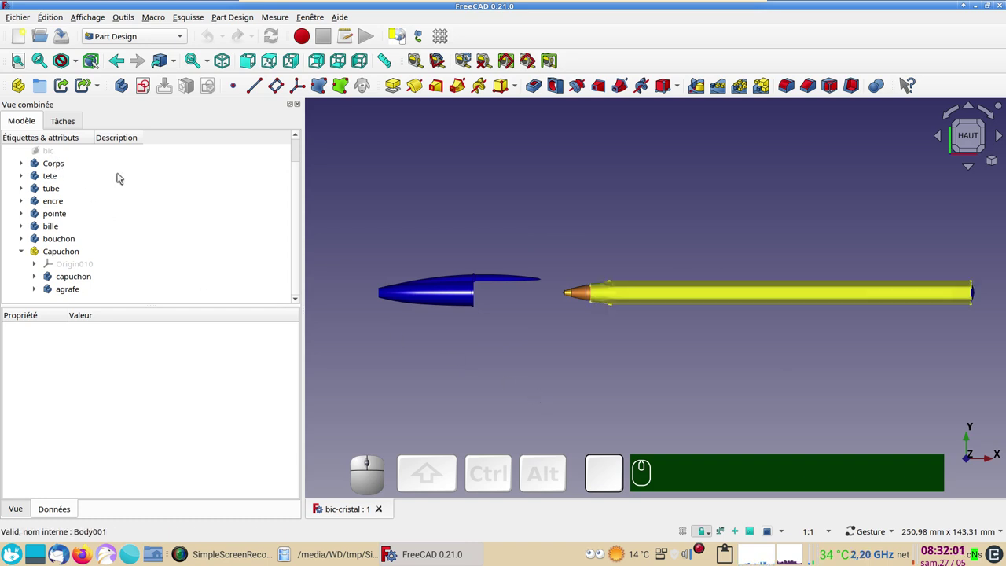
{"action": "left_click_drag", "start_coordinate": [299, 192], "coordinate": [155, 217]}
Select the Corps body and the tete piece in the tree to inspect them, then clear the selection.
{"action": "left_click", "coordinate": [48, 195]}
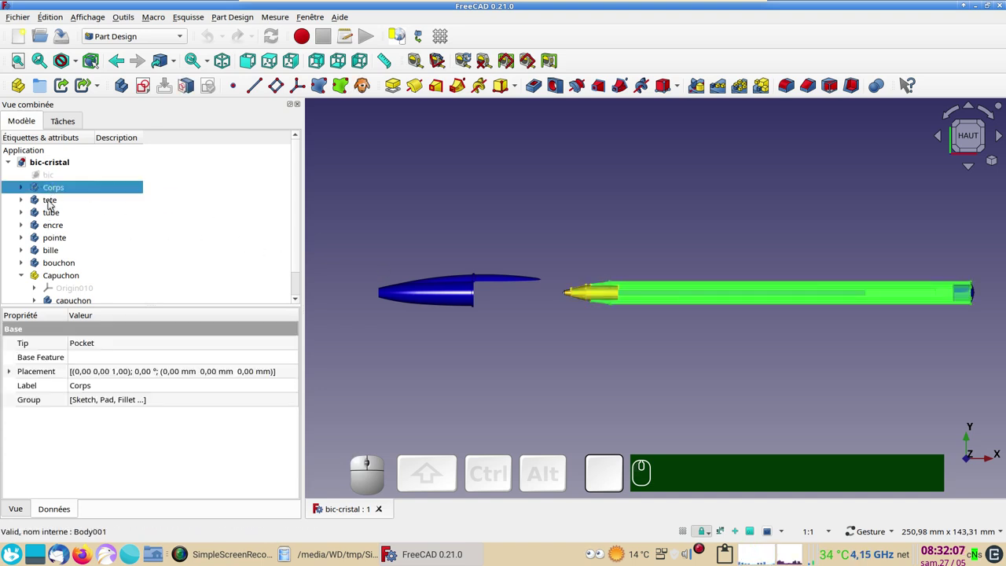
{"action": "left_click", "coordinate": [381, 189]}
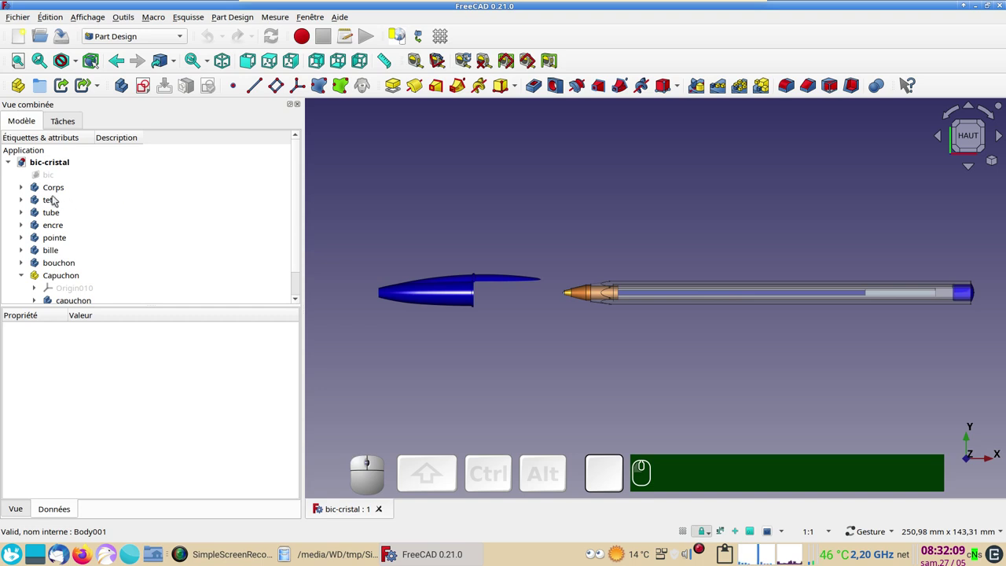
{"action": "left_click", "coordinate": [57, 201]}
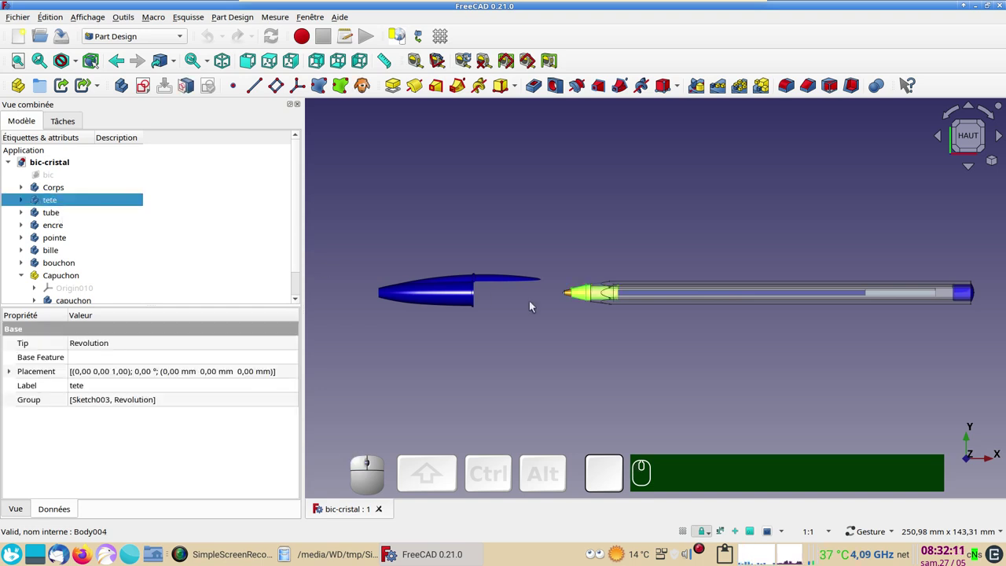
{"action": "left_click", "coordinate": [584, 324]}
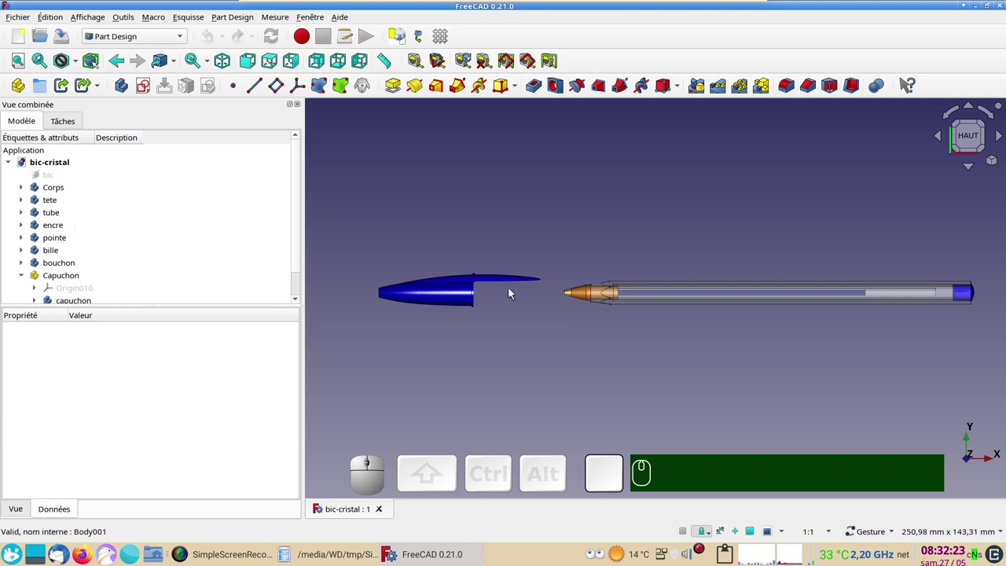
Pan and zoom the view to centre the cap end of the pen.
{"action": "scroll", "scroll_direction": "up", "scroll_amount": 3}
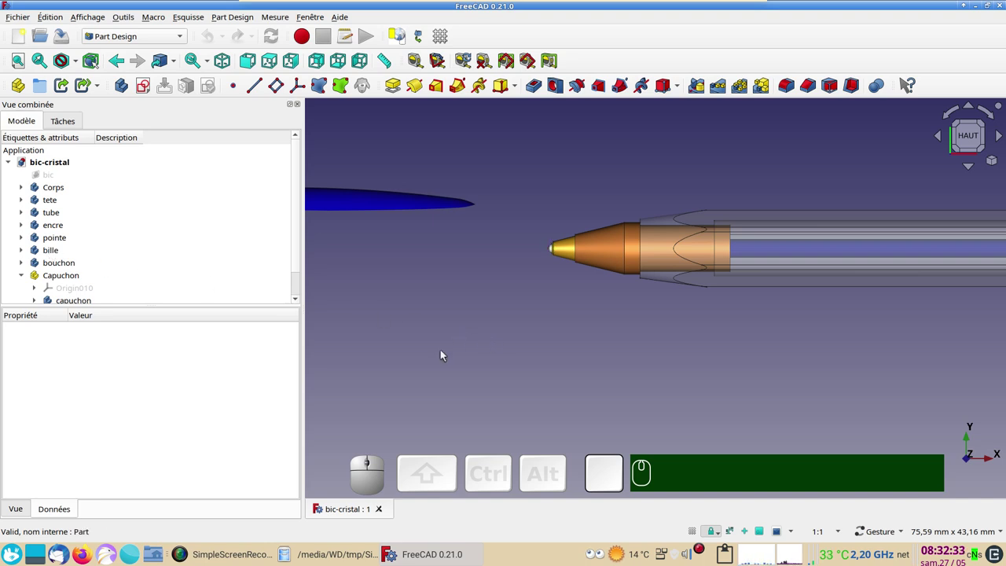
{"action": "left_click_drag", "start_coordinate": [434, 353], "coordinate": [645, 377]}
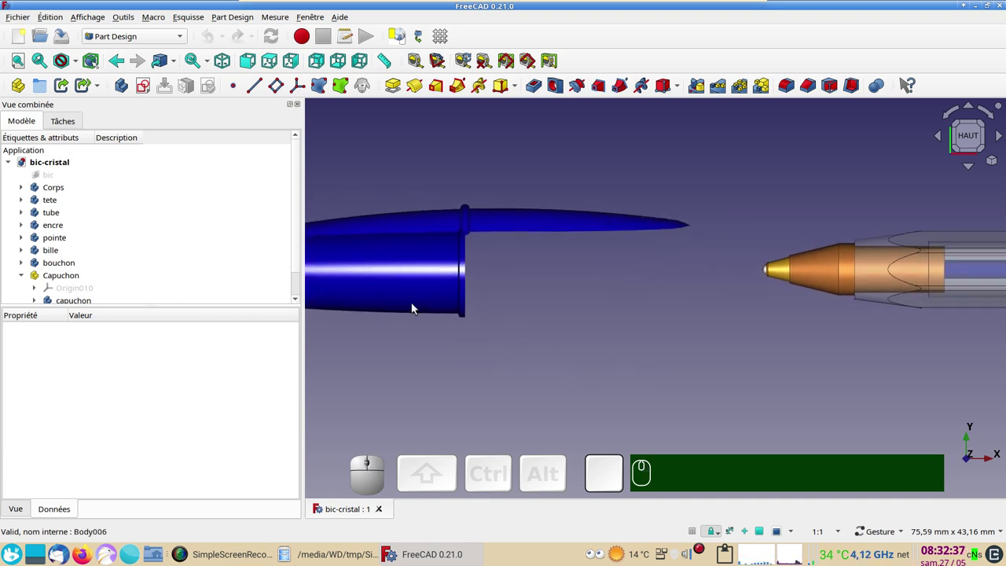
{"action": "scroll", "scroll_direction": "down", "scroll_amount": 3}
{"action": "left_click_drag", "start_coordinate": [598, 366], "coordinate": [473, 363]}
{"action": "scroll", "scroll_direction": "down", "scroll_amount": 3}
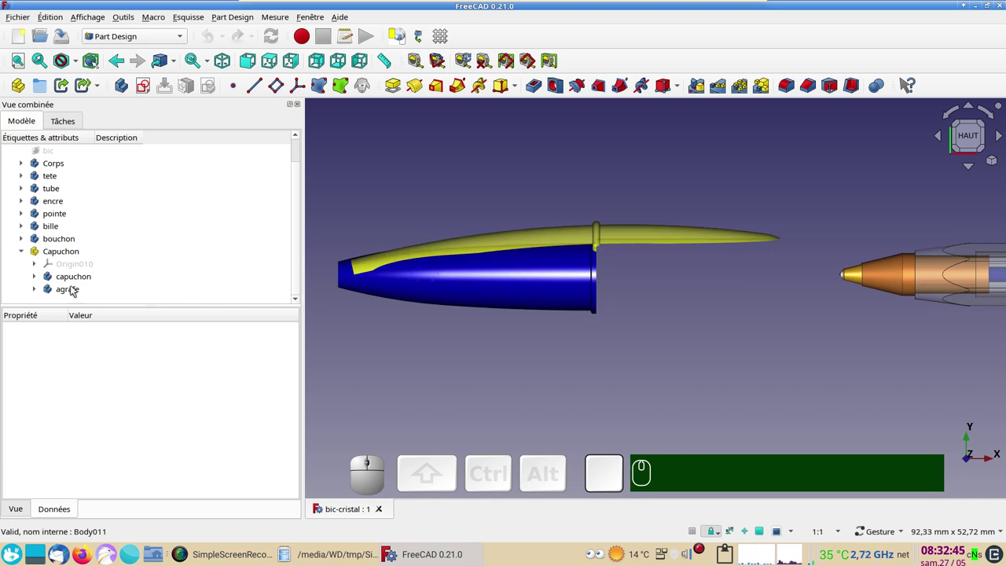
{"action": "scroll", "scroll_direction": "down", "scroll_amount": 3}
{"action": "scroll", "scroll_direction": "down", "scroll_amount": 3}
{"action": "left_click_drag", "start_coordinate": [817, 402], "coordinate": [552, 343]}
{"action": "scroll", "scroll_direction": "down", "scroll_amount": 3}
{"action": "left_click_drag", "start_coordinate": [598, 361], "coordinate": [625, 364]}
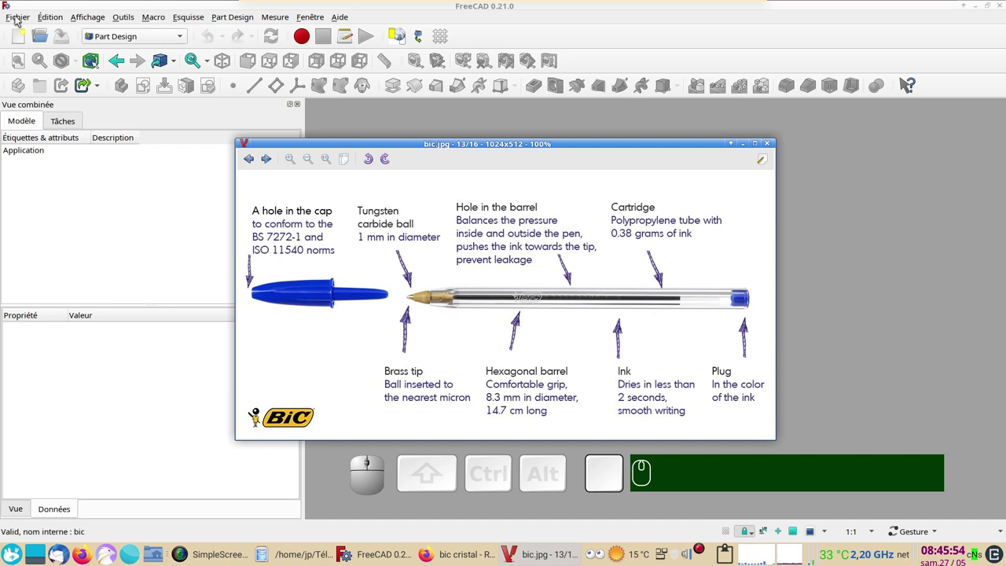
Create a new document and start an import, browsing to the bic-cristal project folder.
{"action": "left_click", "coordinate": [23, 41]}
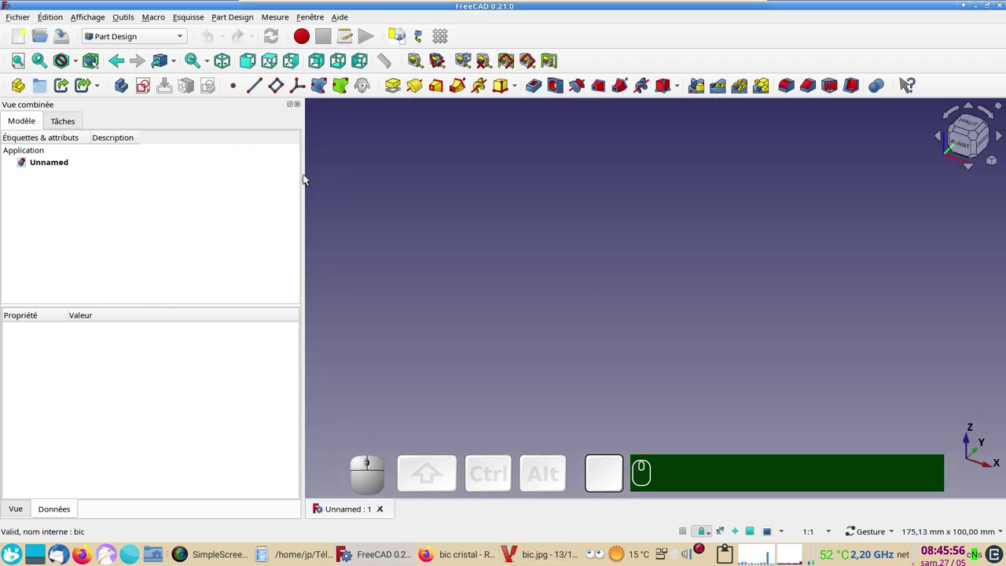
{"action": "left_click", "coordinate": [24, 21]}
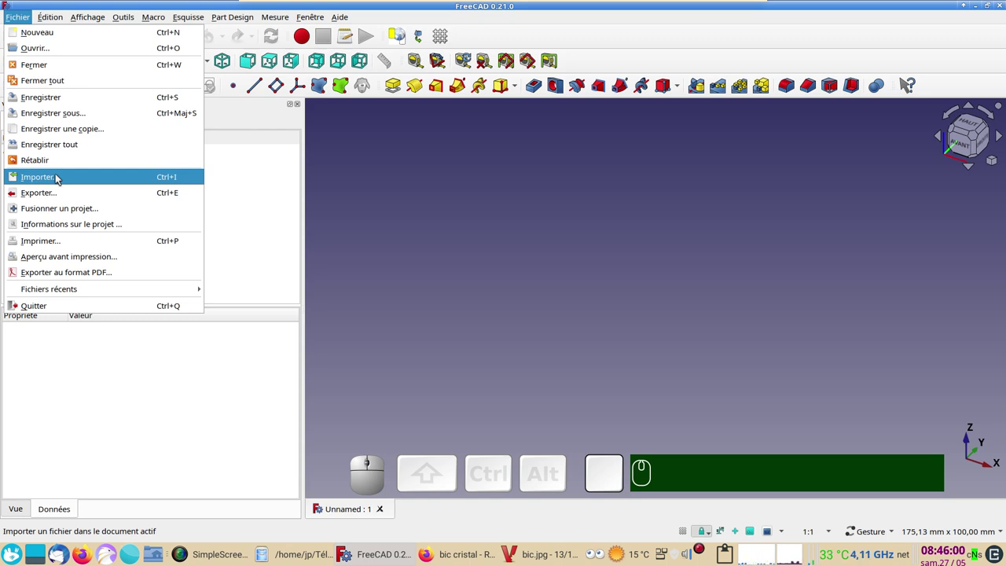
{"action": "left_click", "coordinate": [61, 177]}
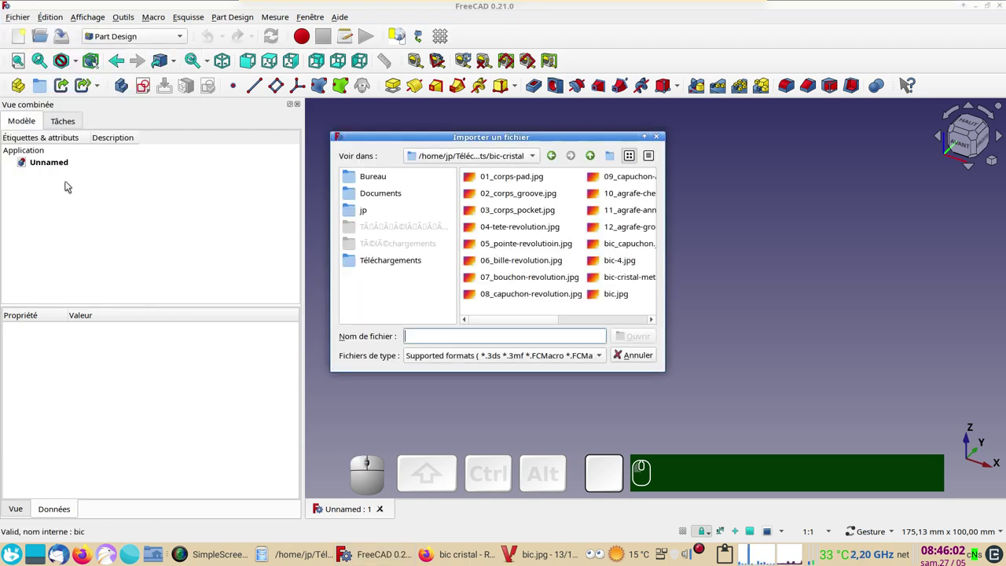
{"action": "left_click", "coordinate": [403, 263]}
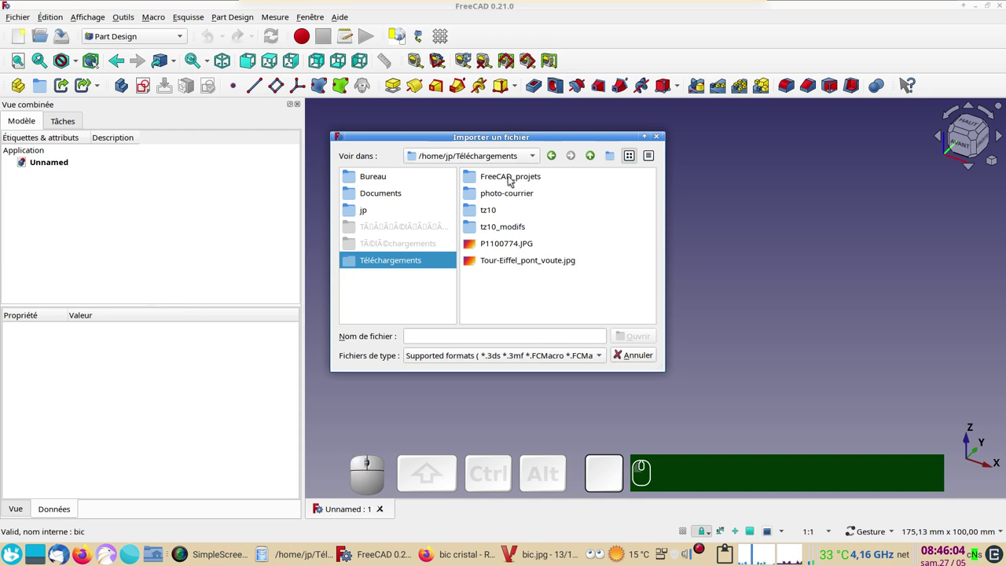
{"action": "left_click", "coordinate": [512, 180]}
{"action": "left_click", "coordinate": [486, 180]}
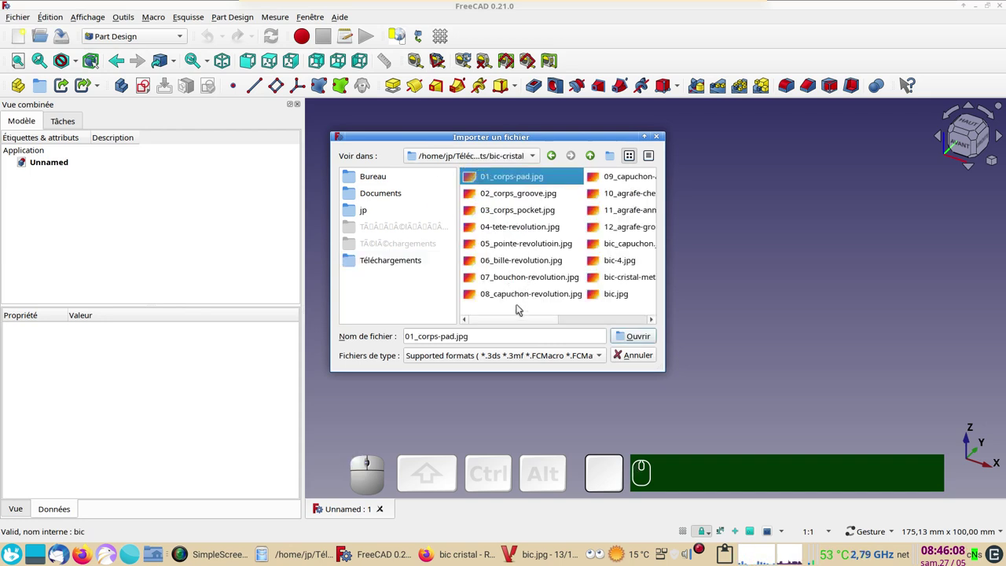
Import bic.jpg as an image plane and view it straight down from the top.
{"action": "left_click_drag", "start_coordinate": [522, 325], "coordinate": [589, 308]}
{"action": "left_click", "coordinate": [608, 299]}
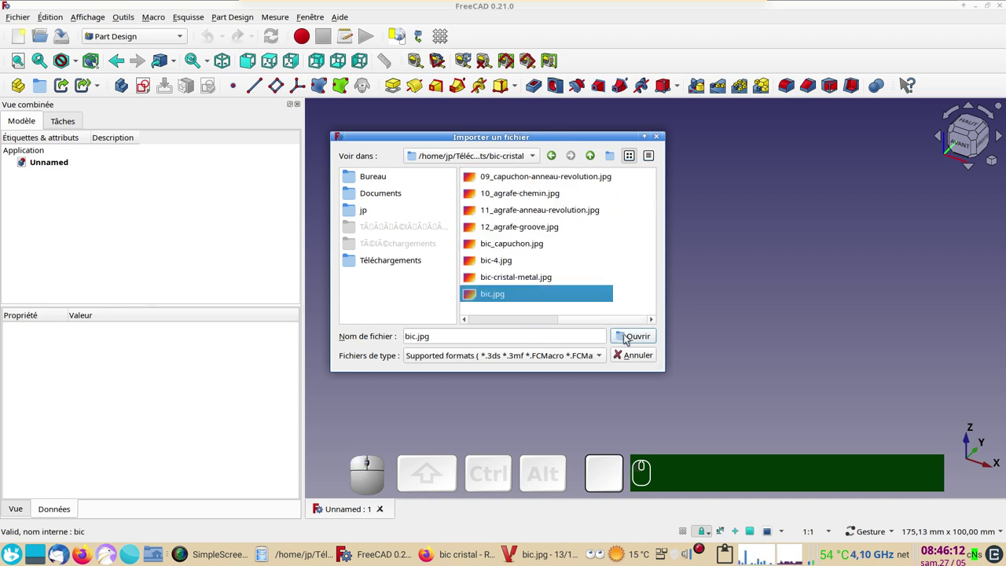
{"action": "left_click", "coordinate": [629, 338]}
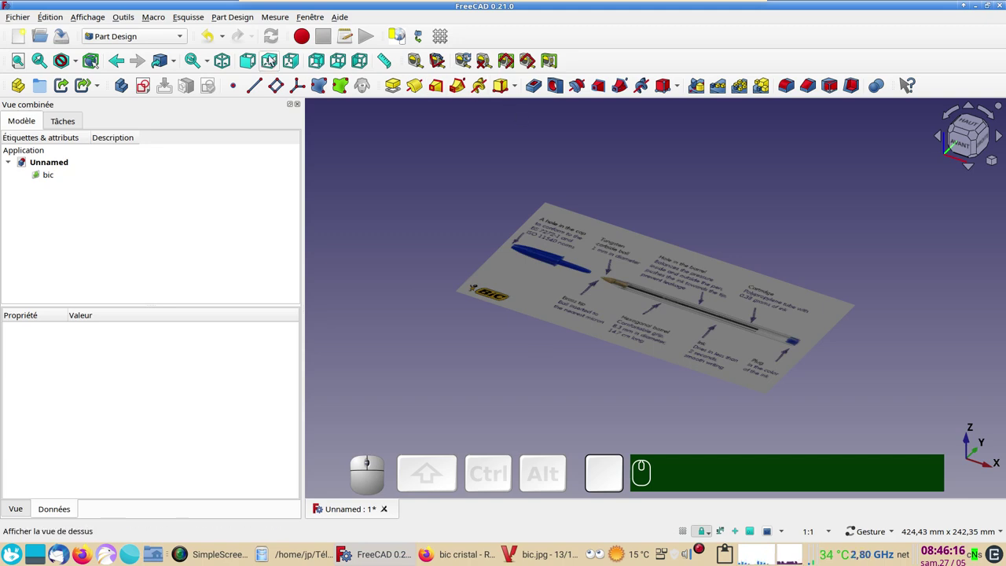
{"action": "left_click", "coordinate": [274, 60]}
{"action": "scroll", "scroll_direction": "up", "scroll_amount": 3}
{"action": "scroll", "scroll_direction": "down", "scroll_amount": 3}
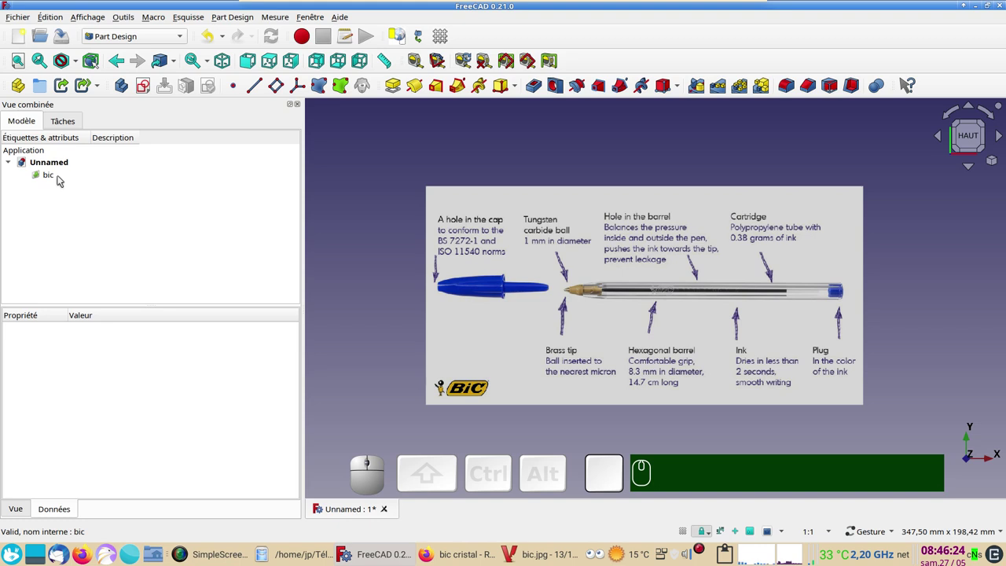
Open the bic image plane's settings and start calibrating its scale.
{"action": "right_click", "coordinate": [63, 179]}
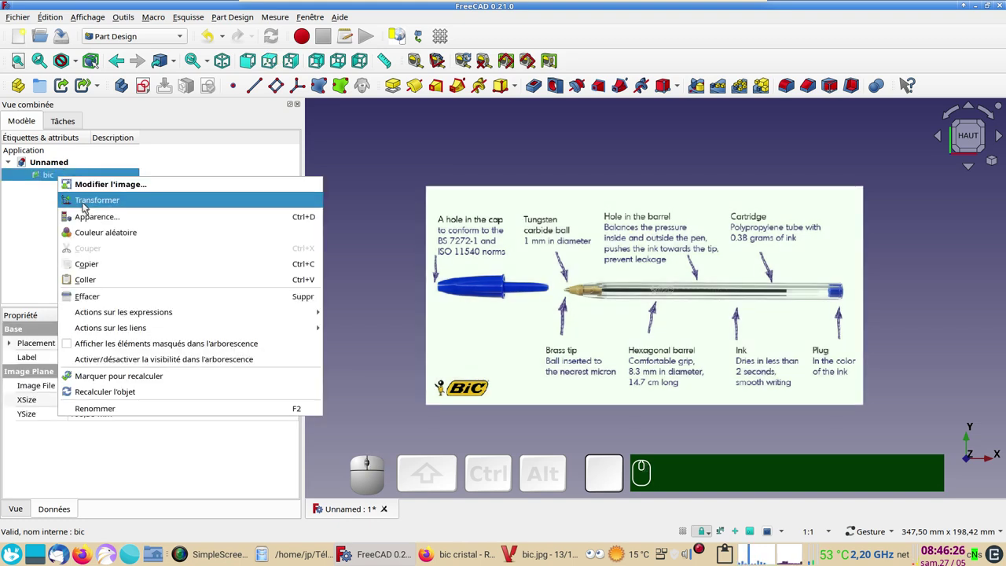
{"action": "left_click", "coordinate": [98, 183]}
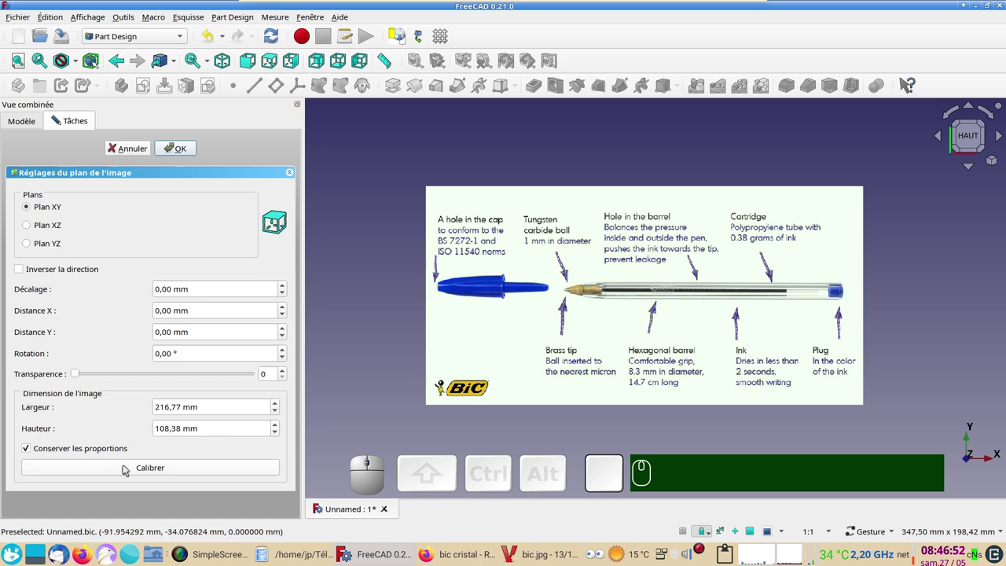
{"action": "scroll", "scroll_direction": "up", "scroll_amount": 3}
{"action": "scroll", "scroll_direction": "down", "scroll_amount": 3}
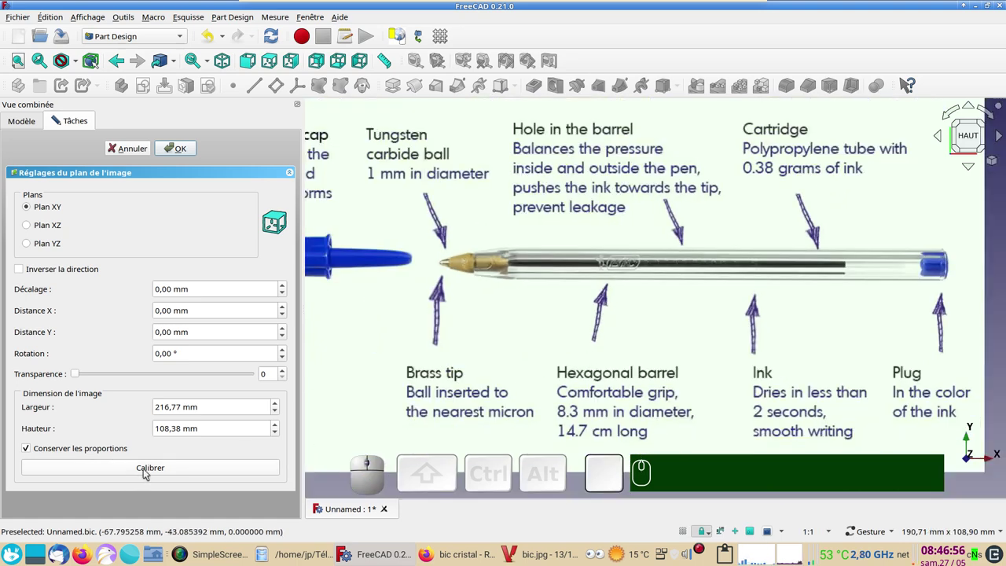
{"action": "left_click", "coordinate": [146, 473]}
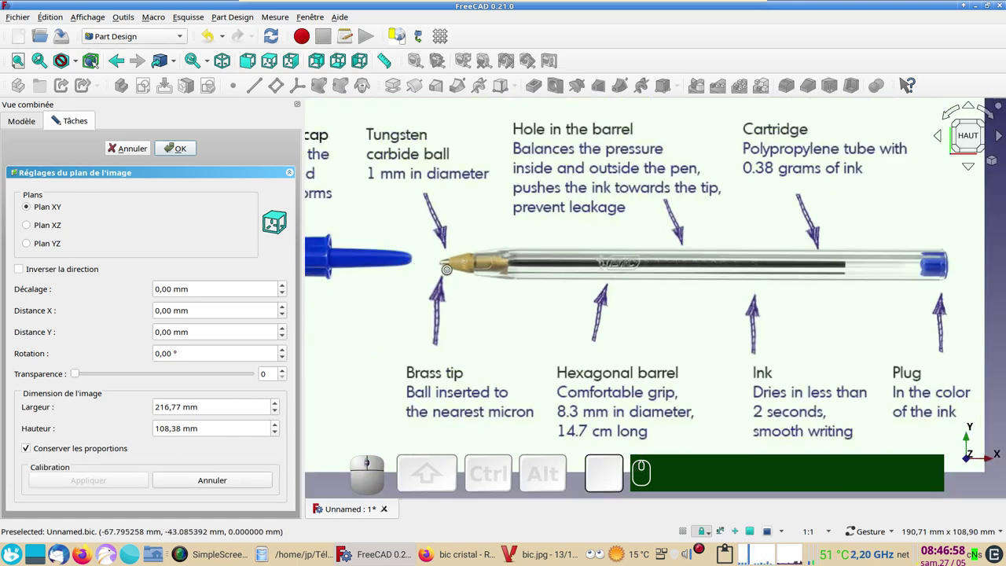
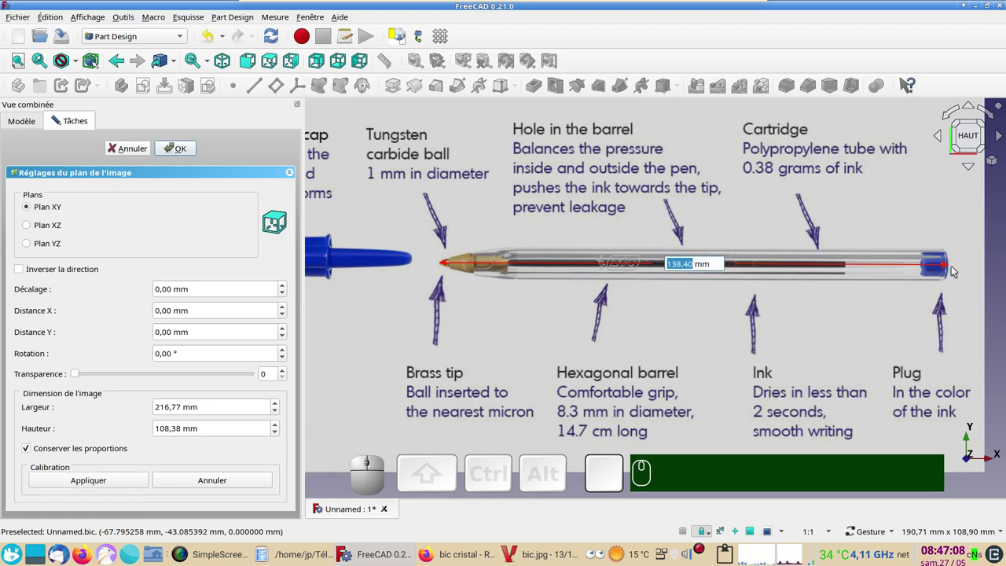
Enter the real pen length of 147 mm and apply the calibration.
{"action": "key", "text": "KP_1"}
{"action": "key", "text": "KP_4"}
{"action": "key", "text": "KP_4"}
{"action": "key", "text": "KP_7"}
{"action": "key", "text": "KP_7"}
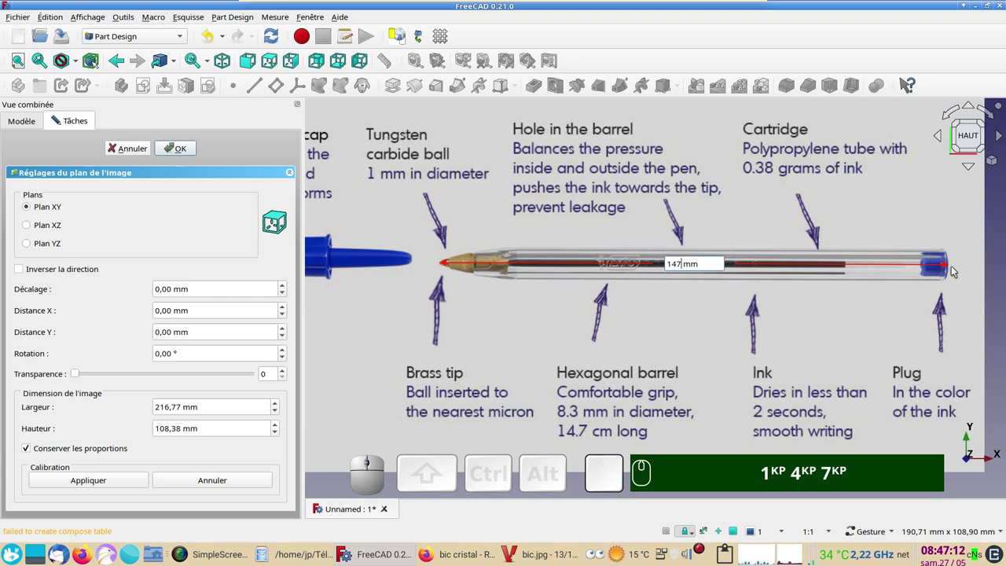
{"action": "key", "text": "KP_Enter"}
{"action": "key", "text": "KP_1"}
{"action": "key", "text": "KP_4"}
{"action": "key", "text": "KP_7"}
{"action": "key", "text": "Return"}
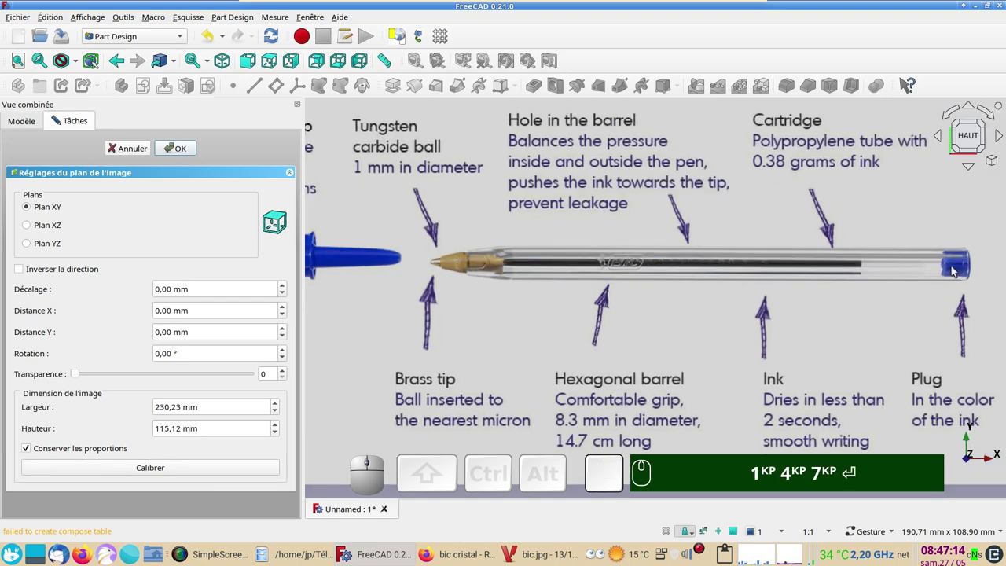
Zoom over the calibrated image and bring up the view options.
{"action": "scroll", "scroll_direction": "down", "scroll_amount": 3}
{"action": "scroll", "scroll_direction": "up", "scroll_amount": 3}
{"action": "right_click", "coordinate": [736, 316]}
{"action": "right_click", "coordinate": [694, 344]}
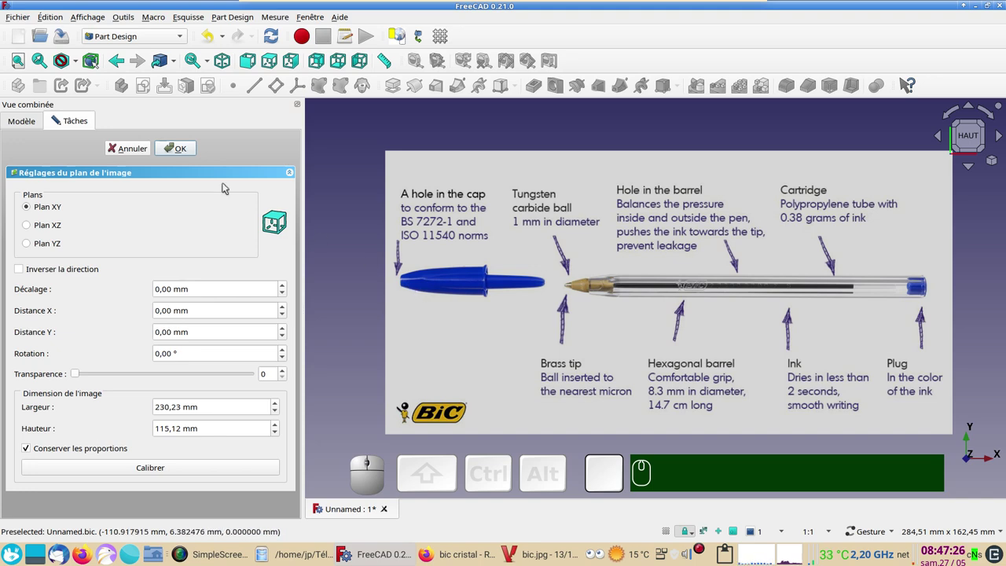
{"action": "left_click", "coordinate": [102, 23]}
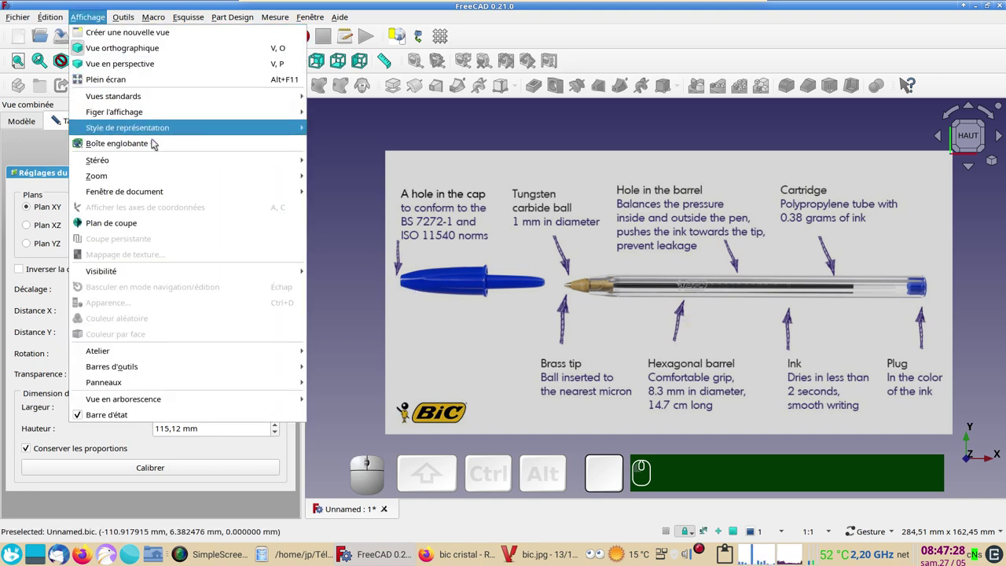
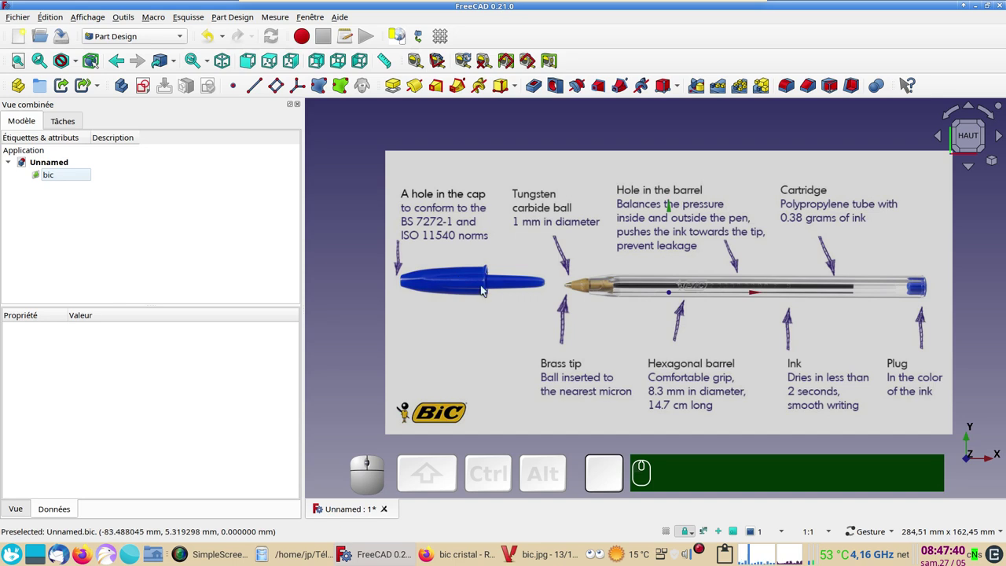
Select the bic image and open its Placement editor, zooming to locate the pen tip.
{"action": "left_click", "coordinate": [62, 177]}
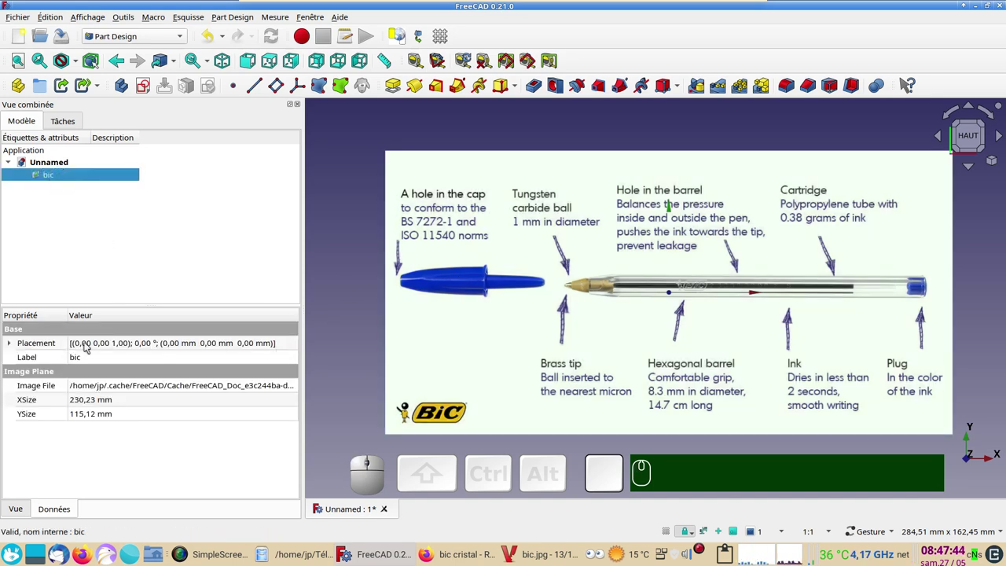
{"action": "left_click", "coordinate": [297, 347]}
{"action": "left_click", "coordinate": [297, 347]}
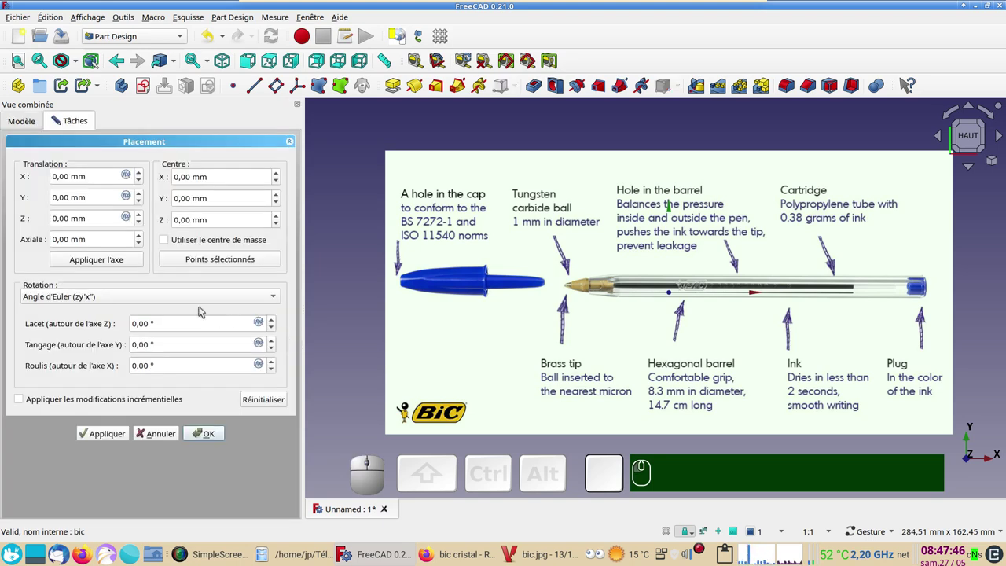
{"action": "scroll", "scroll_direction": "down", "scroll_amount": 3}
{"action": "scroll", "scroll_direction": "down", "scroll_amount": 3}
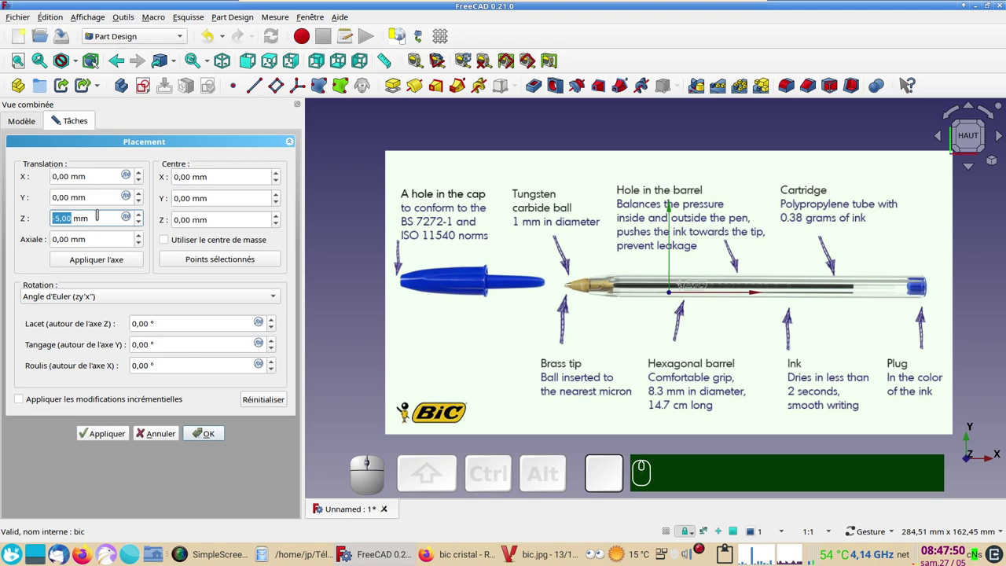
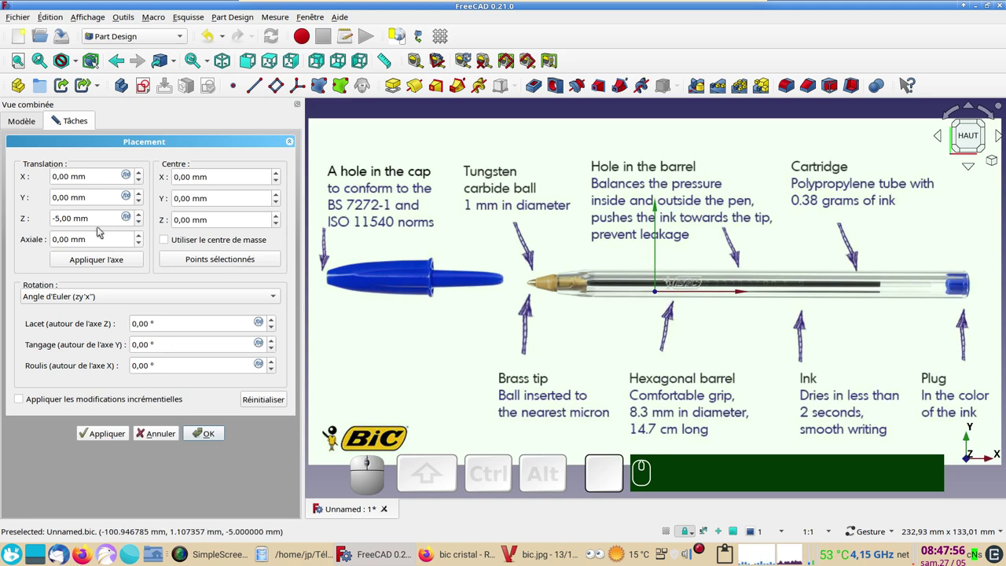
{"action": "scroll", "scroll_direction": "up", "scroll_amount": 3}
{"action": "scroll", "scroll_direction": "up", "scroll_amount": 3}
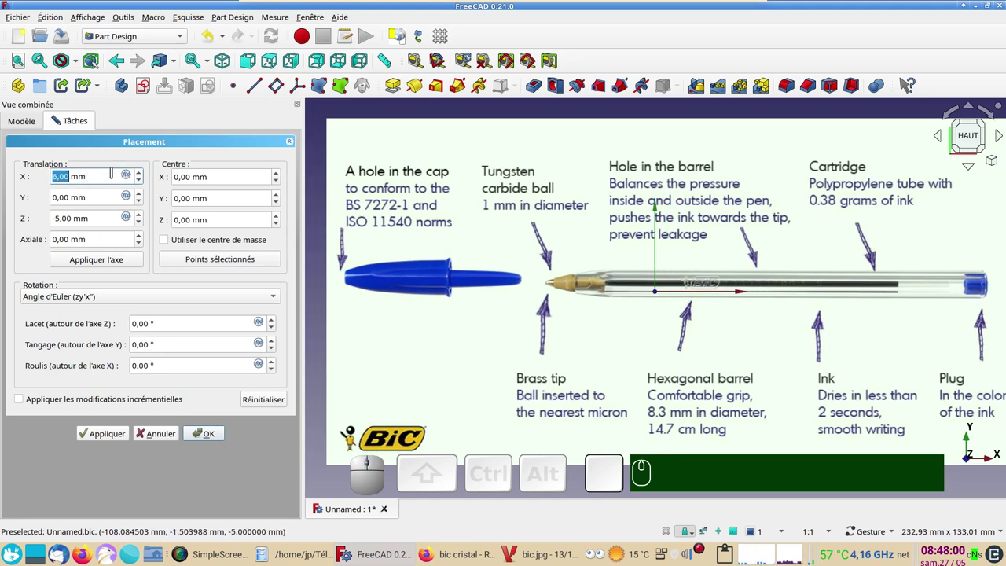
{"action": "scroll", "scroll_direction": "up", "scroll_amount": 3}
{"action": "scroll", "scroll_direction": "up", "scroll_amount": 3}
{"action": "scroll", "scroll_direction": "up", "scroll_amount": 3}
{"action": "scroll", "scroll_direction": "down", "scroll_amount": 3}
{"action": "scroll", "scroll_direction": "down", "scroll_amount": 3}
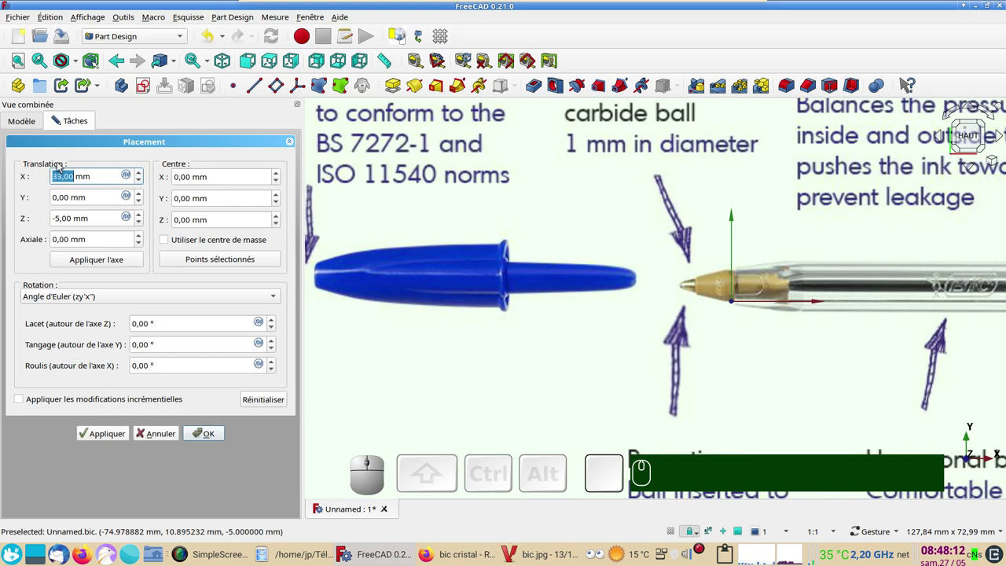
Set the translation to 32.40, -3.00, -5.00 mm and confirm so the tip sits on the origin.
{"action": "left_click", "coordinate": [828, 169]}
{"action": "key", "text": "BackSpace"}
{"action": "key", "text": "KP_4"}
{"action": "key", "text": "KP_4"}
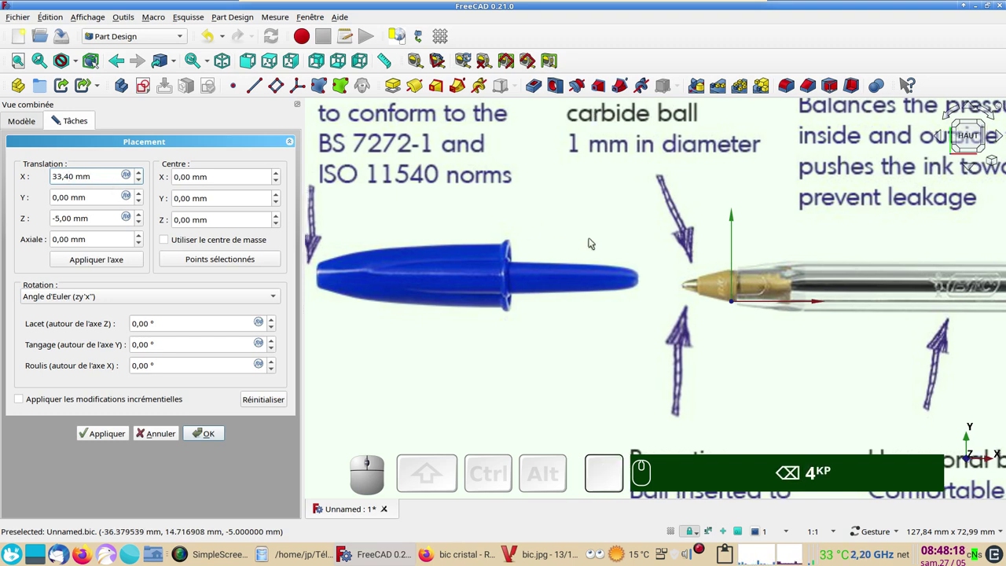
{"action": "scroll", "scroll_direction": "up", "scroll_amount": 3}
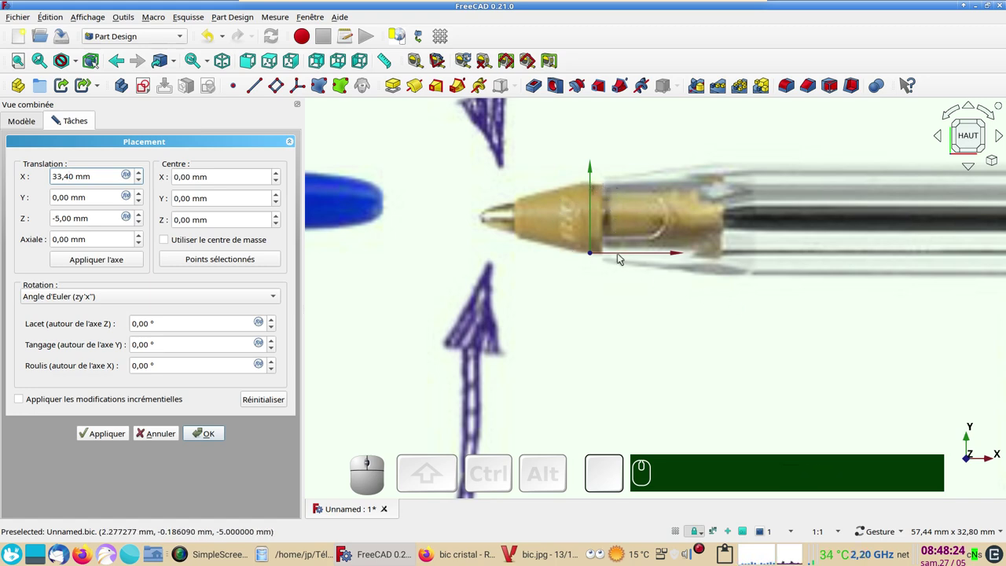
{"action": "scroll", "scroll_direction": "down", "scroll_amount": 3}
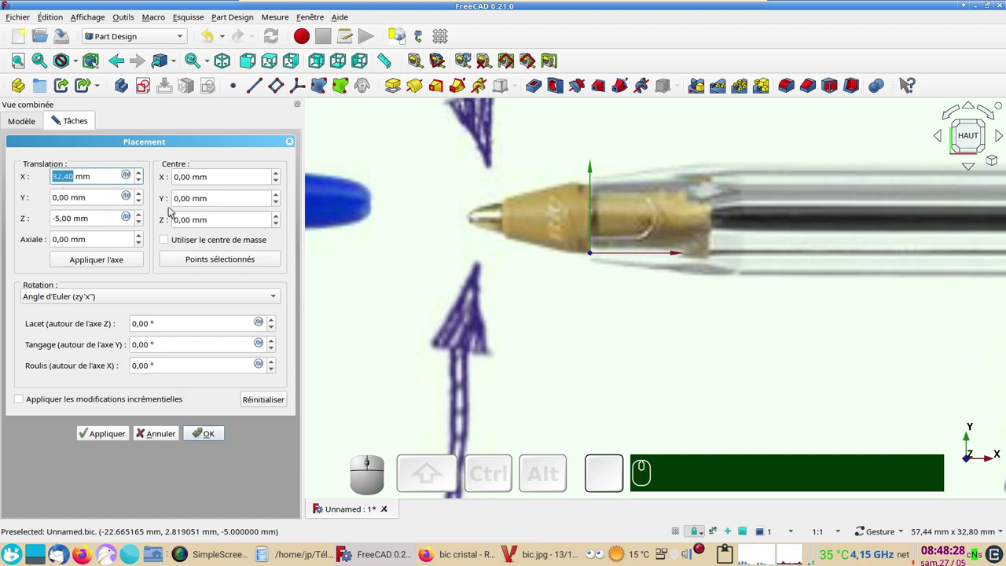
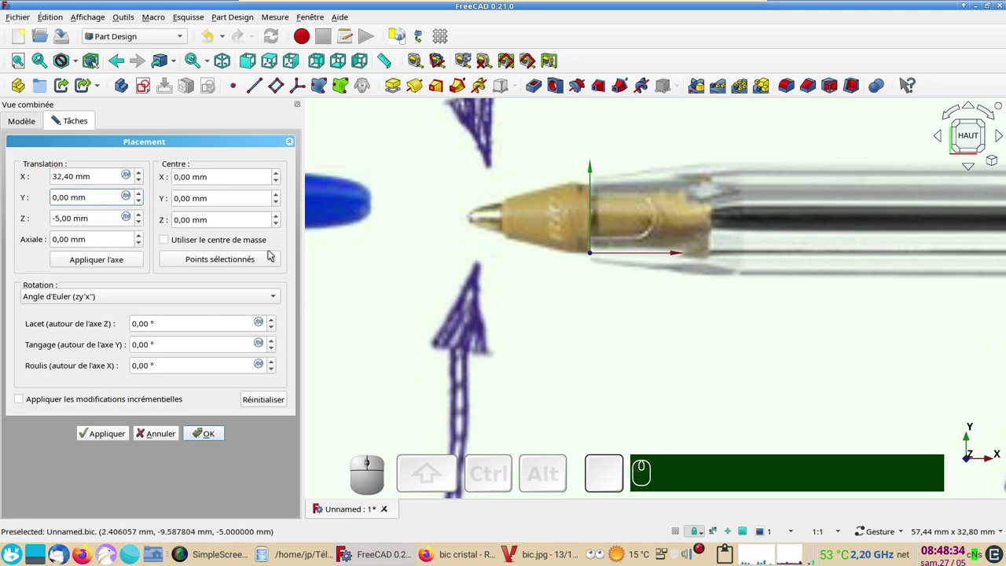
{"action": "scroll", "scroll_direction": "down", "scroll_amount": 3}
{"action": "scroll", "scroll_direction": "down", "scroll_amount": 3}
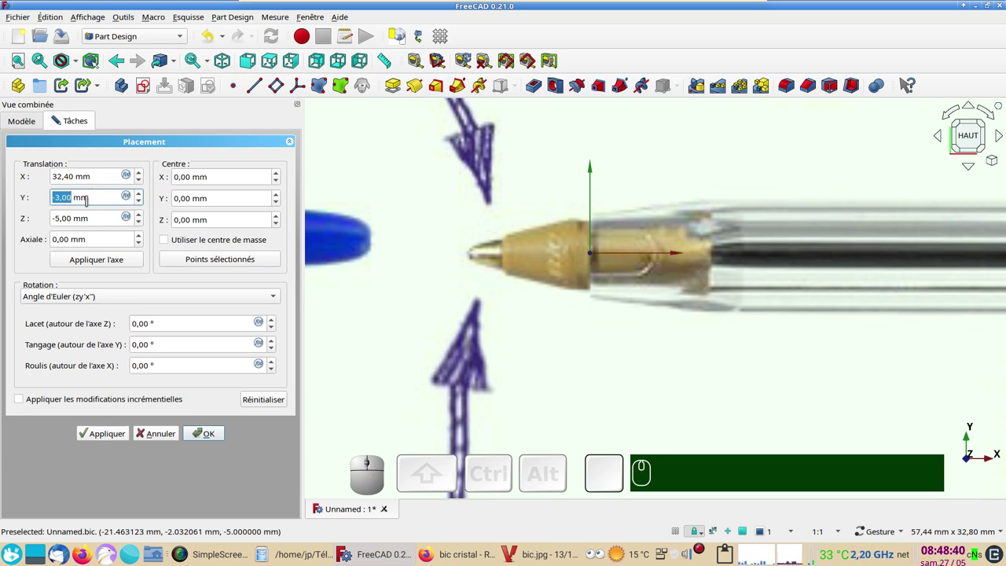
{"action": "left_click", "coordinate": [106, 430]}
{"action": "left_click", "coordinate": [193, 434]}
{"action": "scroll", "scroll_direction": "down", "scroll_amount": 3}
Create a new body Corps and open an empty sketch on its YZ plane.
{"action": "right_click", "coordinate": [668, 393]}
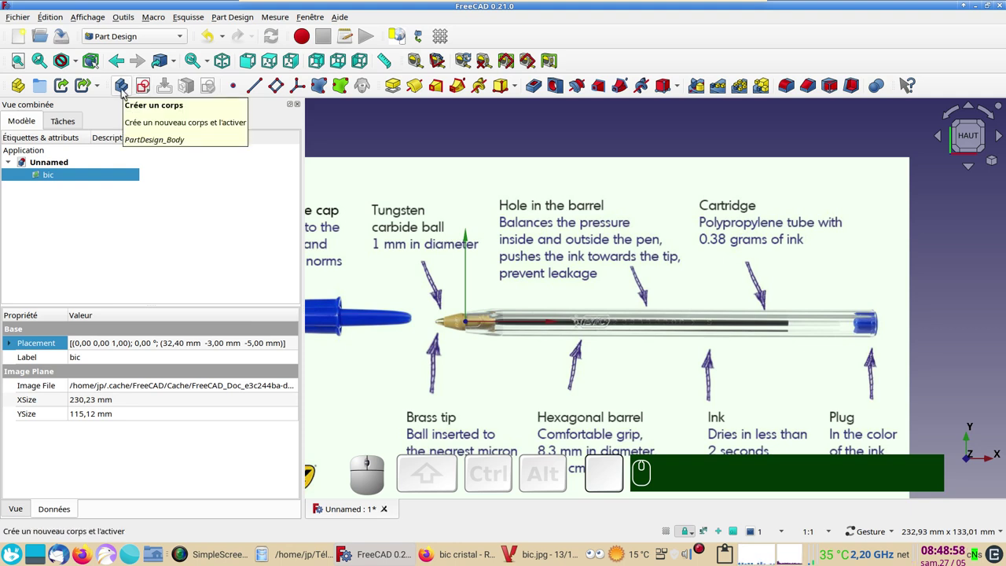
{"action": "left_click", "coordinate": [126, 92]}
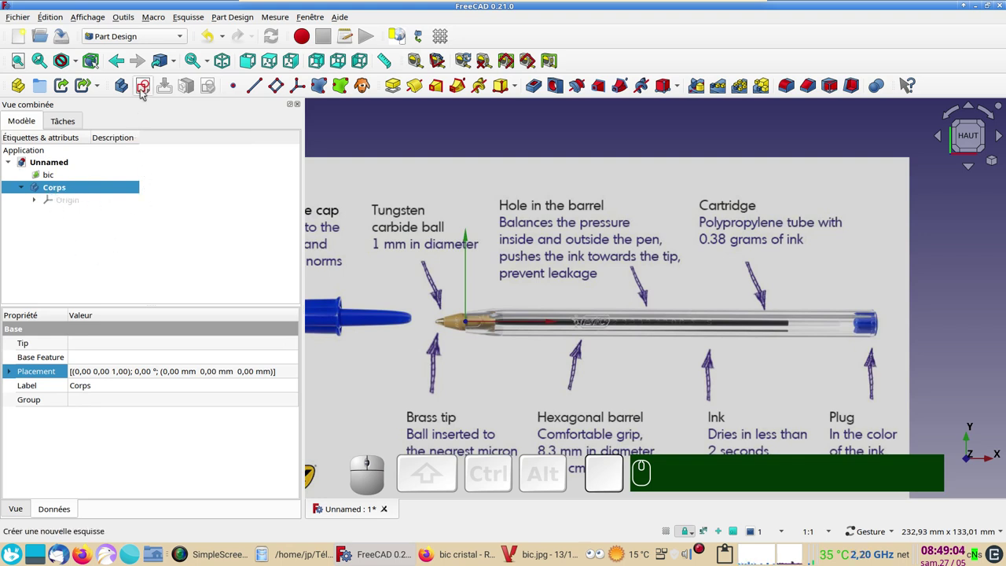
{"action": "left_click", "coordinate": [145, 87]}
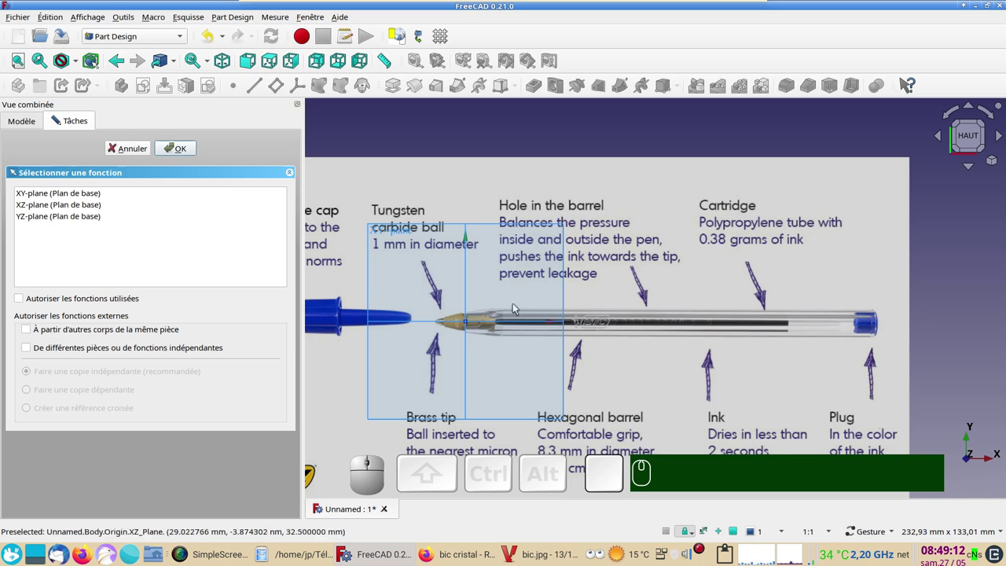
{"action": "left_click", "coordinate": [472, 287]}
Arm the regular polygon (hexagon) tool in the sketch.
{"action": "scroll", "scroll_direction": "up", "scroll_amount": 3}
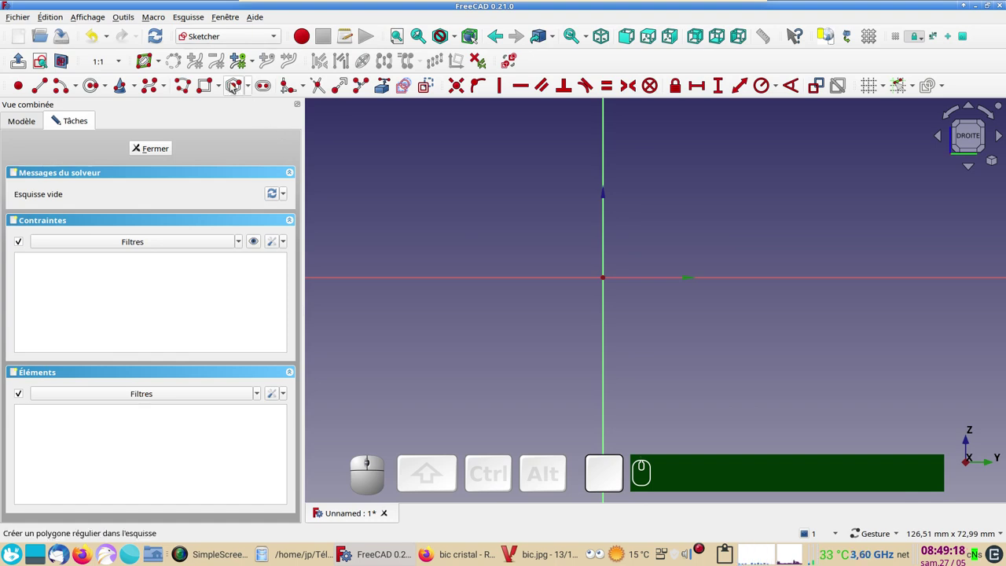
{"action": "left_click", "coordinate": [234, 83]}
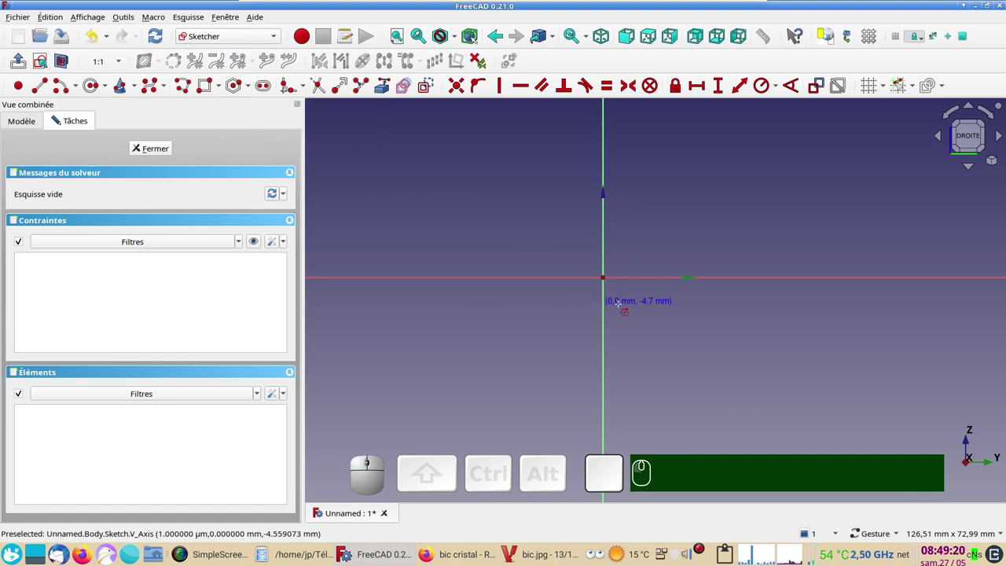
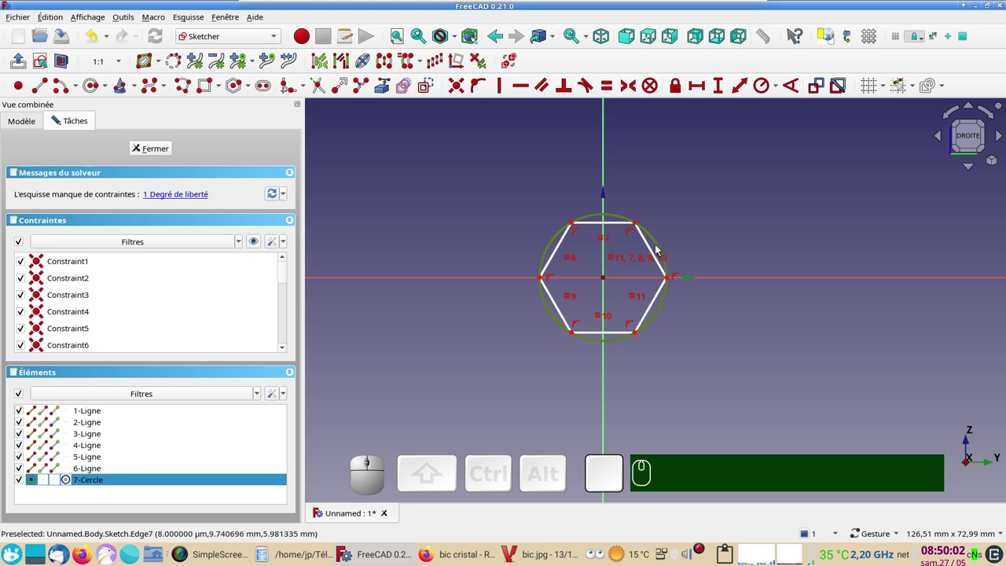
Select the hexagon's construction circle and add a diameter constraint to it.
{"action": "left_click", "coordinate": [660, 247]}
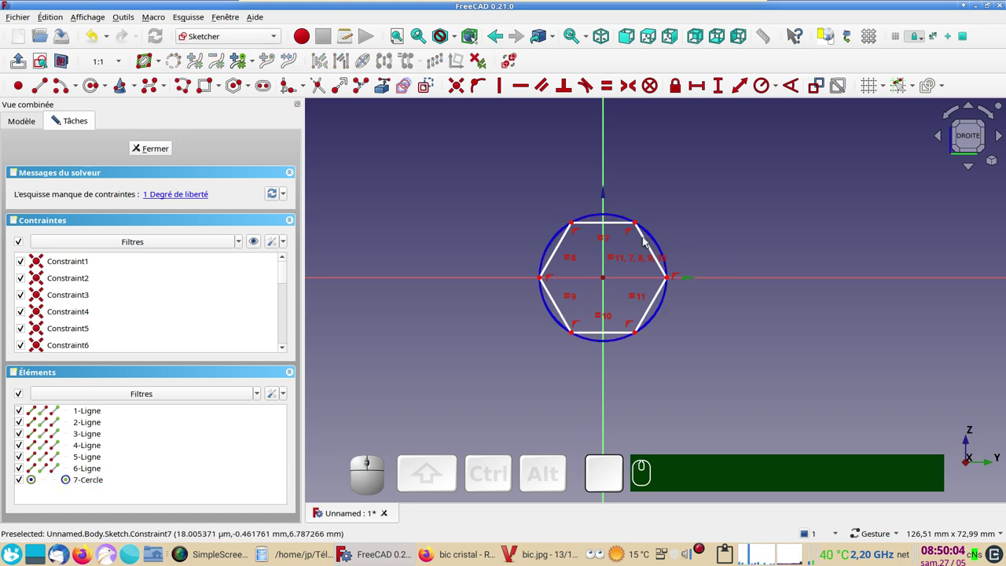
{"action": "left_click", "coordinate": [657, 243]}
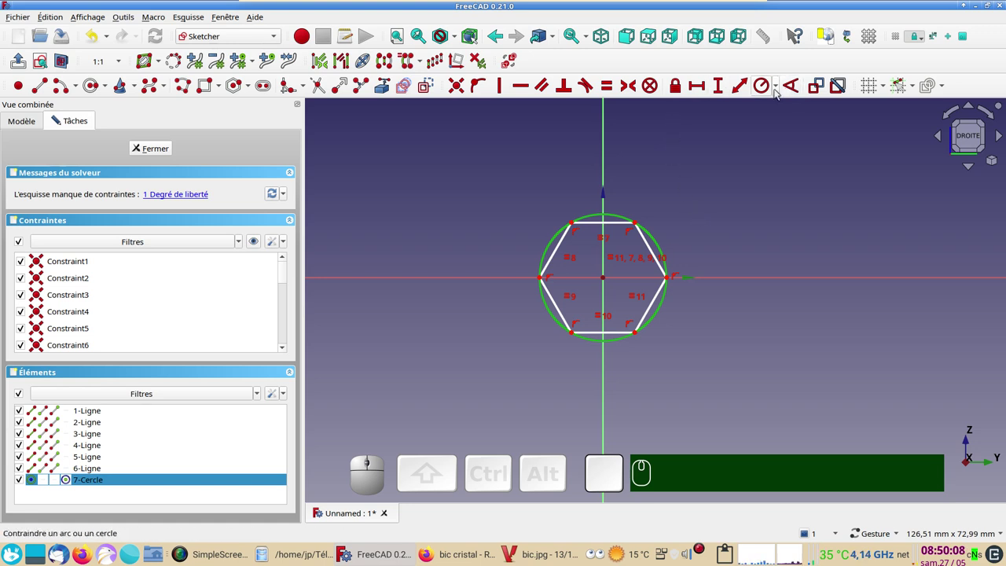
{"action": "left_click", "coordinate": [778, 92]}
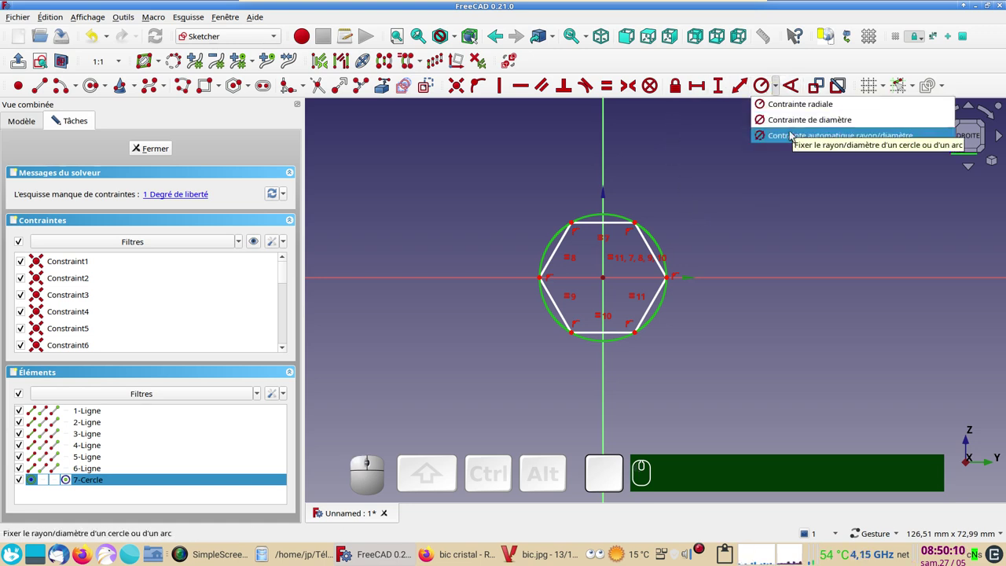
{"action": "type", "text": "r"}
{"action": "key", "text": "r"}
{"action": "type", "text": "rr"}
{"action": "left_click", "coordinate": [779, 137]}
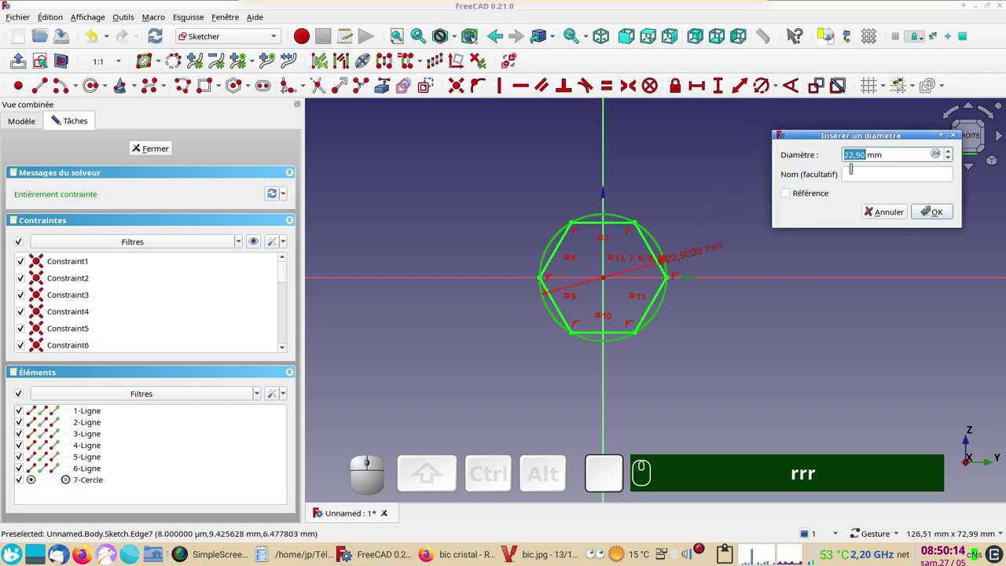
Set the circle diameter to 8.5 mm, fully constraining the sketch.
{"action": "key", "text": "KP_8"}
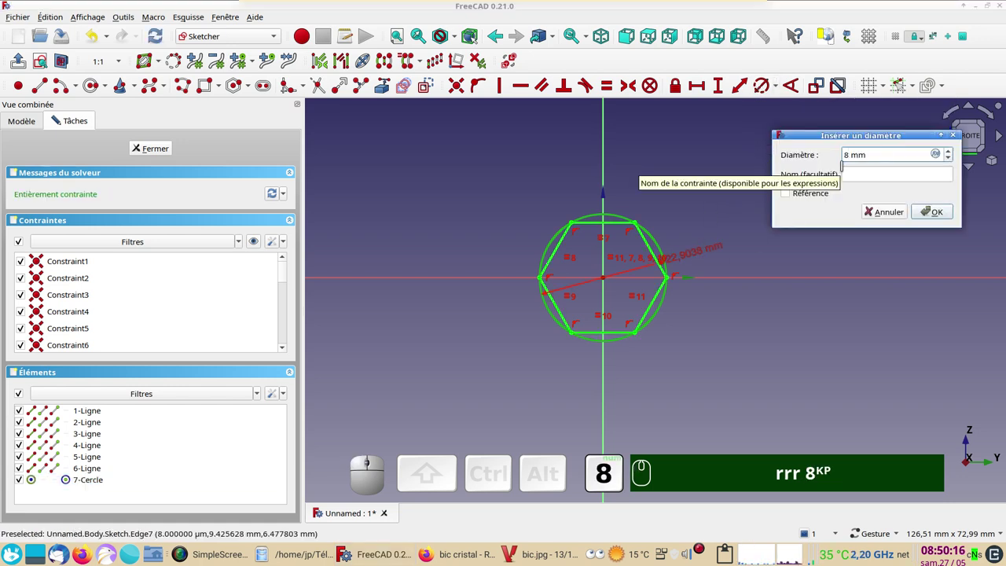
{"action": "key", "text": "KP_Decimal"}
{"action": "key", "text": "KP_5"}
{"action": "key", "text": "Return"}
{"action": "scroll", "scroll_direction": "up", "scroll_amount": 3}
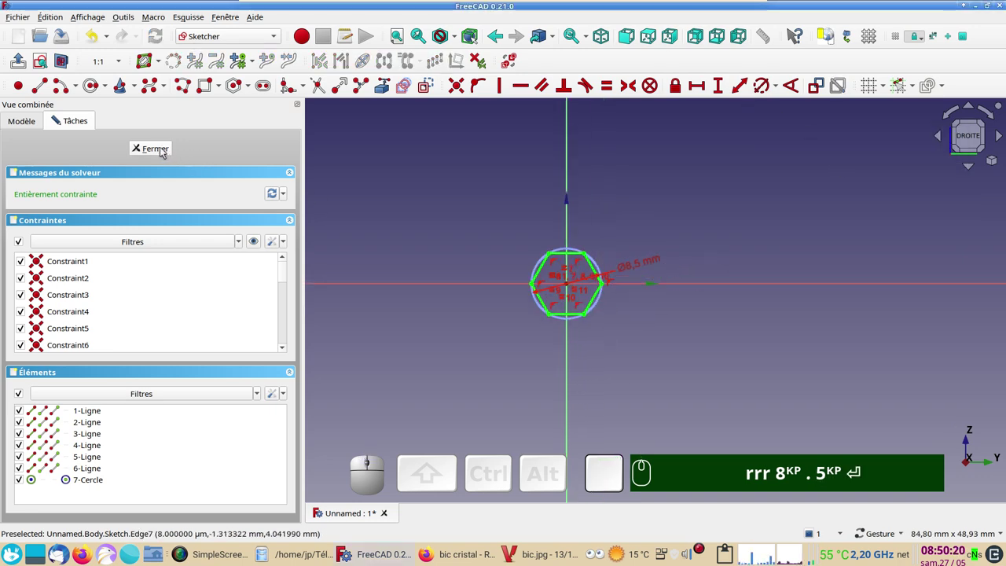
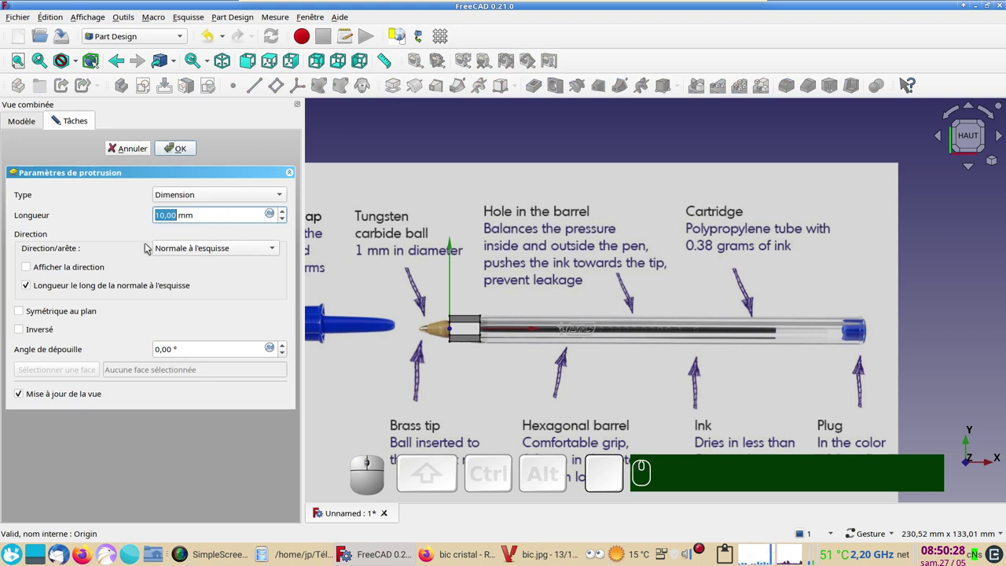
Enter the pad length for the hexagonal barrel, previewed along the photo.
{"action": "key", "text": "KP_1"}
{"action": "key", "text": "KP_2"}
{"action": "key", "text": "KP_5"}
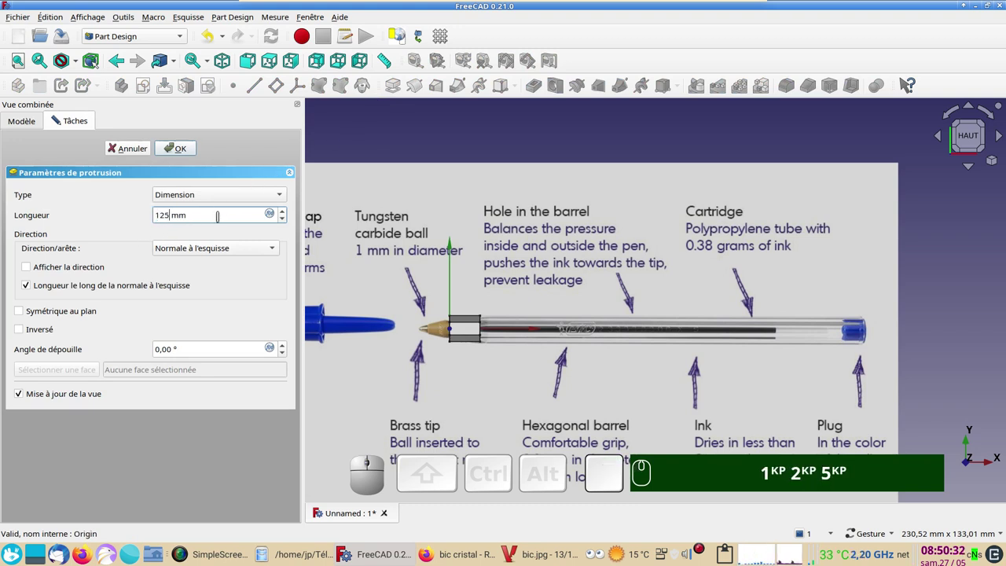
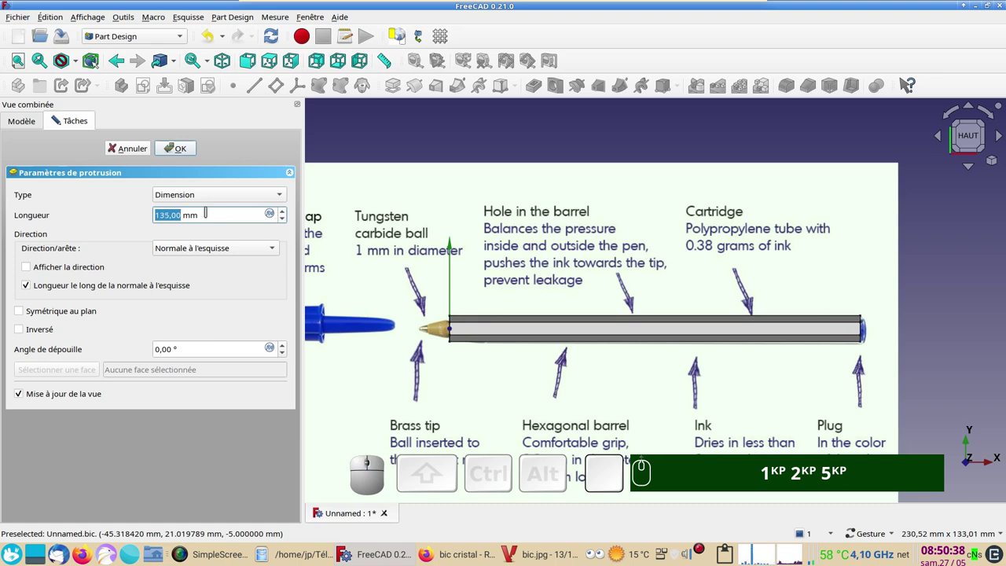
{"action": "scroll", "scroll_direction": "up", "scroll_amount": 3}
{"action": "scroll", "scroll_direction": "up", "scroll_amount": 3}
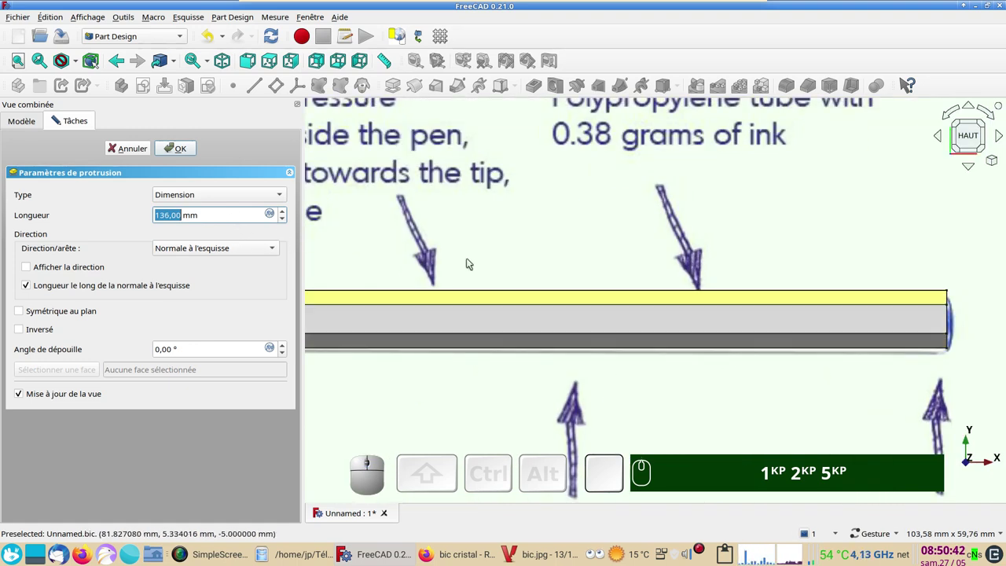
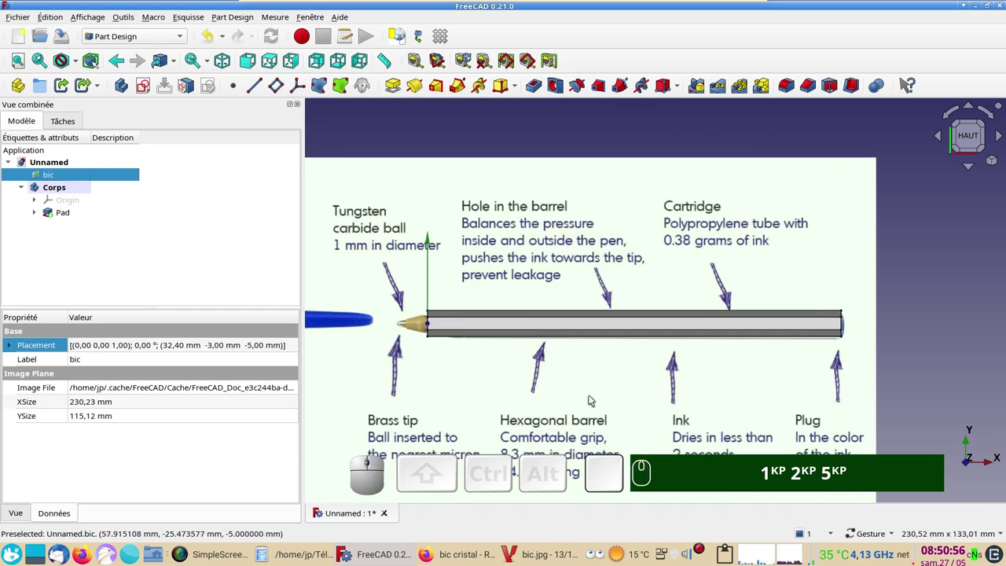
Switch the barrel to wireframe display and hide the bic reference image.
{"action": "left_click_drag", "start_coordinate": [836, 354], "coordinate": [756, 355]}
{"action": "scroll", "scroll_direction": "up", "scroll_amount": 3}
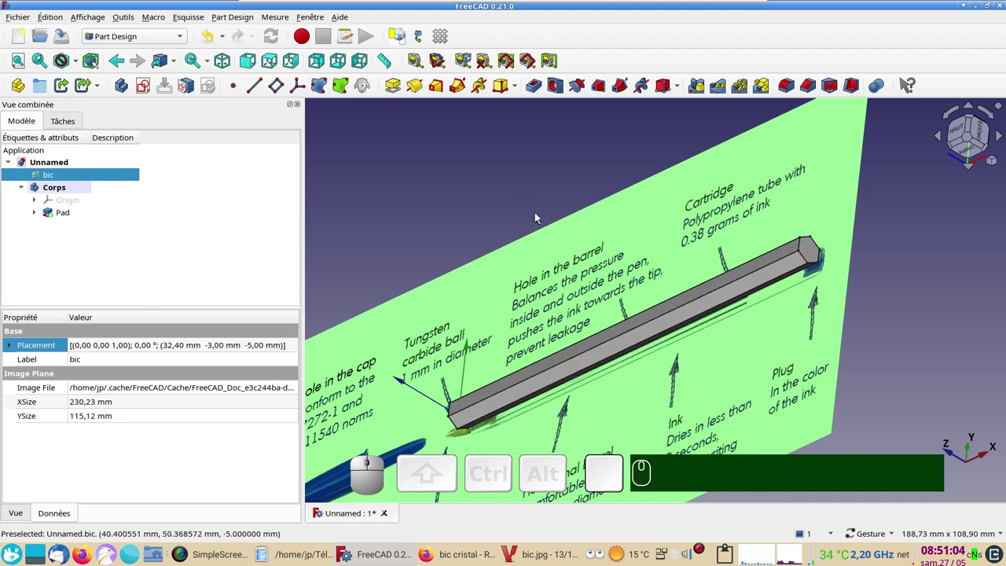
{"action": "key", "text": "v"}
{"action": "key", "text": "KP_3"}
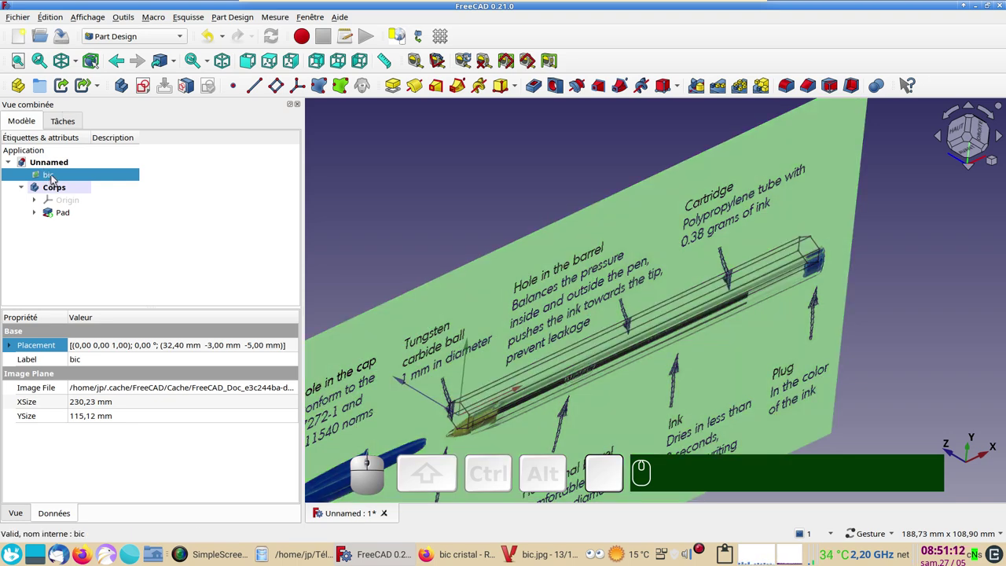
{"action": "key", "text": "space"}
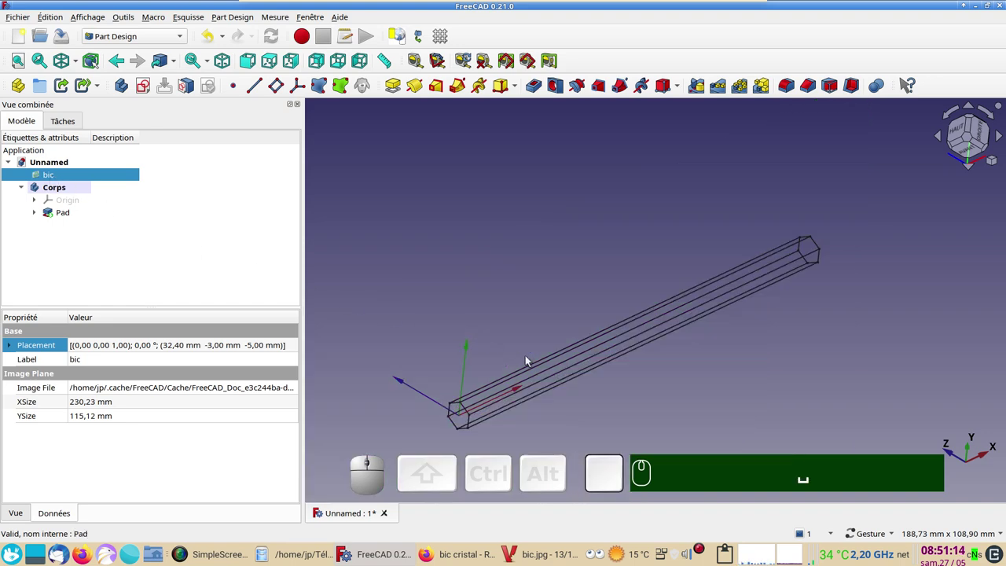
Ctrl-select the six long edges of the hexagonal Pad for rounding.
{"action": "left_click", "coordinate": [538, 365]}
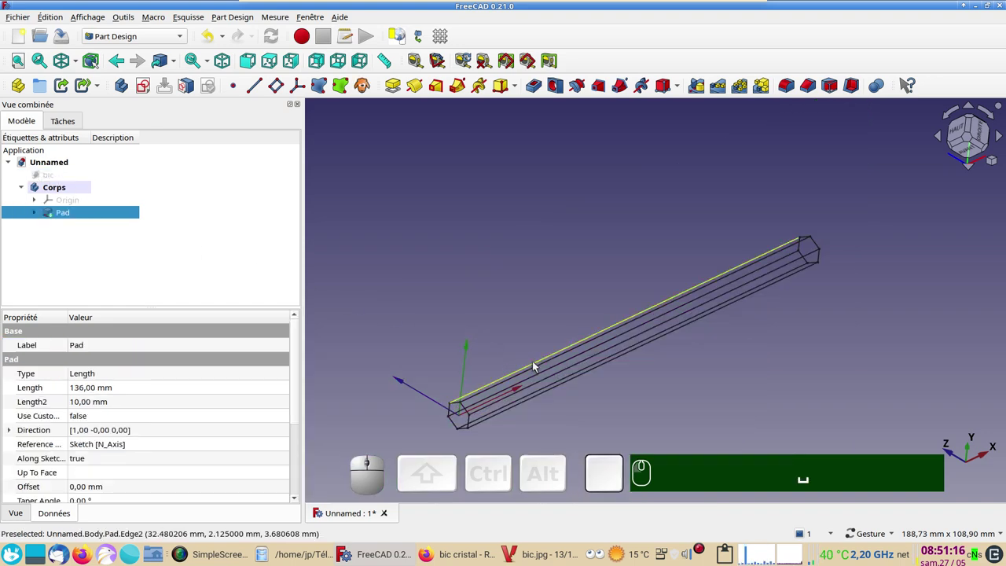
{"action": "left_click", "coordinate": [538, 368]}
{"action": "left_click", "coordinate": [544, 375]}
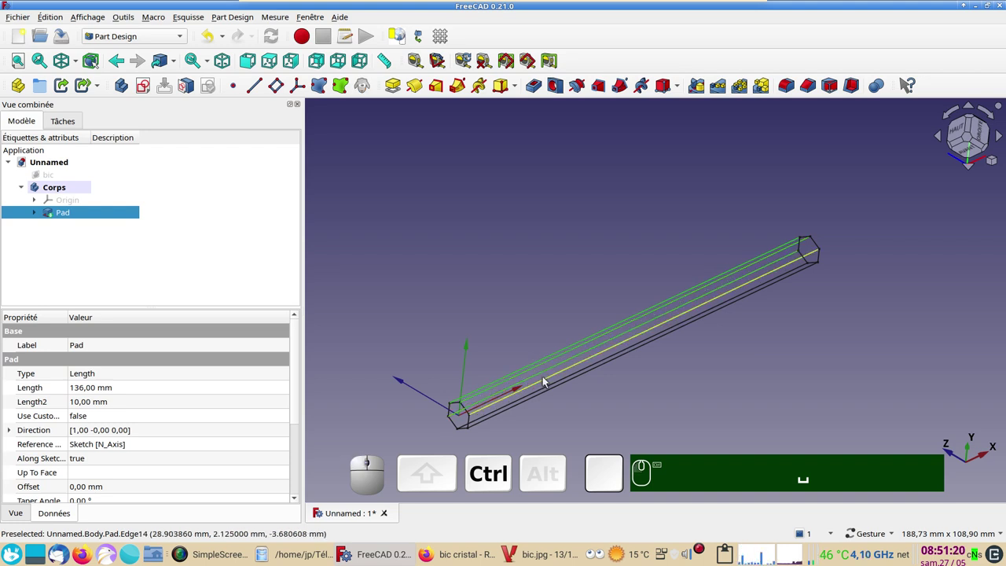
{"action": "left_click", "coordinate": [549, 383]}
{"action": "left_click", "coordinate": [540, 393]}
{"action": "left_click", "coordinate": [551, 397]}
{"action": "left_click_drag", "start_coordinate": [689, 416], "coordinate": [666, 217]}
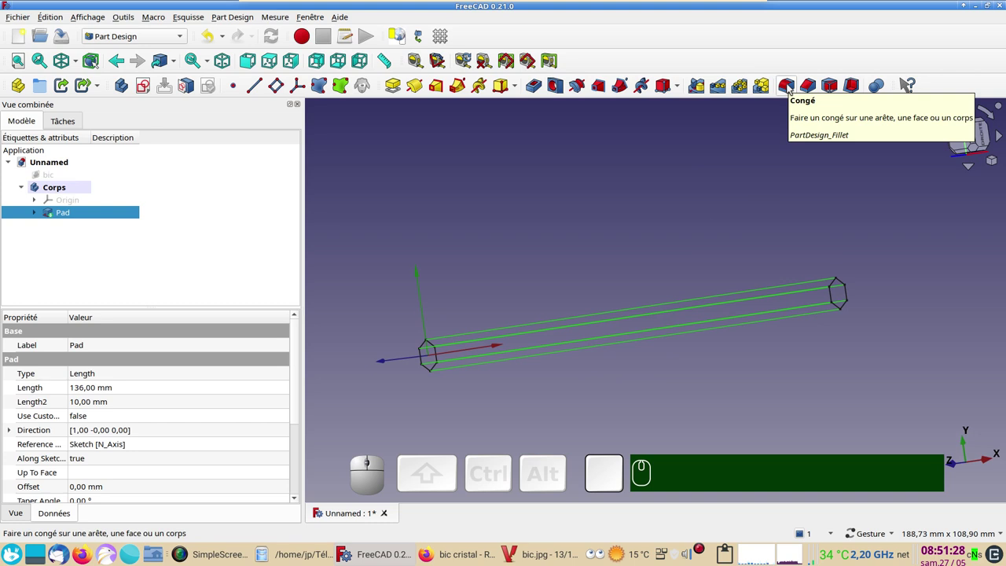
Fillet the barrel's six long edges with a 0.6 mm radius.
{"action": "left_click", "coordinate": [793, 86]}
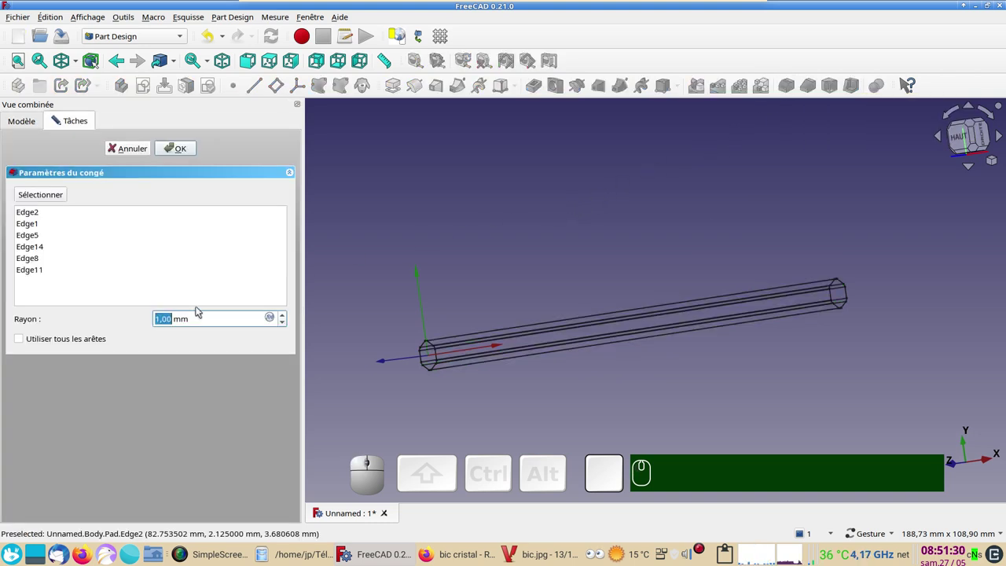
{"action": "key", "text": "KP_Decimal"}
{"action": "key", "text": "KP_6"}
{"action": "key", "text": "KP_Enter"}
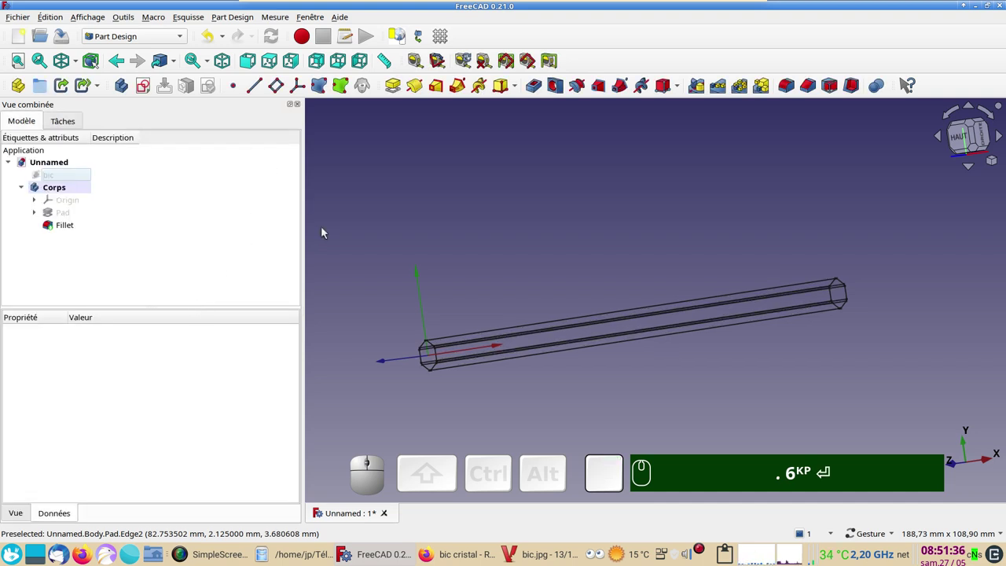
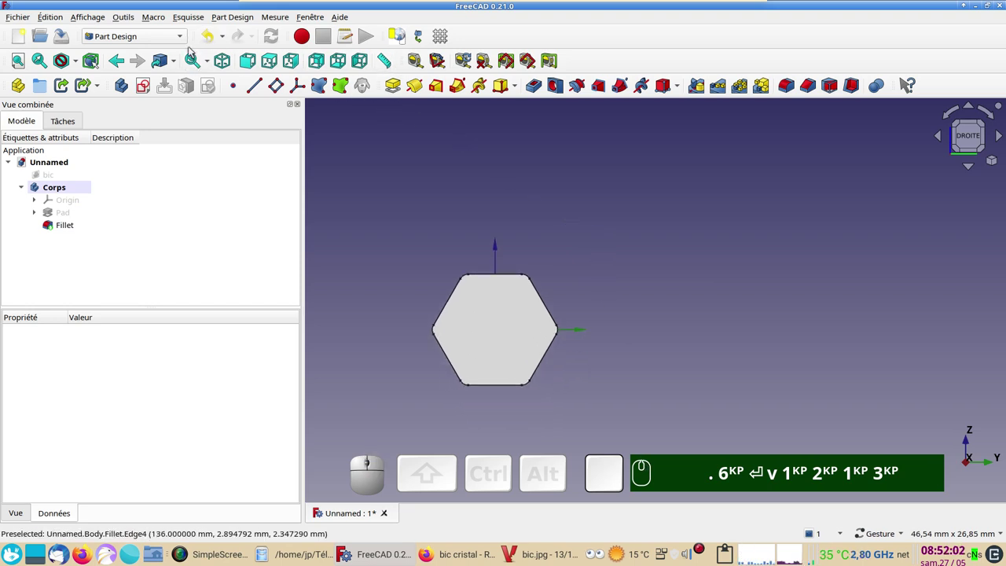
In the Draft workbench, measure across the hexagon corners with a Draft line (about 8.31 mm).
{"action": "left_click", "coordinate": [181, 42]}
{"action": "left_click", "coordinate": [161, 63]}
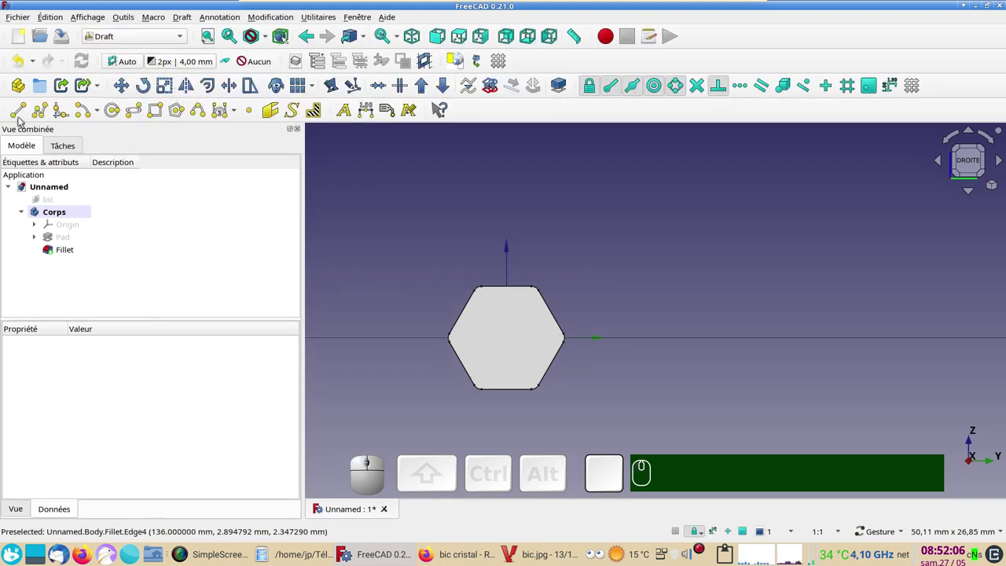
{"action": "left_click", "coordinate": [19, 114]}
{"action": "scroll", "scroll_direction": "up", "scroll_amount": 3}
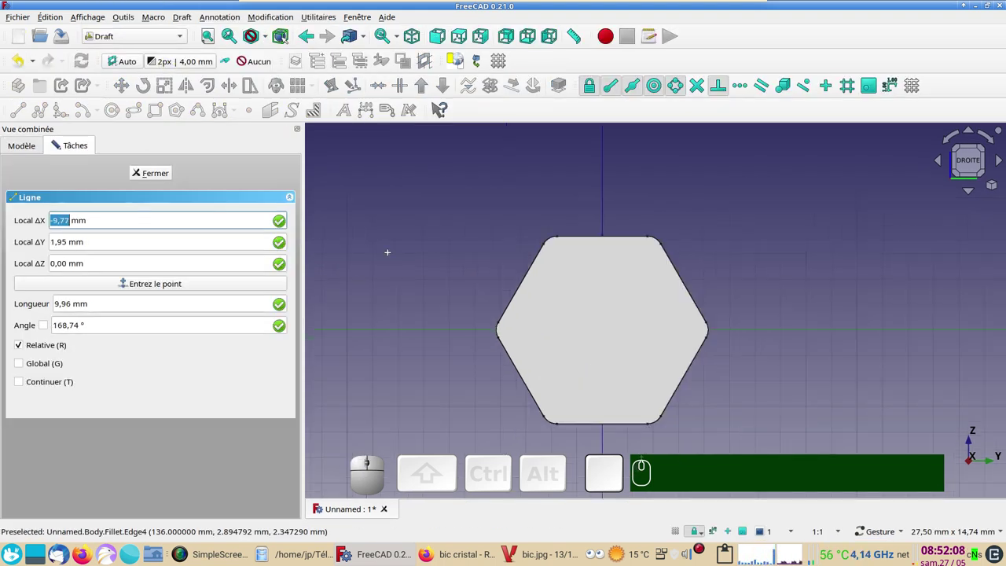
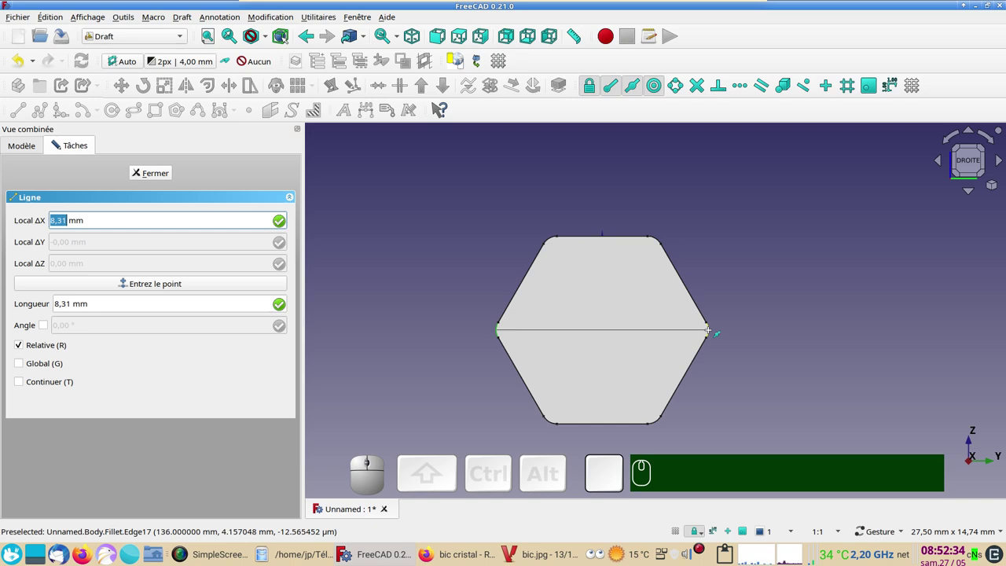
{"action": "left_click", "coordinate": [154, 174]}
Orbit the view to see the rounded barrel in 3D toward the pen tip.
{"action": "scroll", "scroll_direction": "down", "scroll_amount": 3}
{"action": "left_click_drag", "start_coordinate": [878, 336], "coordinate": [688, 313]}
{"action": "scroll", "scroll_direction": "down", "scroll_amount": 3}
{"action": "left_click_drag", "start_coordinate": [431, 337], "coordinate": [561, 358]}
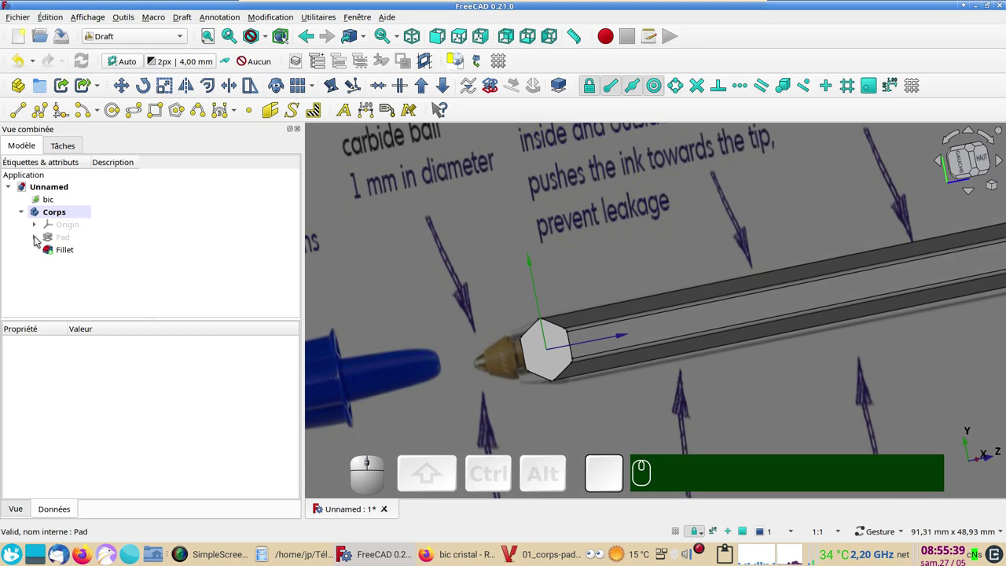
Edit the barrel's sketch and add a centred circle of diameter 5 mm to hollow the barrel.
{"action": "left_click", "coordinate": [40, 239]}
{"action": "left_click", "coordinate": [83, 252]}
{"action": "scroll", "scroll_direction": "up", "scroll_amount": 3}
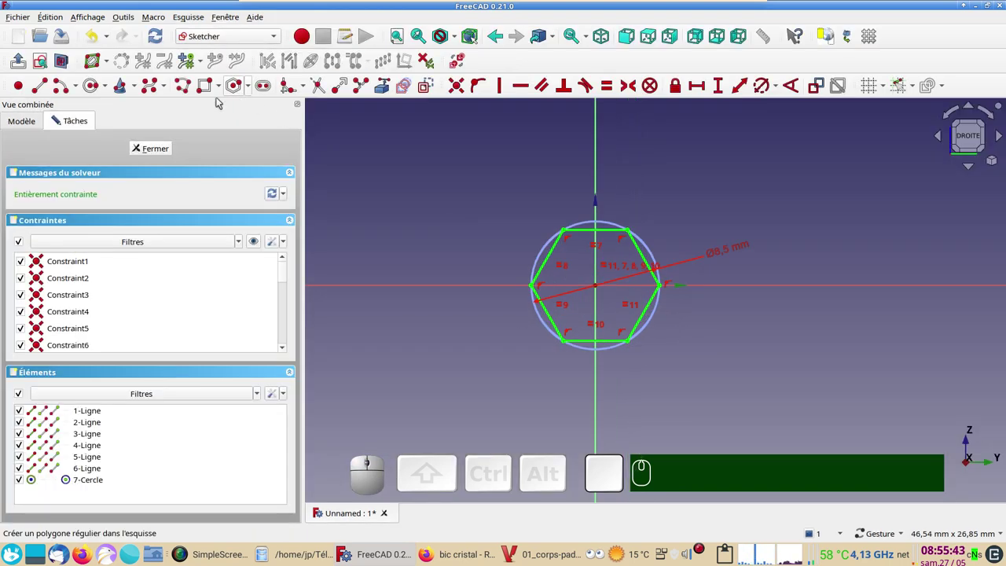
{"action": "left_click", "coordinate": [92, 82]}
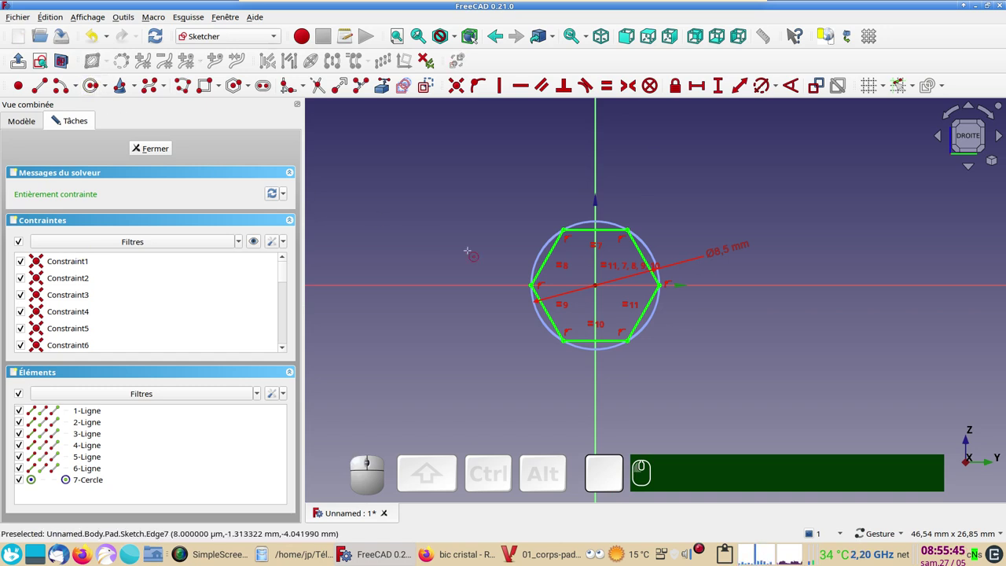
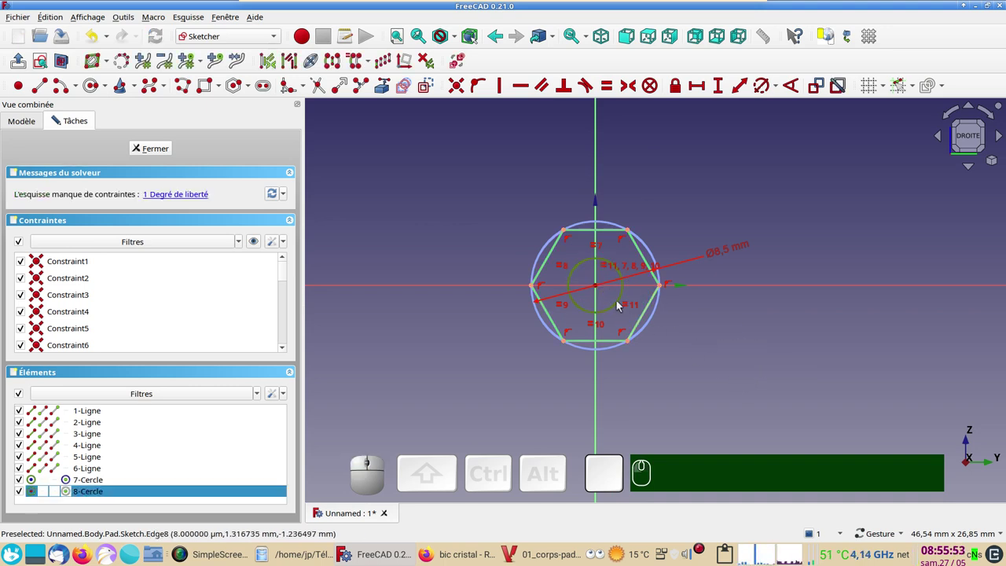
{"action": "key", "text": "r"}
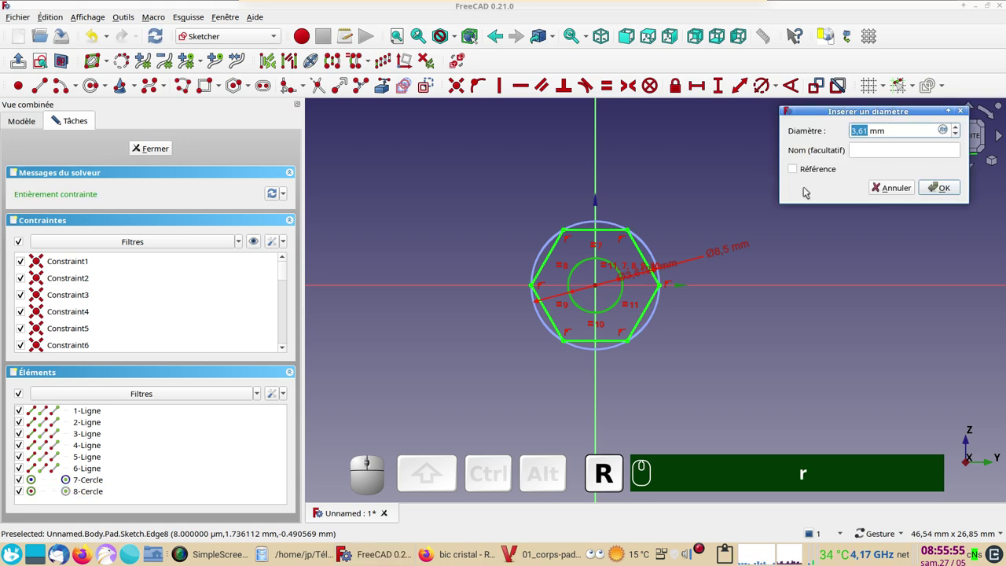
{"action": "key", "text": "KP_5"}
{"action": "key", "text": "Return"}
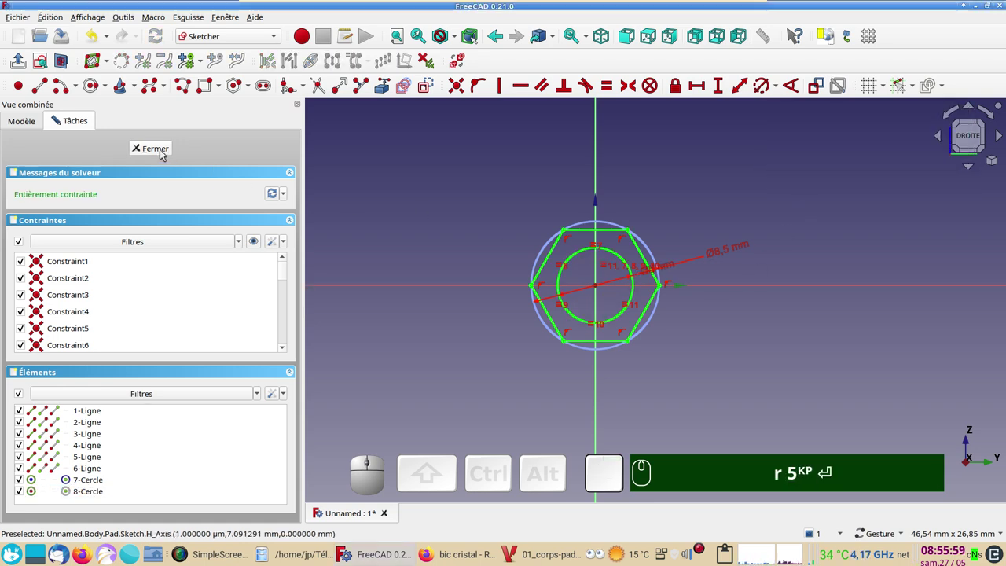
{"action": "left_click", "coordinate": [164, 154]}
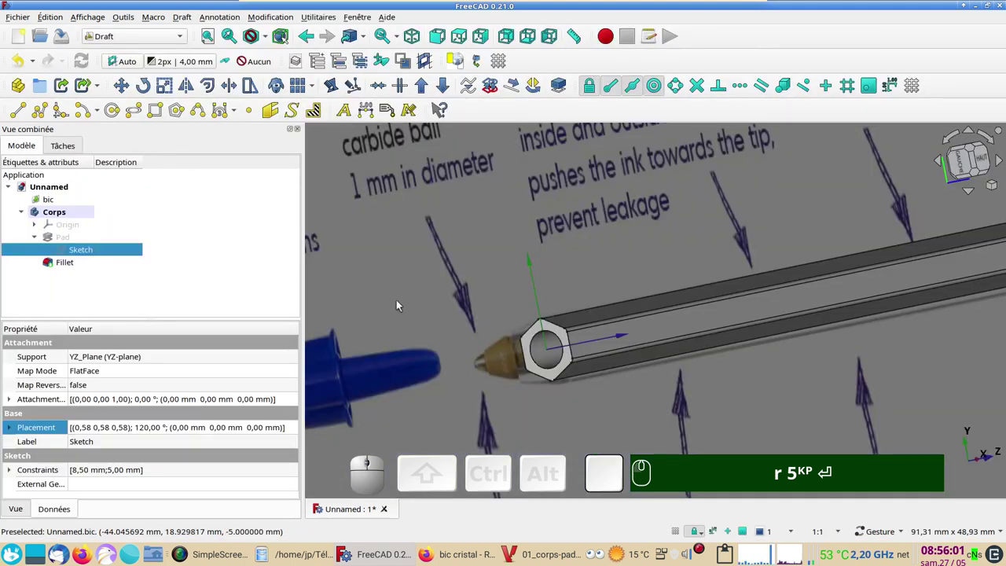
{"action": "key", "text": "KP_2"}
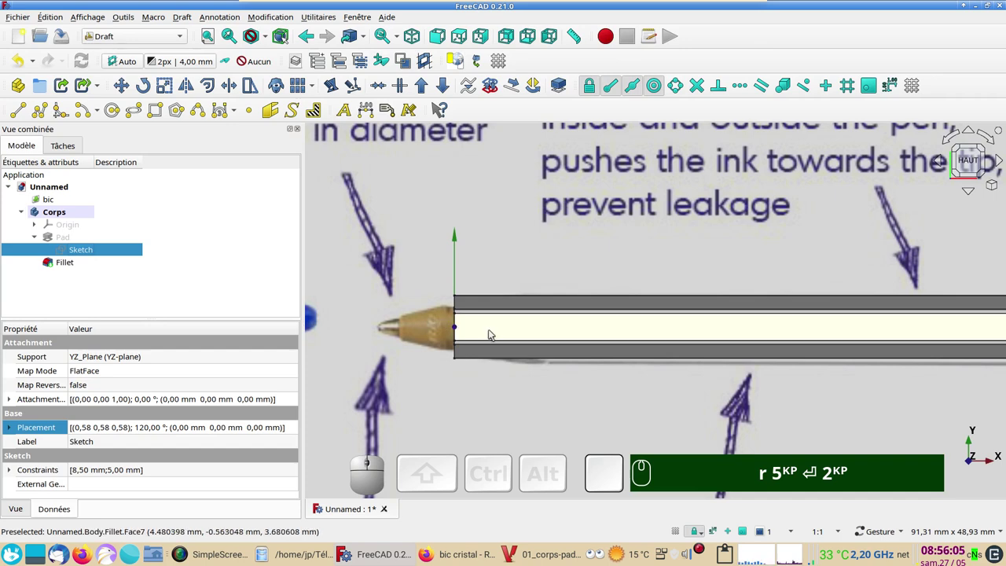
{"action": "scroll", "scroll_direction": "down", "scroll_amount": 3}
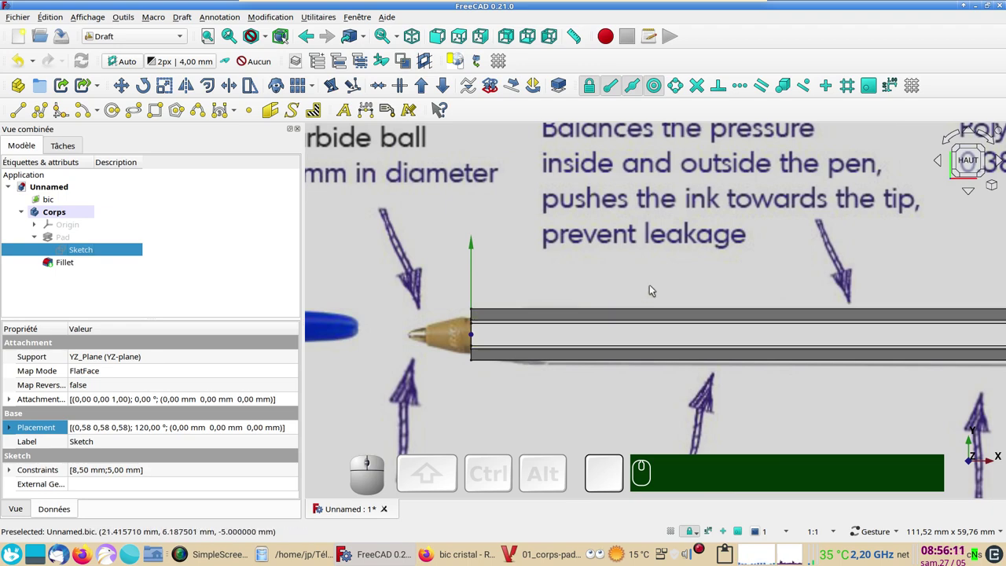
{"action": "left_click_drag", "start_coordinate": [682, 274], "coordinate": [716, 330]}
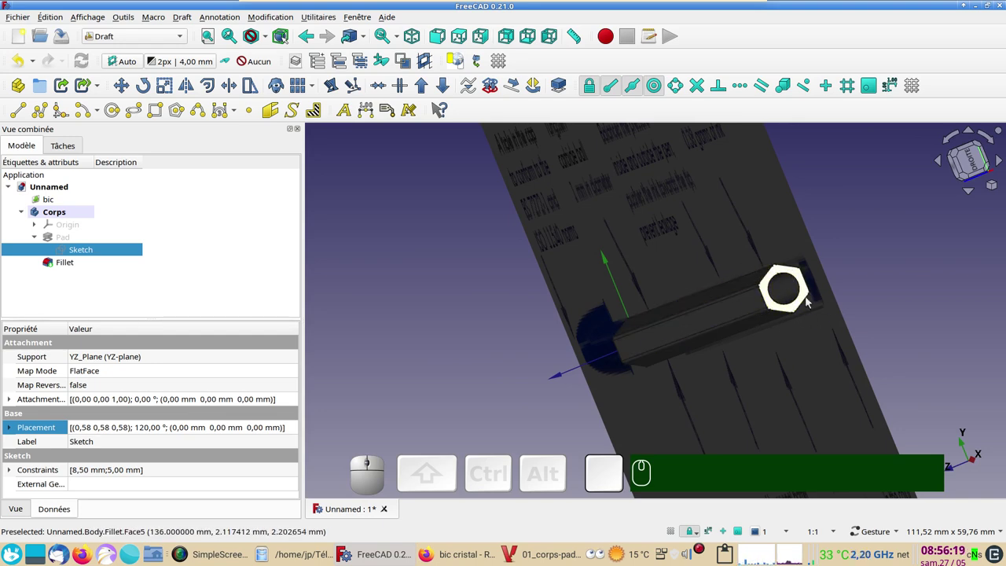
{"action": "left_click_drag", "start_coordinate": [681, 271], "coordinate": [615, 296]}
{"action": "left_click", "coordinate": [963, 168]}
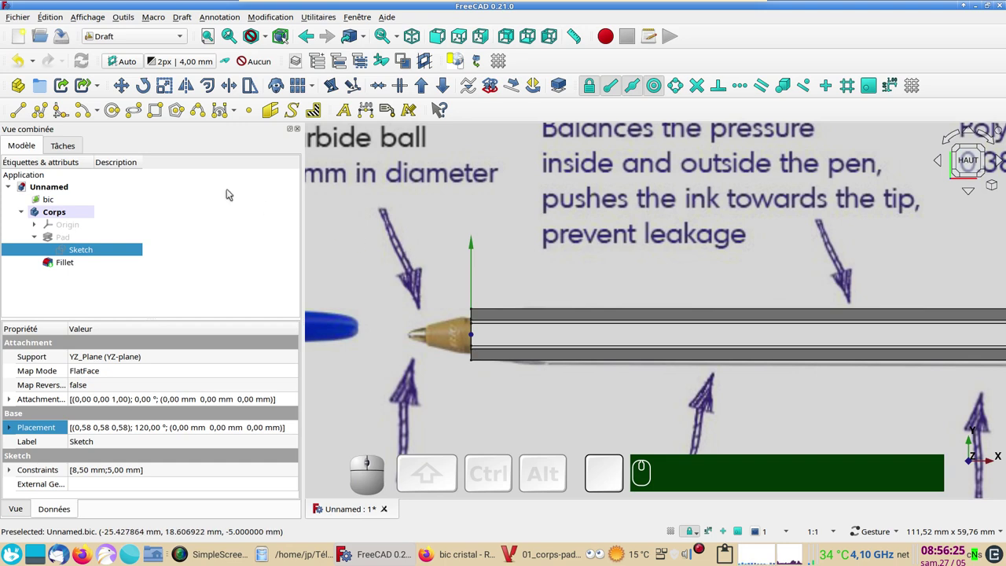
Return to Part Design and start a new sketch, showing the base-plane picker.
{"action": "left_click", "coordinate": [140, 40]}
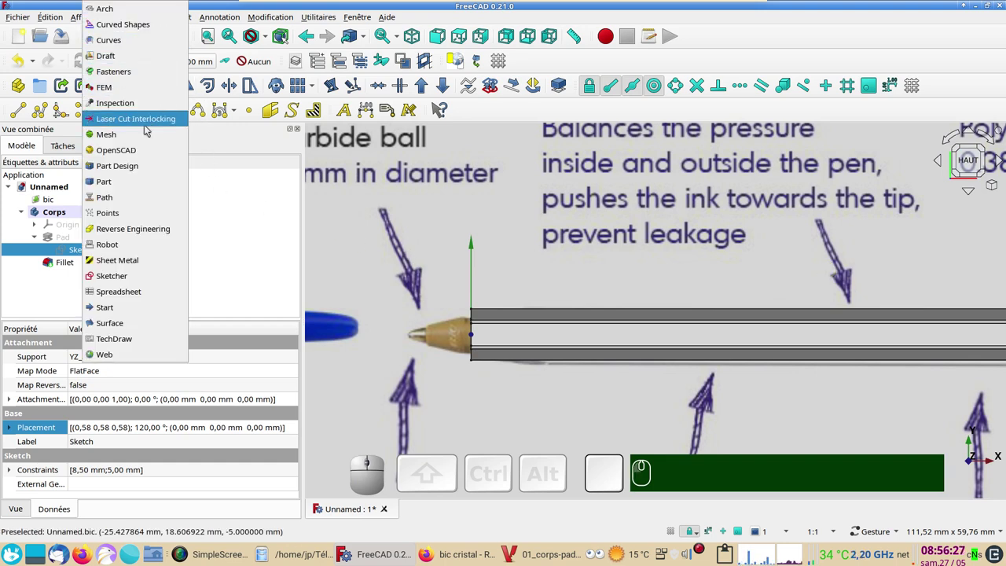
{"action": "left_click", "coordinate": [145, 169]}
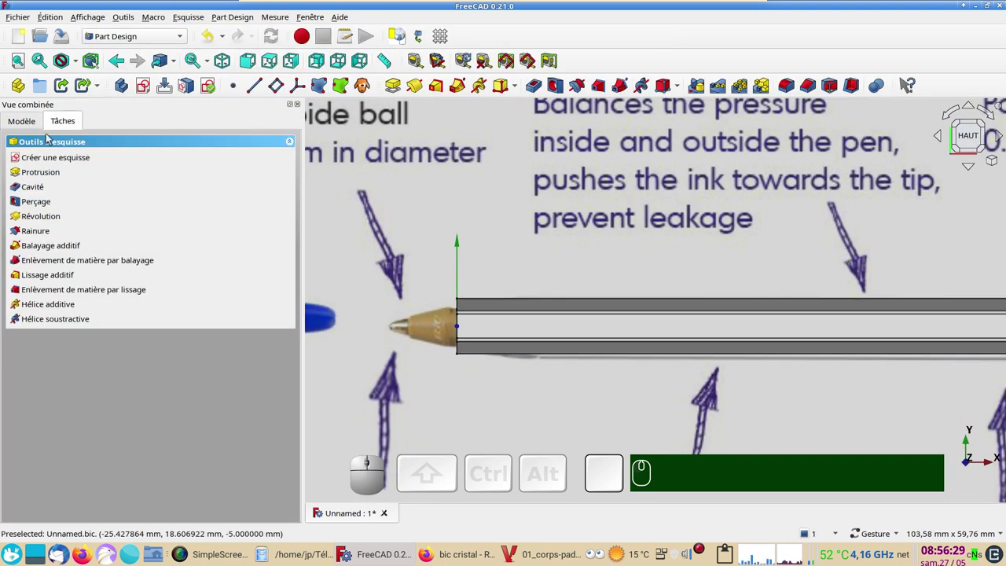
{"action": "left_click", "coordinate": [27, 120]}
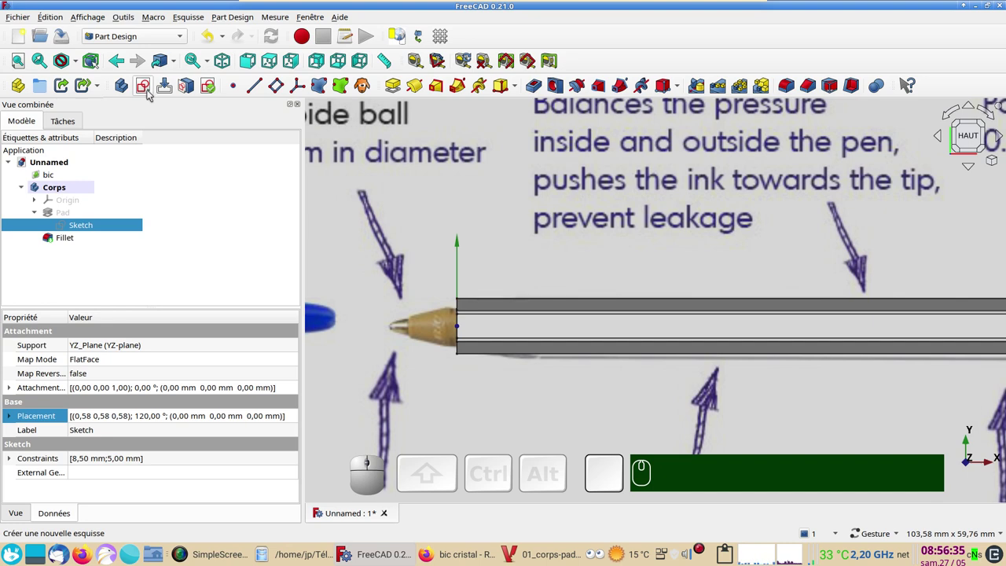
{"action": "left_click", "coordinate": [153, 93]}
{"action": "scroll", "scroll_direction": "down", "scroll_amount": 3}
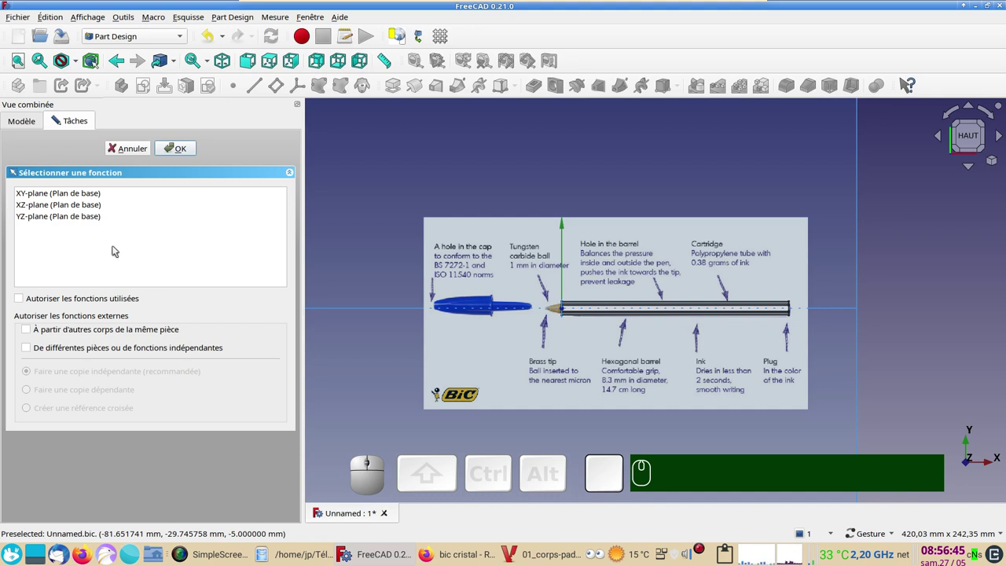
Place Sketch001 on the YZ plane and draw a circle centred on the origin.
{"action": "left_click", "coordinate": [64, 219]}
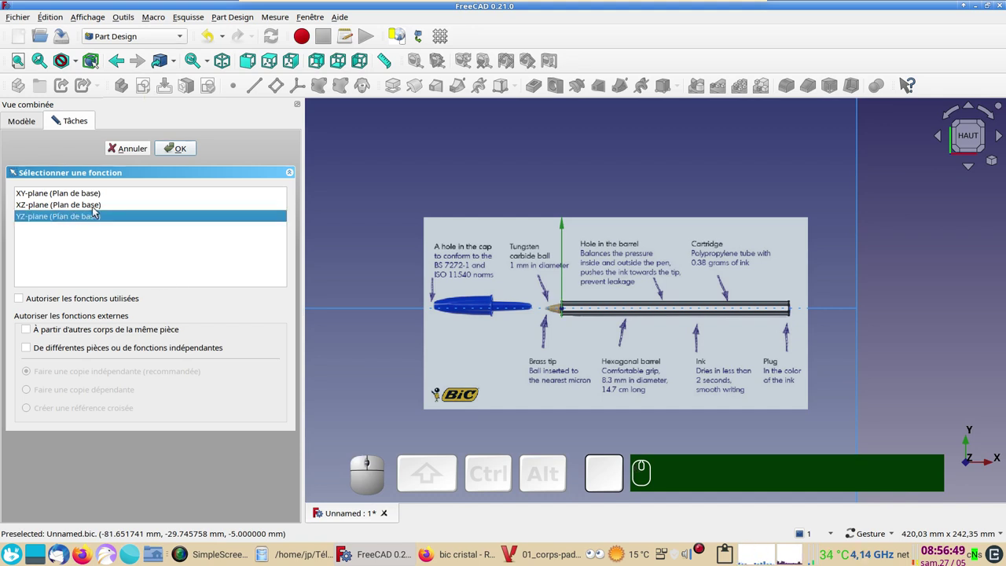
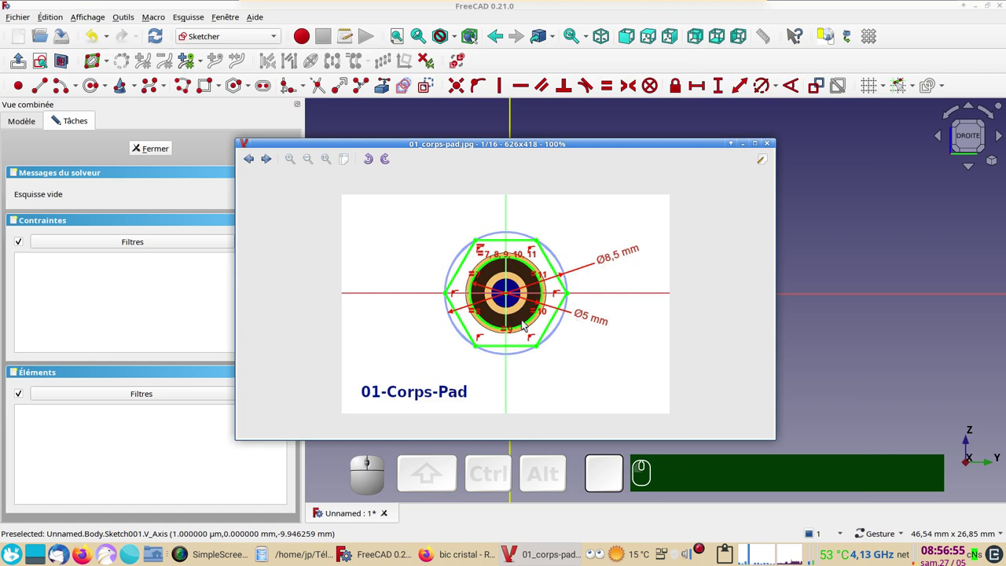
{"action": "scroll", "scroll_direction": "down", "scroll_amount": 3}
{"action": "scroll", "scroll_direction": "up", "scroll_amount": 3}
{"action": "scroll", "scroll_direction": "up", "scroll_amount": 3}
{"action": "scroll", "scroll_direction": "down", "scroll_amount": 3}
{"action": "scroll", "scroll_direction": "down", "scroll_amount": 3}
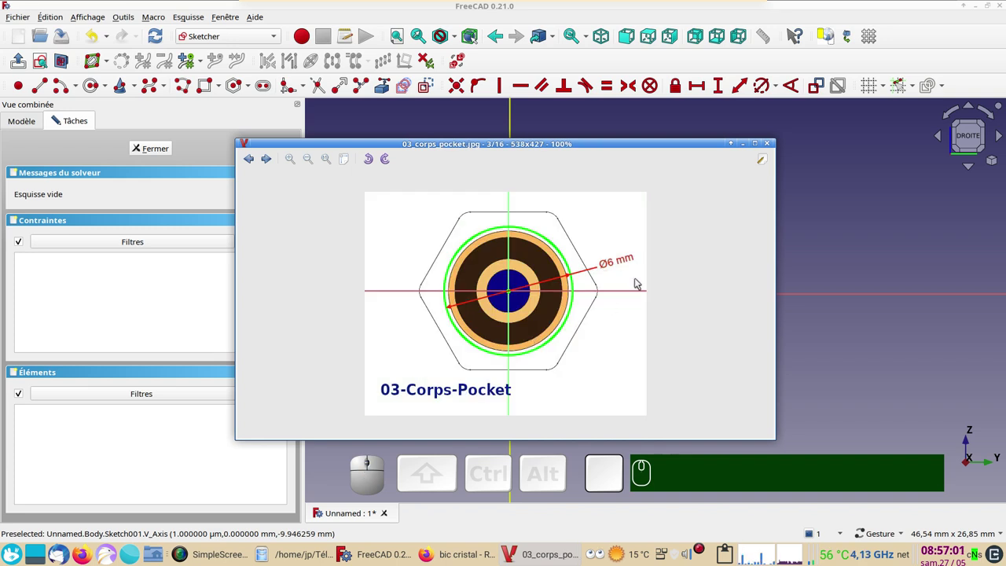
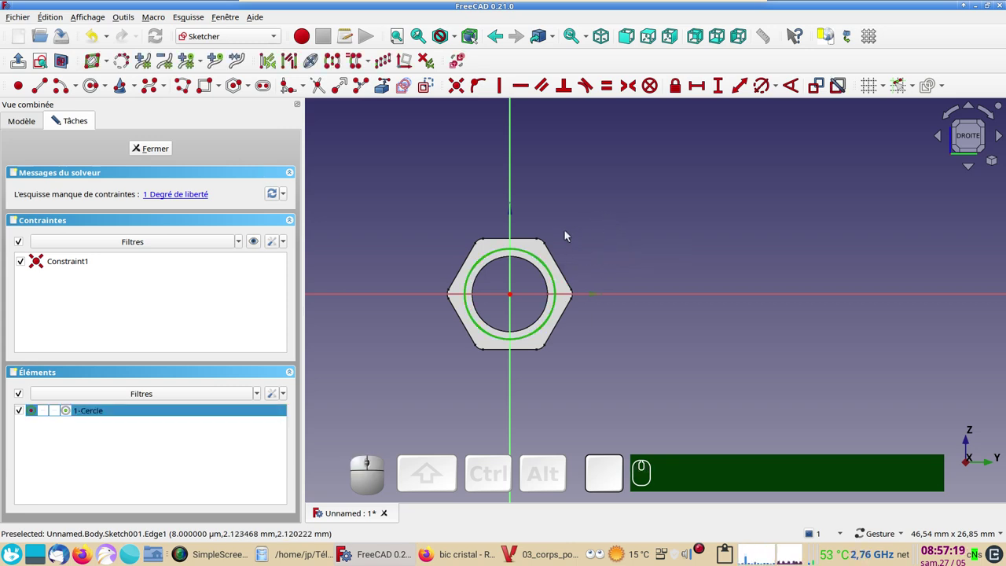
Constrain the circle to 6 mm diameter, close the sketch and hide the bic reference image.
{"action": "key", "text": "r"}
{"action": "key", "text": "KP_6"}
{"action": "key", "text": "KP_Enter"}
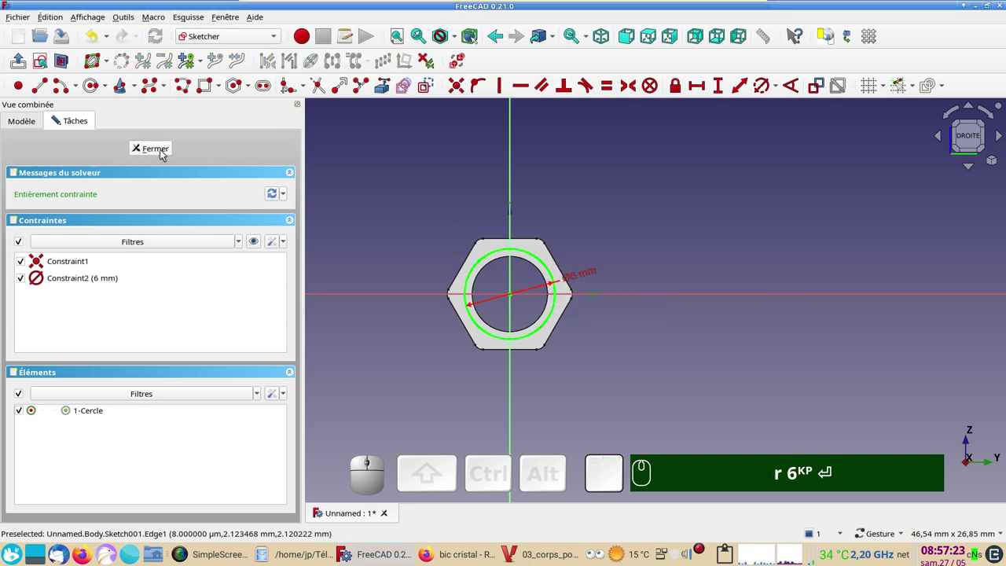
{"action": "left_click", "coordinate": [166, 153]}
{"action": "scroll", "scroll_direction": "up", "scroll_amount": 3}
{"action": "left_click", "coordinate": [89, 183]}
{"action": "key", "text": "space"}
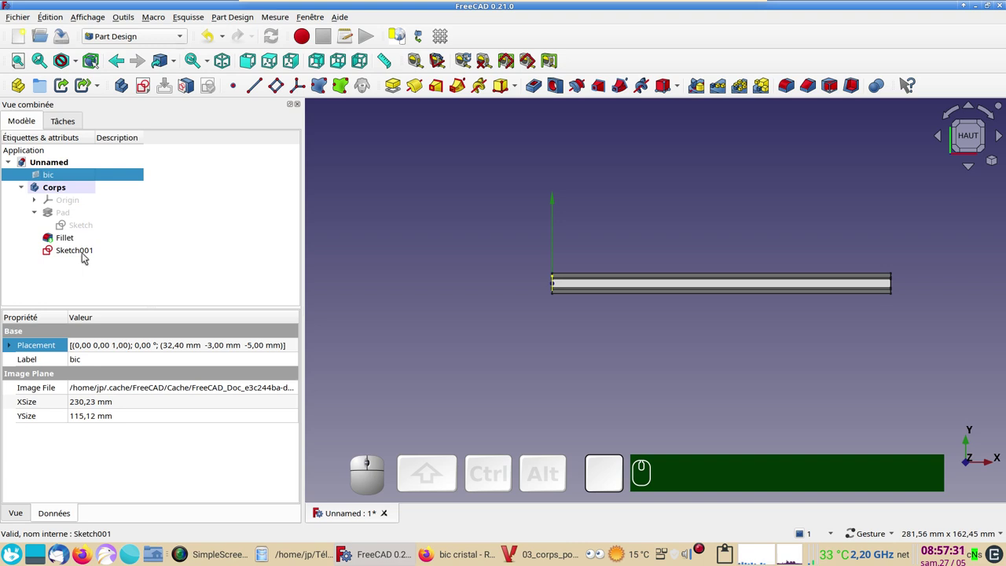
Offset Sketch001's attachment 7 mm along Z, viewing the model in wireframe.
{"action": "left_click", "coordinate": [88, 257]}
{"action": "left_click", "coordinate": [294, 389]}
{"action": "left_click", "coordinate": [294, 389]}
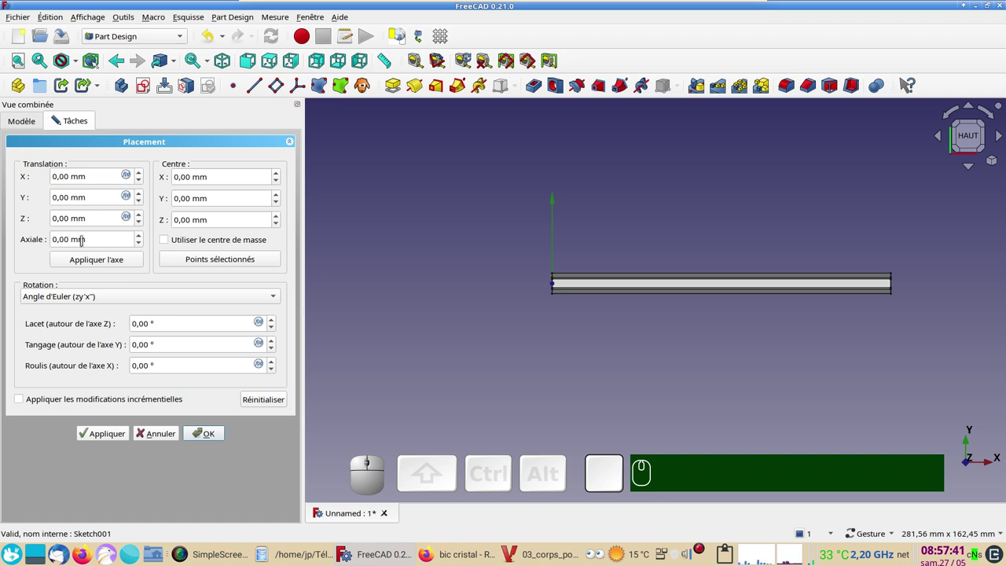
{"action": "scroll", "scroll_direction": "up", "scroll_amount": 3}
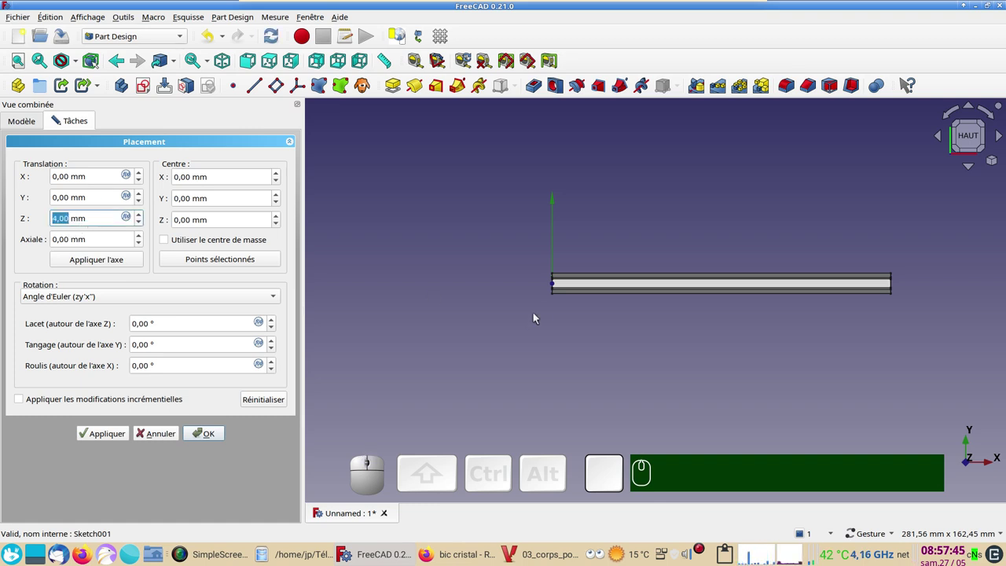
{"action": "scroll", "scroll_direction": "up", "scroll_amount": 3}
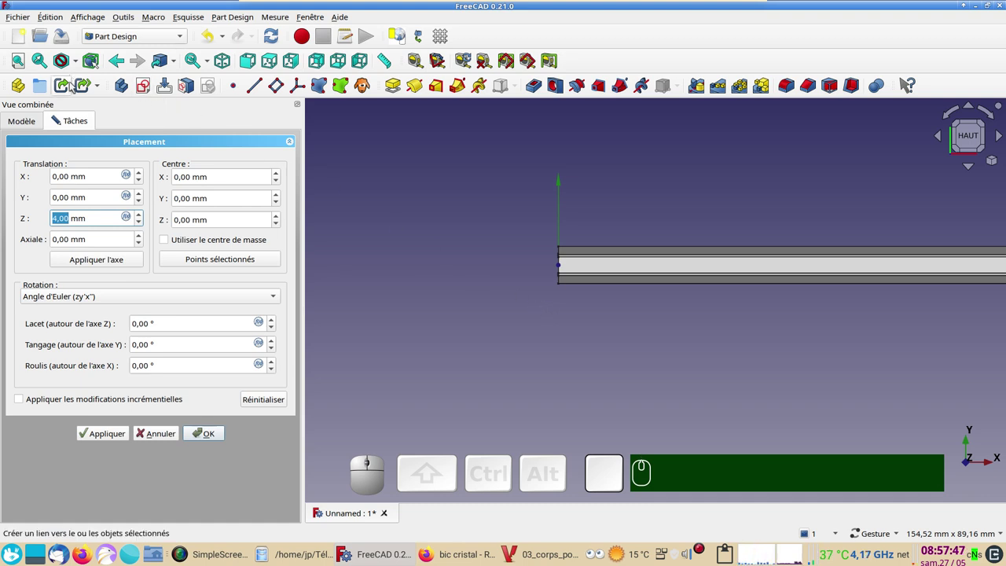
{"action": "scroll", "scroll_direction": "up", "scroll_amount": 3}
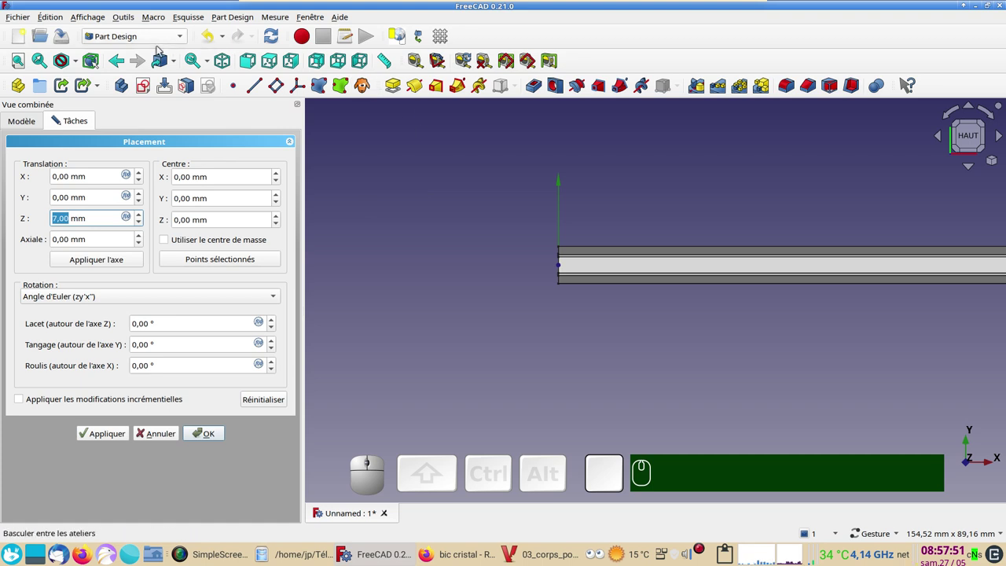
{"action": "left_click", "coordinate": [82, 67]}
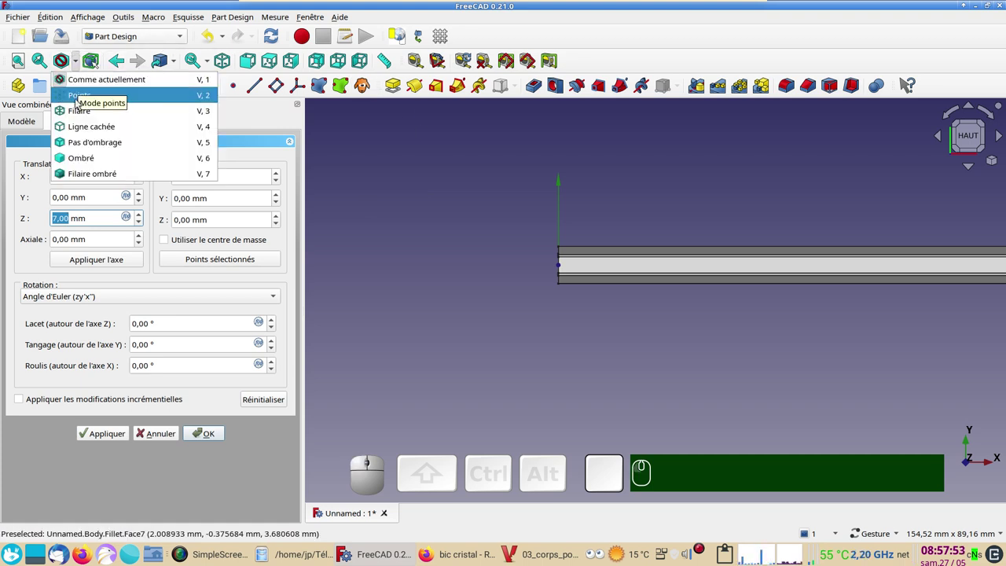
{"action": "left_click", "coordinate": [81, 114]}
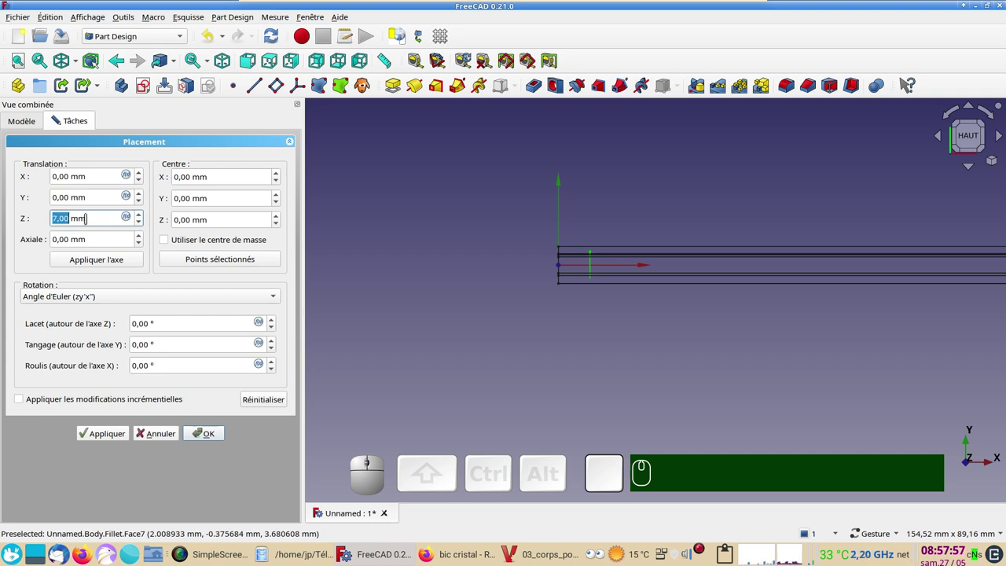
{"action": "scroll", "scroll_direction": "up", "scroll_amount": 3}
{"action": "scroll", "scroll_direction": "down", "scroll_amount": 3}
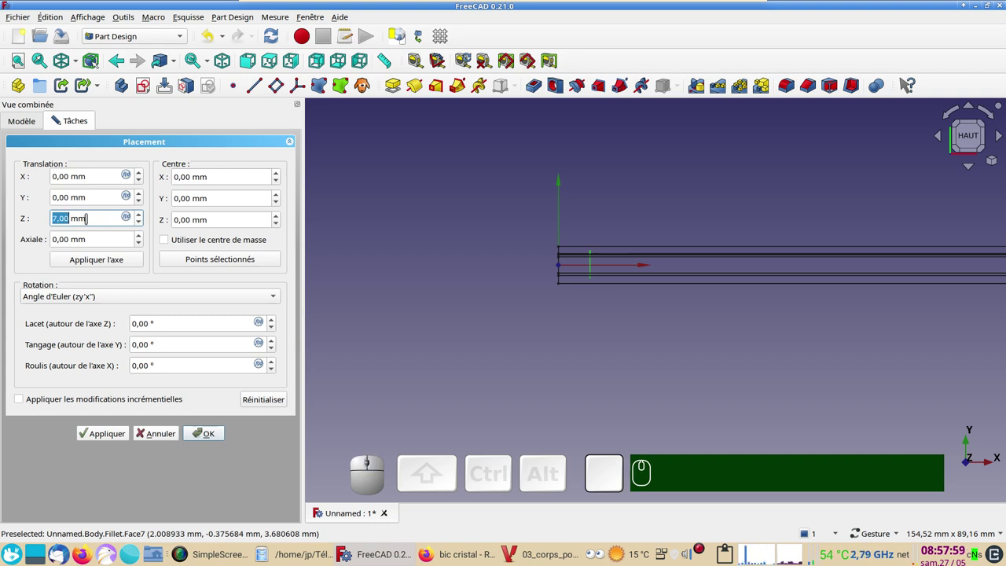
{"action": "left_click", "coordinate": [218, 433]}
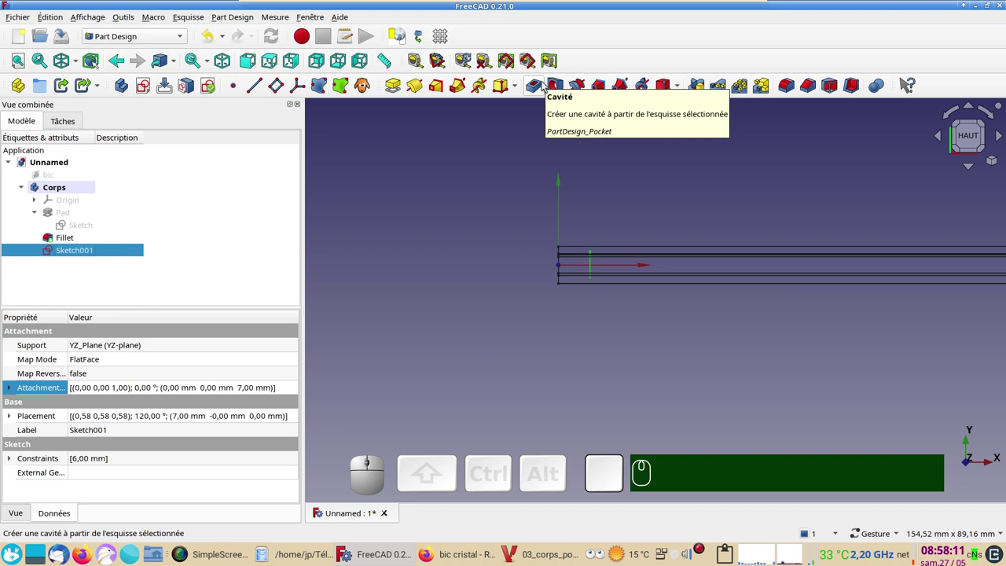
Cut a reversed 5 mm pocket from Sketch001 into the body's end and return to shaded display.
{"action": "left_click", "coordinate": [540, 86]}
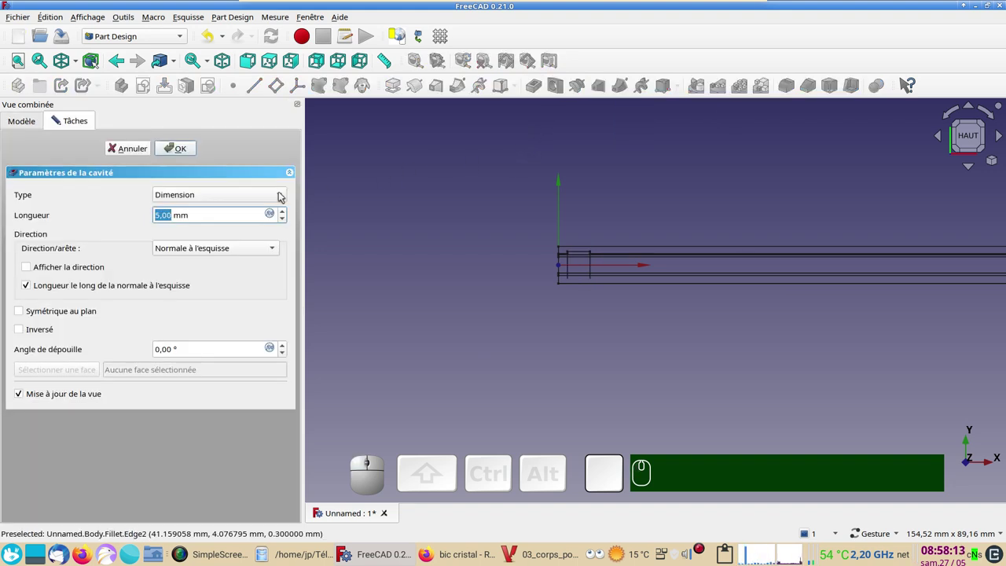
{"action": "left_click", "coordinate": [37, 335]}
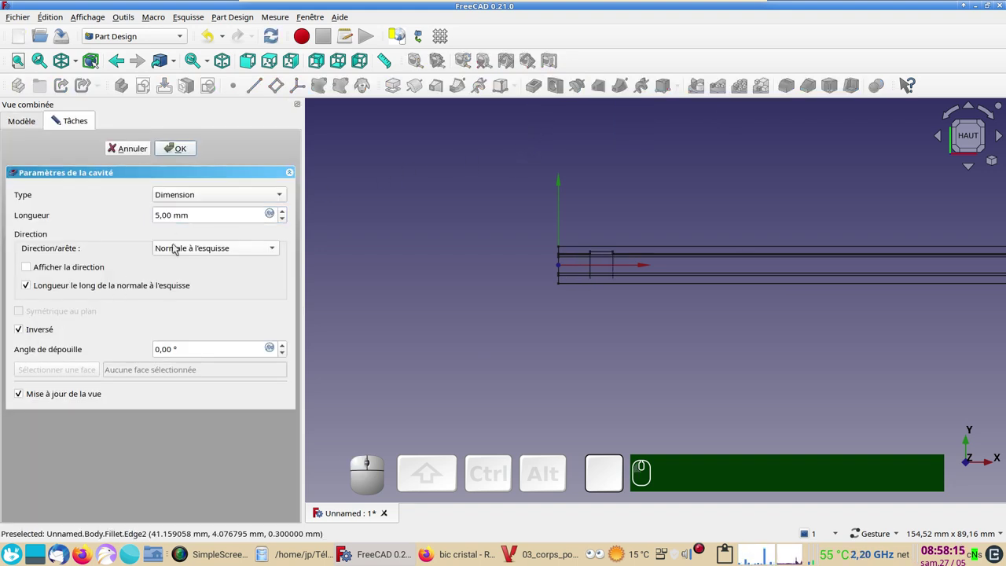
{"action": "left_click", "coordinate": [205, 195]}
{"action": "left_click", "coordinate": [203, 210]}
{"action": "left_click", "coordinate": [190, 154]}
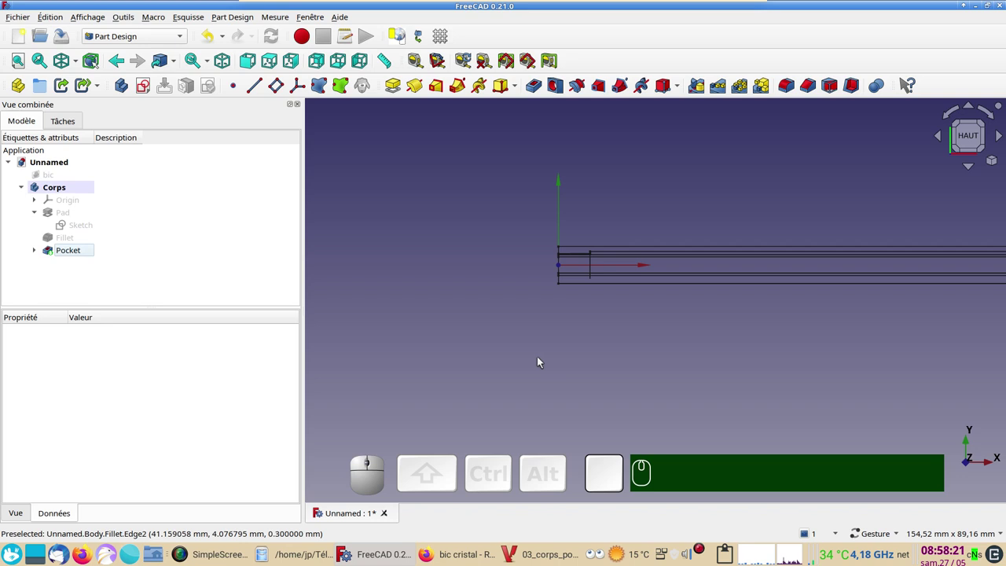
{"action": "key", "text": "v"}
{"action": "key", "text": "KP_1"}
{"action": "key", "text": "KP_1"}
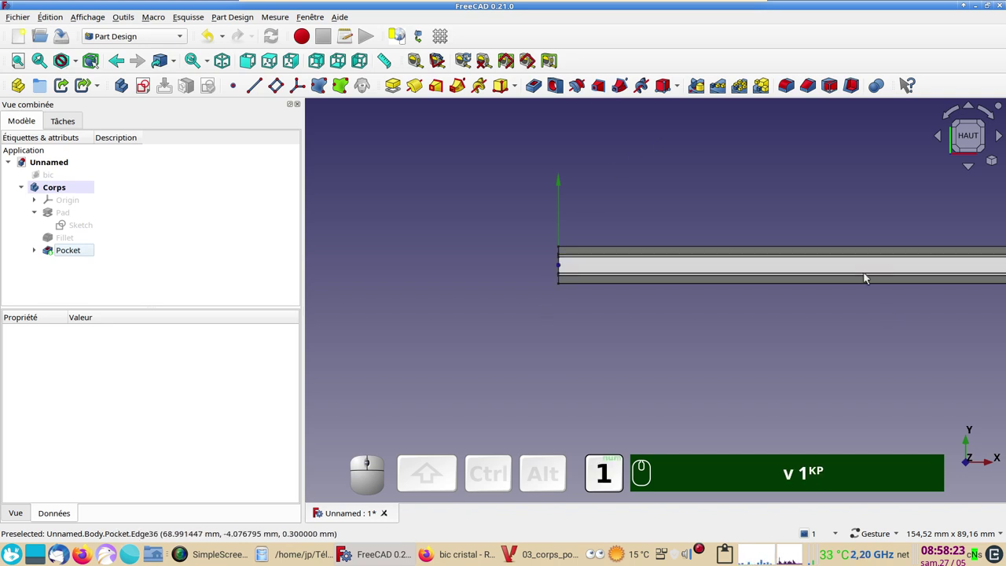
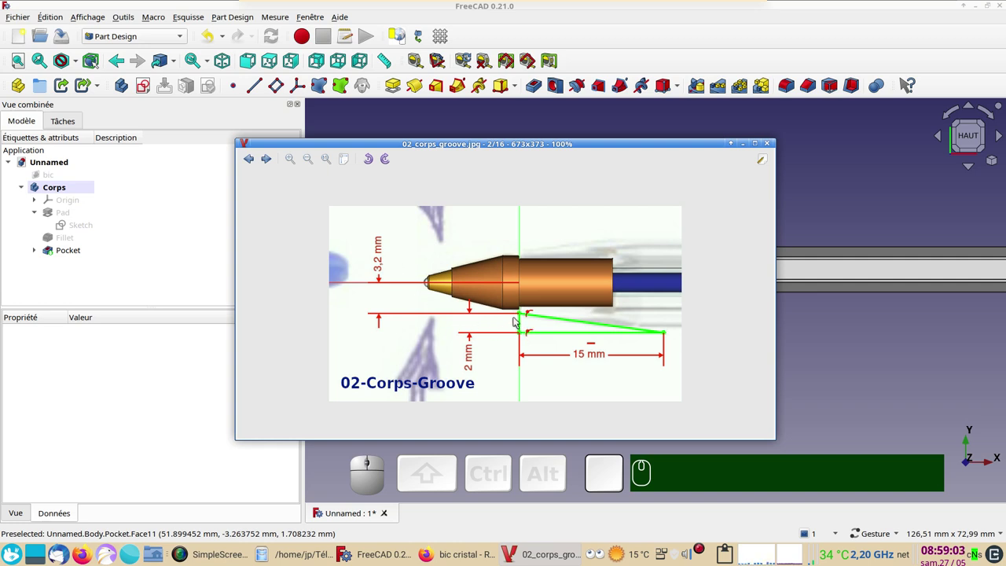
Close the groove reference drawing and start a new sketch on a base plane.
{"action": "left_click", "coordinate": [855, 382]}
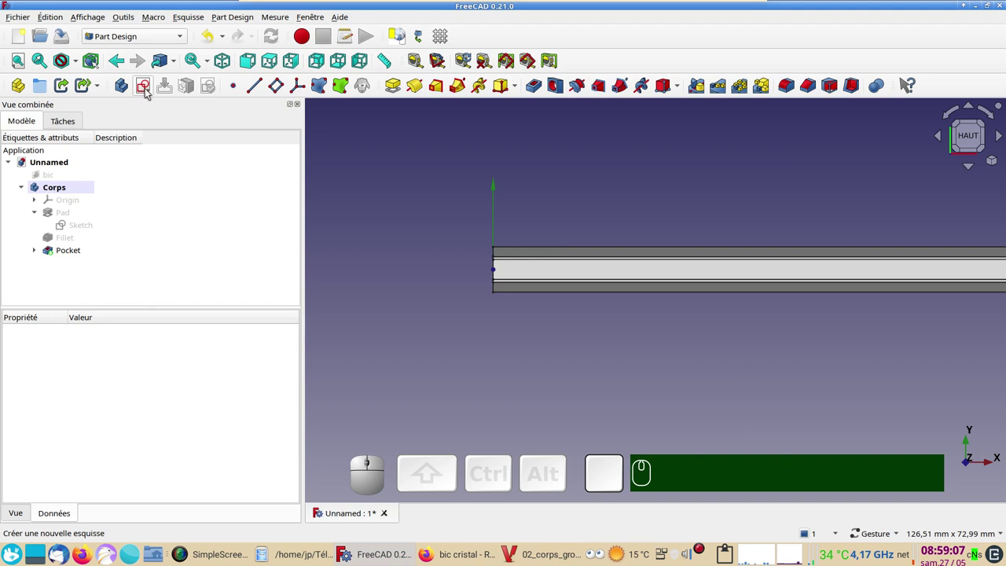
{"action": "left_click", "coordinate": [428, 178]}
{"action": "left_click", "coordinate": [147, 85]}
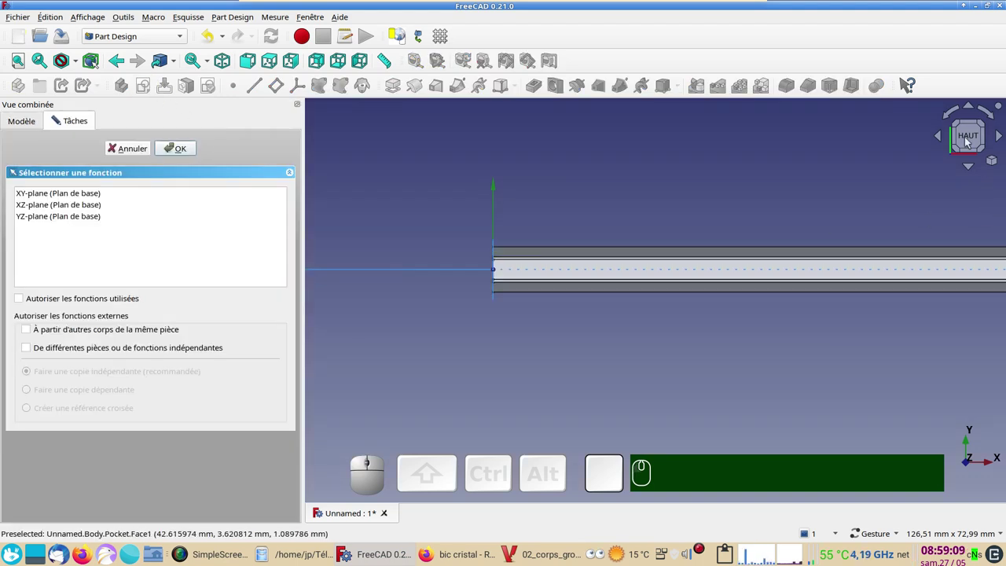
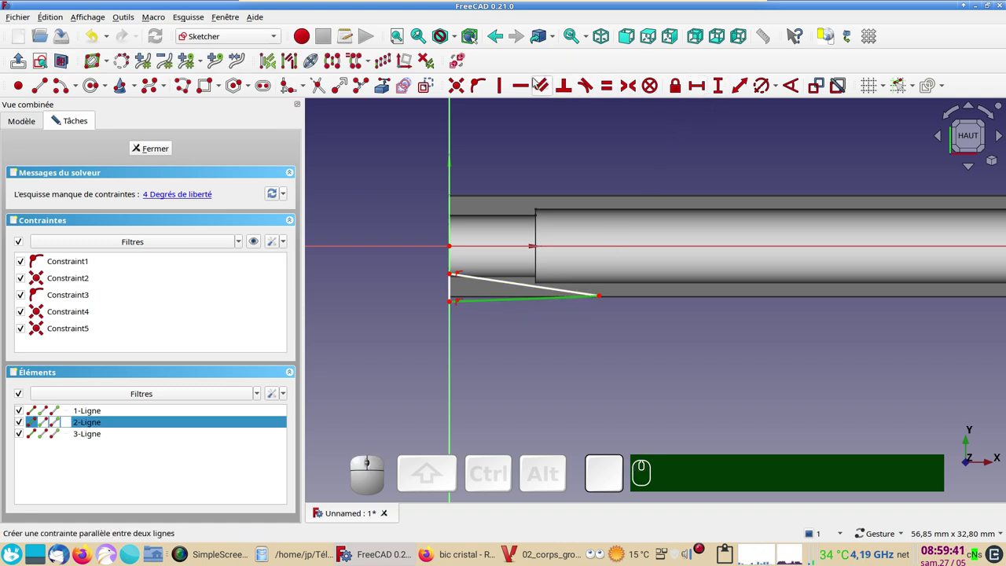
Constrain the triangle's bottom line horizontal with a 15 mm length placed below it.
{"action": "type", "text": "h"}
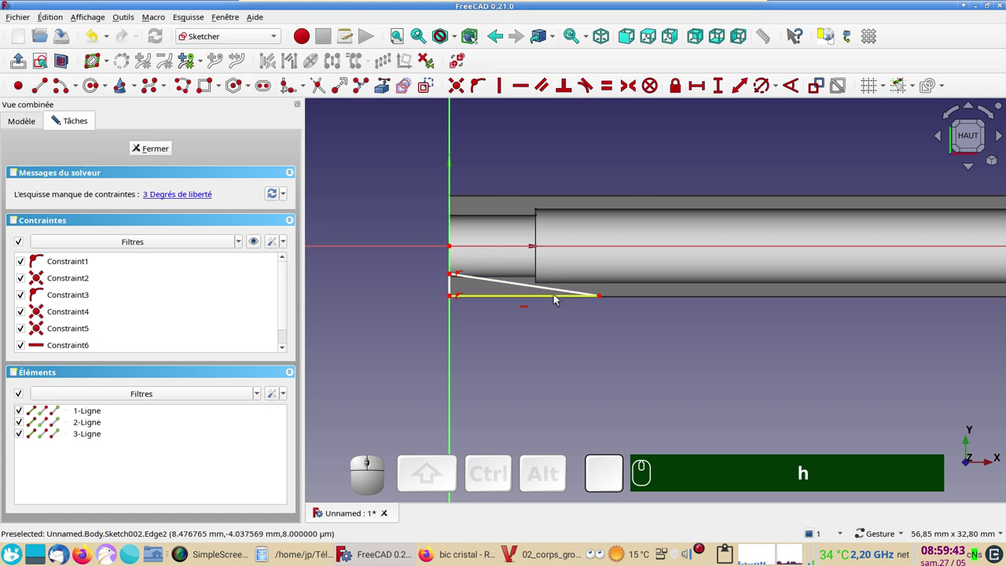
{"action": "left_click", "coordinate": [560, 298]}
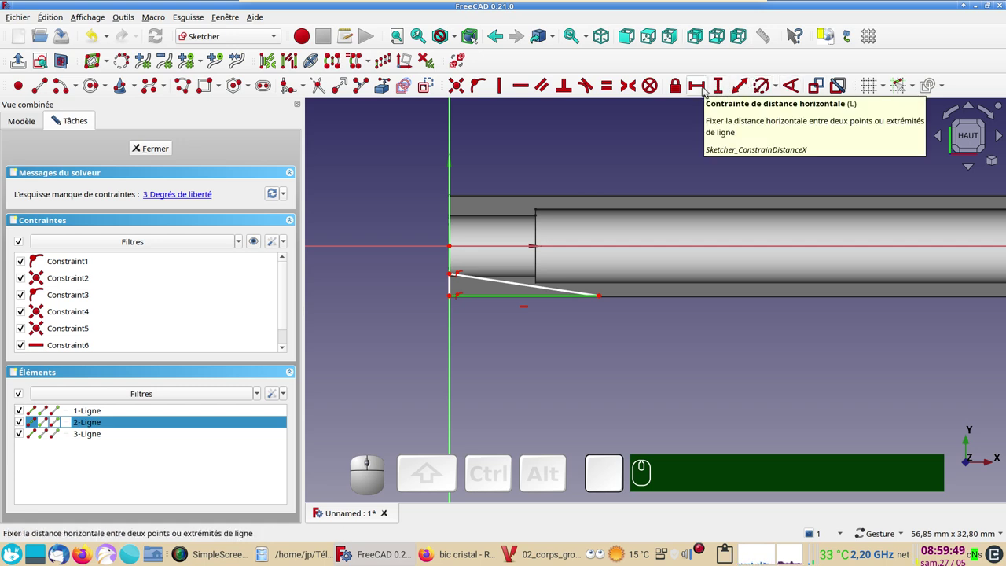
{"action": "type", "text": "l"}
{"action": "key", "text": "l"}
{"action": "key", "text": "KP_1"}
{"action": "key", "text": "KP_5"}
{"action": "key", "text": "Return"}
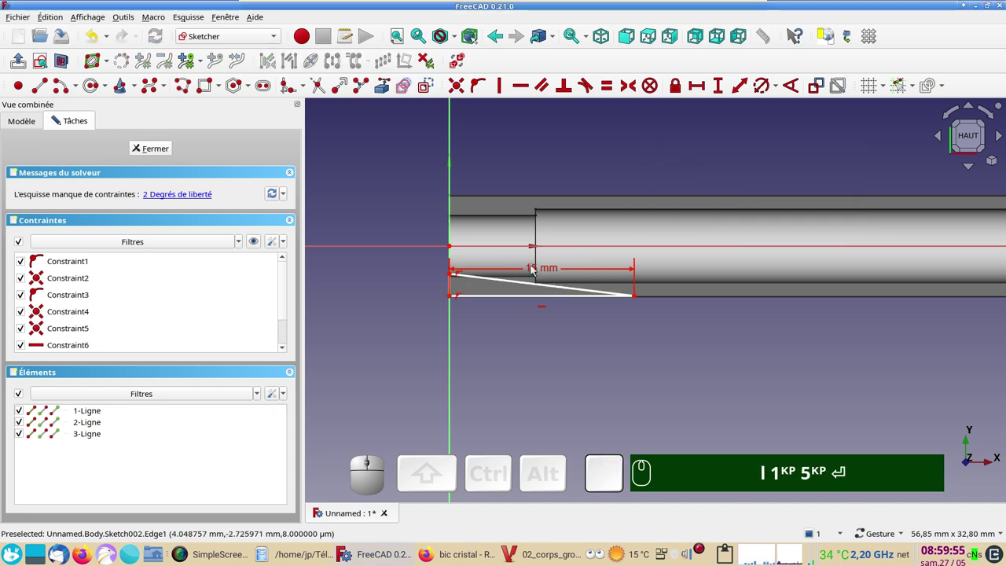
{"action": "left_click_drag", "start_coordinate": [552, 272], "coordinate": [484, 300]}
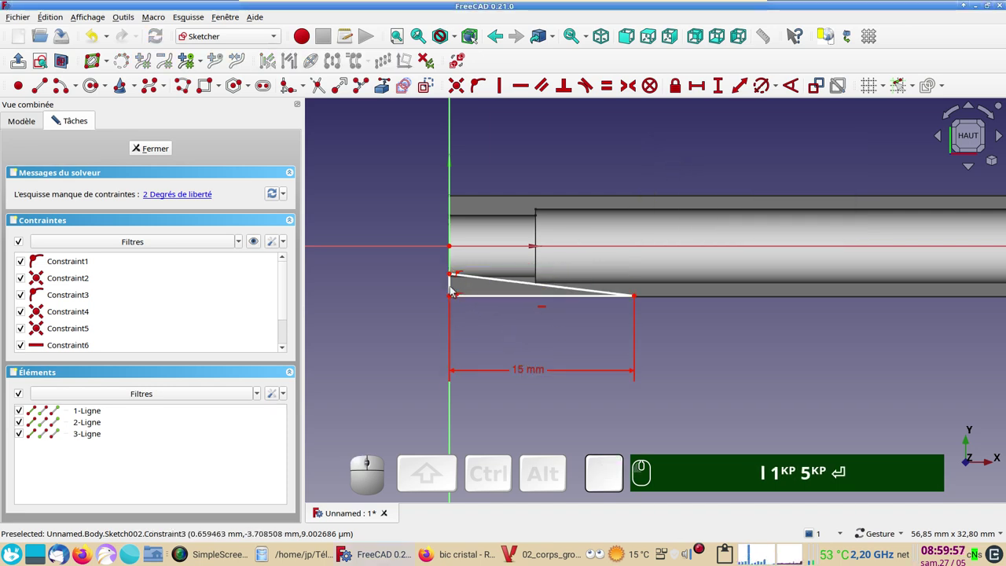
Constrain the triangle's vertical line to a 1.5 mm height.
{"action": "left_click", "coordinate": [454, 287]}
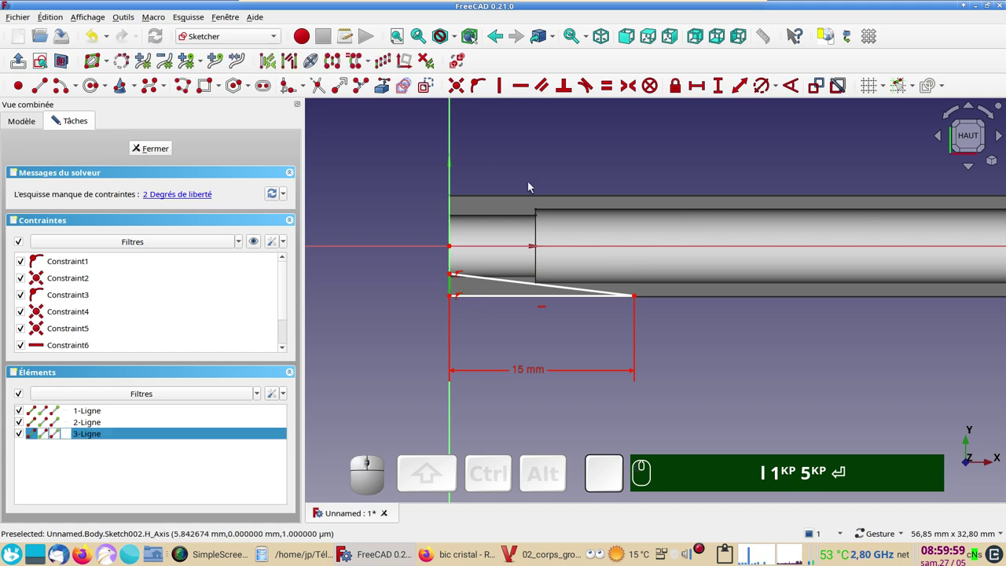
{"action": "type", "text": "l"}
{"action": "key", "text": "KP_1"}
{"action": "key", "text": "KP_5"}
{"action": "key", "text": "Return"}
{"action": "type", "text": "i"}
{"action": "key", "text": "KP_1"}
{"action": "type", "text": "."}
{"action": "key", "text": "KP_Decimal"}
{"action": "key", "text": "KP_5"}
{"action": "key", "text": "Return"}
{"action": "key", "text": "KP_Enter"}
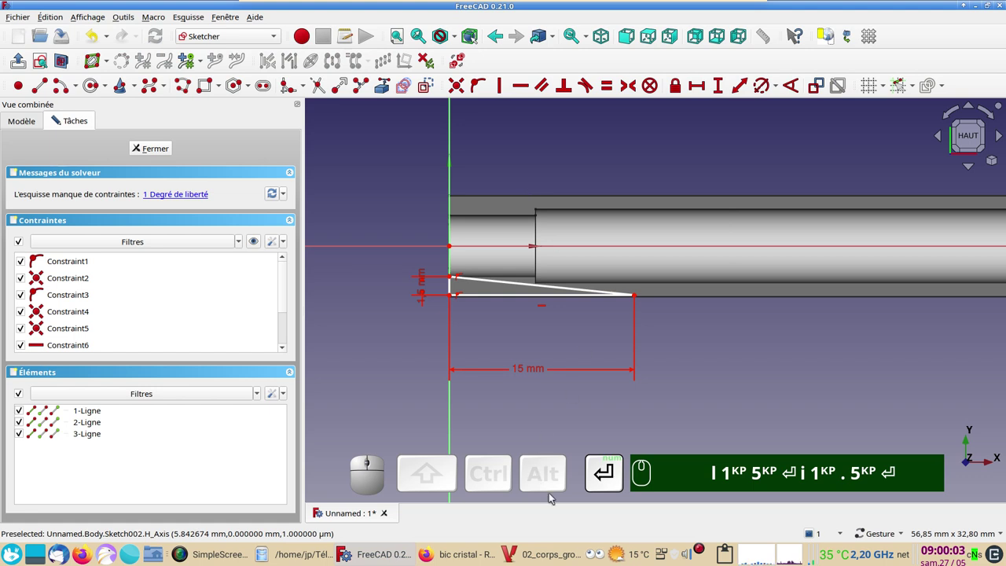
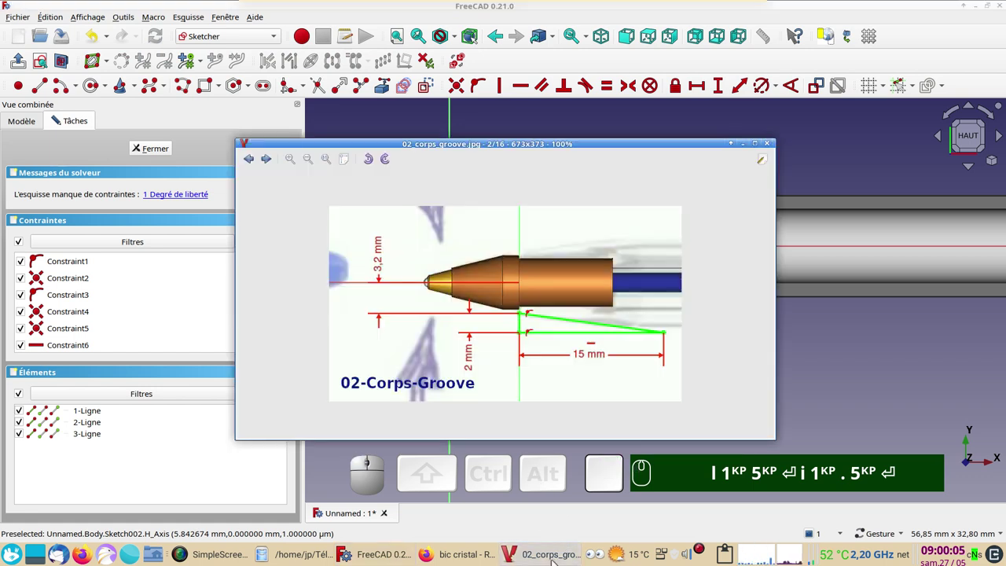
Change the triangle's height dimension to 2 mm.
{"action": "left_click", "coordinate": [605, 552]}
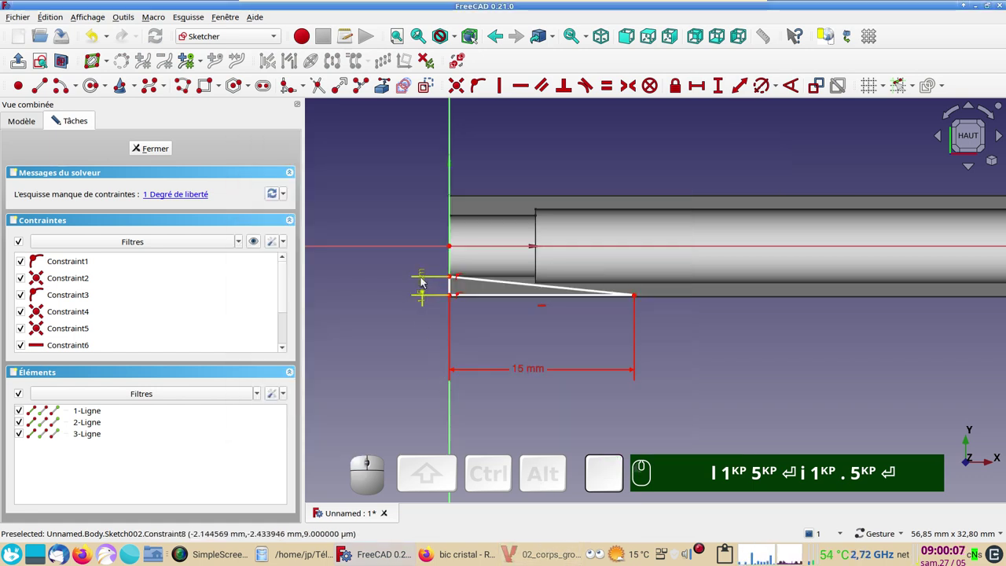
{"action": "left_click", "coordinate": [425, 283]}
{"action": "left_click", "coordinate": [429, 288]}
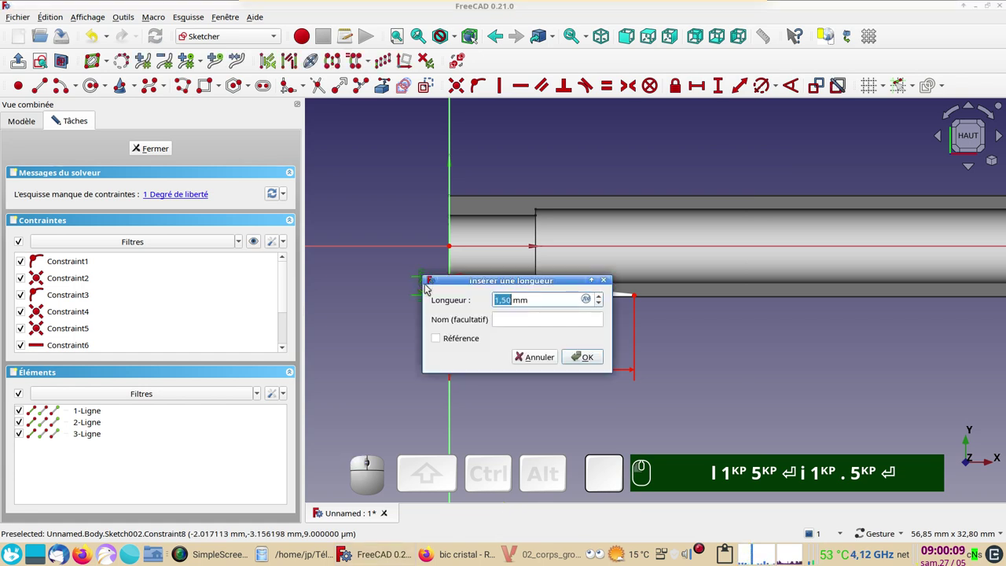
{"action": "key", "text": "KP_2"}
{"action": "key", "text": "Return"}
{"action": "key", "text": "KP_Enter"}
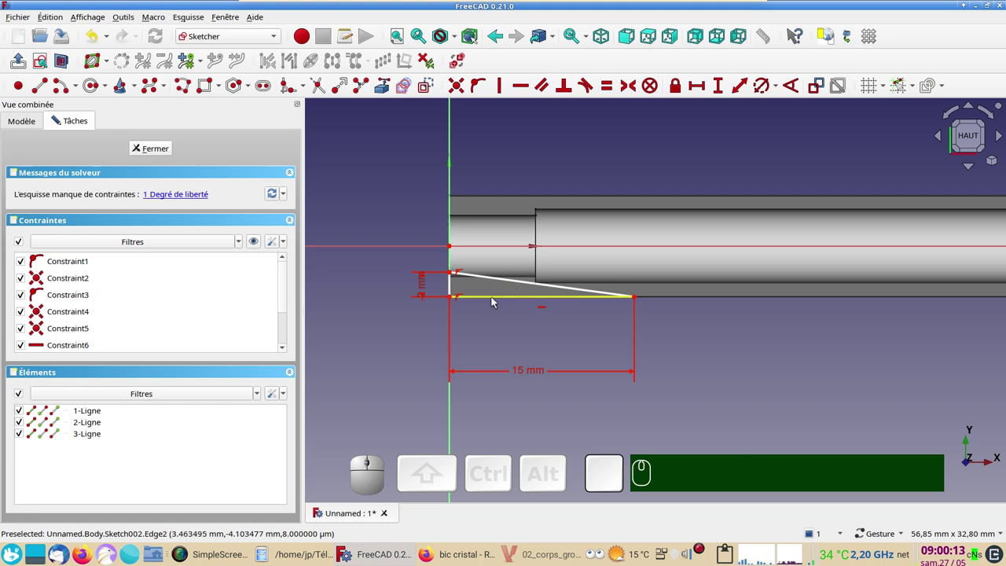
{"action": "left_click_drag", "start_coordinate": [496, 302], "coordinate": [463, 275]}
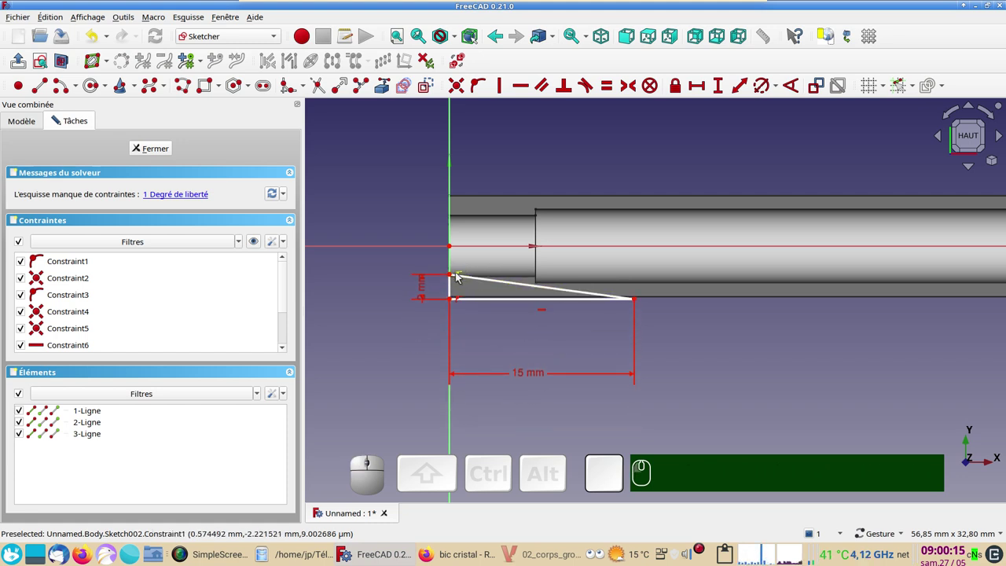
{"action": "left_click", "coordinate": [535, 554]}
{"action": "left_click", "coordinate": [535, 554]}
{"action": "left_click", "coordinate": [453, 278]}
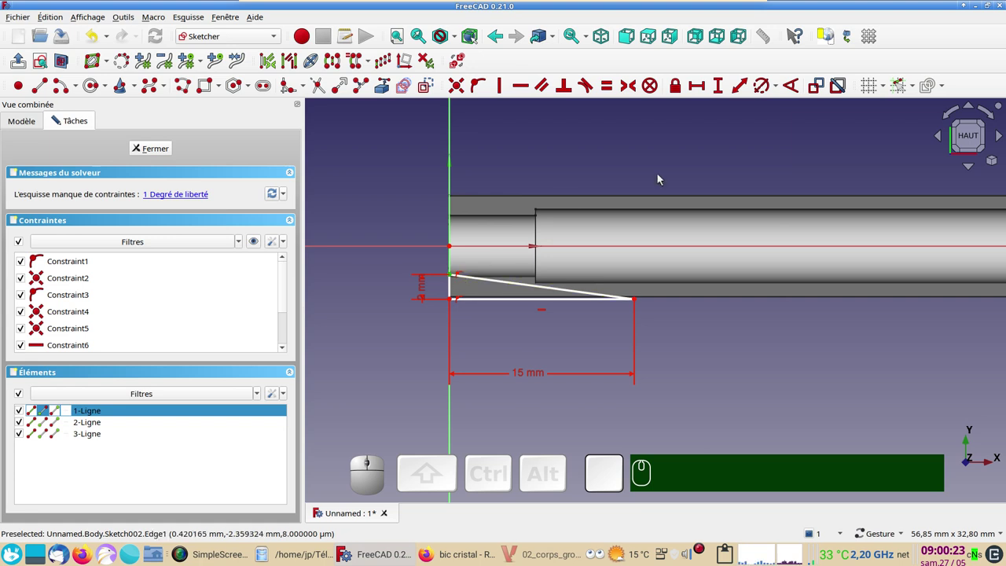
Set the vertical offset to -3.2 mm and move its label above the profile.
{"action": "left_click", "coordinate": [721, 88]}
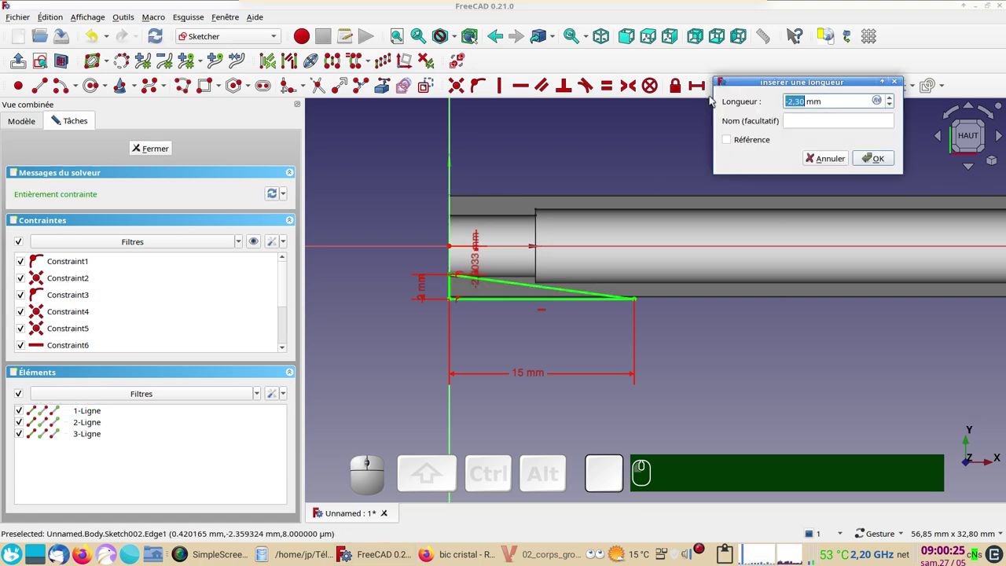
{"action": "key", "text": "KP_Subtract"}
{"action": "key", "text": "KP_Subtract"}
{"action": "key", "text": "KP_3"}
{"action": "key", "text": "KP_Decimal"}
{"action": "key", "text": "KP_2"}
{"action": "key", "text": "Return"}
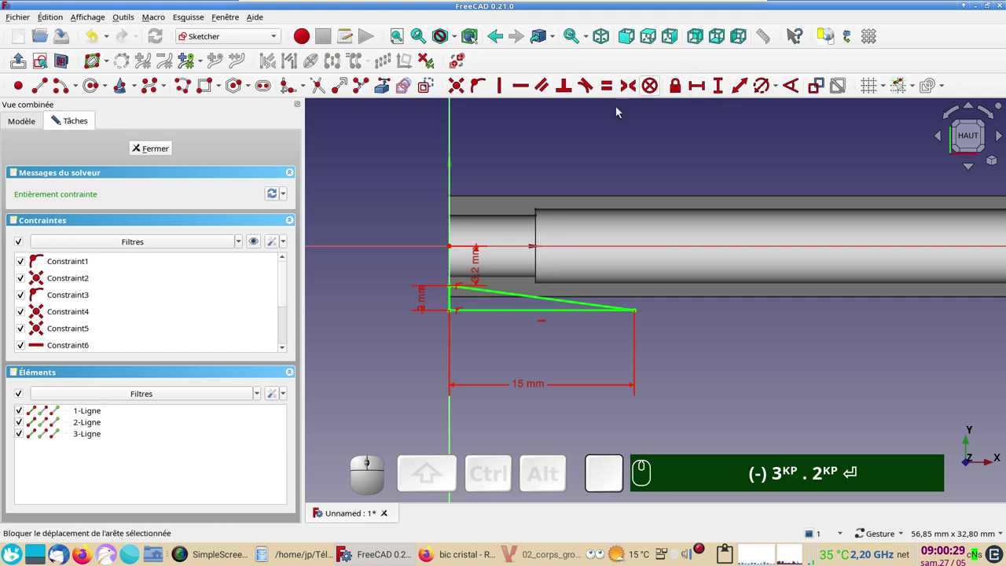
{"action": "left_click_drag", "start_coordinate": [482, 259], "coordinate": [426, 263]}
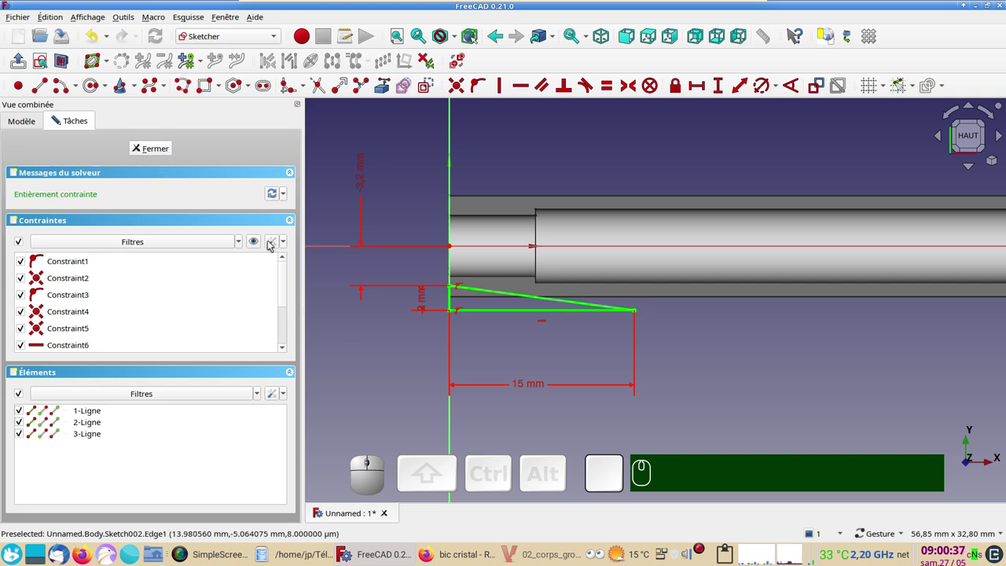
Review the constraint and solver options unchanged, then close Sketch002.
{"action": "left_click", "coordinate": [271, 243]}
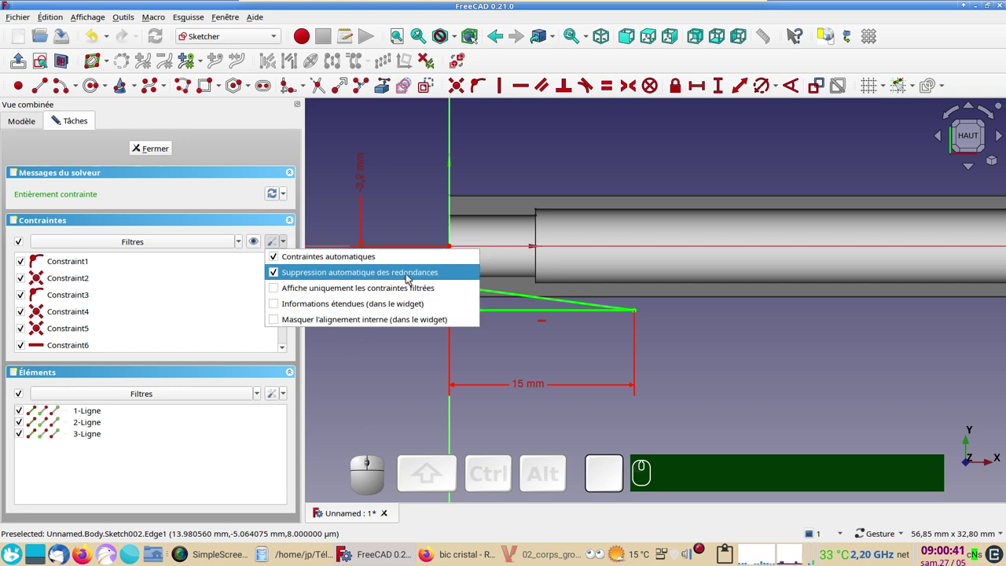
{"action": "left_click", "coordinate": [363, 383]}
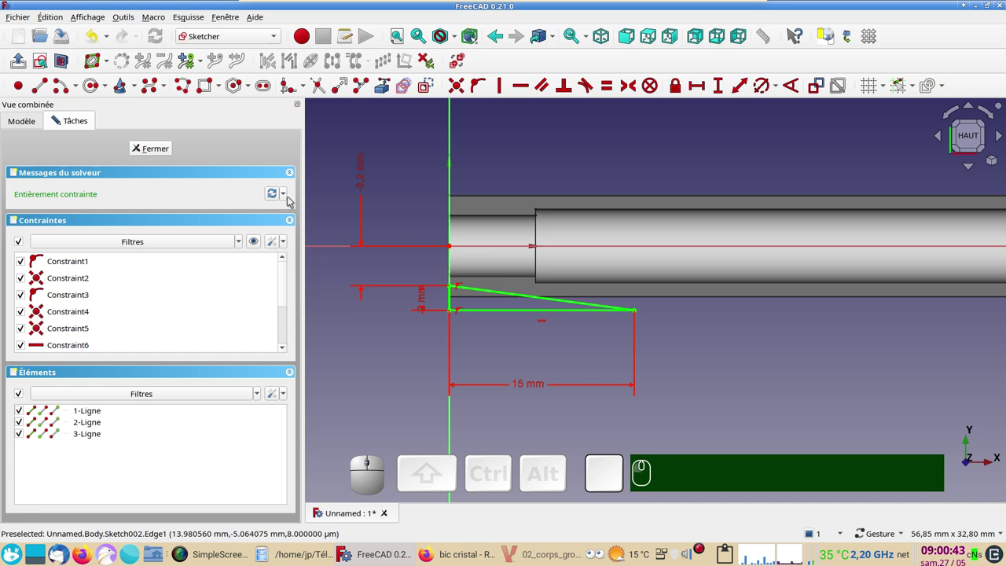
{"action": "left_click", "coordinate": [287, 194]}
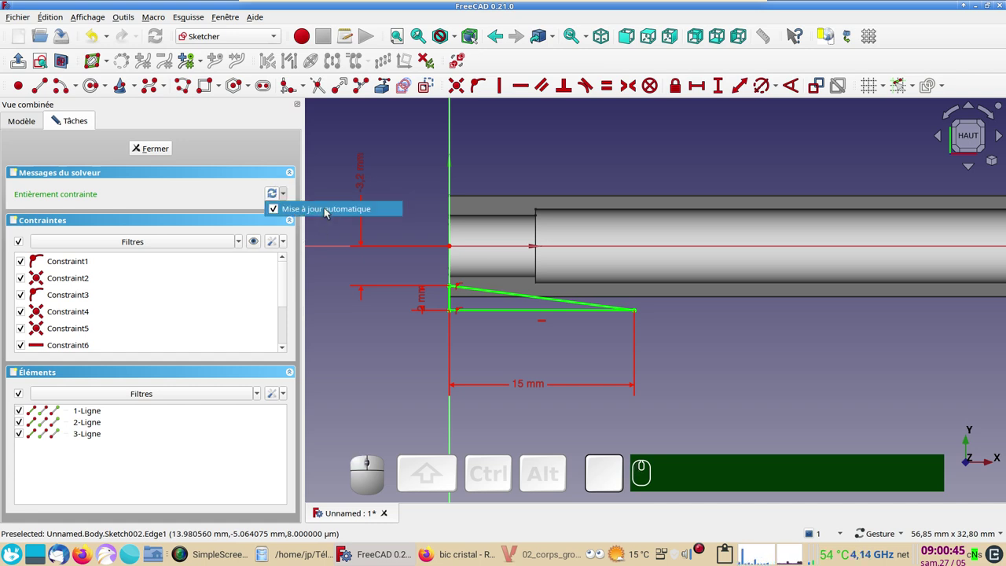
{"action": "left_click", "coordinate": [353, 368]}
{"action": "left_click", "coordinate": [169, 156]}
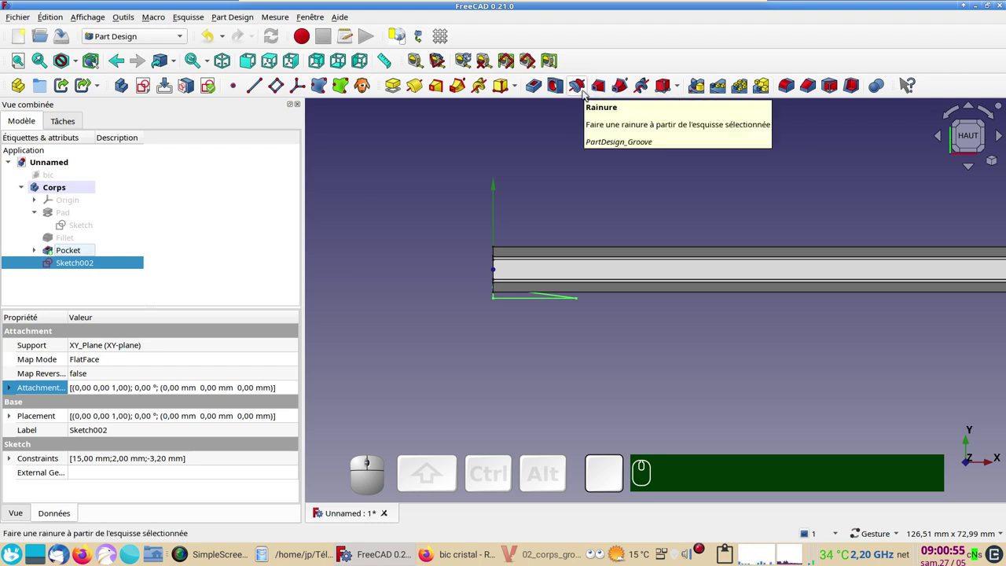
Revolve the triangle as a 360° Groove around the horizontal sketch axis to taper the tip.
{"action": "left_click", "coordinate": [585, 91]}
{"action": "left_click_drag", "start_coordinate": [487, 271], "coordinate": [292, 244]}
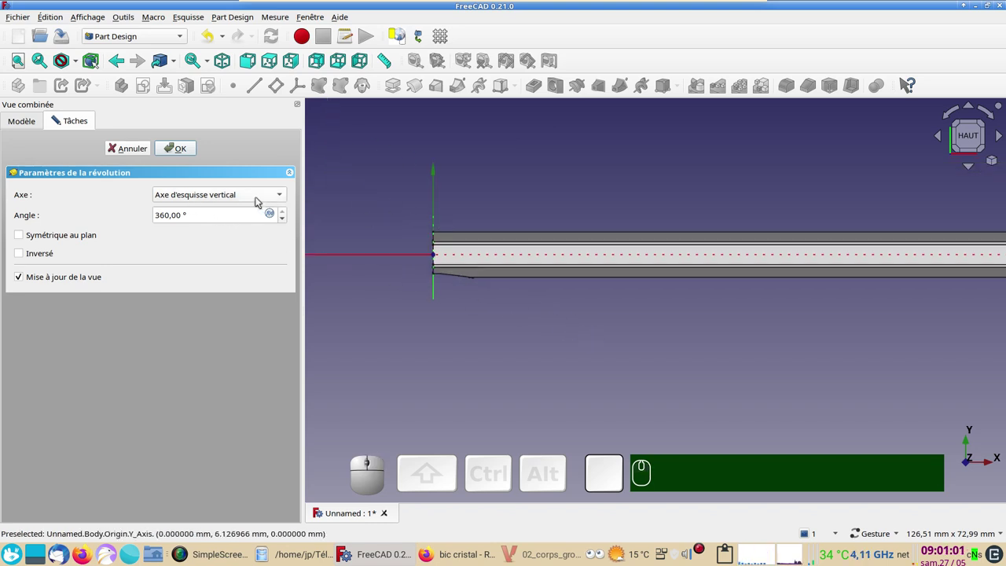
{"action": "left_click", "coordinate": [260, 200]}
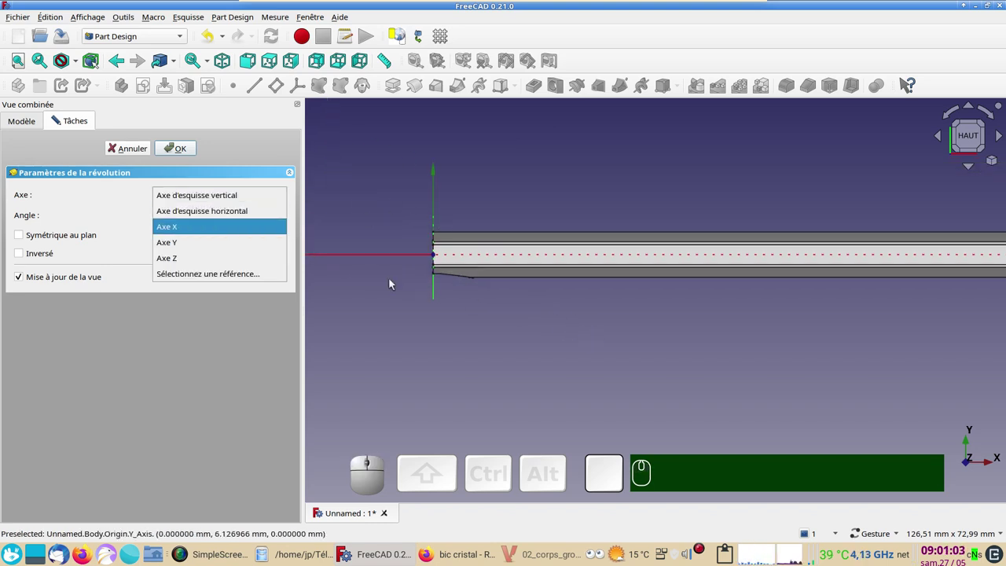
{"action": "left_click", "coordinate": [239, 212]}
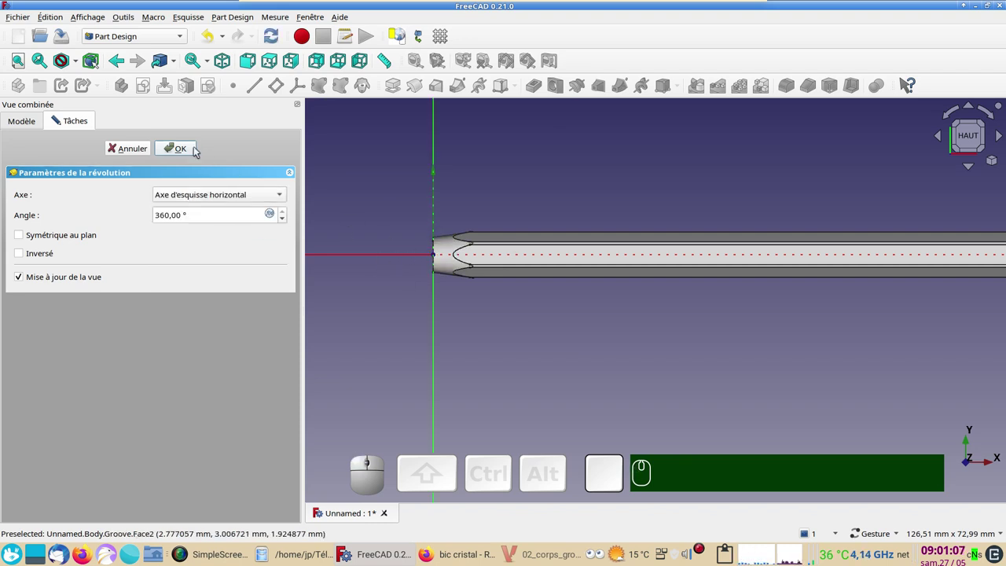
{"action": "left_click", "coordinate": [198, 148]}
{"action": "left_click_drag", "start_coordinate": [484, 195], "coordinate": [999, 163]}
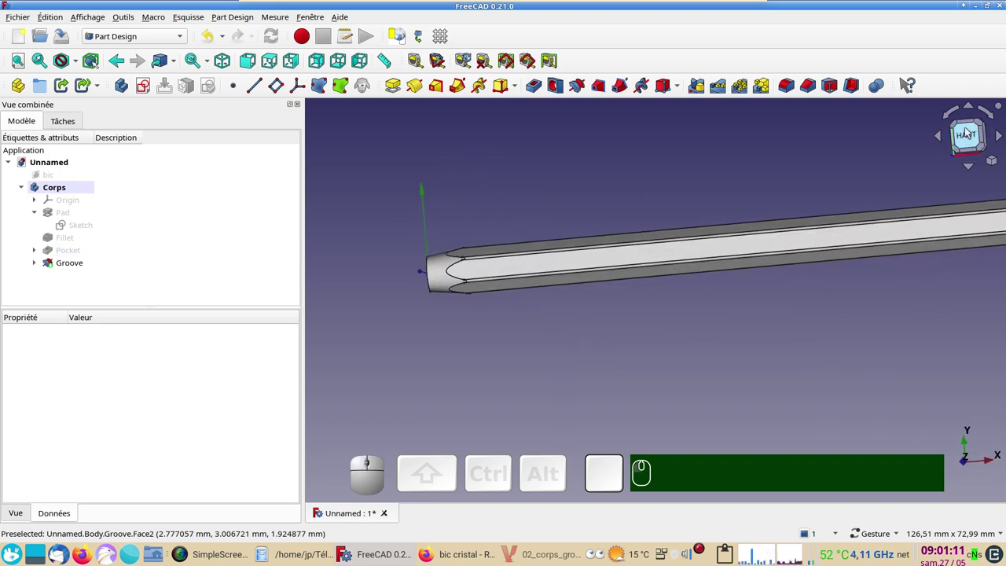
{"action": "left_click", "coordinate": [973, 138]}
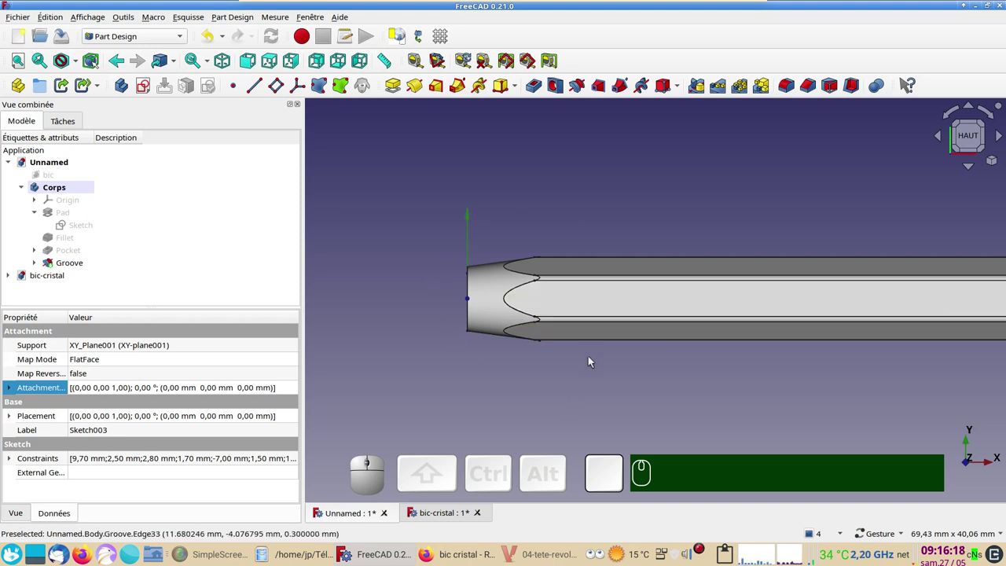
Orbit to the pen tip and review the Groove's display properties (Ctrl+D).
{"action": "left_click_drag", "start_coordinate": [574, 381], "coordinate": [677, 374]}
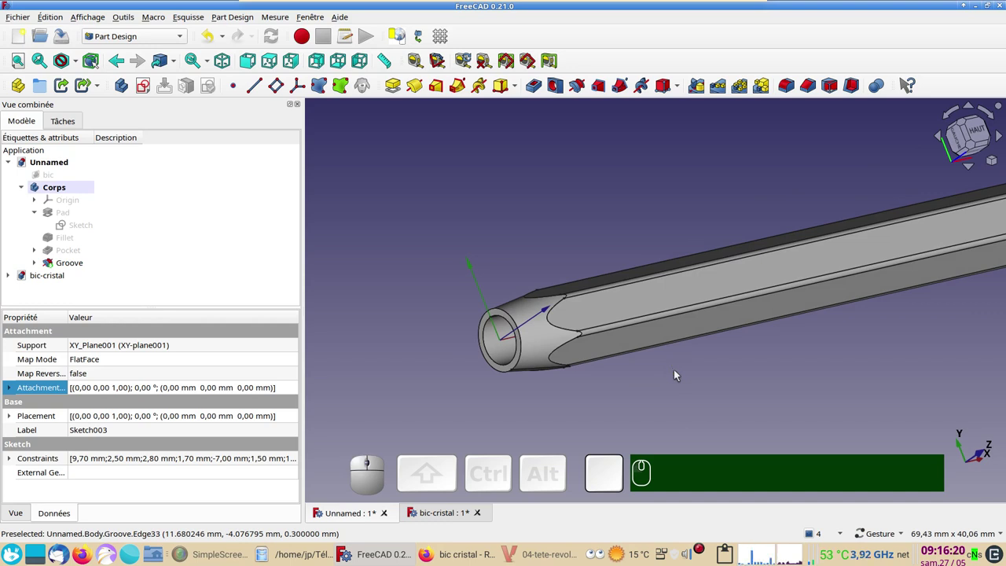
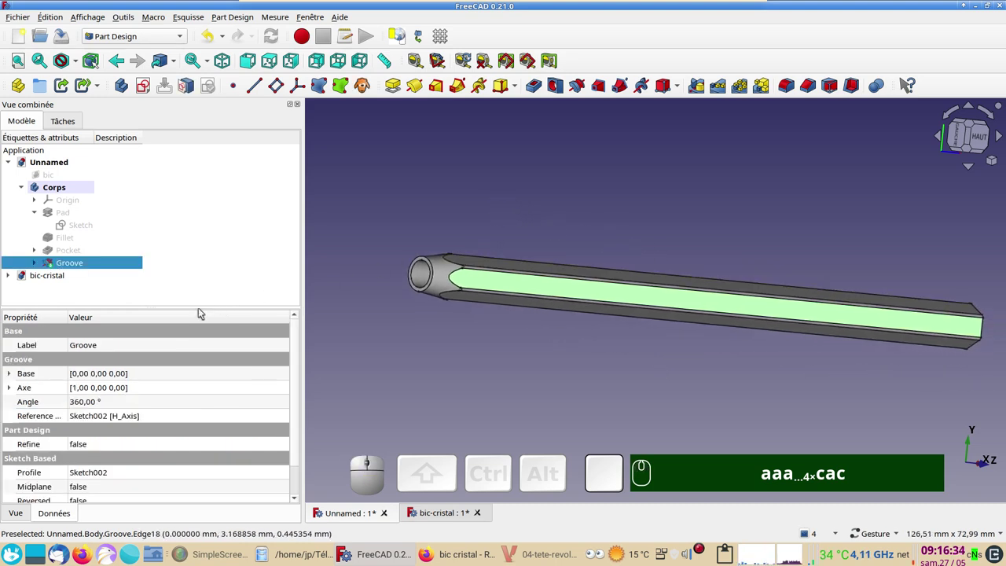
{"action": "key", "text": "ctrl+d"}
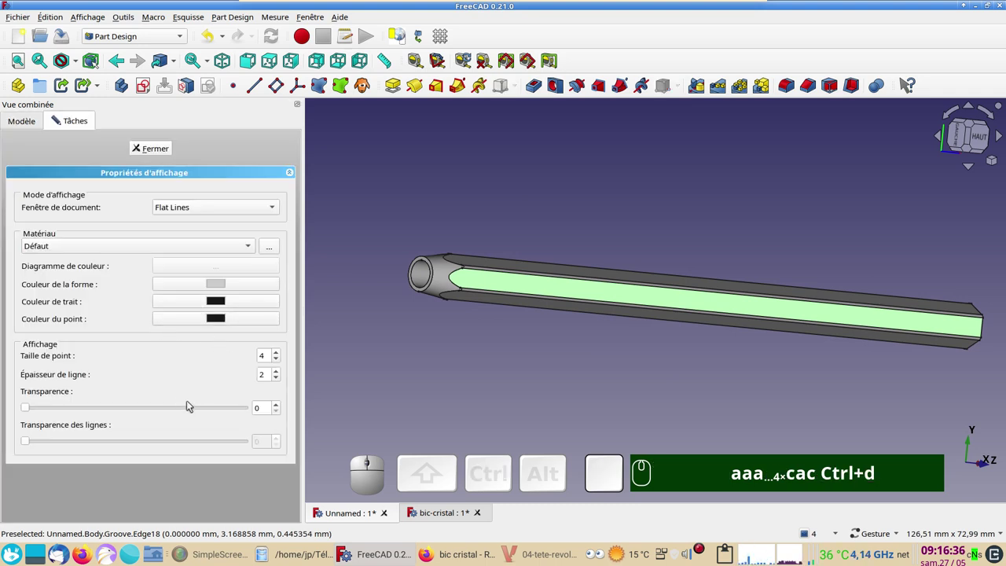
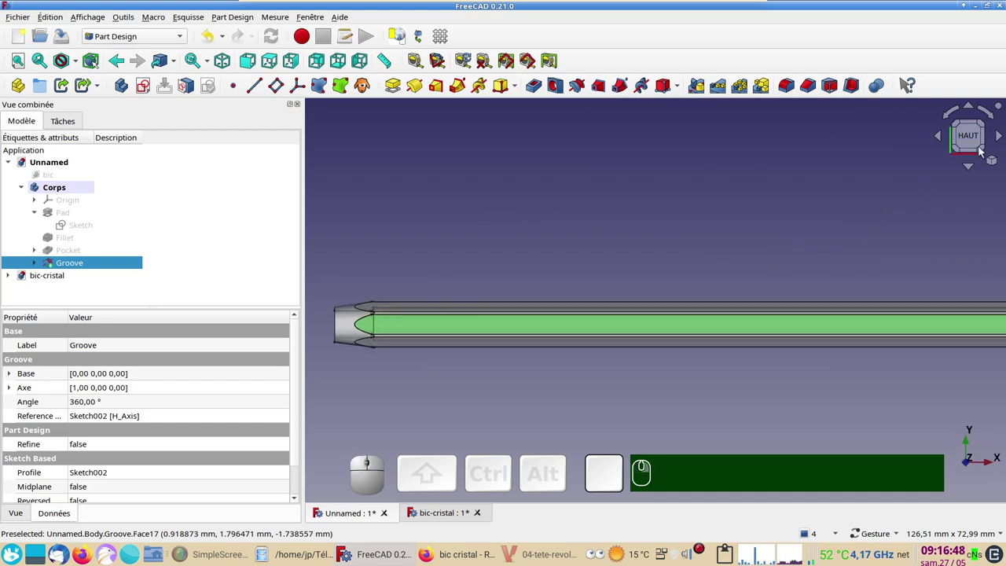
{"action": "scroll", "scroll_direction": "down", "scroll_amount": 3}
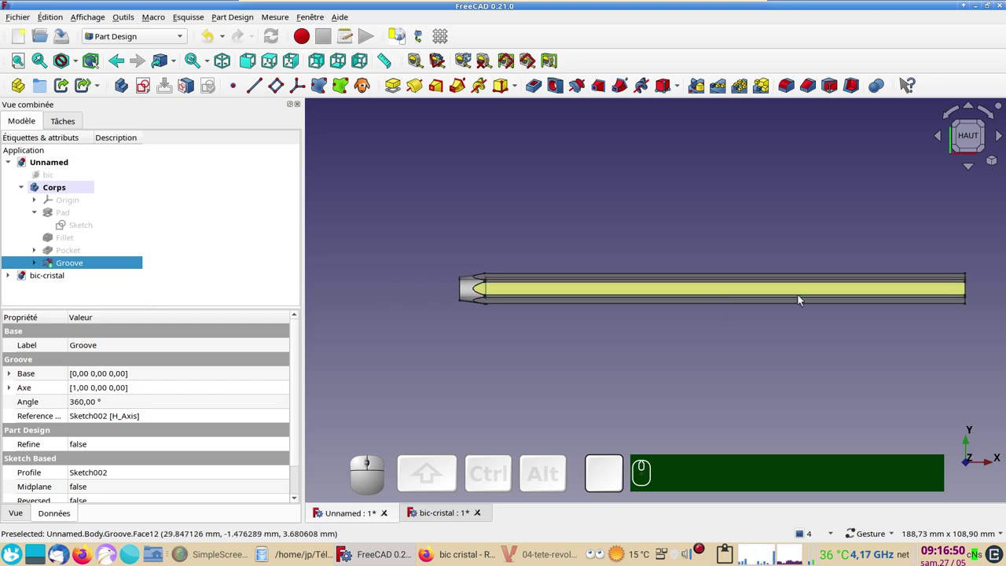
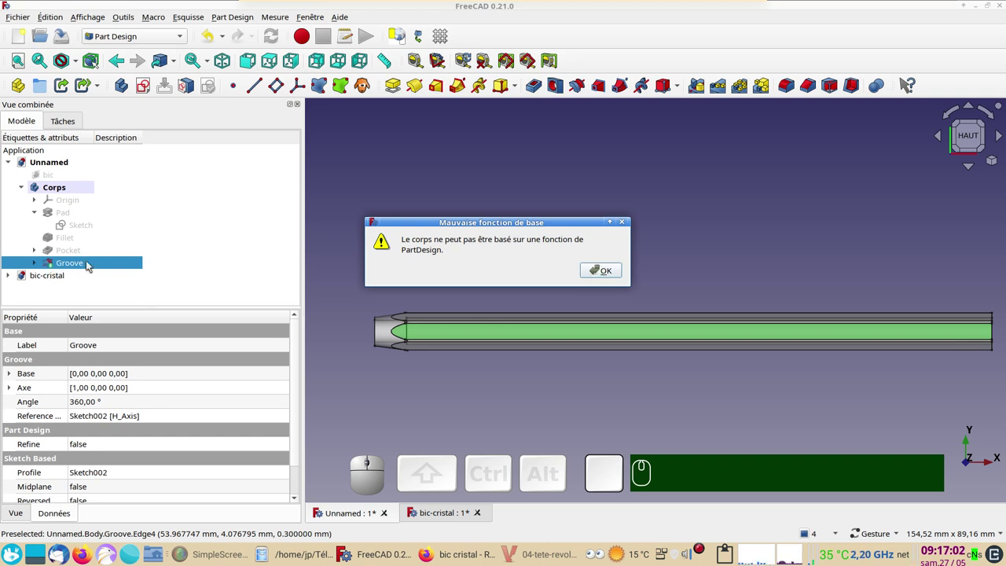
Dismiss the warning and add a new empty body renamed 'tete'.
{"action": "left_click", "coordinate": [605, 276]}
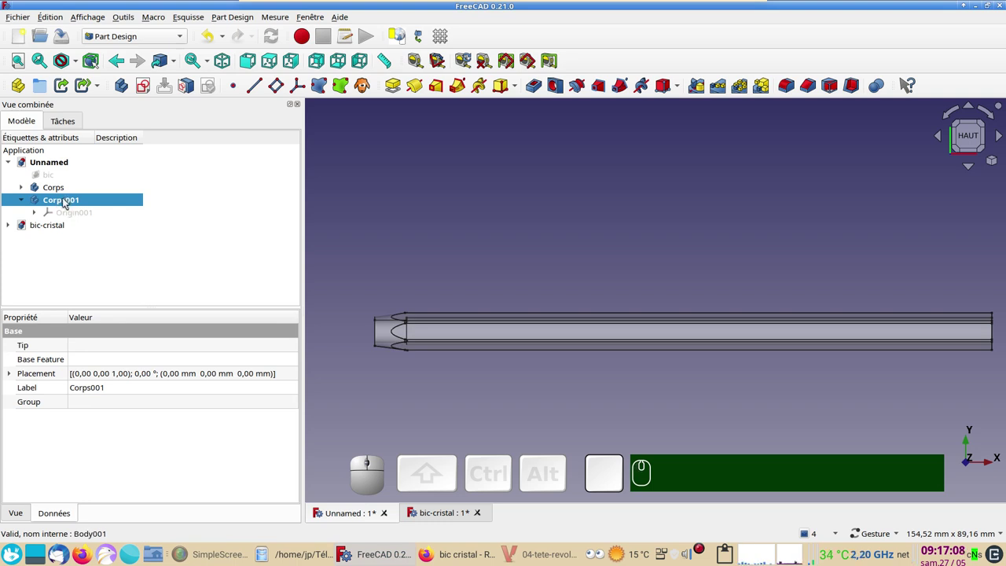
{"action": "left_click", "coordinate": [61, 206]}
{"action": "key", "text": "F2"}
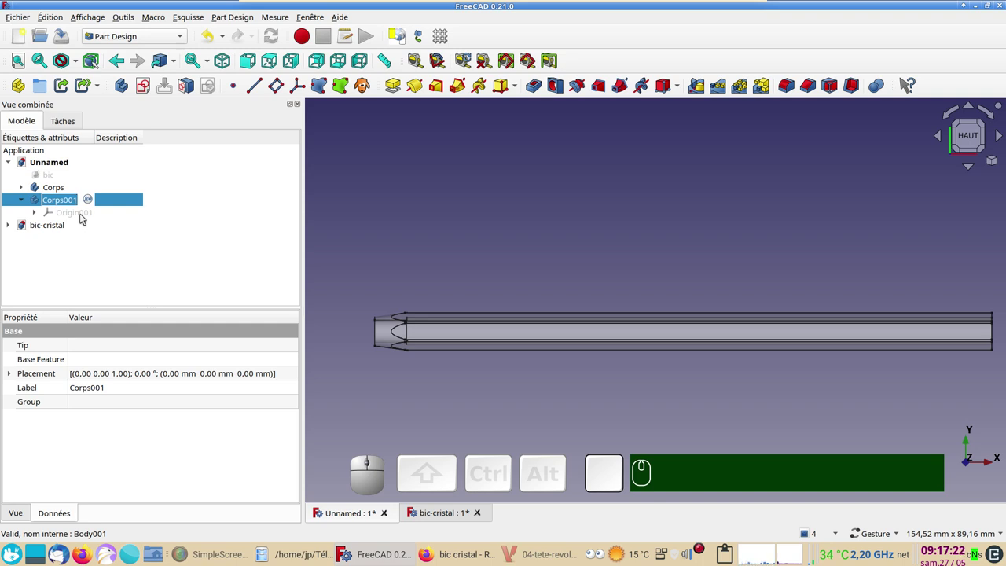
{"action": "type", "text": "tete"}
{"action": "key", "text": "Return"}
{"action": "key", "text": "Return"}
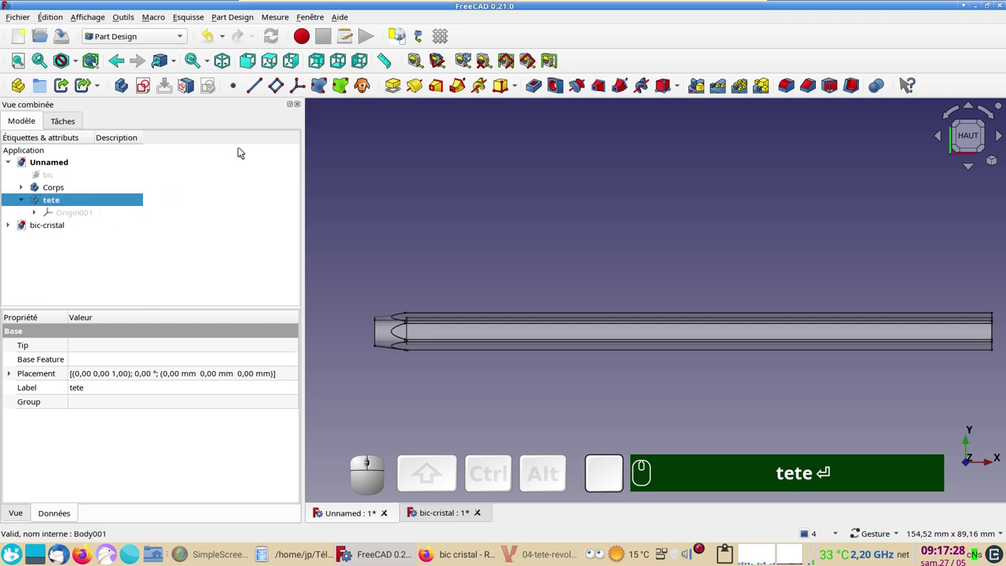
Start a new sketch on XY-plane001 in the tete body and bring the pen tip into view.
{"action": "left_click", "coordinate": [147, 88]}
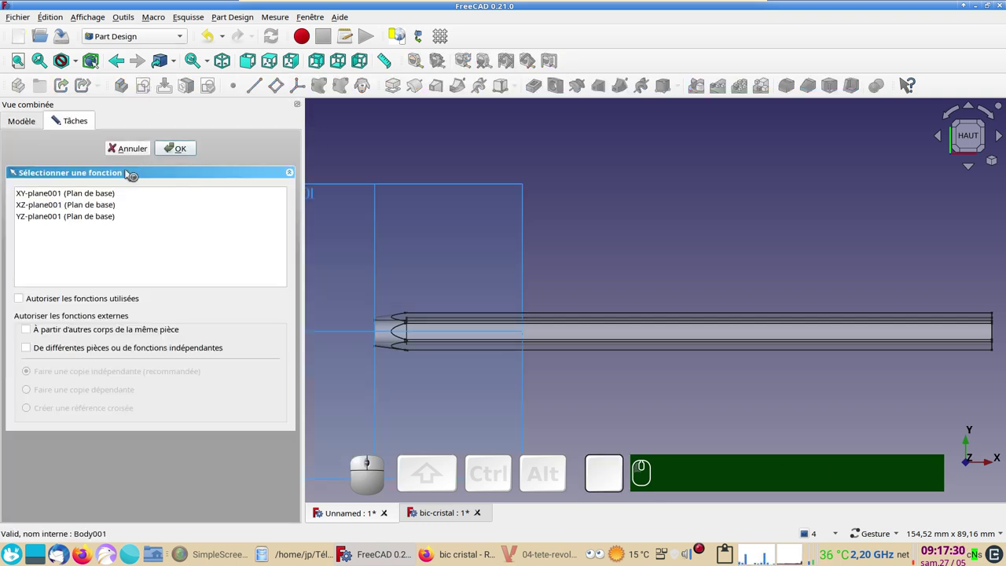
{"action": "left_click", "coordinate": [86, 195]}
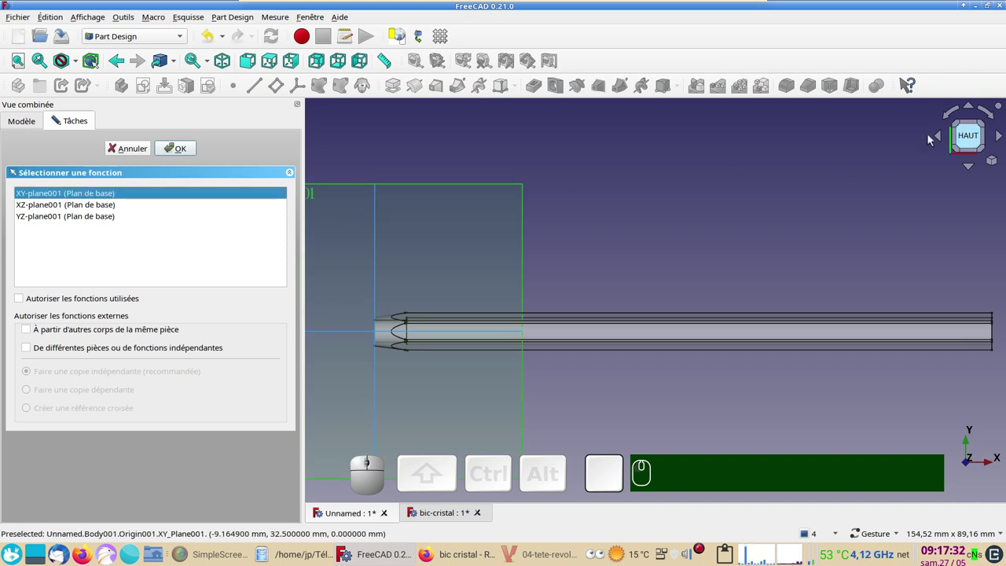
{"action": "left_click", "coordinate": [177, 144]}
{"action": "scroll", "scroll_direction": "up", "scroll_amount": 3}
{"action": "left_click_drag", "start_coordinate": [423, 255], "coordinate": [633, 204]}
{"action": "scroll", "scroll_direction": "up", "scroll_amount": 3}
{"action": "left_click_drag", "start_coordinate": [589, 243], "coordinate": [365, 135]}
Draw the head profile polyline, redraw its bottom line, and add horizontal/vertical constraints on the right end edge.
{"action": "left_click", "coordinate": [189, 94]}
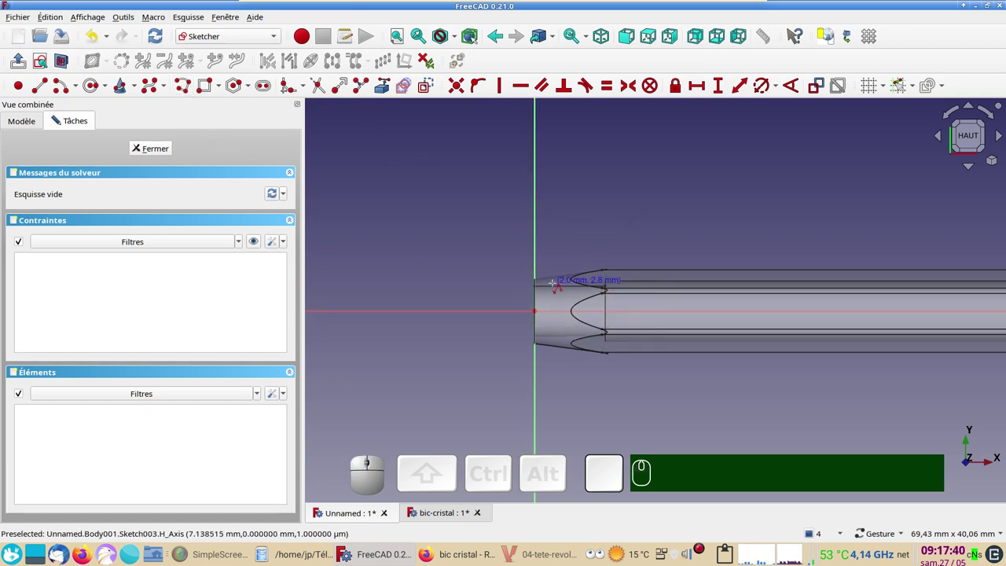
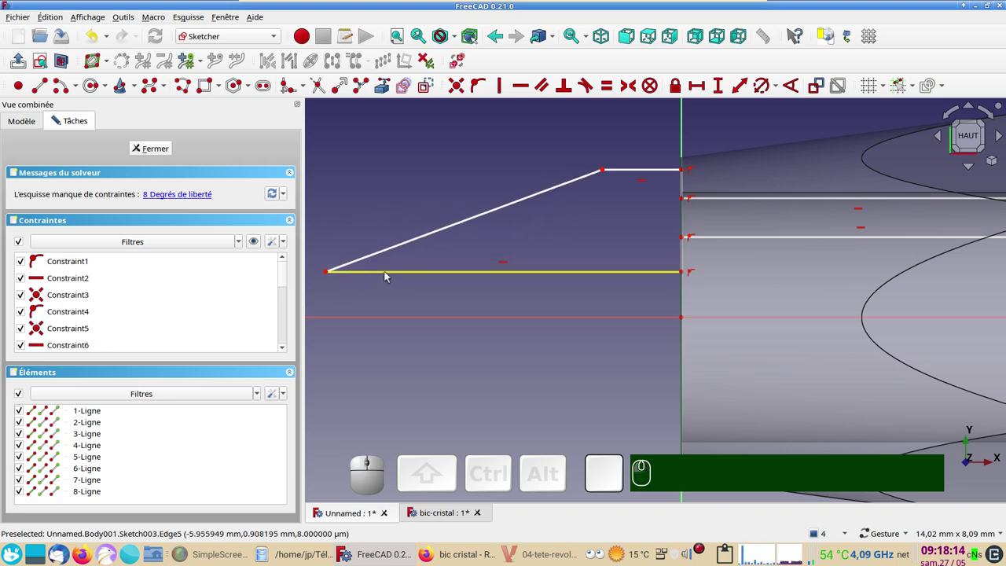
{"action": "left_click", "coordinate": [388, 274]}
{"action": "key", "text": "Delete"}
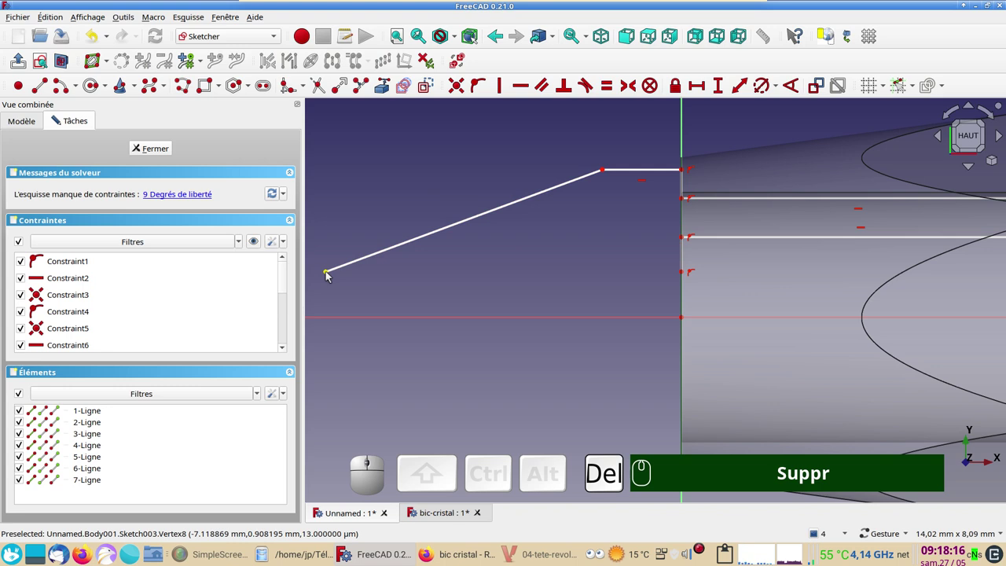
{"action": "left_click", "coordinate": [187, 91]}
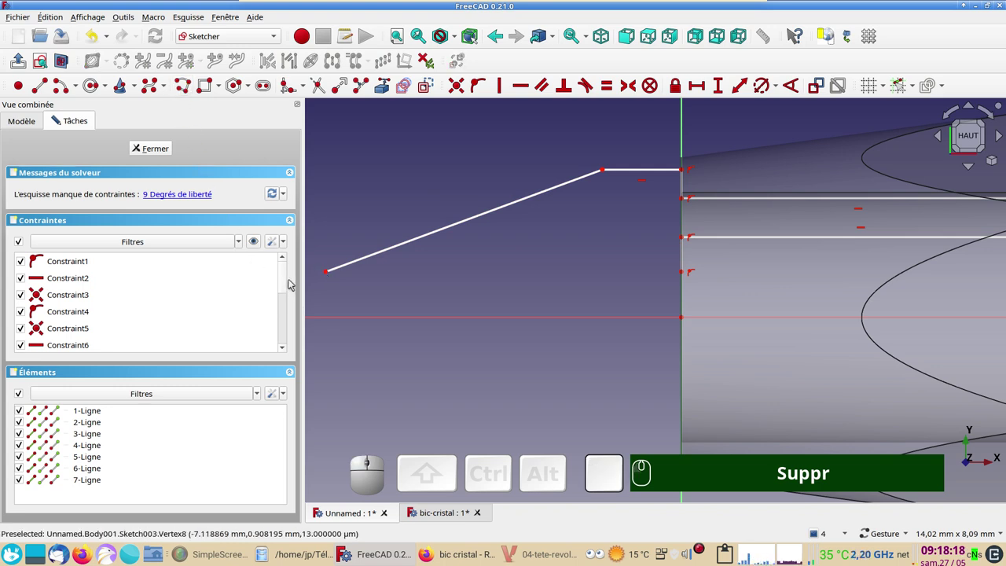
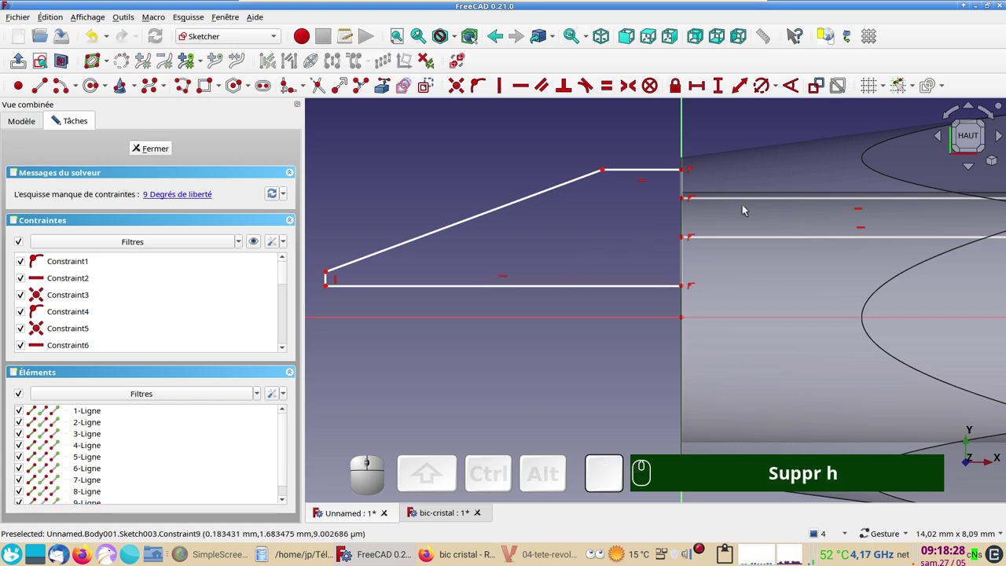
{"action": "scroll", "scroll_direction": "down", "scroll_amount": 3}
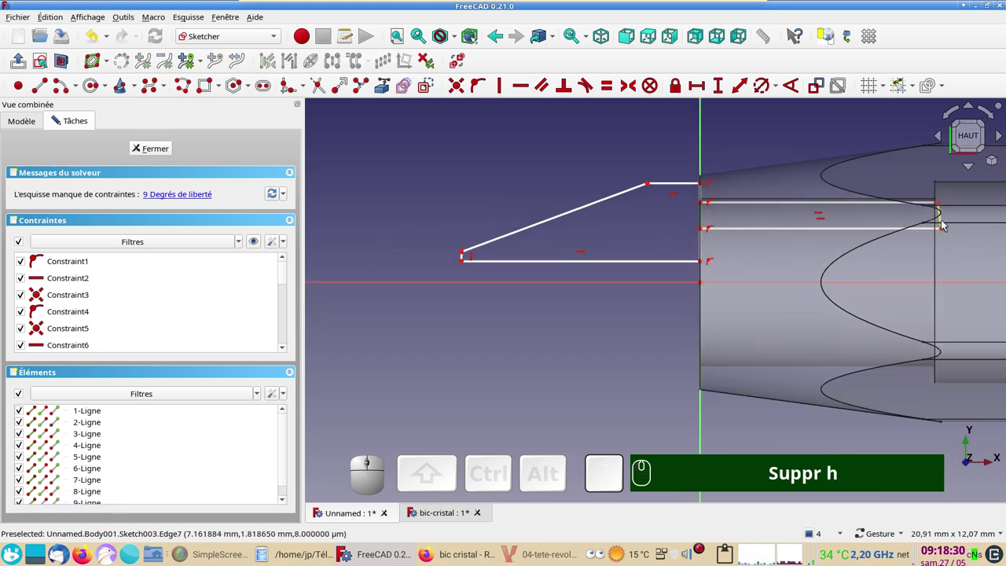
{"action": "left_click", "coordinate": [947, 222]}
{"action": "type", "text": "Suppr h"}
{"action": "type", "text": "v"}
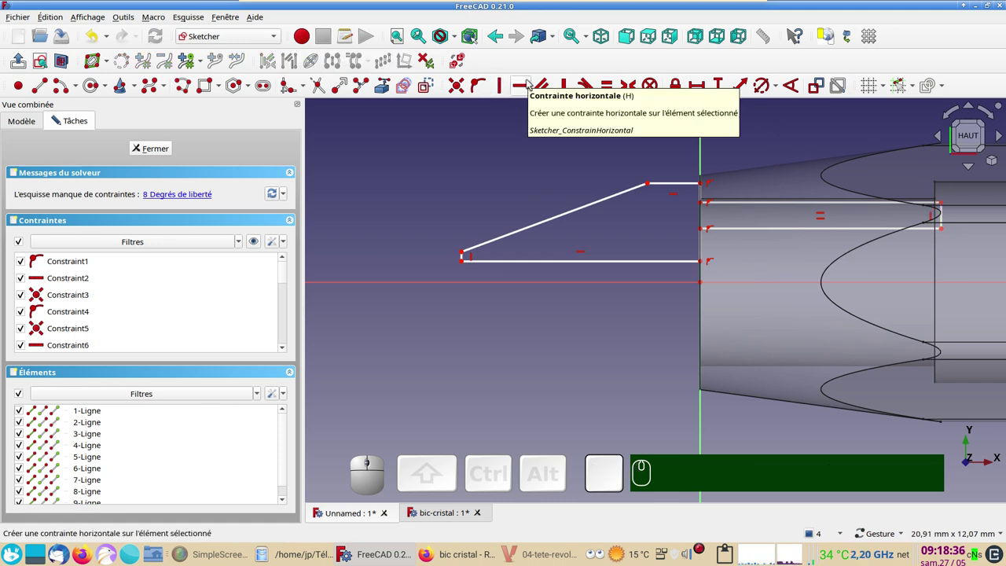
{"action": "left_click_drag", "start_coordinate": [771, 269], "coordinate": [532, 202]}
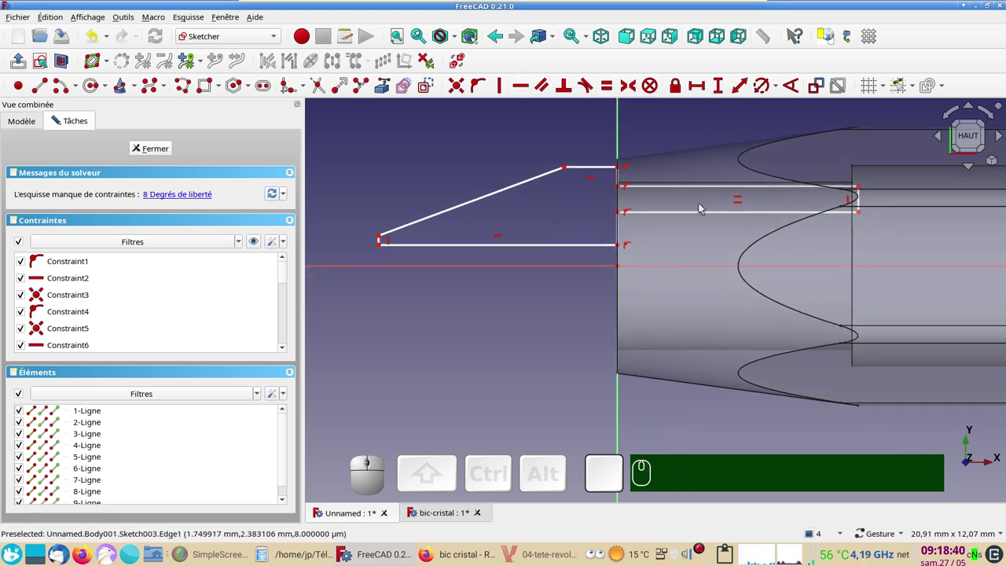
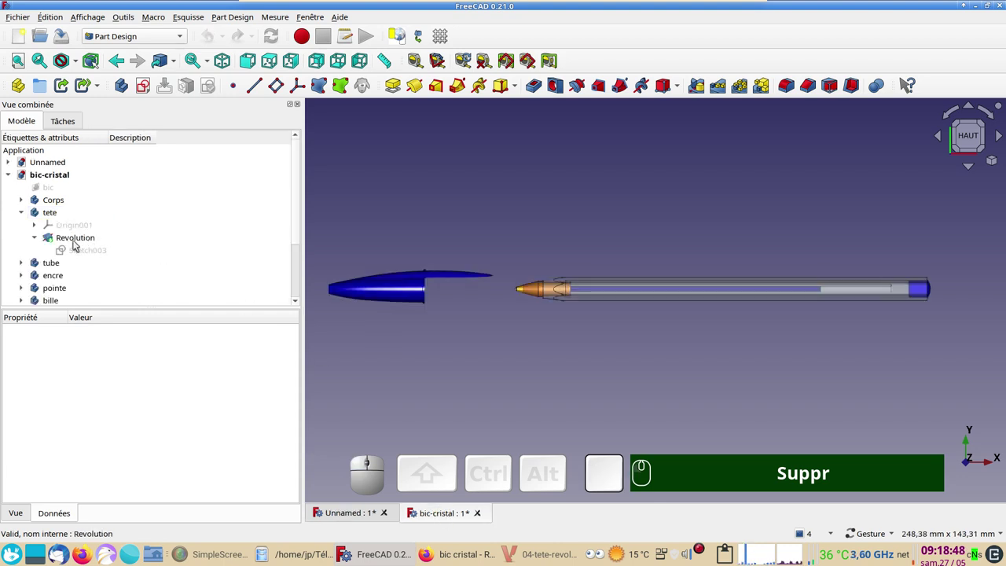
Copy Sketch003 from bic-cristal without dependencies and target the tete body in Unnamed.
{"action": "left_click", "coordinate": [73, 253]}
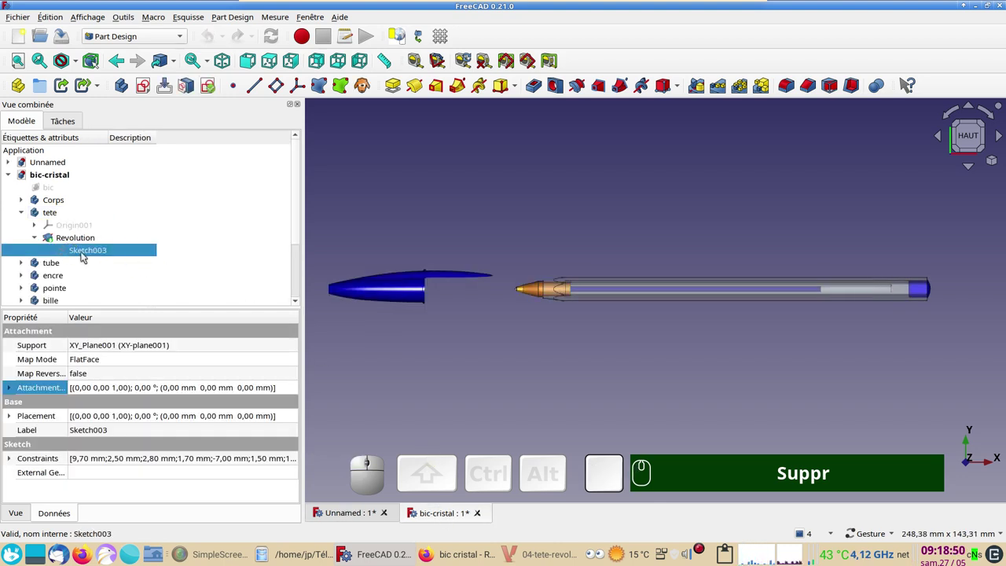
{"action": "key", "text": "space"}
{"action": "key", "text": "space"}
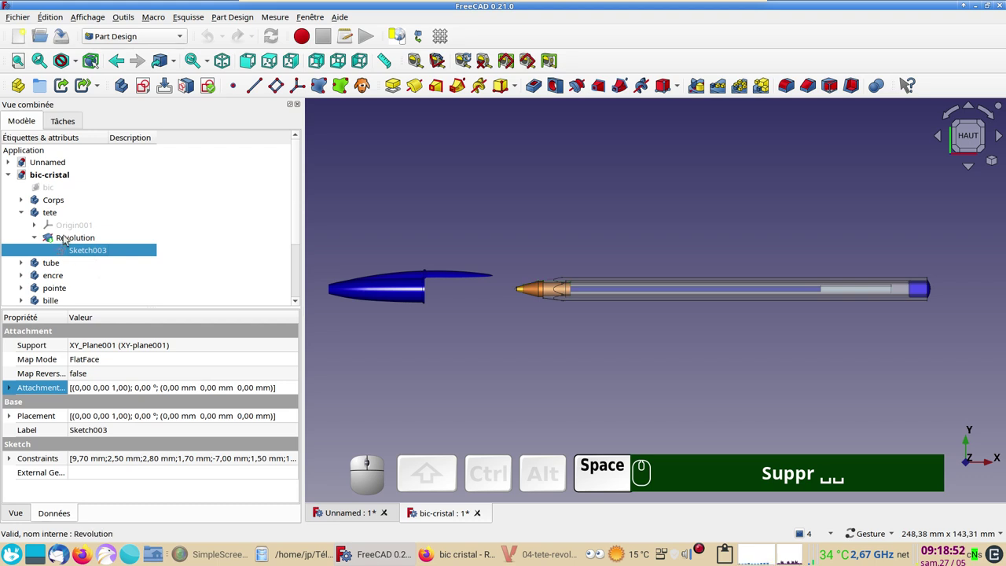
{"action": "key", "text": "ctrl+c"}
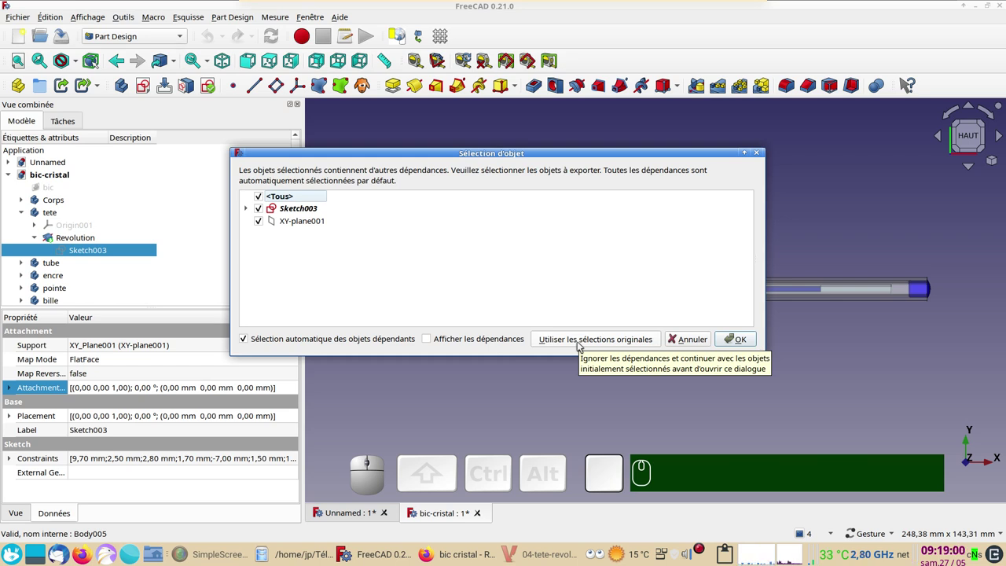
{"action": "left_click", "coordinate": [583, 345]}
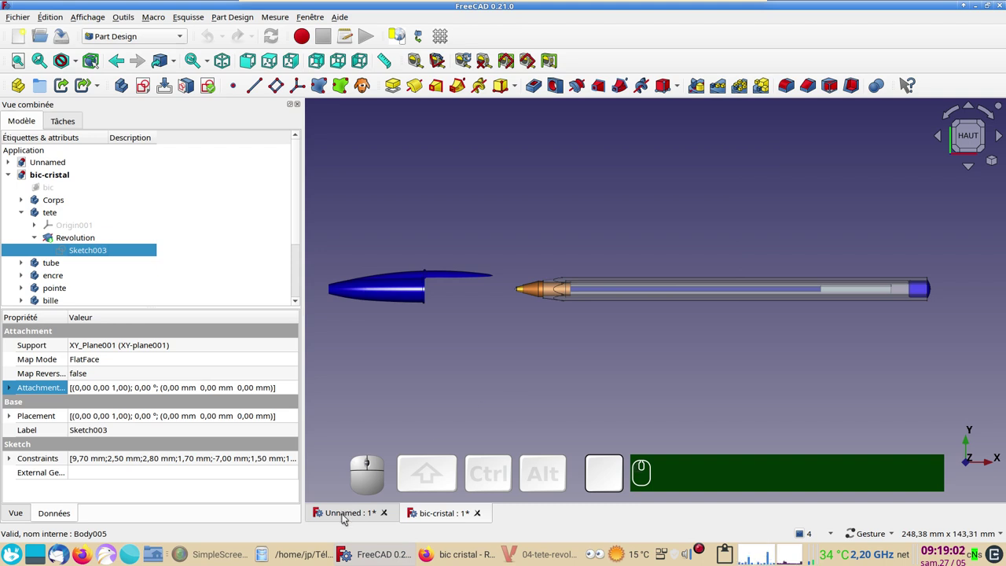
{"action": "left_click", "coordinate": [346, 515]}
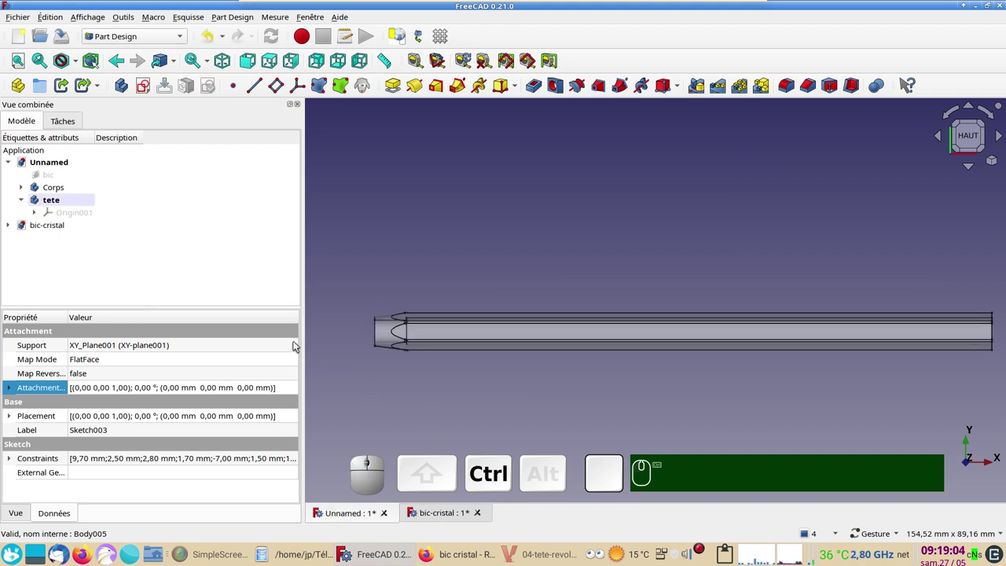
Paste the tip sketch into tete, expand it and show the pasted Sketch003 in the view.
{"action": "key", "text": "v"}
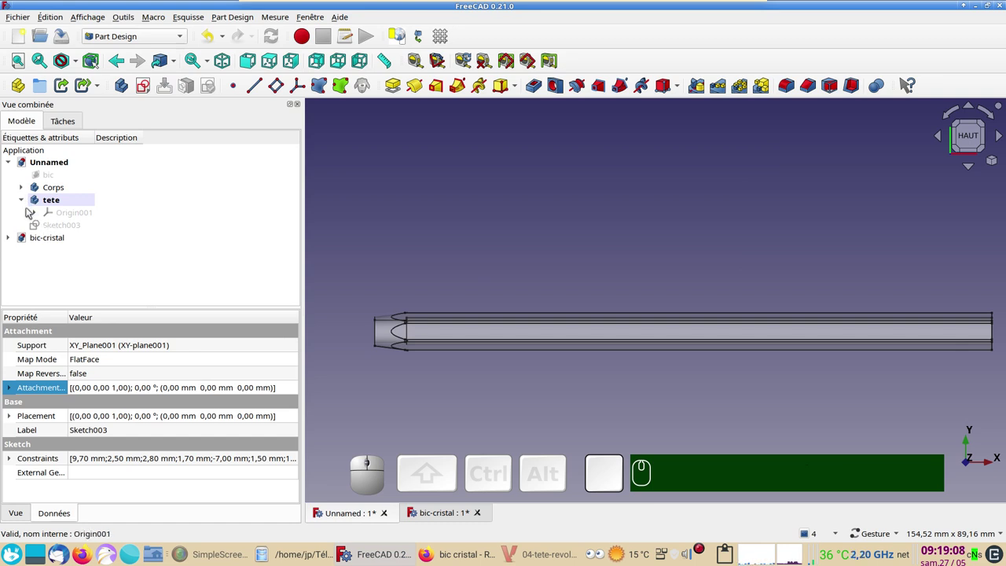
{"action": "left_click", "coordinate": [27, 201]}
{"action": "left_click", "coordinate": [27, 202]}
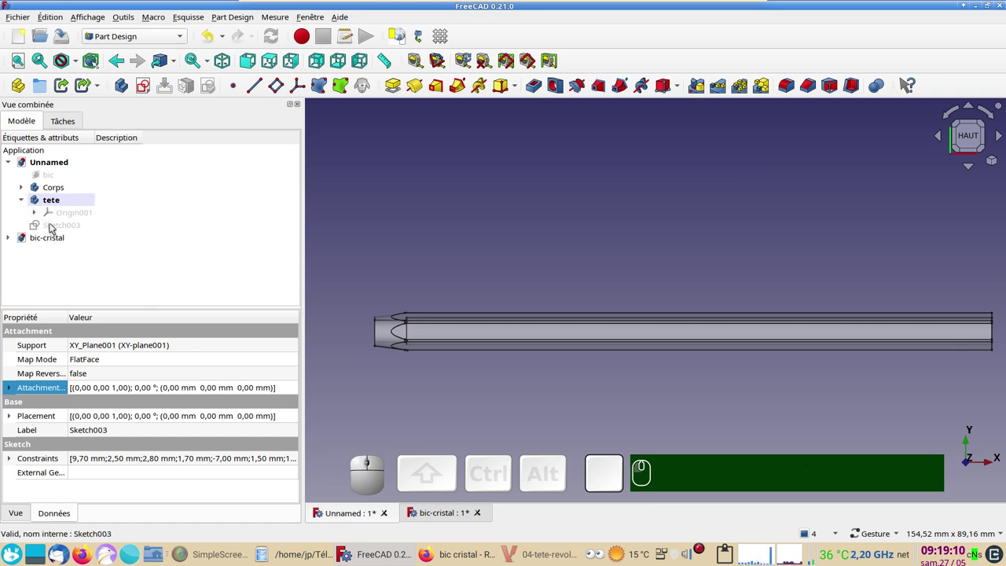
{"action": "left_click", "coordinate": [55, 226]}
{"action": "key", "text": "space"}
Zoom onto the tip sketch and open Sketch003 in the Sketcher to check it is fully constrained.
{"action": "left_click_drag", "start_coordinate": [56, 226], "coordinate": [139, 268]}
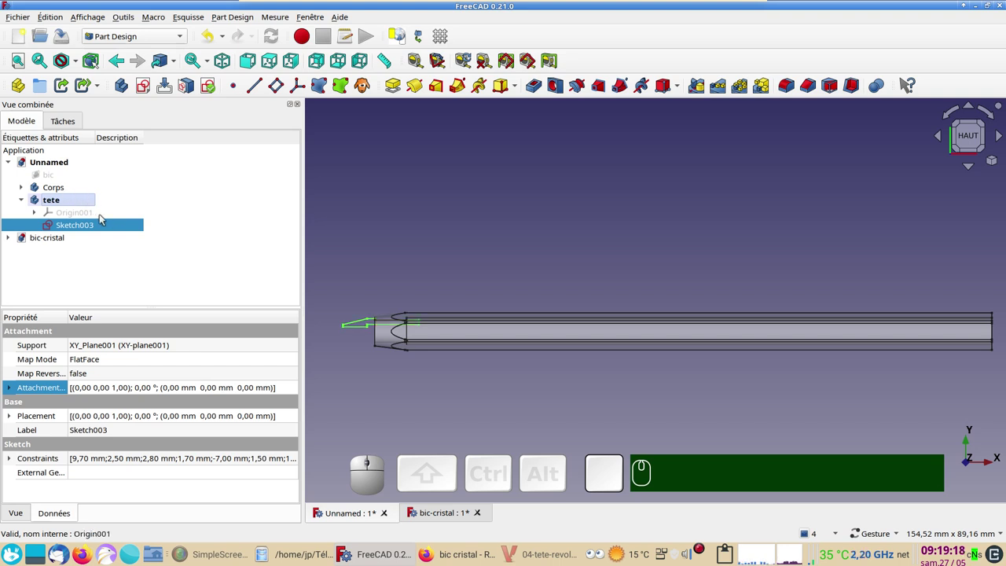
{"action": "scroll", "scroll_direction": "up", "scroll_amount": 3}
{"action": "left_click_drag", "start_coordinate": [401, 270], "coordinate": [256, 245]}
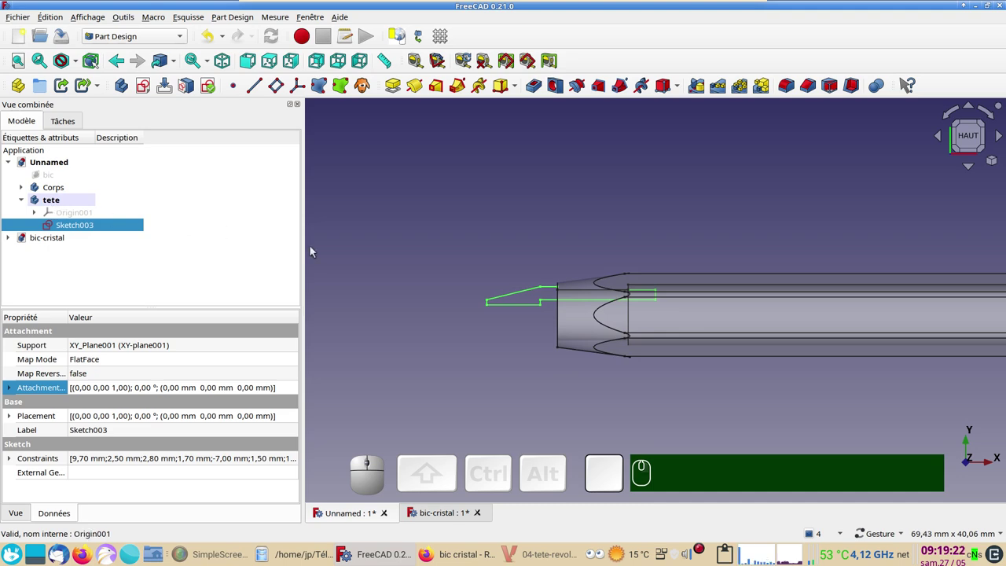
{"action": "scroll", "scroll_direction": "up", "scroll_amount": 3}
{"action": "scroll", "scroll_direction": "up", "scroll_amount": 3}
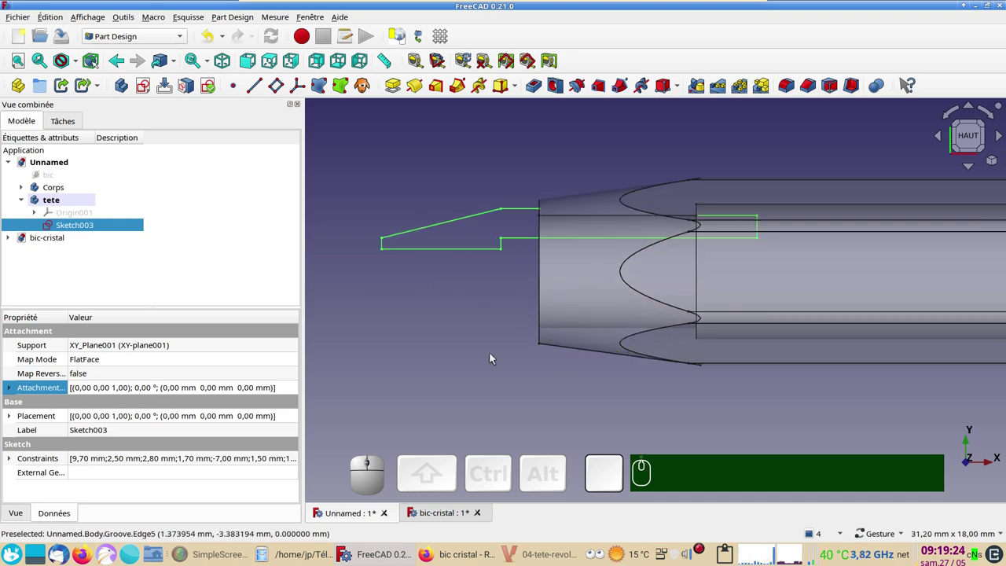
{"action": "left_click", "coordinate": [73, 231]}
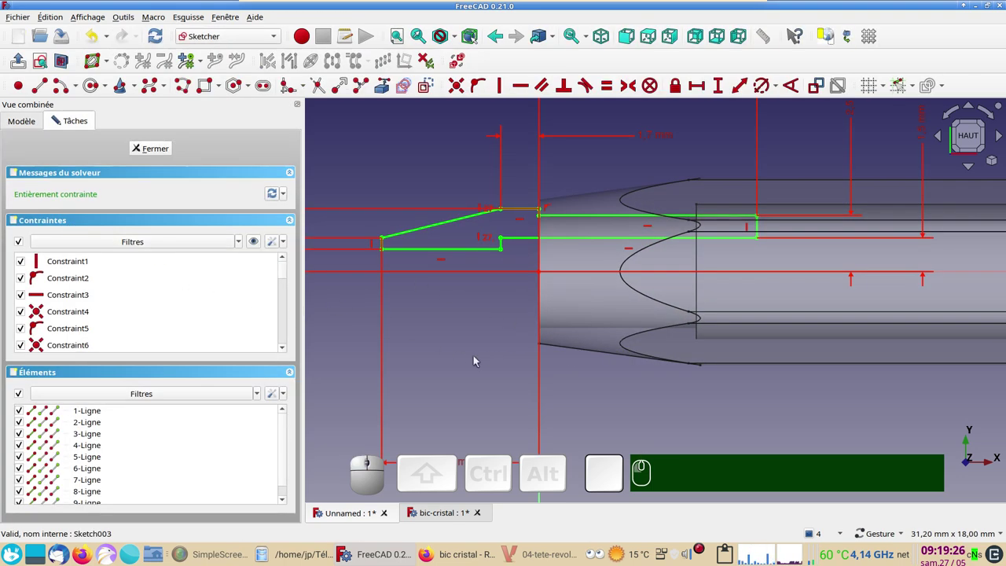
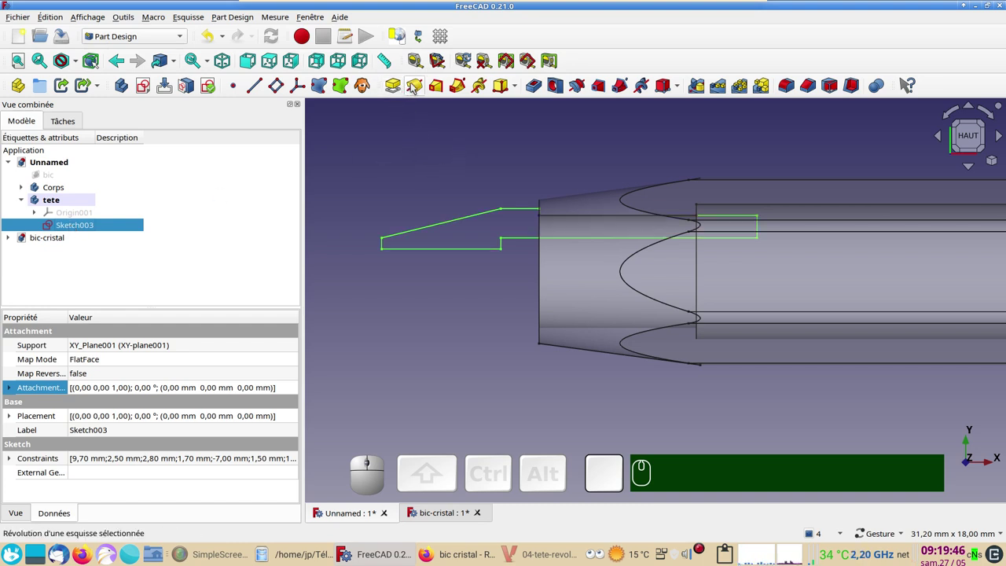
Revolve Sketch003 360° around the horizontal sketch axis with Inversé unchecked.
{"action": "left_click", "coordinate": [417, 84]}
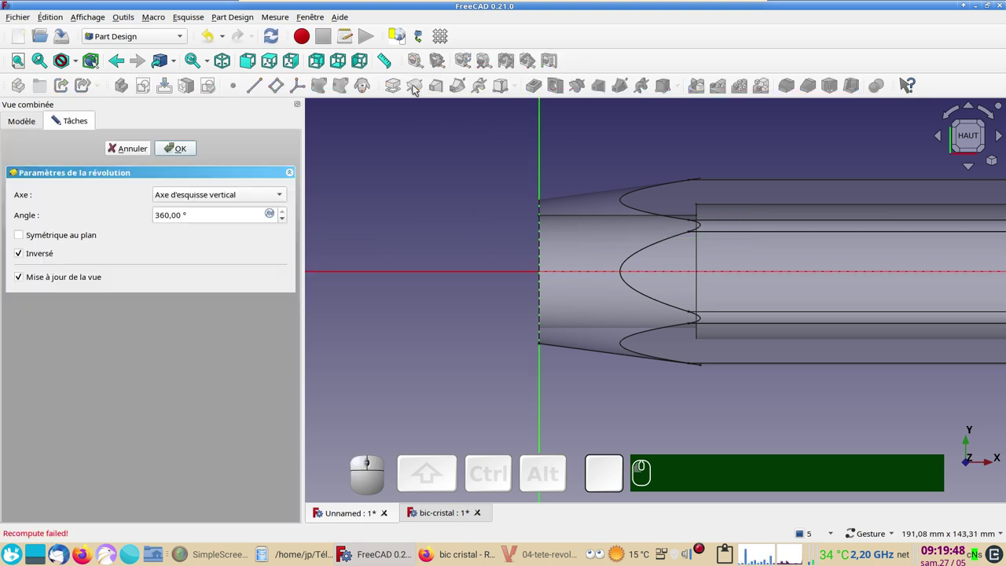
{"action": "scroll", "scroll_direction": "down", "scroll_amount": 3}
{"action": "left_click_drag", "start_coordinate": [413, 184], "coordinate": [329, 212]}
{"action": "left_click", "coordinate": [226, 198]}
{"action": "left_click", "coordinate": [232, 215]}
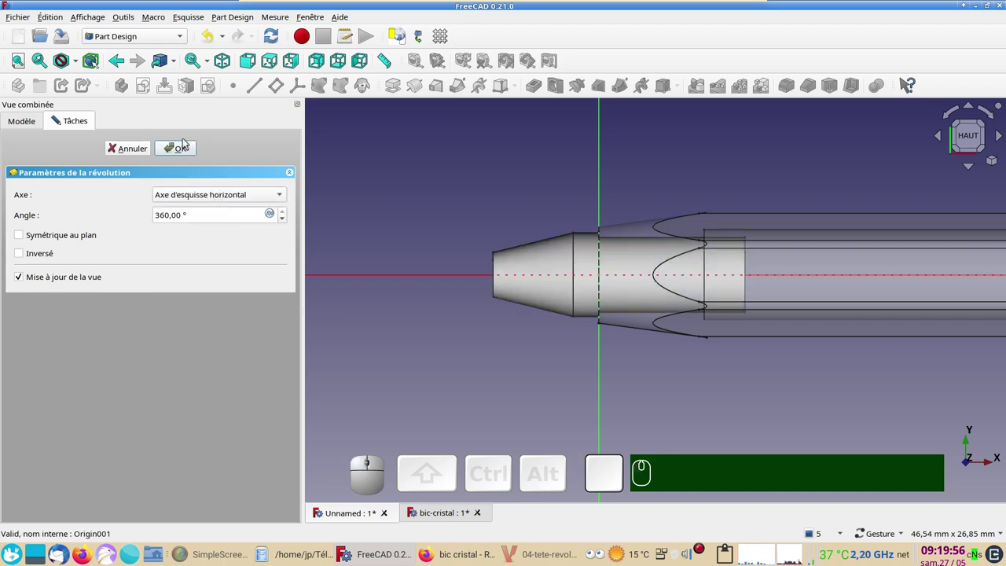
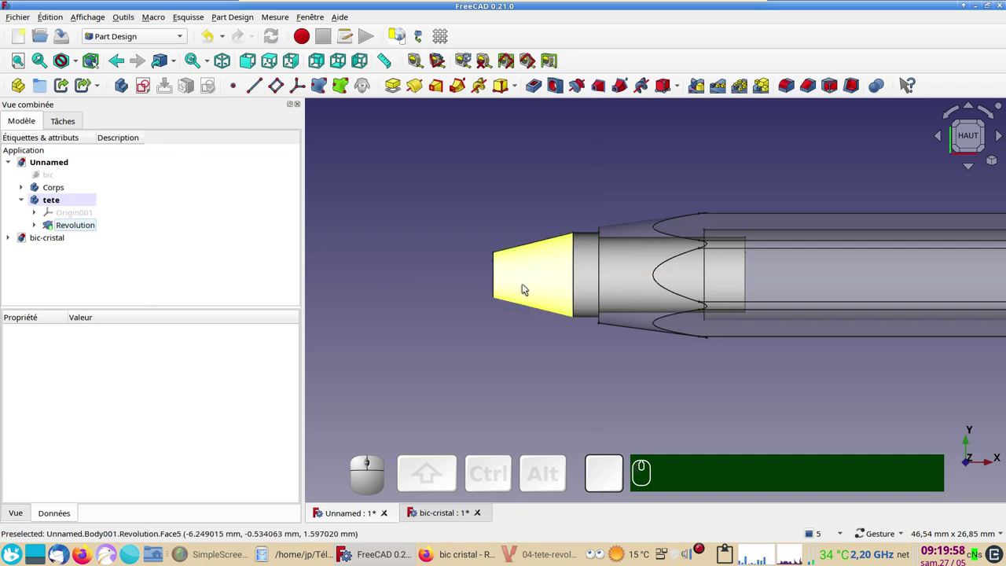
Apply the Bronze material preset to the tip Revolution in its display properties.
{"action": "left_click", "coordinate": [534, 283]}
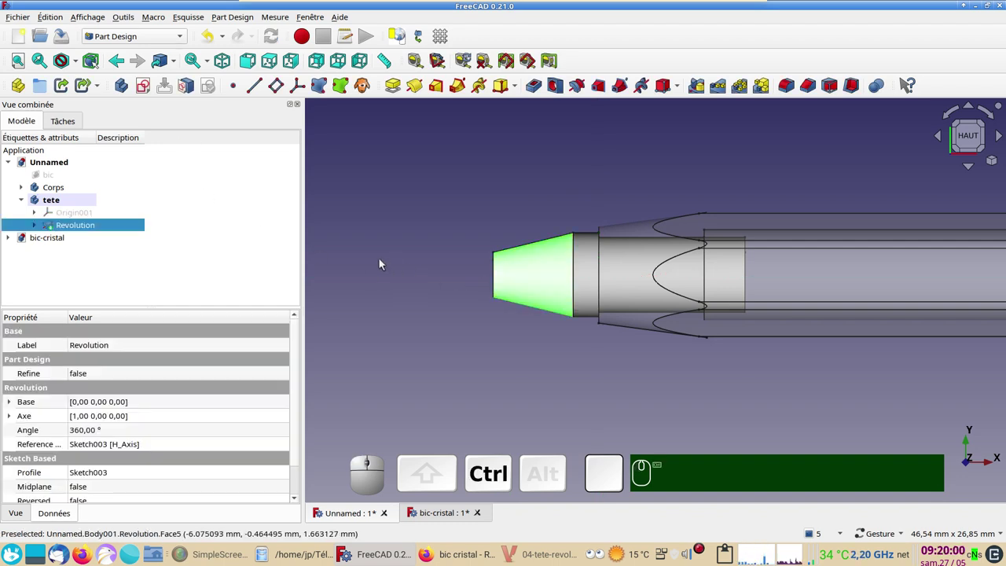
{"action": "key", "text": "ctrl+d"}
{"action": "left_click", "coordinate": [192, 249]}
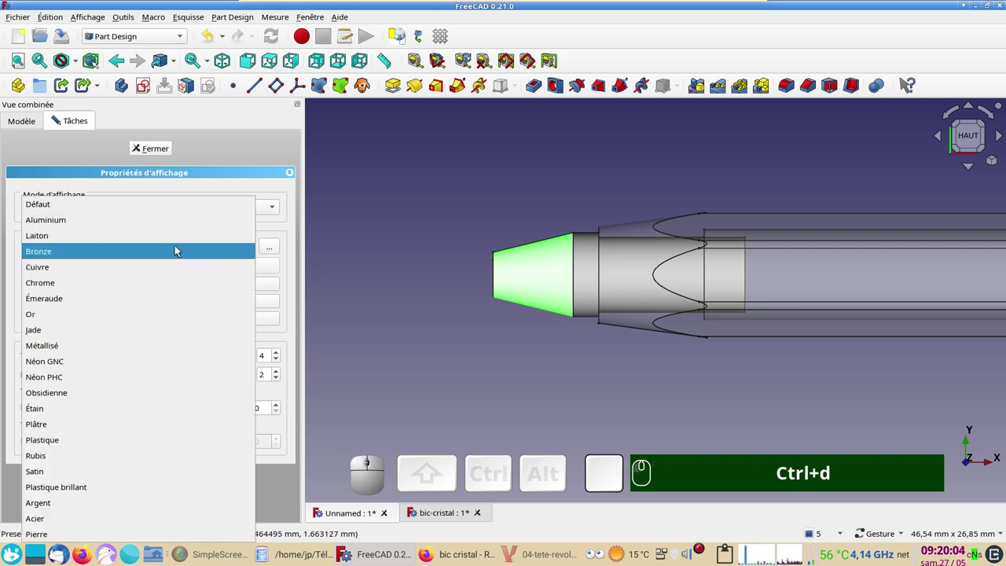
{"action": "left_click", "coordinate": [130, 257]}
{"action": "left_click", "coordinate": [164, 145]}
{"action": "left_click", "coordinate": [418, 218]}
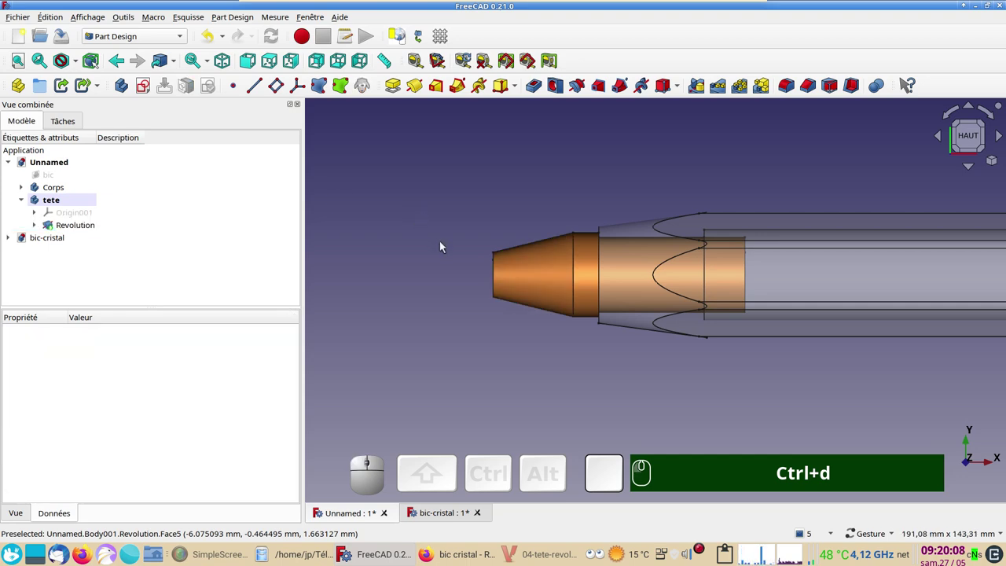
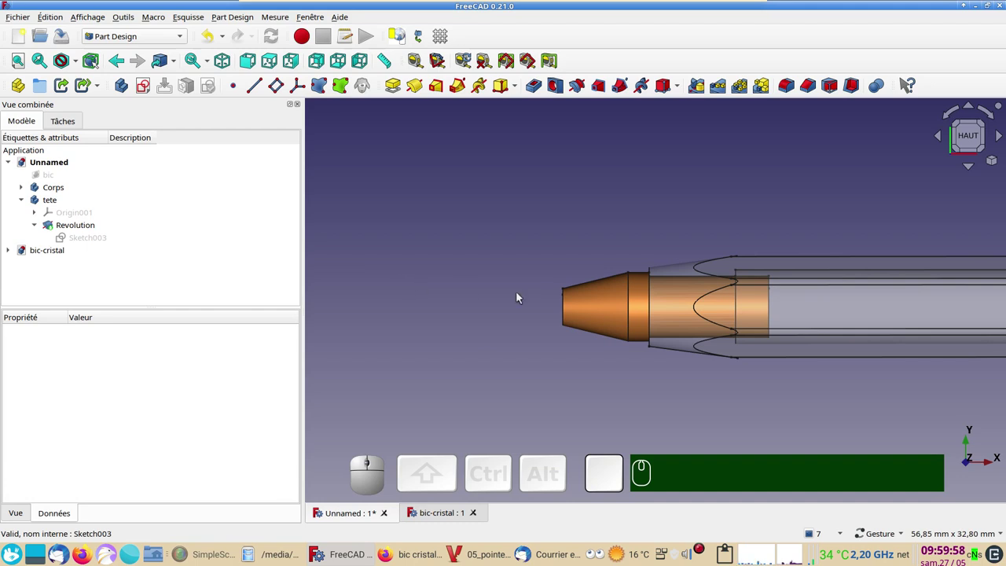
Hide the pen body via its Groove and add a new empty body renamed 'tube'.
{"action": "left_click", "coordinate": [683, 270]}
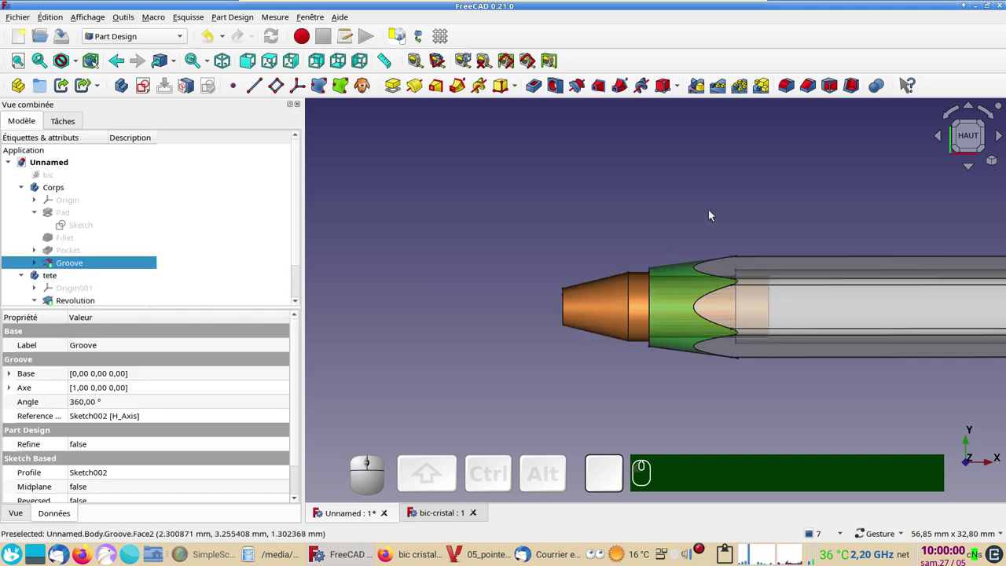
{"action": "key", "text": "space"}
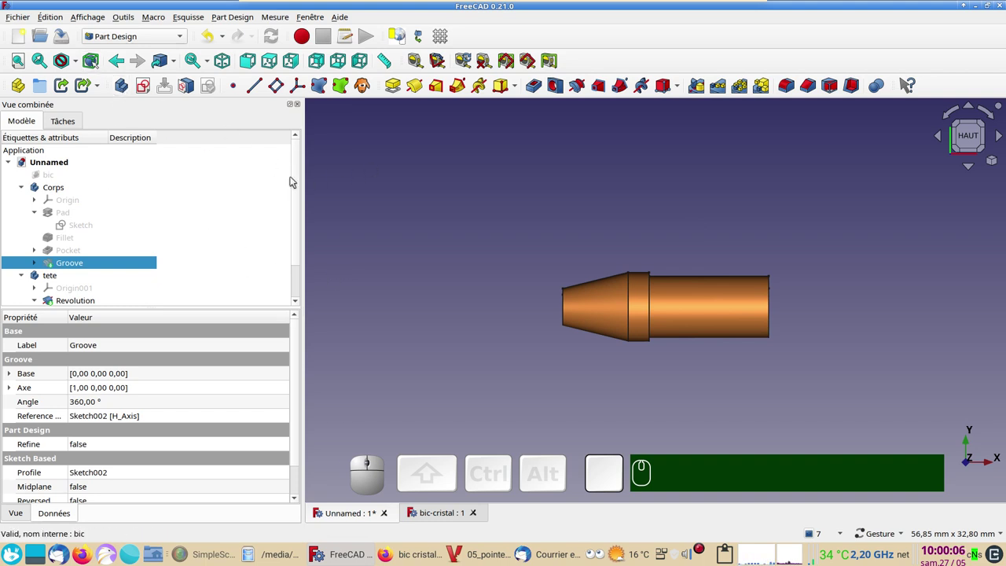
{"action": "left_click", "coordinate": [393, 195]}
{"action": "left_click", "coordinate": [129, 90]}
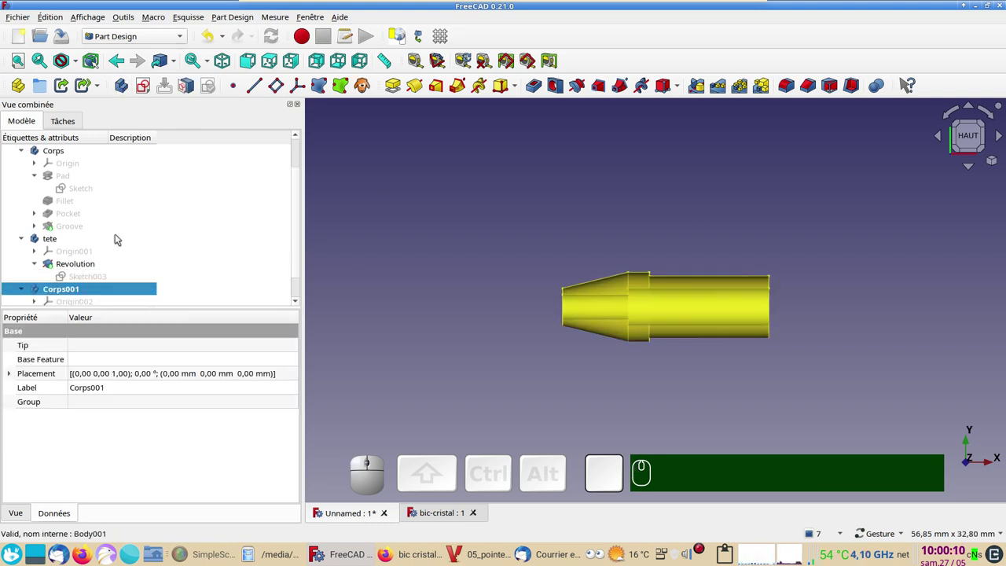
{"action": "left_click", "coordinate": [64, 296]}
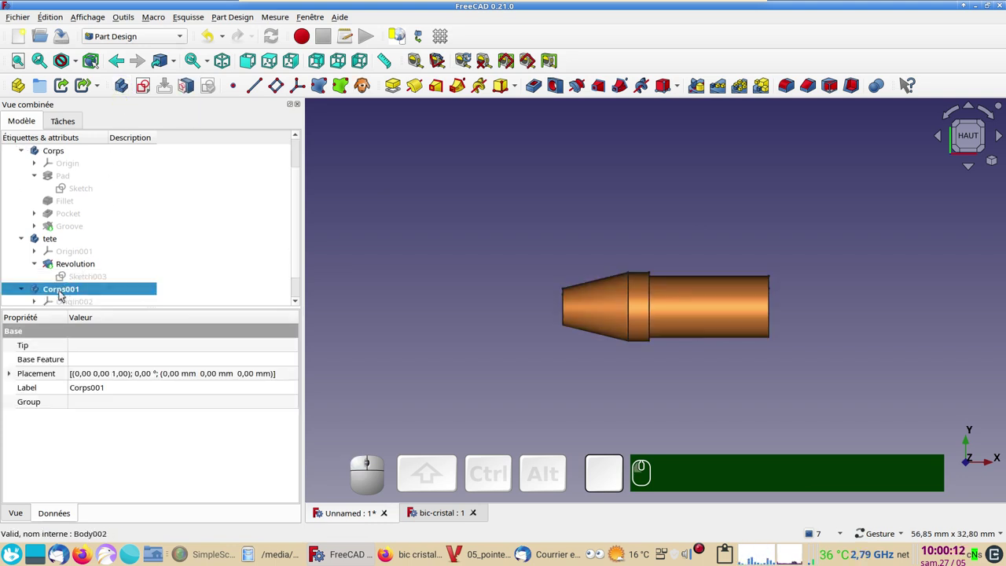
{"action": "key", "text": "F2"}
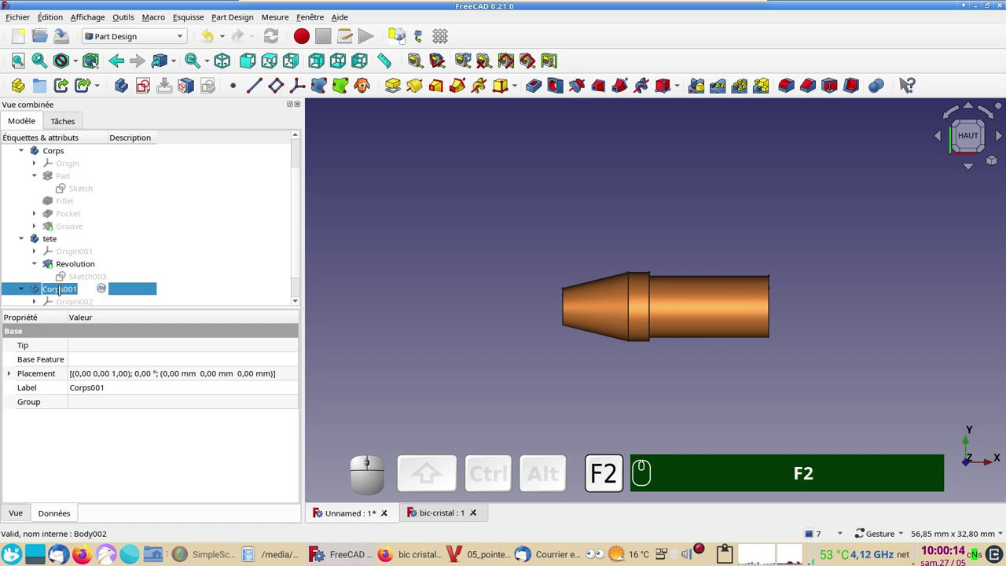
{"action": "key", "text": "Return"}
{"action": "type", "text": "F2 tube ⏎"}
{"action": "left_click", "coordinate": [431, 276]}
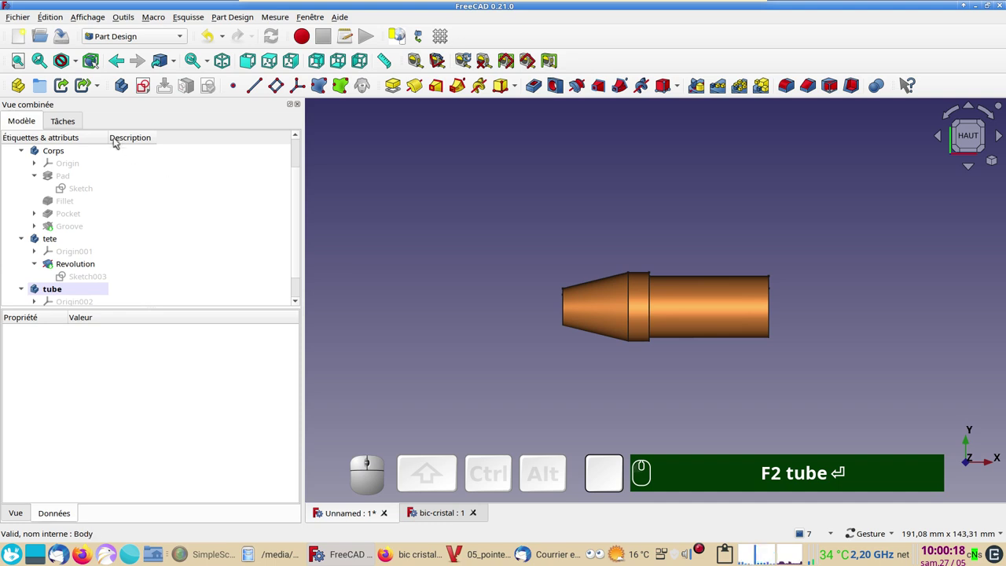
Add another empty body and rename it 'encre'.
{"action": "left_click", "coordinate": [127, 89]}
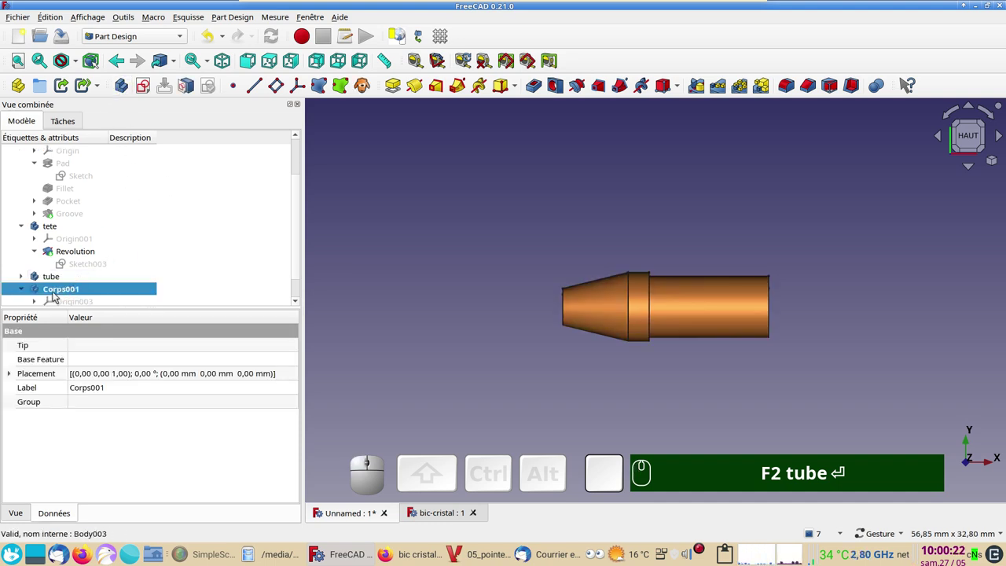
{"action": "left_click", "coordinate": [57, 293]}
{"action": "key", "text": "F2"}
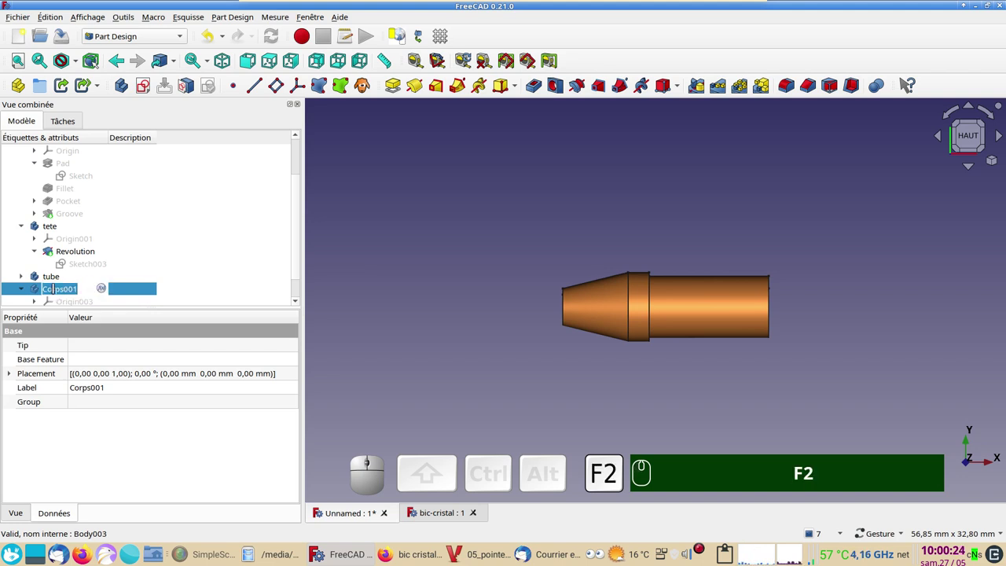
{"action": "type", "text": "enc"}
{"action": "type", "text": "re"}
{"action": "key", "text": "Return"}
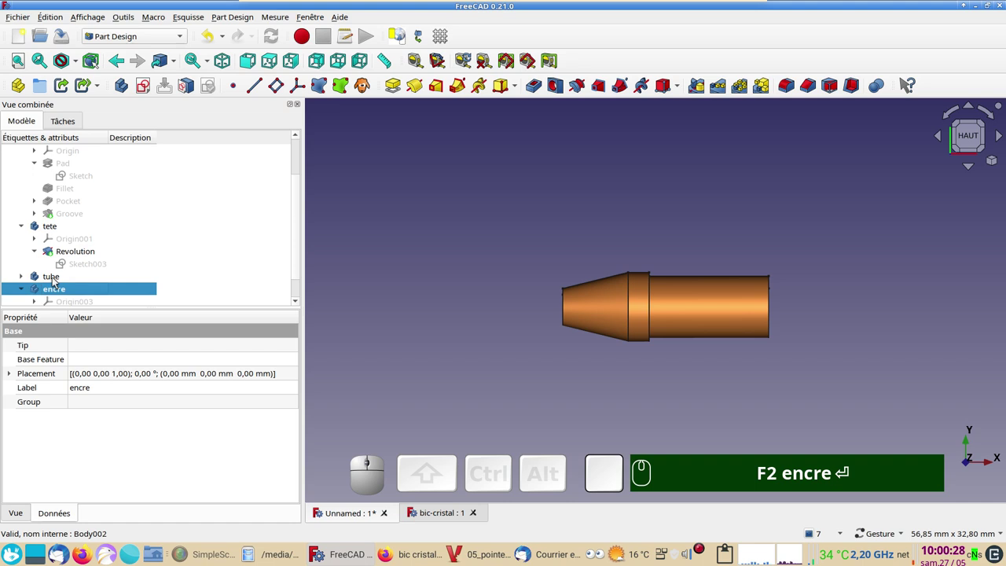
Activate the tube body and create a ShapeBinder of the tip Revolution's inner face (Face8).
{"action": "left_click", "coordinate": [56, 278]}
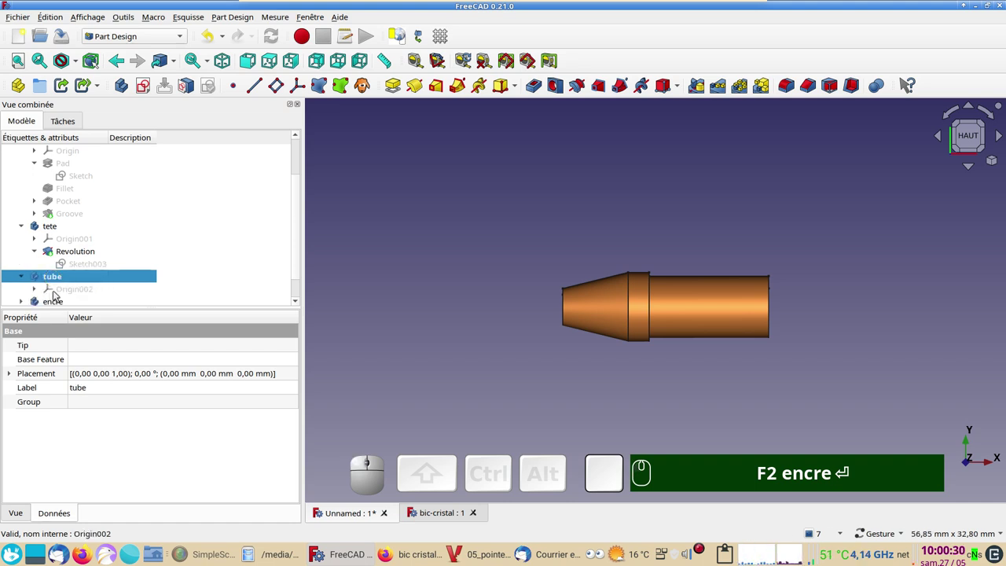
{"action": "left_click", "coordinate": [404, 327]}
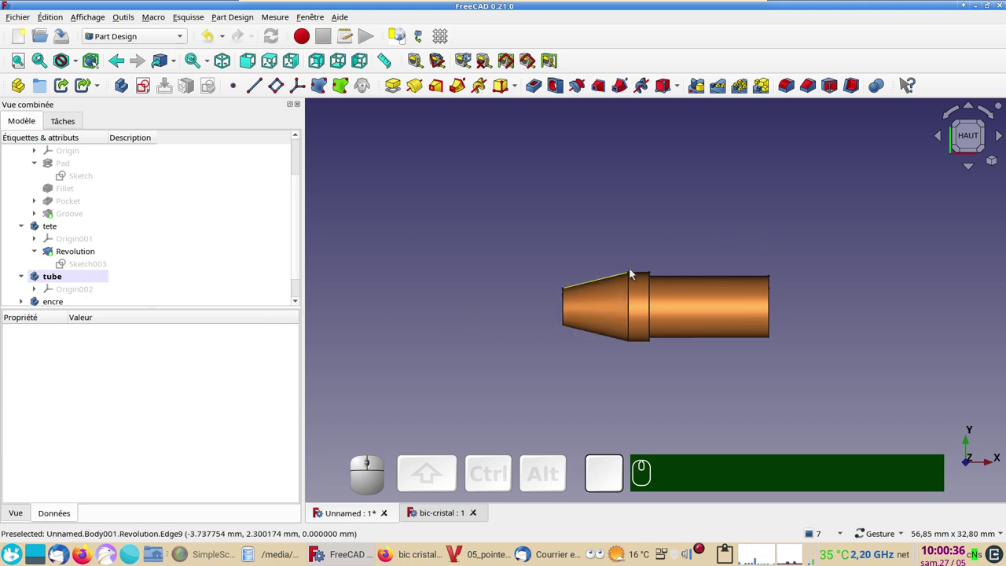
{"action": "left_click_drag", "start_coordinate": [740, 253], "coordinate": [680, 270]}
{"action": "left_click_drag", "start_coordinate": [679, 270], "coordinate": [632, 301]}
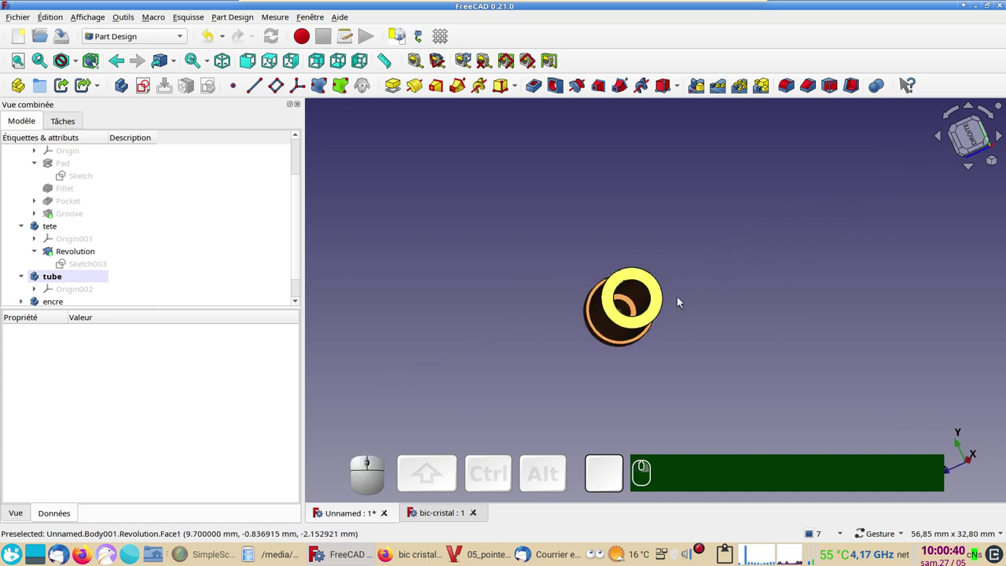
{"action": "left_click", "coordinate": [637, 306]}
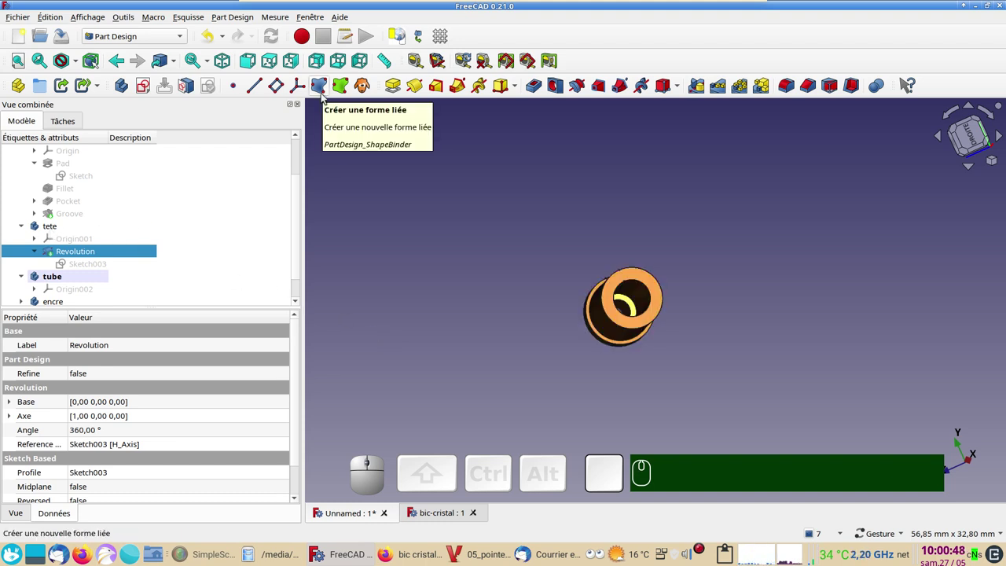
{"action": "left_click", "coordinate": [326, 95]}
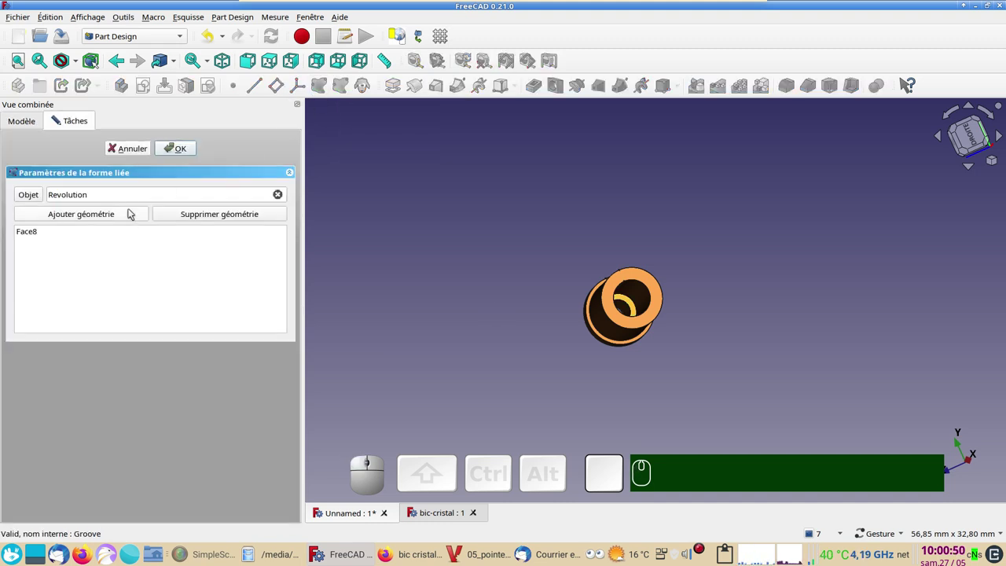
{"action": "left_click", "coordinate": [171, 151]}
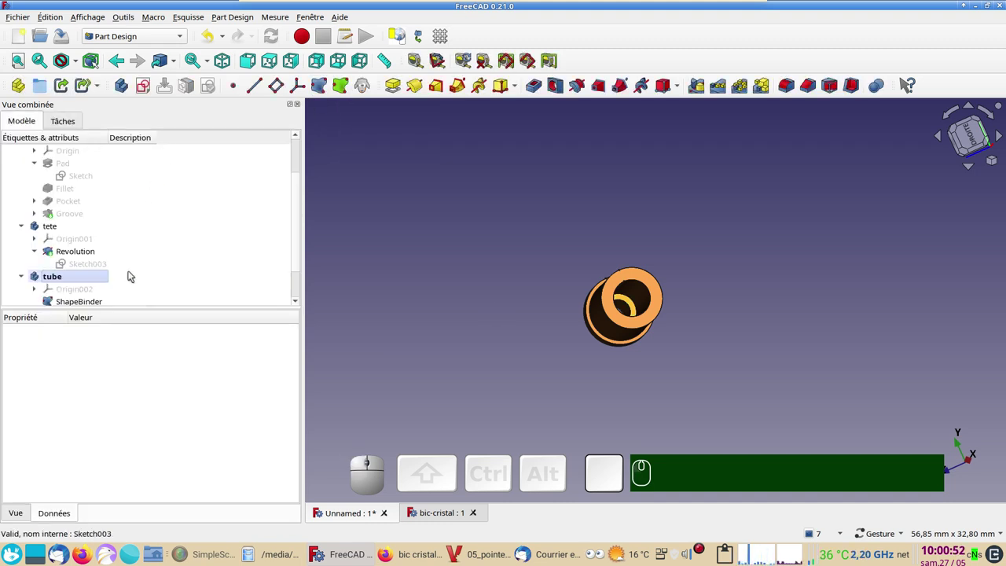
Select the new ShapeBinder and start a Pad on it at the default 10 mm.
{"action": "scroll", "scroll_direction": "down", "scroll_amount": 3}
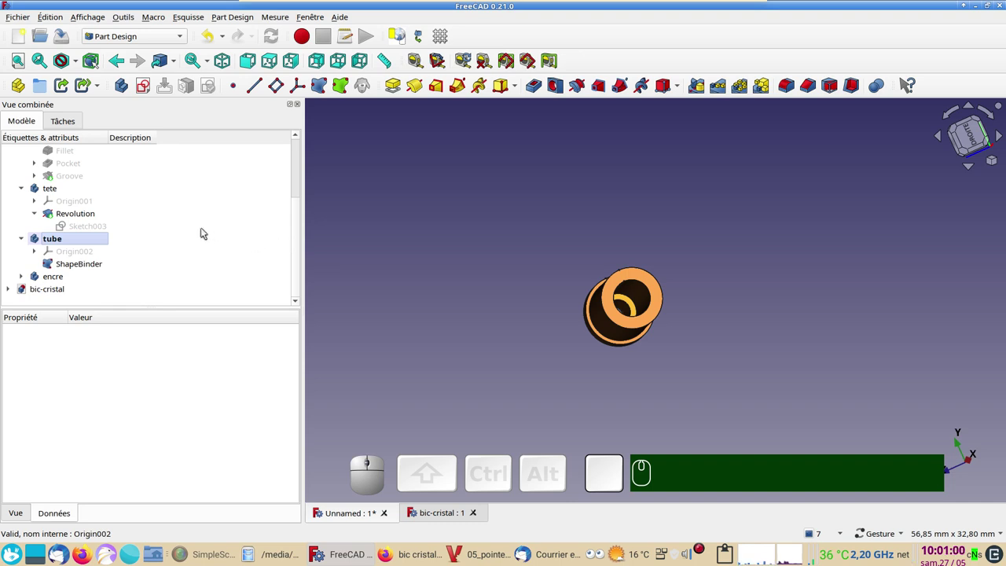
{"action": "left_click", "coordinate": [72, 270]}
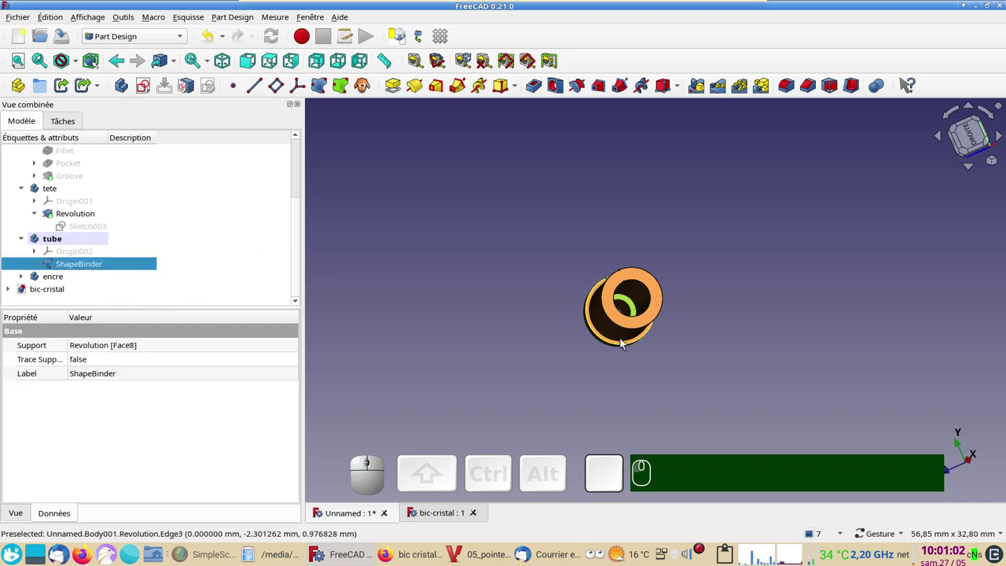
{"action": "left_click", "coordinate": [397, 87]}
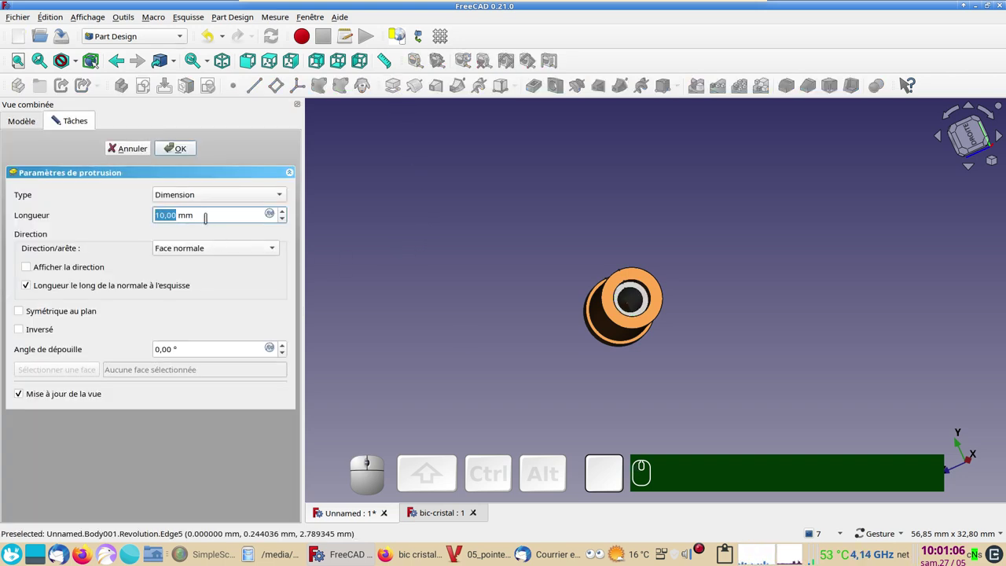
Pad the tube ShapeBinder to a 125 mm long barrel behind the tip.
{"action": "key", "text": "KP_1"}
{"action": "key", "text": "KP_2"}
{"action": "key", "text": "KP_5"}
{"action": "key", "text": "Return"}
{"action": "scroll", "scroll_direction": "down", "scroll_amount": 3}
{"action": "left_click", "coordinate": [448, 276]}
Show the bic reference image in top view and set the tube to 90% transparency.
{"action": "key", "text": "KP_2"}
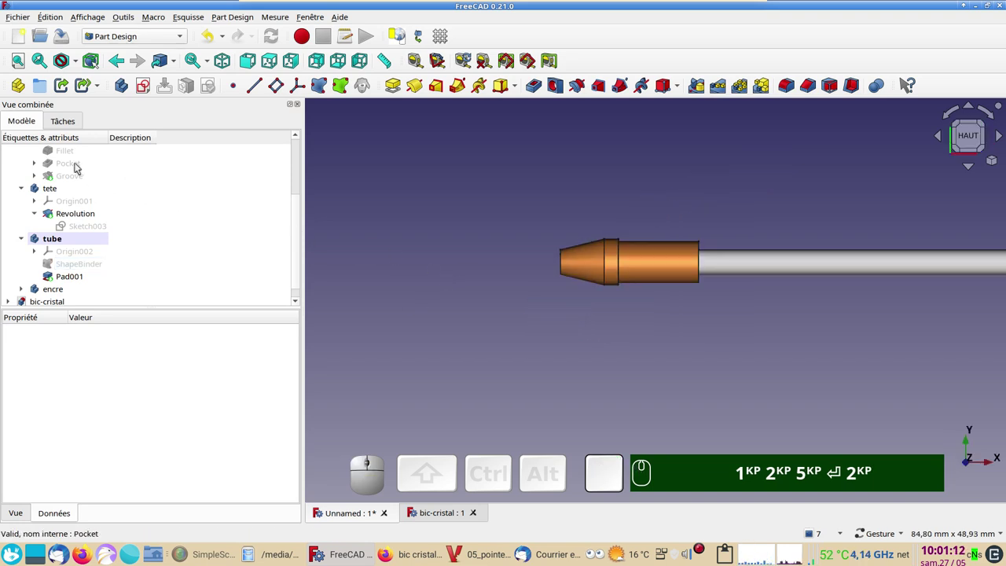
{"action": "scroll", "scroll_direction": "up", "scroll_amount": 3}
{"action": "left_click", "coordinate": [73, 180]}
{"action": "key", "text": "space"}
{"action": "scroll", "scroll_direction": "down", "scroll_amount": 3}
{"action": "left_click_drag", "start_coordinate": [690, 360], "coordinate": [749, 283]}
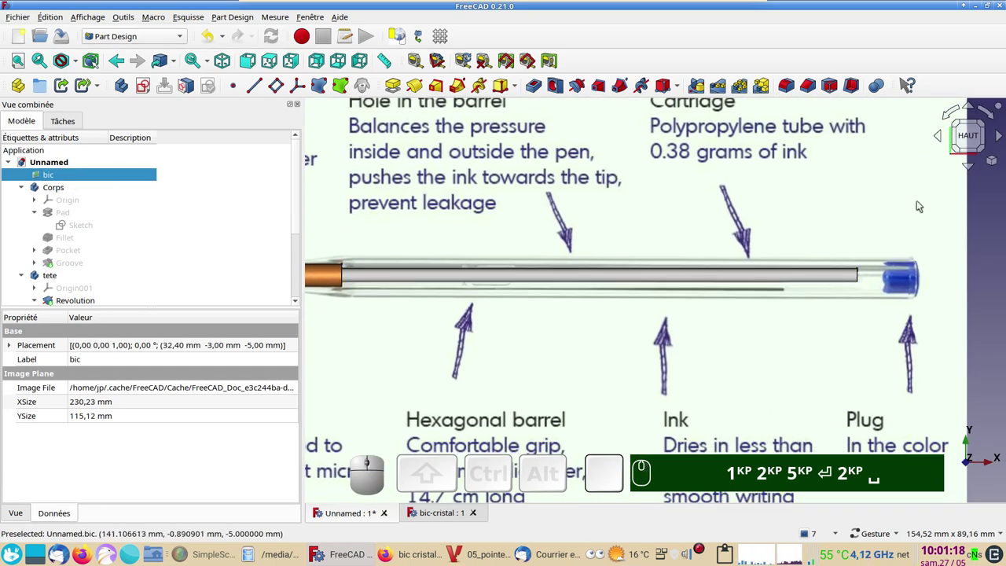
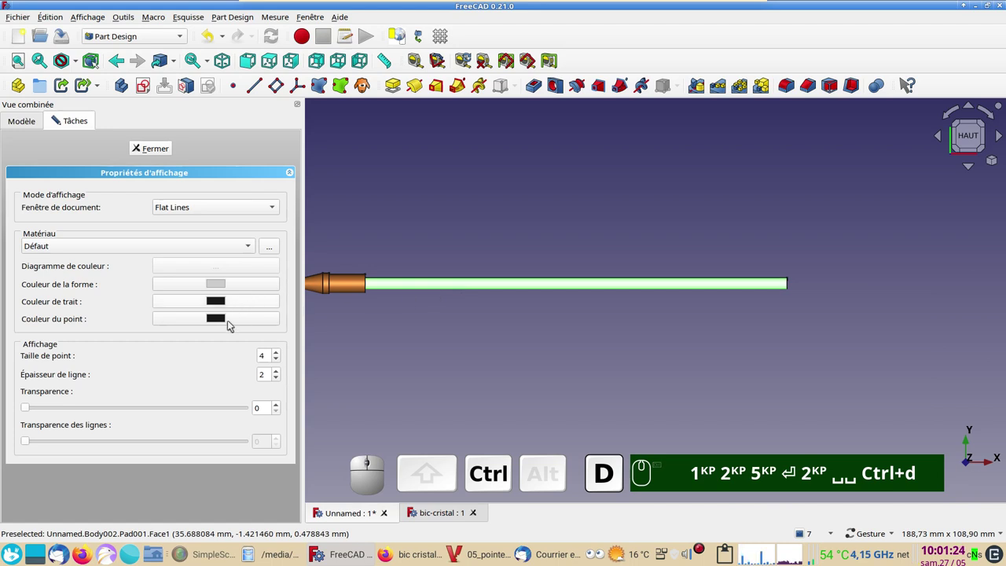
{"action": "left_click", "coordinate": [227, 410]}
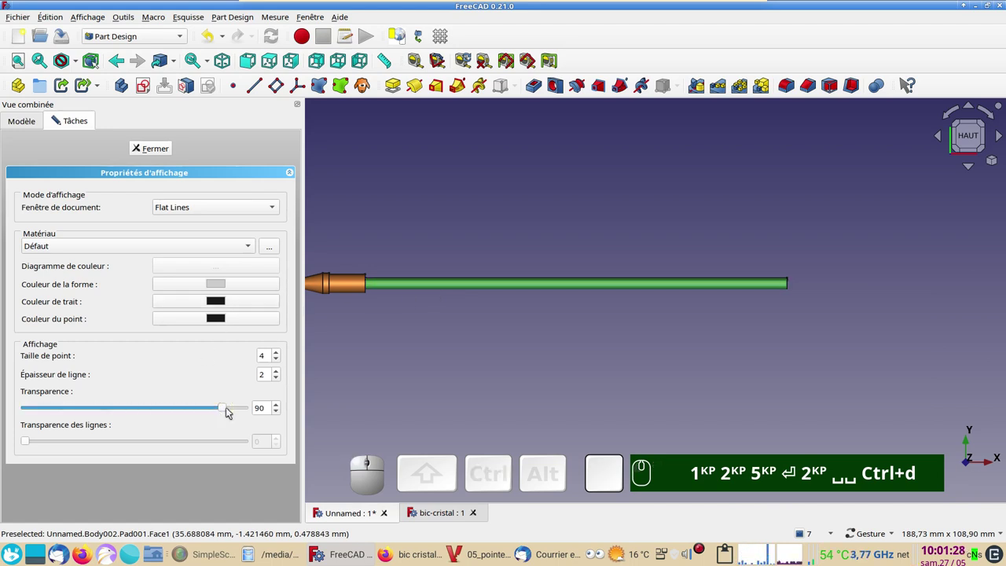
{"action": "left_click", "coordinate": [483, 410]}
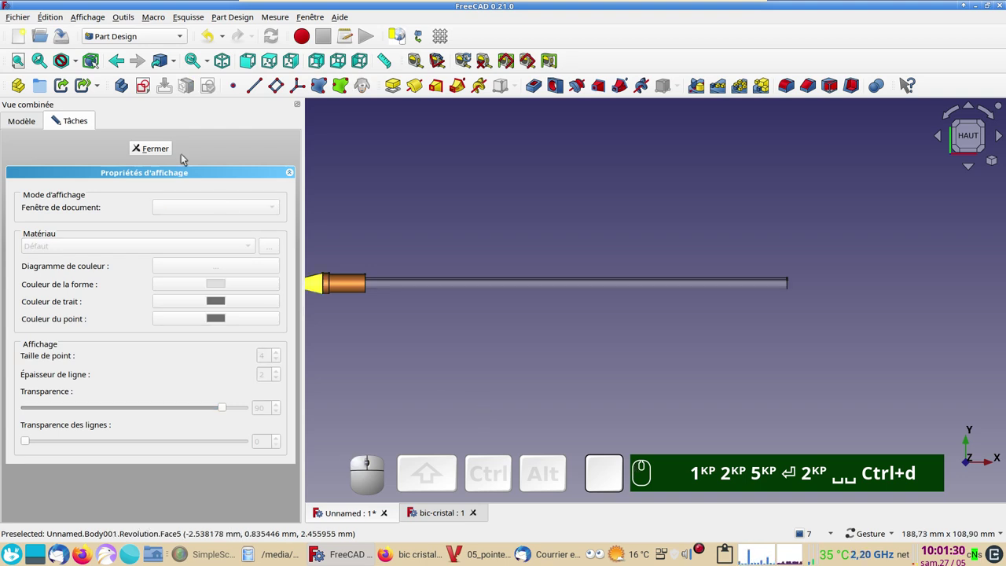
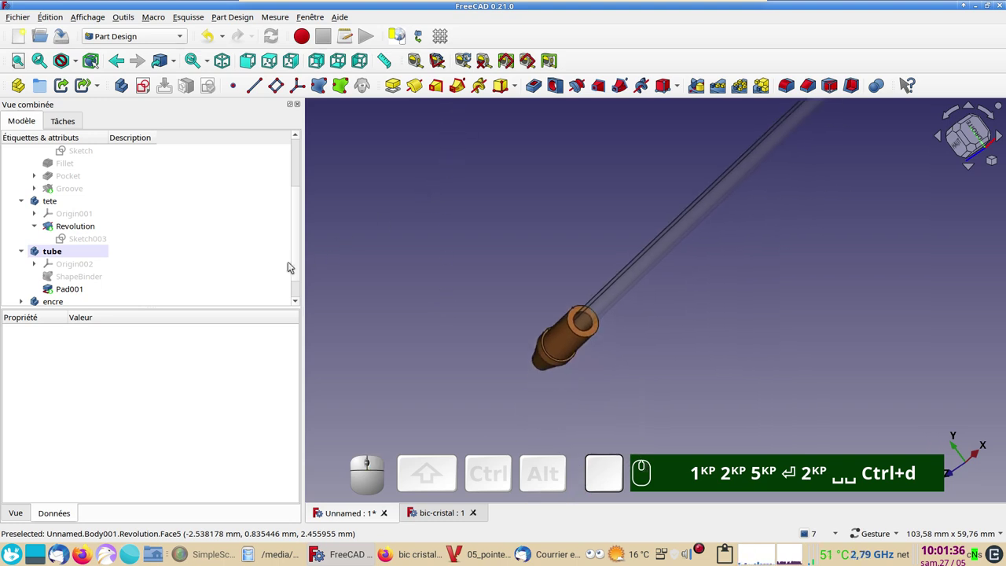
Hide the tete head body so only the tube remains, then select its 125 mm Pad001.
{"action": "scroll", "scroll_direction": "down", "scroll_amount": 3}
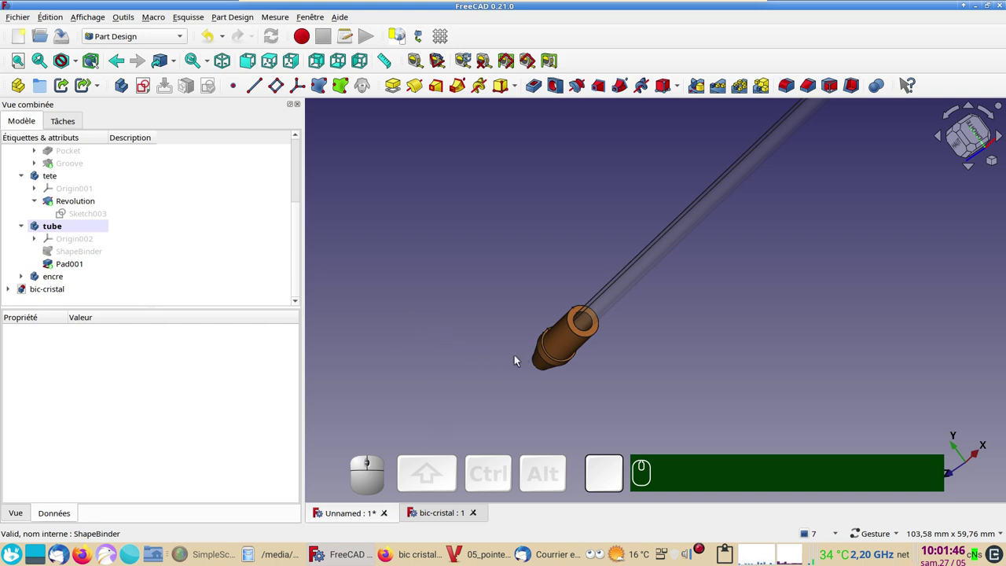
{"action": "left_click", "coordinate": [569, 346]}
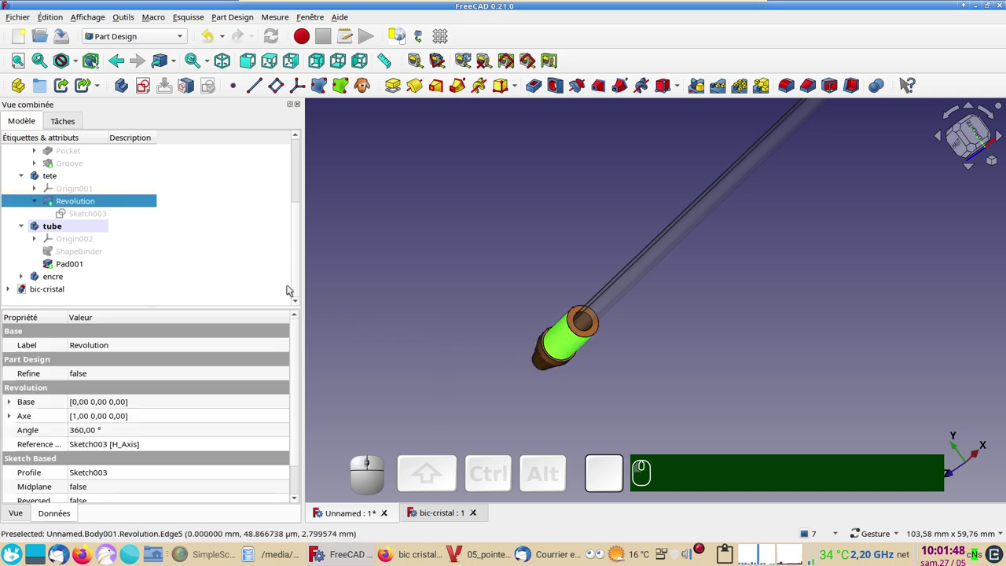
{"action": "left_click", "coordinate": [67, 182]}
{"action": "key", "text": "space"}
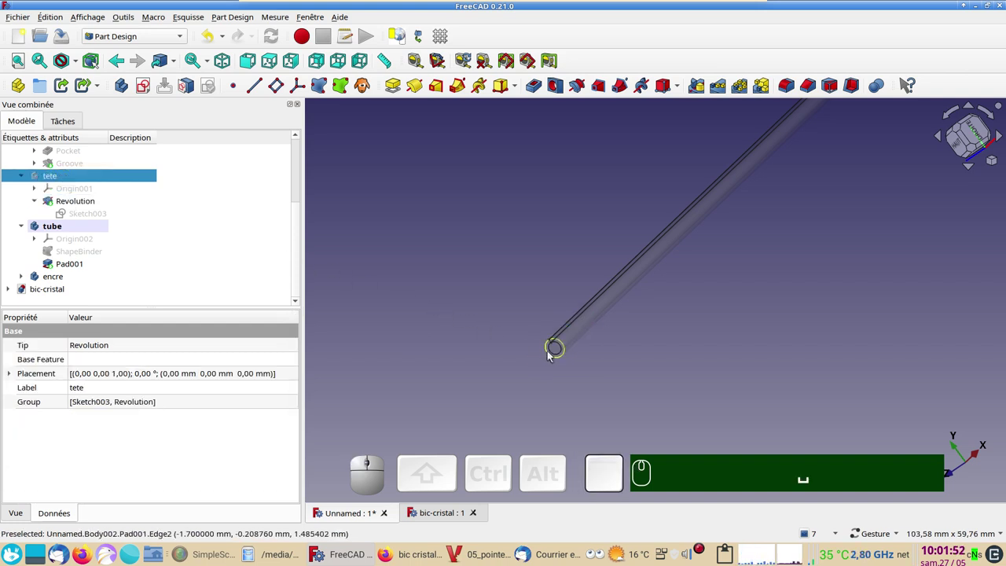
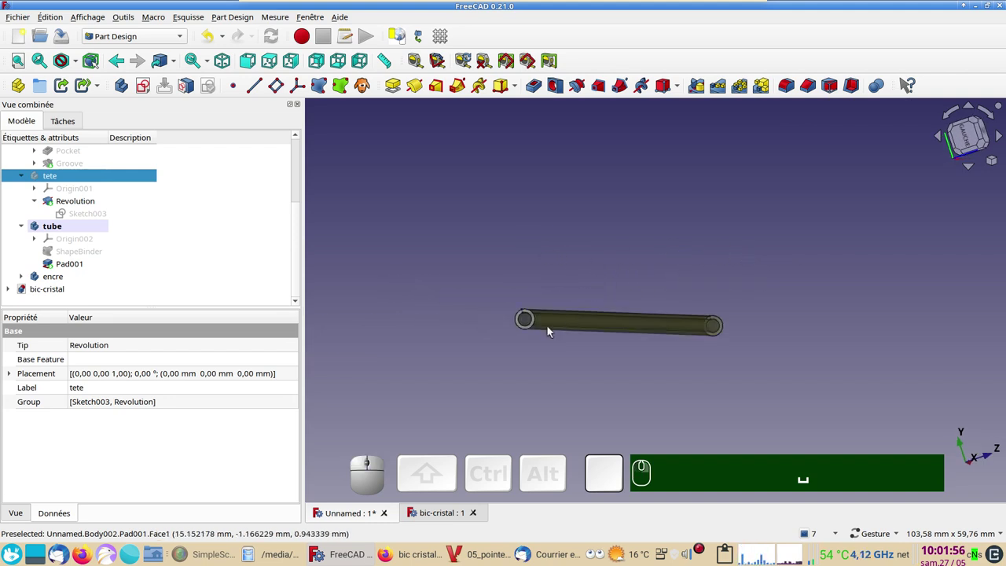
{"action": "left_click", "coordinate": [527, 326]}
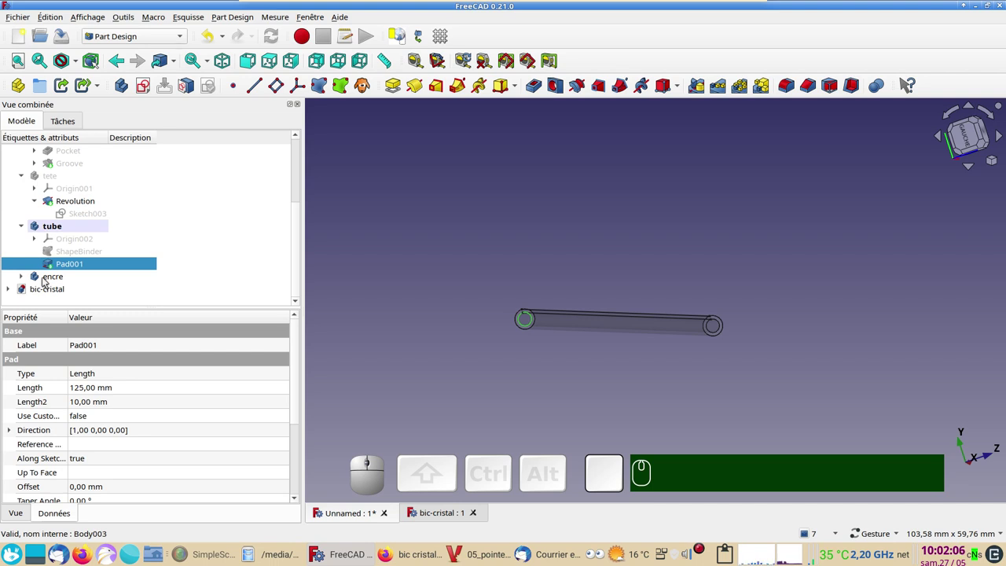
Activate the encre body and bind the tube's inner circular edge as a ShapeBinder.
{"action": "right_click", "coordinate": [45, 280]}
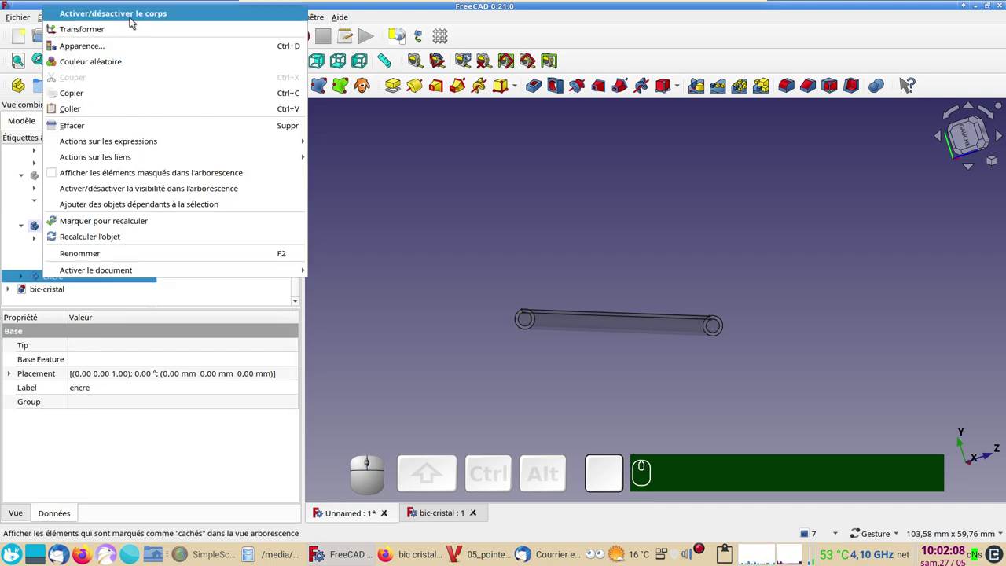
{"action": "left_click", "coordinate": [132, 20]}
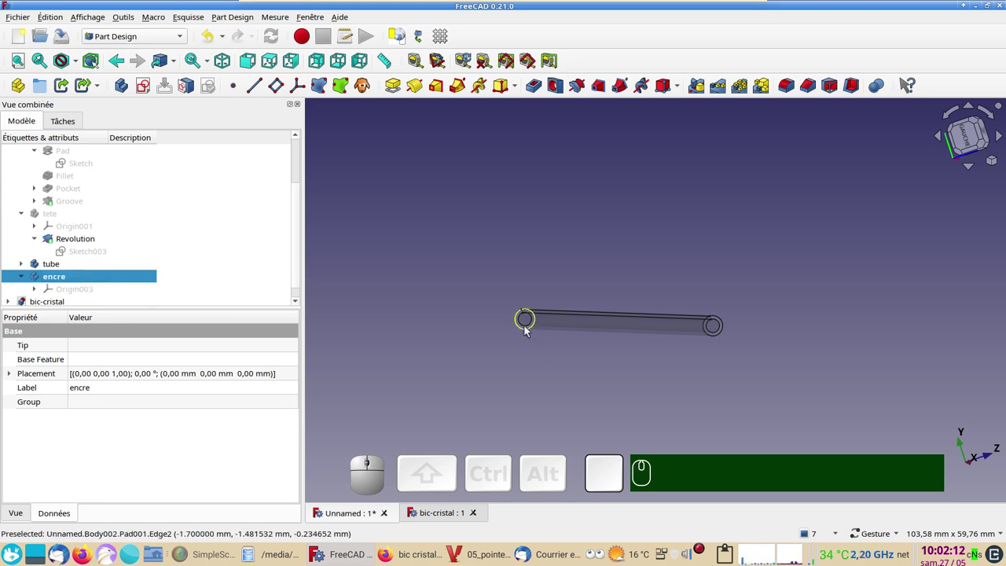
{"action": "left_click", "coordinate": [529, 328]}
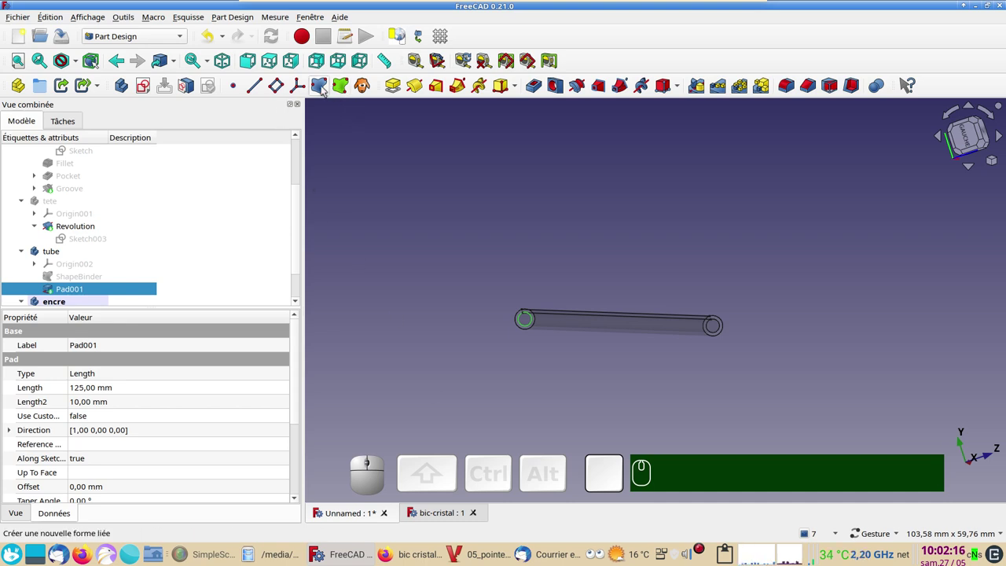
{"action": "left_click", "coordinate": [326, 87]}
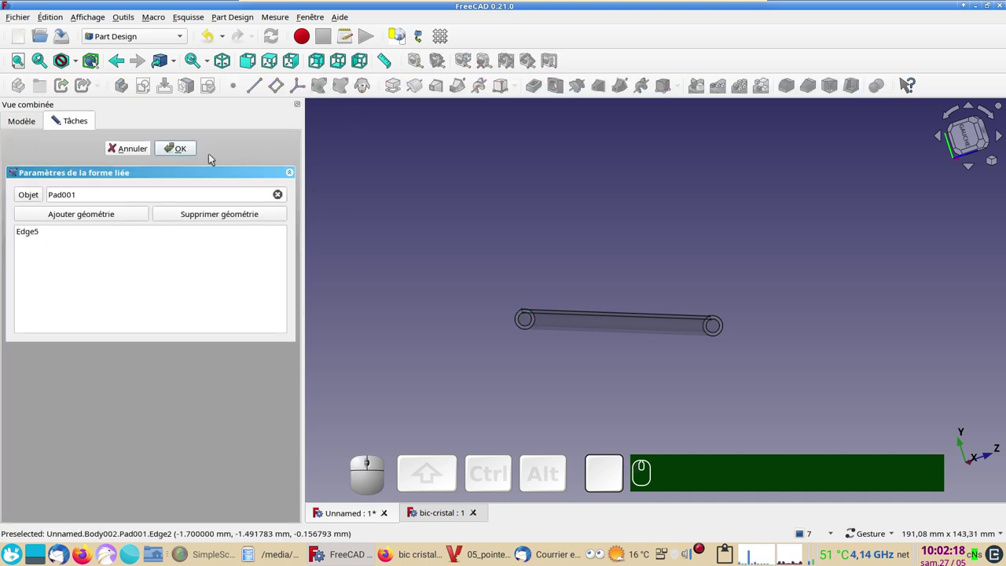
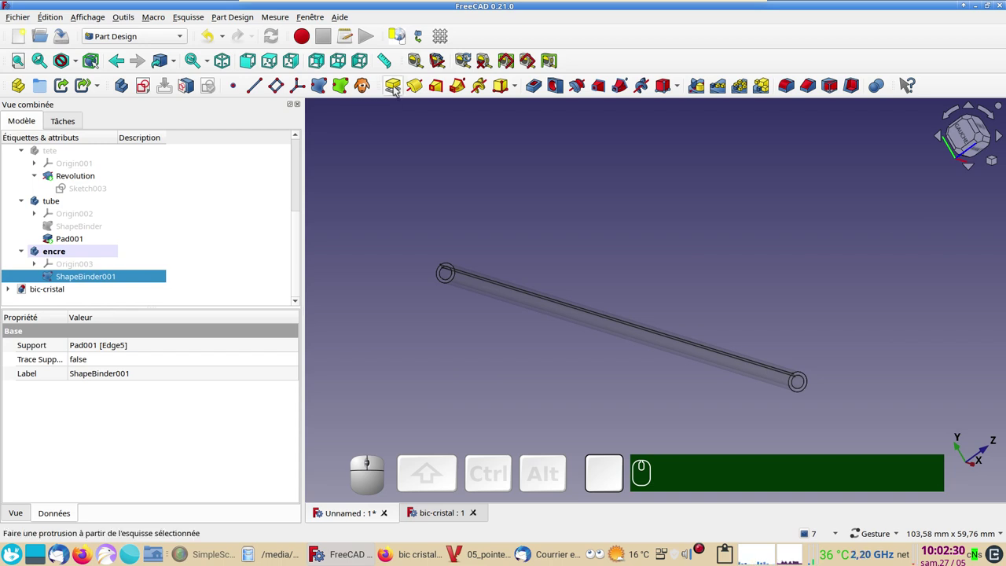
Pad the edge binder 100 mm into Pad002, forming the ink cartridge inside the tube.
{"action": "left_click", "coordinate": [398, 87]}
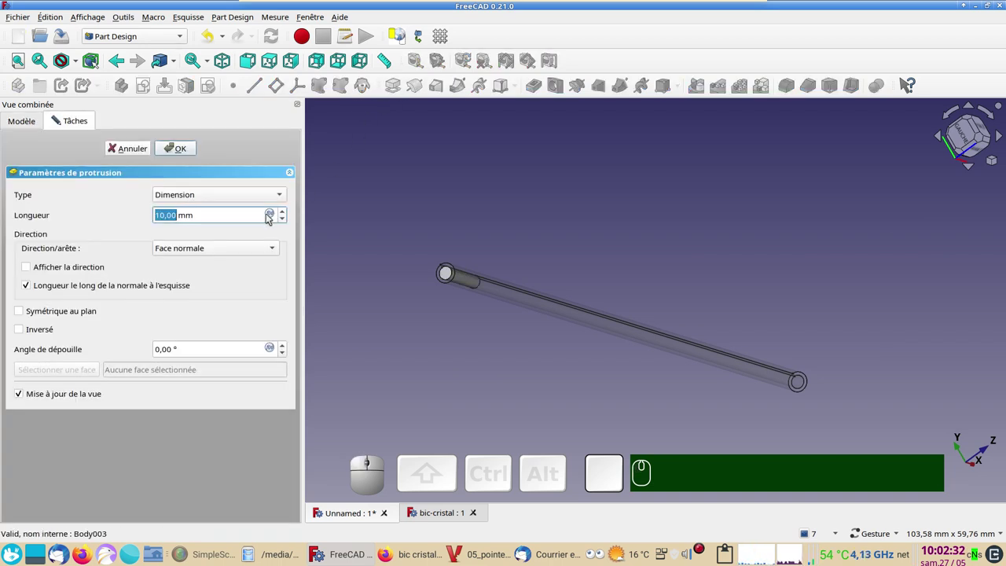
{"action": "key", "text": "KP_1"}
{"action": "key", "text": "KP_0"}
{"action": "key", "text": "KP_0"}
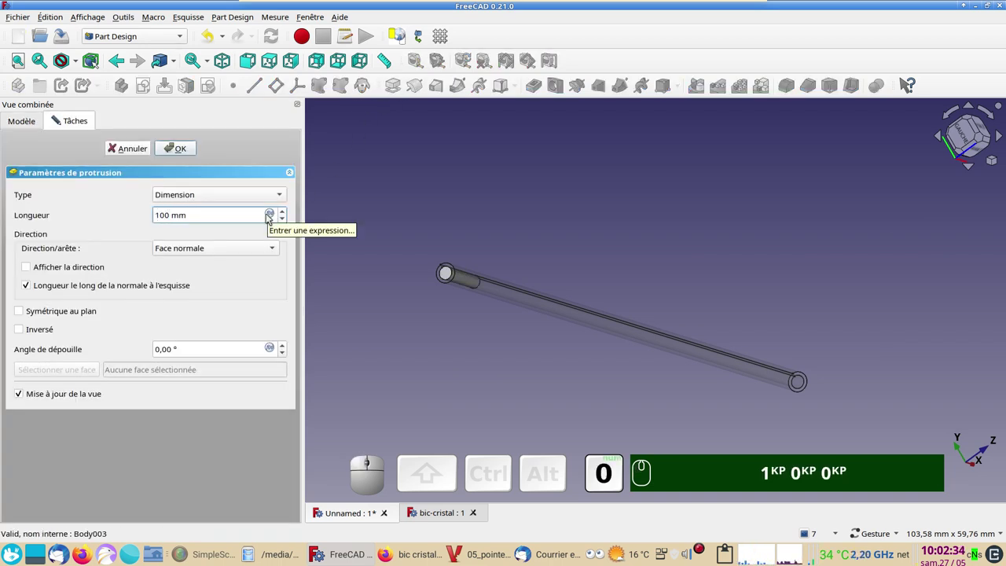
{"action": "key", "text": "KP_Enter"}
{"action": "left_click_drag", "start_coordinate": [697, 277], "coordinate": [577, 282]}
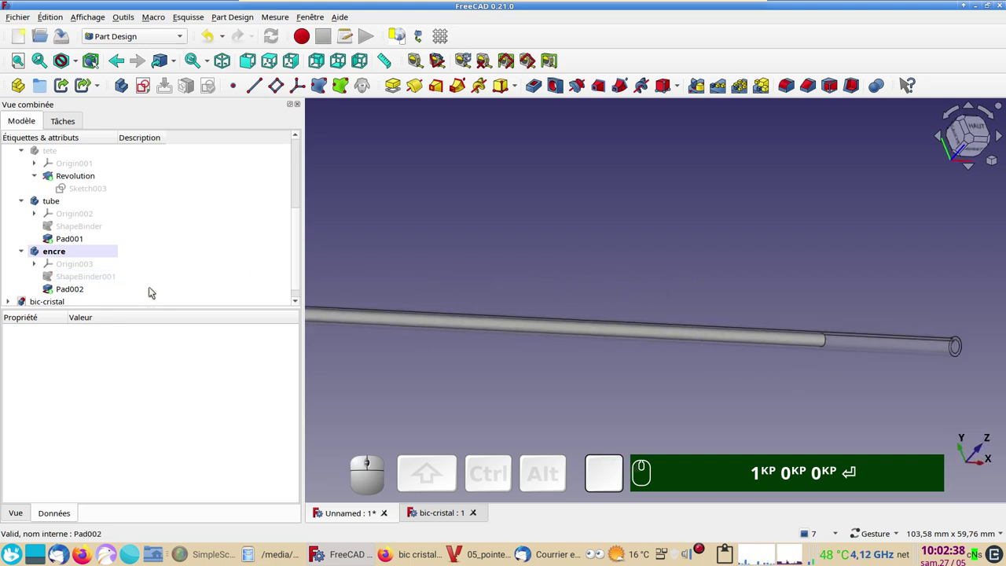
{"action": "left_click", "coordinate": [86, 293]}
{"action": "key", "text": "ctrl+d"}
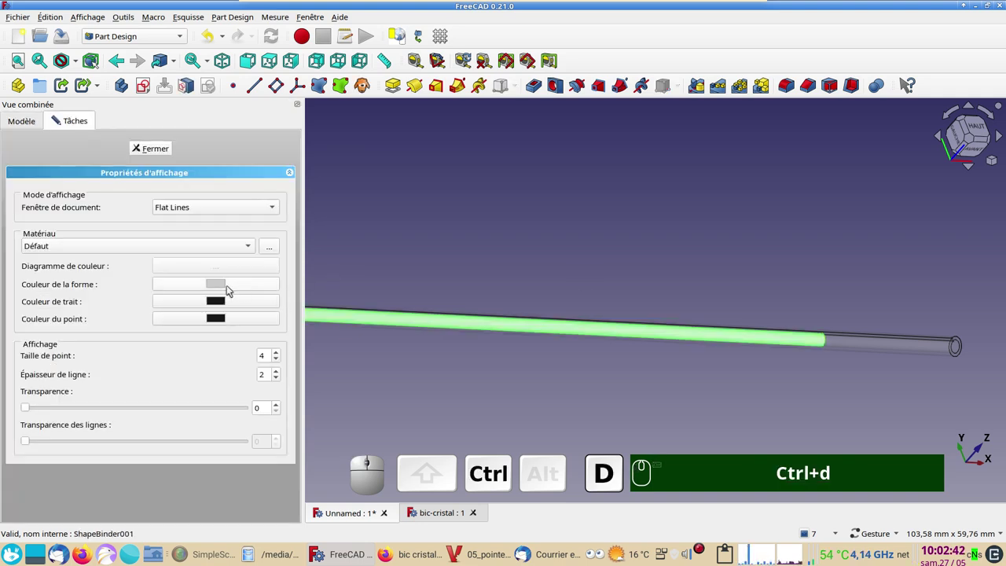
Colour the ink cartridge blue in its appearance settings.
{"action": "left_click", "coordinate": [215, 286]}
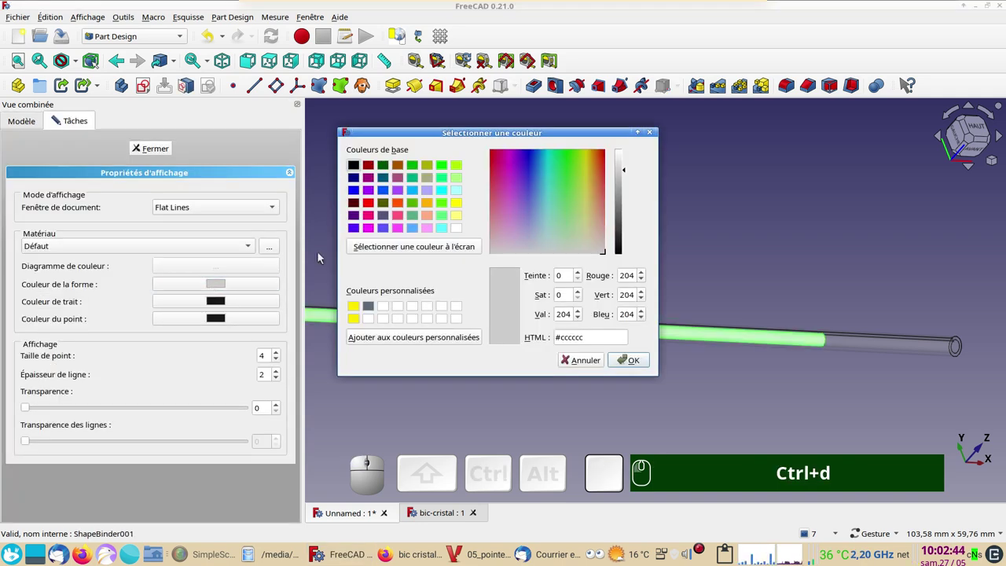
{"action": "left_click", "coordinate": [360, 195]}
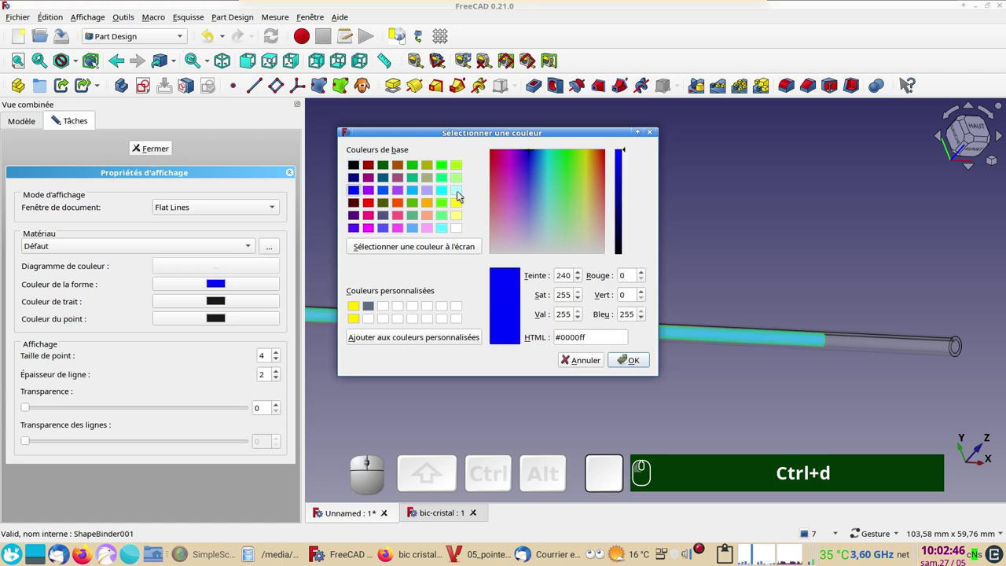
{"action": "left_click", "coordinate": [624, 186]}
{"action": "left_click", "coordinate": [631, 363]}
Show the tete head body again in the model tree.
{"action": "left_click", "coordinate": [160, 151]}
{"action": "left_click", "coordinate": [506, 253]}
{"action": "scroll", "scroll_direction": "down", "scroll_amount": 3}
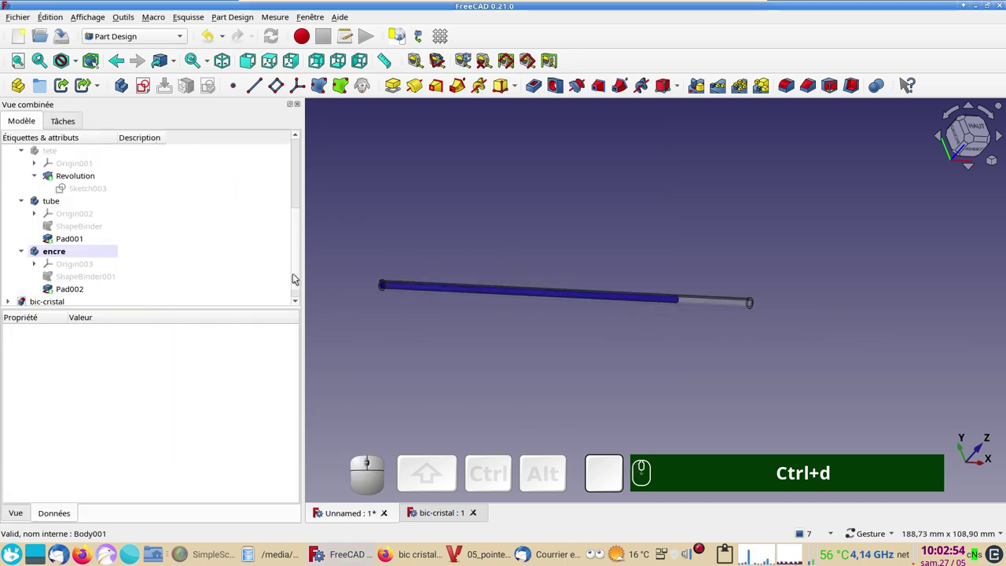
{"action": "scroll", "scroll_direction": "up", "scroll_amount": 3}
{"action": "left_click", "coordinate": [74, 226]}
{"action": "key", "text": "space"}
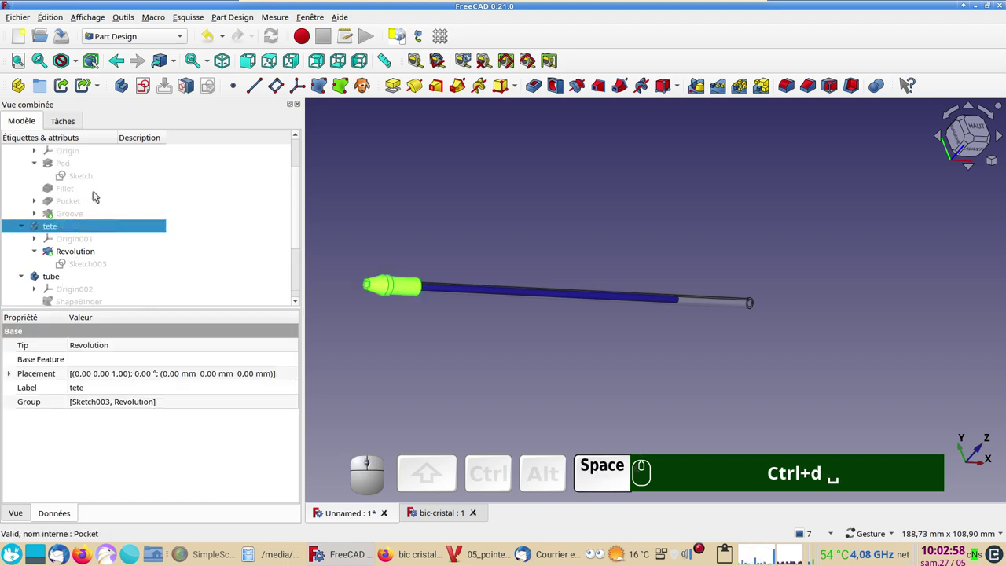
Zoom and pan the 3D view in close on the pen tip.
{"action": "scroll", "scroll_direction": "up", "scroll_amount": 3}
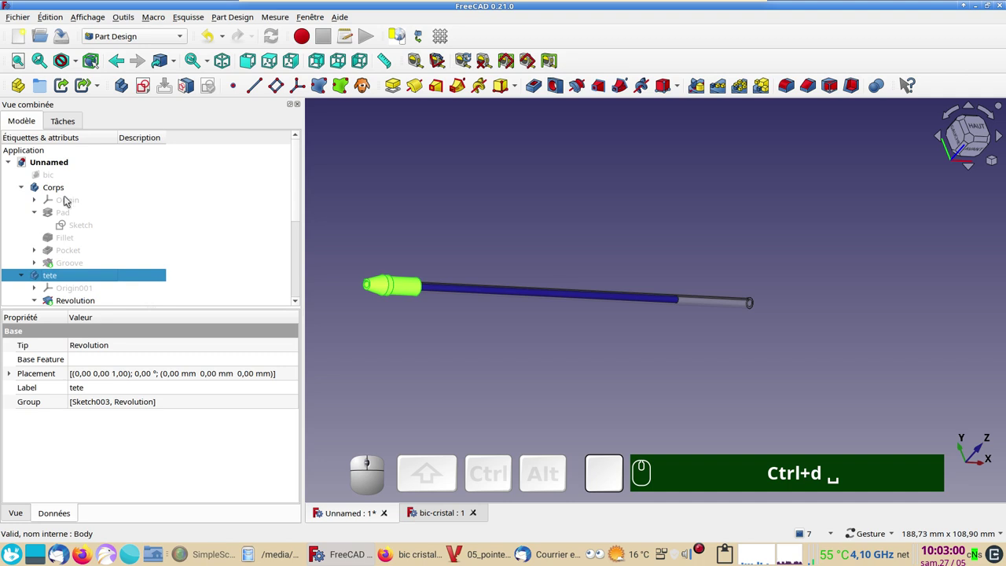
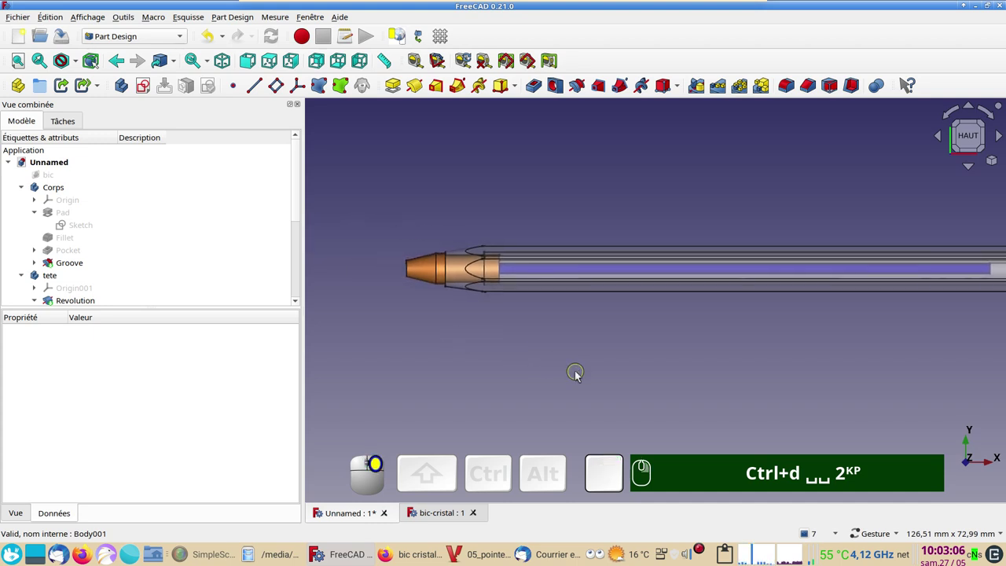
{"action": "scroll", "scroll_direction": "up", "scroll_amount": 3}
{"action": "scroll", "scroll_direction": "down", "scroll_amount": 3}
{"action": "left_click_drag", "start_coordinate": [554, 348], "coordinate": [577, 352]}
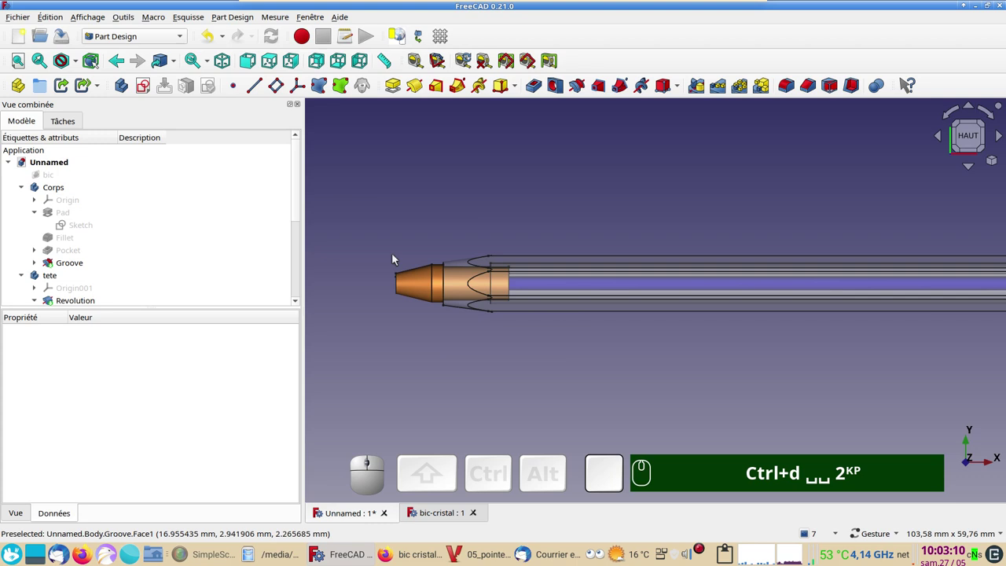
{"action": "left_click_drag", "start_coordinate": [382, 224], "coordinate": [512, 291]}
{"action": "scroll", "scroll_direction": "up", "scroll_amount": 3}
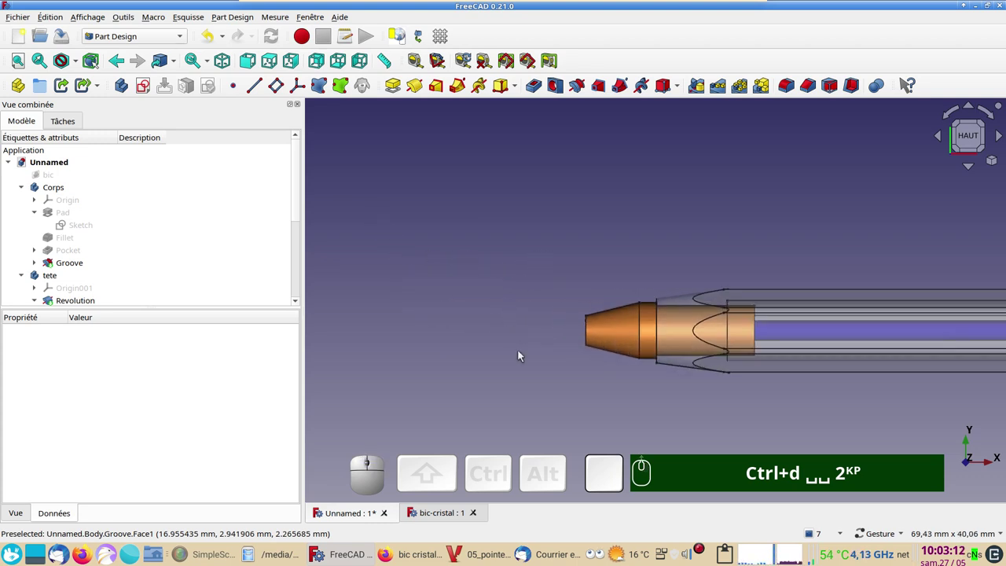
{"action": "scroll", "scroll_direction": "up", "scroll_amount": 3}
{"action": "right_click", "coordinate": [557, 364]}
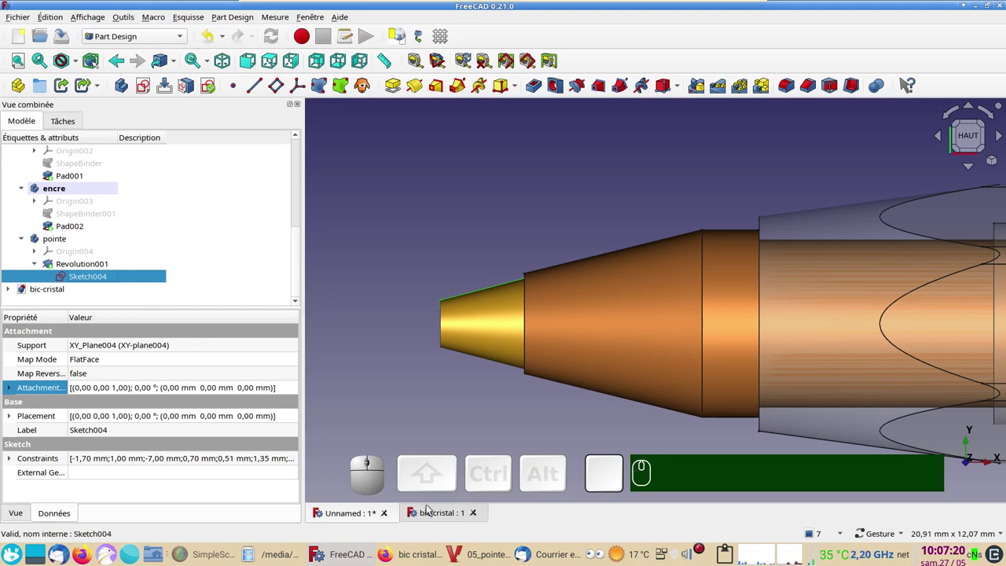
{"action": "left_click", "coordinate": [442, 520]}
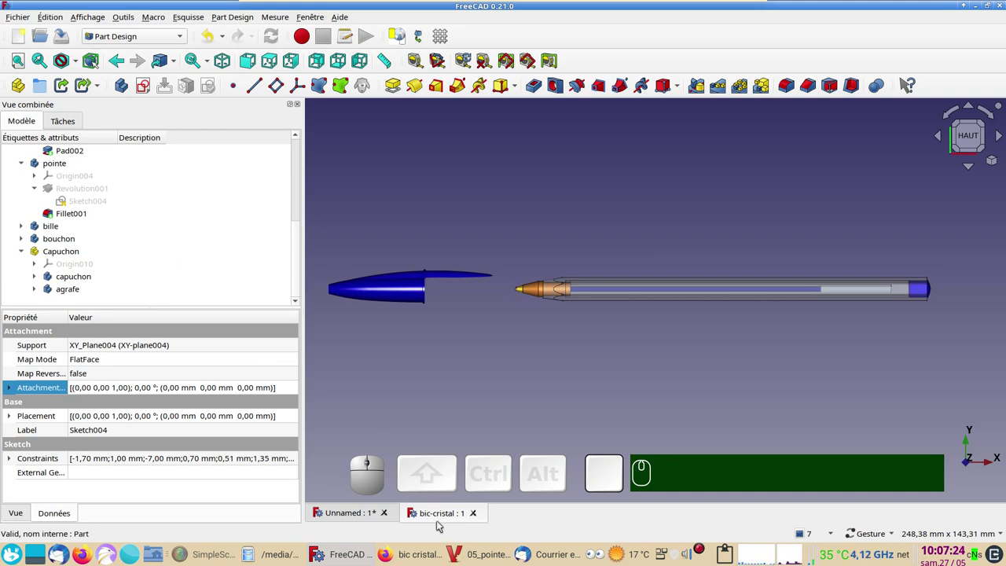
{"action": "left_click", "coordinate": [343, 518]}
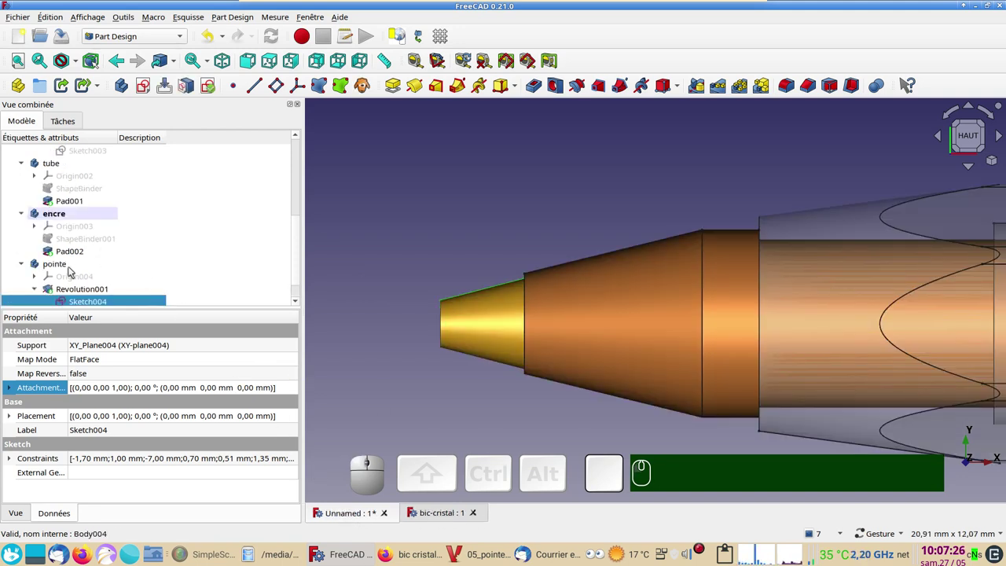
{"action": "scroll", "scroll_direction": "down", "scroll_amount": 3}
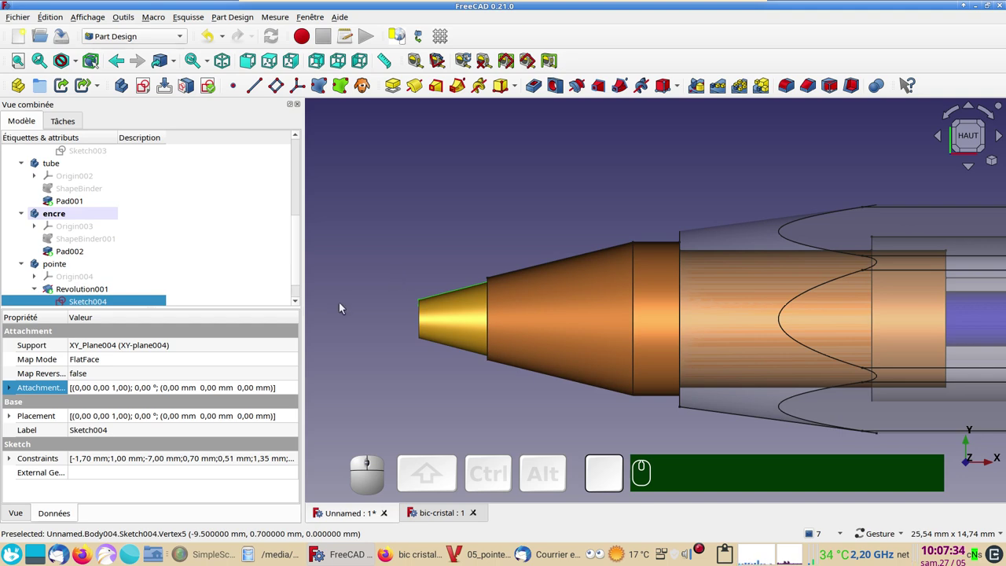
{"action": "left_click", "coordinate": [108, 304]}
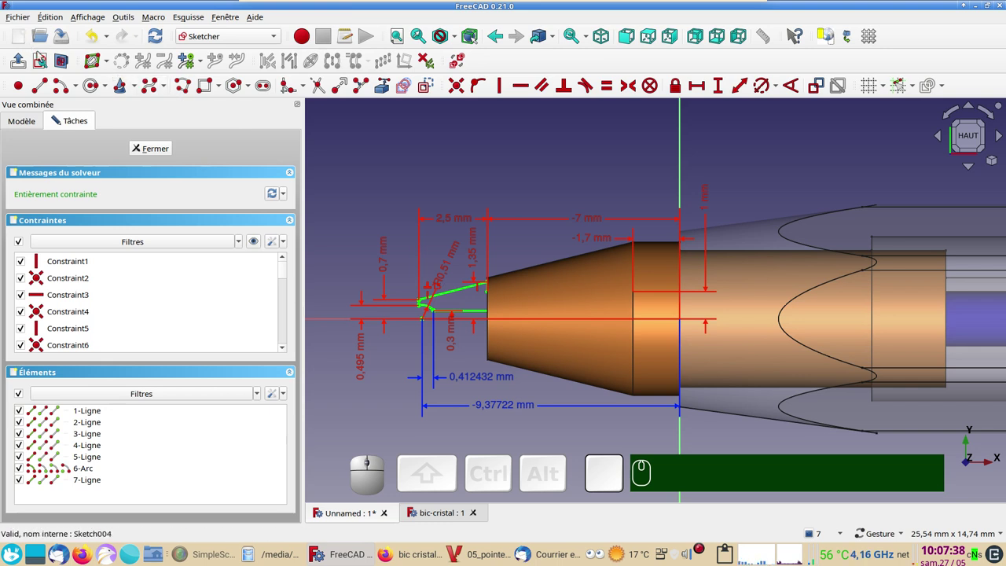
{"action": "left_click", "coordinate": [64, 65]}
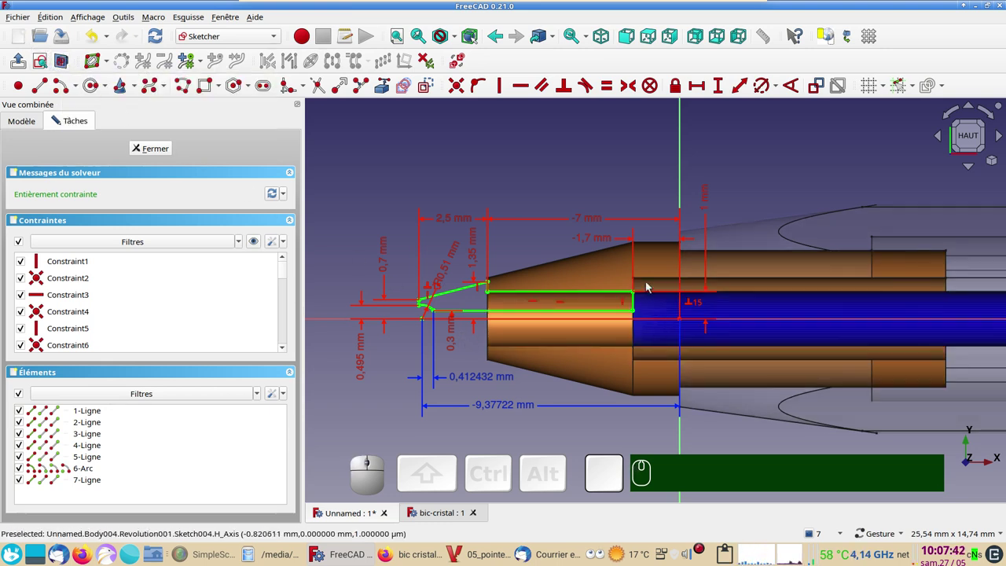
{"action": "scroll", "scroll_direction": "up", "scroll_amount": 3}
{"action": "scroll", "scroll_direction": "up", "scroll_amount": 3}
{"action": "scroll", "scroll_direction": "down", "scroll_amount": 3}
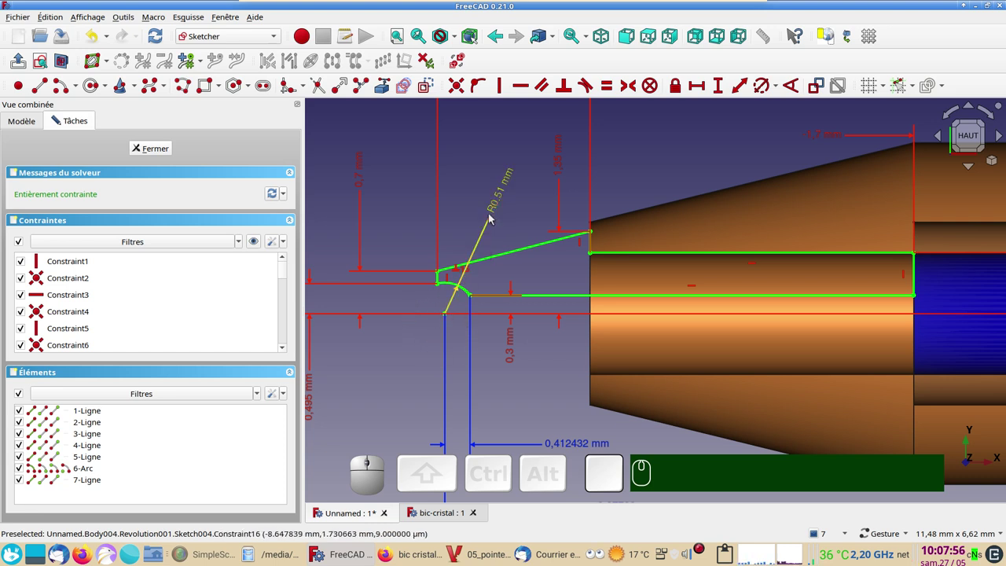
{"action": "left_click", "coordinate": [401, 354]}
{"action": "left_click_drag", "start_coordinate": [404, 357], "coordinate": [410, 370]}
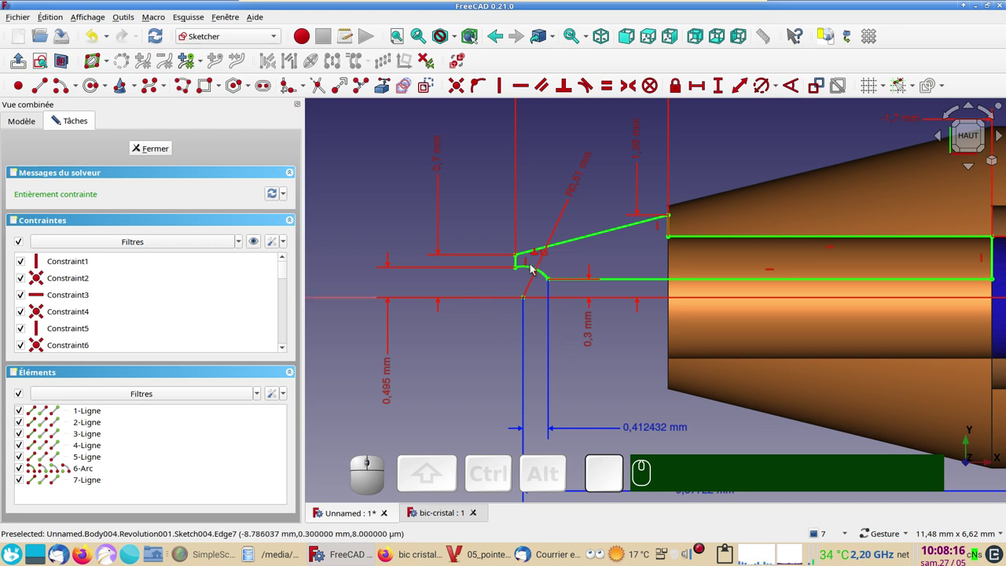
{"action": "scroll", "scroll_direction": "down", "scroll_amount": 3}
{"action": "right_click", "coordinate": [599, 385]}
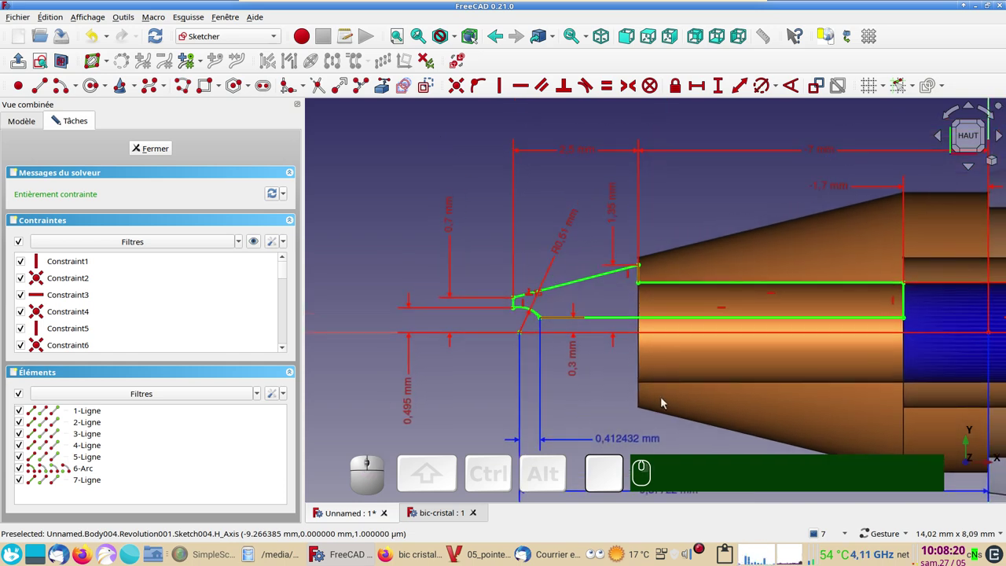
{"action": "scroll", "scroll_direction": "down", "scroll_amount": 3}
{"action": "right_click", "coordinate": [655, 376]}
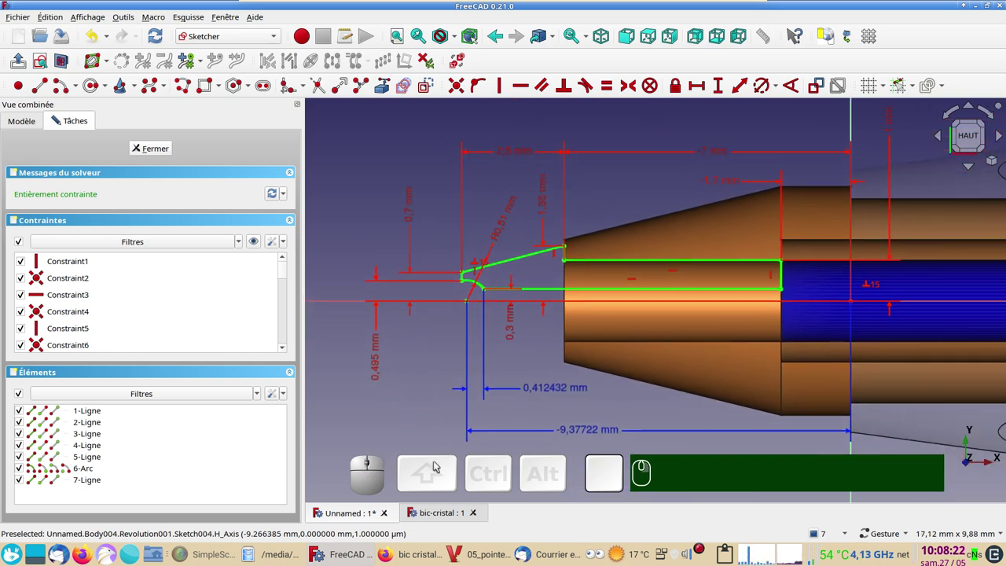
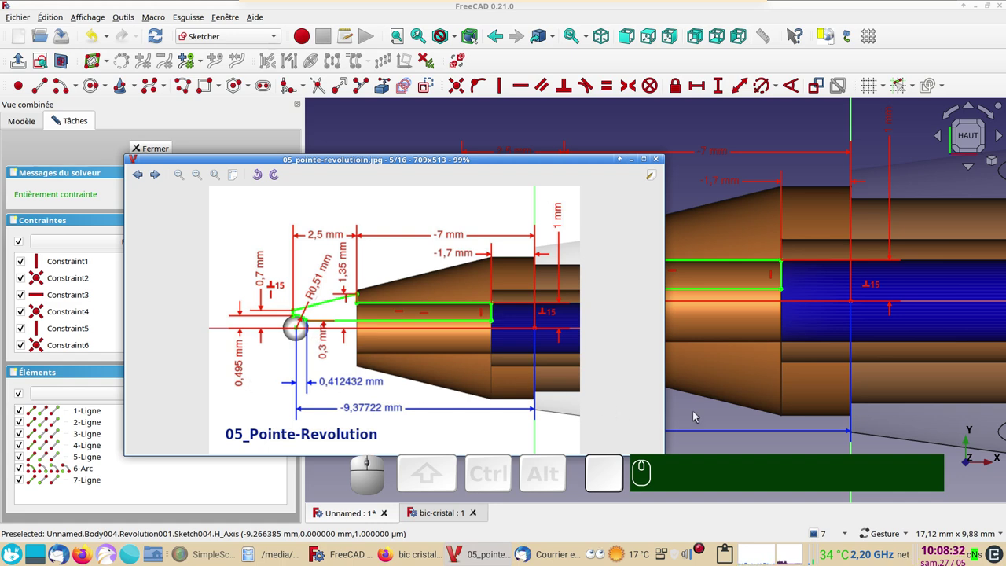
{"action": "left_click", "coordinate": [699, 414]}
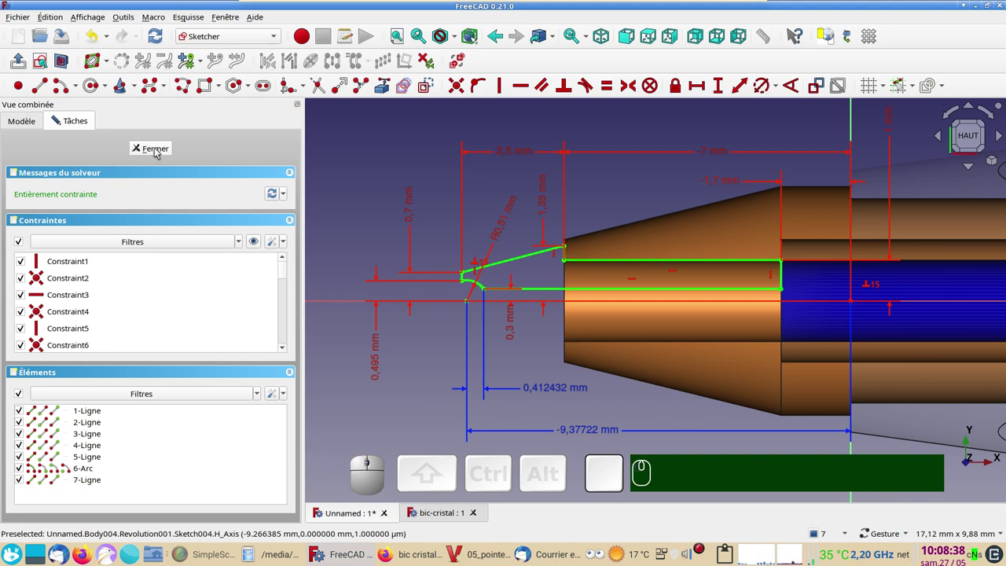
Close the tip sketch and give Revolution001 the Laiton (brass) material preset.
{"action": "left_click", "coordinate": [158, 151]}
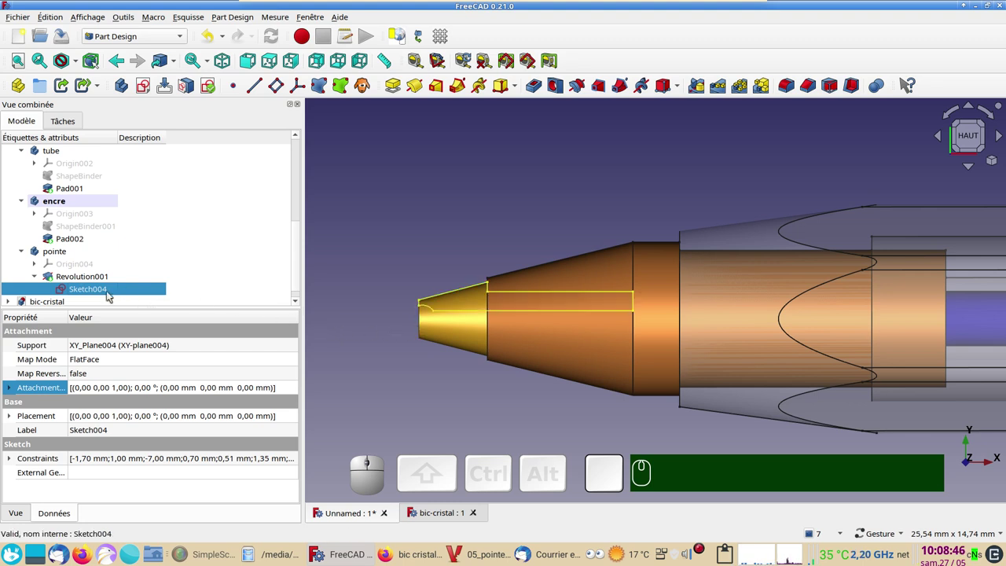
{"action": "left_click", "coordinate": [85, 279]}
{"action": "key", "text": "ctrl+d"}
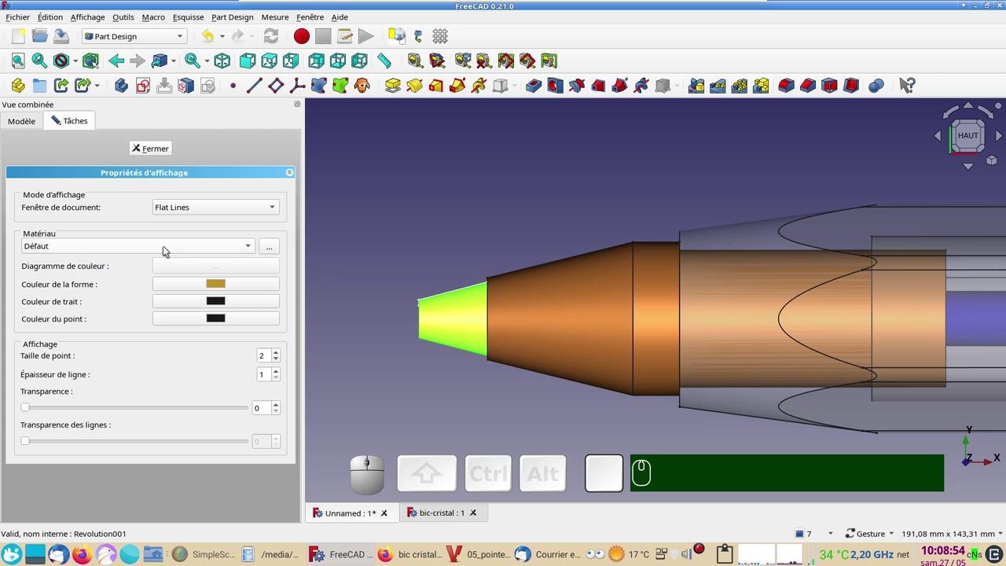
{"action": "left_click", "coordinate": [166, 249]}
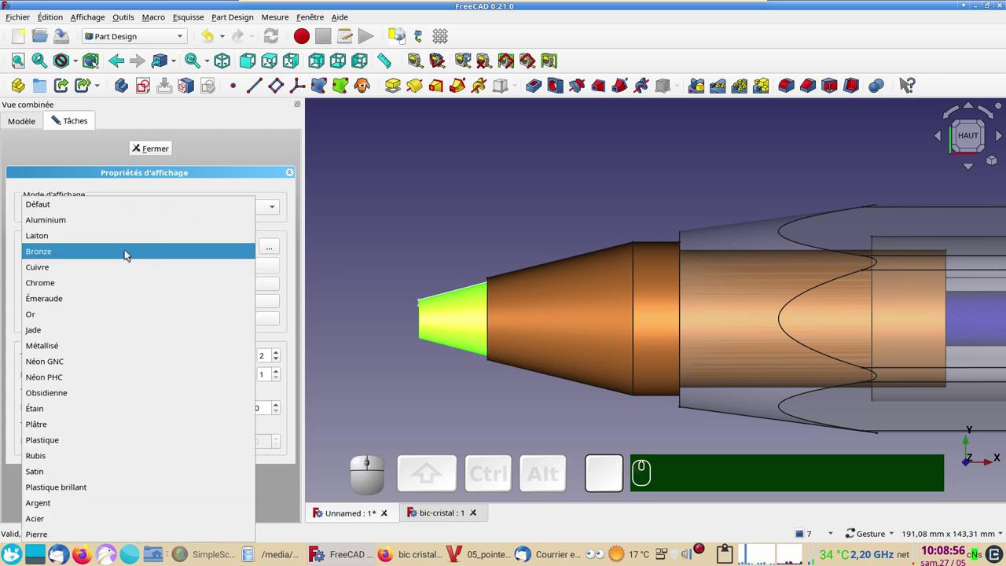
{"action": "left_click", "coordinate": [121, 241]}
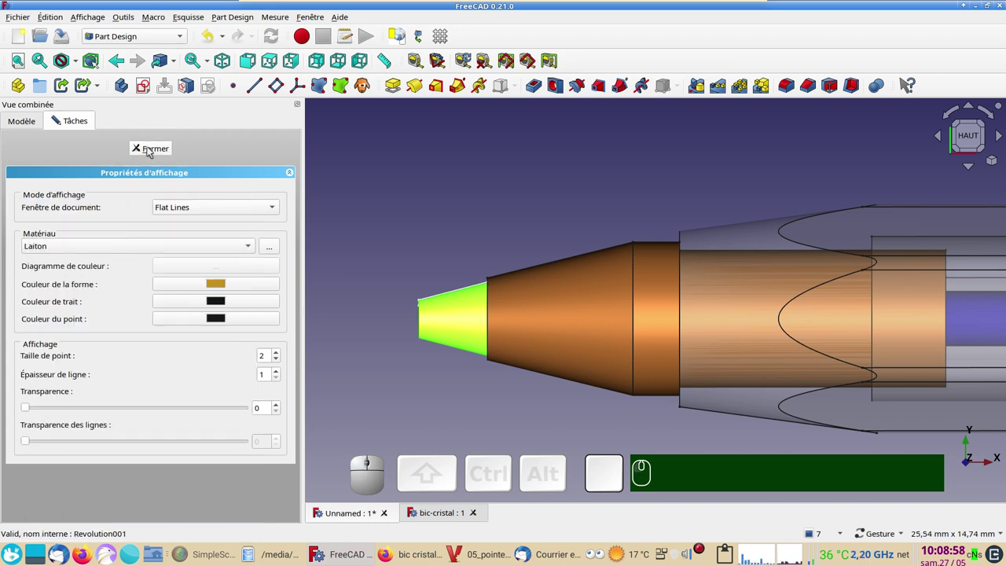
{"action": "left_click", "coordinate": [151, 142]}
{"action": "left_click", "coordinate": [472, 208]}
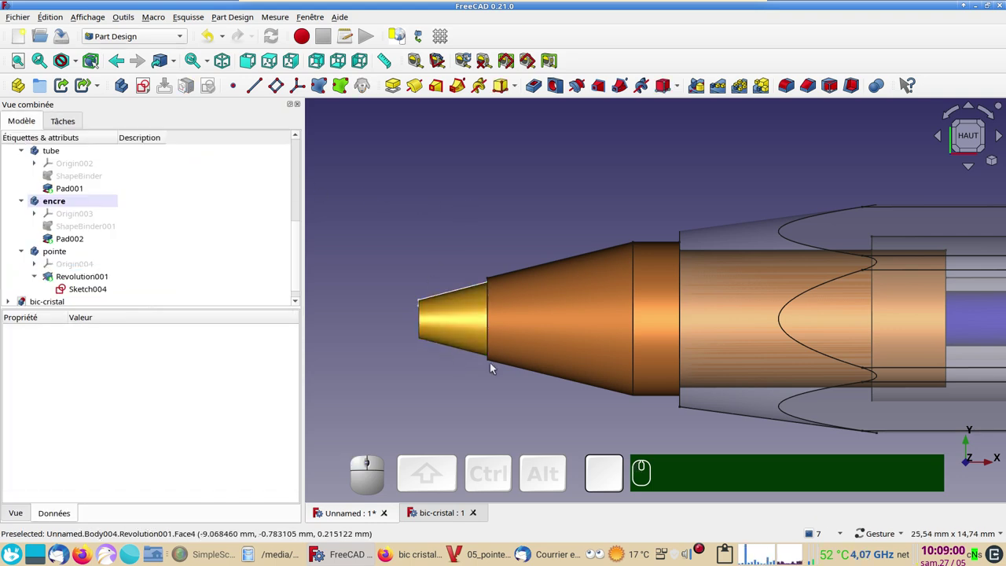
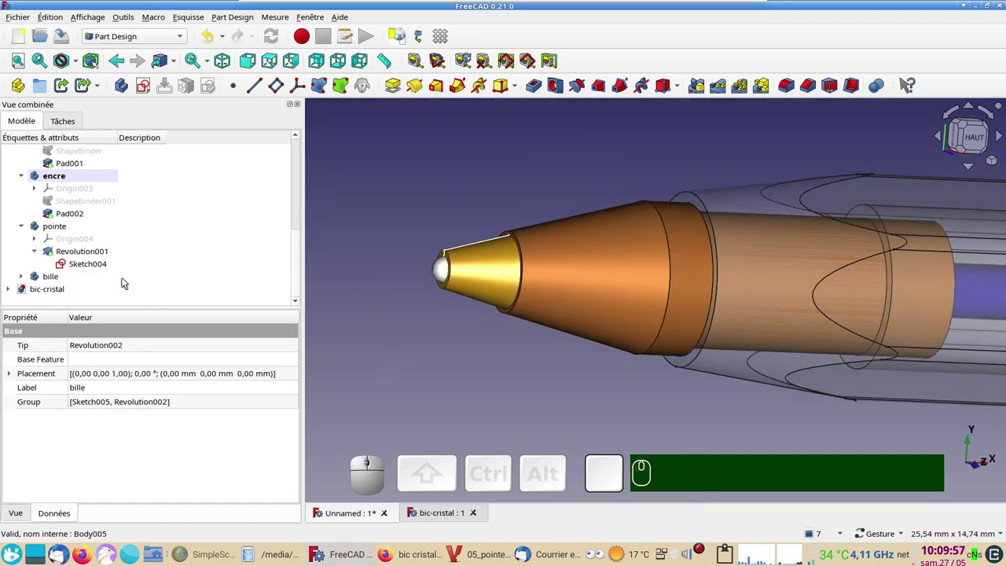
Locate the bille body's Sketch005 in the tree and open it for editing.
{"action": "left_click", "coordinate": [98, 268]}
{"action": "key", "text": "space"}
{"action": "left_click", "coordinate": [26, 278]}
{"action": "scroll", "scroll_direction": "down", "scroll_amount": 3}
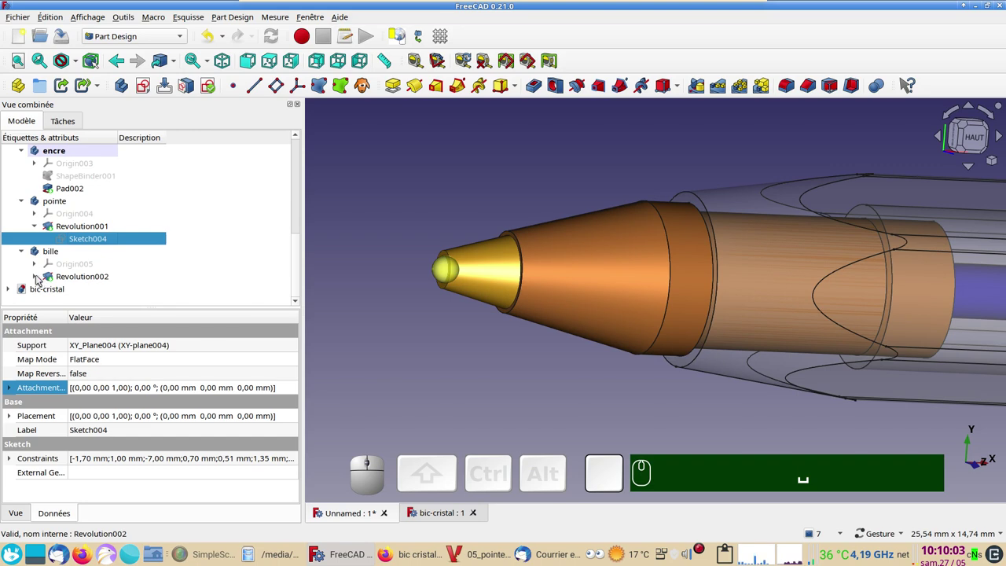
{"action": "left_click", "coordinate": [39, 279]}
{"action": "left_click", "coordinate": [72, 292]}
Review the 0.5 mm ball profile sketch, then close it.
{"action": "scroll", "scroll_direction": "up", "scroll_amount": 3}
{"action": "left_click_drag", "start_coordinate": [445, 217], "coordinate": [72, 110]}
{"action": "left_click", "coordinate": [67, 62]}
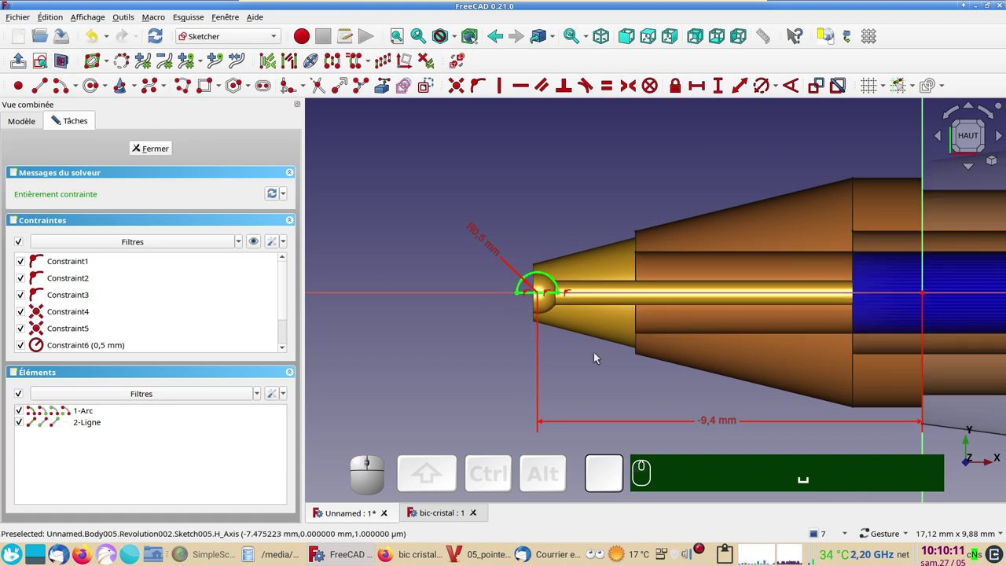
{"action": "scroll", "scroll_direction": "up", "scroll_amount": 3}
{"action": "right_click", "coordinate": [586, 336]}
{"action": "middle_click", "coordinate": [586, 335]}
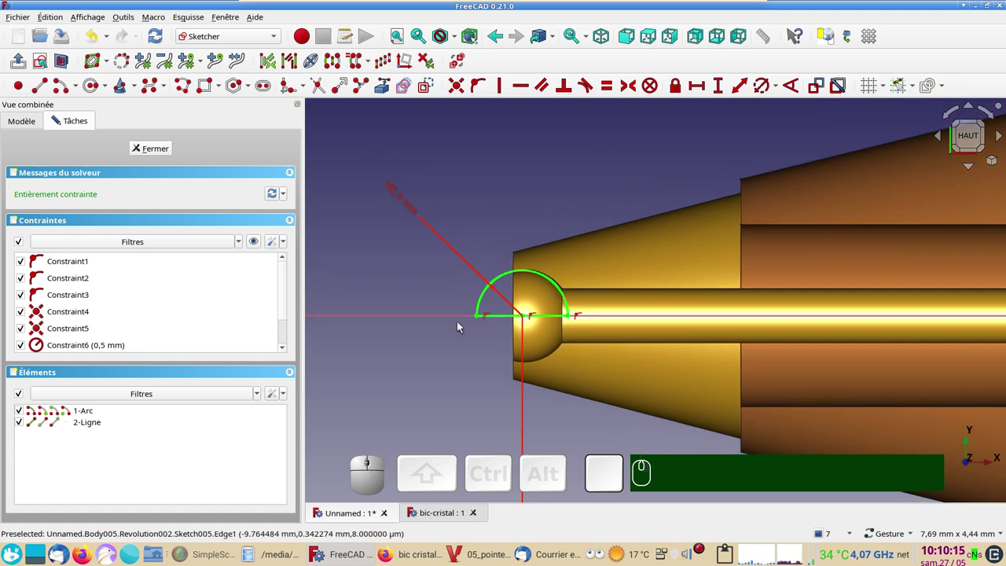
{"action": "scroll", "scroll_direction": "down", "scroll_amount": 3}
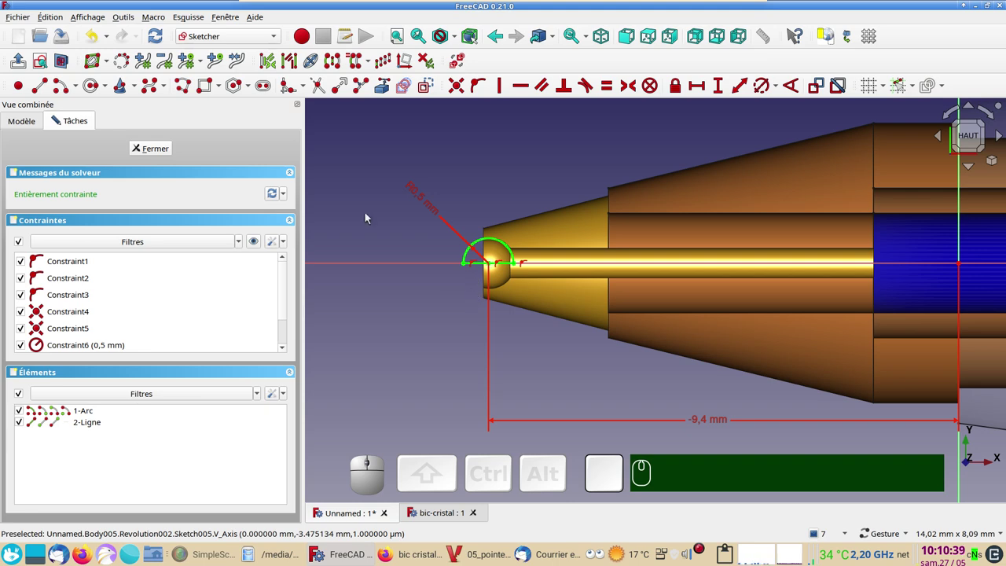
{"action": "left_click", "coordinate": [155, 153]}
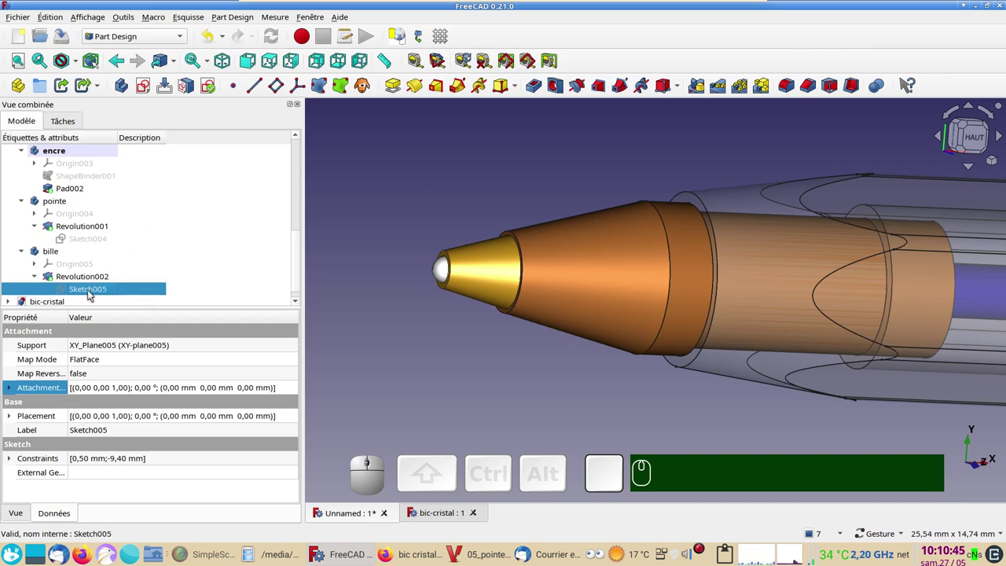
Open Revolution002's appearance settings and list the material presets for the ball.
{"action": "left_click", "coordinate": [985, 141]}
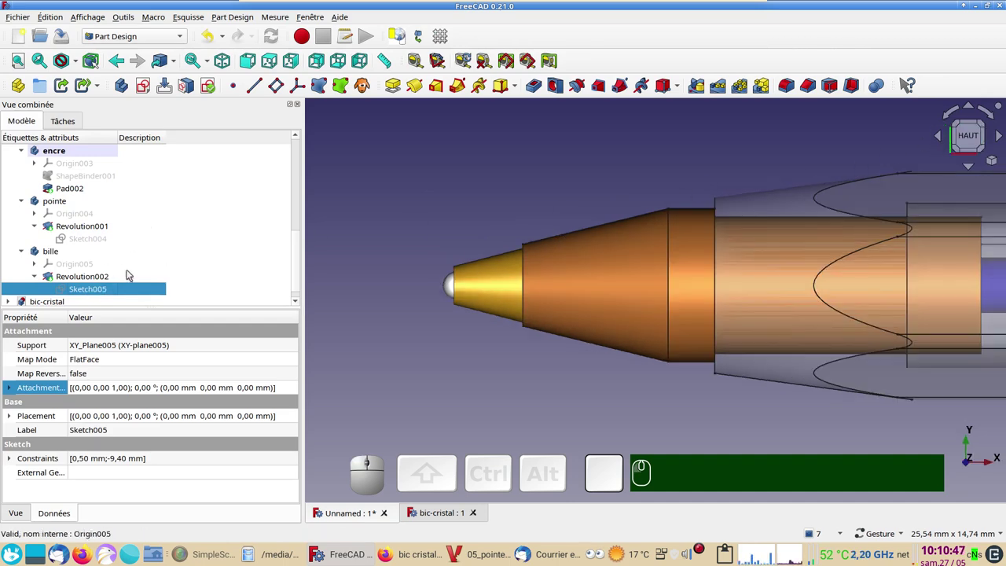
{"action": "left_click", "coordinate": [94, 279]}
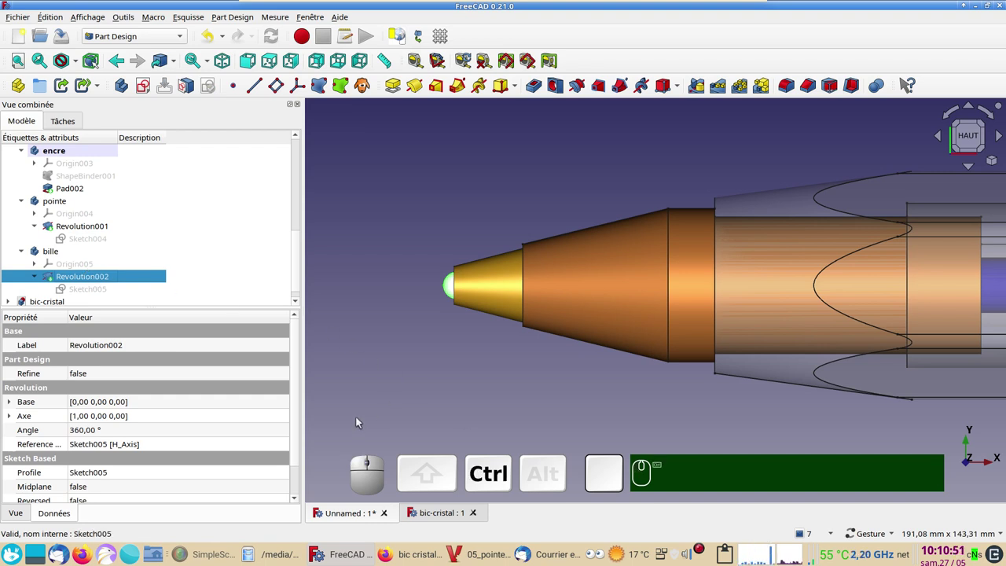
{"action": "key", "text": "ctrl+d"}
{"action": "left_click", "coordinate": [128, 249]}
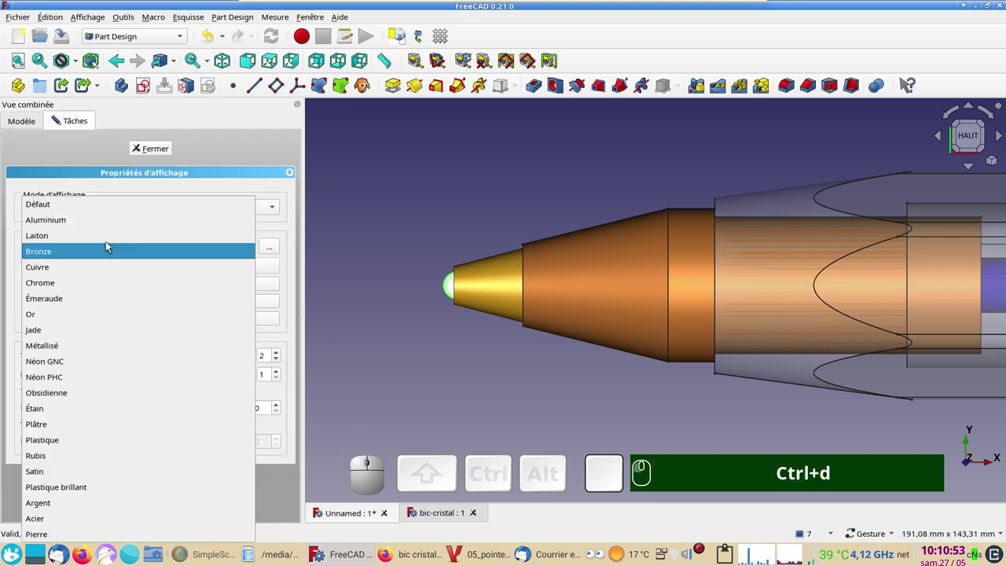
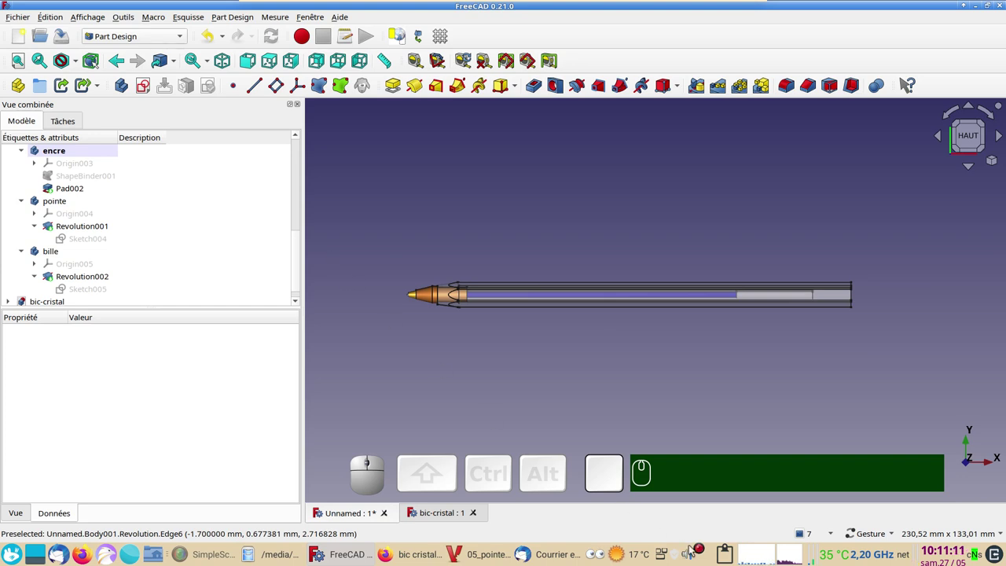
{"action": "right_click", "coordinate": [702, 551]}
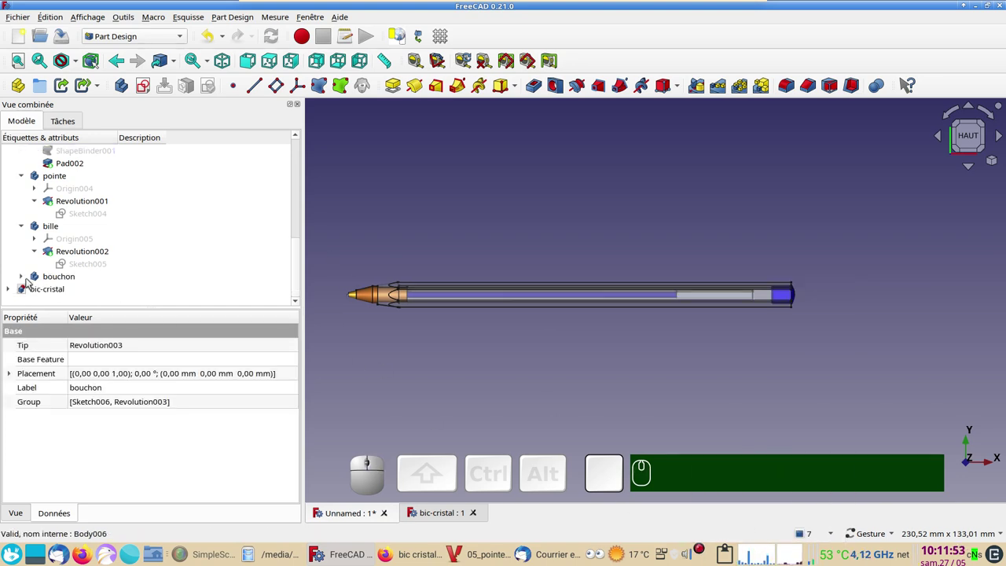
{"action": "left_click", "coordinate": [24, 278]}
{"action": "scroll", "scroll_direction": "down", "scroll_amount": 3}
{"action": "left_click", "coordinate": [39, 279]}
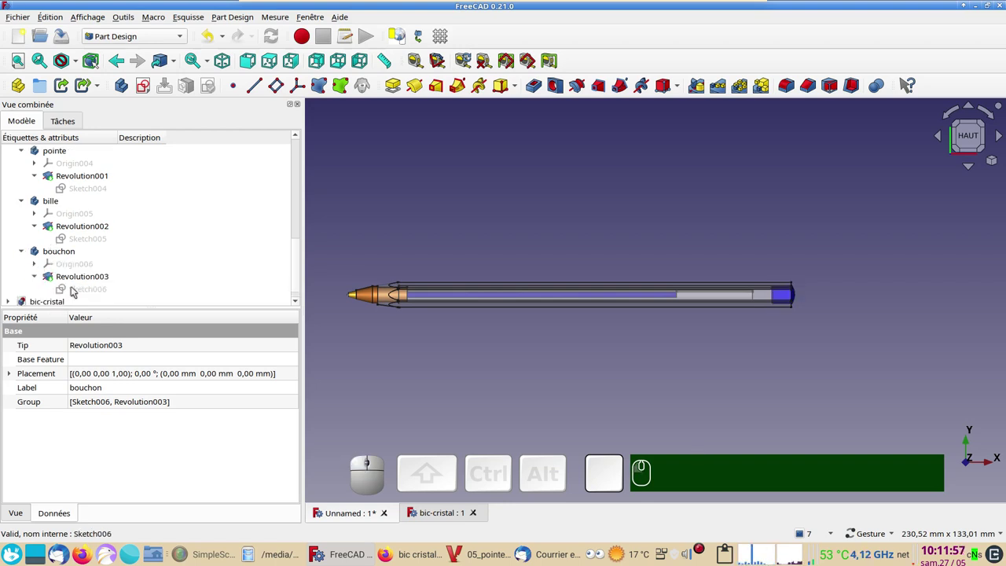
{"action": "left_click", "coordinate": [76, 290]}
{"action": "key", "text": "space"}
{"action": "left_click", "coordinate": [75, 288]}
{"action": "type", "text": "🖱"}
{"action": "scroll", "scroll_direction": "up", "scroll_amount": 3}
{"action": "left_click_drag", "start_coordinate": [764, 294], "coordinate": [685, 374]}
{"action": "scroll", "scroll_direction": "up", "scroll_amount": 3}
{"action": "right_click", "coordinate": [704, 357]}
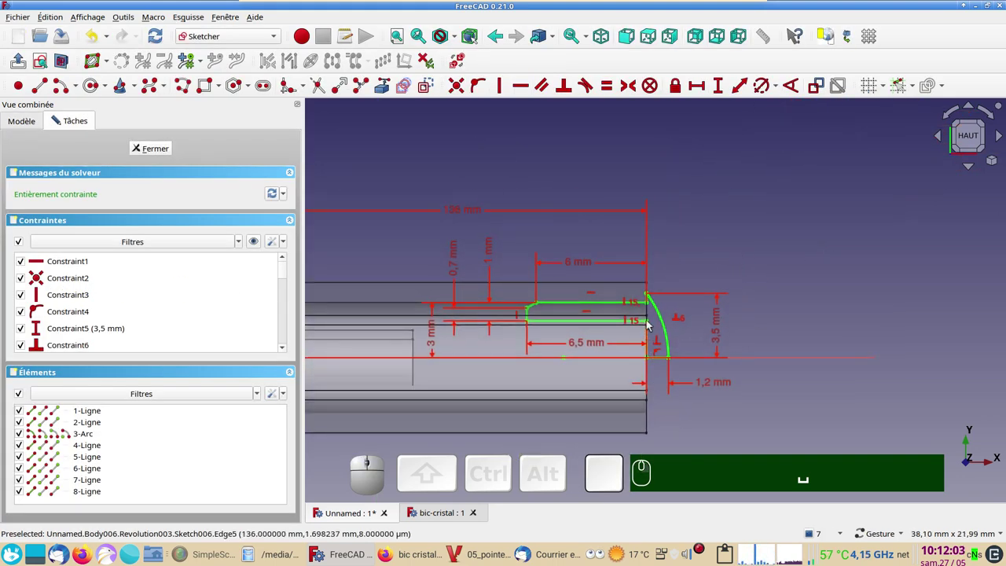
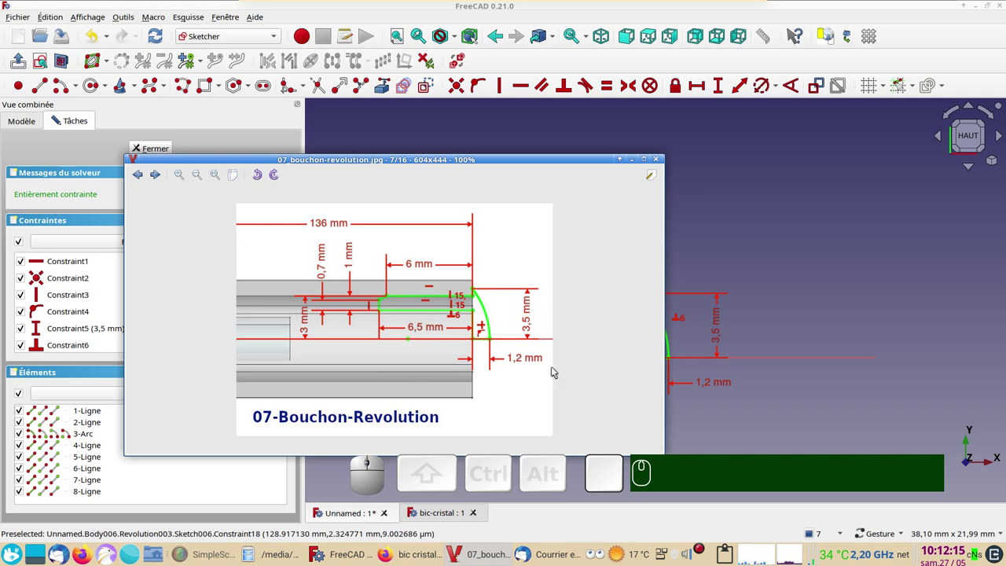
{"action": "left_click", "coordinate": [807, 303]}
{"action": "left_click", "coordinate": [164, 156]}
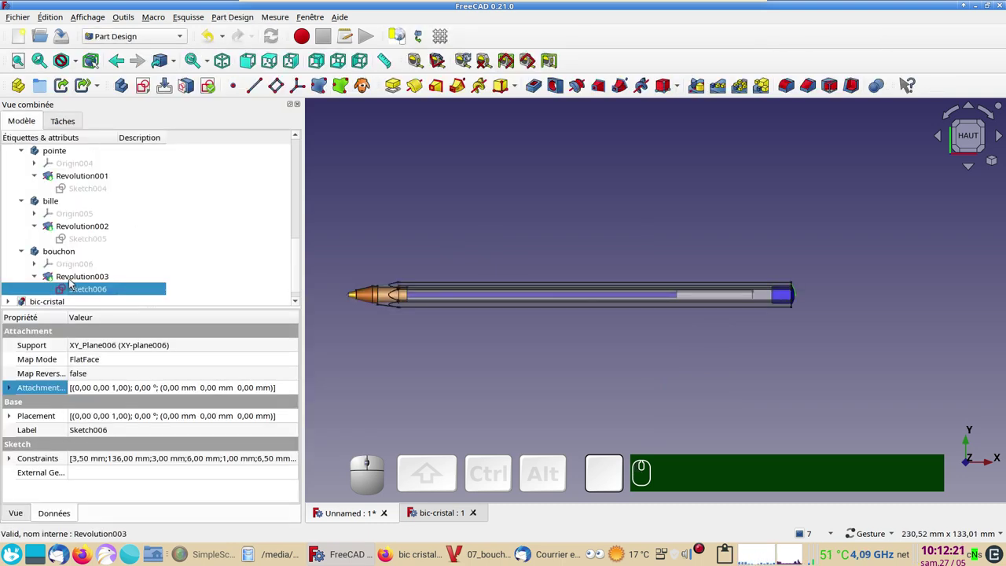
{"action": "left_click", "coordinate": [74, 278]}
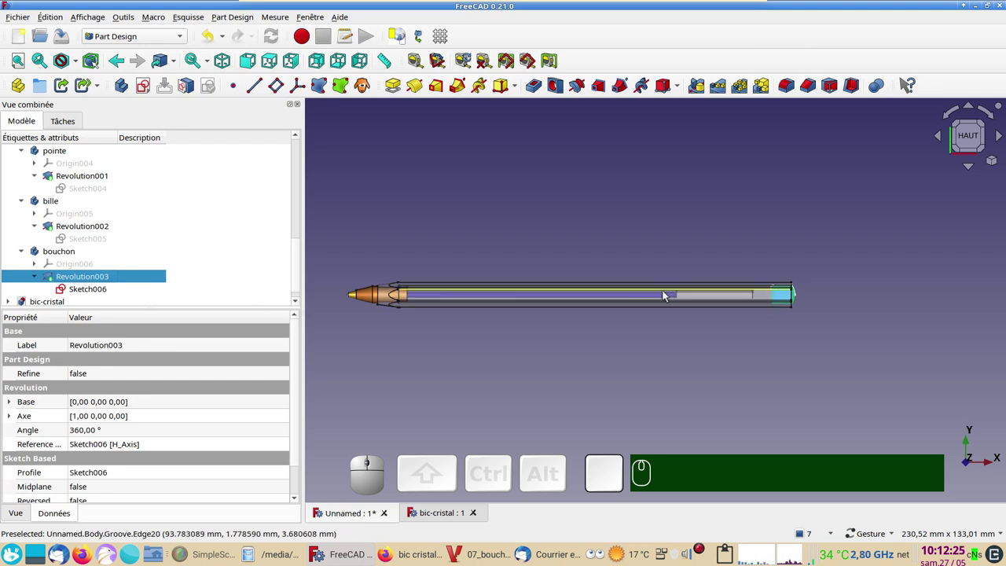
{"action": "left_click", "coordinate": [812, 357]}
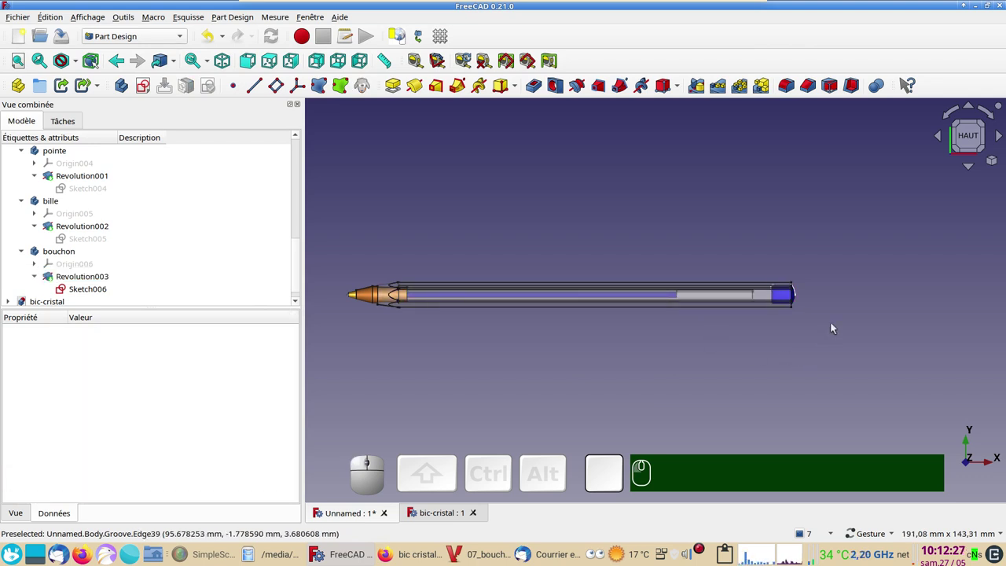
Orbit the view around the finished pen.
{"action": "left_click_drag", "start_coordinate": [831, 322], "coordinate": [693, 317]}
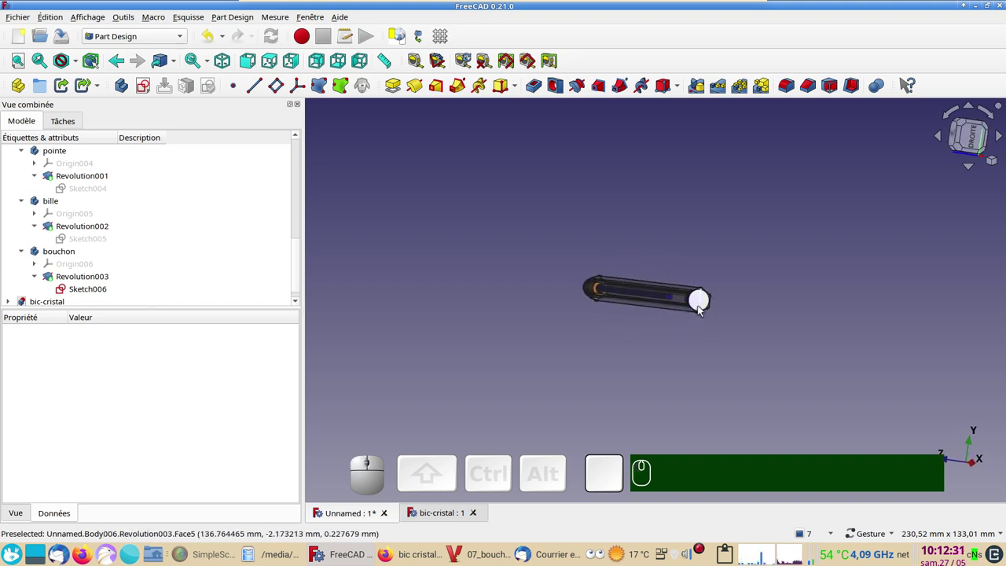
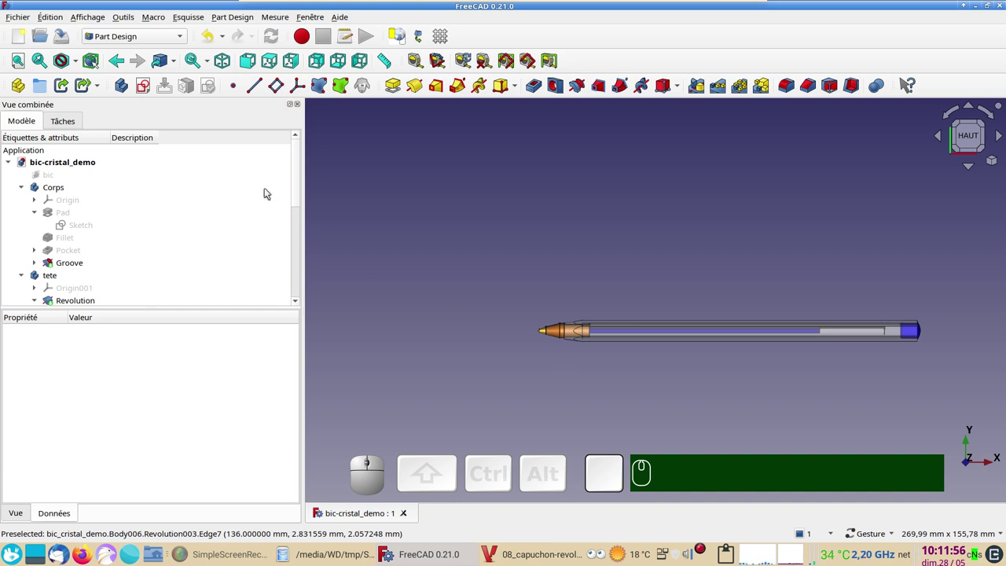
Save the new document as capuchon and look straight down in top view.
{"action": "left_click", "coordinate": [21, 43]}
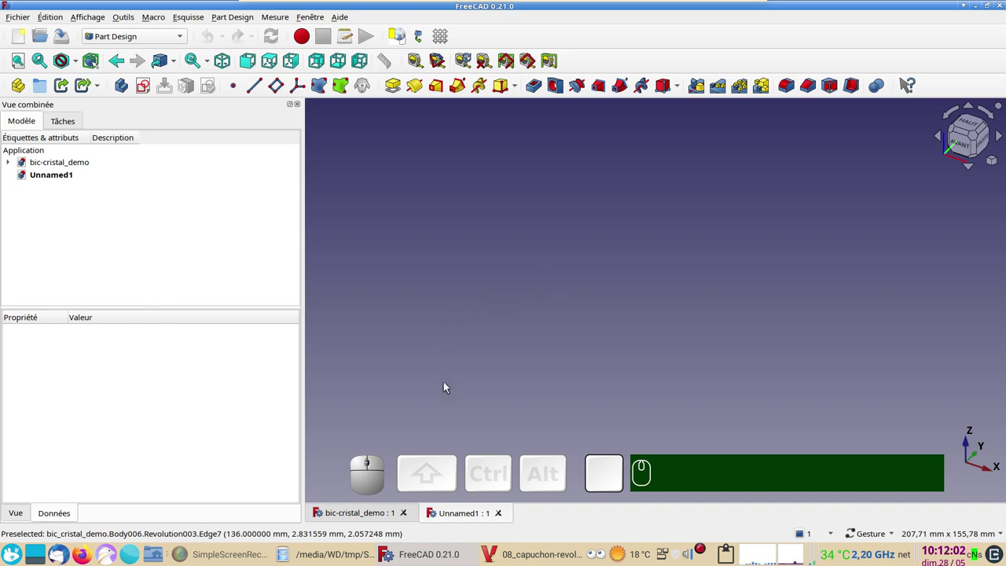
{"action": "left_click", "coordinate": [542, 562]}
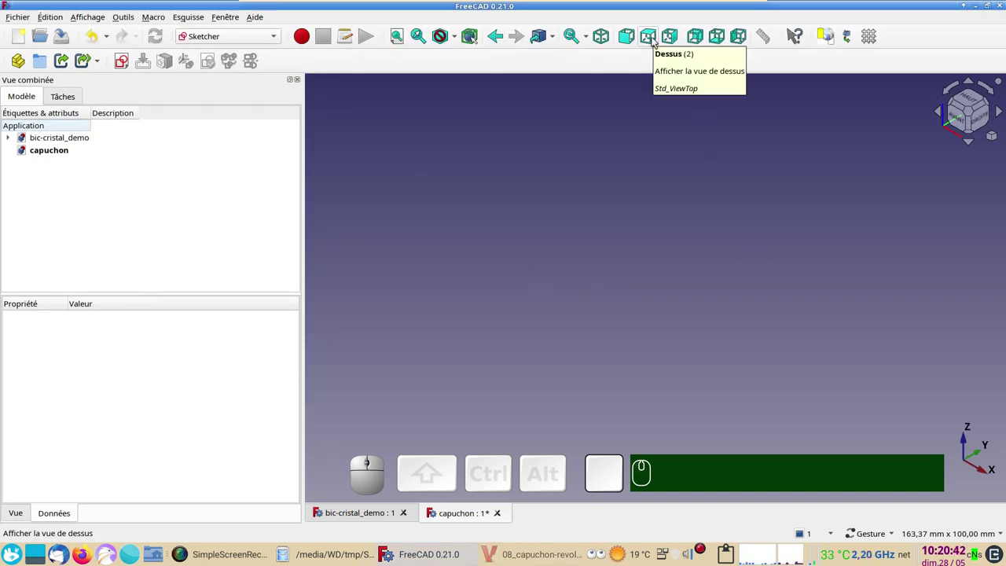
{"action": "left_click", "coordinate": [654, 40]}
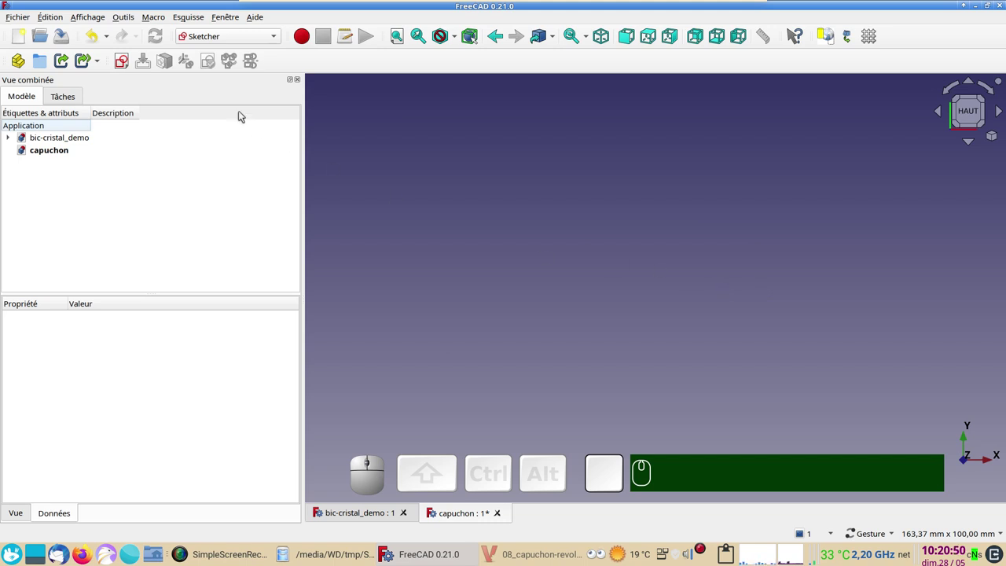
Open the workbench list and close it without changing workbench.
{"action": "left_click", "coordinate": [223, 42]}
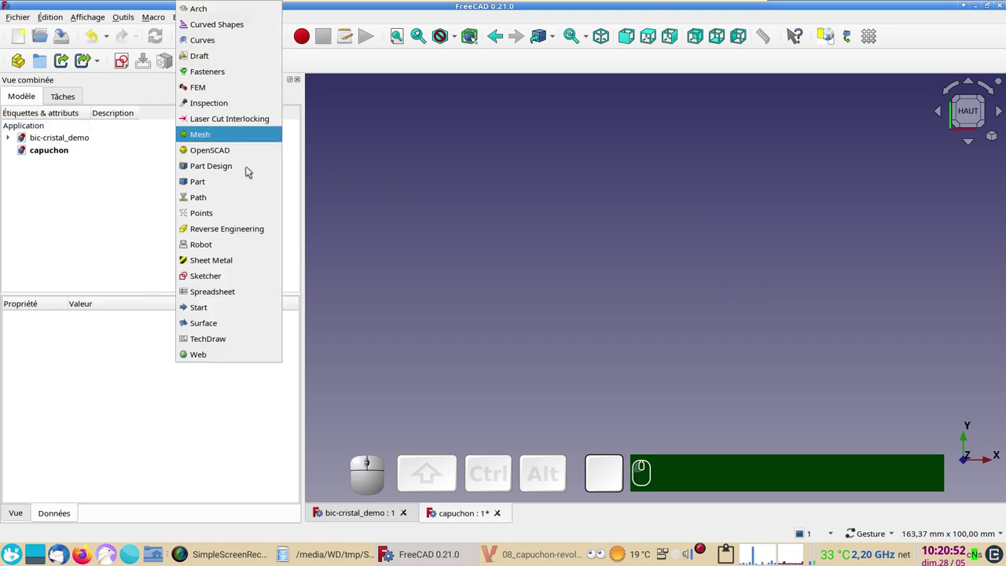
{"action": "left_click", "coordinate": [438, 221]}
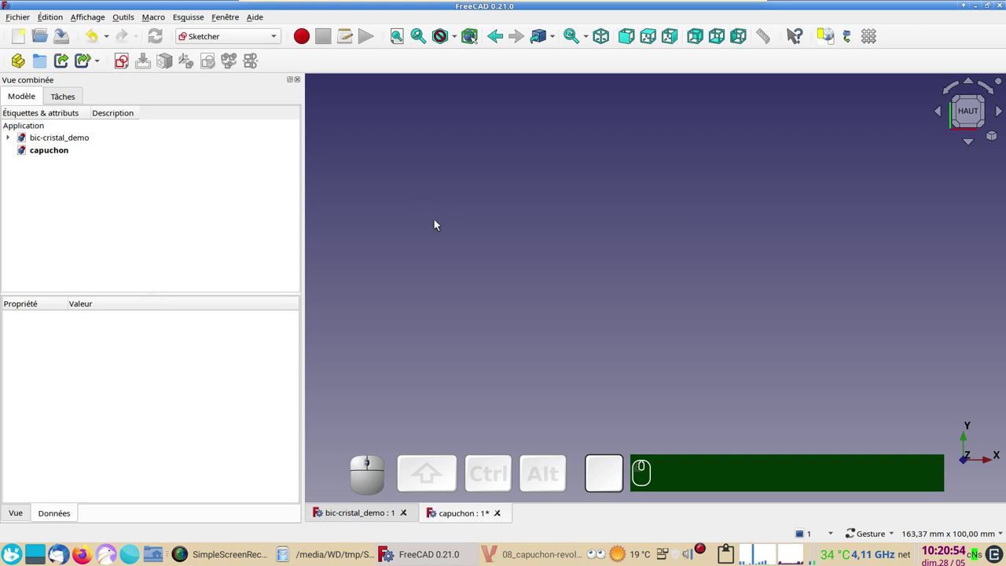
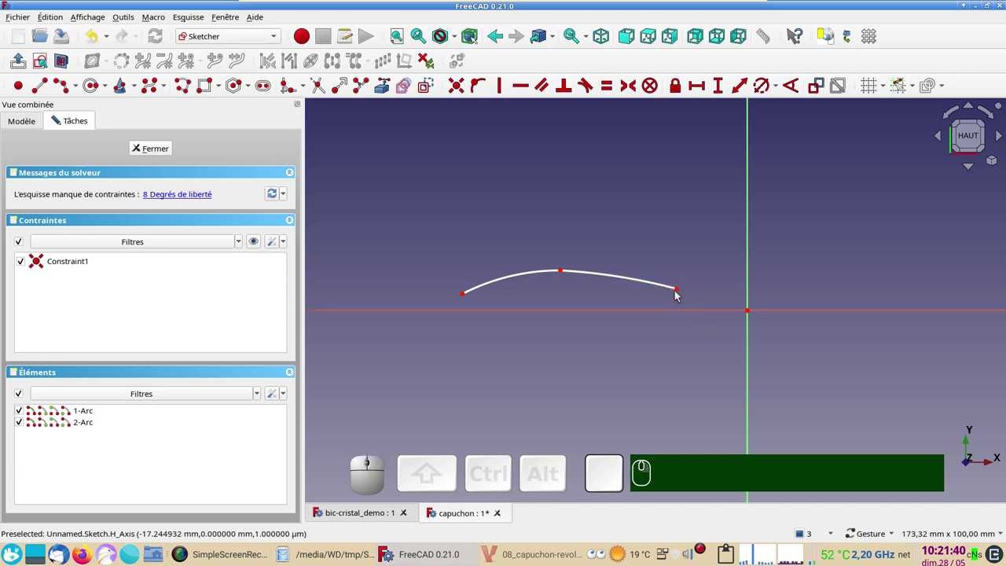
Constrain the second arc's right end 20 mm horizontally from the axis.
{"action": "left_click", "coordinate": [682, 291]}
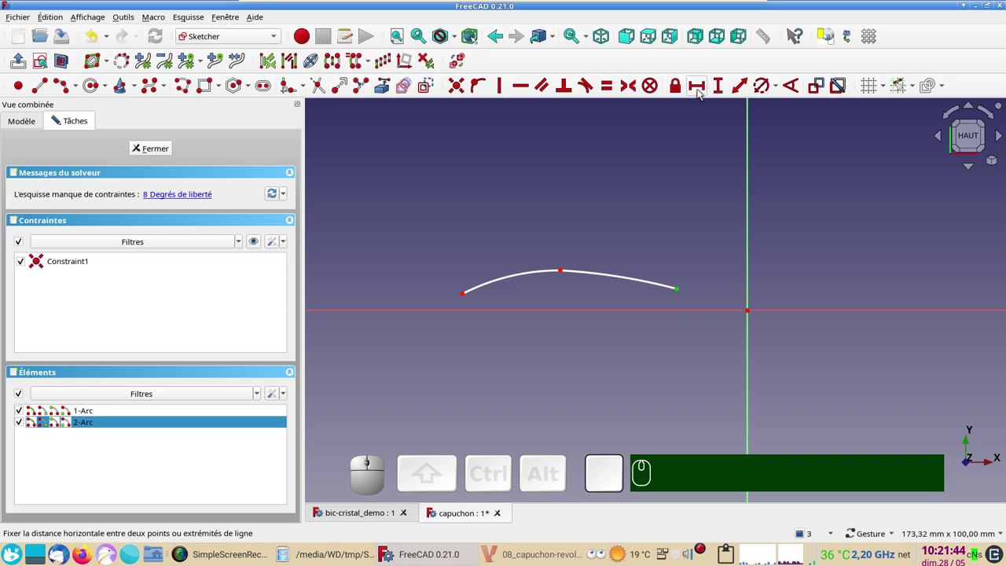
{"action": "key", "text": "l"}
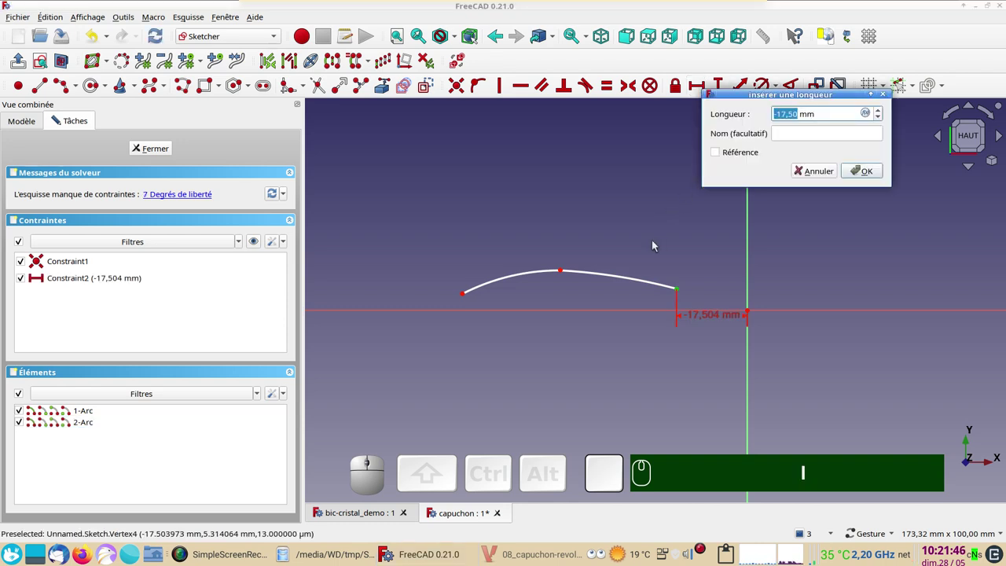
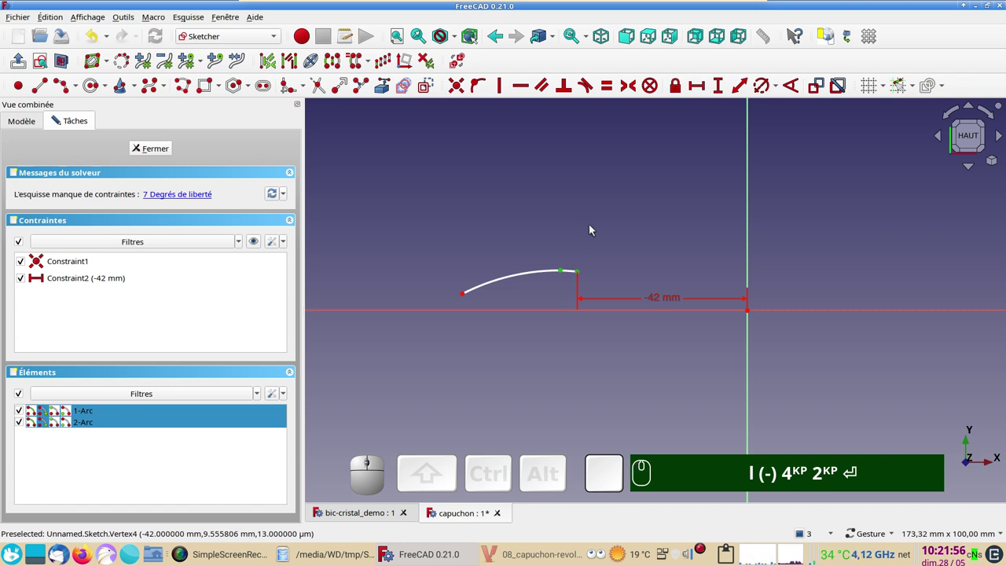
{"action": "type", "text": "l"}
{"action": "key", "text": "KP_2"}
{"action": "key", "text": "KP_0"}
{"action": "key", "text": "Return"}
{"action": "key", "text": "Return"}
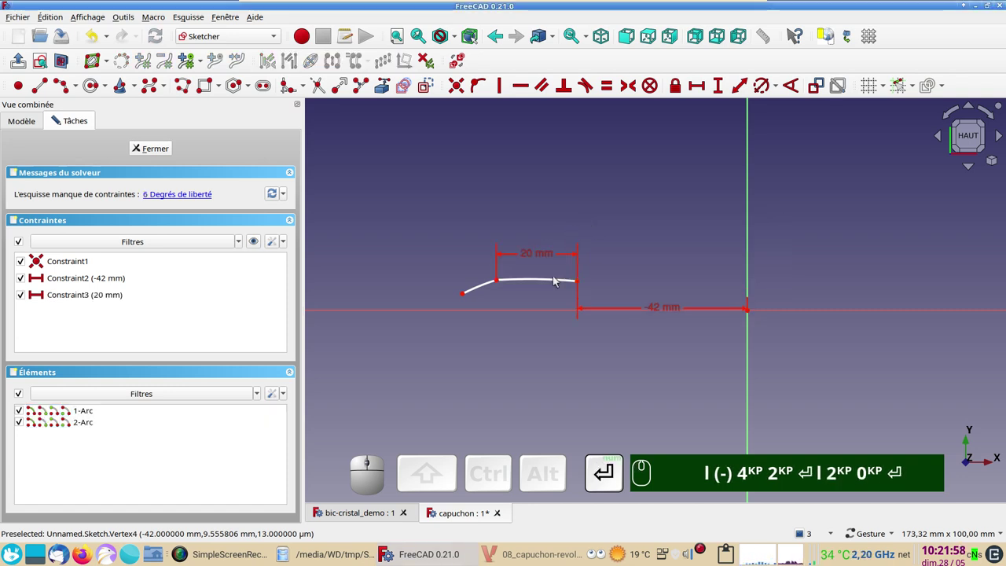
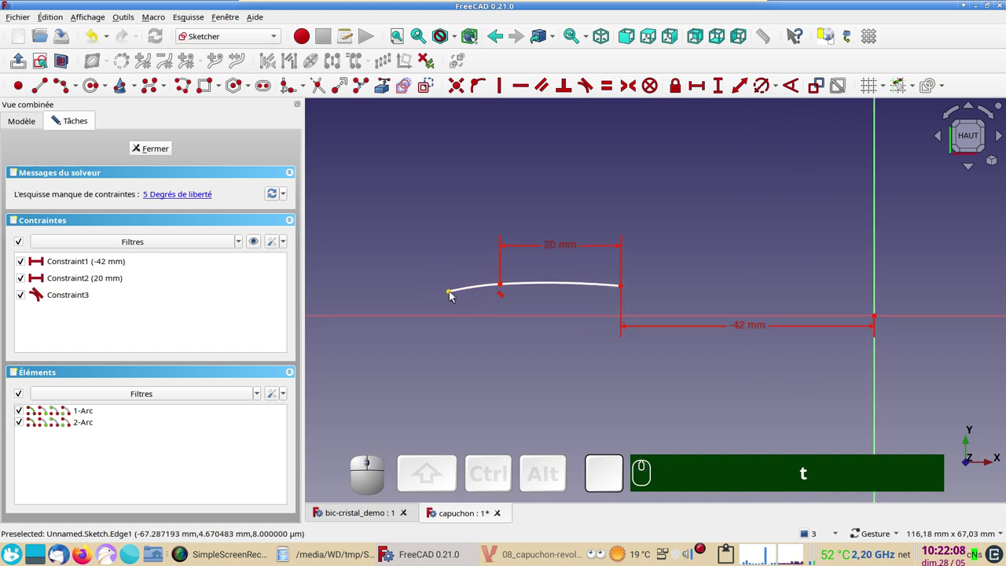
Set a 34 mm horizontal distance between the profile's two ends.
{"action": "left_click", "coordinate": [453, 294]}
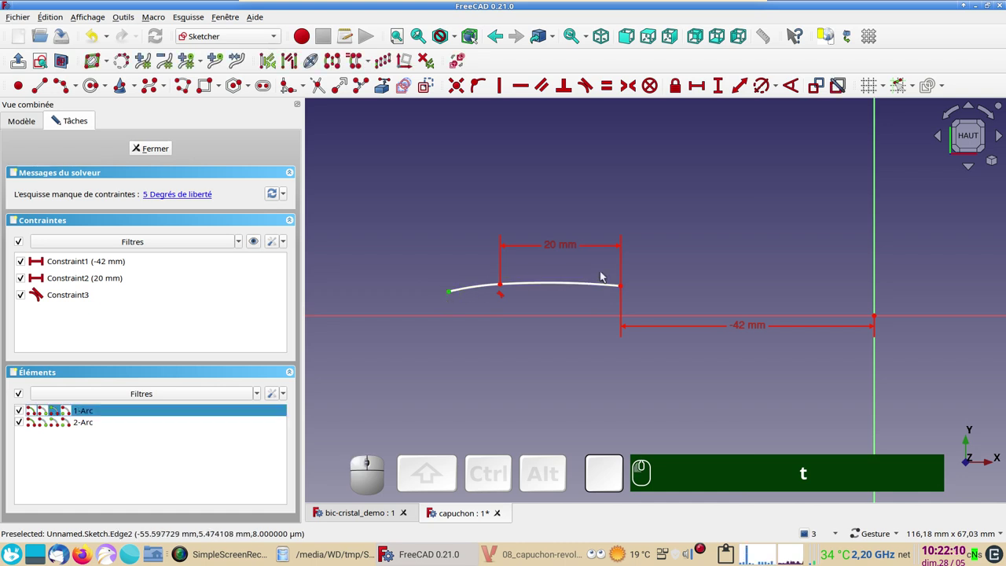
{"action": "left_click", "coordinate": [623, 287]}
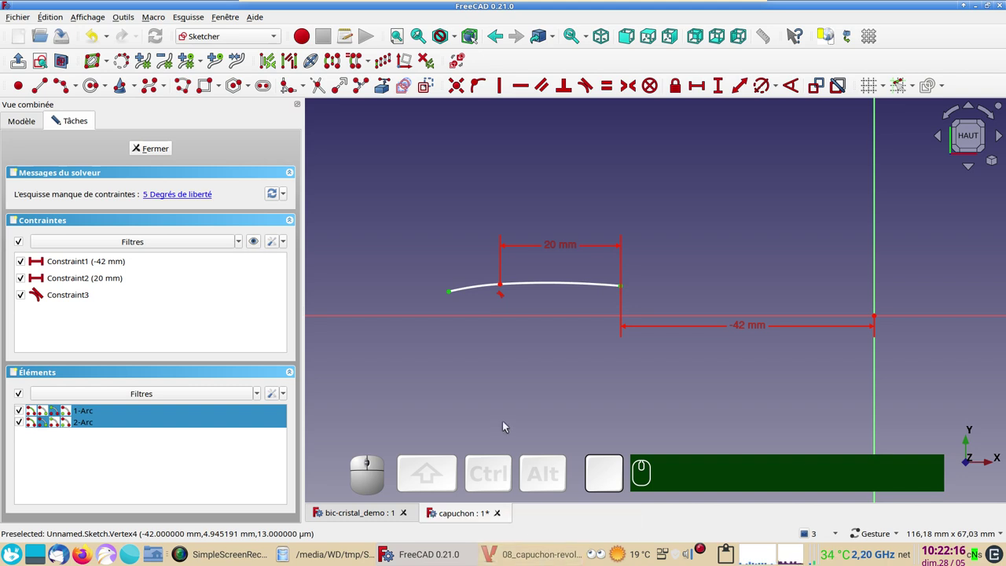
{"action": "key", "text": "l"}
{"action": "key", "text": "KP_3"}
{"action": "key", "text": "KP_4"}
{"action": "key", "text": "Return"}
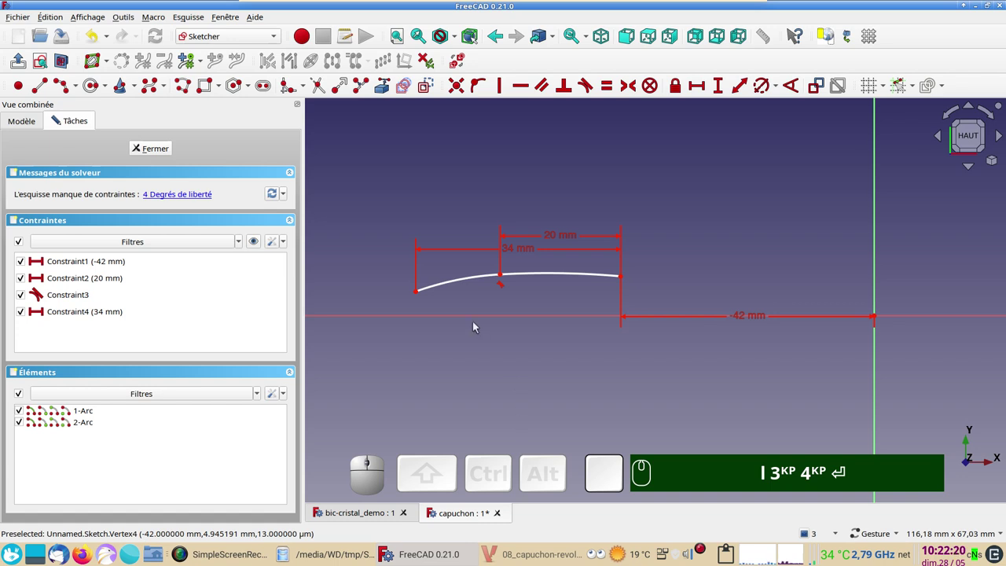
Give the first arc a 75 mm radius.
{"action": "left_click", "coordinate": [455, 280]}
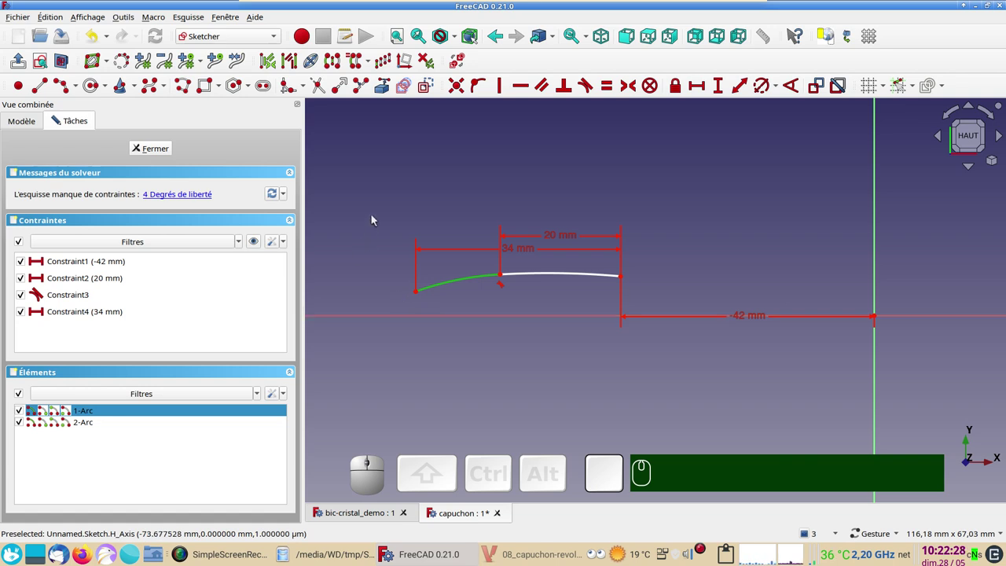
{"action": "key", "text": "r"}
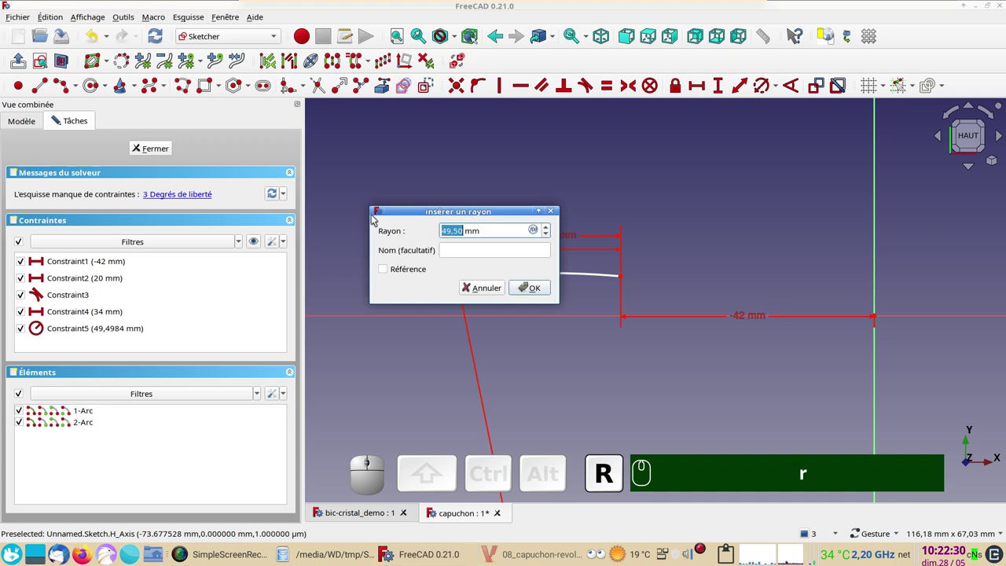
{"action": "key", "text": "KP_7"}
{"action": "key", "text": "KP_5"}
{"action": "key", "text": "Return"}
{"action": "scroll", "scroll_direction": "down", "scroll_amount": 3}
{"action": "right_click", "coordinate": [543, 246]}
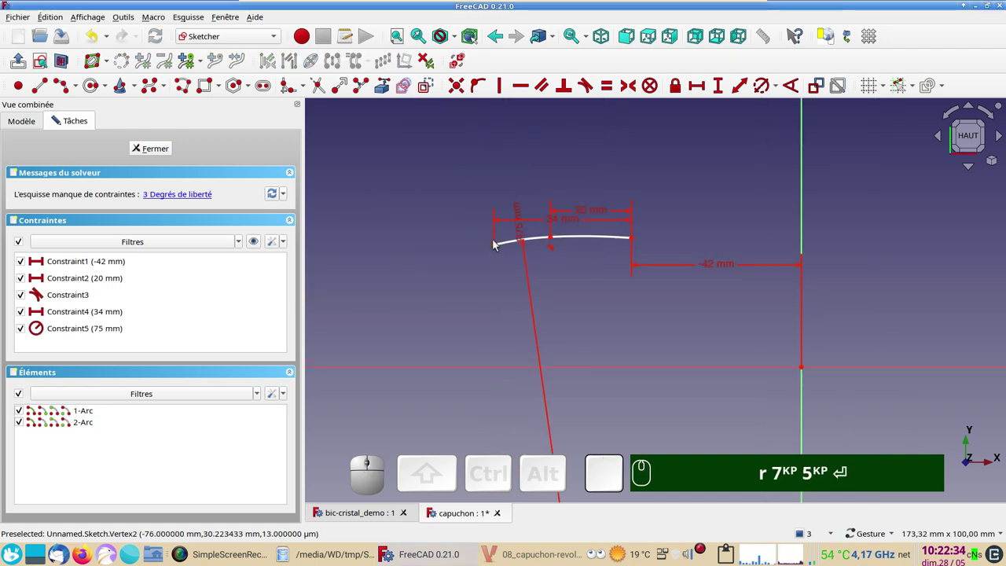
{"action": "left_click_drag", "start_coordinate": [498, 246], "coordinate": [498, 342]}
Constrain the first arc's left end 1.7 mm vertically from the axis.
{"action": "left_click", "coordinate": [498, 342]}
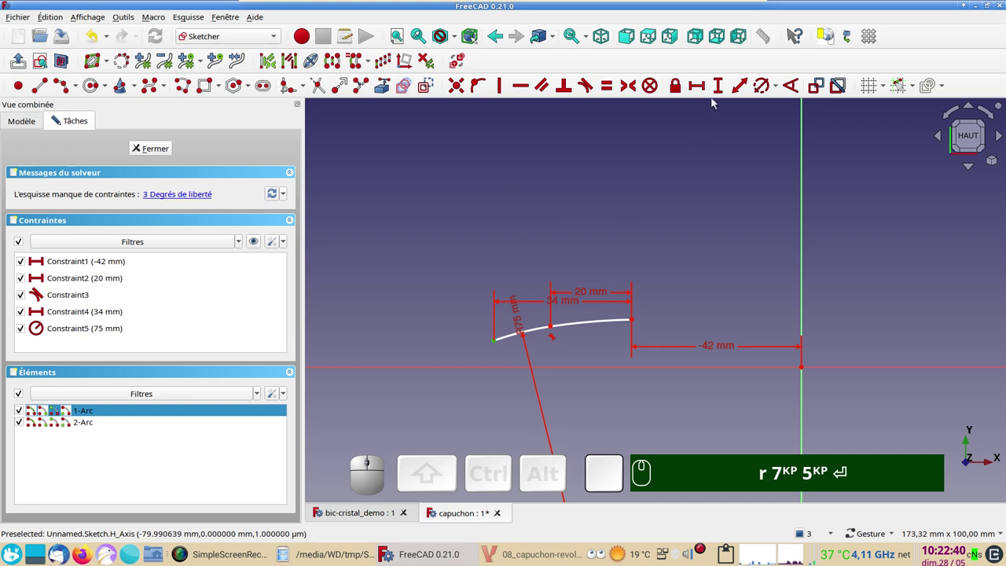
{"action": "key", "text": "i"}
{"action": "key", "text": "KP_1"}
{"action": "key", "text": "KP_Decimal"}
{"action": "key", "text": "KP_7"}
{"action": "type", "text": "r"}
{"action": "key", "text": "KP_7"}
{"action": "key", "text": "KP_5"}
{"action": "key", "text": "Return"}
{"action": "type", "text": "i"}
{"action": "key", "text": "KP_1"}
{"action": "type", "text": "."}
{"action": "key", "text": "Return"}
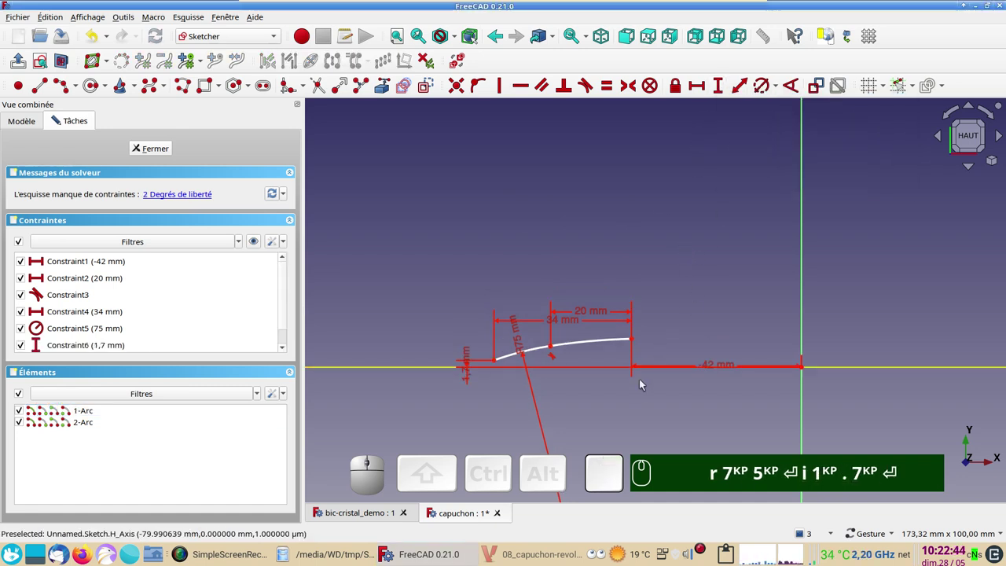
{"action": "scroll", "scroll_direction": "up", "scroll_amount": 3}
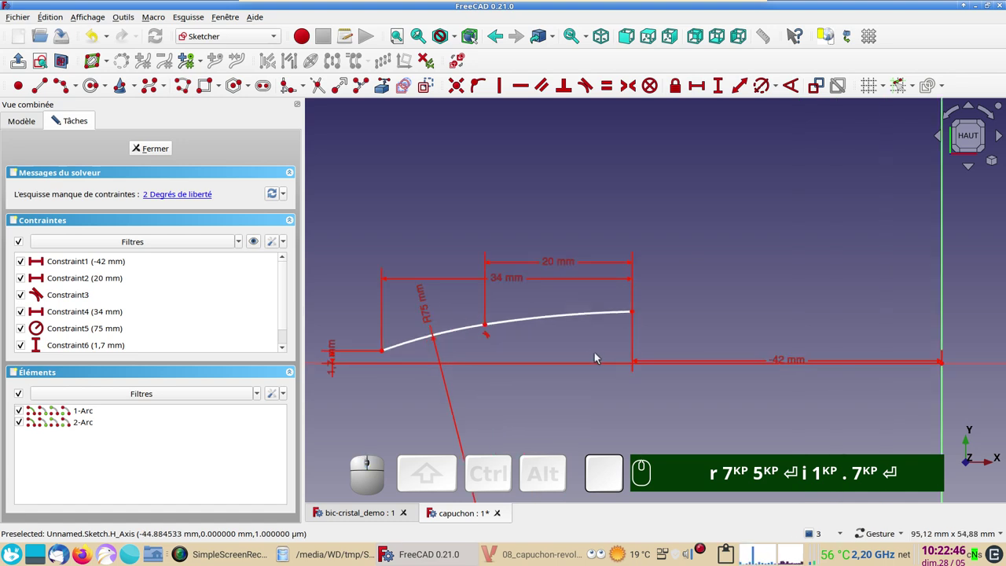
{"action": "left_click_drag", "start_coordinate": [636, 312], "coordinate": [614, 349]}
{"action": "scroll", "scroll_direction": "down", "scroll_amount": 3}
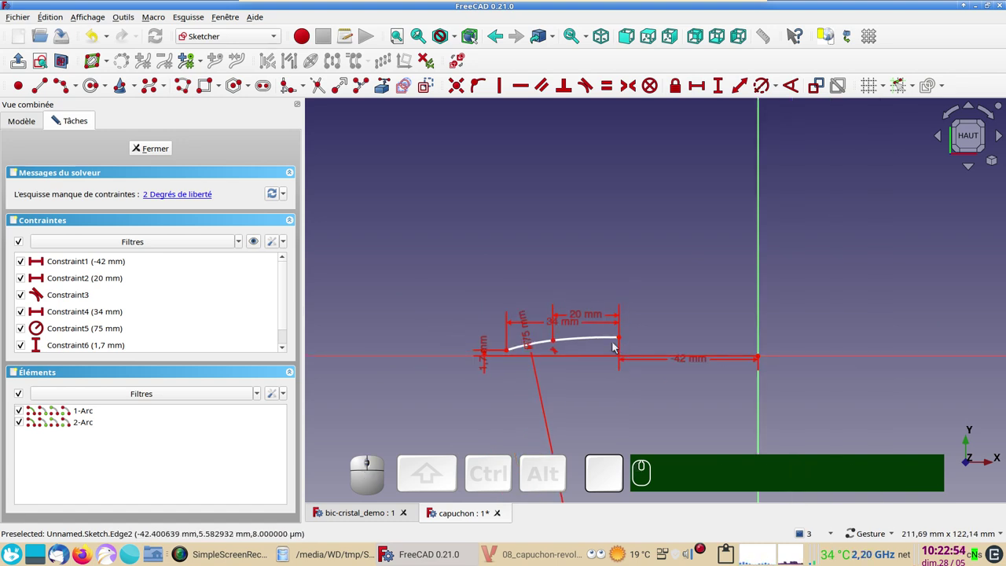
{"action": "scroll", "scroll_direction": "up", "scroll_amount": 3}
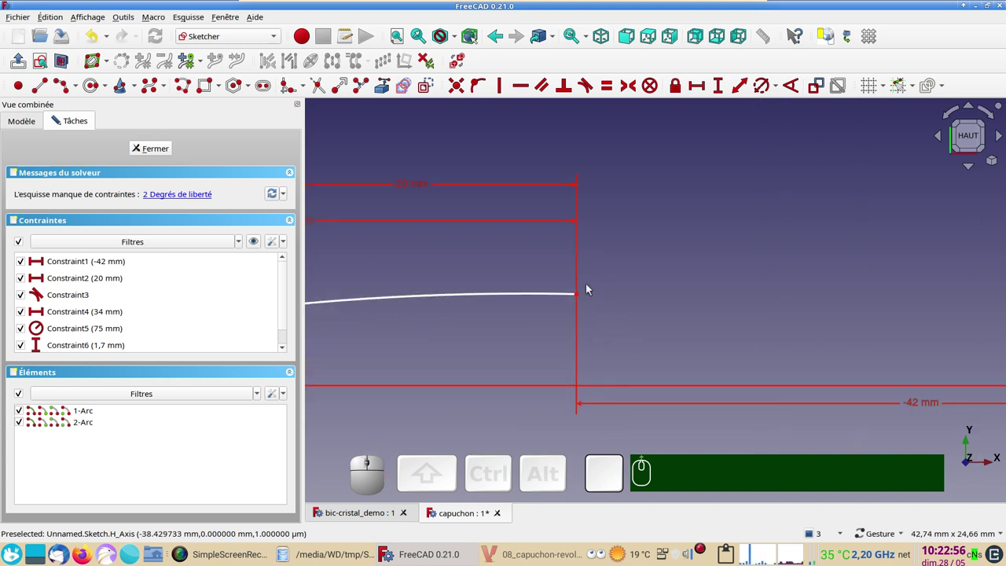
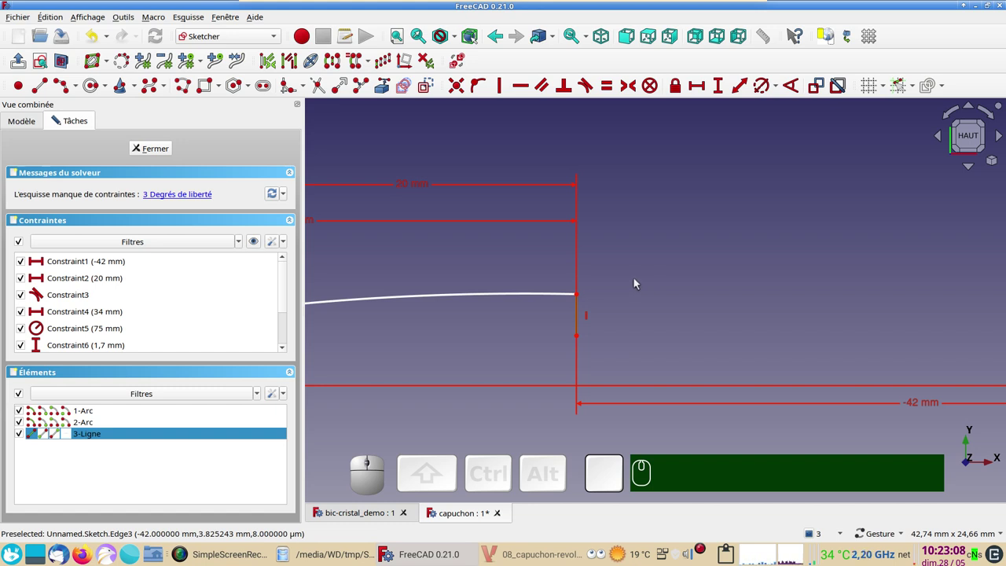
Set the short line's length to 0.6 mm and move its dimension aside.
{"action": "key", "text": "i"}
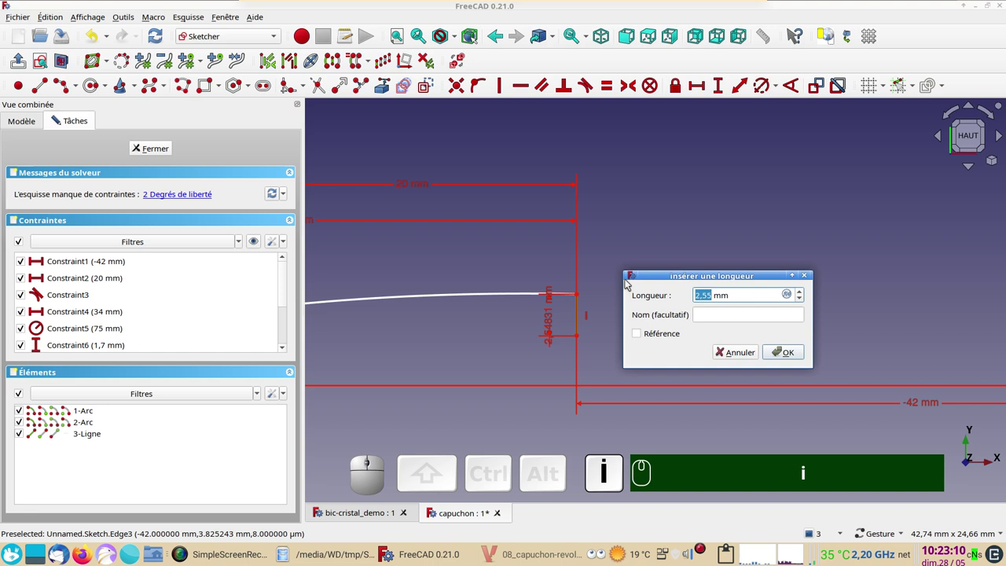
{"action": "key", "text": "KP_Decimal"}
{"action": "key", "text": "KP_6"}
{"action": "key", "text": "Return"}
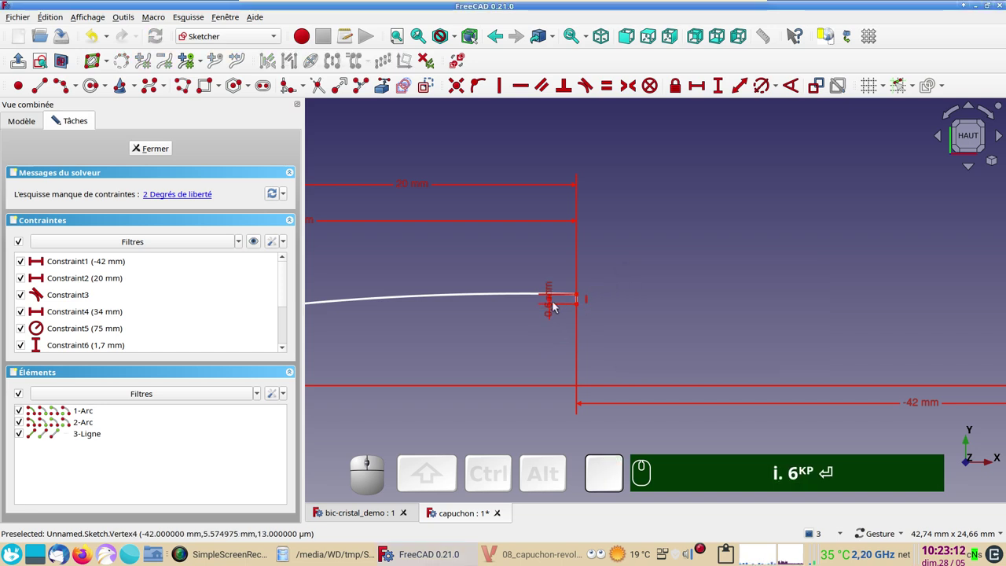
{"action": "left_click_drag", "start_coordinate": [556, 307], "coordinate": [625, 344]}
{"action": "left_click", "coordinate": [606, 330]}
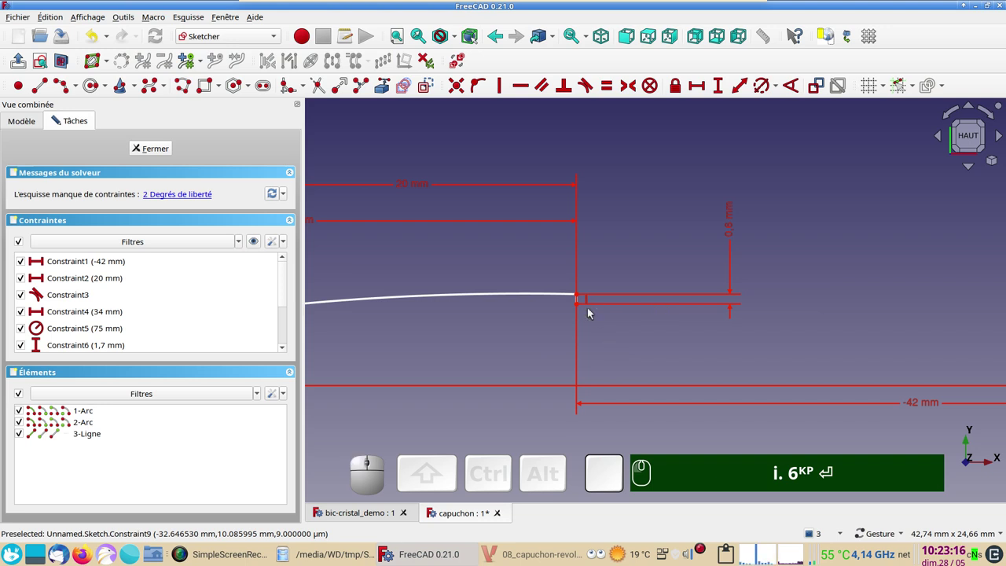
Constrain the short line's lower end 4.15 mm above the axis.
{"action": "left_click", "coordinate": [581, 307]}
{"action": "left_click", "coordinate": [721, 91]}
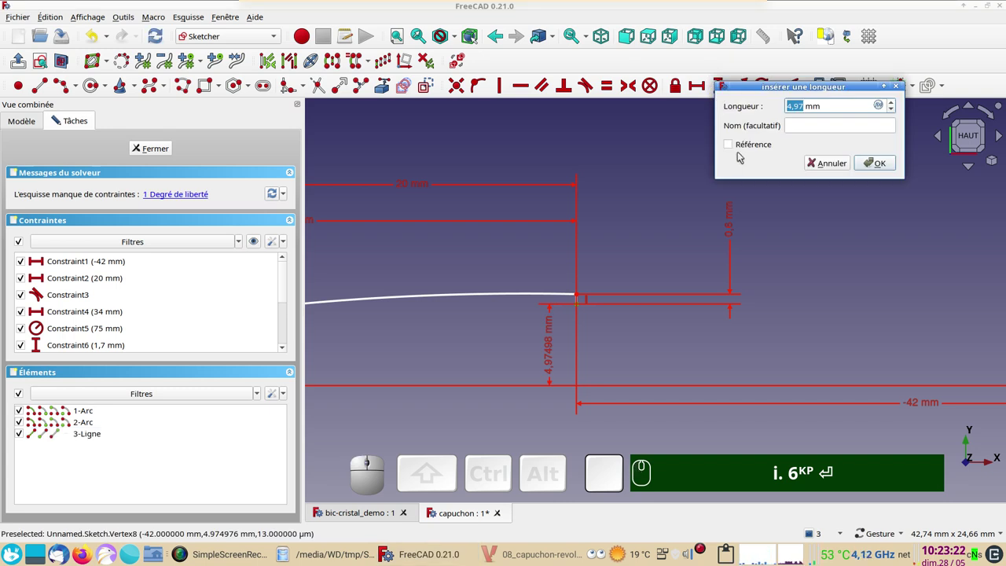
{"action": "key", "text": "KP_4"}
{"action": "key", "text": "KP_Decimal"}
{"action": "key", "text": "KP_1"}
{"action": "key", "text": "KP_5"}
{"action": "key", "text": "Return"}
{"action": "type", "text": "i. 6KP ⏎ 4KP . 1KP 5KP ⏎"}
Review the now fully constrained cap profile and select its second arc.
{"action": "scroll", "scroll_direction": "down", "scroll_amount": 3}
{"action": "scroll", "scroll_direction": "down", "scroll_amount": 3}
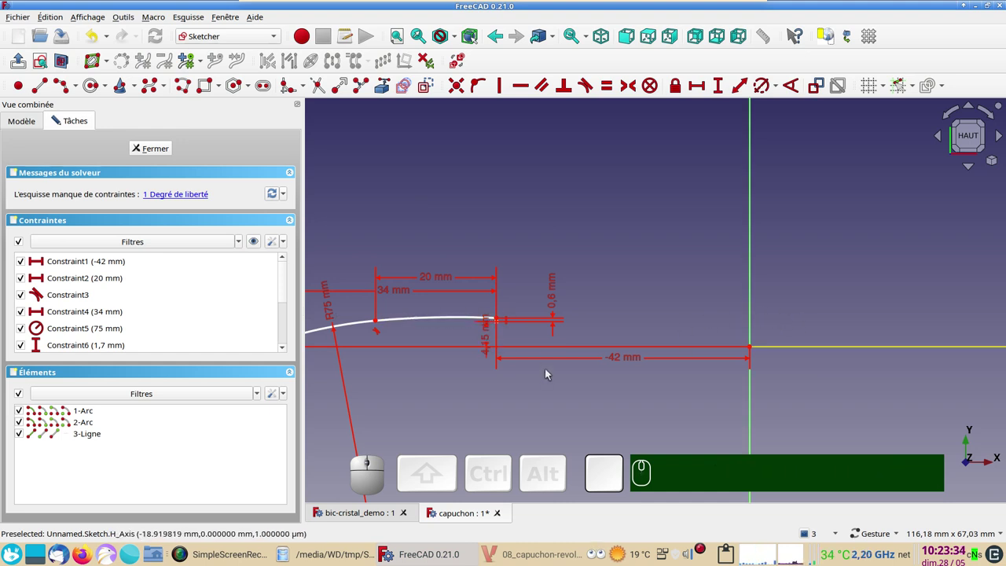
{"action": "scroll", "scroll_direction": "up", "scroll_amount": 3}
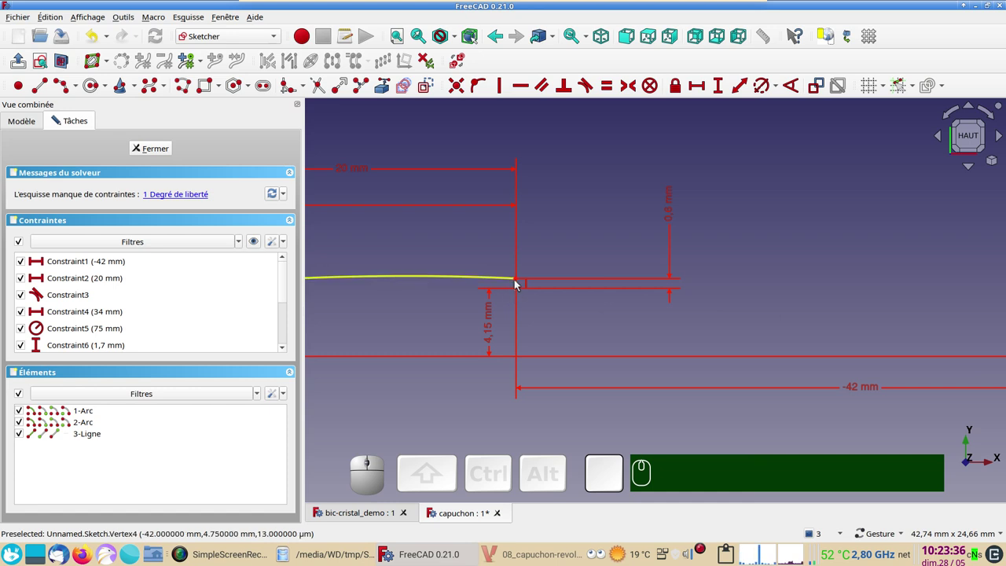
{"action": "left_click", "coordinate": [520, 279]}
{"action": "scroll", "scroll_direction": "down", "scroll_amount": 3}
{"action": "left_click_drag", "start_coordinate": [583, 431], "coordinate": [541, 383]}
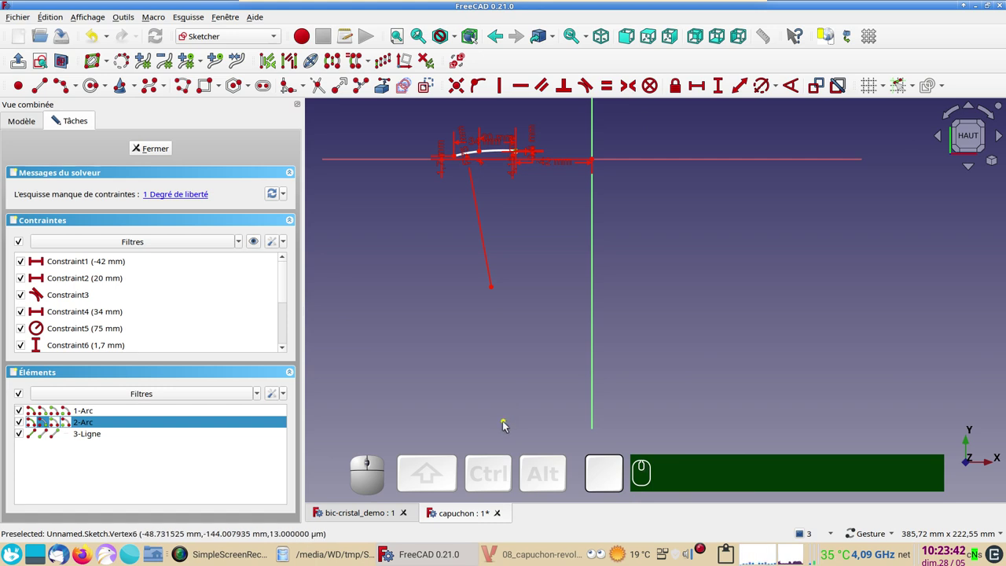
{"action": "left_click", "coordinate": [509, 424]}
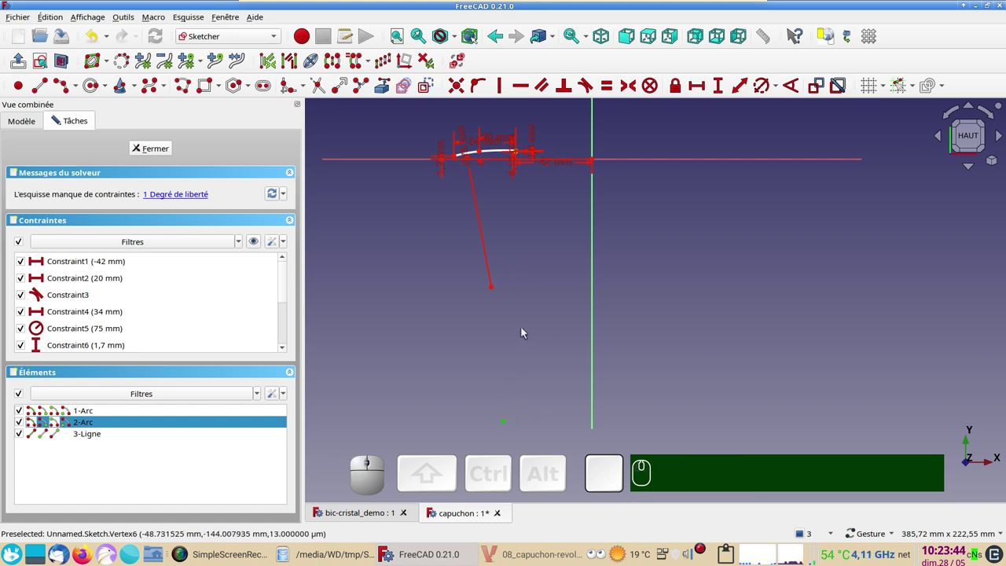
{"action": "key", "text": "v"}
{"action": "scroll", "scroll_direction": "up", "scroll_amount": 3}
{"action": "right_click", "coordinate": [531, 218]}
{"action": "scroll", "scroll_direction": "up", "scroll_amount": 3}
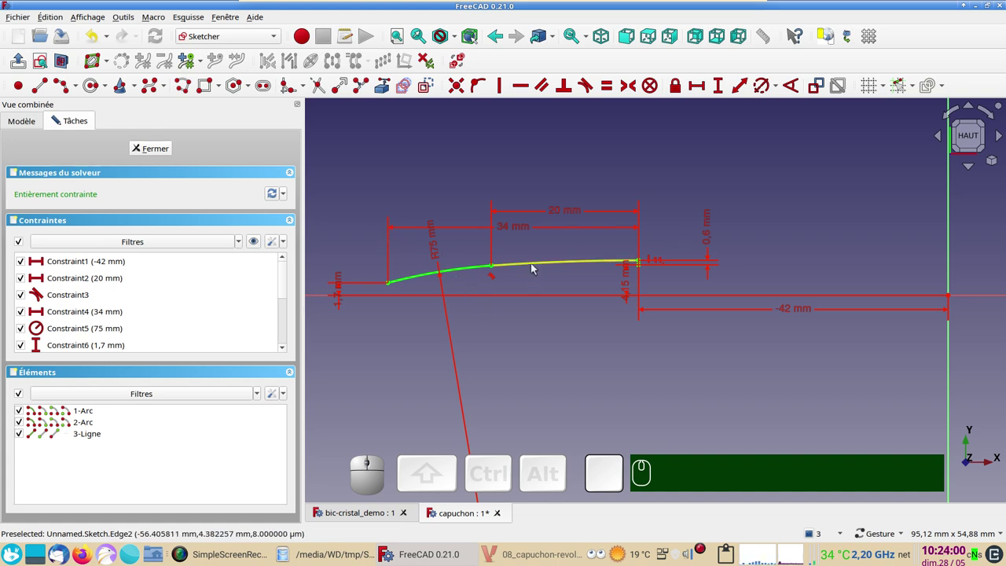
{"action": "left_click", "coordinate": [536, 265]}
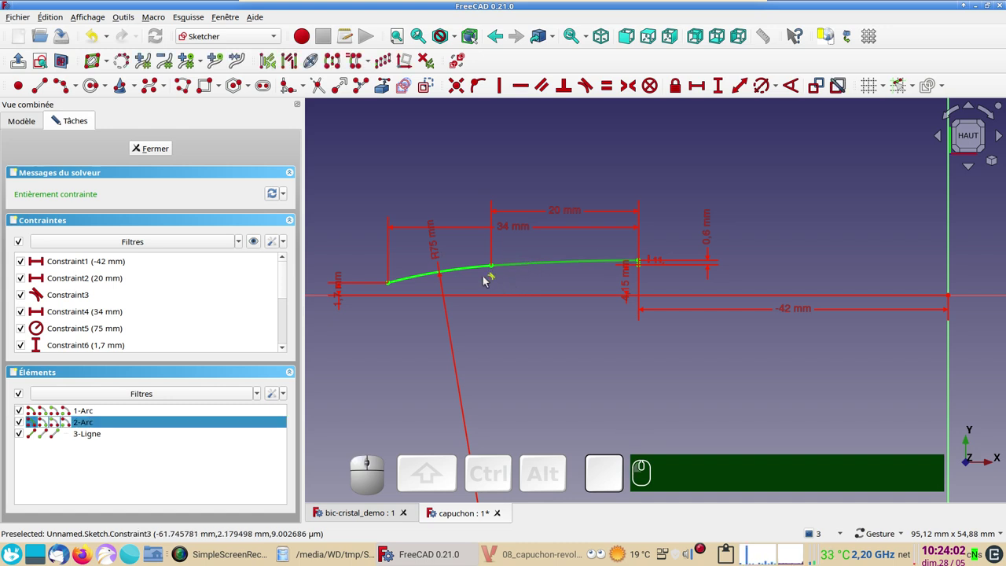
Copy the two selected cap arcs with Sketcher Clone to form a parallel inner wall.
{"action": "left_click", "coordinate": [474, 266]}
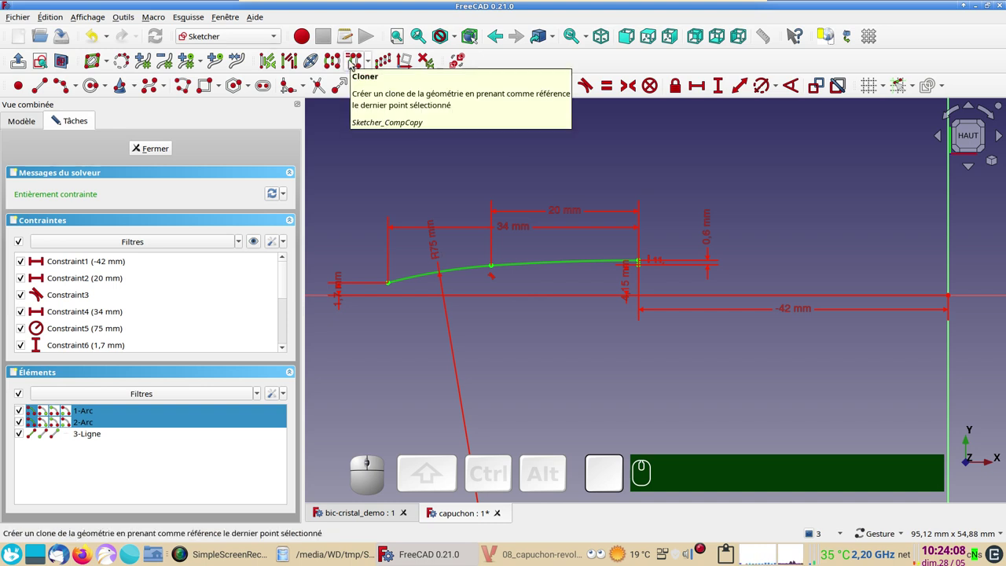
{"action": "left_click", "coordinate": [354, 61]}
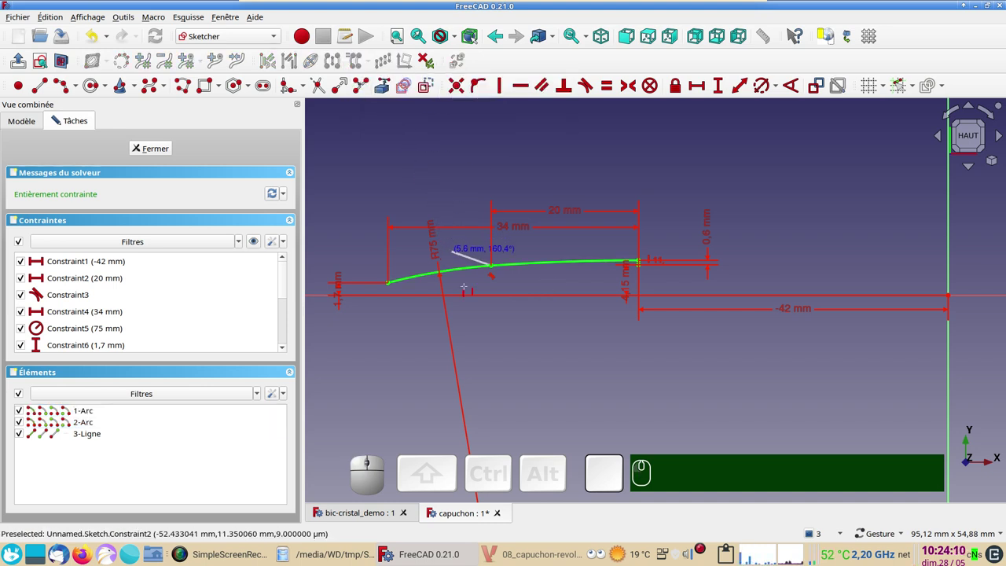
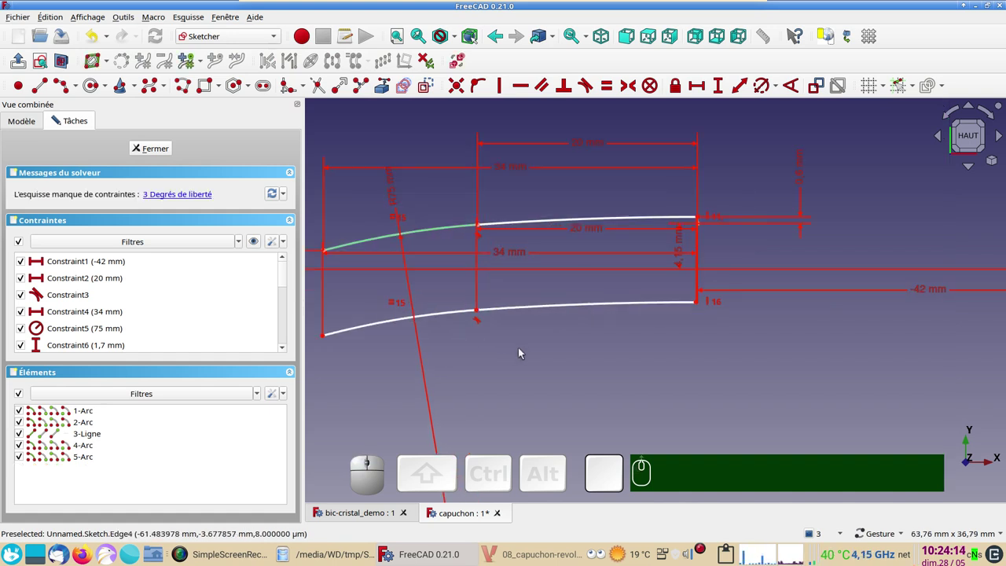
{"action": "left_click_drag", "start_coordinate": [528, 353], "coordinate": [588, 341]}
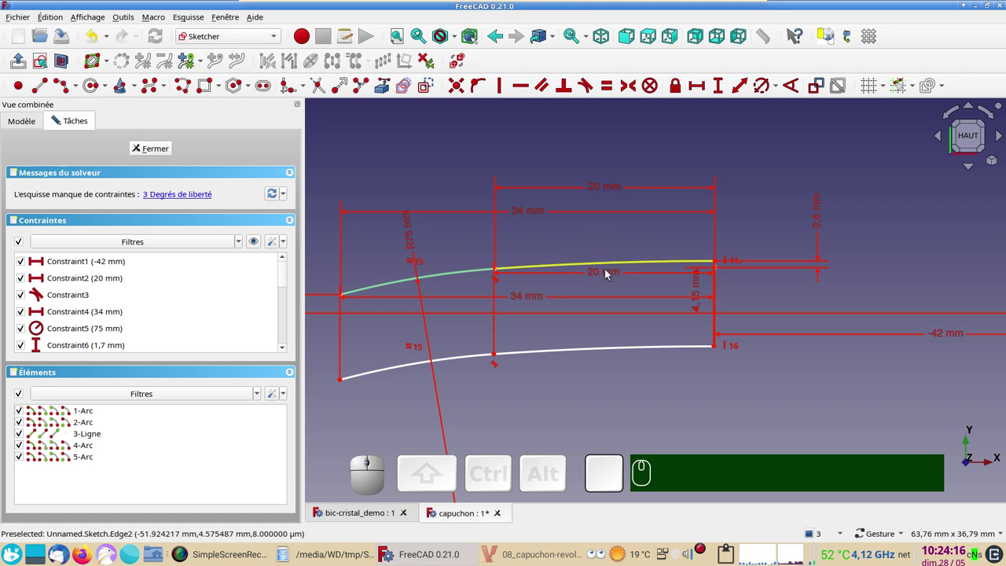
Delete the duplicated 20 mm dimension and the equal-radius constraint from the copy.
{"action": "left_click", "coordinate": [608, 277]}
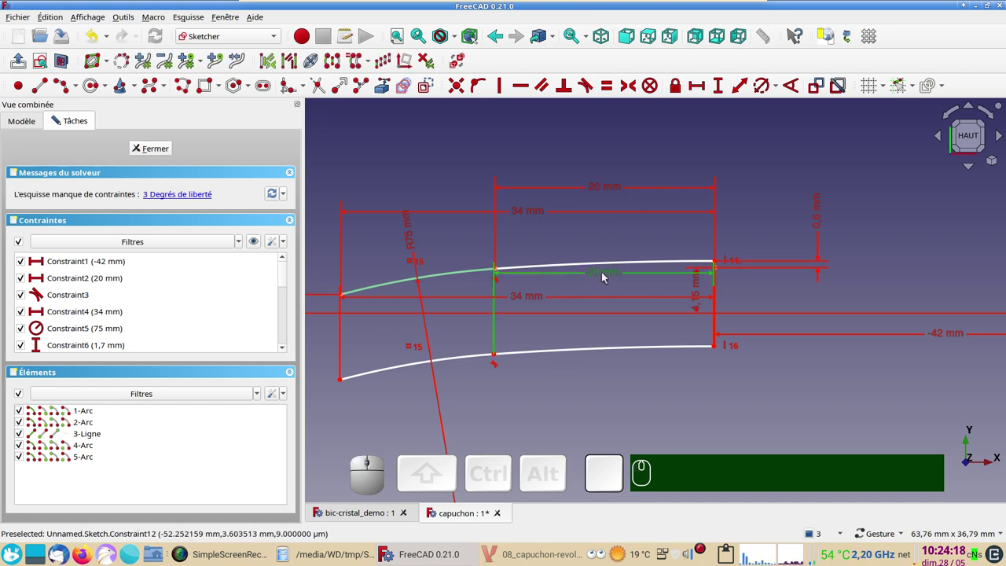
{"action": "key", "text": "Delete"}
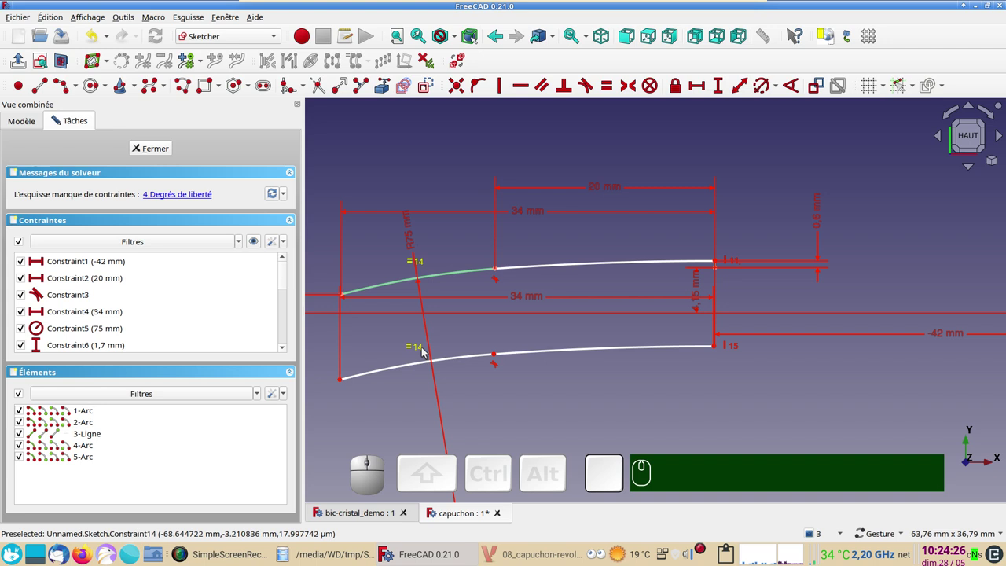
{"action": "left_click", "coordinate": [426, 348]}
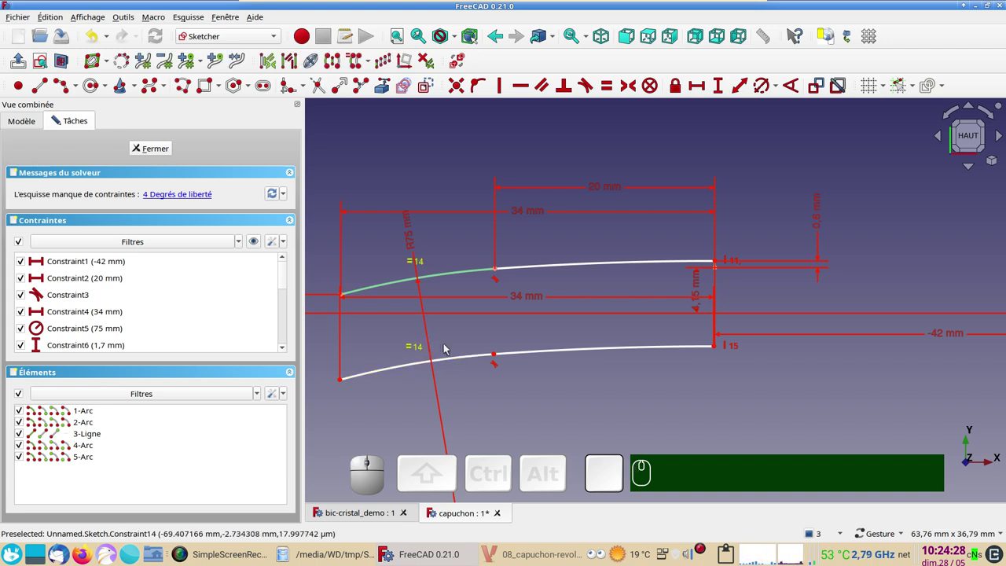
{"action": "key", "text": "Delete"}
Make the centres of the copied arcs coincide with those of the original arcs.
{"action": "scroll", "scroll_direction": "down", "scroll_amount": 3}
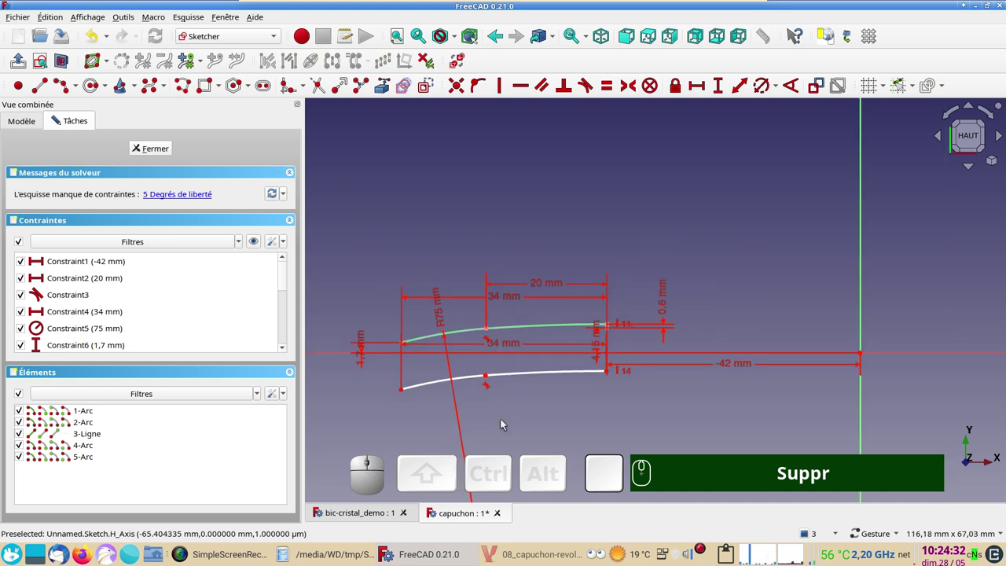
{"action": "right_click", "coordinate": [505, 421]}
{"action": "right_click", "coordinate": [476, 422]}
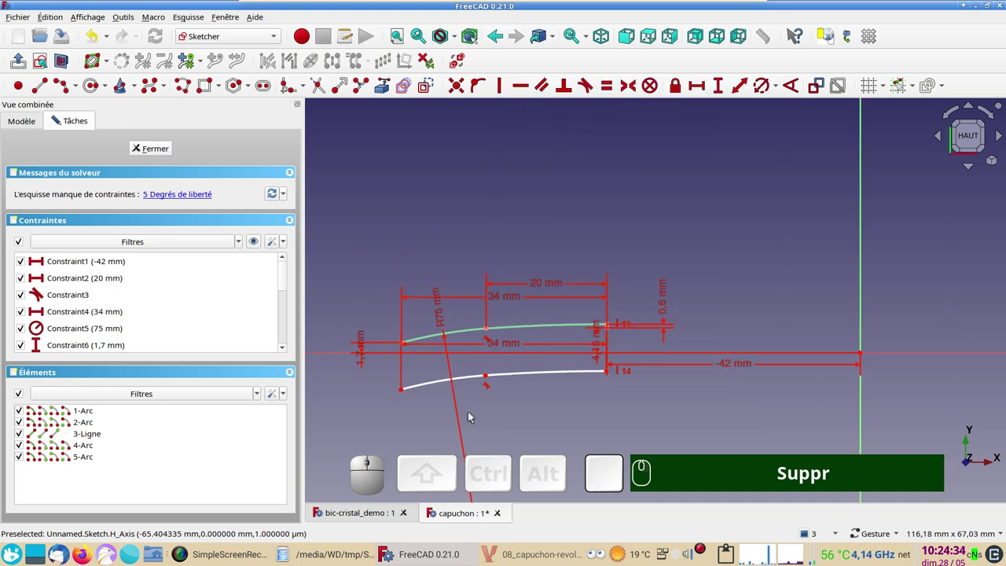
{"action": "scroll", "scroll_direction": "down", "scroll_amount": 3}
{"action": "left_click_drag", "start_coordinate": [545, 418], "coordinate": [536, 325]}
{"action": "left_click_drag", "start_coordinate": [438, 367], "coordinate": [494, 415]}
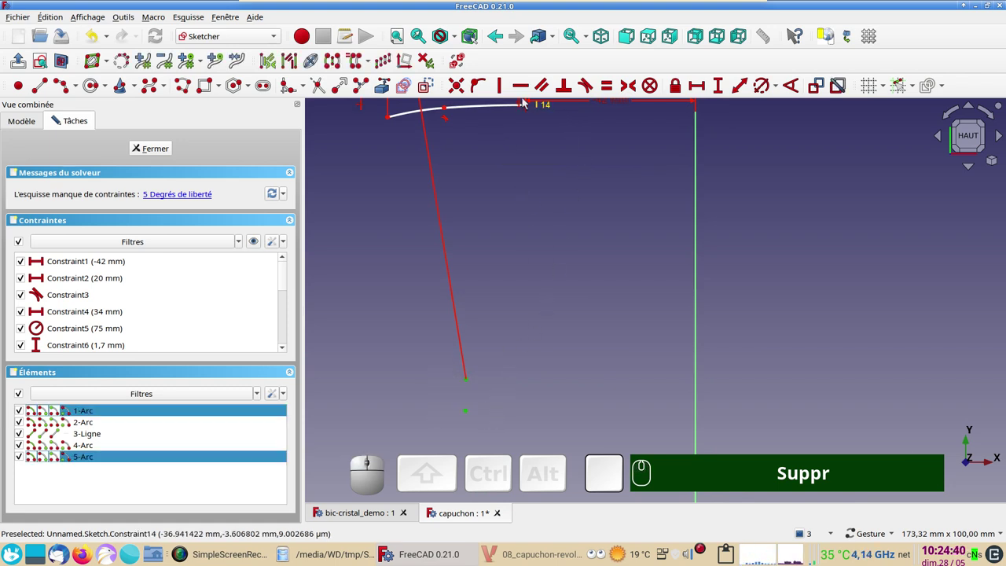
{"action": "key", "text": "c"}
{"action": "left_click_drag", "start_coordinate": [530, 178], "coordinate": [526, 304]}
{"action": "scroll", "scroll_direction": "down", "scroll_amount": 3}
{"action": "left_click_drag", "start_coordinate": [562, 379], "coordinate": [515, 327]}
{"action": "scroll", "scroll_direction": "down", "scroll_amount": 3}
{"action": "left_click_drag", "start_coordinate": [510, 390], "coordinate": [489, 294]}
{"action": "left_click_drag", "start_coordinate": [478, 349], "coordinate": [536, 406]}
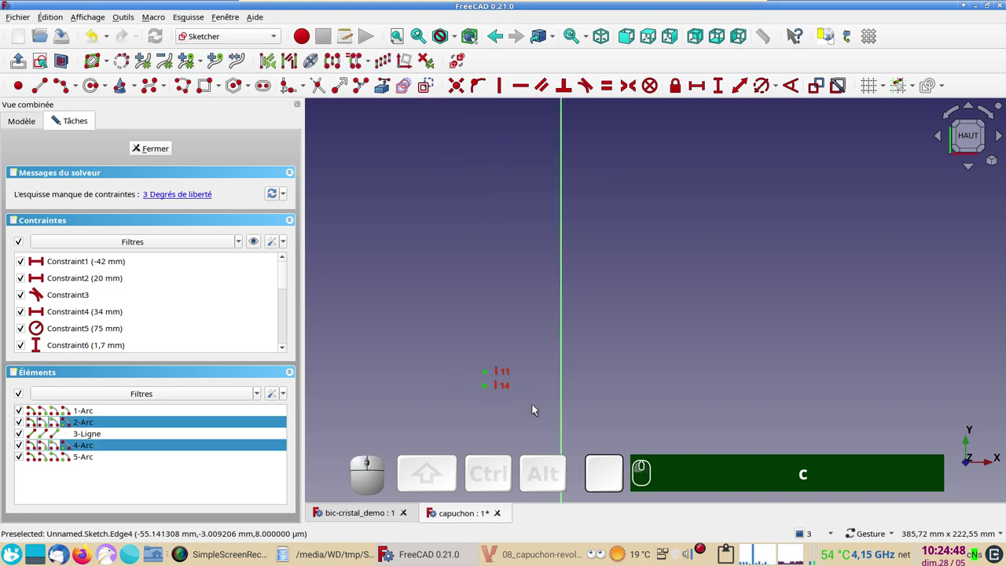
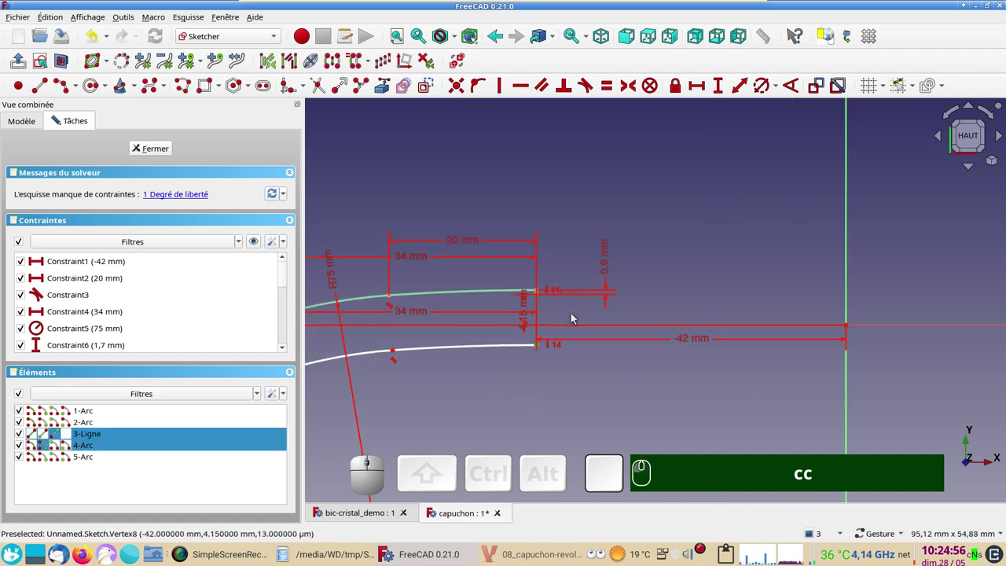
Add the remaining coincident constraints until both arc pairs are fully constrained, then show the reference drawing.
{"action": "type", "text": "c"}
{"action": "scroll", "scroll_direction": "up", "scroll_amount": 3}
{"action": "left_click_drag", "start_coordinate": [451, 248], "coordinate": [658, 225]}
{"action": "type", "text": "ccc"}
{"action": "right_click", "coordinate": [631, 257]}
{"action": "scroll", "scroll_direction": "up", "scroll_amount": 3}
{"action": "left_click_drag", "start_coordinate": [428, 352], "coordinate": [523, 346]}
{"action": "type", "text": "ccc"}
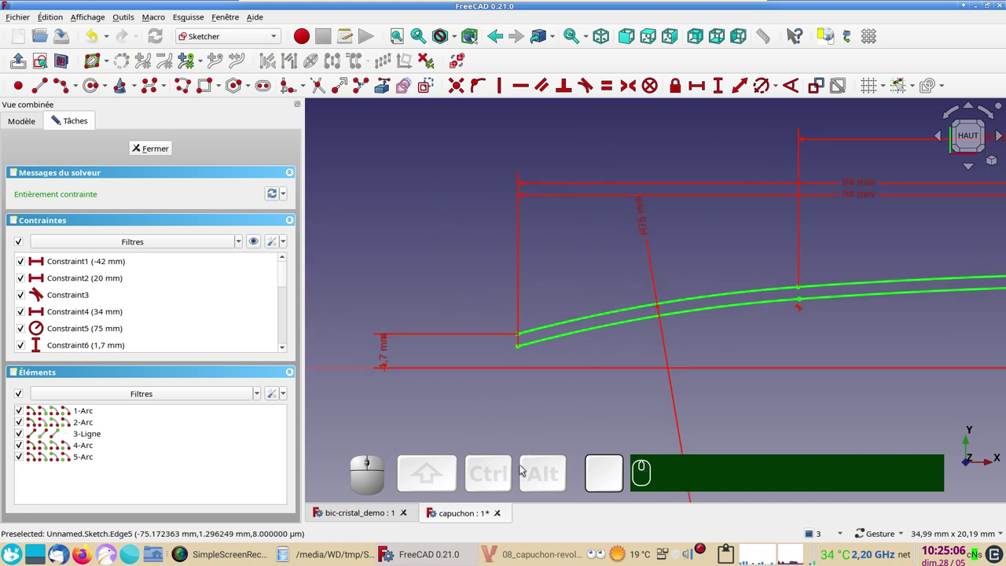
{"action": "left_click", "coordinate": [474, 515]}
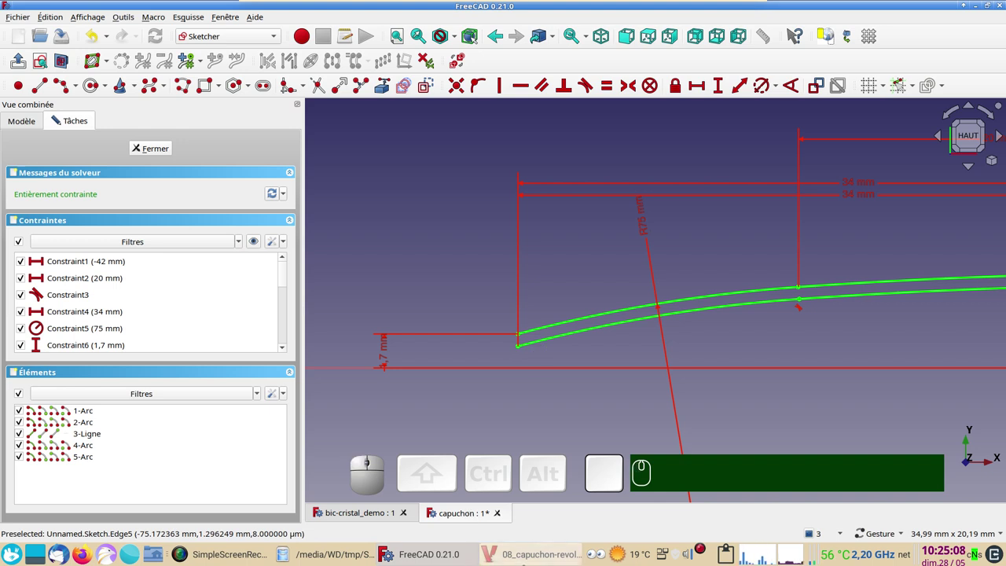
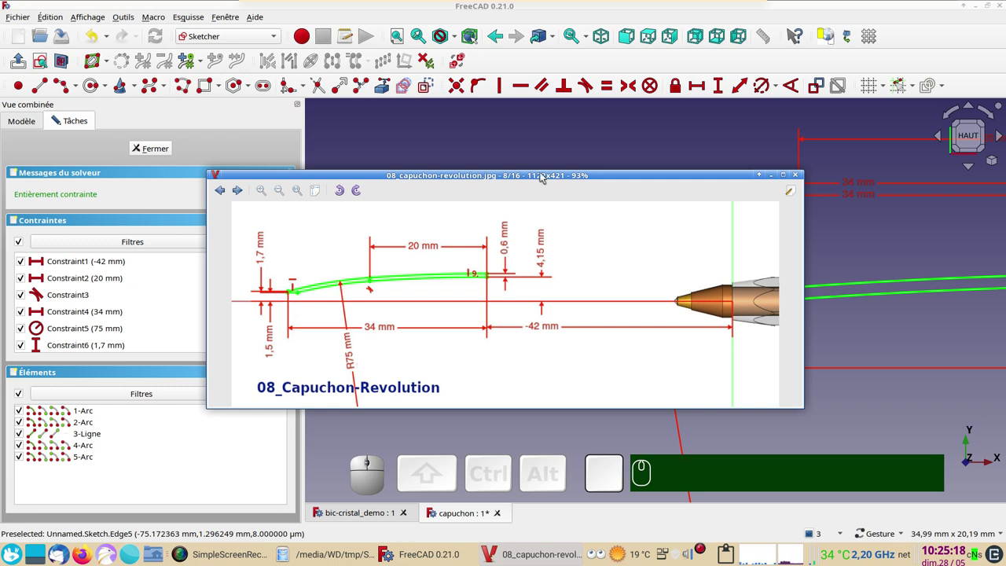
Draw the short polyline closing the open end of the cap wall profile.
{"action": "left_click", "coordinate": [547, 147]}
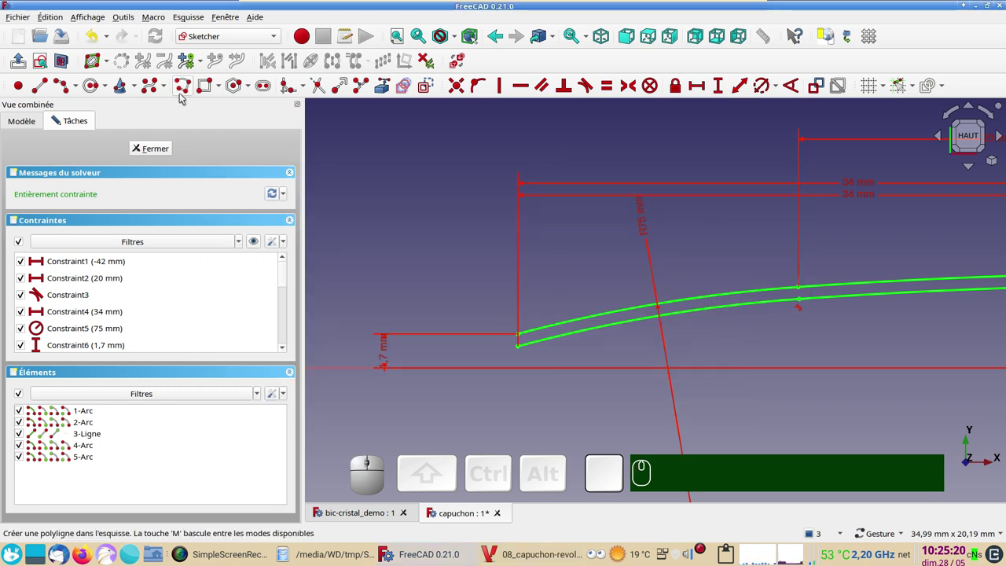
{"action": "left_click", "coordinate": [180, 90]}
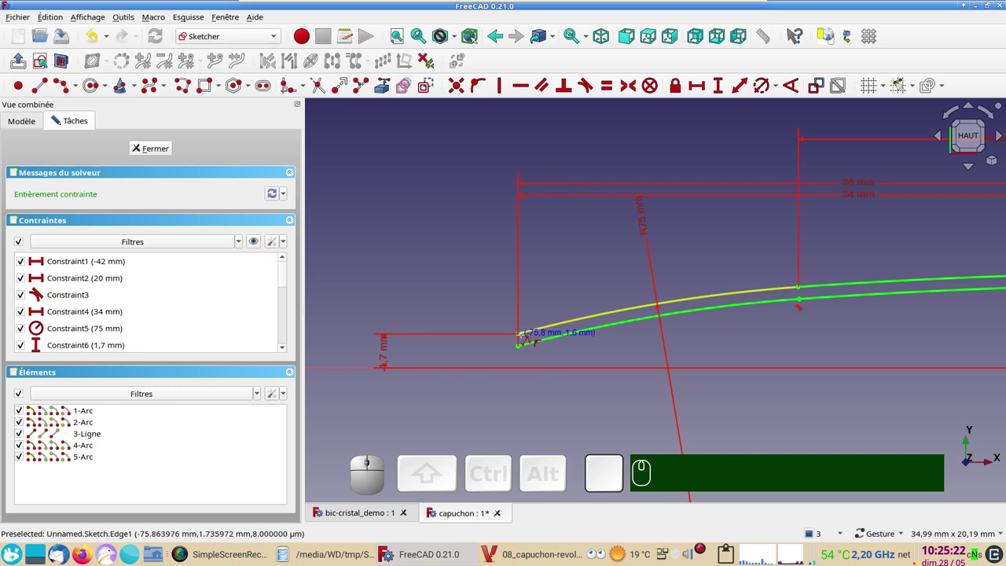
{"action": "scroll", "scroll_direction": "up", "scroll_amount": 3}
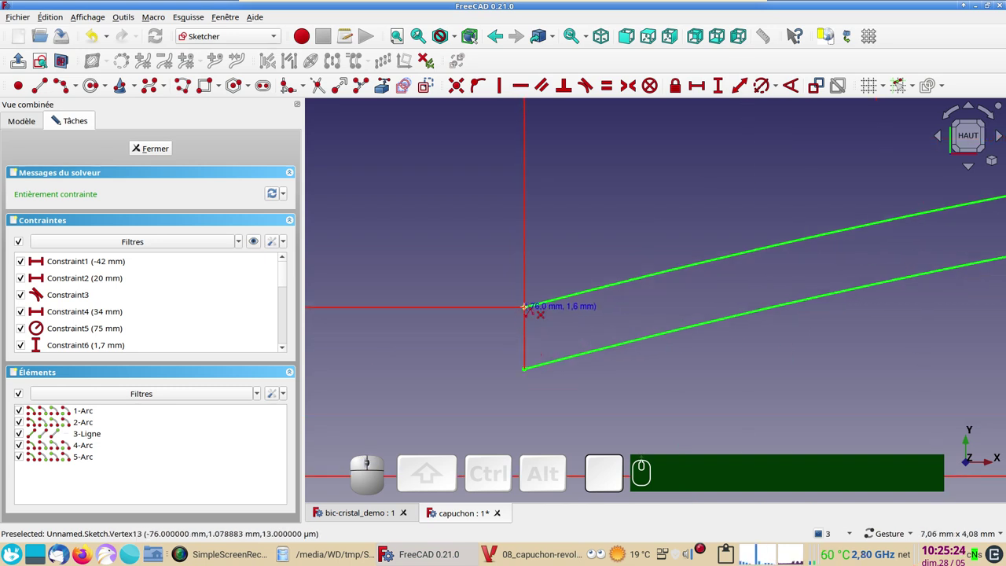
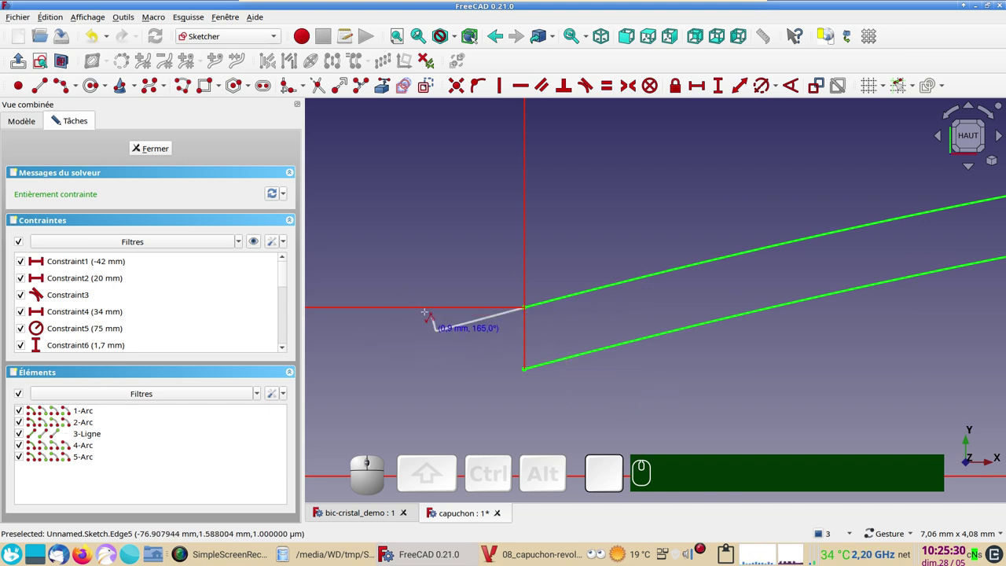
{"action": "type", "text": "m"}
{"action": "key", "text": "m"}
{"action": "type", "text": "m"}
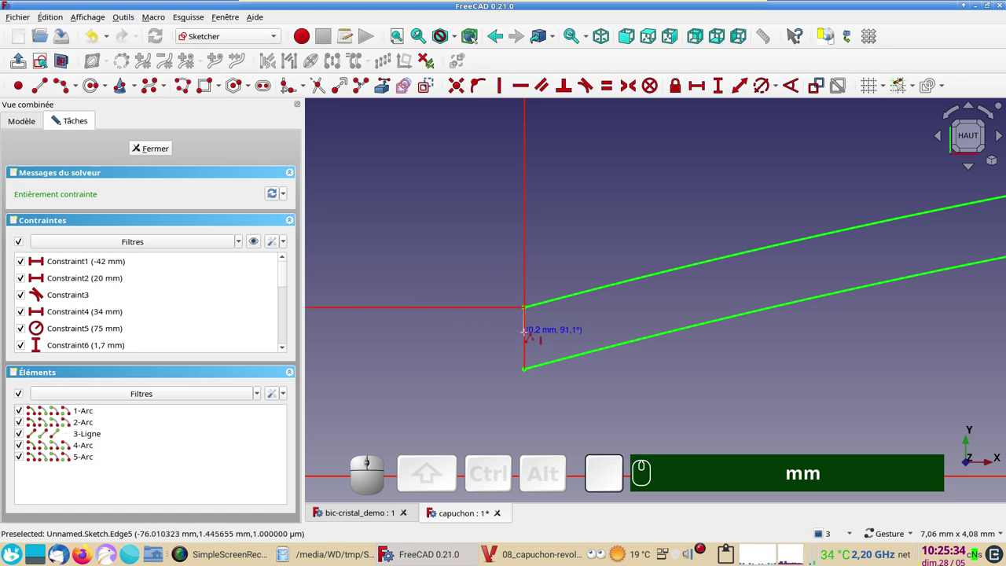
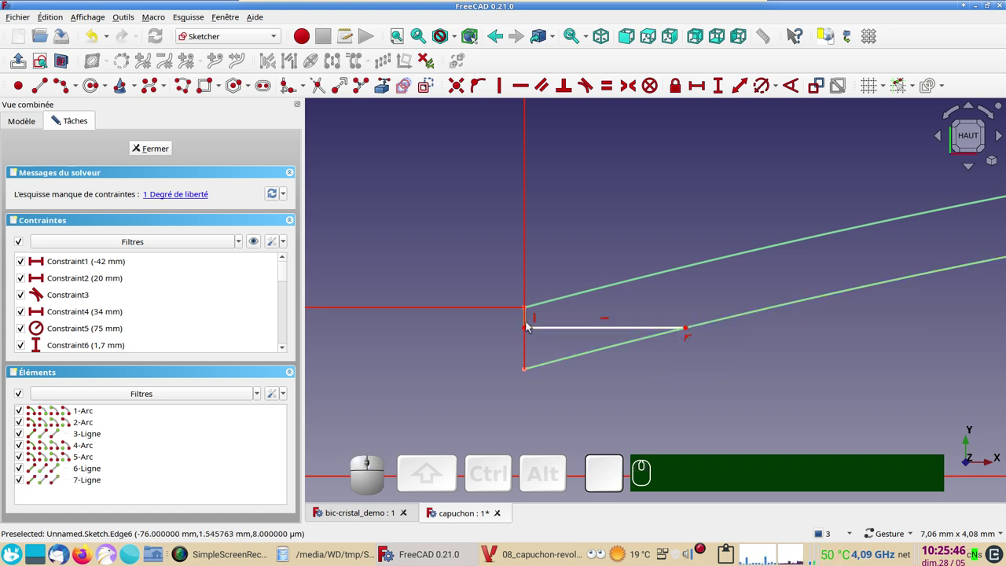
Dimension the horizontal closing line 1.5 mm above the axis.
{"action": "left_click", "coordinate": [530, 332]}
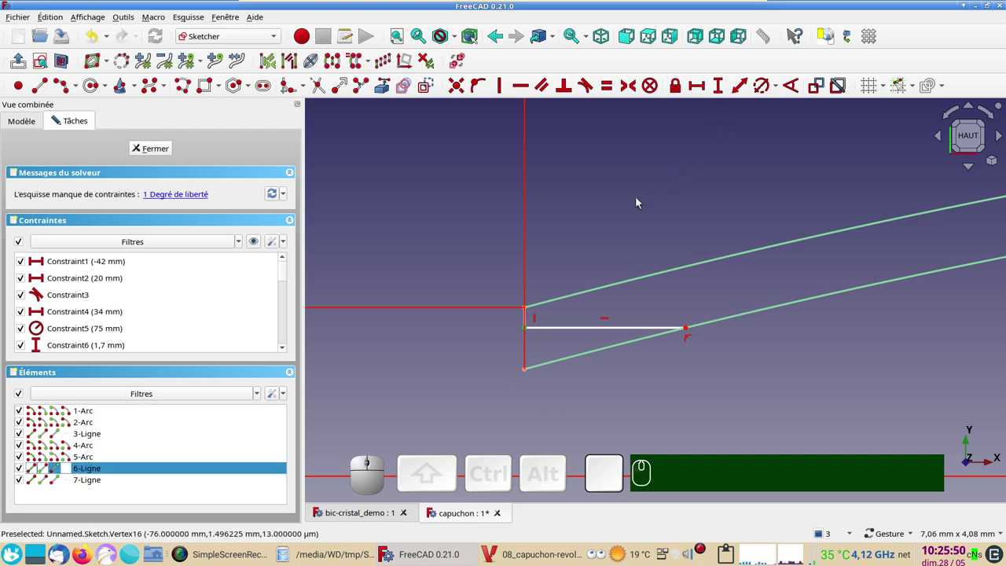
{"action": "key", "text": "i"}
{"action": "key", "text": "KP_1"}
{"action": "key", "text": "KP_Decimal"}
{"action": "key", "text": "KP_5"}
{"action": "key", "text": "Return"}
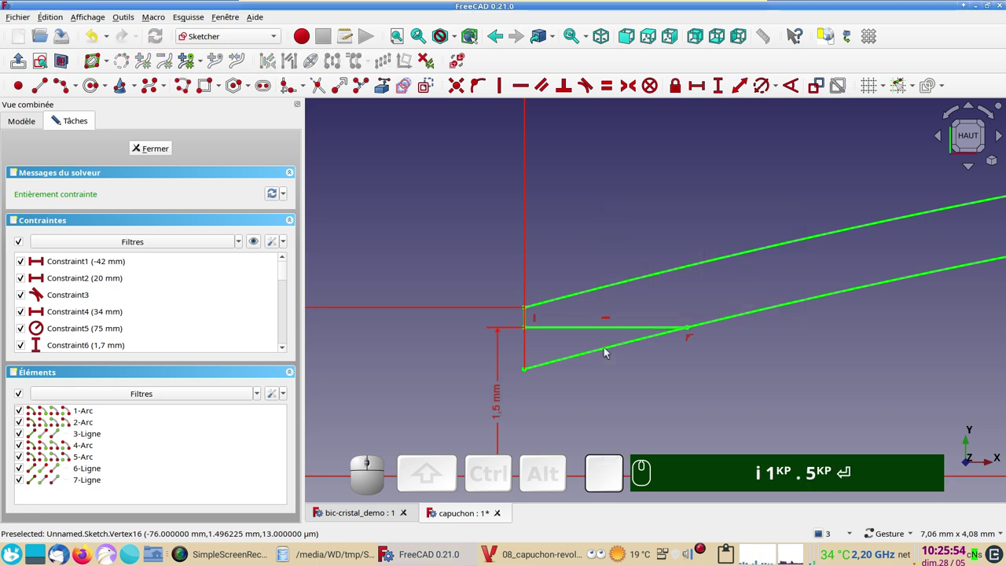
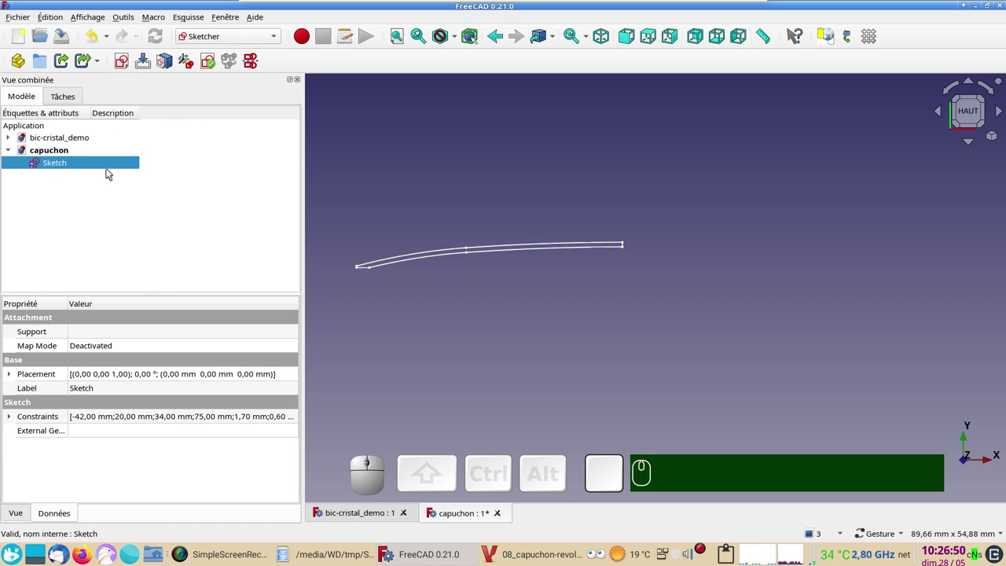
Revolve the capuchon sketch into a solid in the Part workbench.
{"action": "left_click", "coordinate": [236, 37]}
{"action": "left_click", "coordinate": [238, 187]}
{"action": "left_click_drag", "start_coordinate": [397, 222], "coordinate": [199, 247]}
{"action": "left_click", "coordinate": [84, 191]}
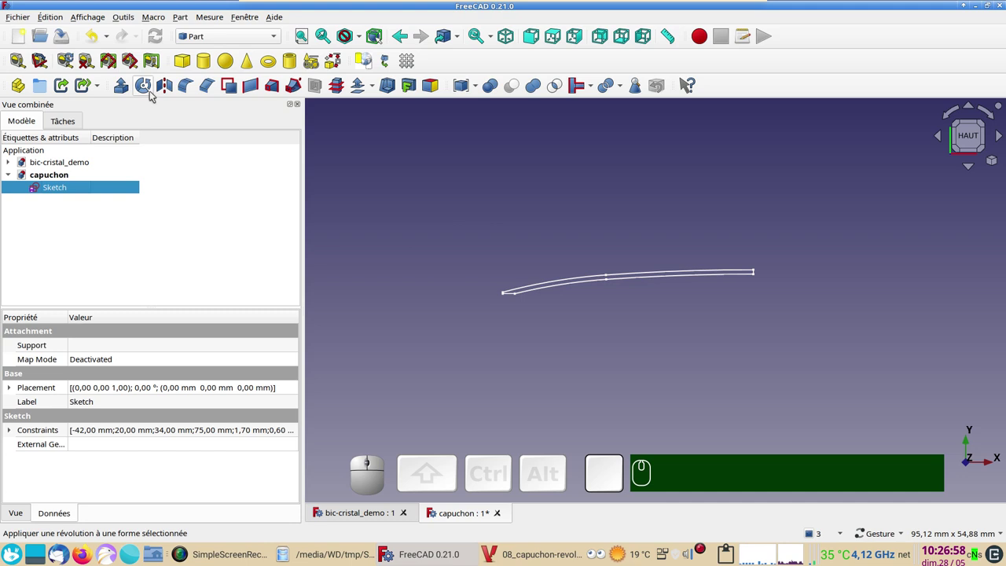
{"action": "left_click", "coordinate": [155, 95]}
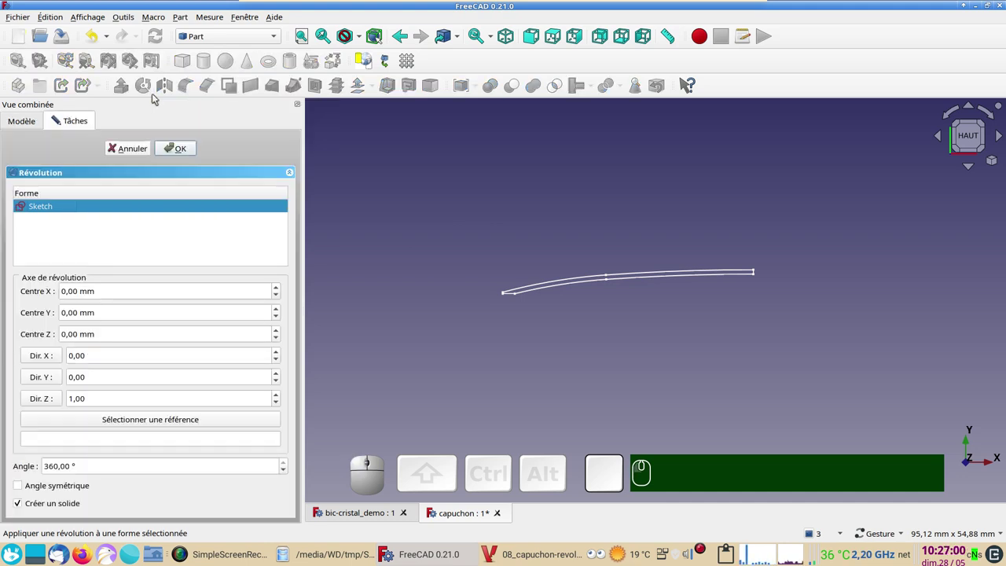
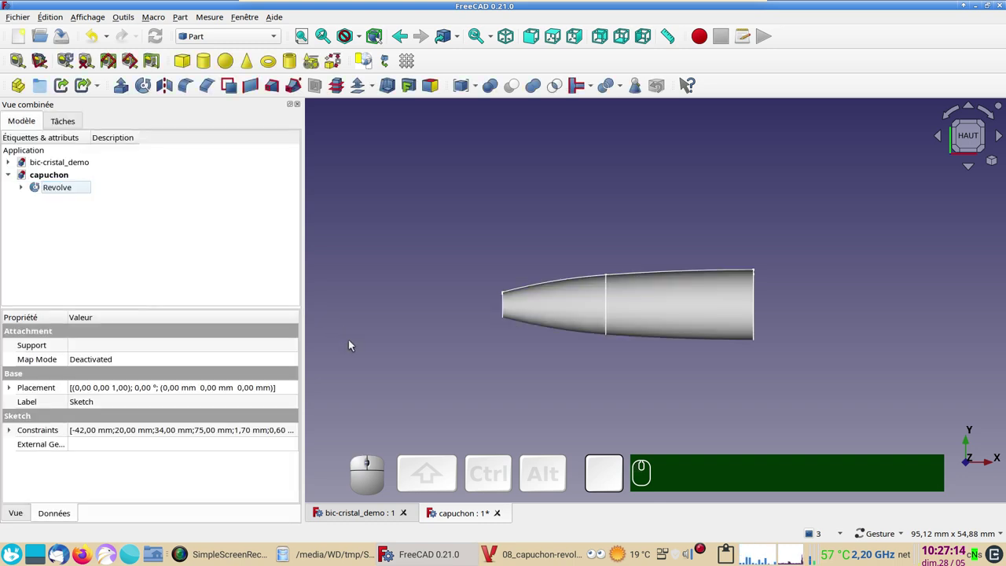
{"action": "left_click_drag", "start_coordinate": [506, 313], "coordinate": [436, 315]}
{"action": "key", "text": "KP_2"}
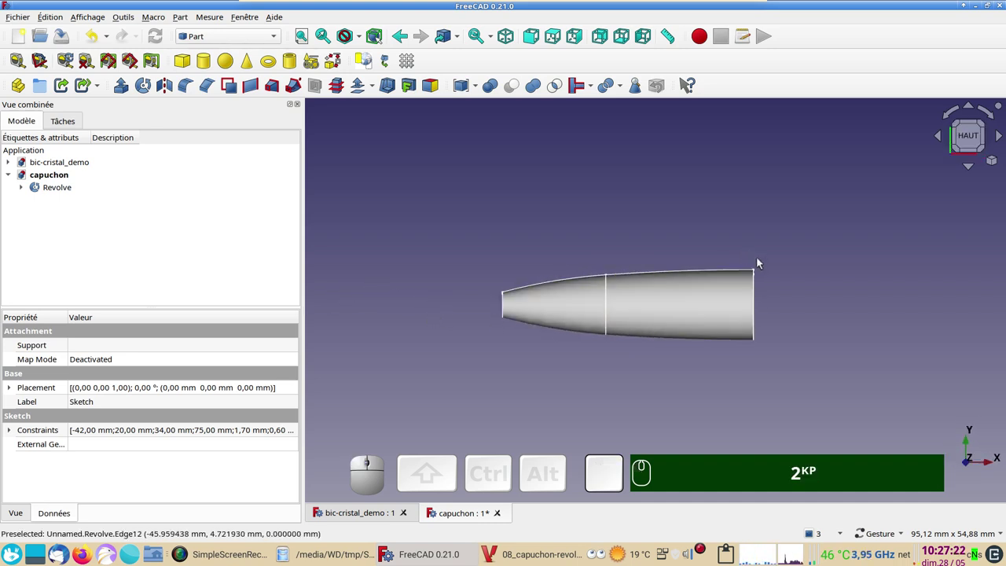
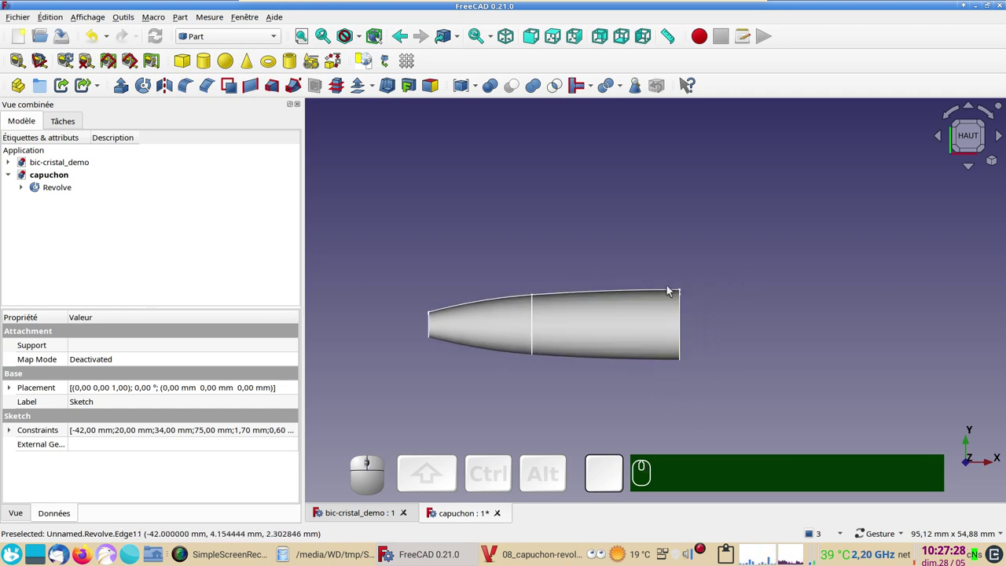
Hide the Revolve solid, reveal its profile sketch and bring up the ring-revolution reference picture.
{"action": "scroll", "scroll_direction": "up", "scroll_amount": 3}
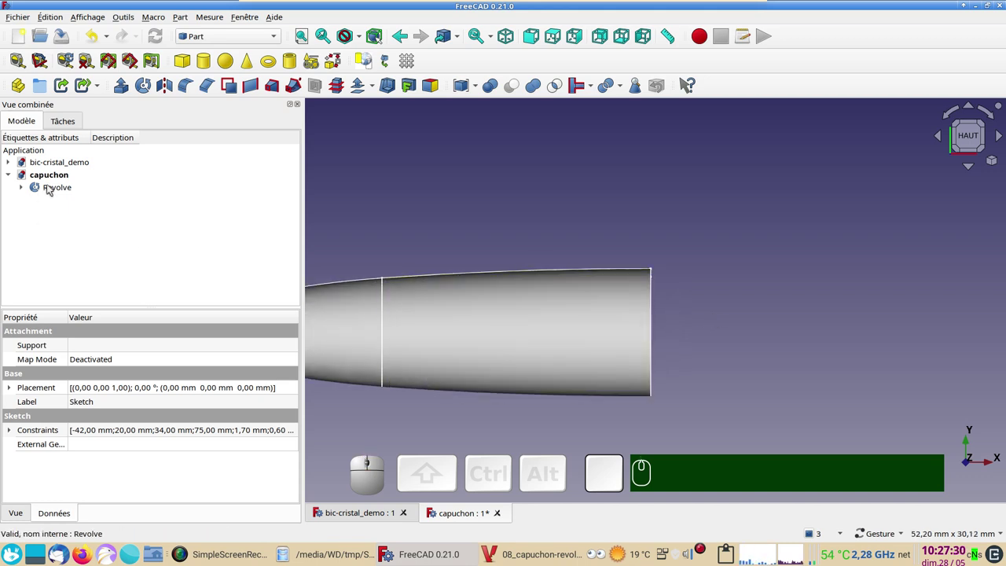
{"action": "left_click", "coordinate": [53, 187]}
{"action": "key", "text": "space"}
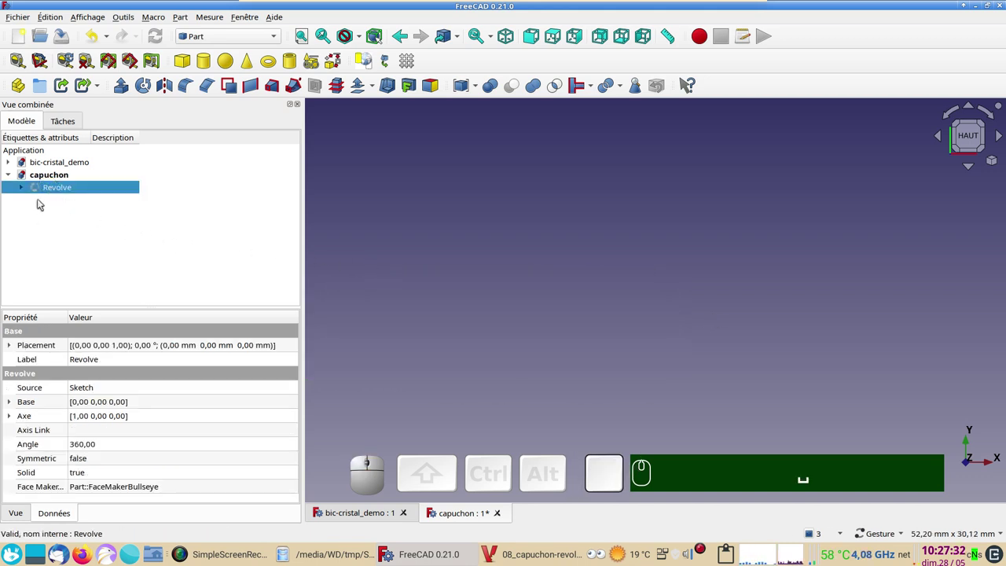
{"action": "left_click", "coordinate": [23, 191]}
{"action": "left_click", "coordinate": [70, 203]}
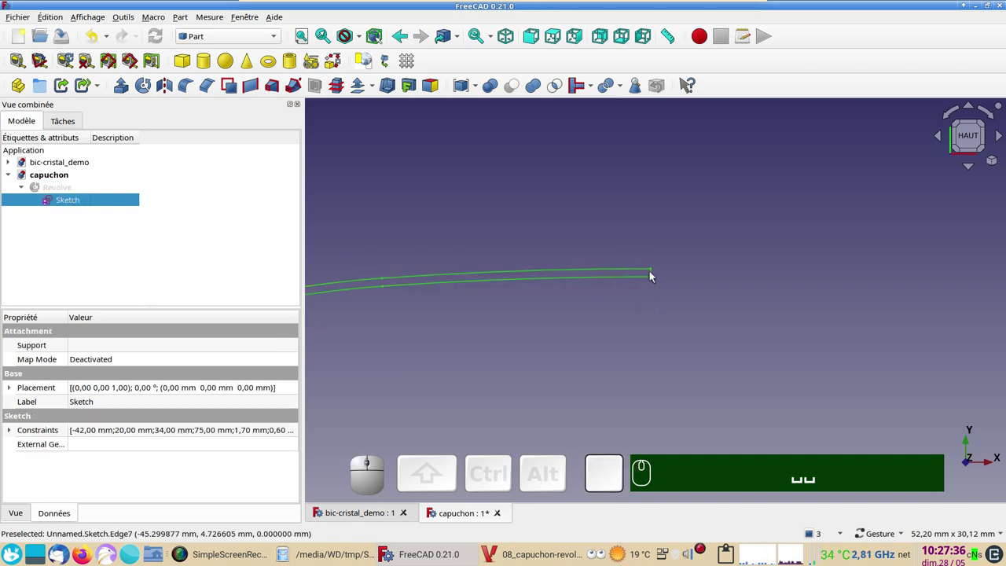
{"action": "scroll", "scroll_direction": "up", "scroll_amount": 3}
{"action": "right_click", "coordinate": [636, 300]}
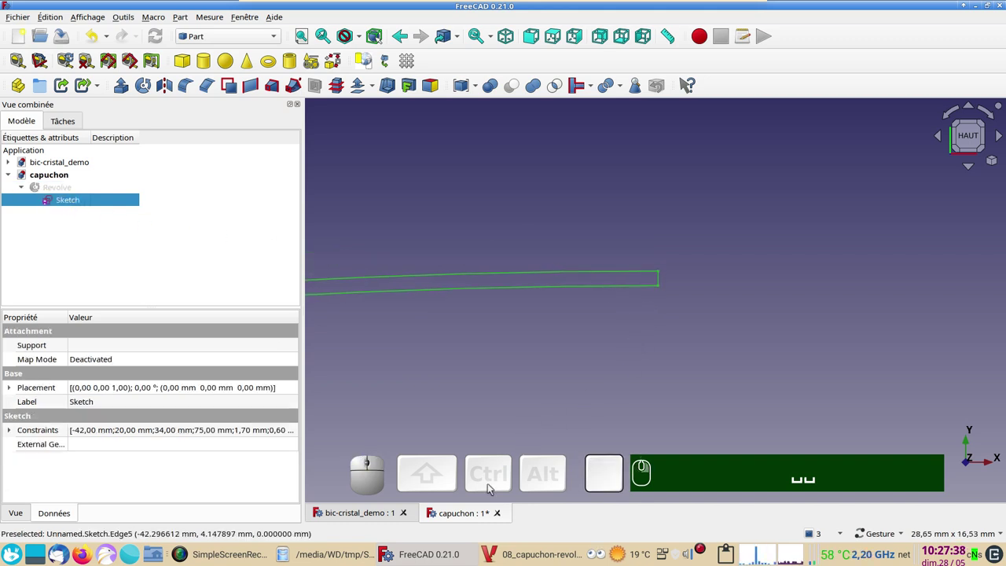
{"action": "left_click", "coordinate": [520, 554]}
Close the ring reference picture to return to the bic-cristal_demo assembly.
{"action": "scroll", "scroll_direction": "down", "scroll_amount": 3}
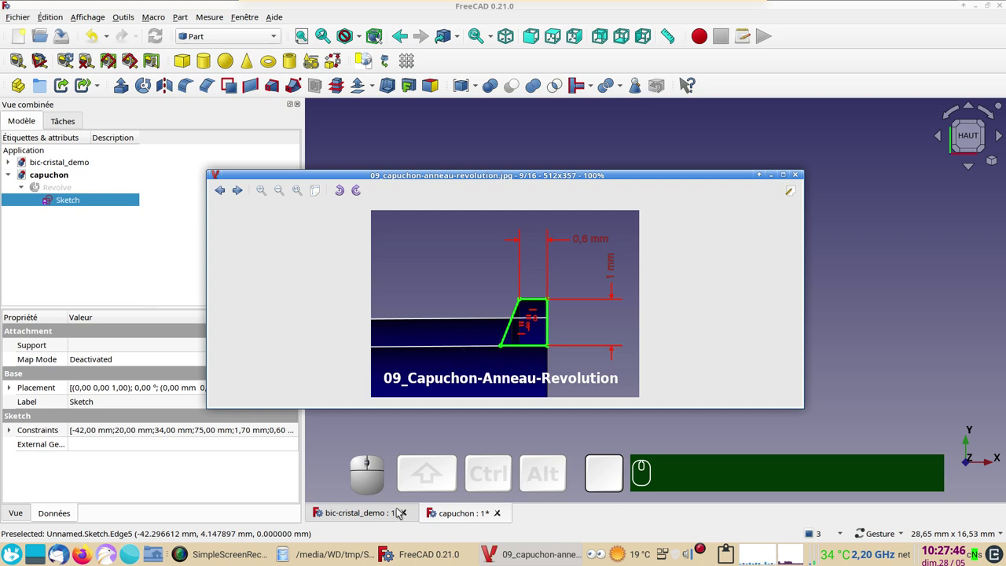
{"action": "left_click", "coordinate": [373, 517]}
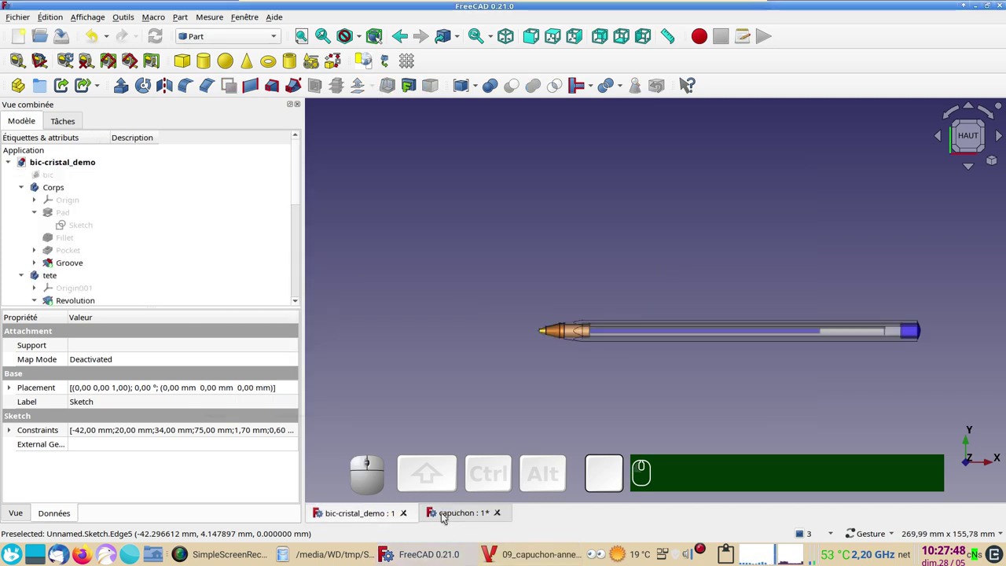
In the capuchon document, start a new unattached Sketcher sketch with nothing selected.
{"action": "left_click", "coordinate": [447, 516]}
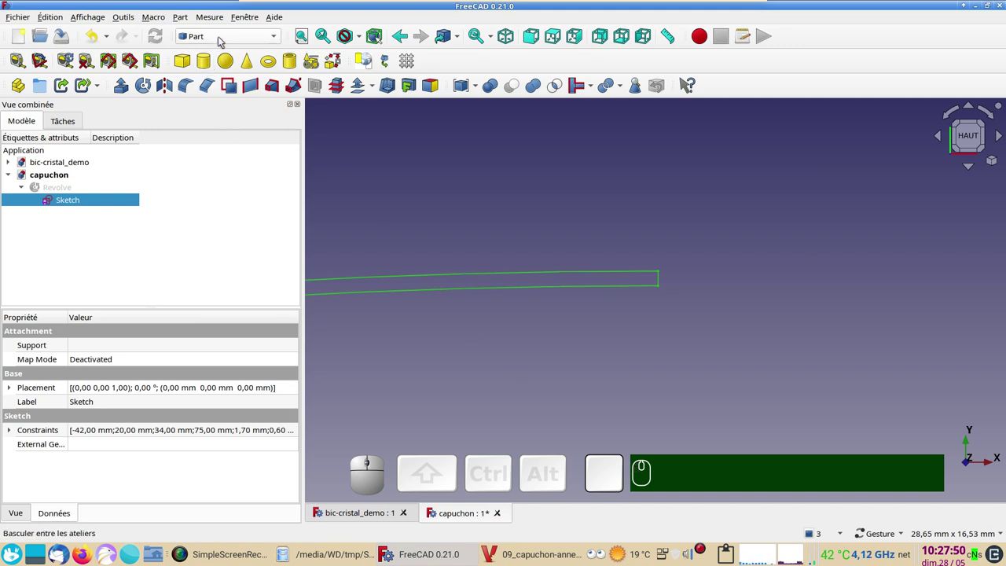
{"action": "left_click", "coordinate": [221, 38]}
{"action": "left_click", "coordinate": [228, 277]}
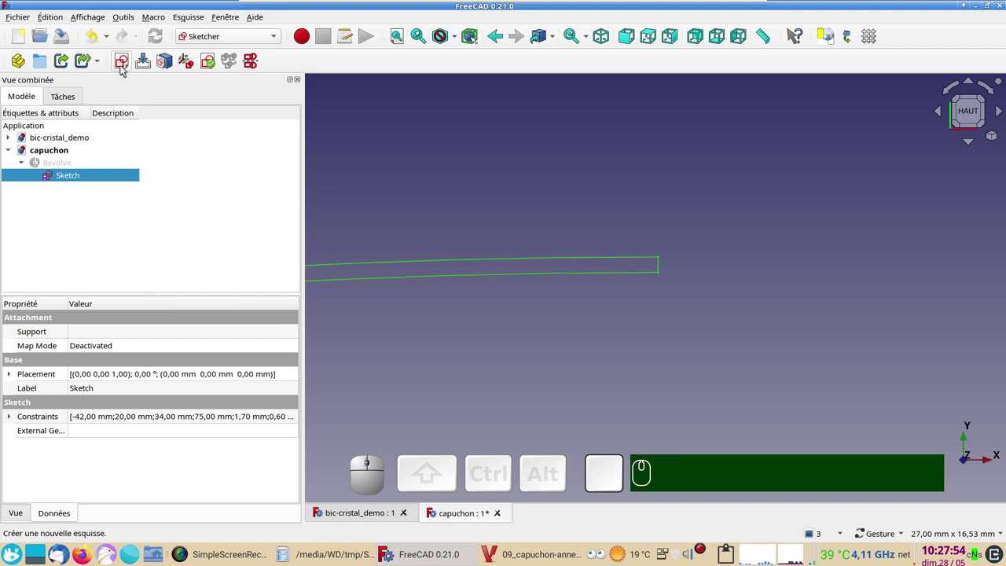
{"action": "left_click", "coordinate": [122, 67]}
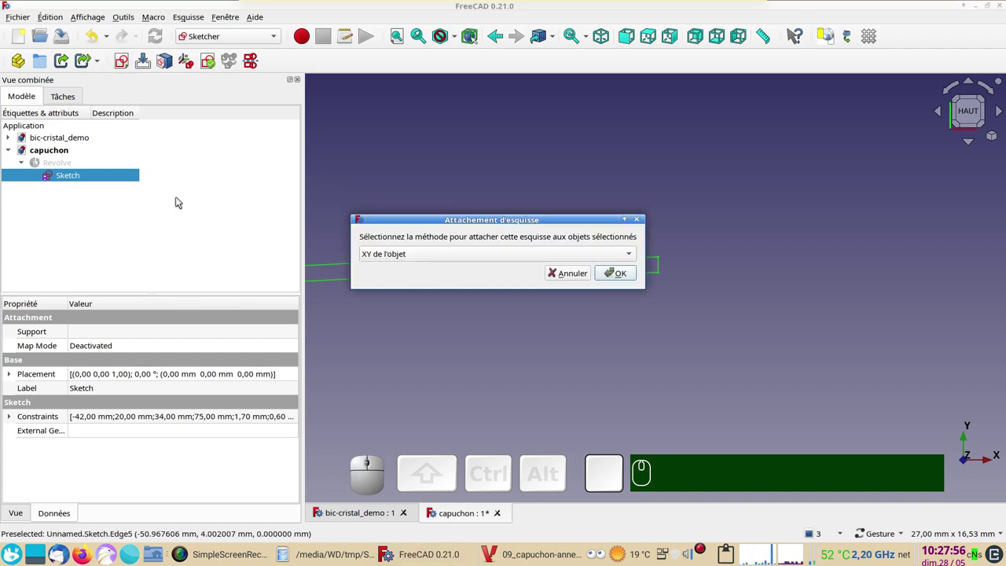
{"action": "left_click", "coordinate": [583, 278]}
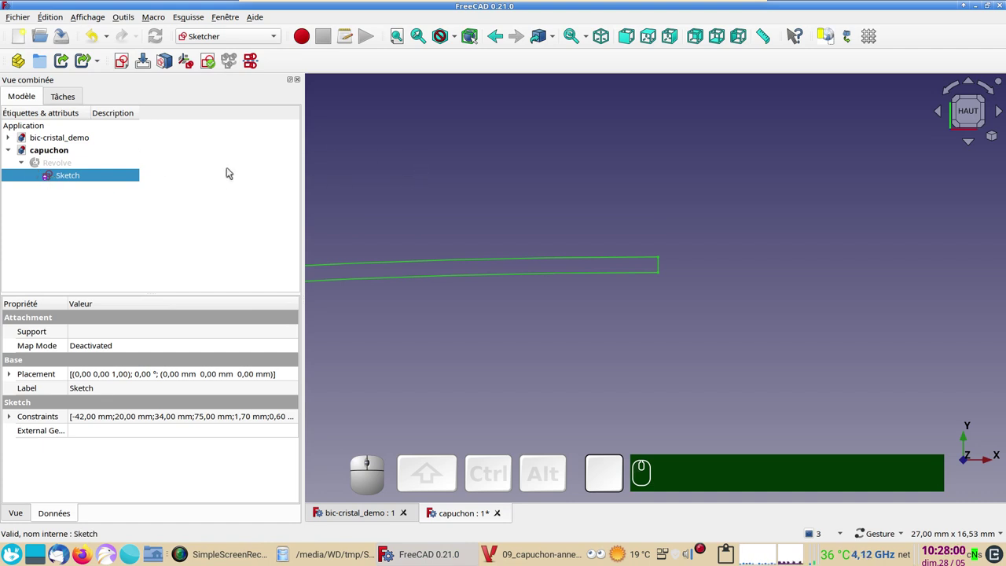
{"action": "left_click", "coordinate": [415, 139]}
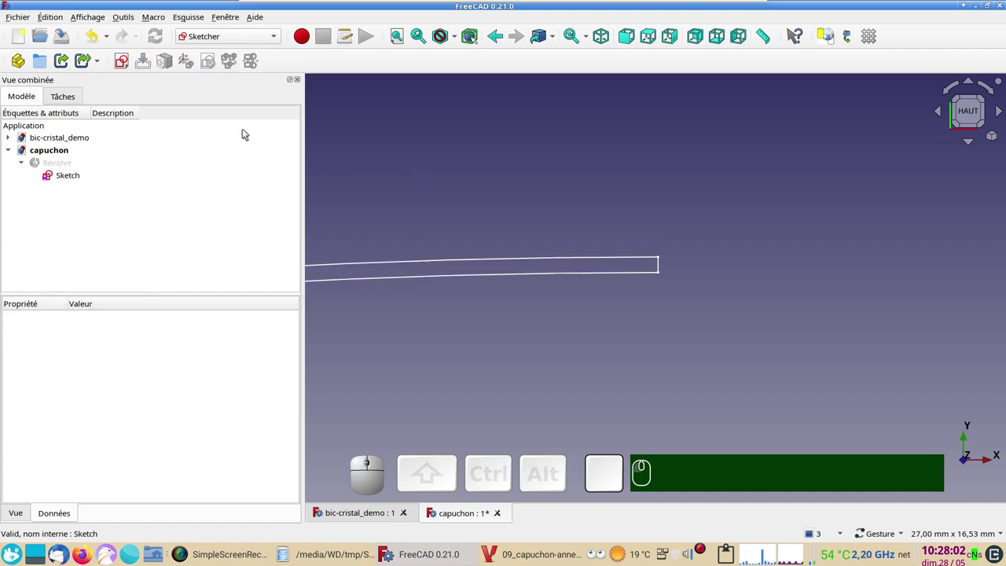
{"action": "left_click", "coordinate": [122, 66]}
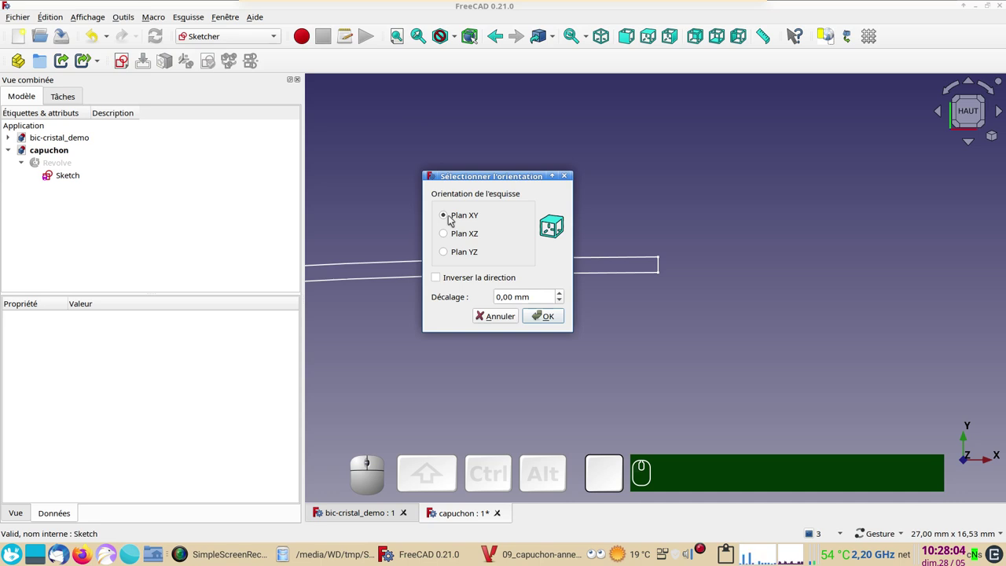
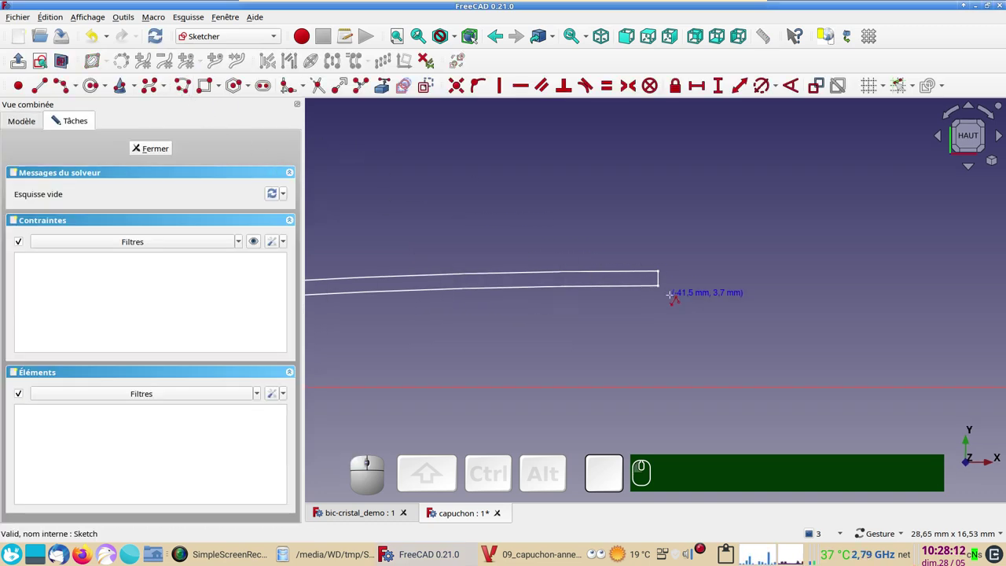
Make the trapezoid's bottom edge horizontal and its right and bottom edges equal.
{"action": "scroll", "scroll_direction": "up", "scroll_amount": 3}
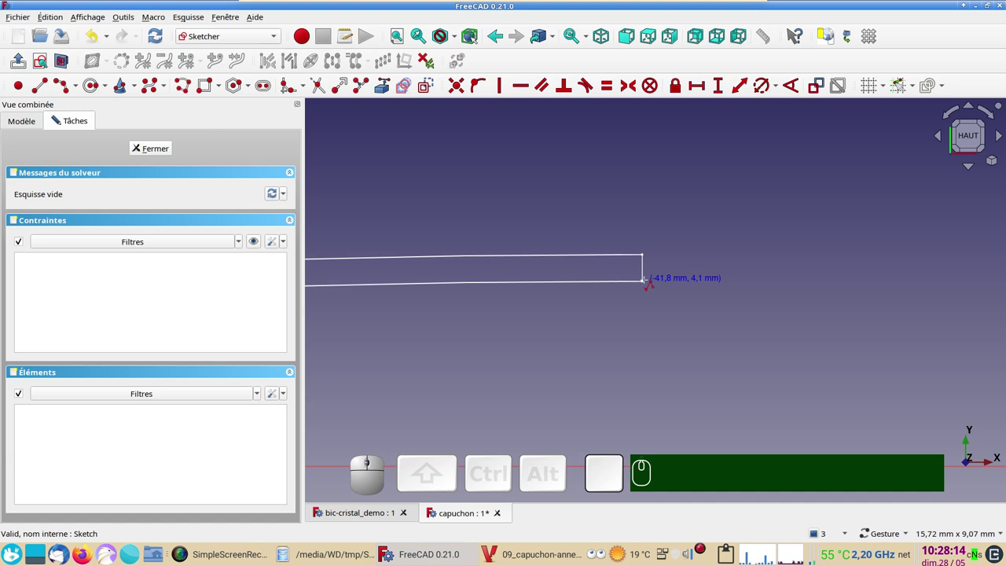
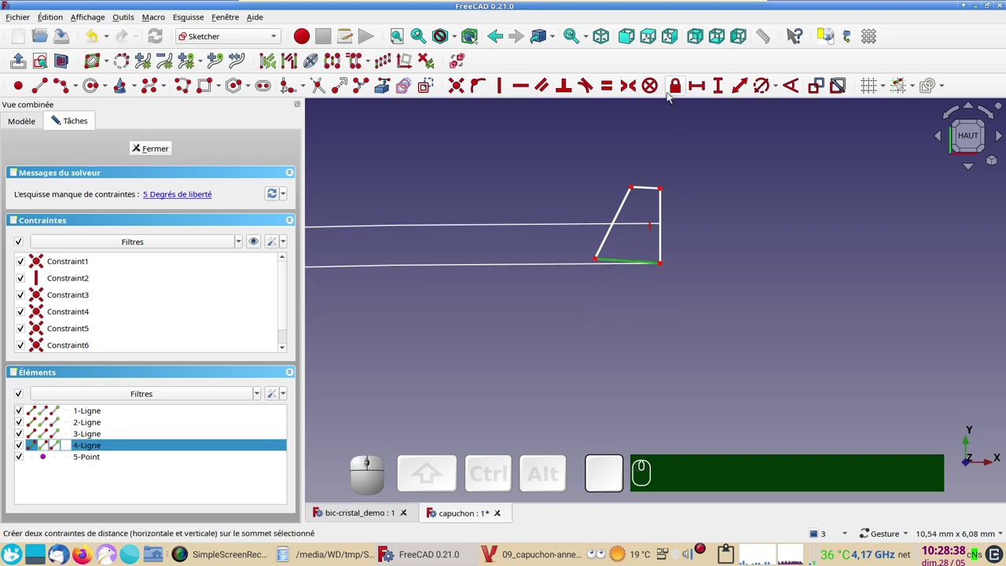
{"action": "key", "text": "h"}
{"action": "key", "text": "h"}
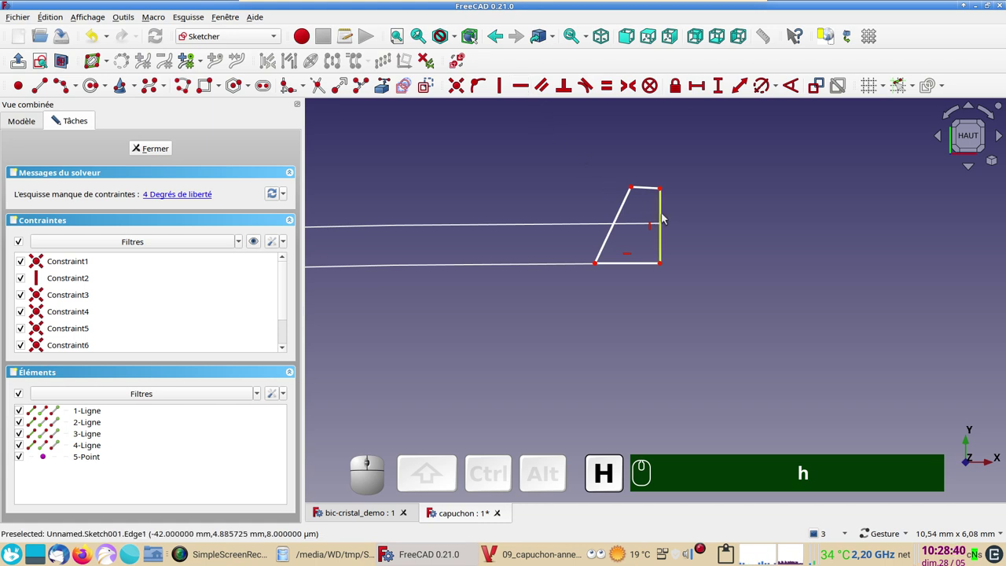
{"action": "left_click", "coordinate": [666, 214]}
{"action": "left_click", "coordinate": [647, 266]}
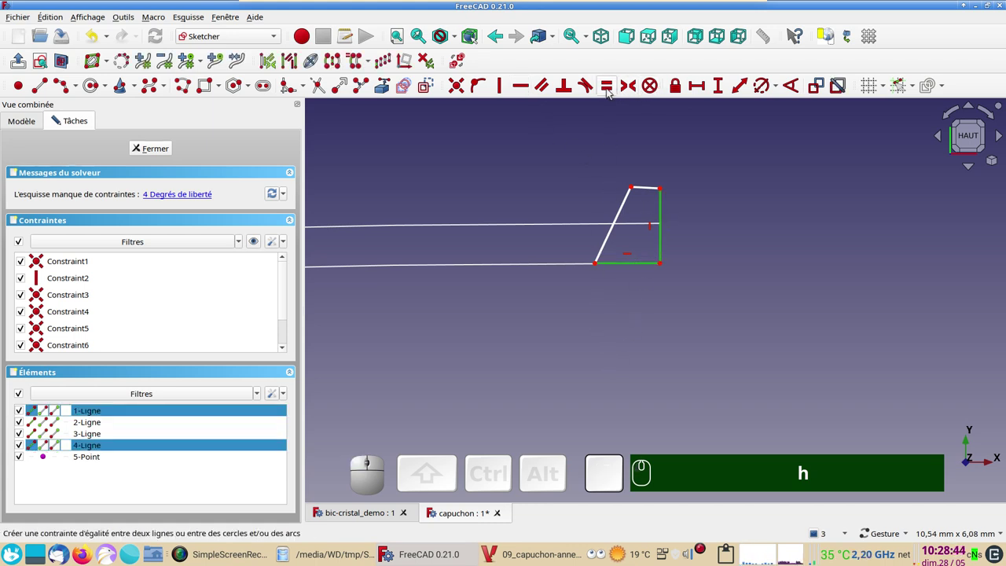
{"action": "key", "text": "e"}
{"action": "left_click", "coordinate": [659, 199]}
{"action": "key", "text": "h"}
Dimension the right edge of the ring profile to 1 mm.
{"action": "left_click", "coordinate": [664, 236]}
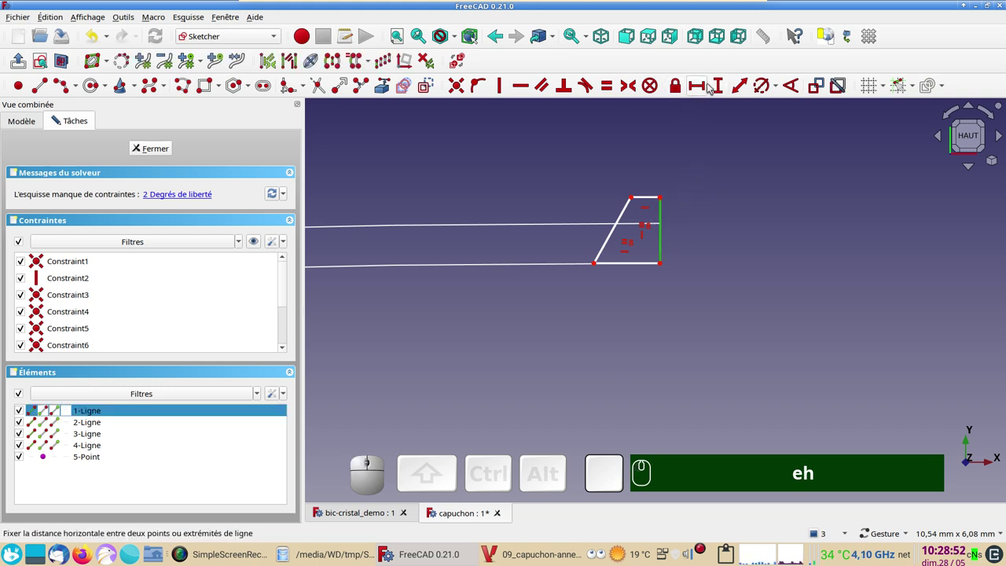
{"action": "key", "text": "i"}
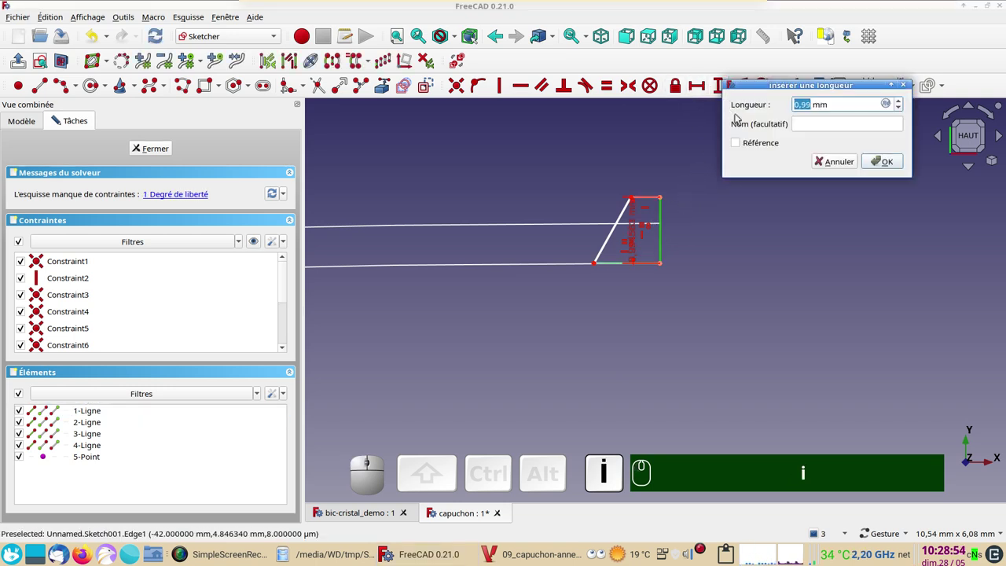
{"action": "key", "text": "KP_1"}
{"action": "key", "text": "Return"}
{"action": "left_click_drag", "start_coordinate": [640, 232], "coordinate": [655, 200]}
Dimension the top edge to 0.6 mm and finish editing Sketch001.
{"action": "left_click", "coordinate": [655, 199]}
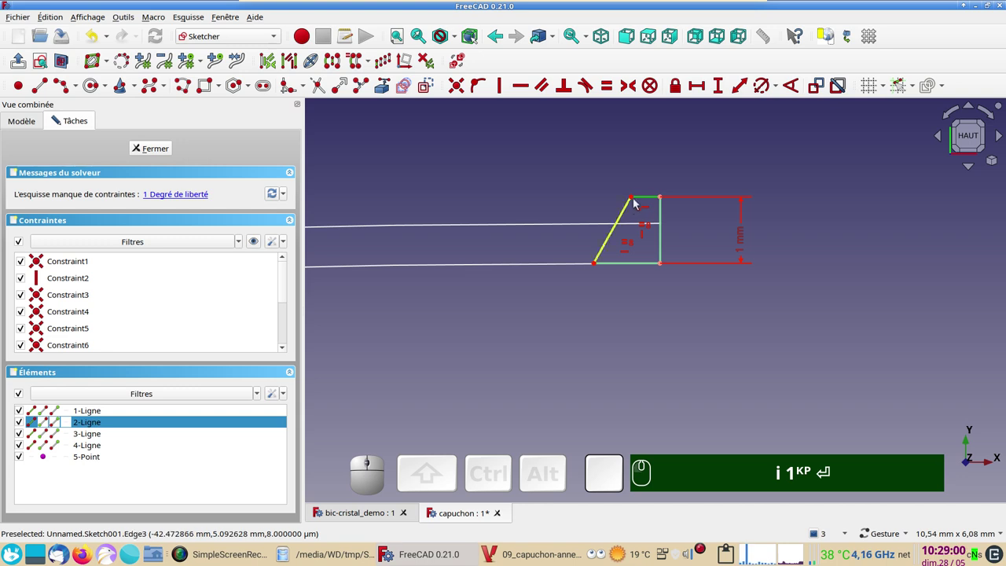
{"action": "key", "text": "l"}
{"action": "key", "text": "KP_Decimal"}
{"action": "key", "text": "KP_6"}
{"action": "key", "text": "Return"}
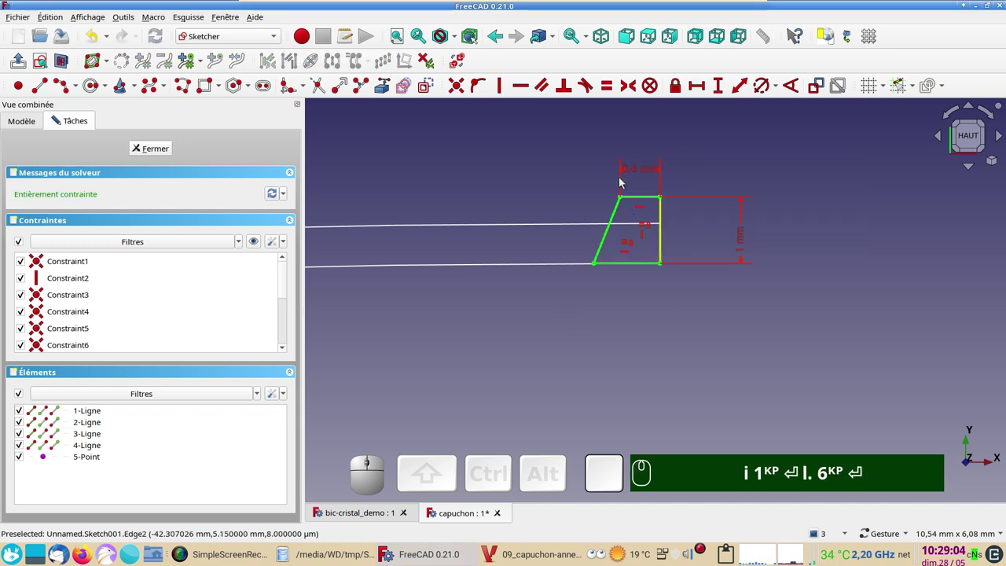
{"action": "scroll", "scroll_direction": "down", "scroll_amount": 3}
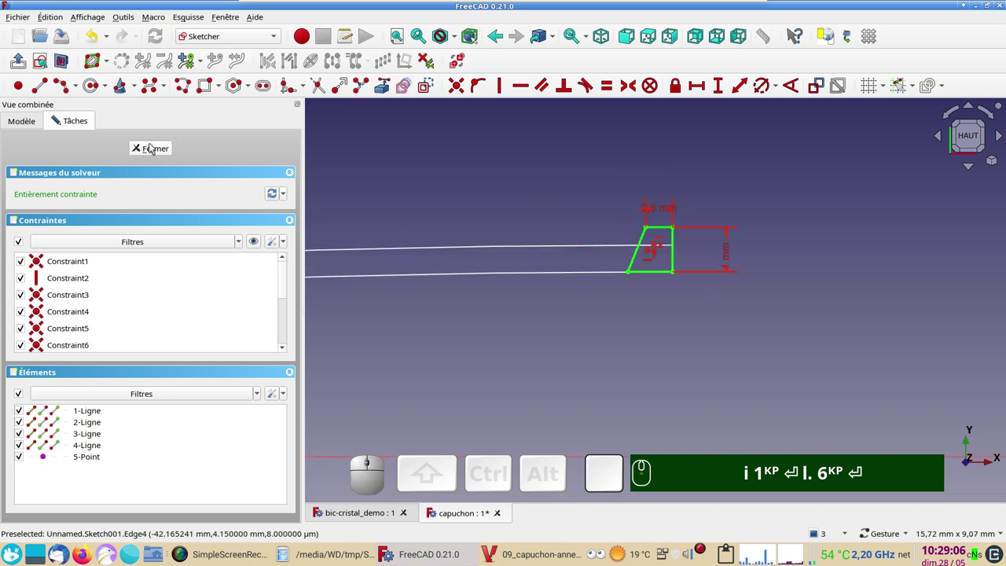
{"action": "left_click", "coordinate": [151, 146]}
Revolve the Sketch001 ring profile around the X axis into Revolve001 in the Part workbench.
{"action": "type", "text": "i 1ᴷᴾ ⏎ l. 6ᴷᴾ ⏎"}
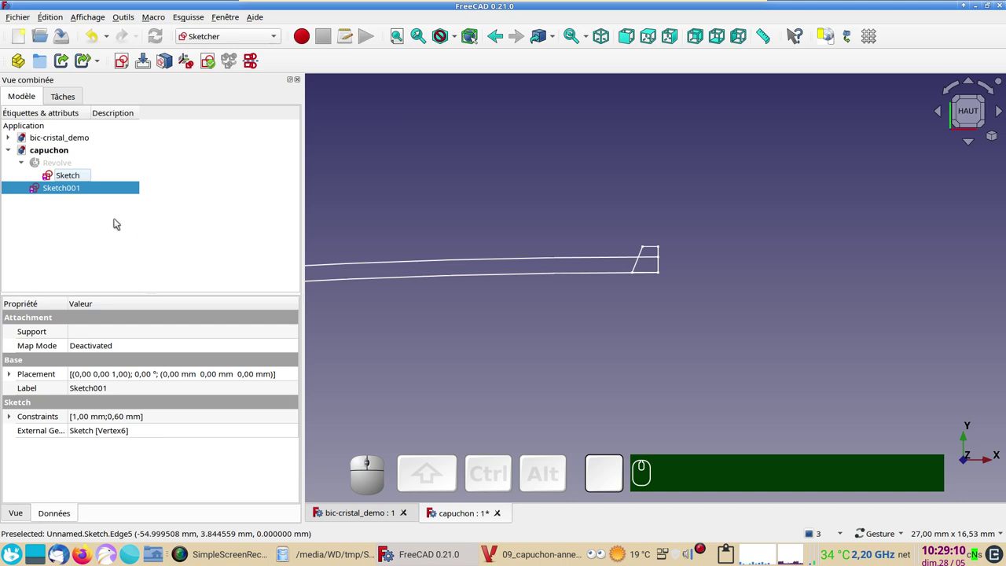
{"action": "left_click", "coordinate": [245, 42]}
{"action": "left_click", "coordinate": [225, 181]}
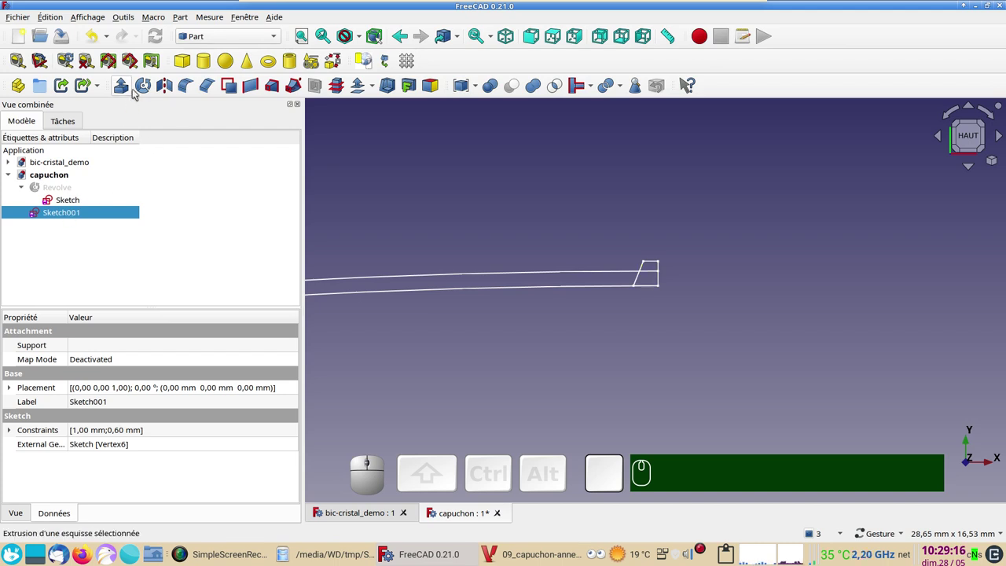
{"action": "left_click", "coordinate": [145, 84]}
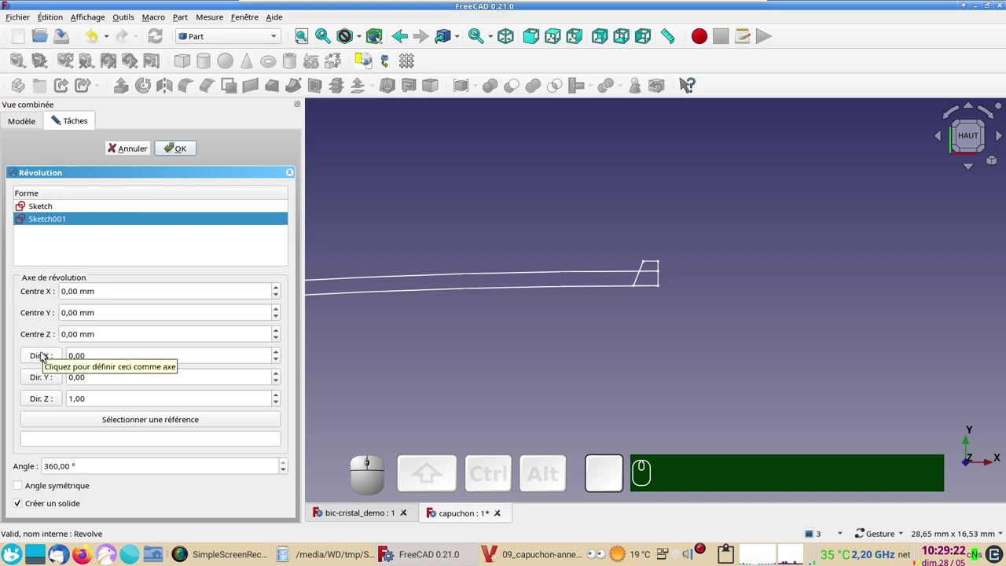
{"action": "left_click", "coordinate": [46, 356]}
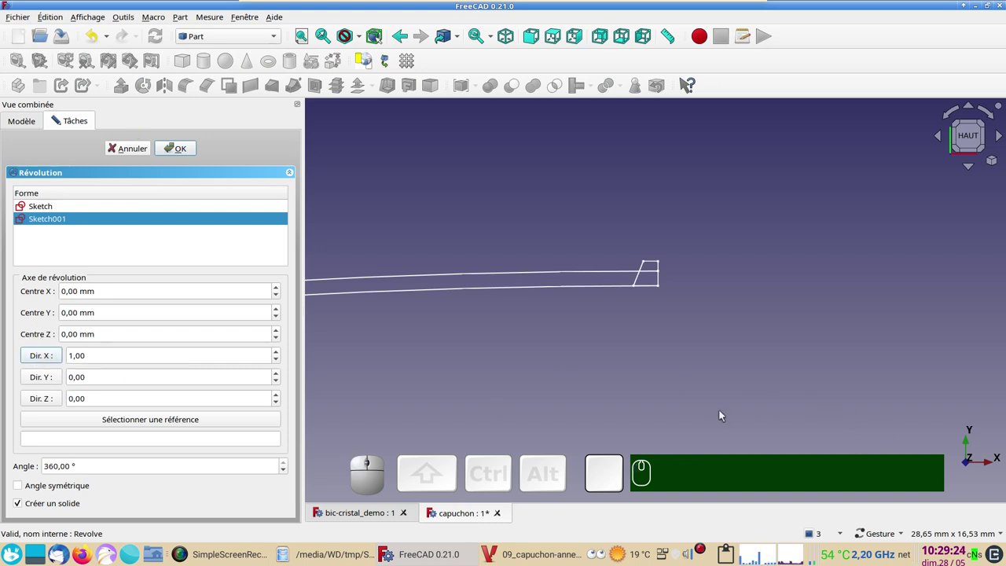
{"action": "left_click", "coordinate": [180, 151]}
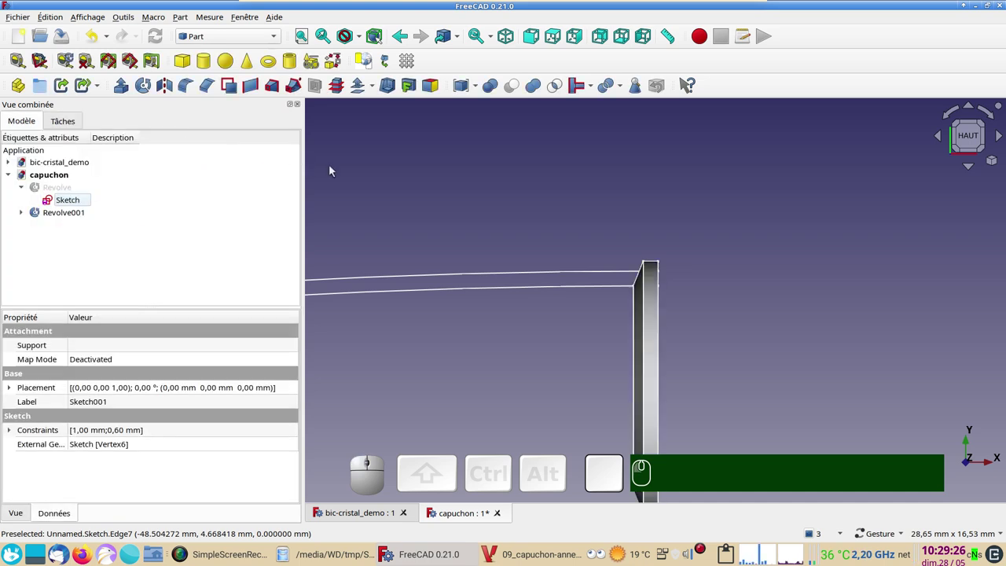
Hide the Revolve solid and make Sketch001 visible beside the first cap sketch.
{"action": "scroll", "scroll_direction": "down", "scroll_amount": 3}
{"action": "left_click_drag", "start_coordinate": [453, 223], "coordinate": [155, 231]}
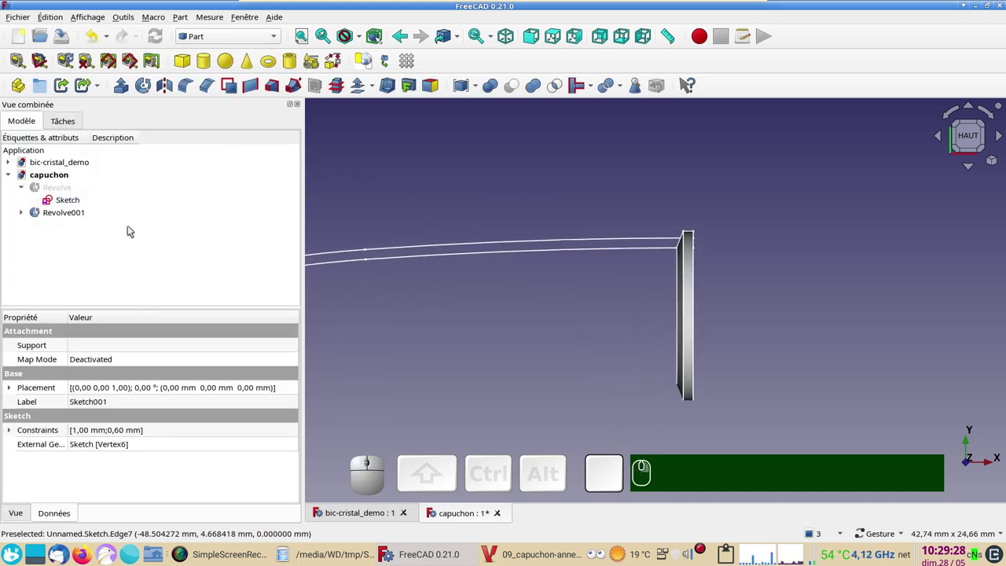
{"action": "left_click", "coordinate": [53, 195]}
{"action": "key", "text": "space"}
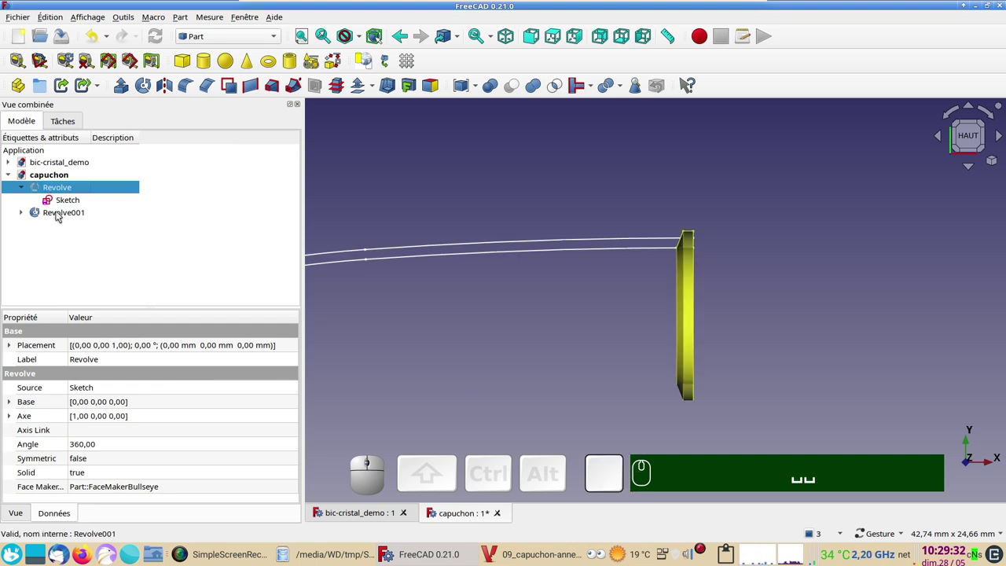
{"action": "left_click", "coordinate": [61, 216]}
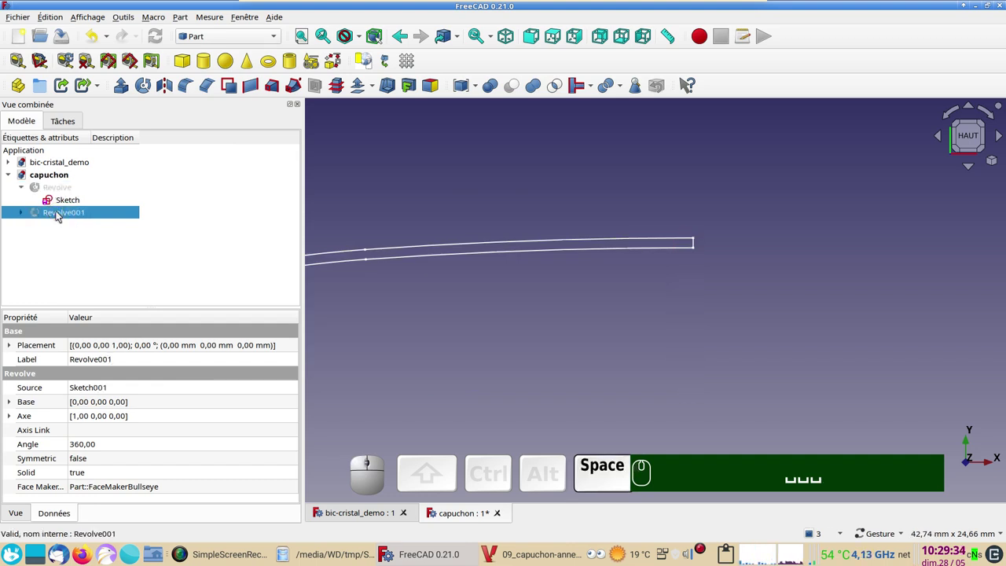
{"action": "left_click", "coordinate": [20, 215]}
{"action": "left_click", "coordinate": [61, 228]}
{"action": "key", "text": "space"}
{"action": "left_click", "coordinate": [429, 303]}
{"action": "scroll", "scroll_direction": "down", "scroll_amount": 3}
Create a new group in the document and rename it Capuchon.
{"action": "right_click", "coordinate": [376, 208]}
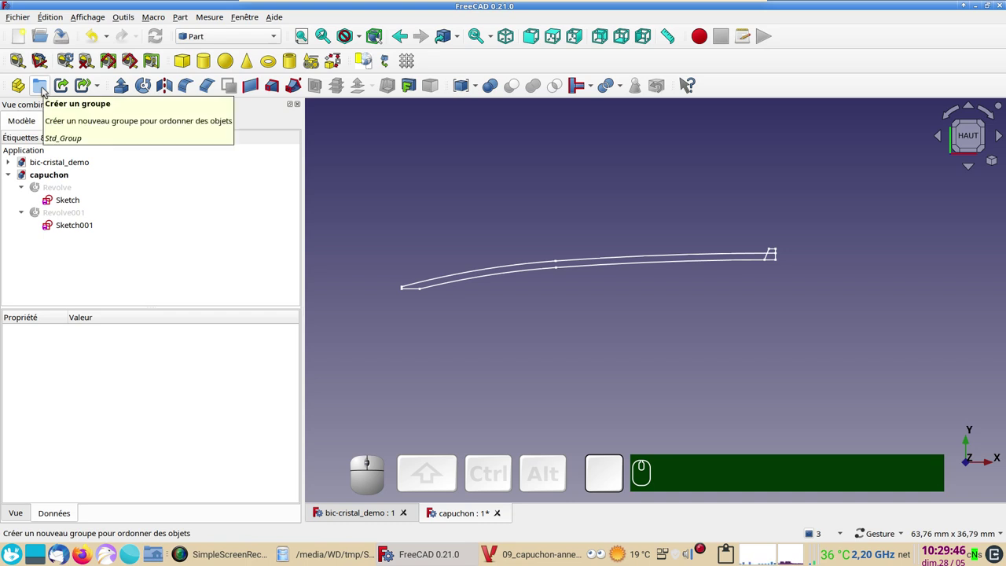
{"action": "left_click", "coordinate": [44, 89]}
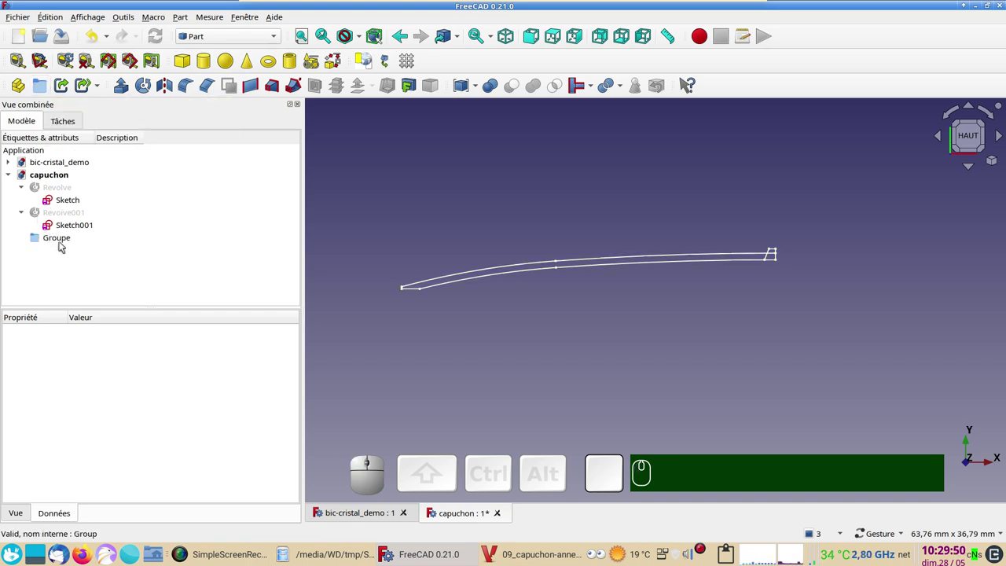
{"action": "left_click", "coordinate": [62, 241]}
{"action": "key", "text": "F2"}
{"action": "type", "text": "c"}
{"action": "type", "text": "apucho"}
{"action": "type", "text": "n"}
{"action": "key", "text": "Return"}
{"action": "key", "text": "Return"}
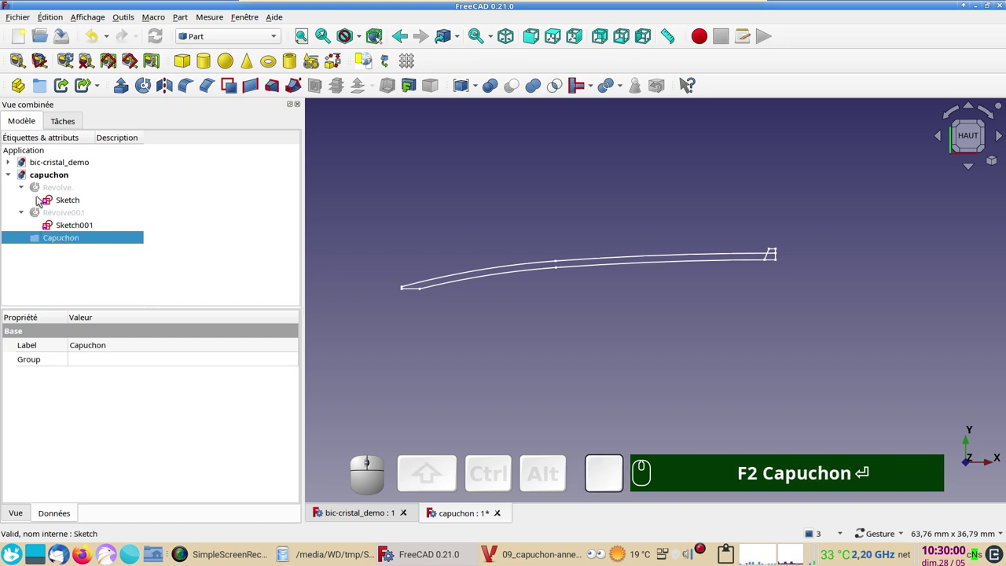
Move Revolve and Revolve001 into the Capuchon group.
{"action": "left_click", "coordinate": [45, 187]}
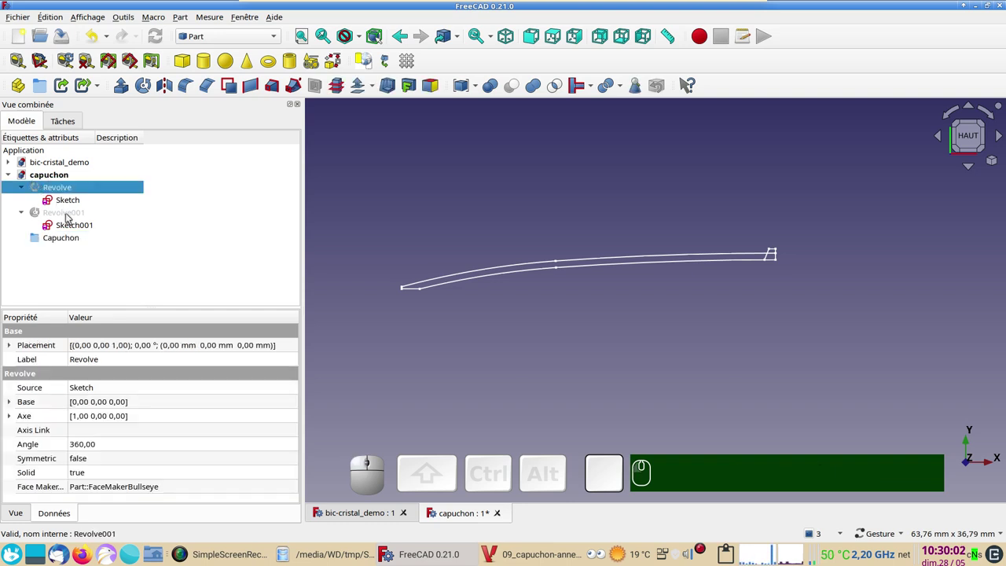
{"action": "left_click", "coordinate": [73, 227]}
{"action": "left_click_drag", "start_coordinate": [76, 224], "coordinate": [85, 261]}
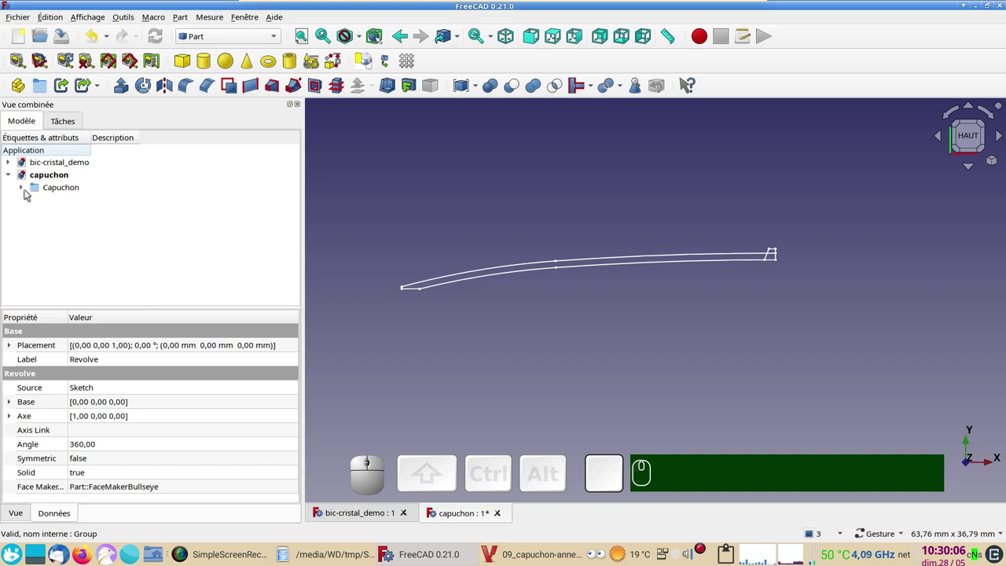
{"action": "left_click", "coordinate": [28, 192]}
{"action": "left_click", "coordinate": [27, 191]}
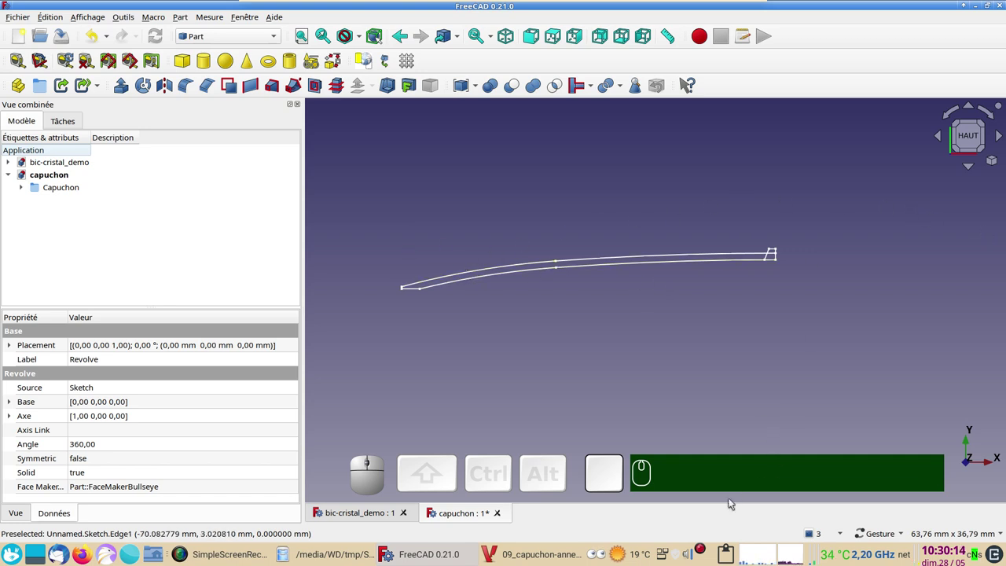
{"action": "left_click", "coordinate": [651, 433]}
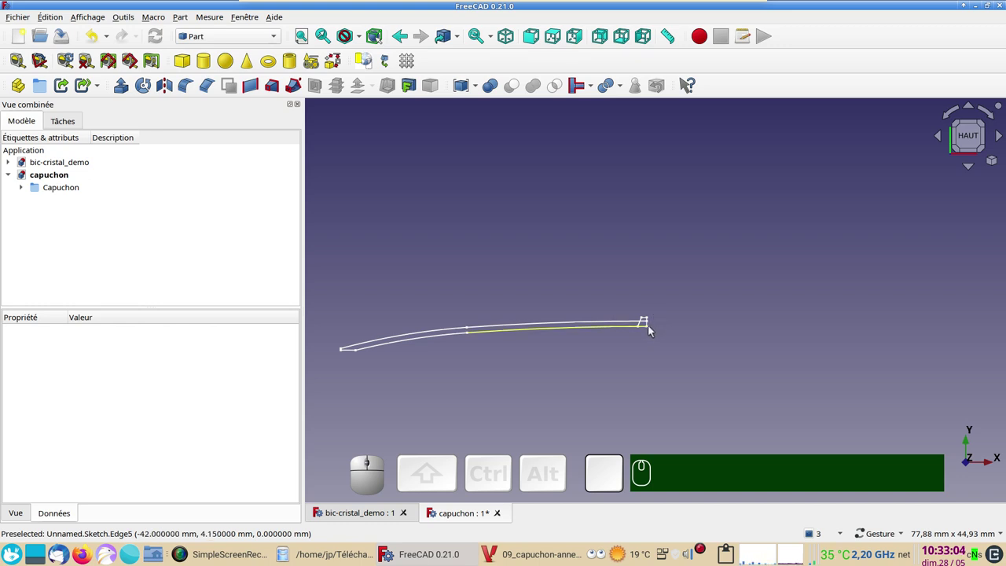
{"action": "scroll", "scroll_direction": "up", "scroll_amount": 3}
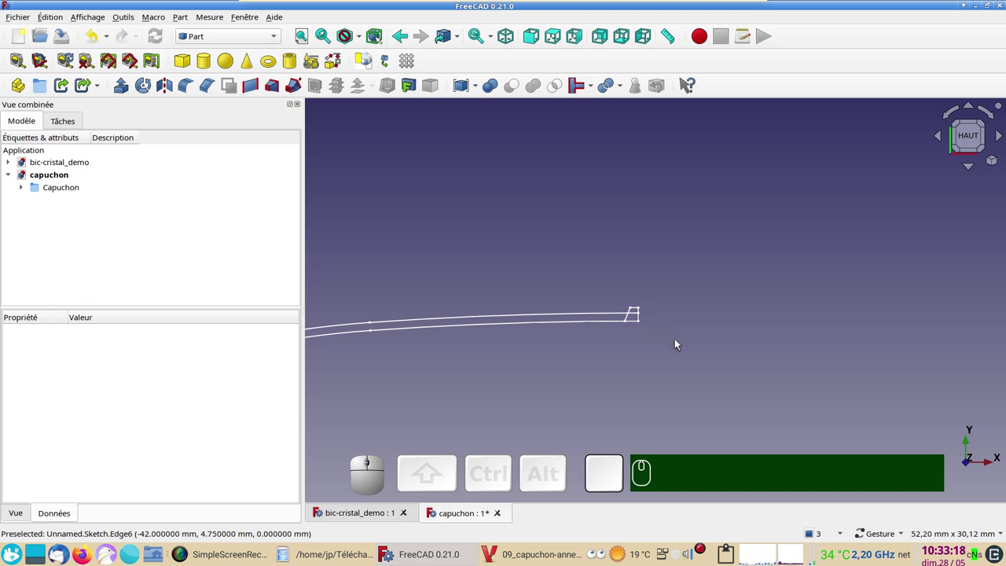
{"action": "scroll", "scroll_direction": "down", "scroll_amount": 3}
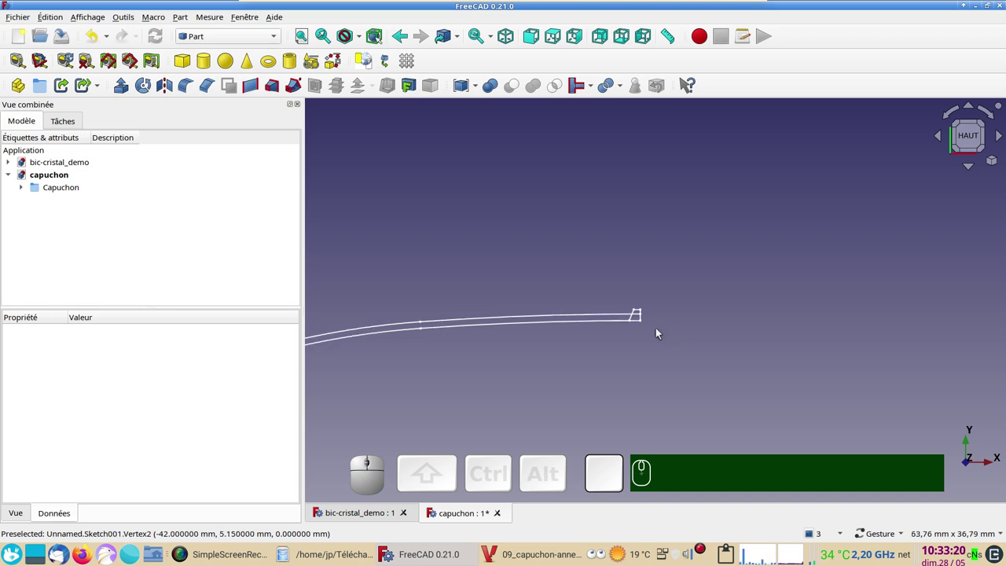
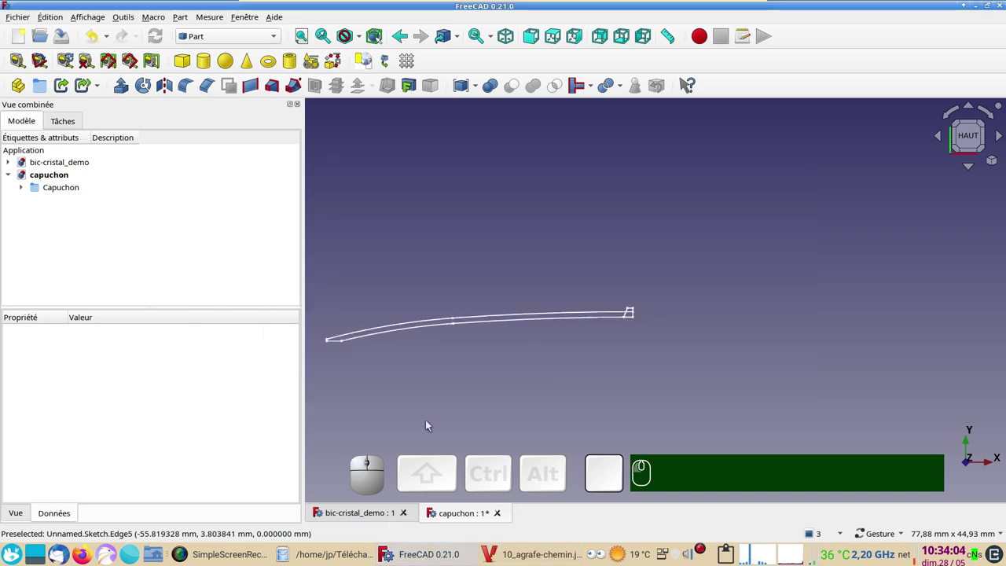
With the Capuchon group selected, create a new Sketcher sketch on the XY plane for the clip.
{"action": "left_click", "coordinate": [73, 189]}
{"action": "left_click", "coordinate": [973, 139]}
{"action": "left_click_drag", "start_coordinate": [513, 233], "coordinate": [161, 113]}
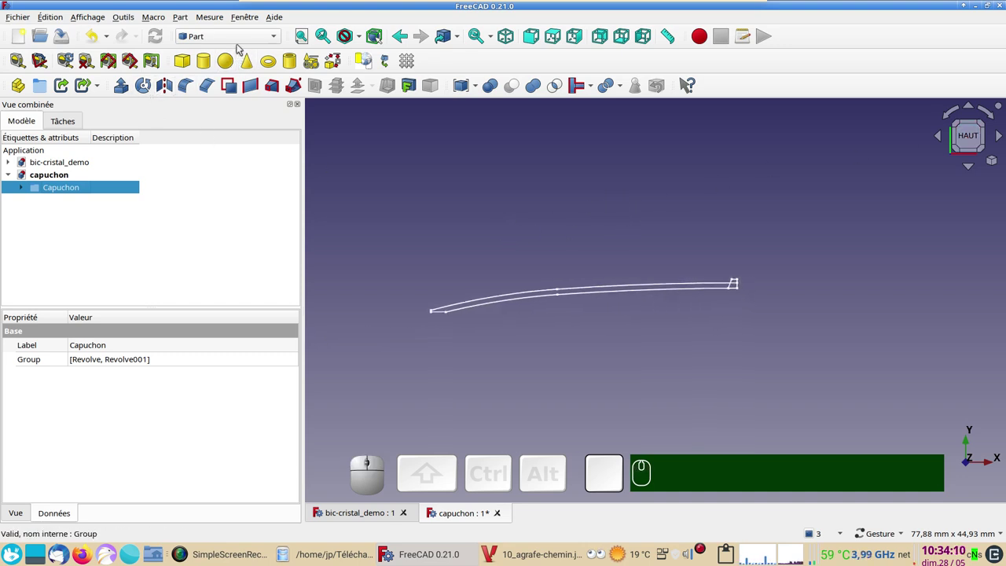
{"action": "left_click", "coordinate": [238, 40]}
{"action": "left_click", "coordinate": [210, 279]}
{"action": "left_click", "coordinate": [357, 167]}
{"action": "left_click", "coordinate": [125, 61]}
{"action": "left_click", "coordinate": [542, 322]}
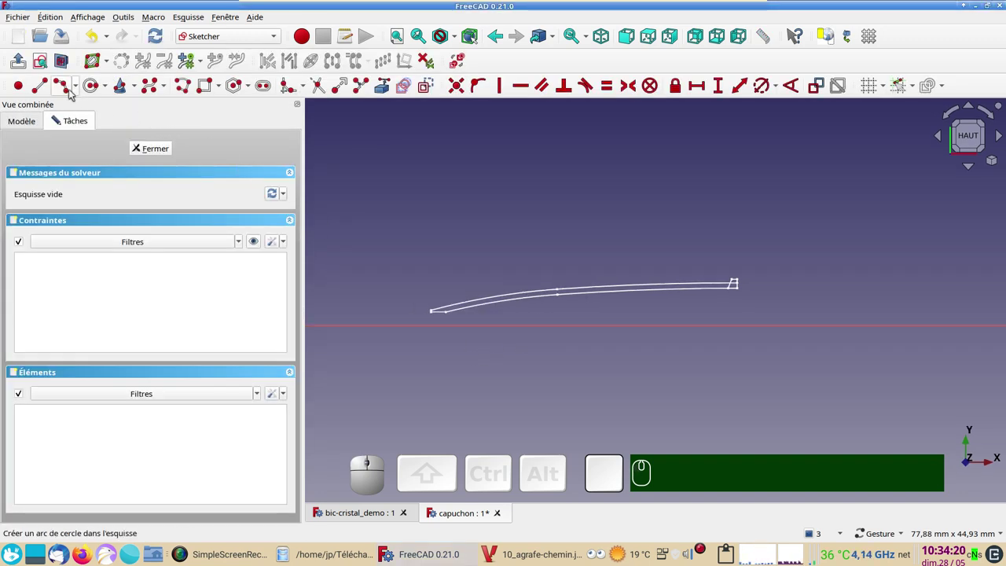
Draw the clip arcs, make them tangent and give the small arc a 3.3 mm radius.
{"action": "left_click", "coordinate": [72, 93]}
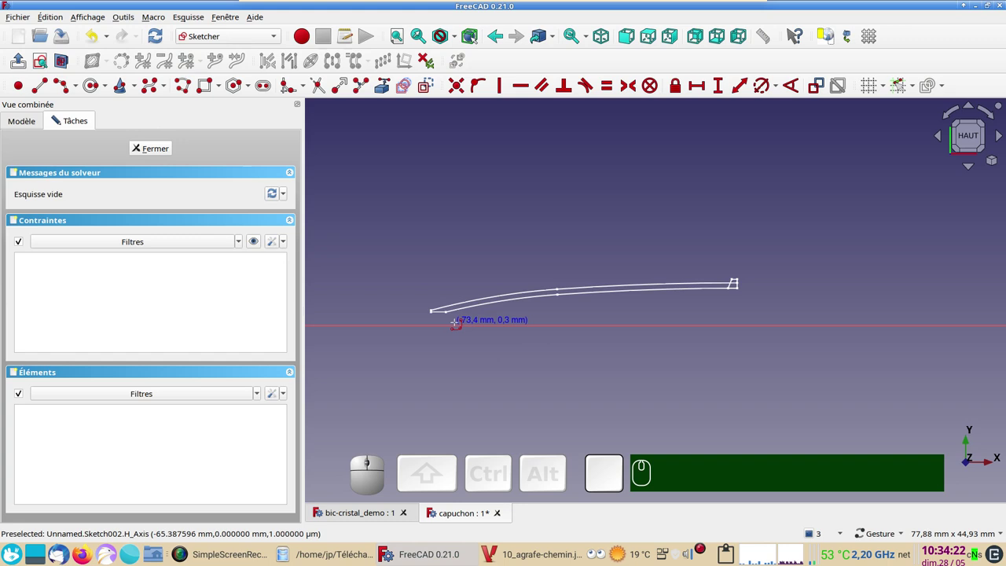
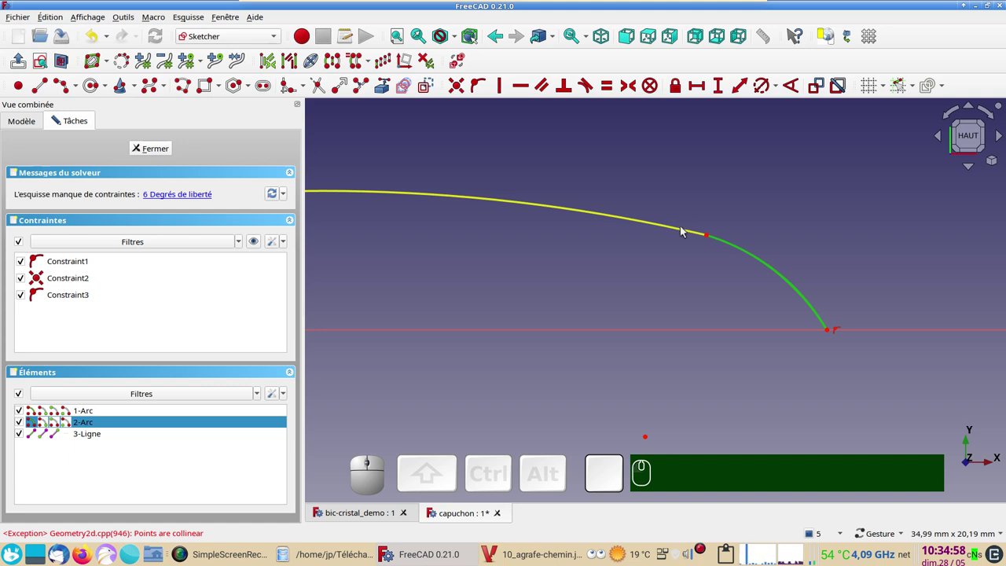
{"action": "left_click", "coordinate": [685, 233]}
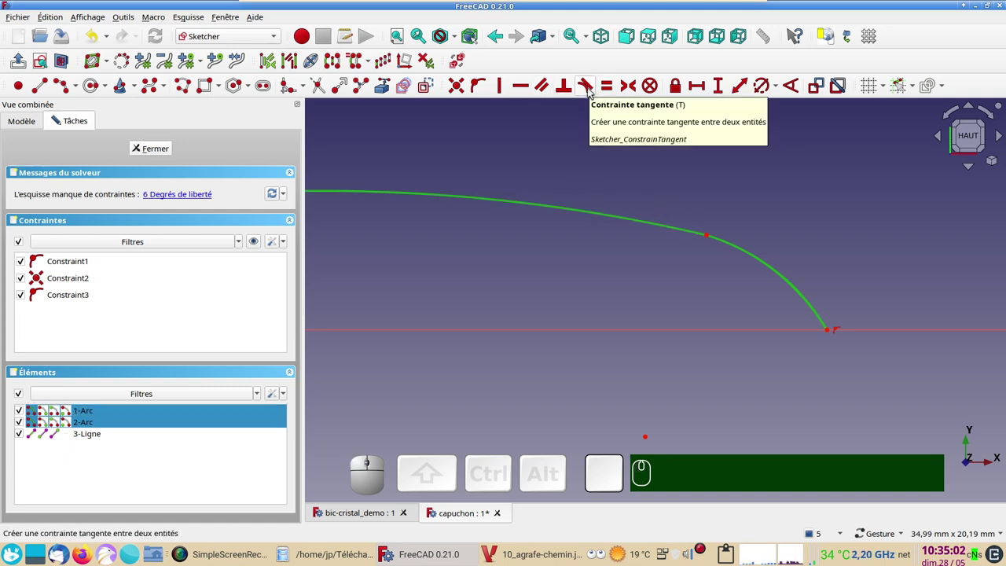
{"action": "left_click", "coordinate": [593, 93]}
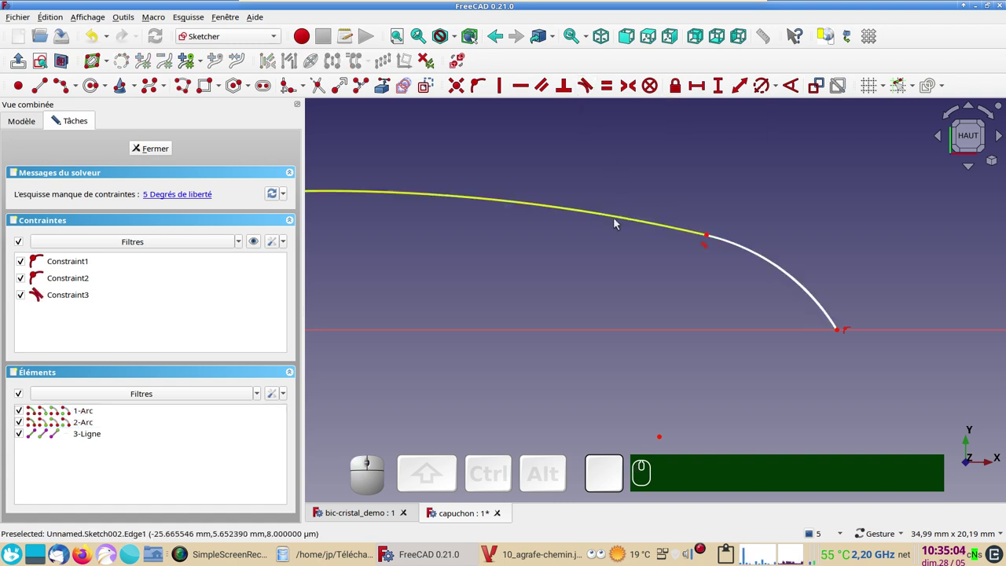
{"action": "left_click", "coordinate": [777, 268]}
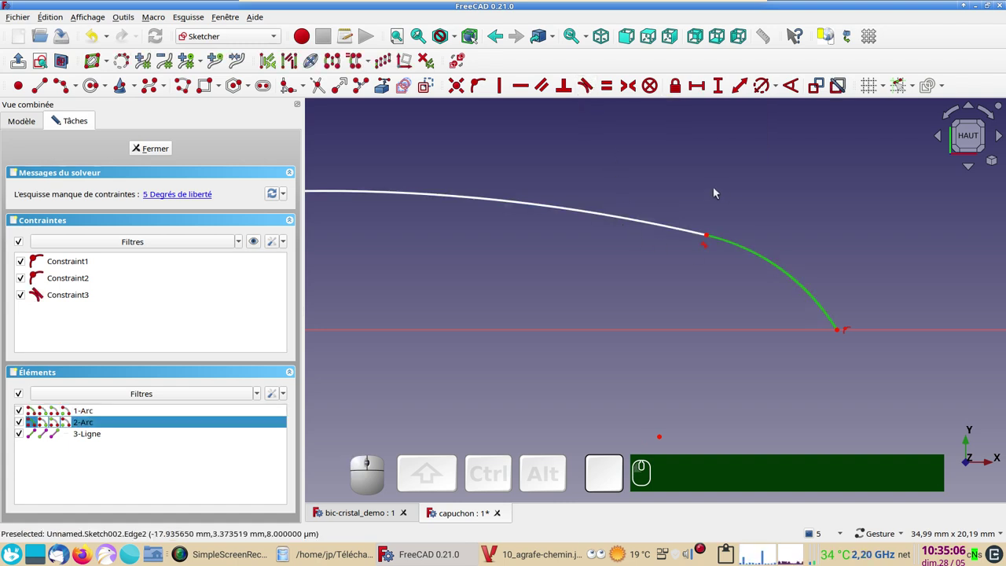
{"action": "key", "text": "r"}
{"action": "key", "text": "KP_3"}
{"action": "key", "text": "KP_Decimal"}
{"action": "key", "text": "KP_3"}
{"action": "key", "text": "KP_Enter"}
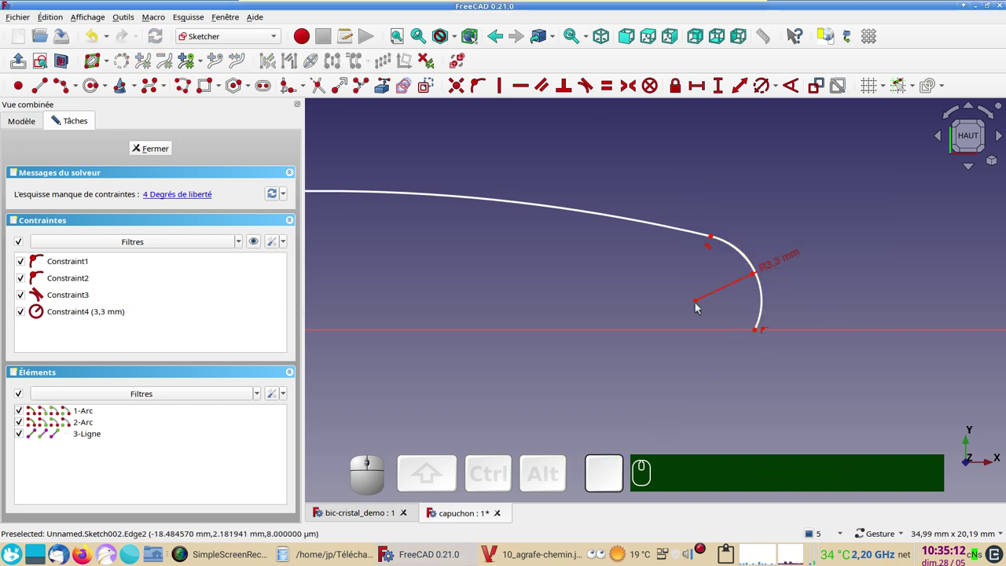
Put the small arc's centre on the horizontal axis and set its end -17 mm from the origin.
{"action": "left_click", "coordinate": [698, 304]}
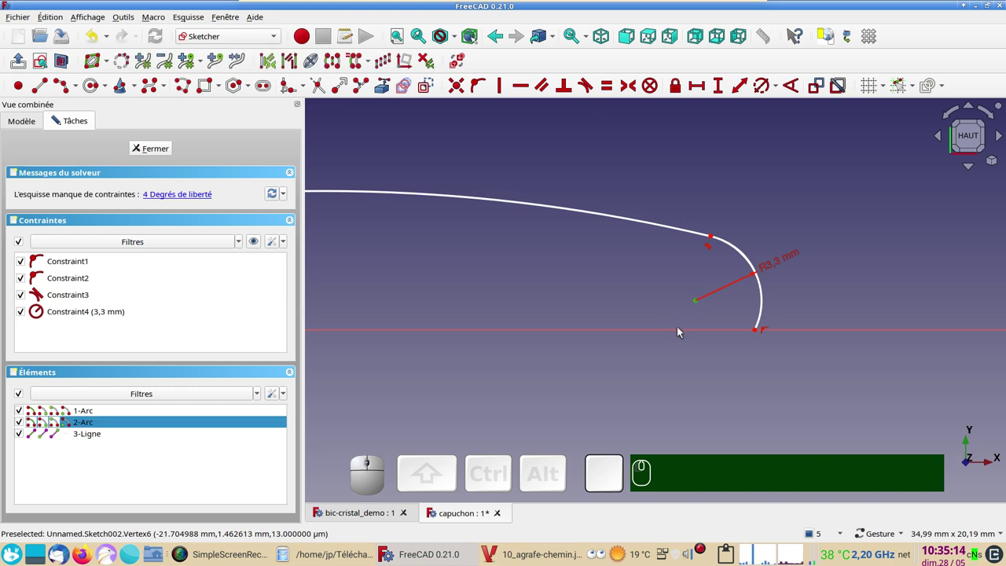
{"action": "left_click", "coordinate": [683, 332]}
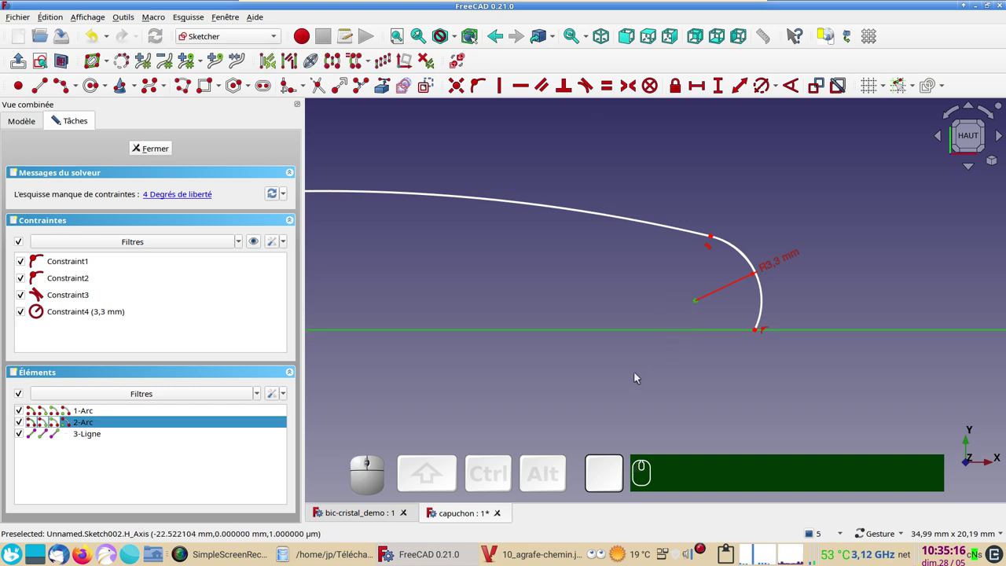
{"action": "key", "text": "o"}
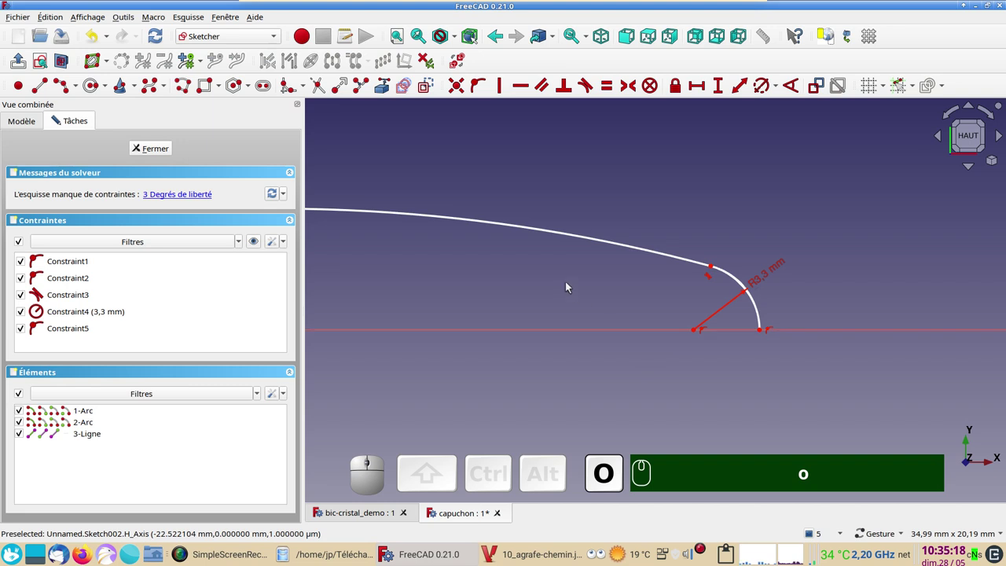
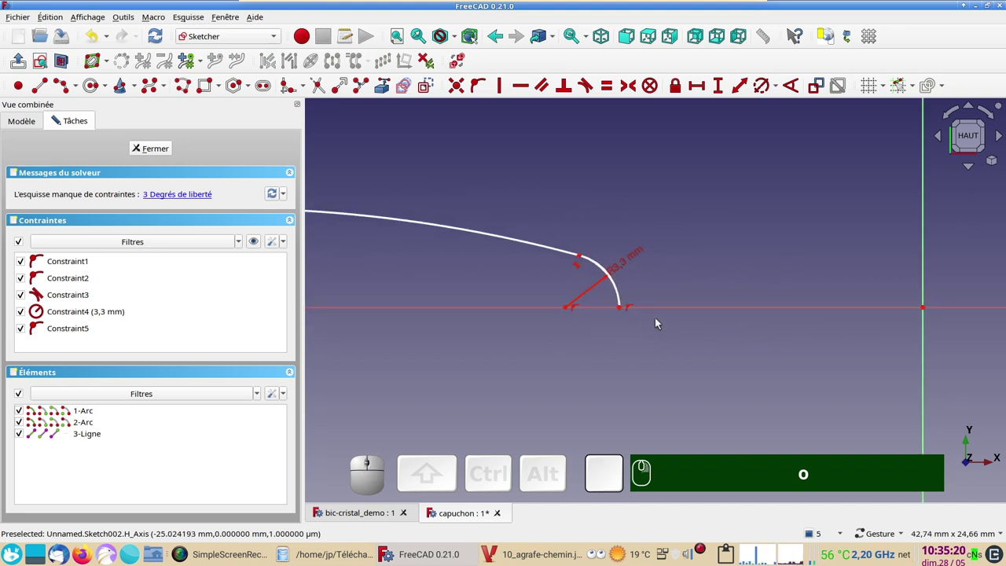
{"action": "left_click", "coordinate": [625, 310]}
{"action": "left_click", "coordinate": [703, 84]}
{"action": "key", "text": "KP_Subtract"}
{"action": "key", "text": "KP_1"}
{"action": "key", "text": "KP_7"}
{"action": "key", "text": "Return"}
Reshape the long arc toward the pen tip and adjust its free end.
{"action": "scroll", "scroll_direction": "down", "scroll_amount": 3}
{"action": "left_click_drag", "start_coordinate": [448, 281], "coordinate": [594, 300]}
{"action": "scroll", "scroll_direction": "up", "scroll_amount": 3}
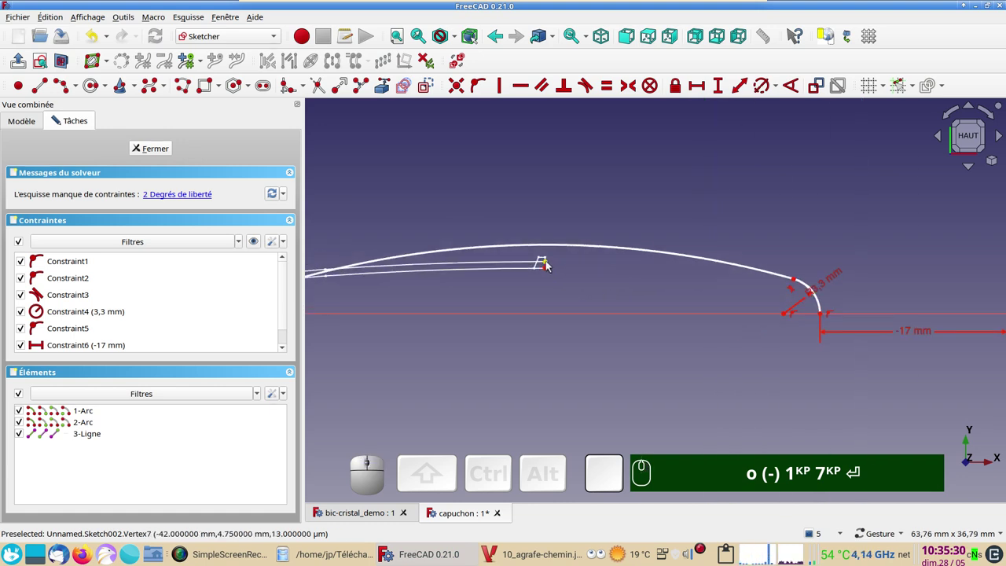
{"action": "left_click", "coordinate": [552, 263]}
{"action": "type", "text": "o (-) 1ᴷᴾ 7ᴷᴾ ⏎"}
{"action": "left_click", "coordinate": [575, 245]}
{"action": "type", "text": "o"}
{"action": "left_click_drag", "start_coordinate": [451, 292], "coordinate": [586, 320]}
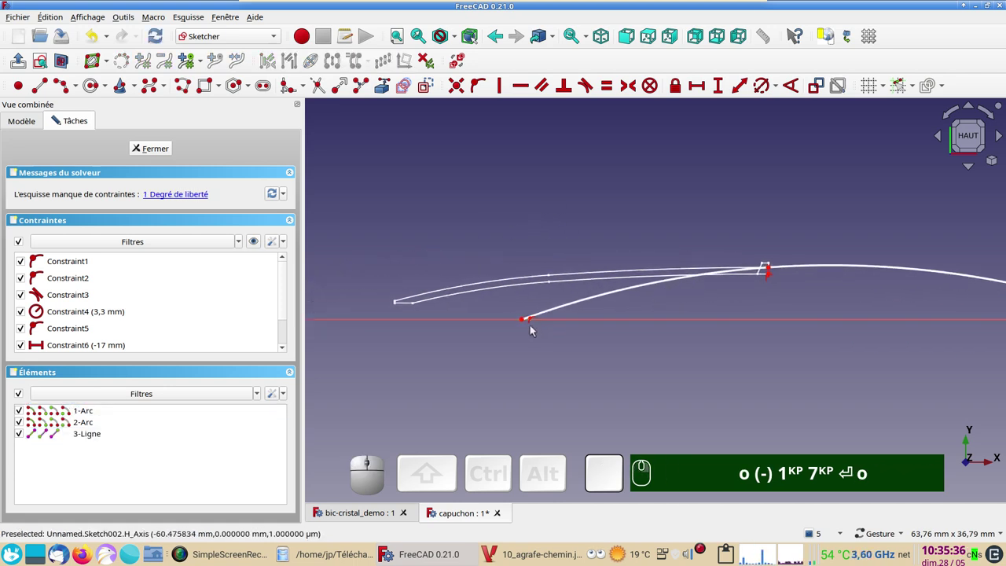
{"action": "left_click_drag", "start_coordinate": [526, 318], "coordinate": [649, 377]}
{"action": "left_click_drag", "start_coordinate": [654, 382], "coordinate": [581, 309]}
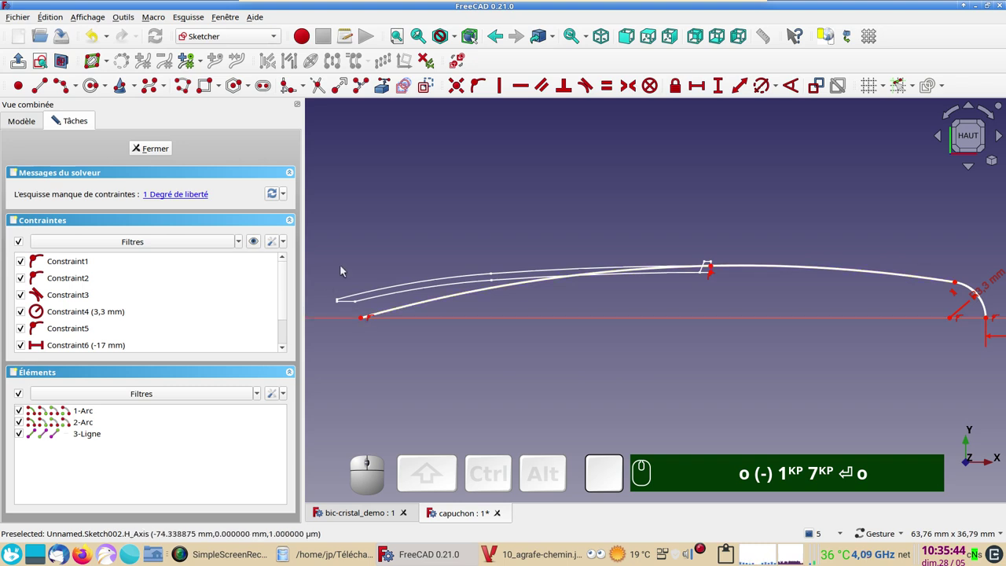
{"action": "left_click", "coordinate": [386, 83]}
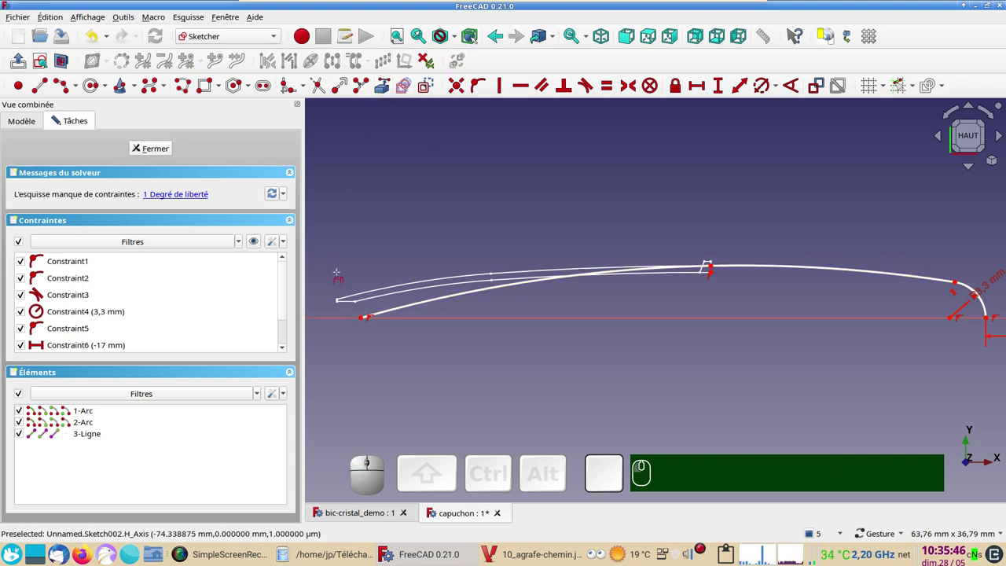
{"action": "scroll", "scroll_direction": "up", "scroll_amount": 3}
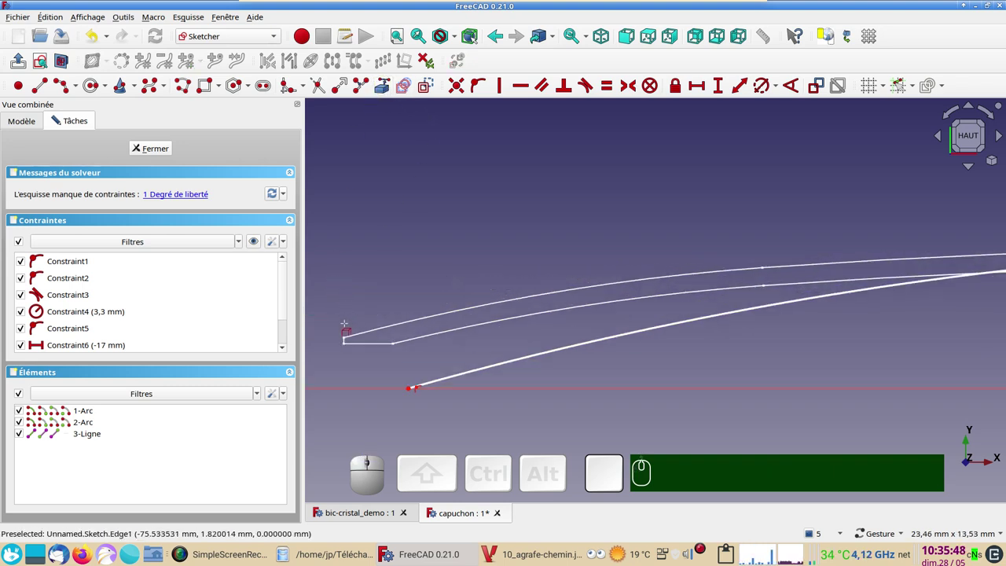
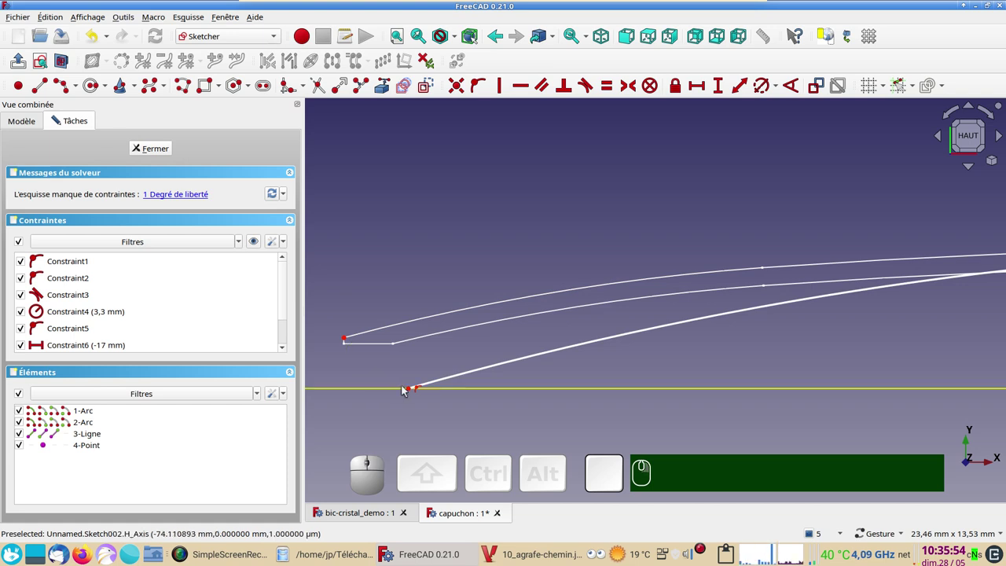
Set a 2.1 mm vertical distance from the pen body reference to the long arc's end, fully constraining the sketch.
{"action": "left_click", "coordinate": [413, 391]}
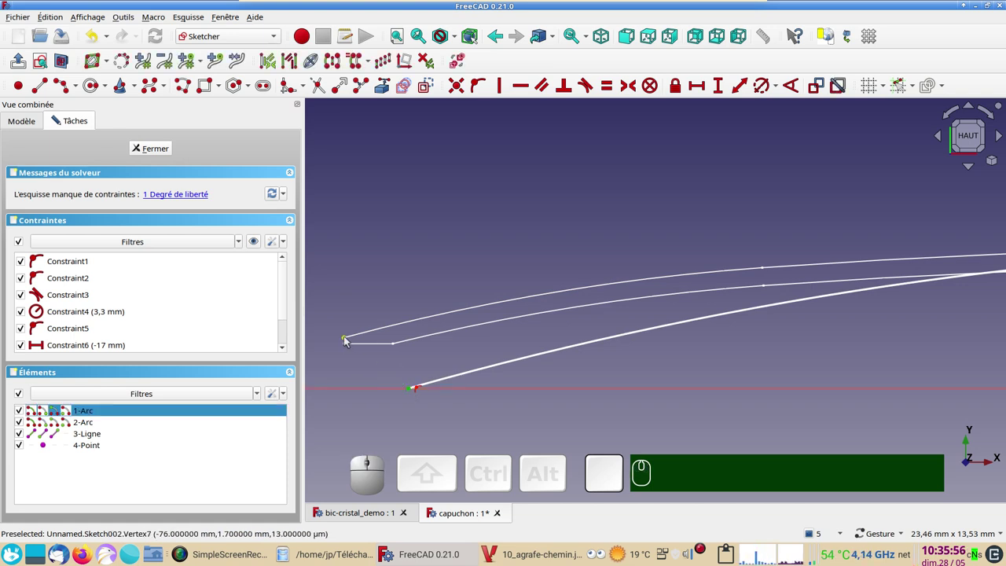
{"action": "left_click", "coordinate": [350, 340]}
{"action": "key", "text": "l"}
{"action": "key", "text": "KP_2"}
{"action": "key", "text": "KP_Decimal"}
{"action": "key", "text": "KP_1"}
{"action": "key", "text": "KP_Enter"}
{"action": "scroll", "scroll_direction": "down", "scroll_amount": 3}
{"action": "right_click", "coordinate": [651, 396]}
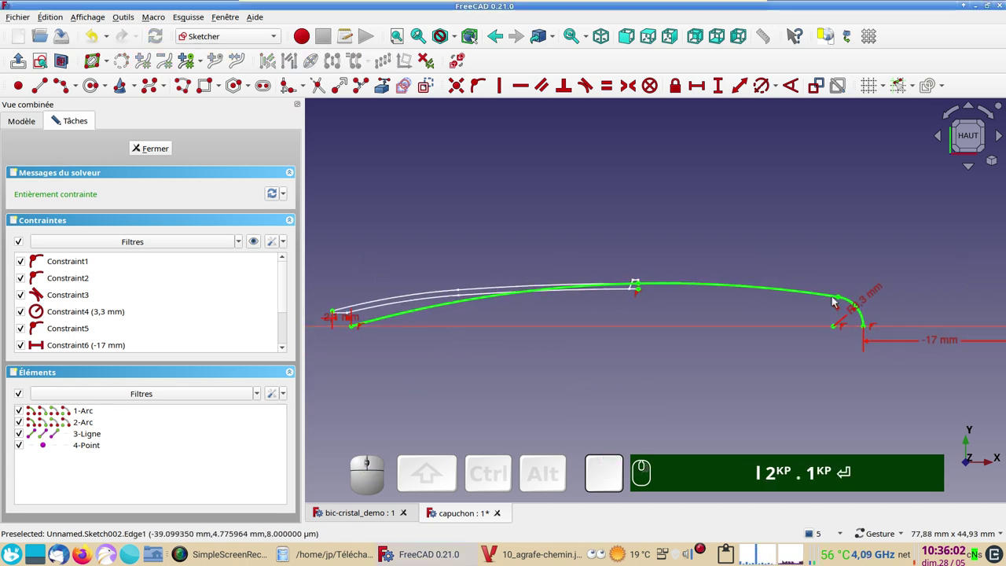
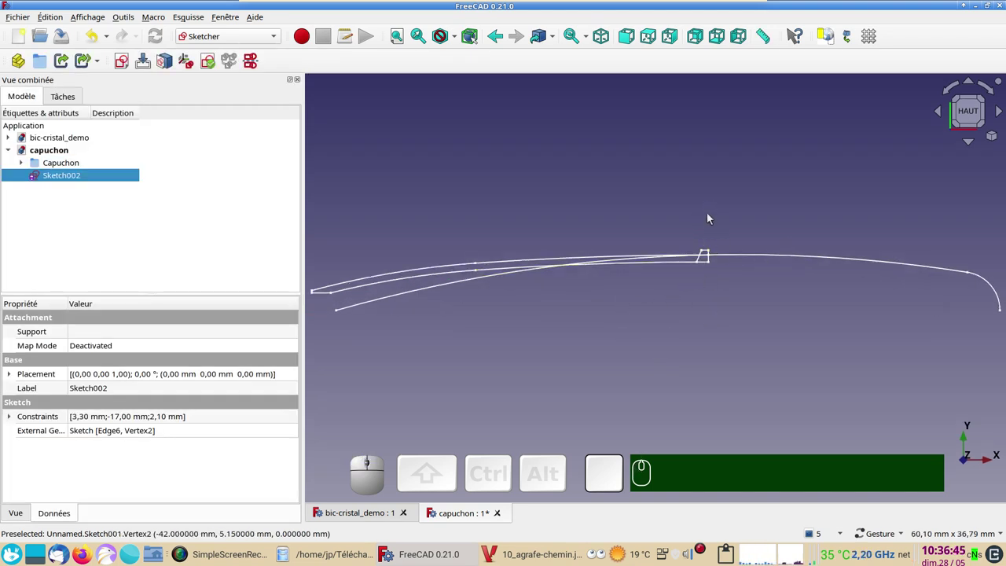
Orbit the view to inspect the closed clip profile Sketch002 in the capuchon model.
{"action": "scroll", "scroll_direction": "down", "scroll_amount": 3}
{"action": "left_click_drag", "start_coordinate": [776, 342], "coordinate": [551, 244]}
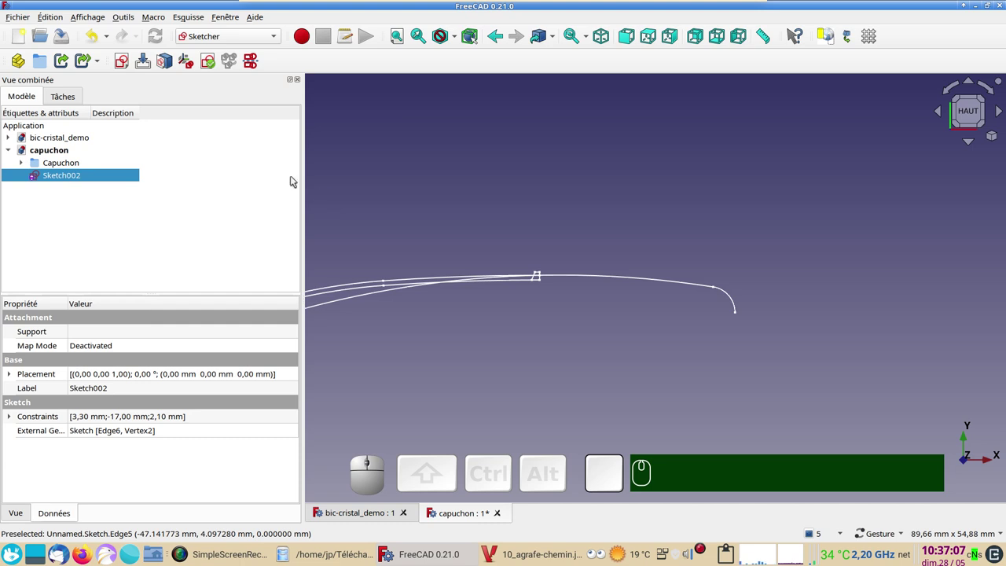
Create a new sketch on the YZ plane in the capuchon document.
{"action": "left_click", "coordinate": [362, 152]}
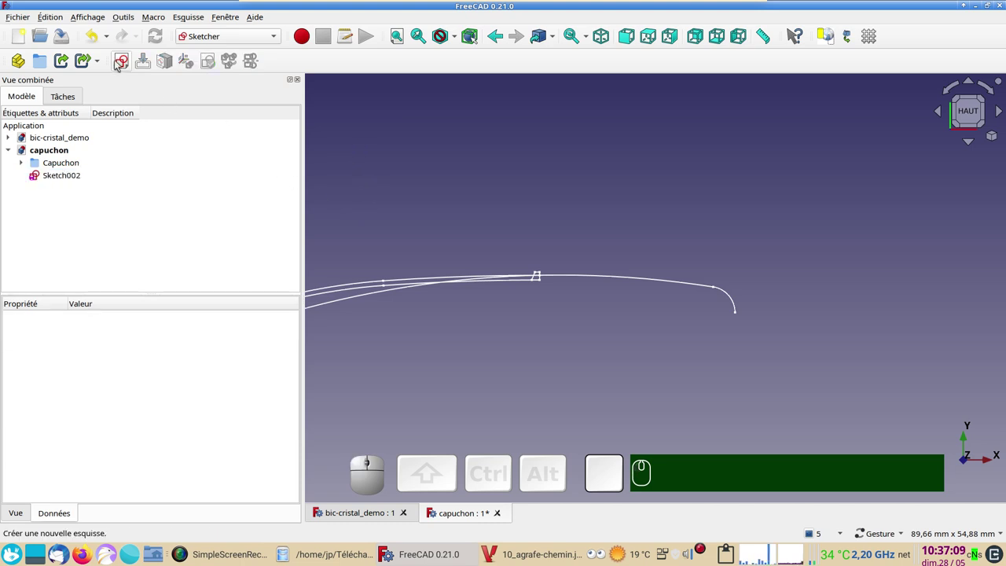
{"action": "left_click", "coordinate": [118, 65]}
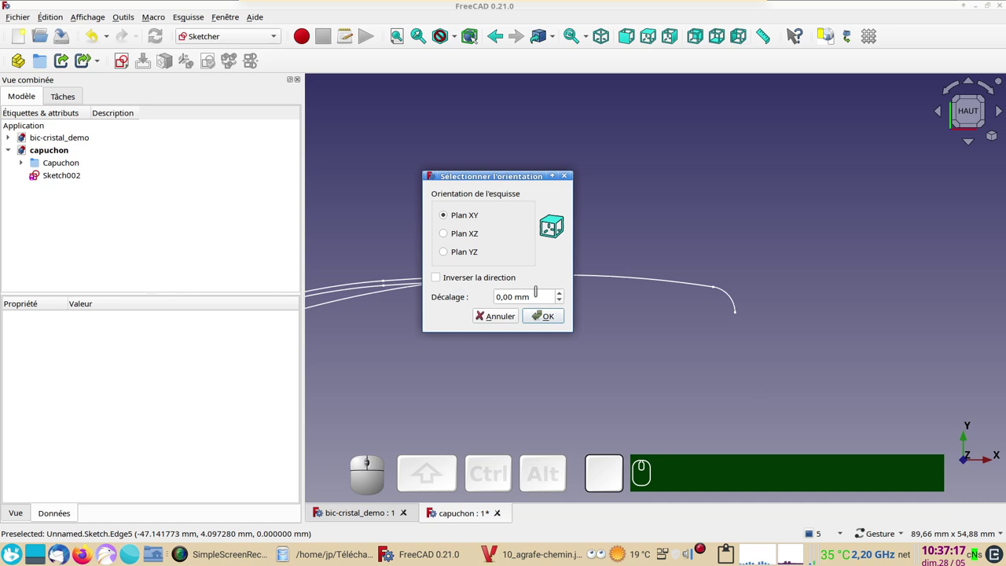
{"action": "left_click", "coordinate": [475, 257]}
{"action": "left_click", "coordinate": [535, 319]}
Rotate and pan the view to reveal the clip path's end for reference.
{"action": "scroll", "scroll_direction": "up", "scroll_amount": 3}
{"action": "left_click_drag", "start_coordinate": [588, 338], "coordinate": [458, 376]}
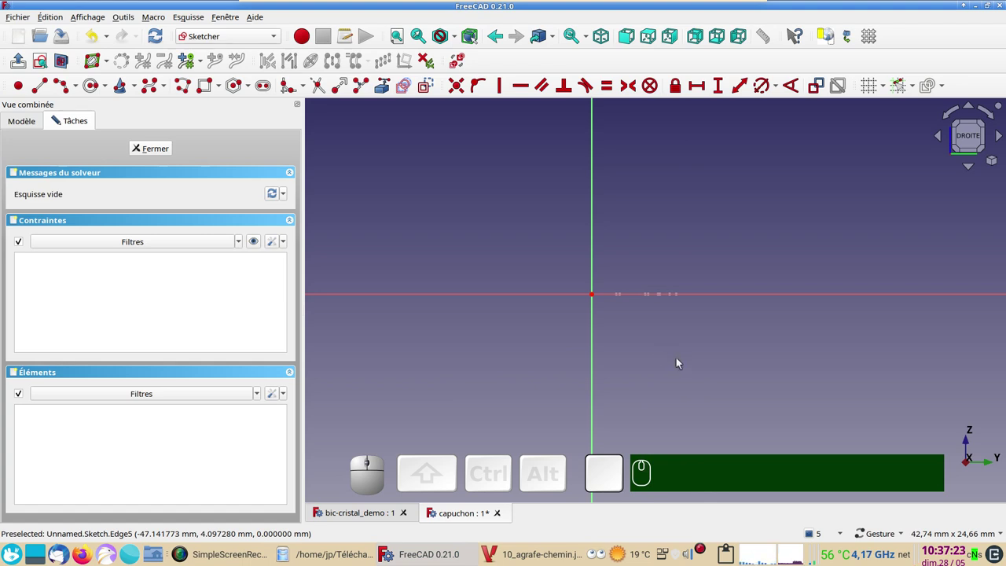
{"action": "left_click_drag", "start_coordinate": [671, 331], "coordinate": [683, 308]}
{"action": "scroll", "scroll_direction": "up", "scroll_amount": 3}
{"action": "left_click_drag", "start_coordinate": [688, 286], "coordinate": [673, 394]}
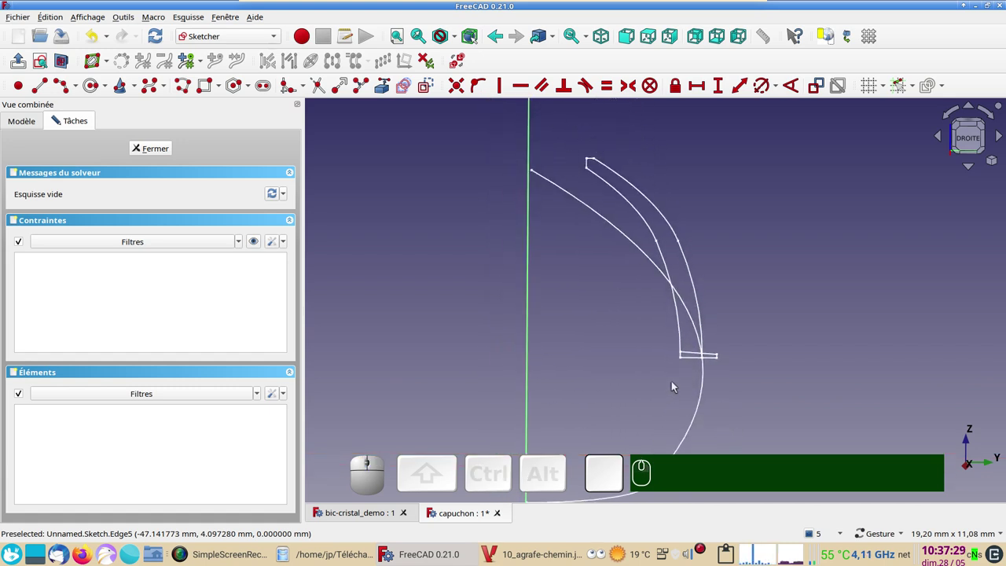
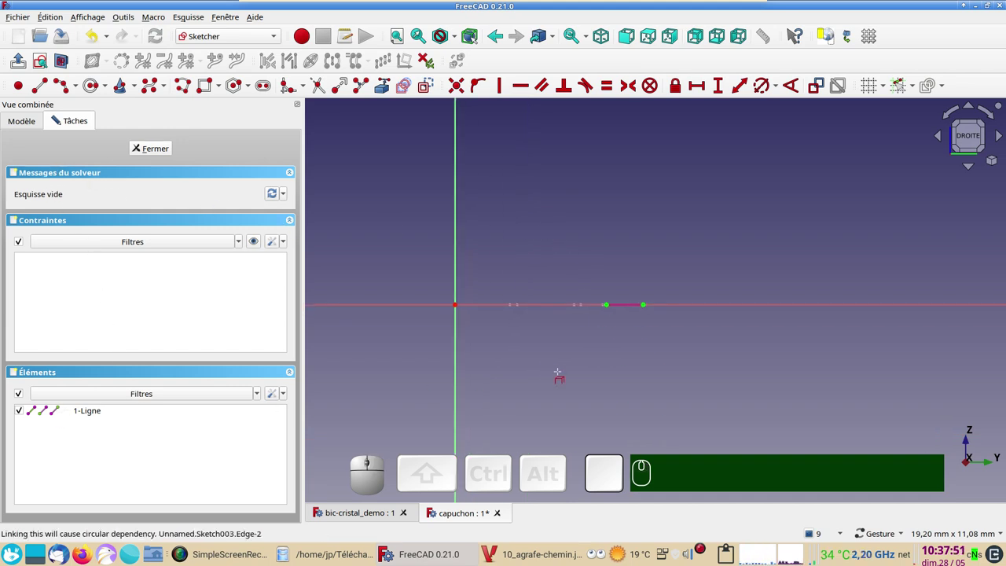
Give the half-disc's straight side a 5 mm length.
{"action": "scroll", "scroll_direction": "down", "scroll_amount": 3}
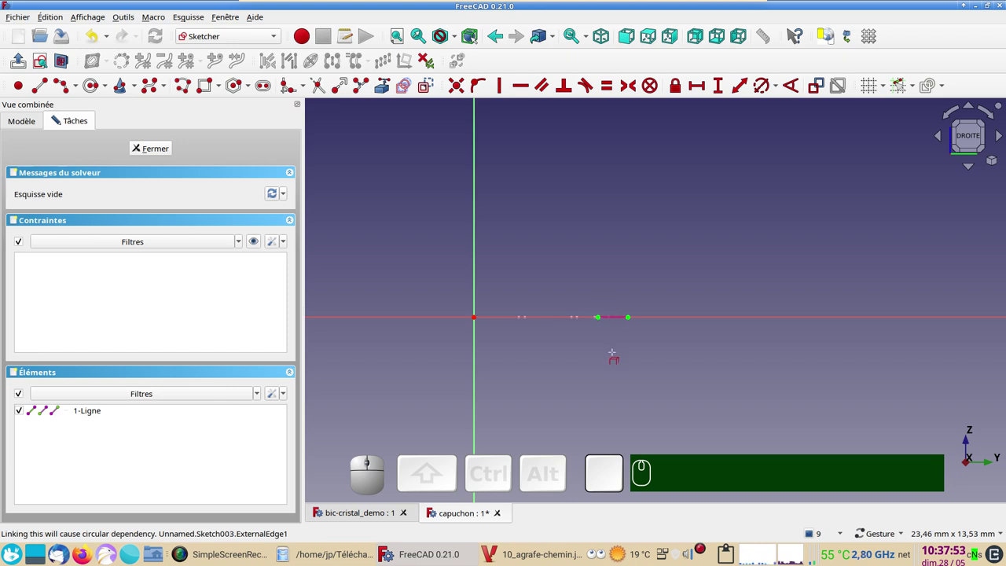
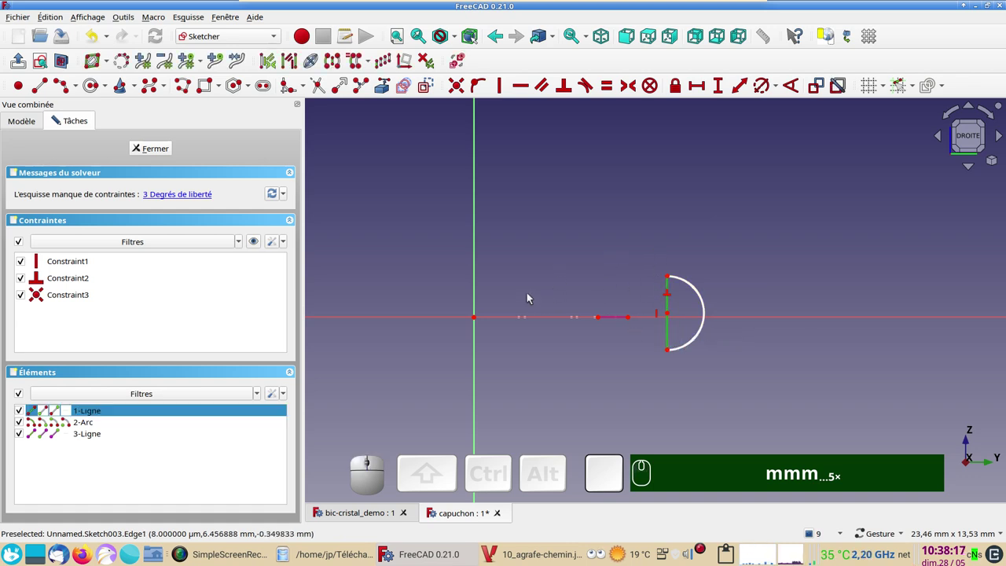
{"action": "key", "text": "i"}
{"action": "key", "text": "KP_2"}
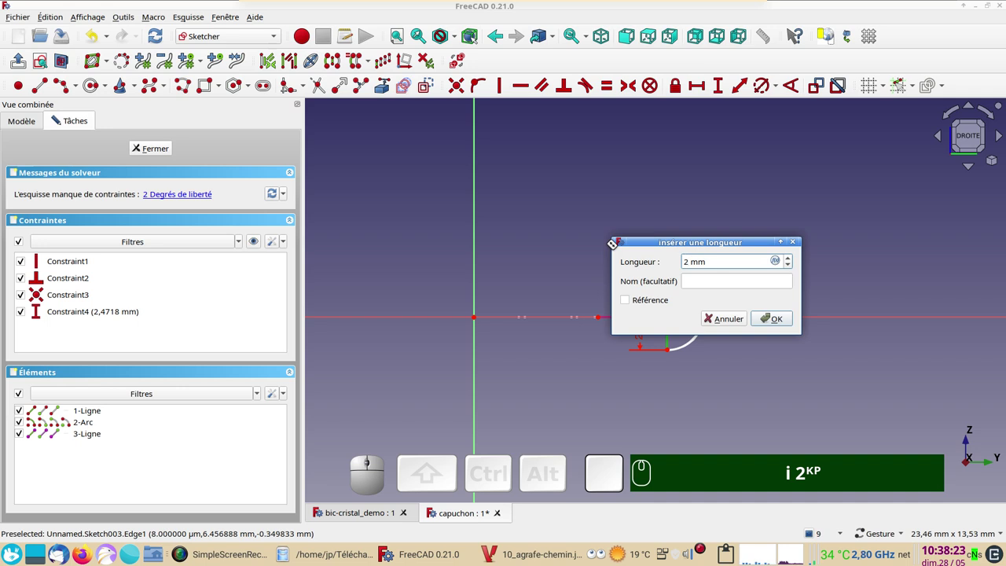
{"action": "key", "text": "BackSpace"}
{"action": "key", "text": "KP_5"}
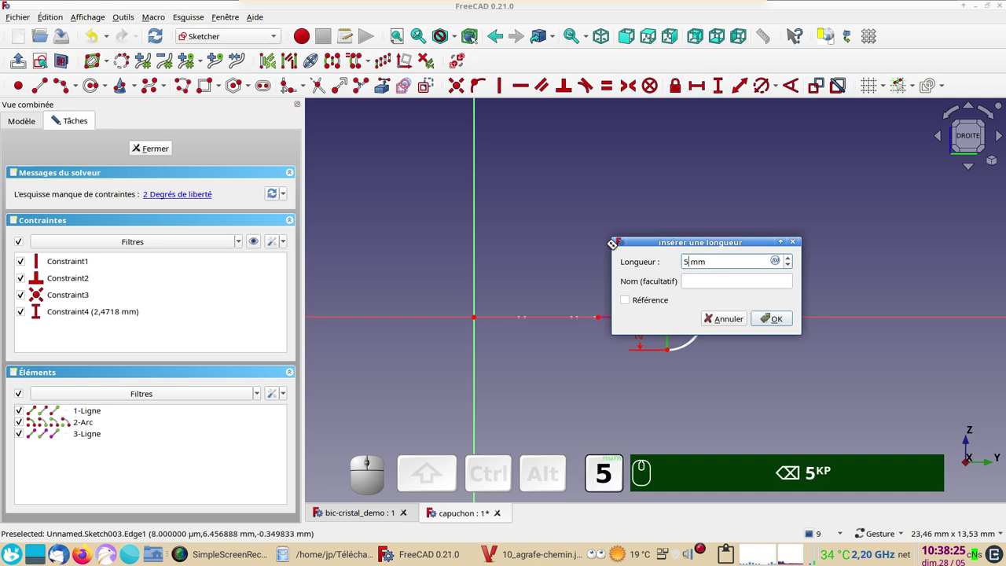
{"action": "key", "text": "Return"}
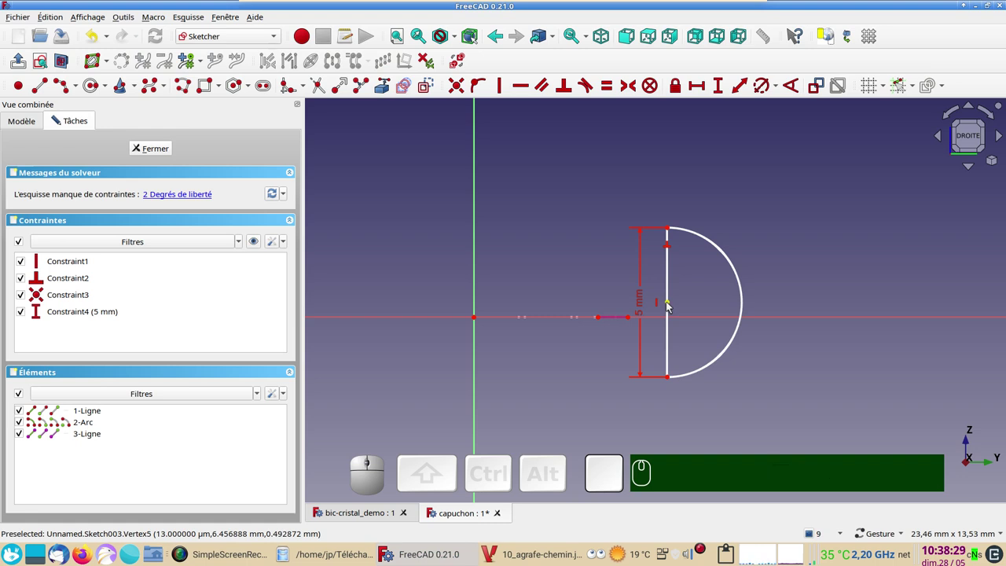
Place the arc's centre on the sketch's horizontal axis.
{"action": "left_click", "coordinate": [672, 305]}
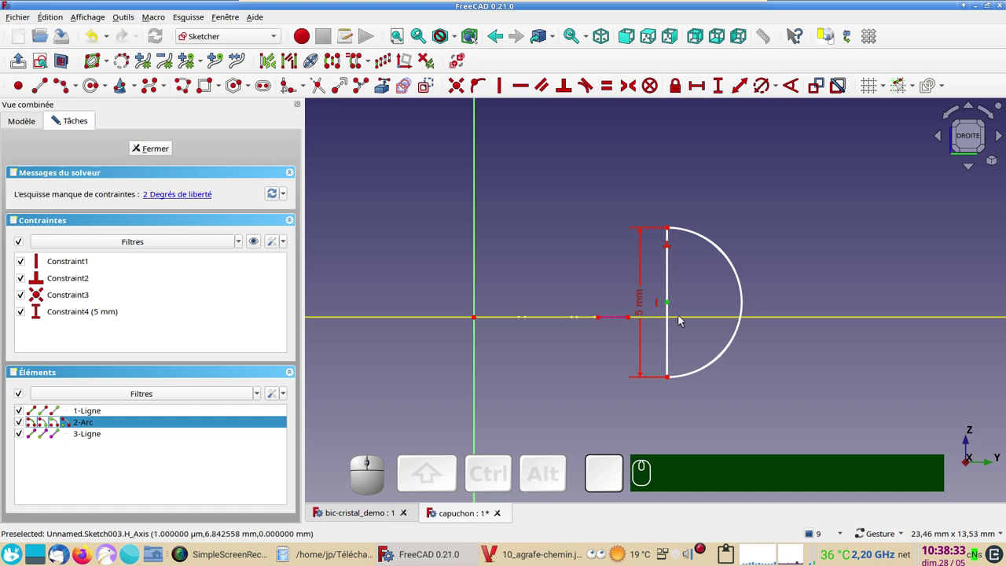
{"action": "left_click", "coordinate": [685, 318]}
{"action": "key", "text": "o"}
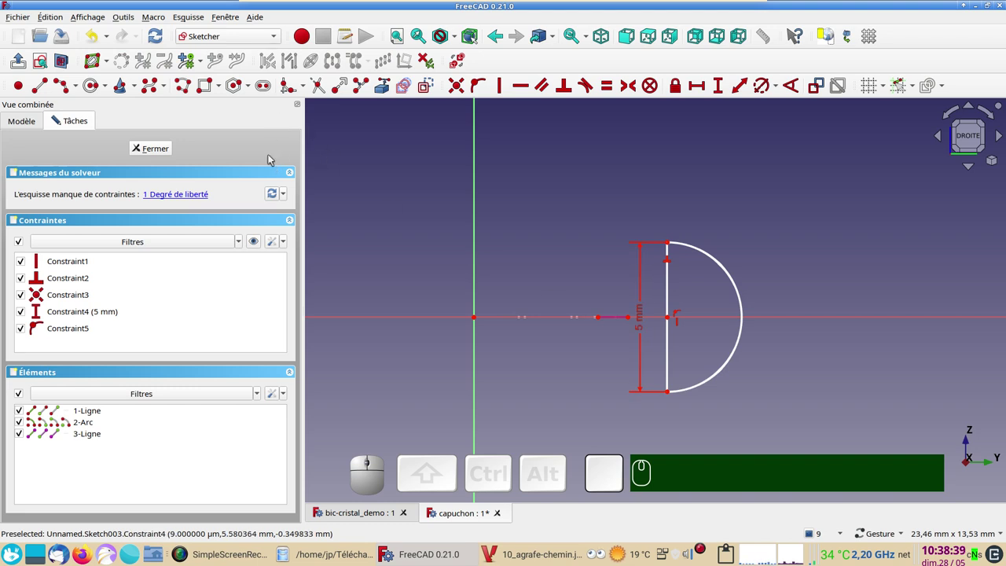
Drag the half-disc farther right and link a path edge as external reference geometry.
{"action": "left_click_drag", "start_coordinate": [673, 336], "coordinate": [537, 104]}
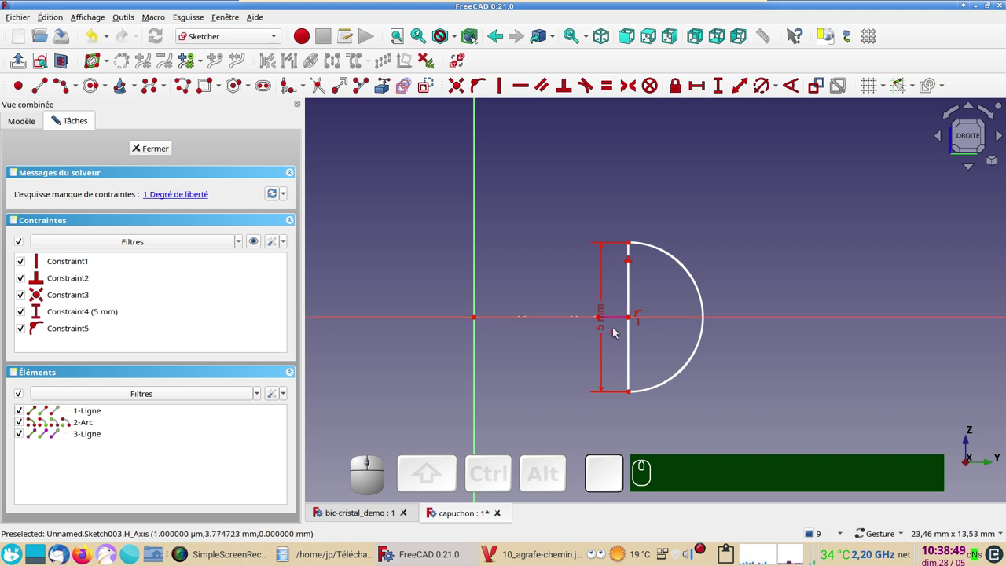
{"action": "left_click_drag", "start_coordinate": [633, 342], "coordinate": [593, 318]}
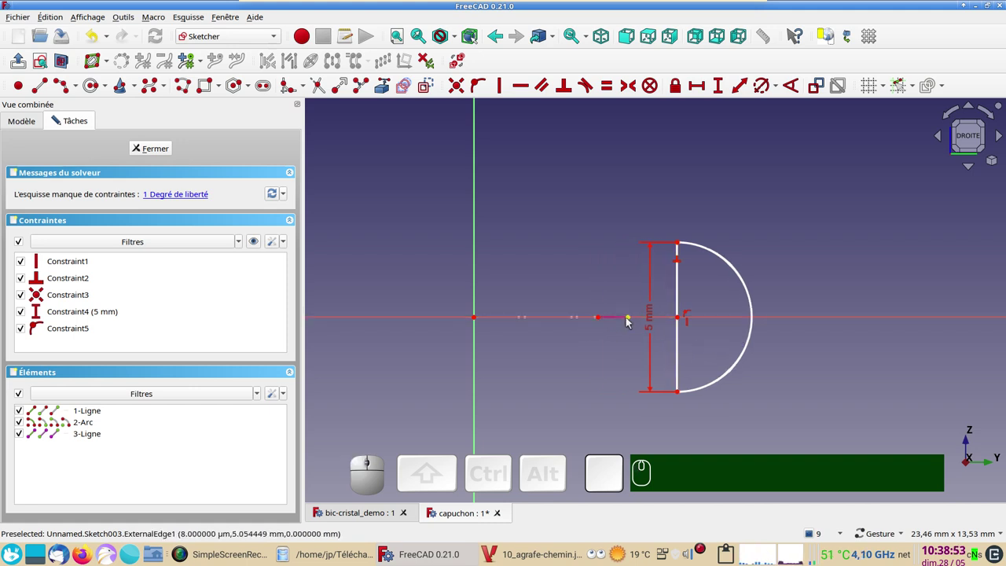
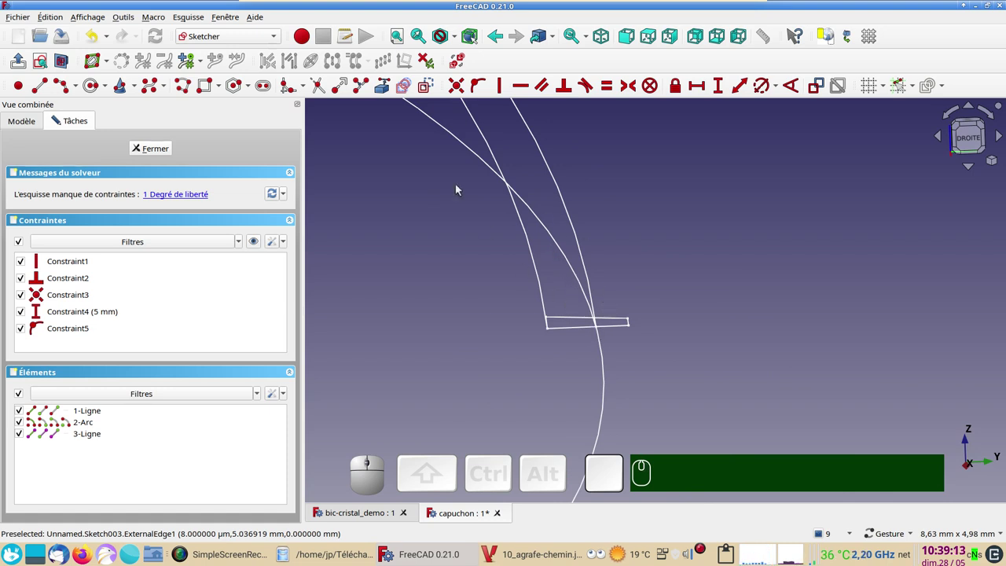
{"action": "left_click", "coordinate": [390, 94]}
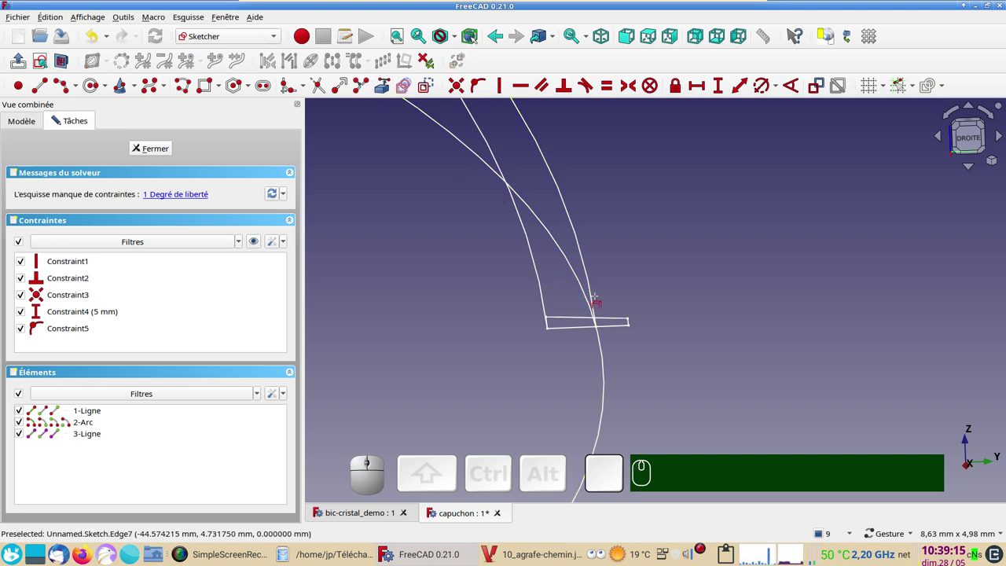
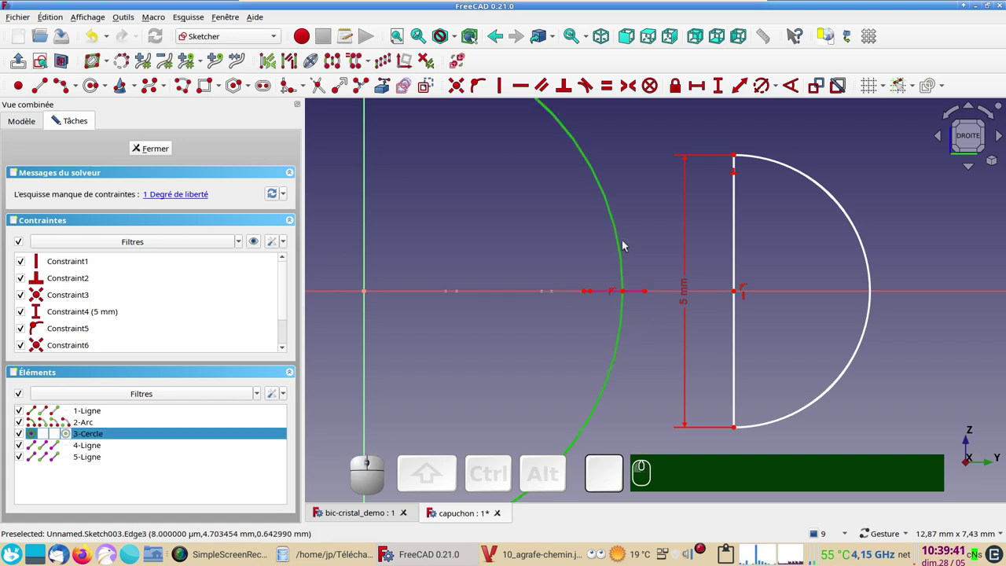
Cancel the redundant diameter dimension on the reference circle.
{"action": "key", "text": "r"}
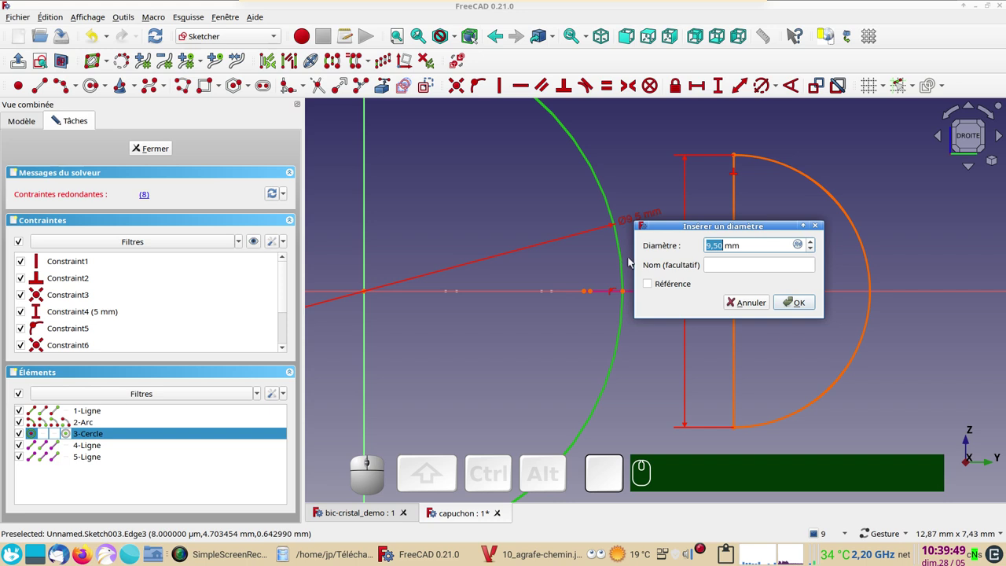
{"action": "key", "text": "Escape"}
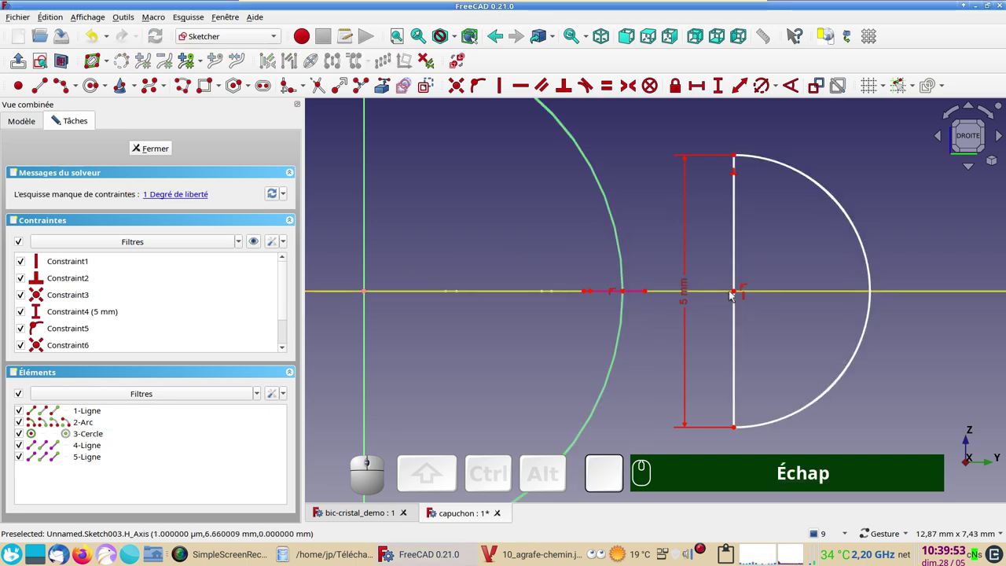
{"action": "left_click", "coordinate": [736, 292]}
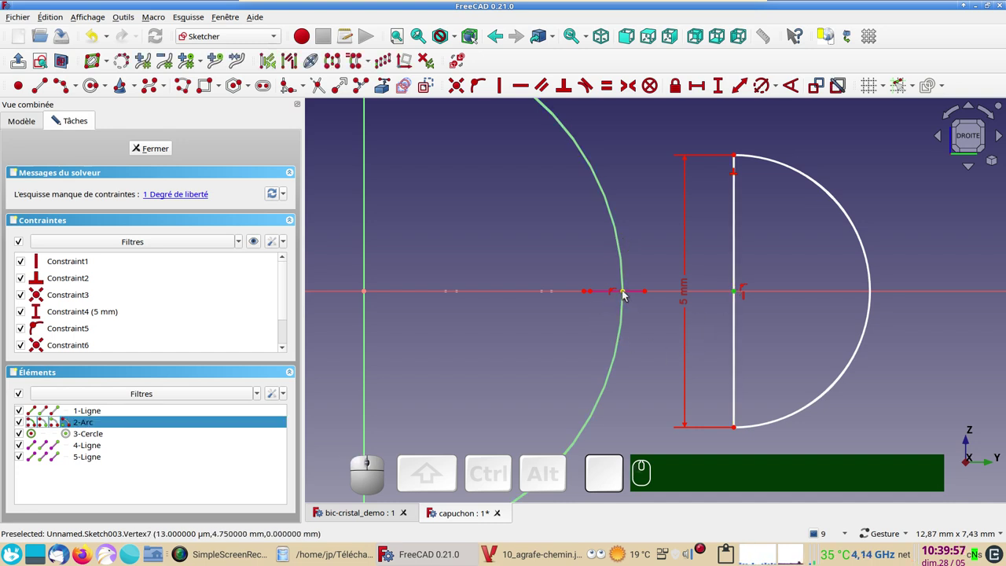
{"action": "left_click", "coordinate": [657, 210]}
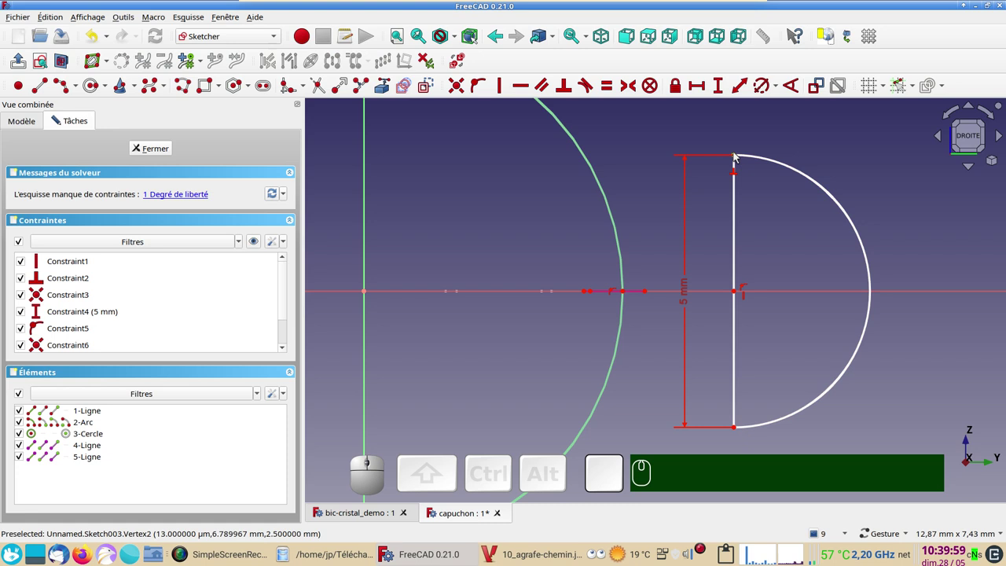
Rest the straight side's top end on the large circle, fully constraining the half-disc.
{"action": "left_click", "coordinate": [740, 155]}
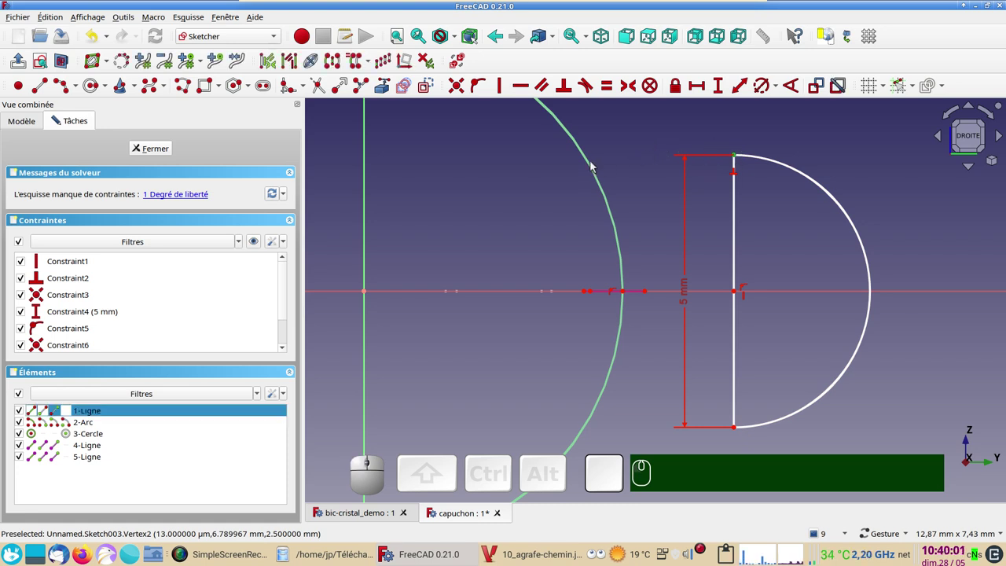
{"action": "left_click", "coordinate": [592, 163]}
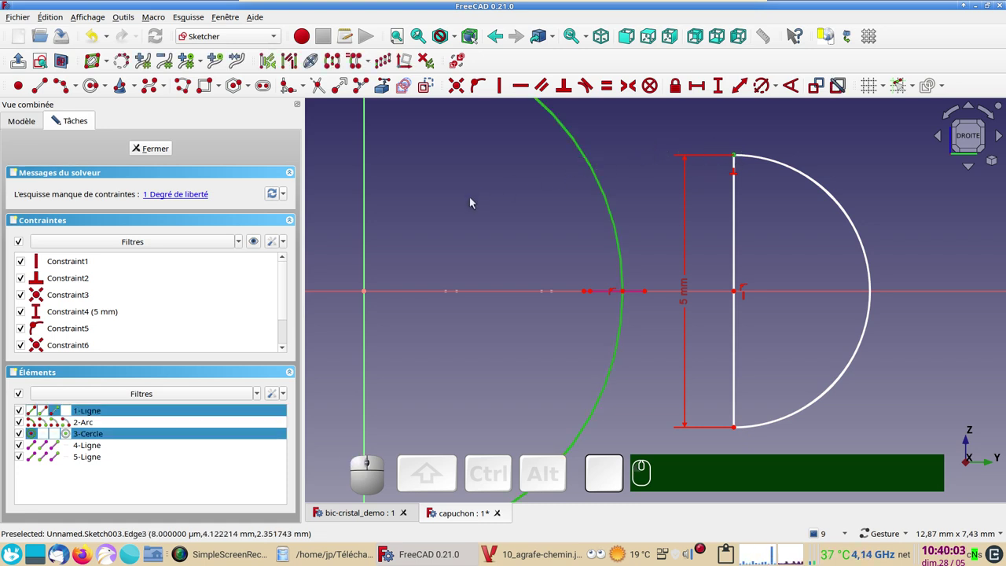
{"action": "key", "text": "o"}
{"action": "scroll", "scroll_direction": "down", "scroll_amount": 3}
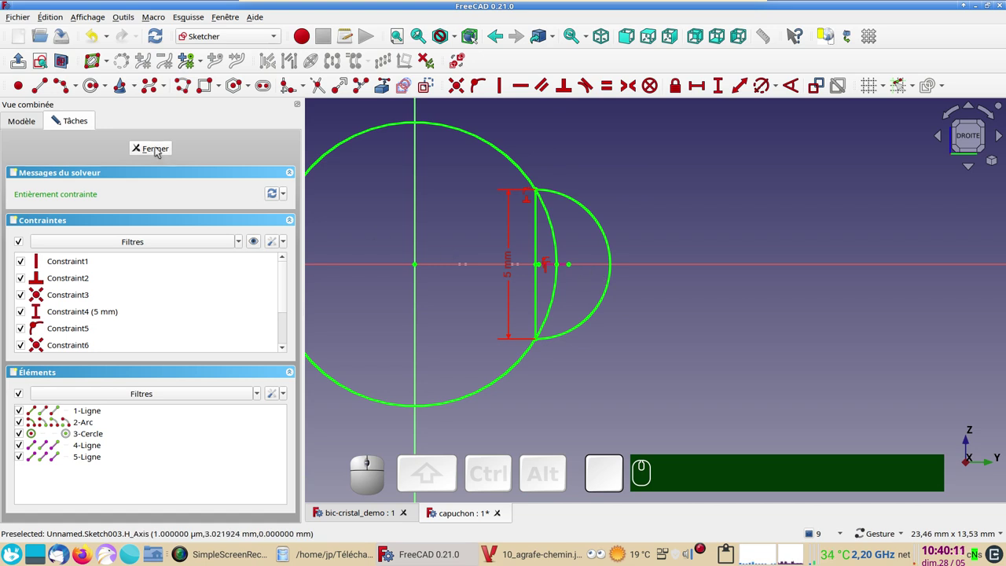
{"action": "left_click", "coordinate": [157, 149]}
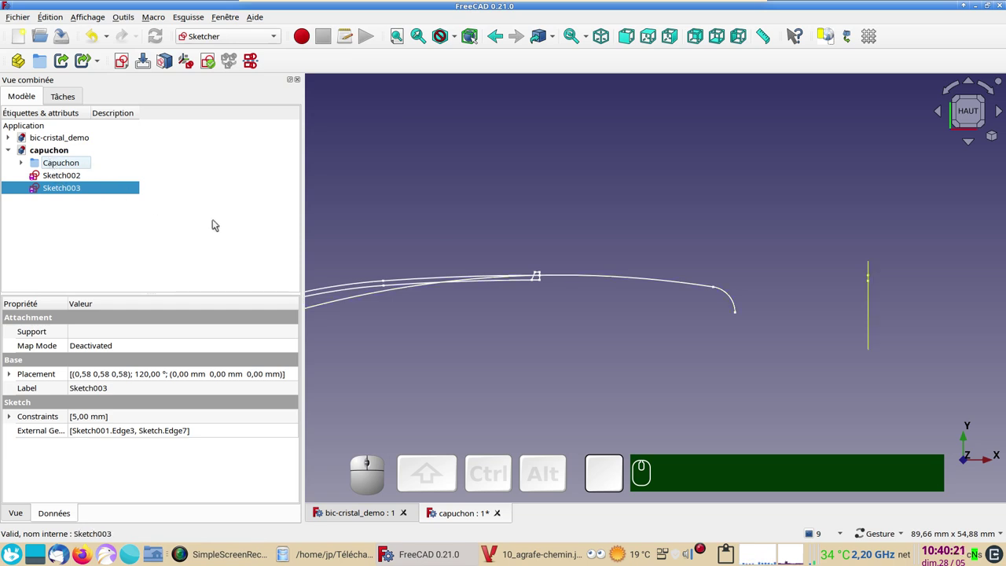
{"action": "type", "text": "a"}
{"action": "type", "text": "c"}
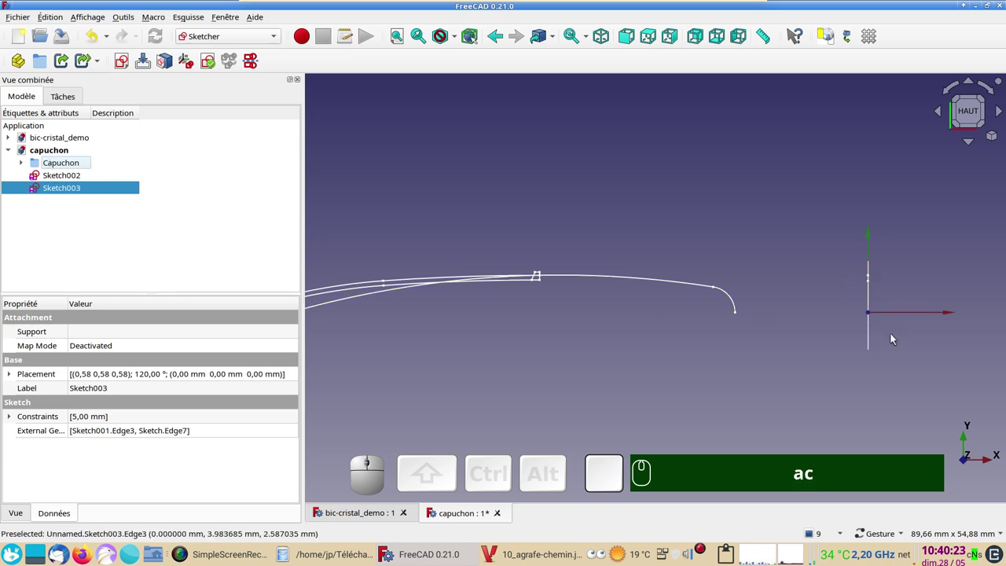
{"action": "type", "text": "ac"}
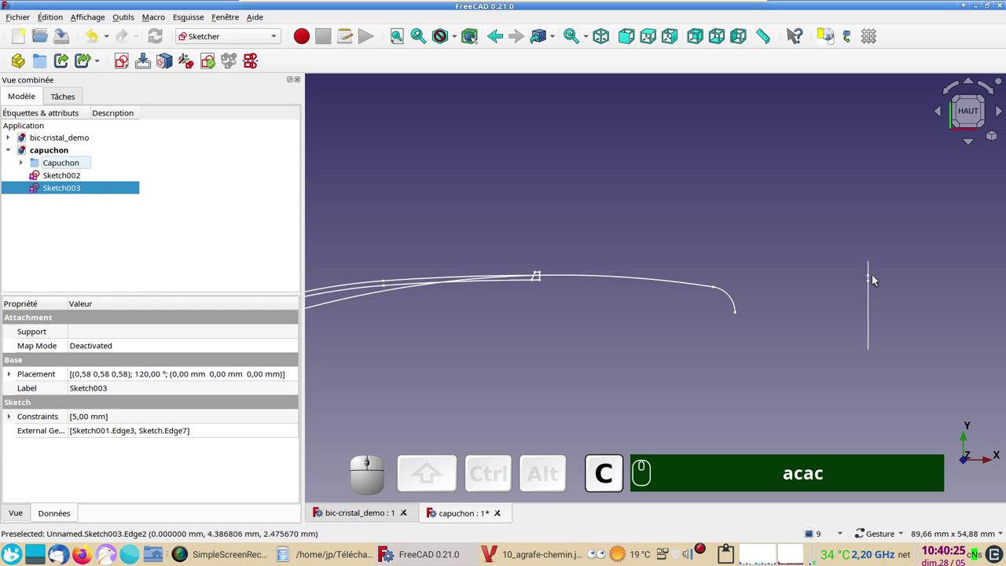
{"action": "left_click", "coordinate": [875, 275]}
{"action": "left_click", "coordinate": [525, 559]}
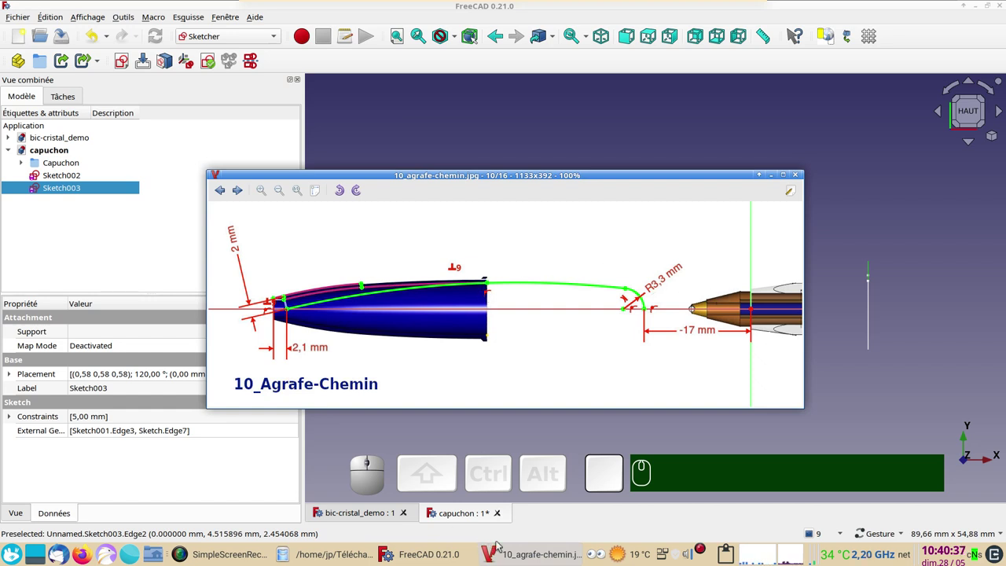
{"action": "left_click", "coordinate": [388, 517]}
{"action": "left_click", "coordinate": [465, 522]}
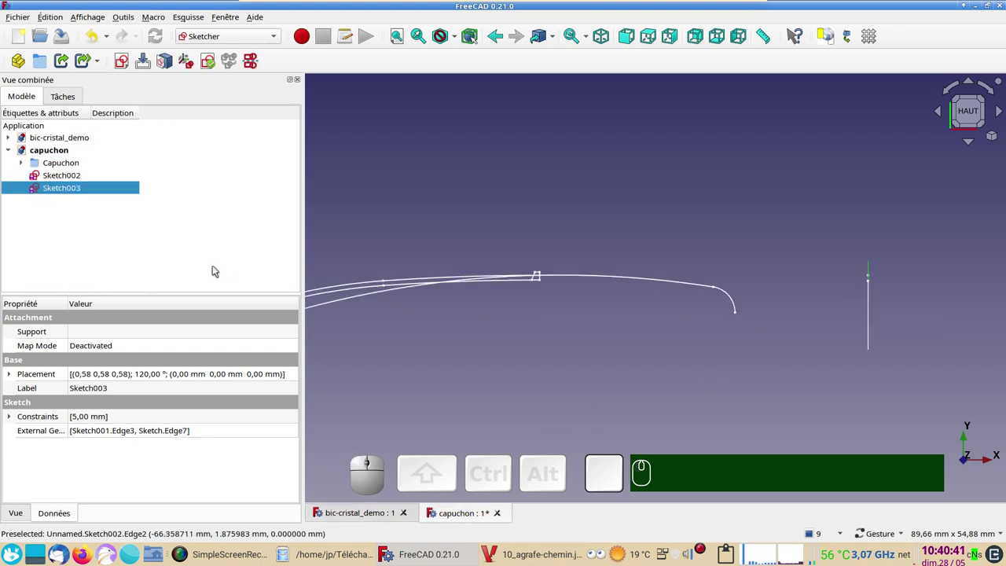
{"action": "left_click", "coordinate": [108, 192]}
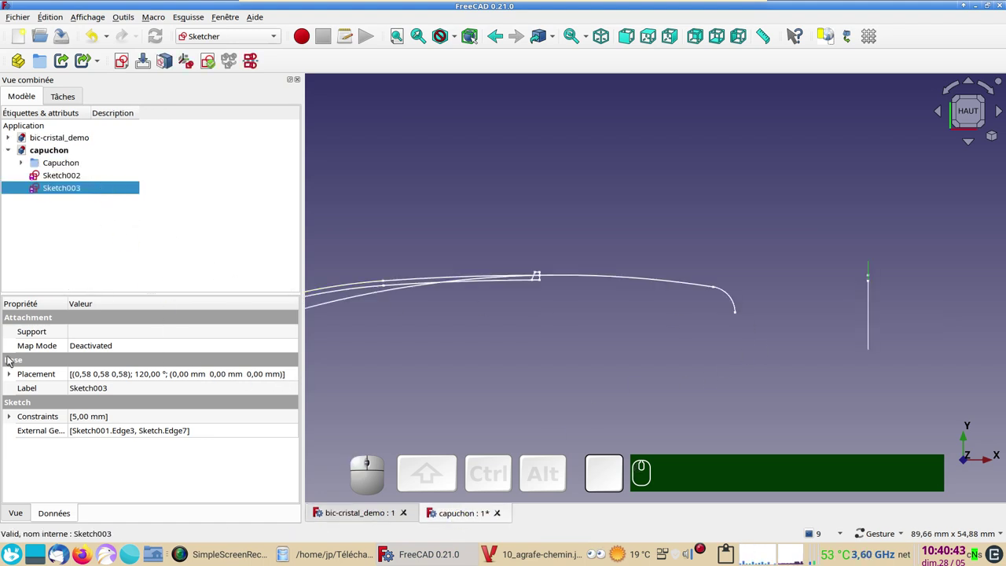
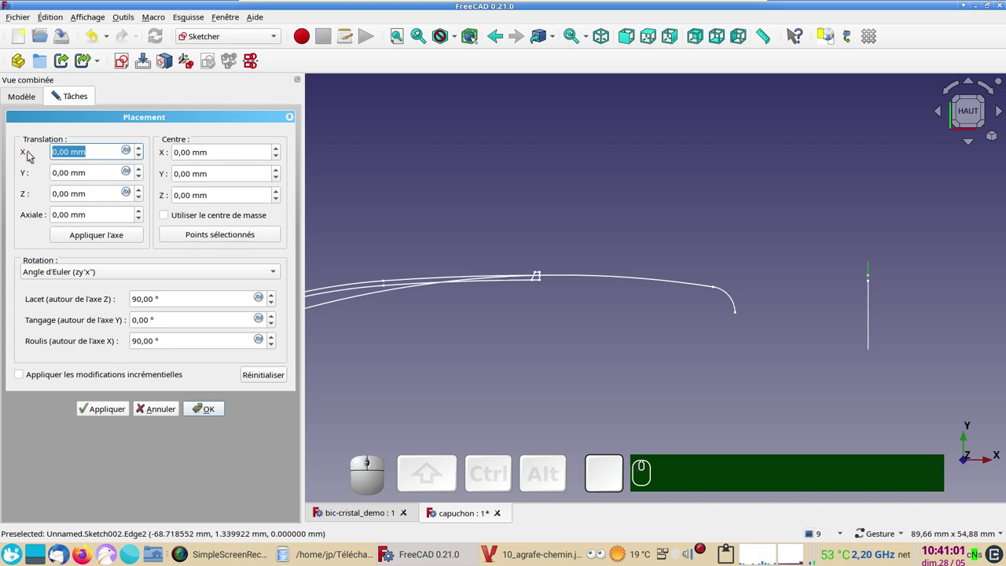
Set Sketch003's placement translation X to -42 mm and apply it.
{"action": "key", "text": "KP_Subtract"}
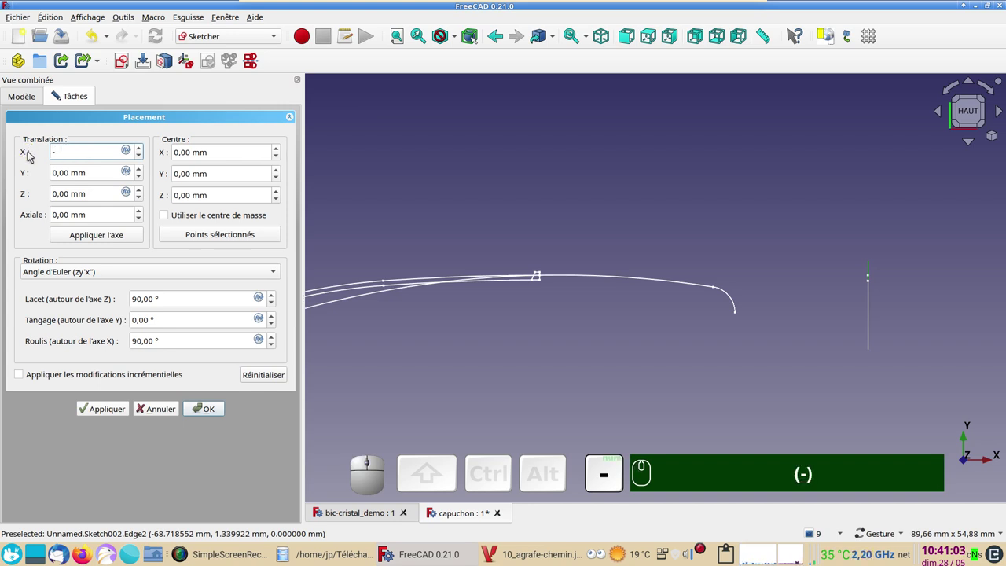
{"action": "key", "text": "KP_4"}
{"action": "key", "text": "KP_2"}
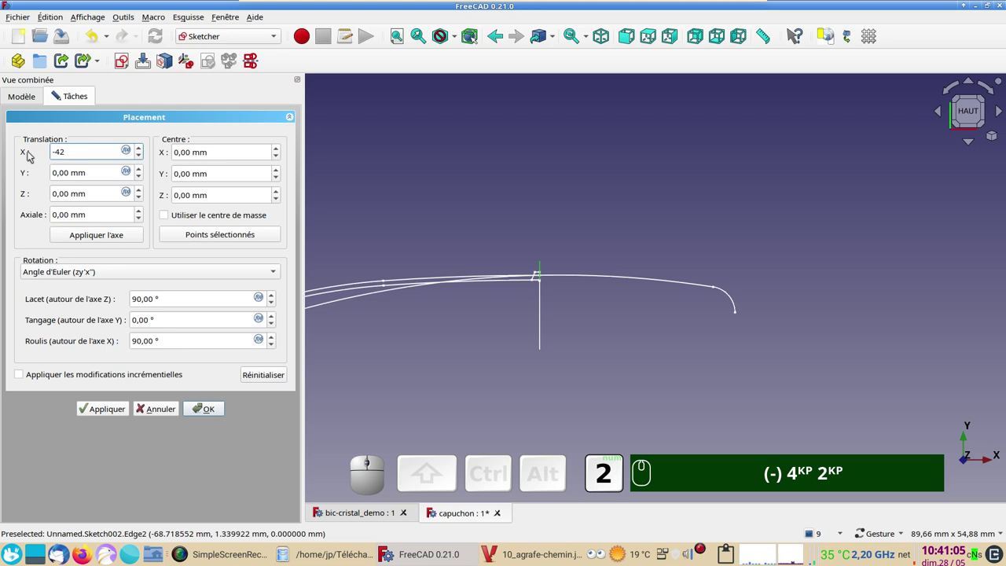
{"action": "key", "text": "Return"}
{"action": "scroll", "scroll_direction": "up", "scroll_amount": 3}
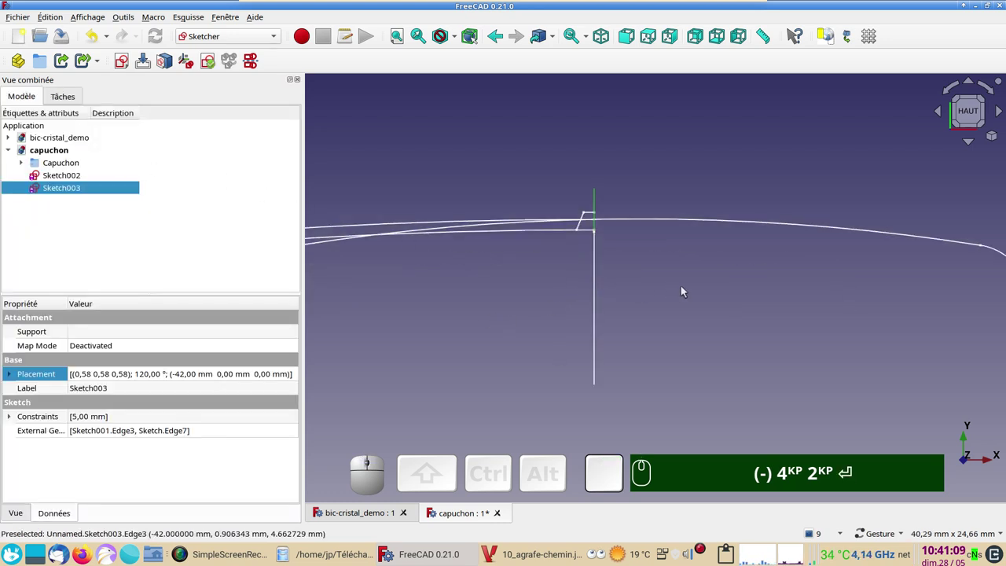
{"action": "left_click", "coordinate": [645, 283]}
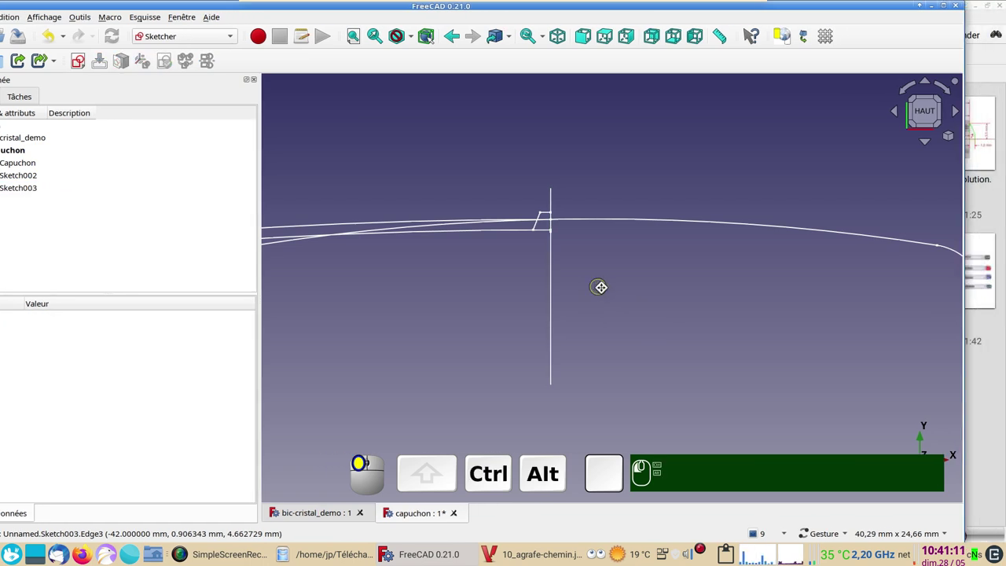
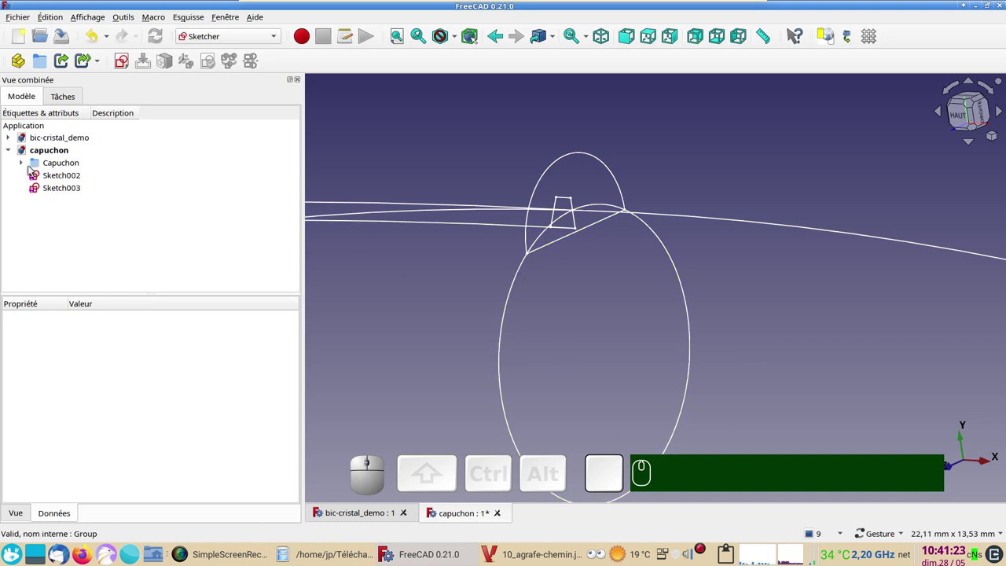
Show the revolved cap body to inspect its end, then hide it again.
{"action": "left_click", "coordinate": [30, 167]}
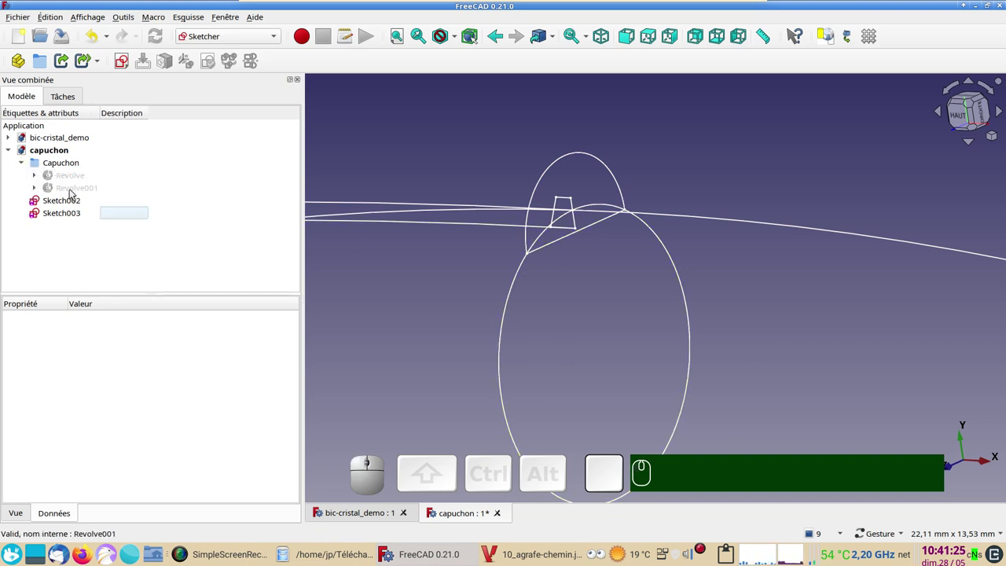
{"action": "left_click", "coordinate": [68, 179]}
{"action": "key", "text": "space"}
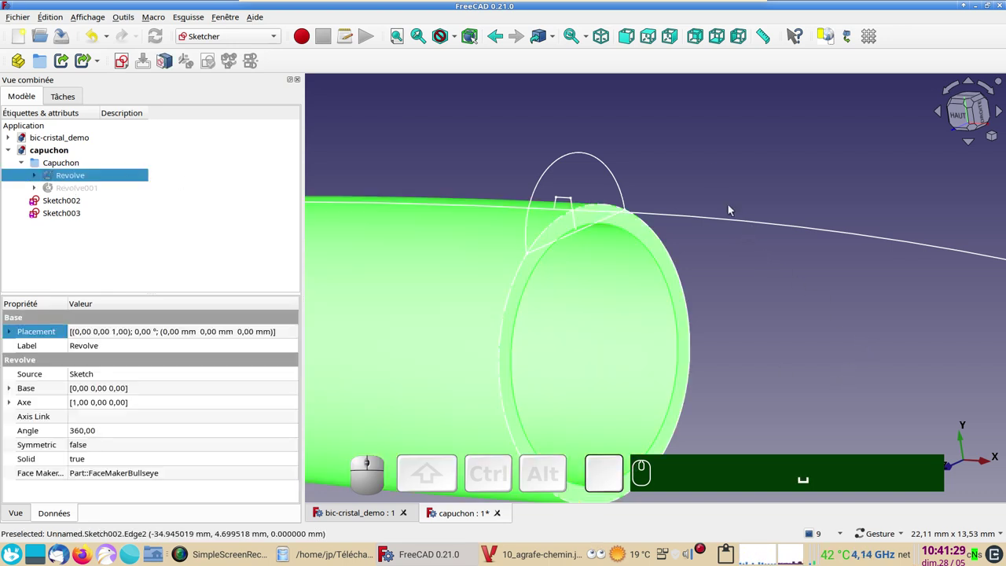
{"action": "left_click_drag", "start_coordinate": [716, 165], "coordinate": [561, 235]}
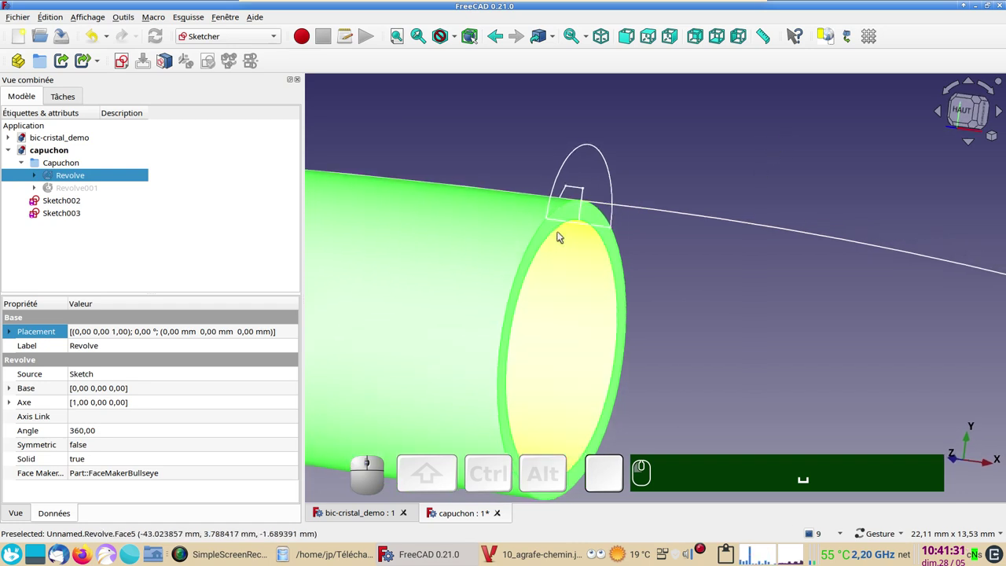
{"action": "key", "text": "space"}
Return to the top view and clear the selection before starting a sketch.
{"action": "scroll", "scroll_direction": "down", "scroll_amount": 3}
{"action": "left_click_drag", "start_coordinate": [592, 228], "coordinate": [892, 353]}
{"action": "left_click", "coordinate": [858, 369]}
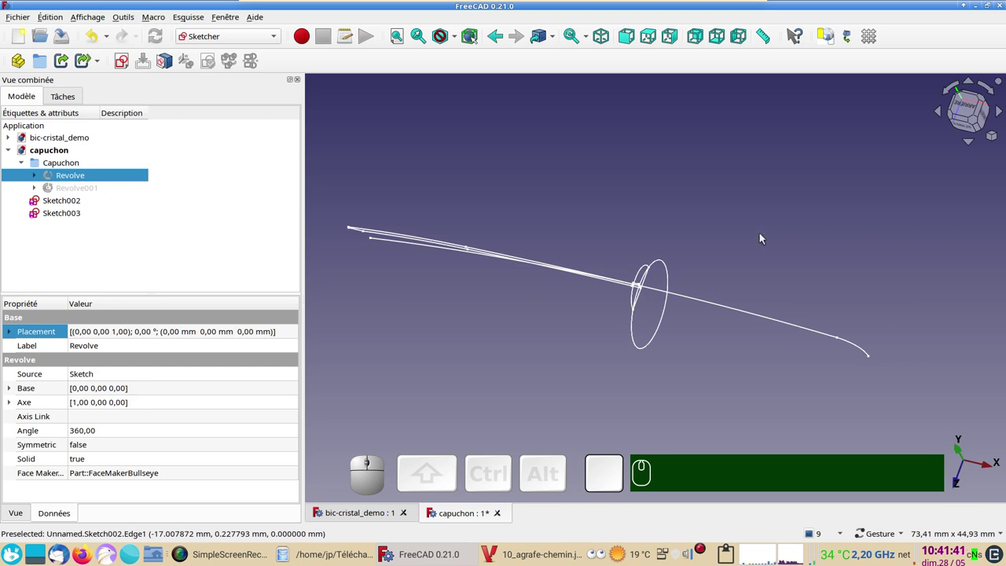
{"action": "key", "text": "KP_2"}
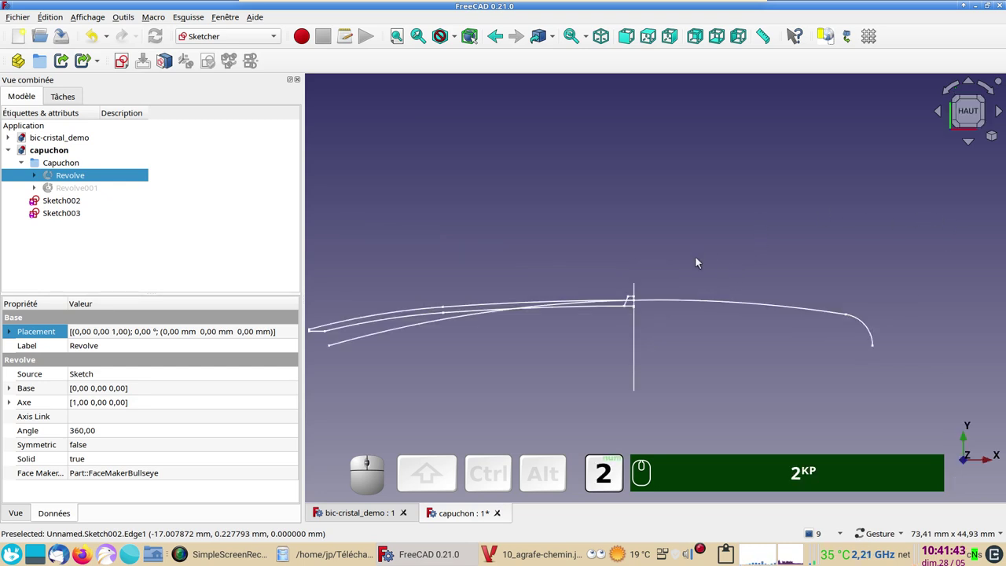
{"action": "right_click", "coordinate": [729, 185]}
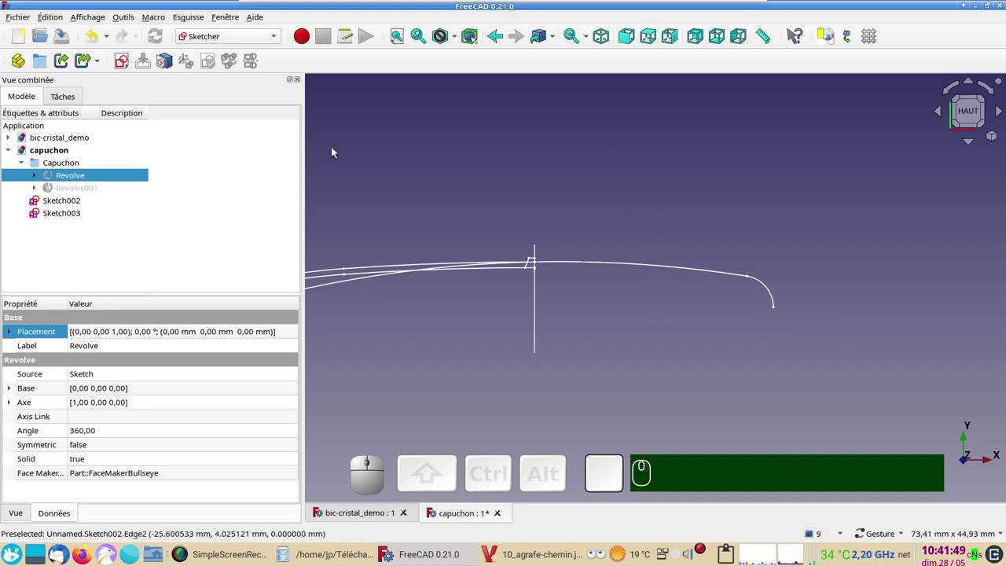
{"action": "left_click", "coordinate": [404, 160]}
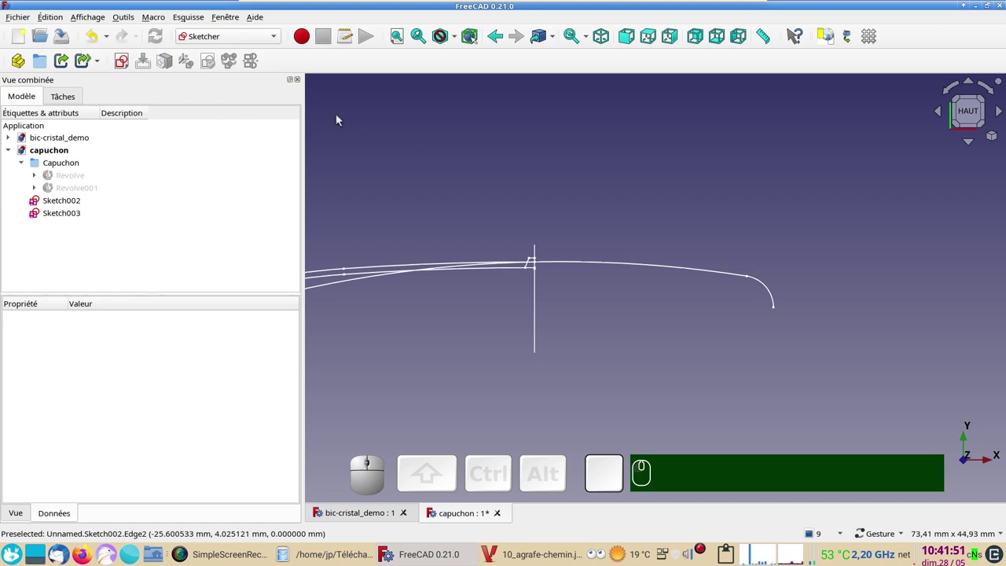
Create a new sketch on the XZ plane and shift the view to the vertical line.
{"action": "left_click", "coordinate": [123, 59]}
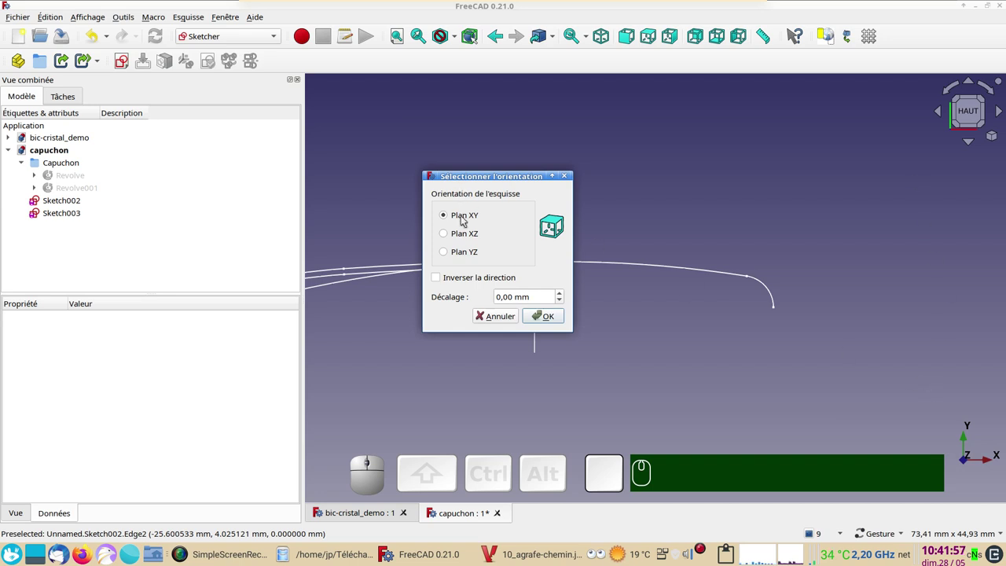
{"action": "left_click", "coordinate": [470, 235]}
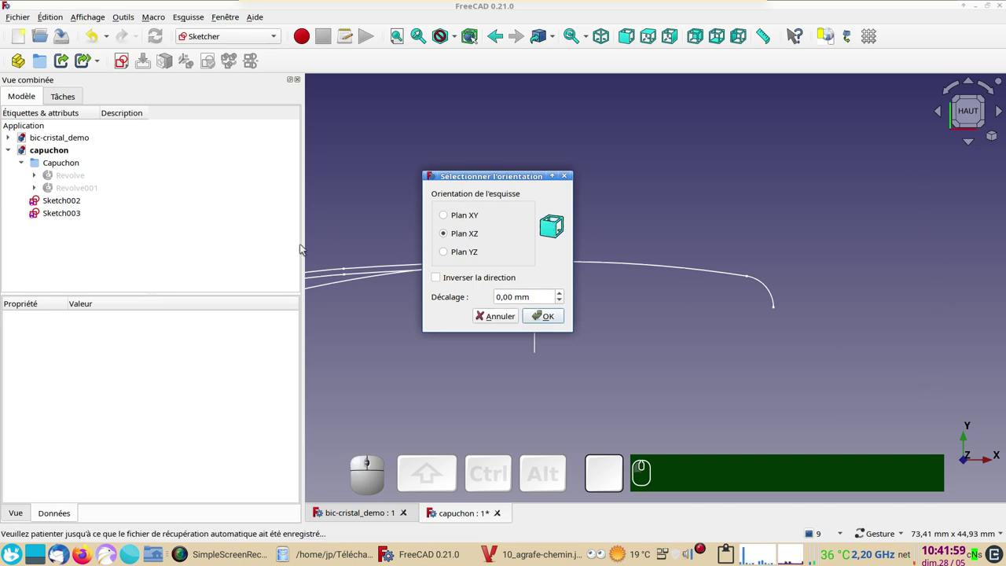
{"action": "left_click", "coordinate": [543, 320]}
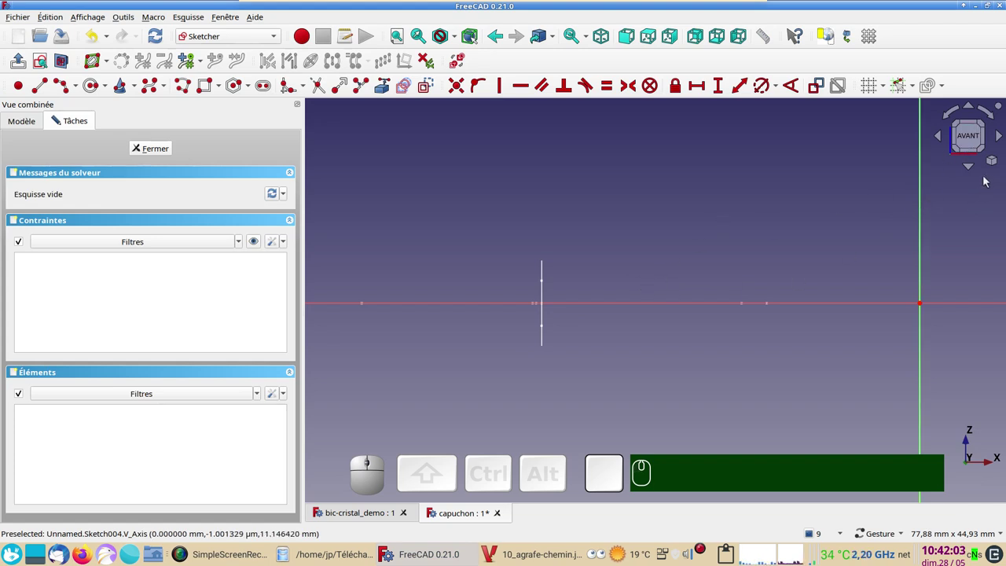
{"action": "scroll", "scroll_direction": "up", "scroll_amount": 3}
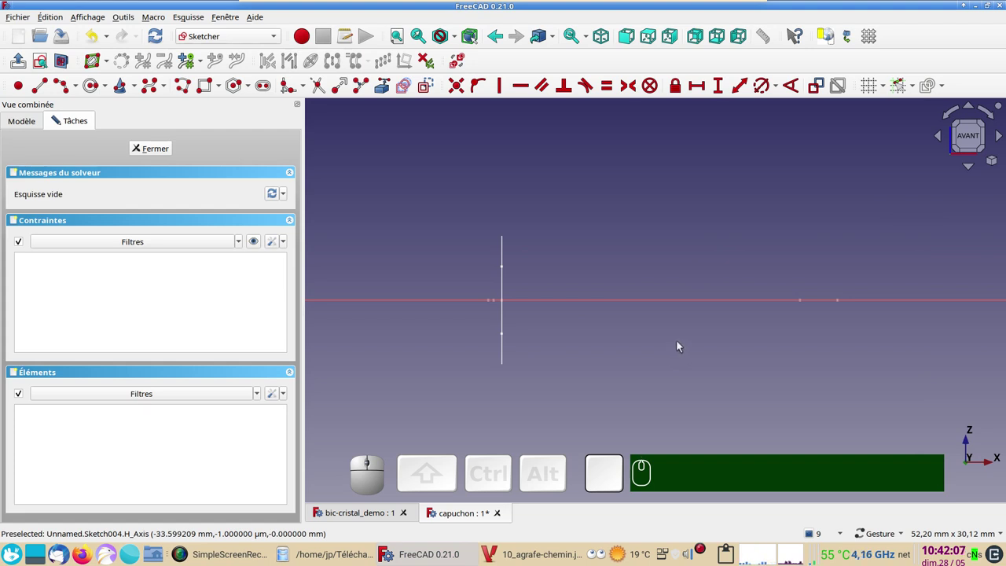
{"action": "left_click_drag", "start_coordinate": [727, 349], "coordinate": [666, 343]}
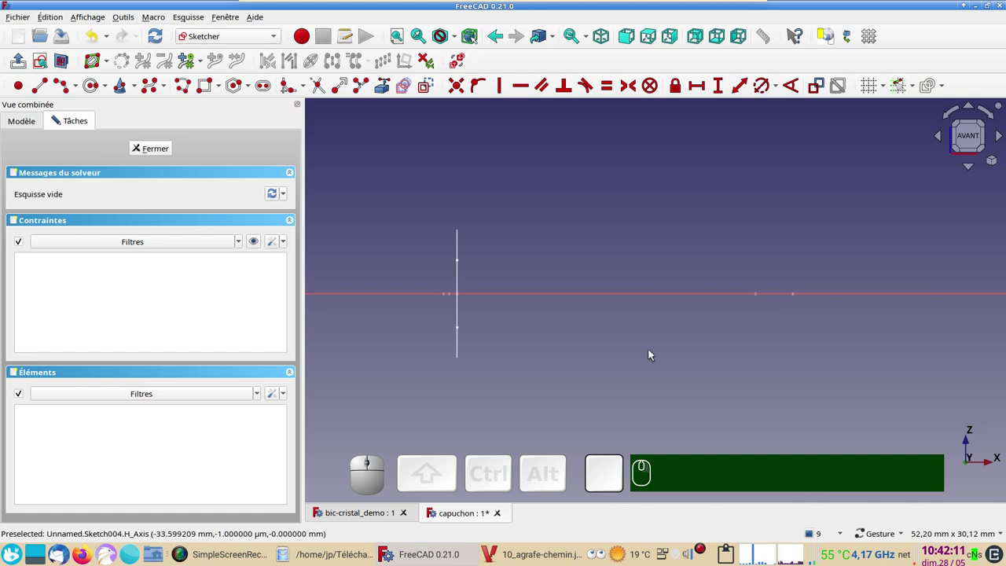
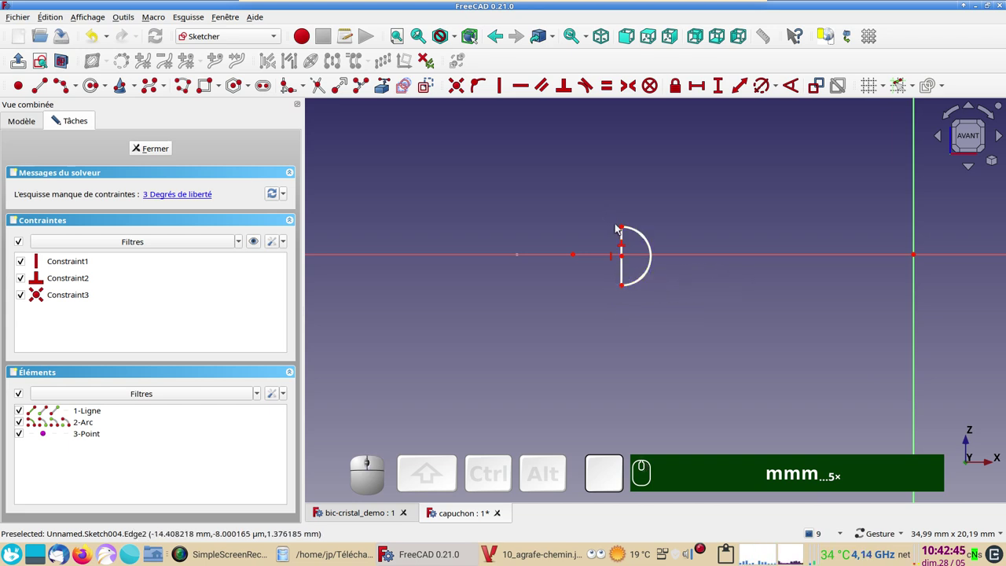
Give the half-disc's straight side a 4 mm length, make the point coincide with the arc centre, and close Sketch004.
{"action": "left_click", "coordinate": [626, 270]}
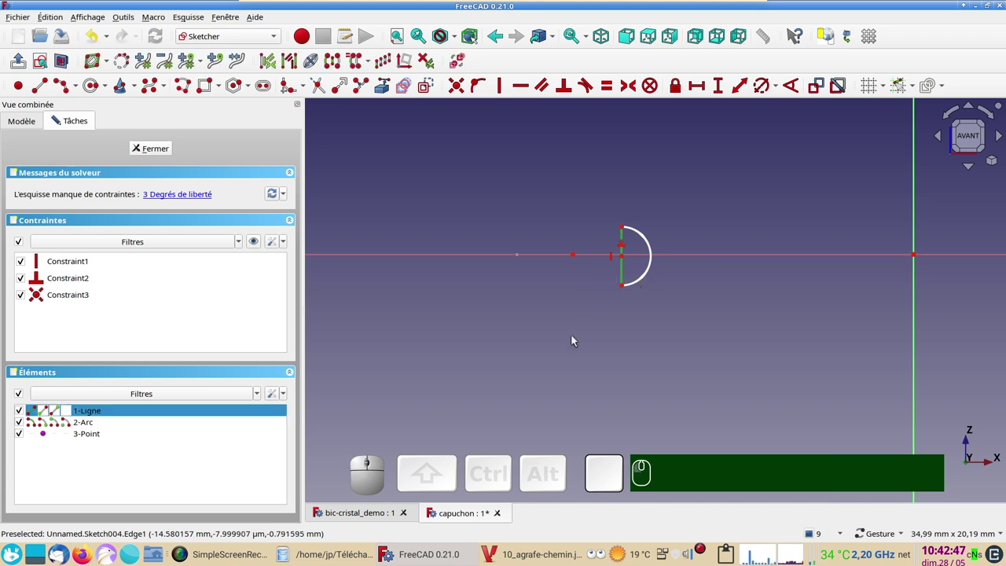
{"action": "key", "text": "i"}
{"action": "key", "text": "KP_4"}
{"action": "key", "text": "Return"}
{"action": "left_click", "coordinate": [629, 264]}
{"action": "left_click", "coordinate": [579, 255]}
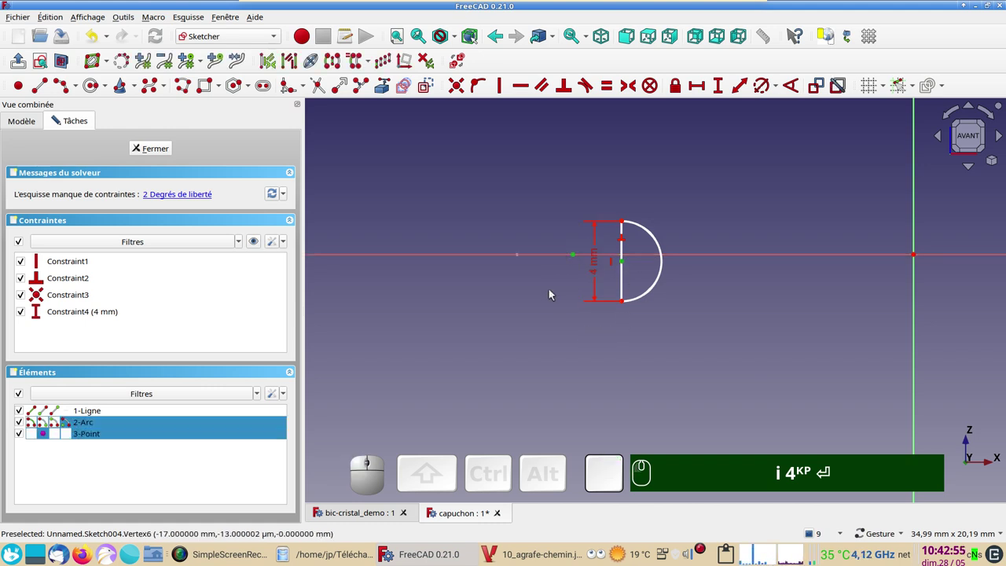
{"action": "key", "text": "c"}
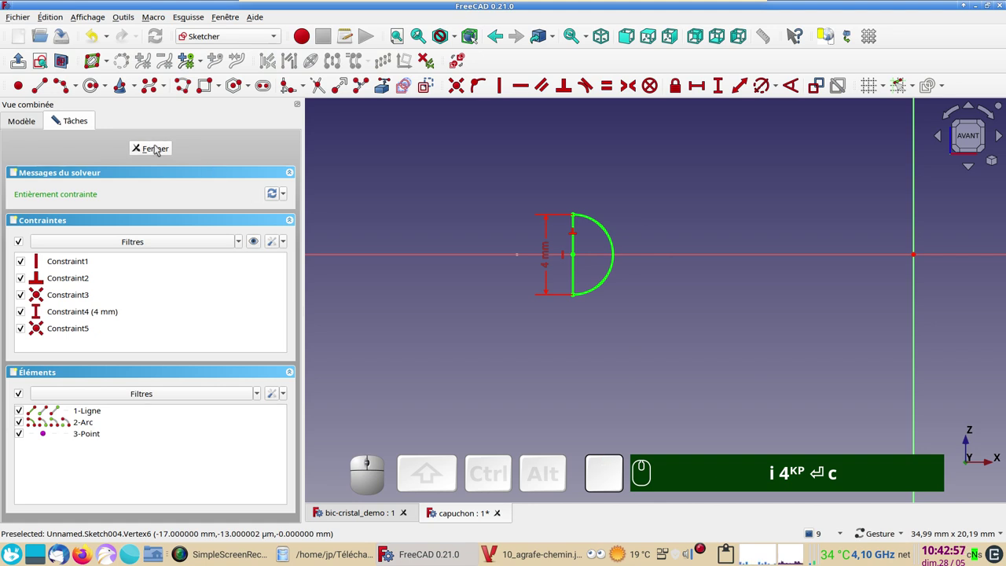
{"action": "left_click", "coordinate": [159, 149]}
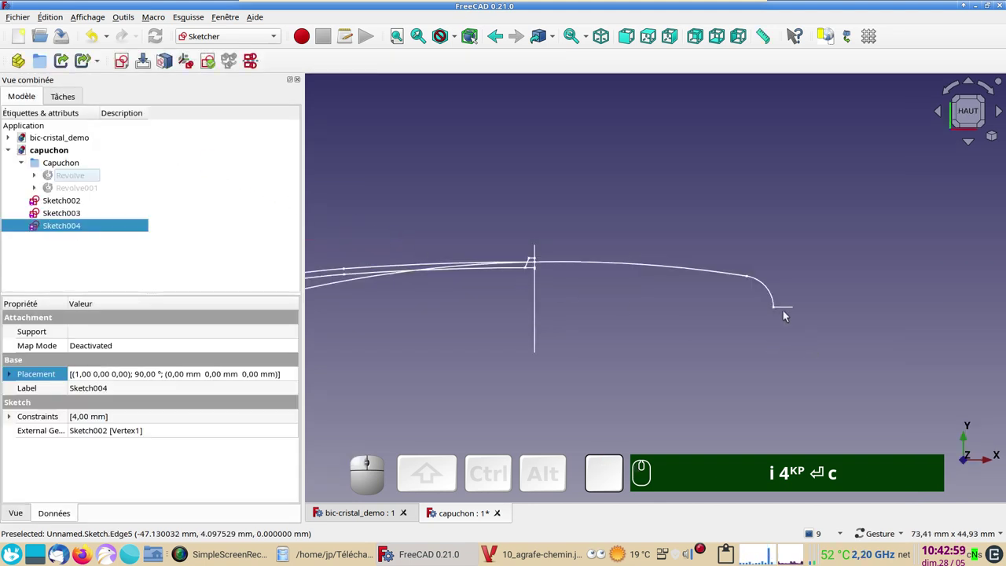
Pan the view along the profile to show its left end.
{"action": "left_click_drag", "start_coordinate": [600, 311], "coordinate": [432, 329]}
{"action": "type", "text": "i"}
{"action": "key", "text": "KP_4"}
{"action": "key", "text": "Return"}
{"action": "type", "text": "c"}
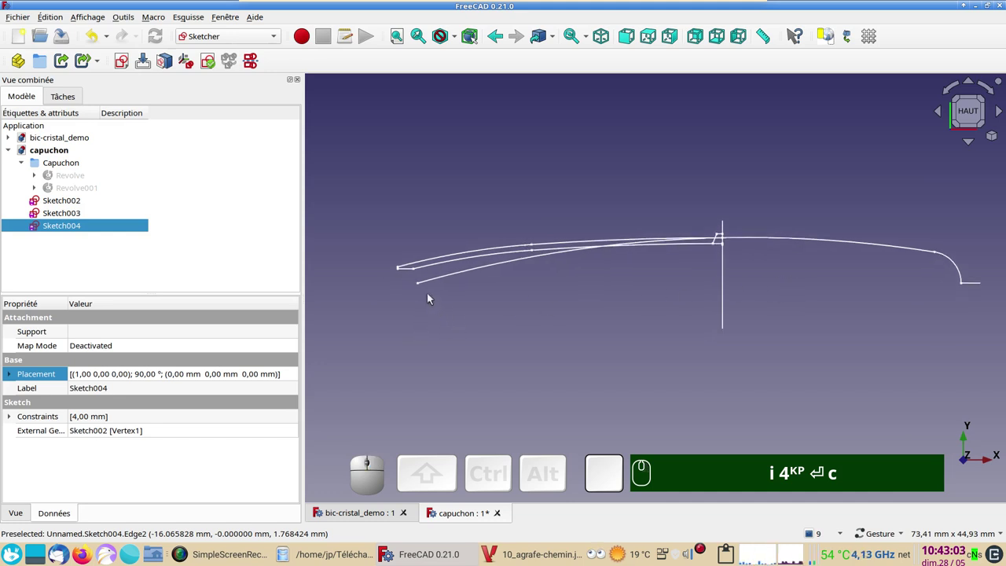
{"action": "scroll", "scroll_direction": "up", "scroll_amount": 3}
{"action": "left_click_drag", "start_coordinate": [503, 306], "coordinate": [455, 313]}
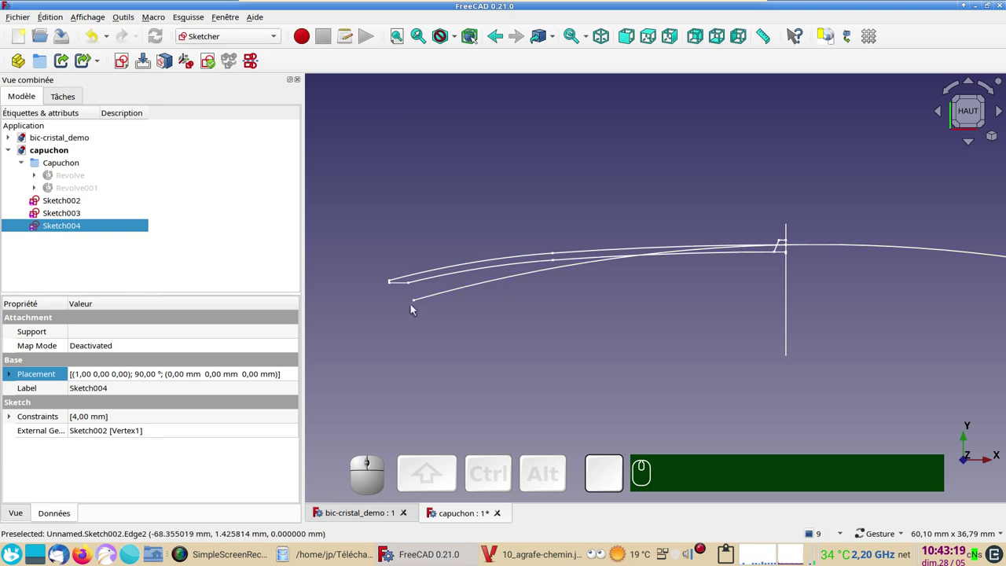
Select Sketch002 and pick its long curved edge as reference for the next sketch.
{"action": "left_click", "coordinate": [419, 301]}
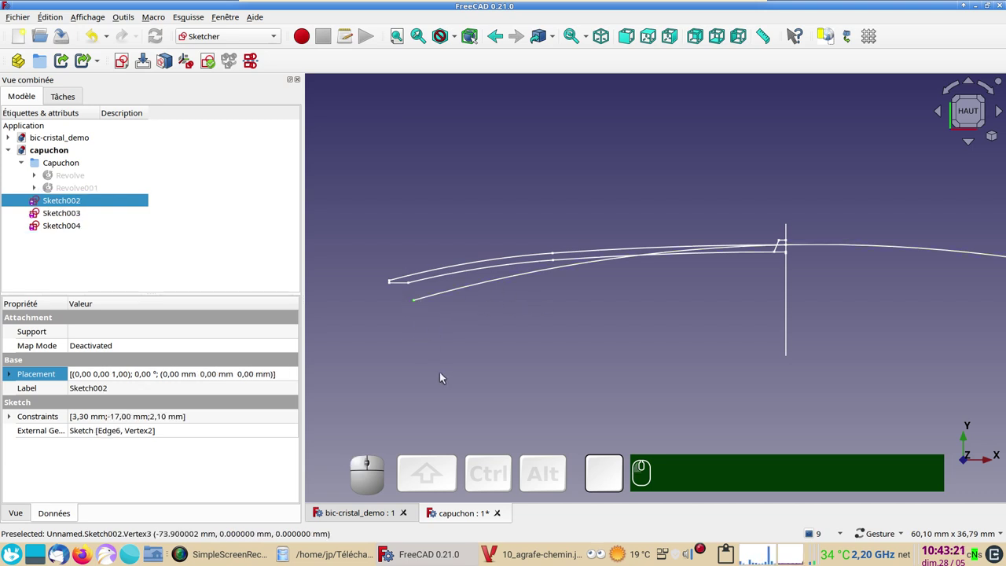
{"action": "left_click", "coordinate": [437, 295]}
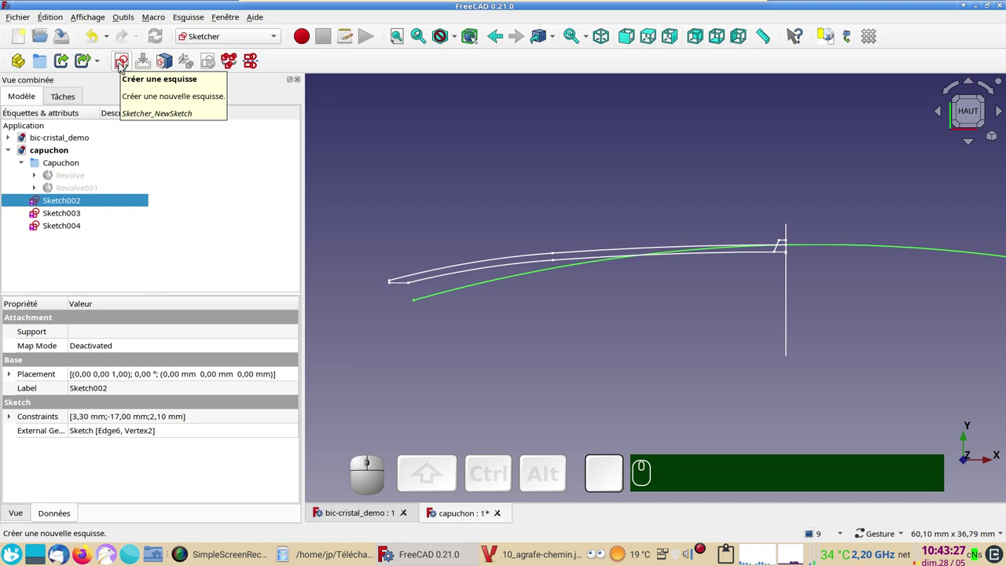
Start Sketch005 attached as a section of revolution on the picked clip edge.
{"action": "left_click", "coordinate": [121, 65]}
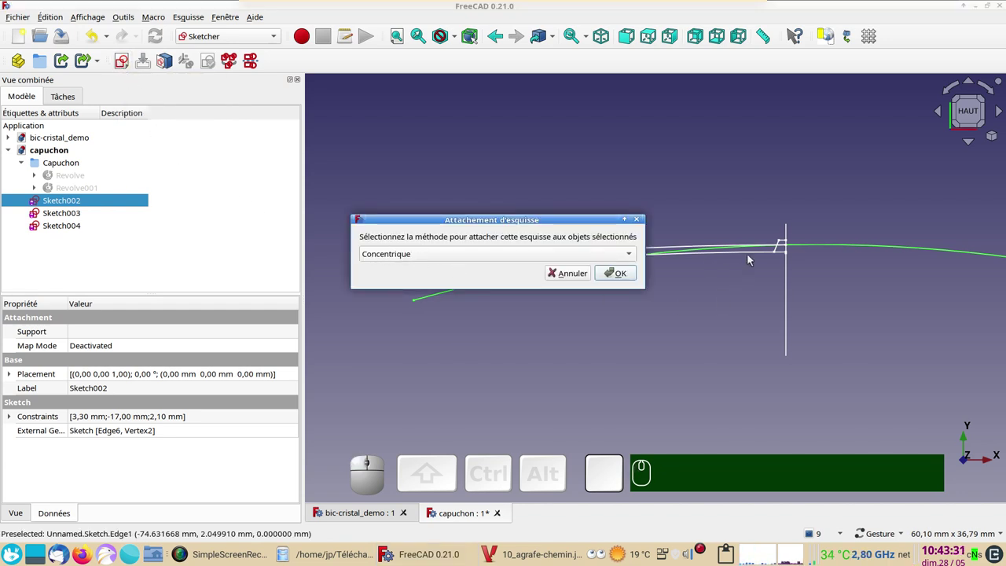
{"action": "left_click", "coordinate": [481, 254]}
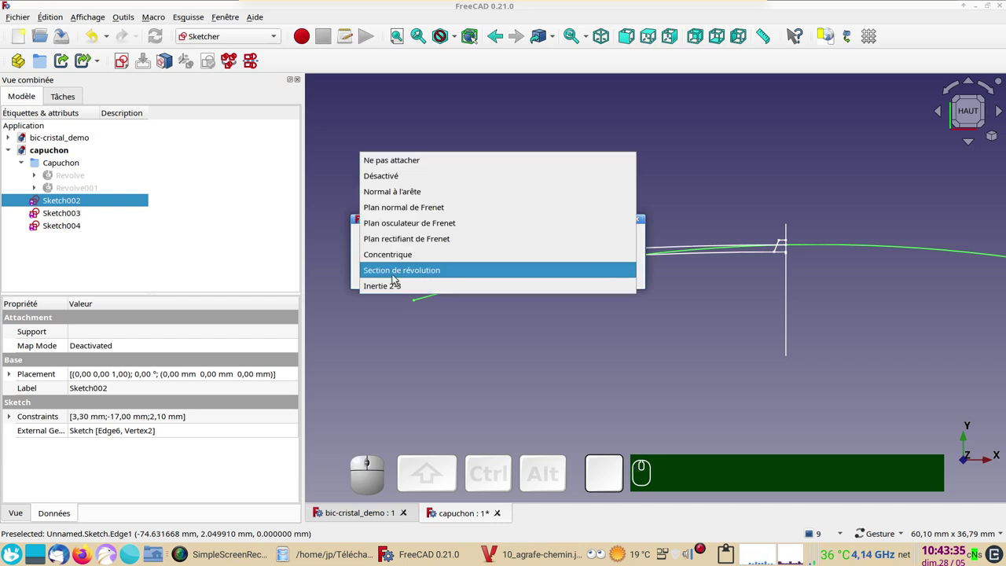
{"action": "left_click", "coordinate": [399, 274]}
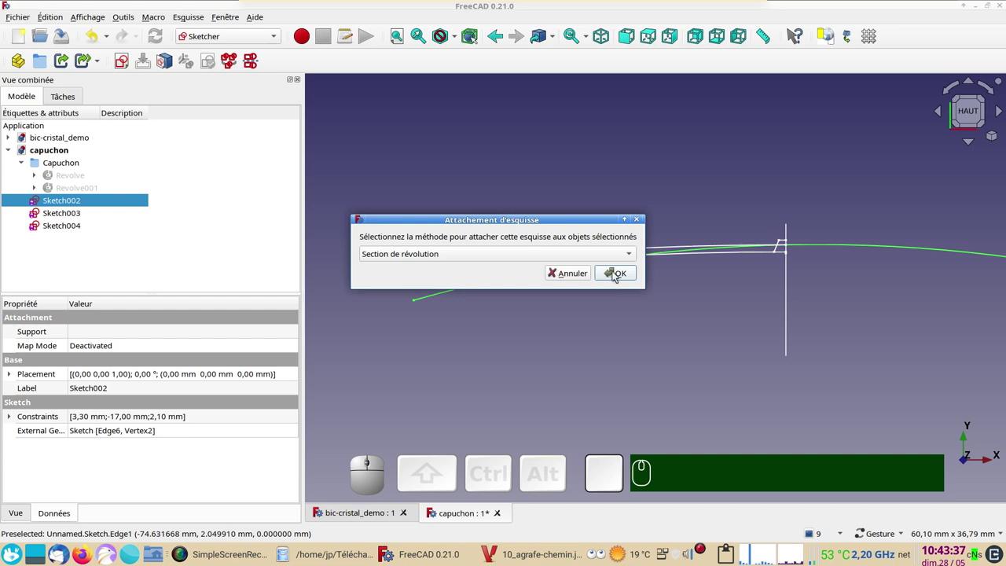
{"action": "left_click", "coordinate": [619, 276]}
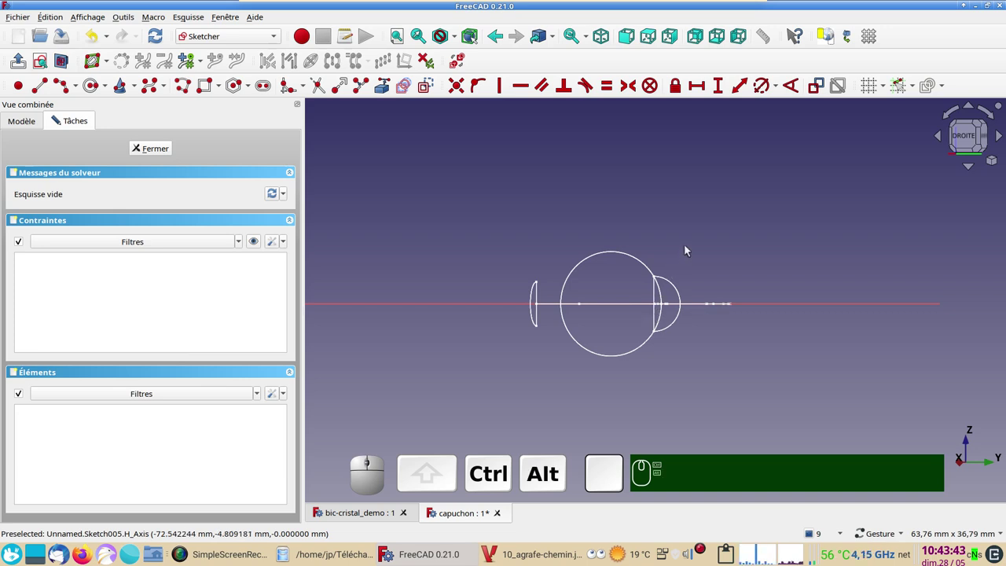
{"action": "left_click_drag", "start_coordinate": [692, 251], "coordinate": [748, 184]}
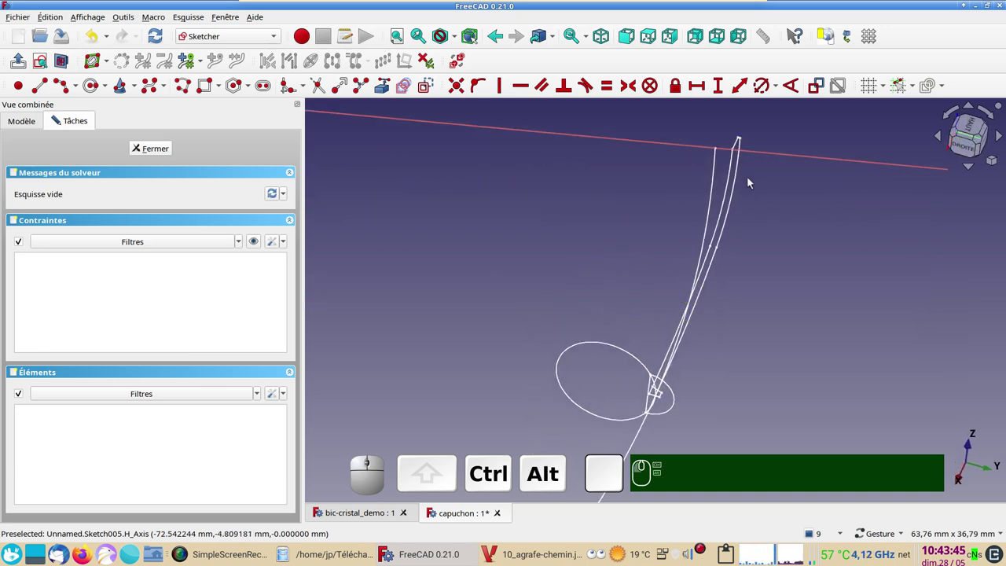
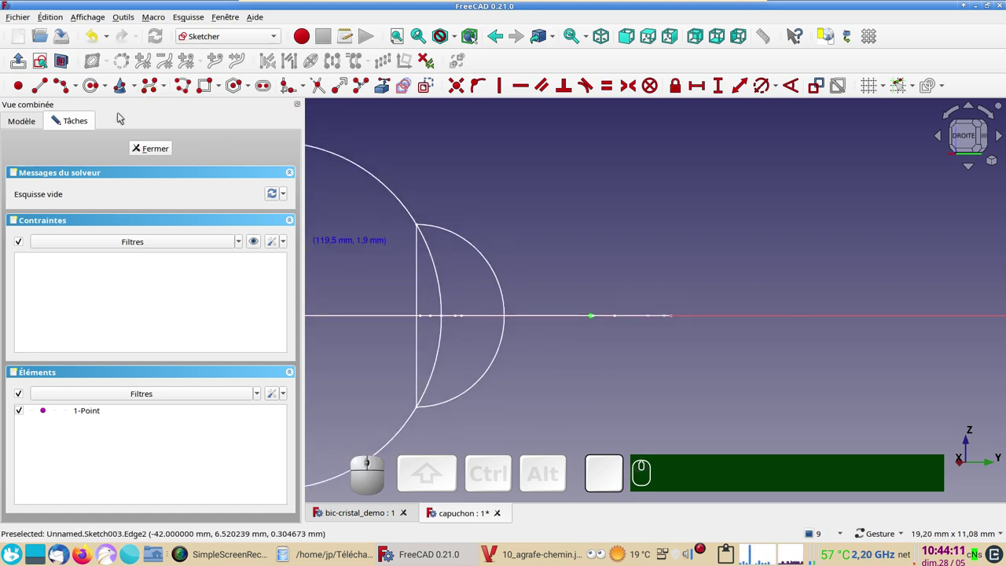
Draw the half-disc line and arc on the axis and set the straight side to 4 mm.
{"action": "left_click", "coordinate": [191, 90]}
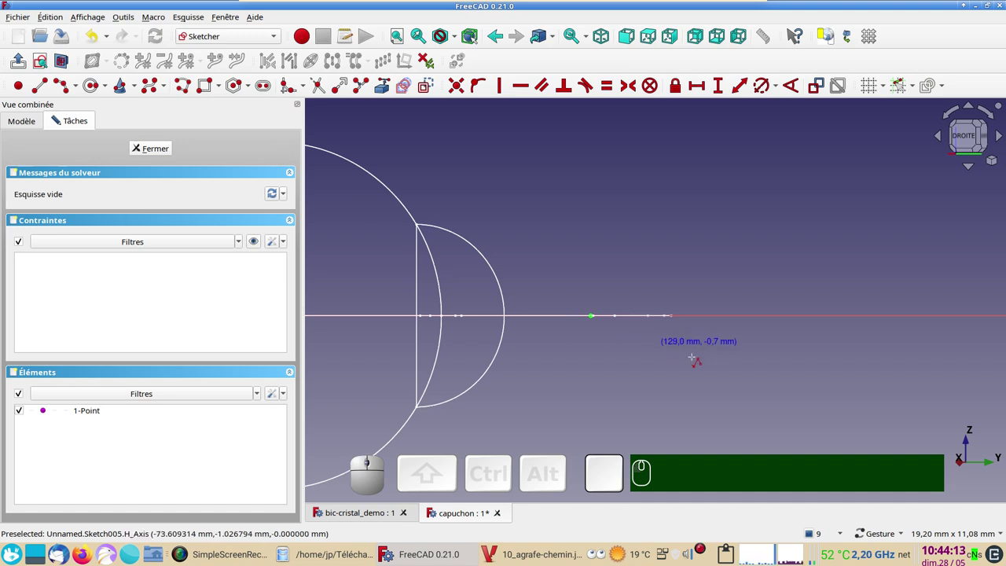
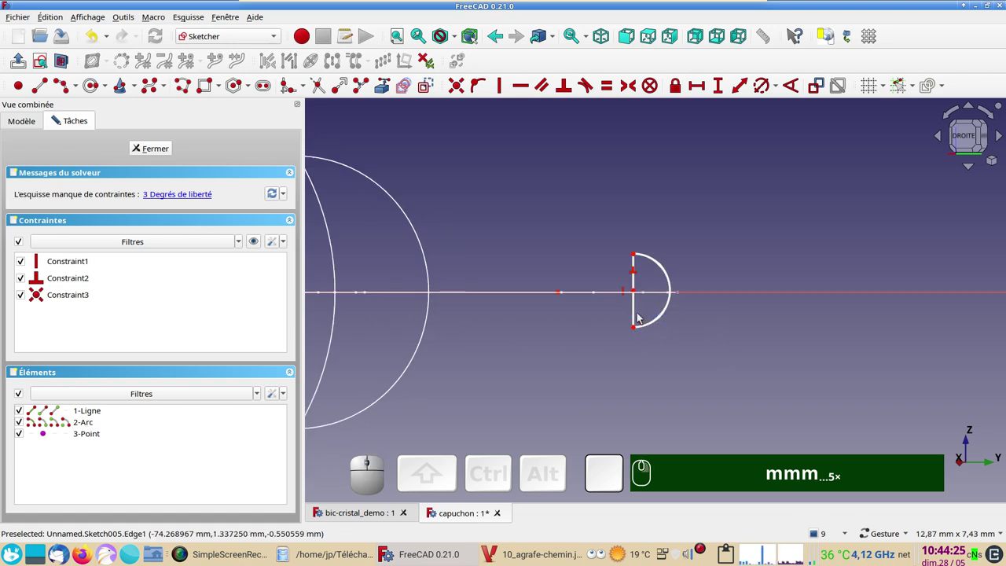
{"action": "left_click", "coordinate": [636, 314]}
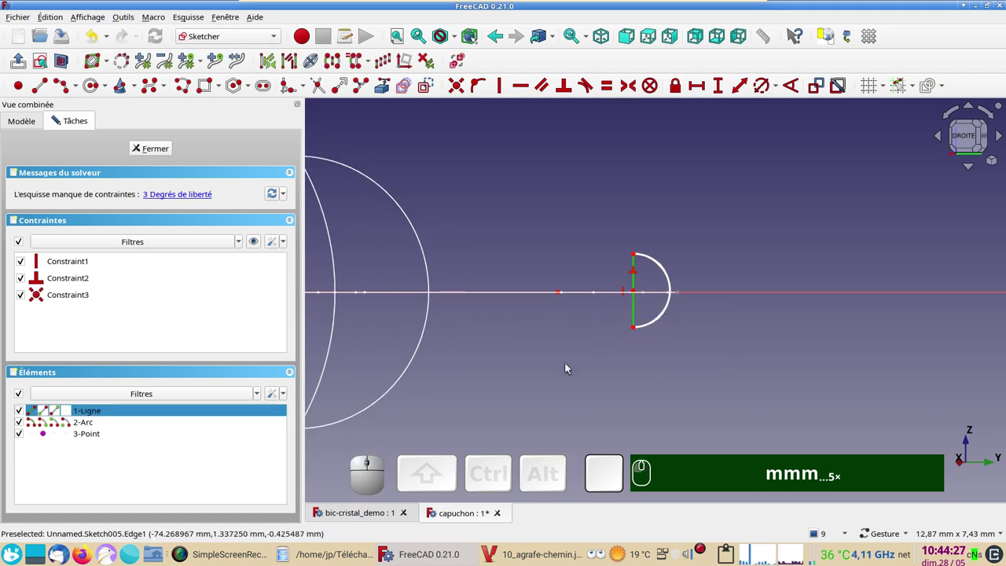
{"action": "key", "text": "i"}
{"action": "key", "text": "KP_4"}
{"action": "key", "text": "KP_Enter"}
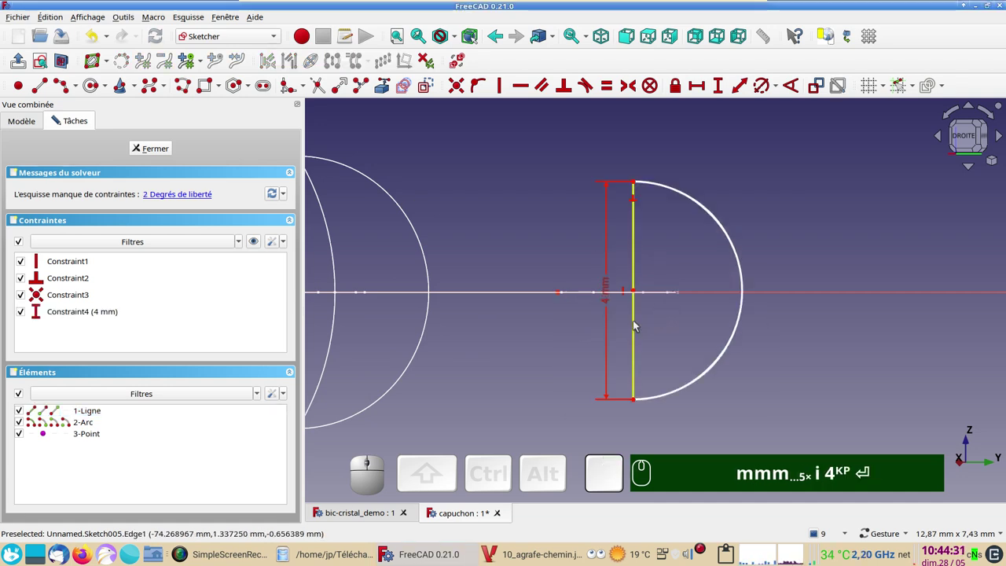
Constrain the arc onto the axis point so the half-disc is fully constrained, then close the sketch.
{"action": "left_click", "coordinate": [640, 292]}
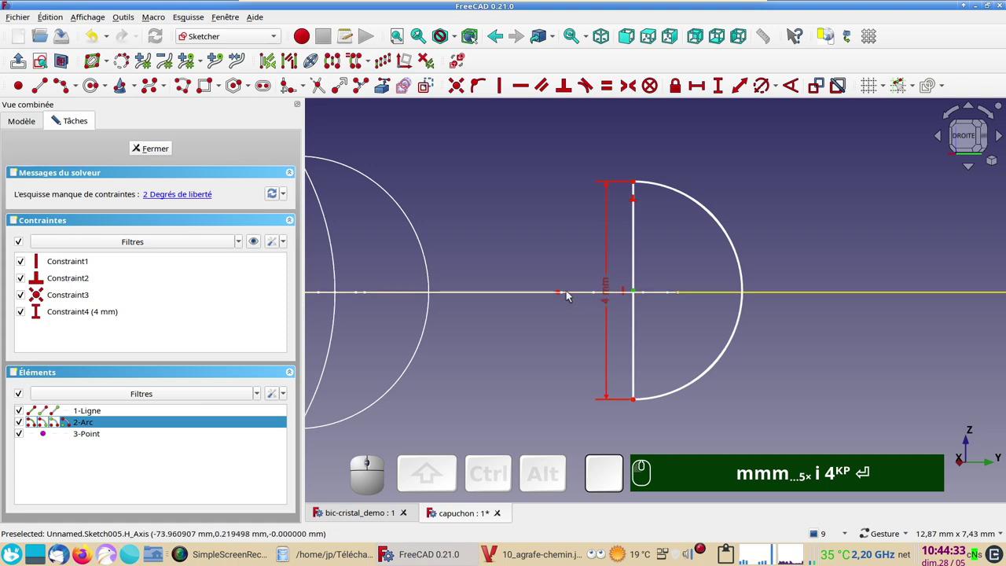
{"action": "left_click", "coordinate": [560, 295]}
{"action": "type", "text": "mmmmm i 4ᴷᴾ ⏎"}
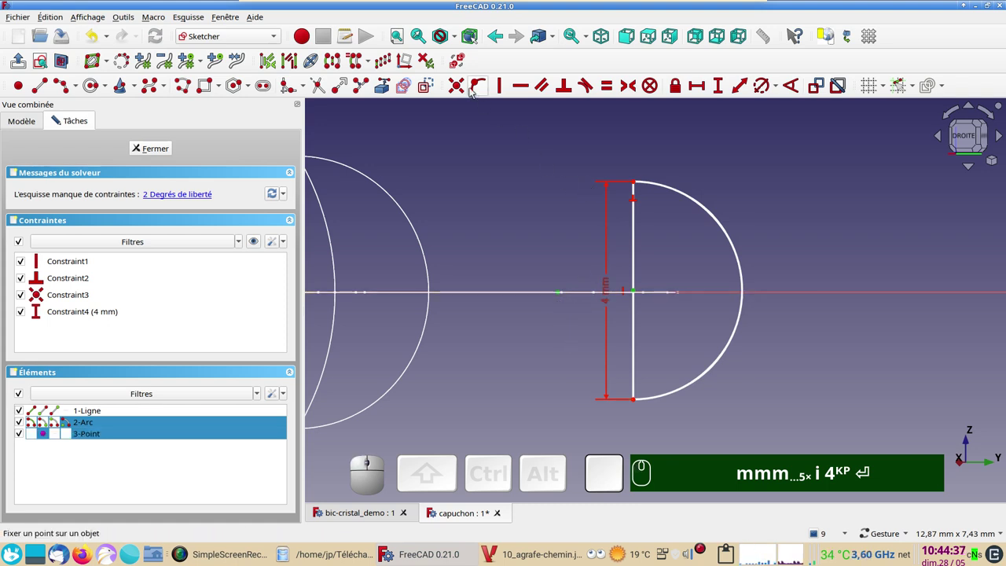
{"action": "type", "text": "c"}
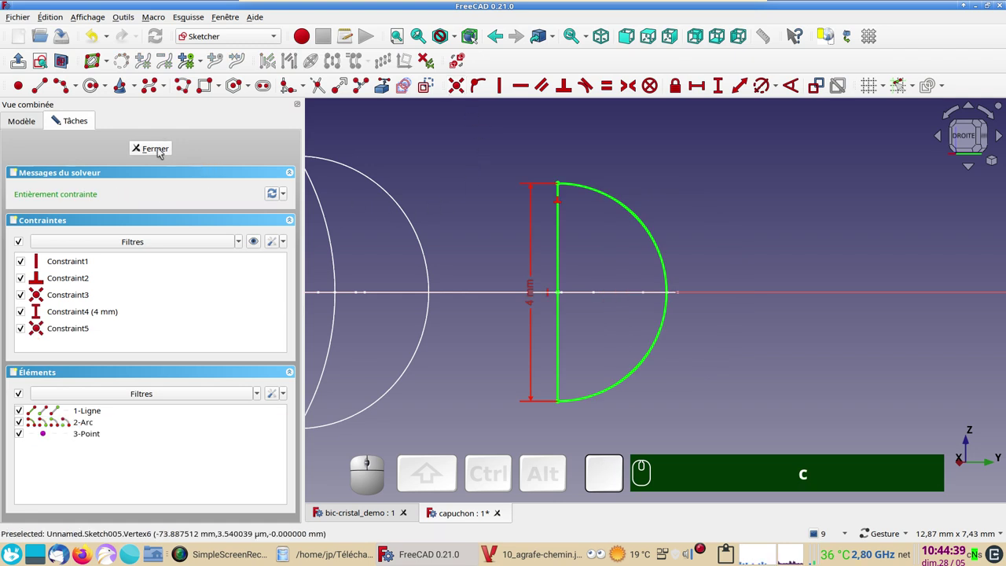
Pan and zoom the view to show the whole clip path with its sketches.
{"action": "left_click", "coordinate": [160, 151]}
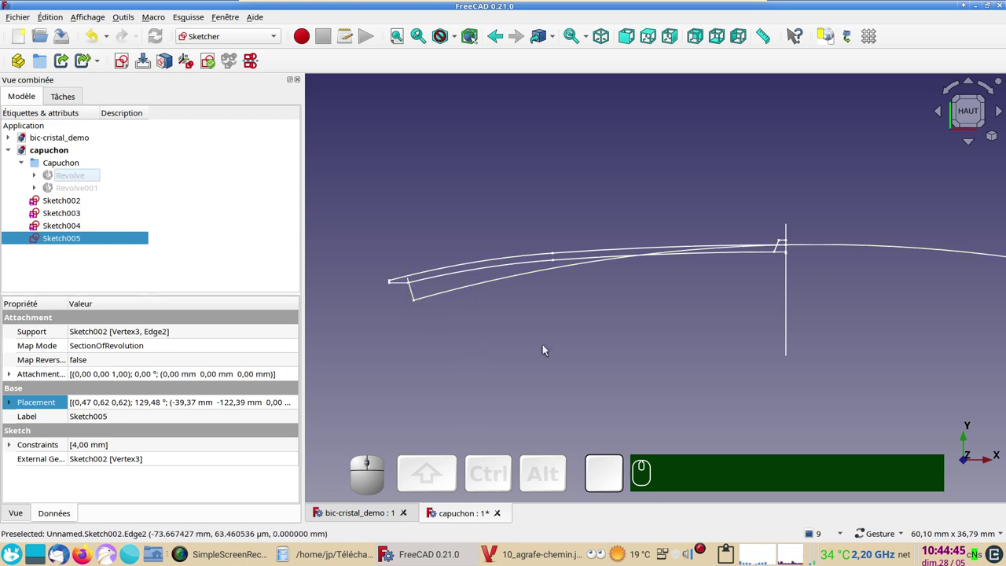
{"action": "scroll", "scroll_direction": "down", "scroll_amount": 3}
{"action": "left_click_drag", "start_coordinate": [587, 355], "coordinate": [530, 346]}
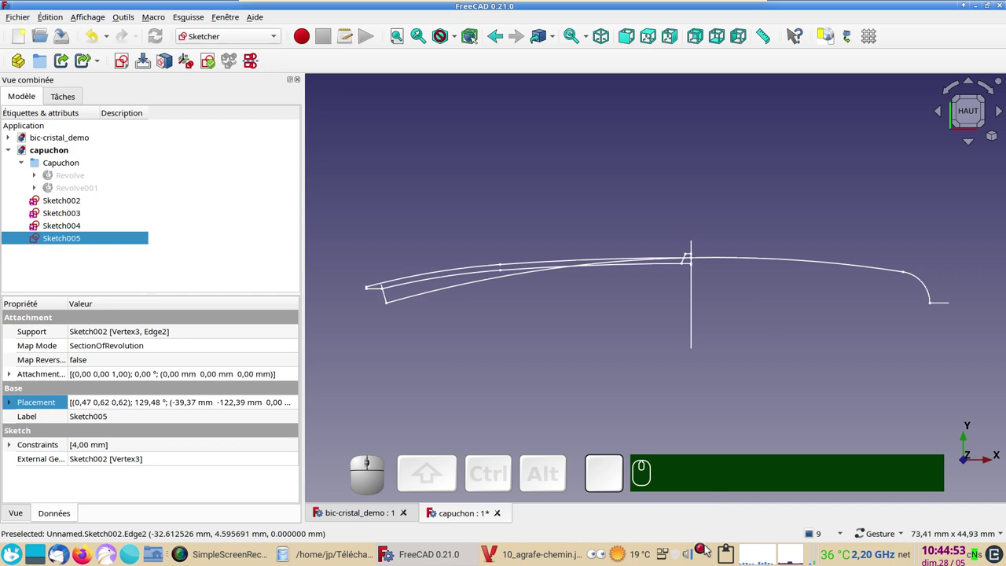
Review Sketch003, Sketch004 and Sketch005 in the tree and launch the Part Sweep tool.
{"action": "right_click", "coordinate": [705, 555]}
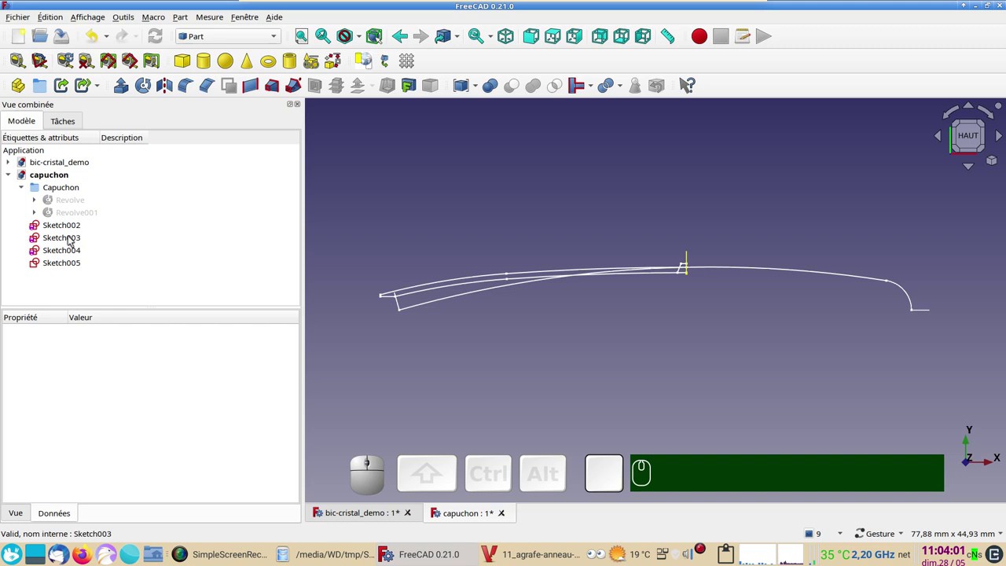
{"action": "left_click", "coordinate": [73, 237]}
{"action": "left_click", "coordinate": [77, 251]}
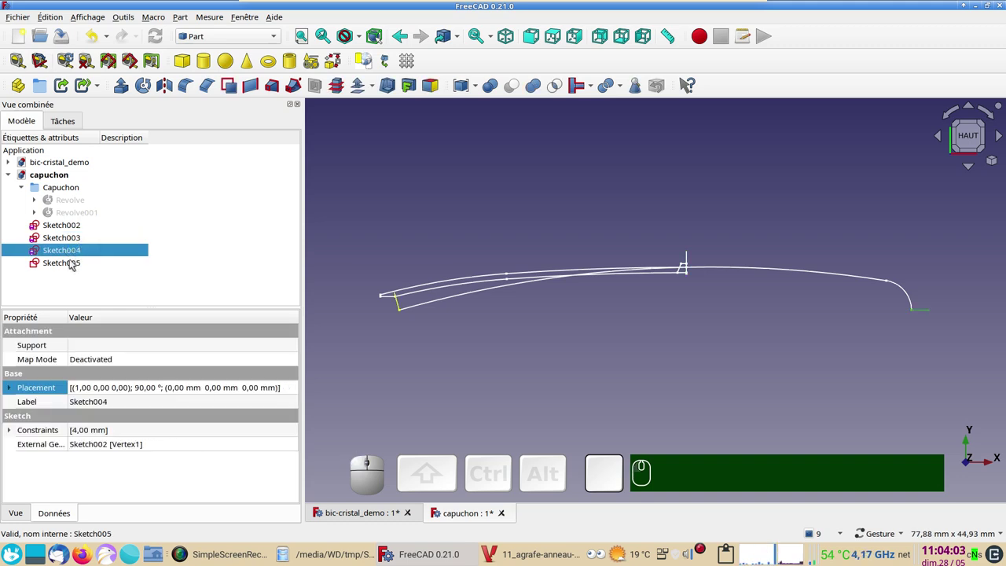
{"action": "left_click", "coordinate": [72, 264]}
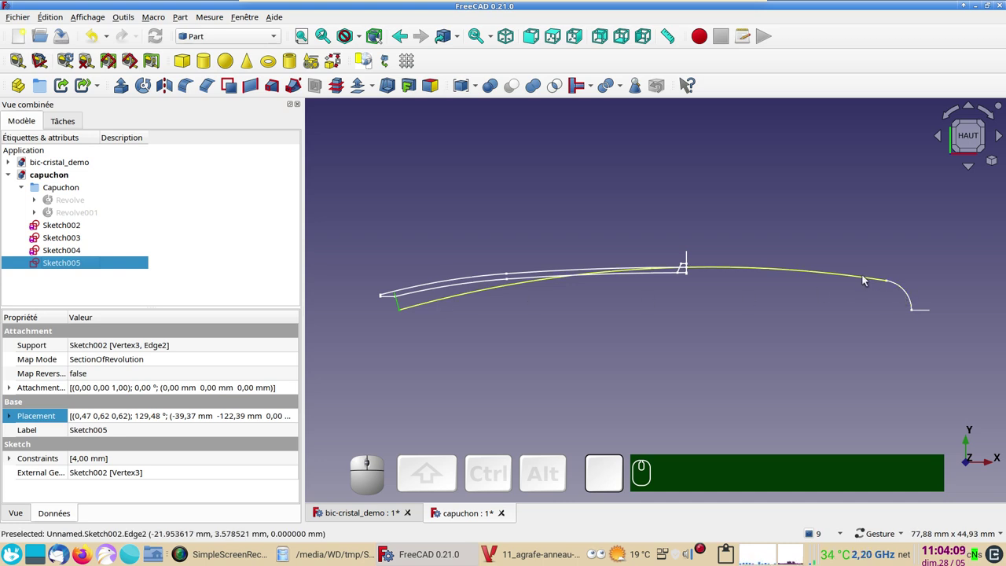
{"action": "left_click", "coordinate": [404, 213]}
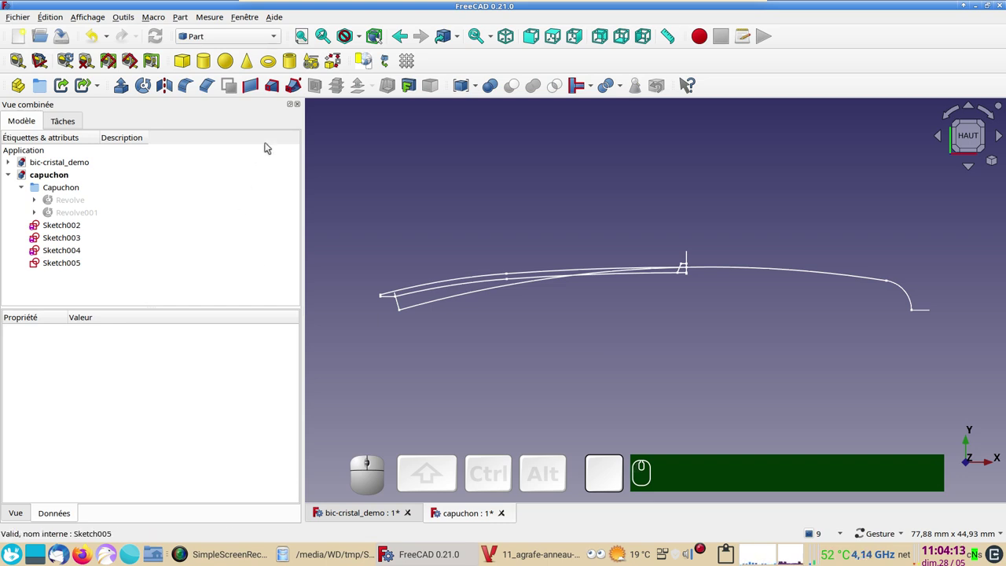
{"action": "left_click", "coordinate": [298, 86]}
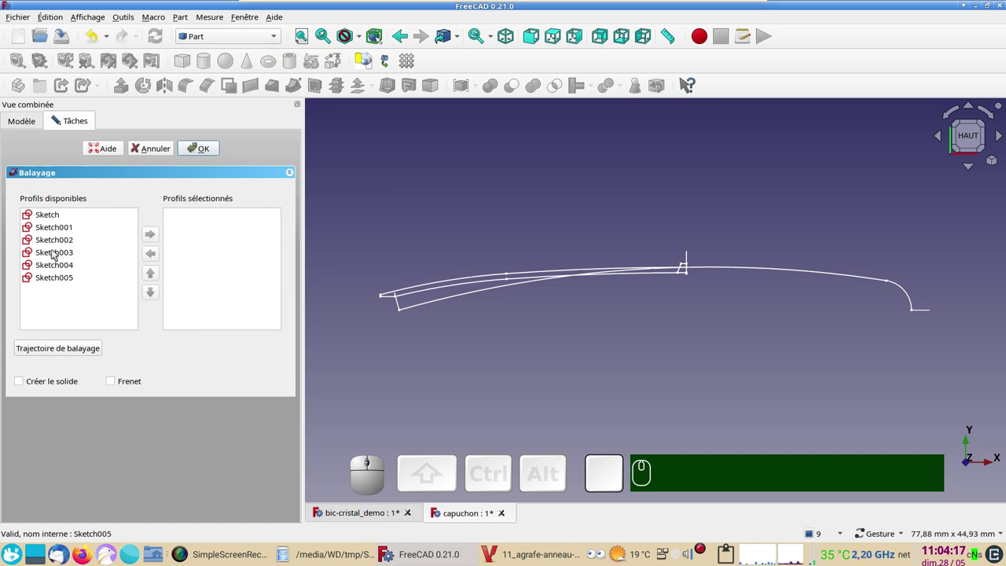
Add Sketch003, Sketch004 and Sketch005 as sweep profiles with solid creation enabled.
{"action": "left_click", "coordinate": [57, 252]}
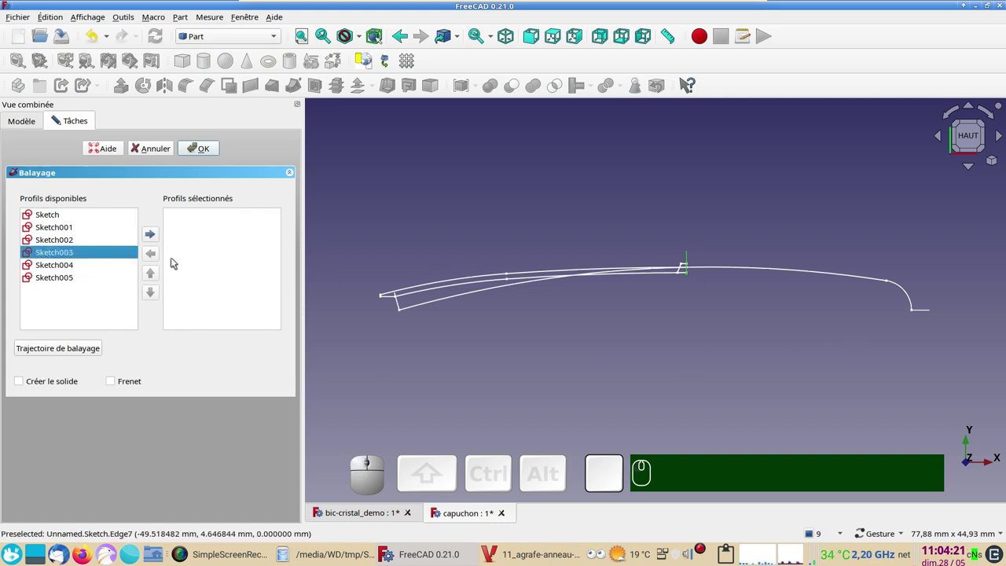
{"action": "left_click", "coordinate": [154, 236]}
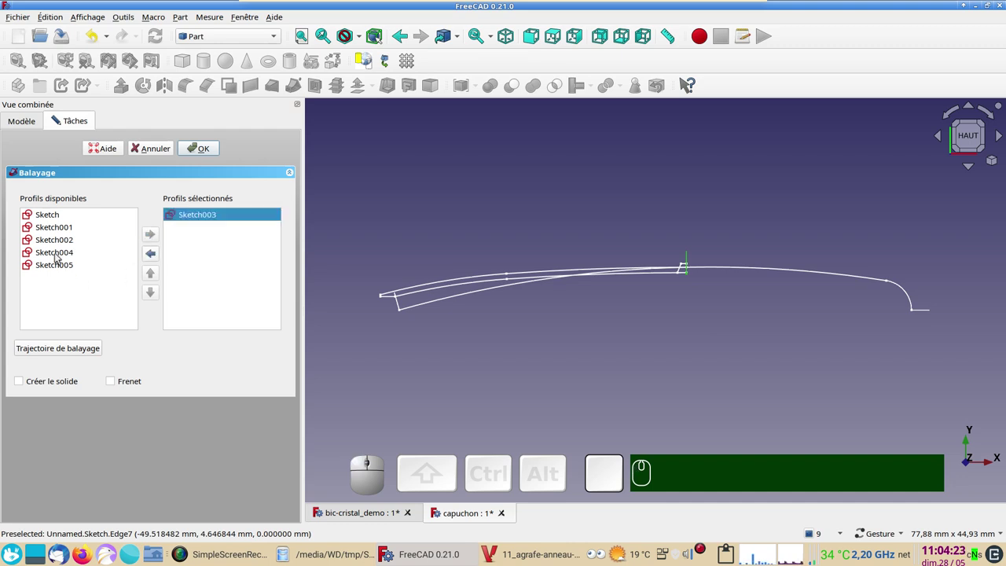
{"action": "left_click", "coordinate": [60, 258]}
{"action": "left_click", "coordinate": [89, 253]}
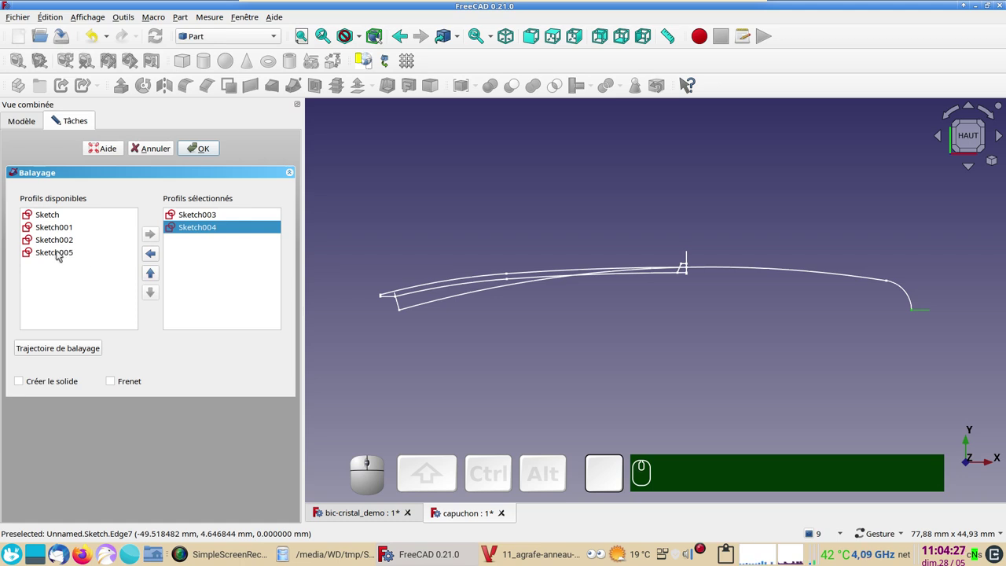
{"action": "left_click", "coordinate": [61, 255]}
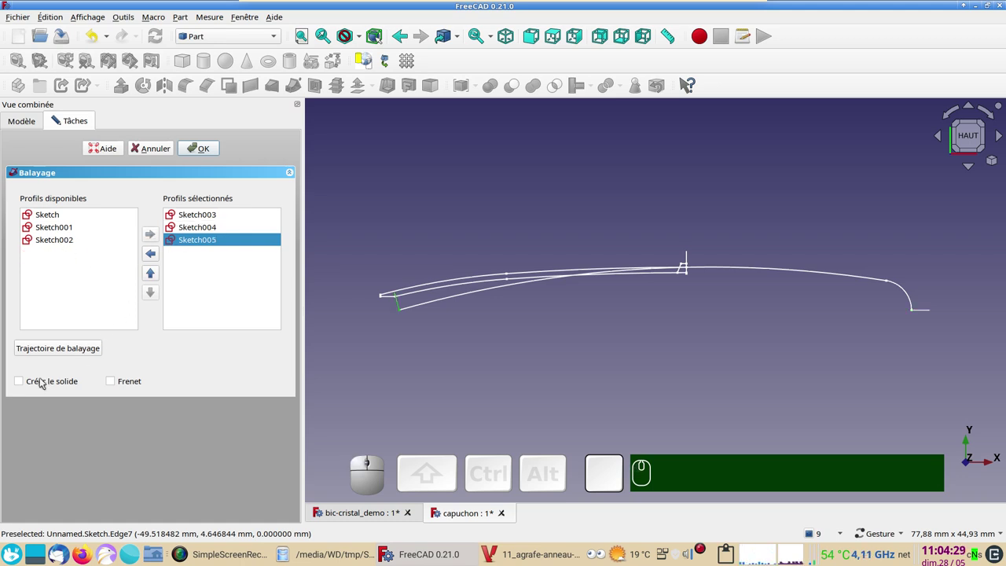
{"action": "left_click", "coordinate": [45, 383]}
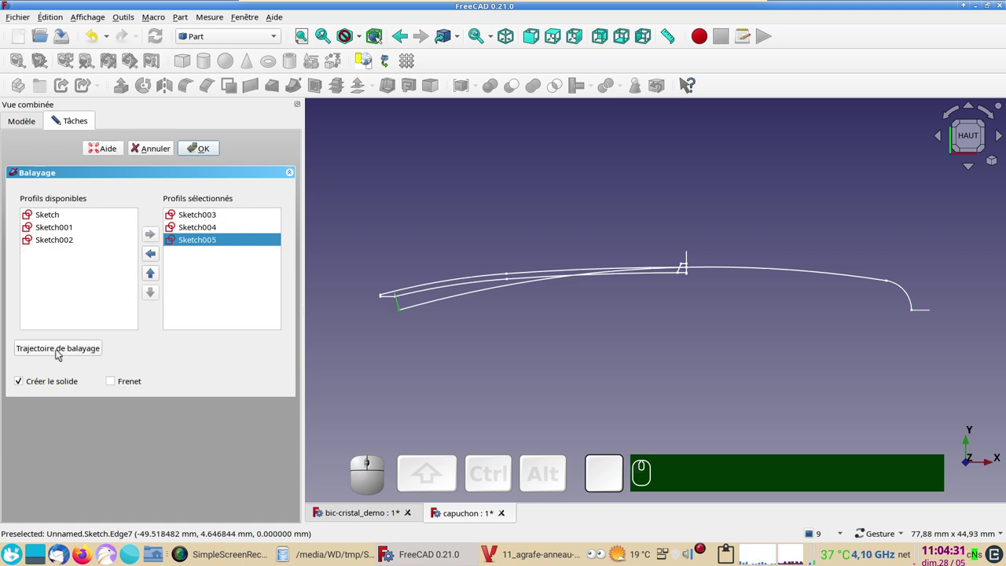
Pick the first edge and the rest of Sketch002's curved clip path as the sweep trajectory.
{"action": "left_click", "coordinate": [64, 352]}
{"action": "left_click", "coordinate": [429, 307]}
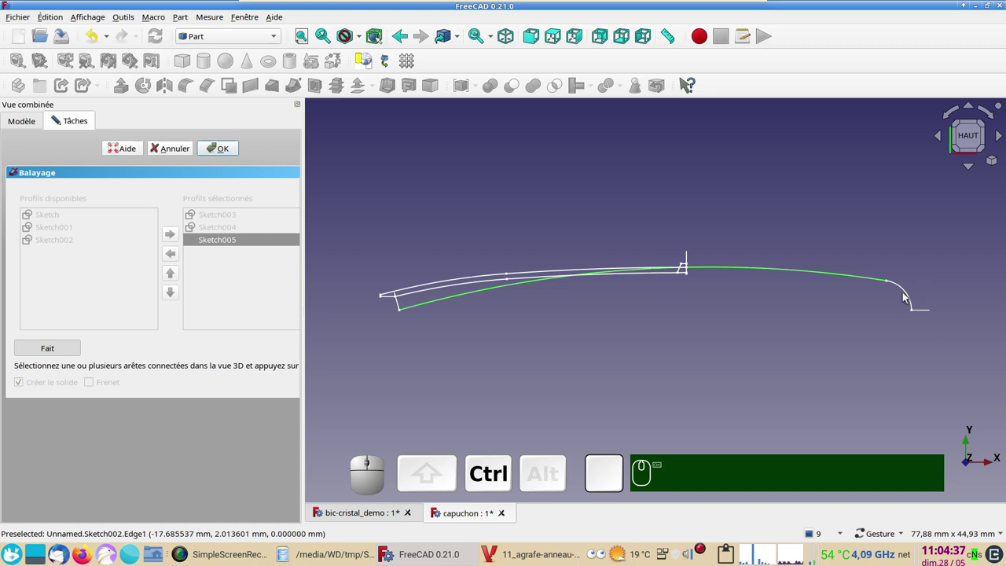
{"action": "left_click", "coordinate": [909, 296]}
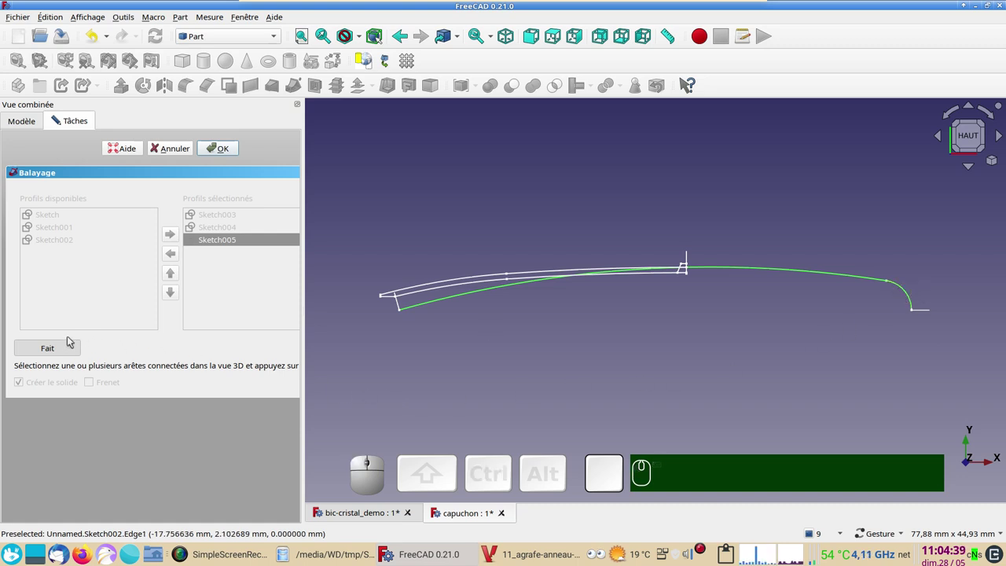
{"action": "left_click", "coordinate": [66, 350]}
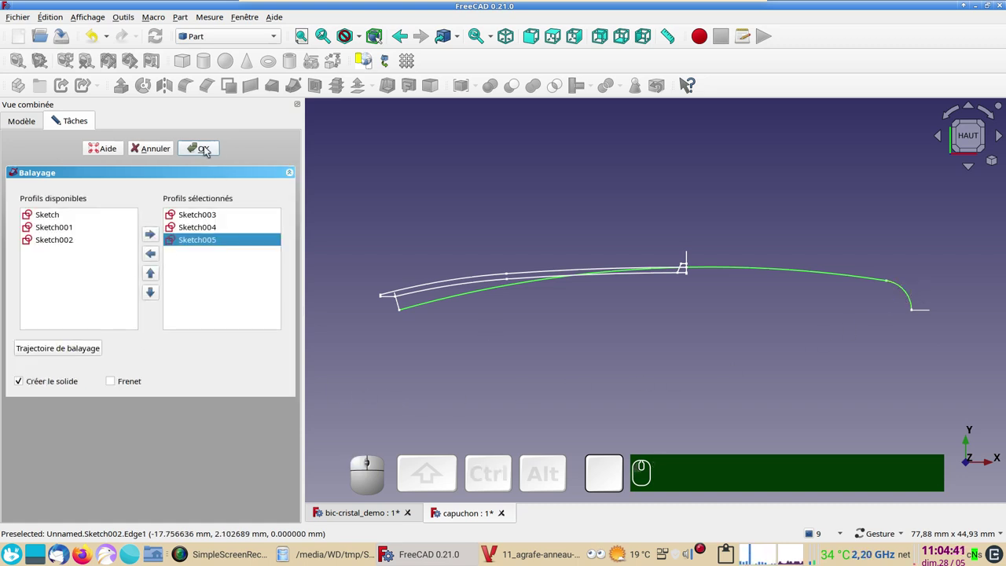
Create the solid clip Sweep, view it from the top and check a reference photo.
{"action": "left_click", "coordinate": [208, 150]}
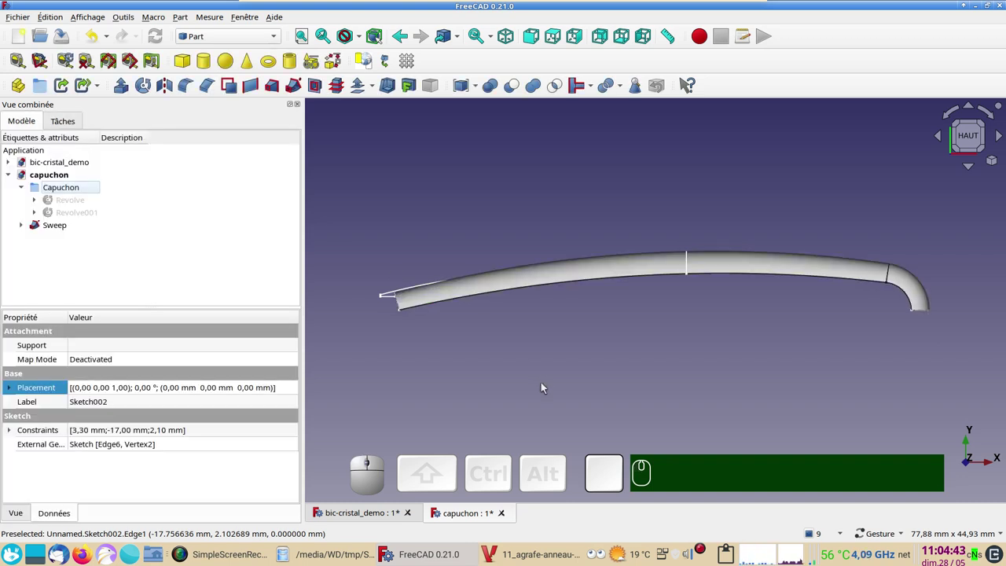
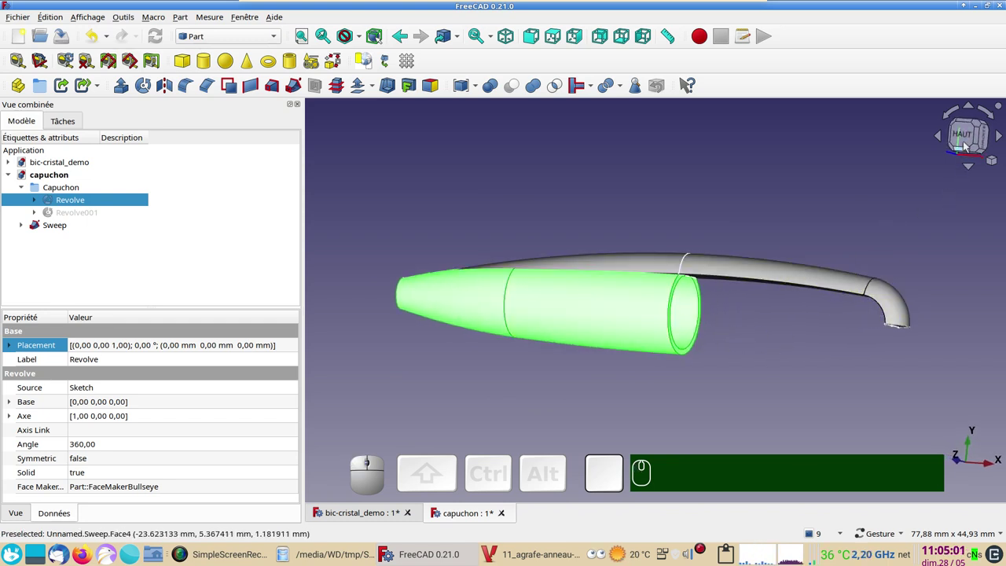
{"action": "left_click", "coordinate": [968, 144]}
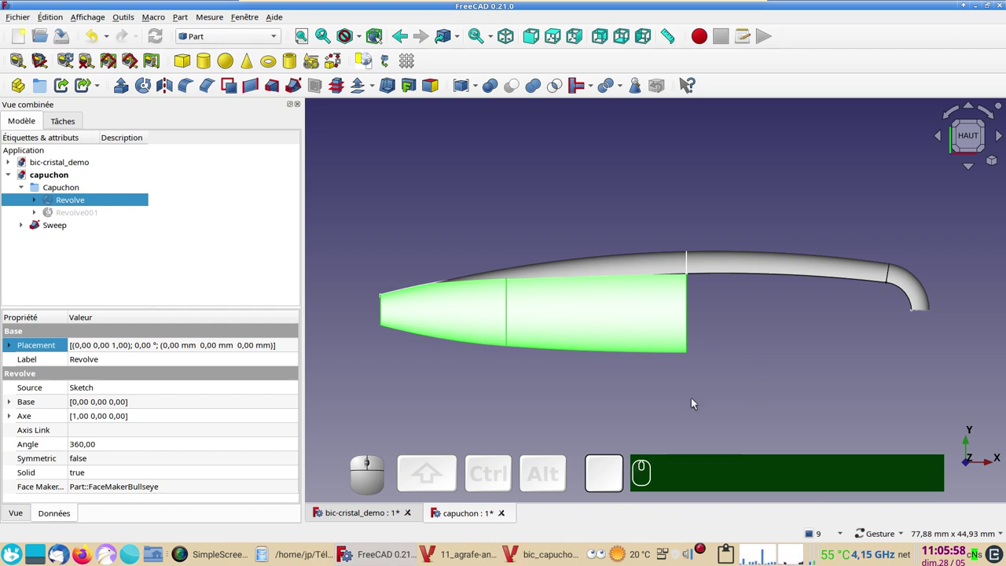
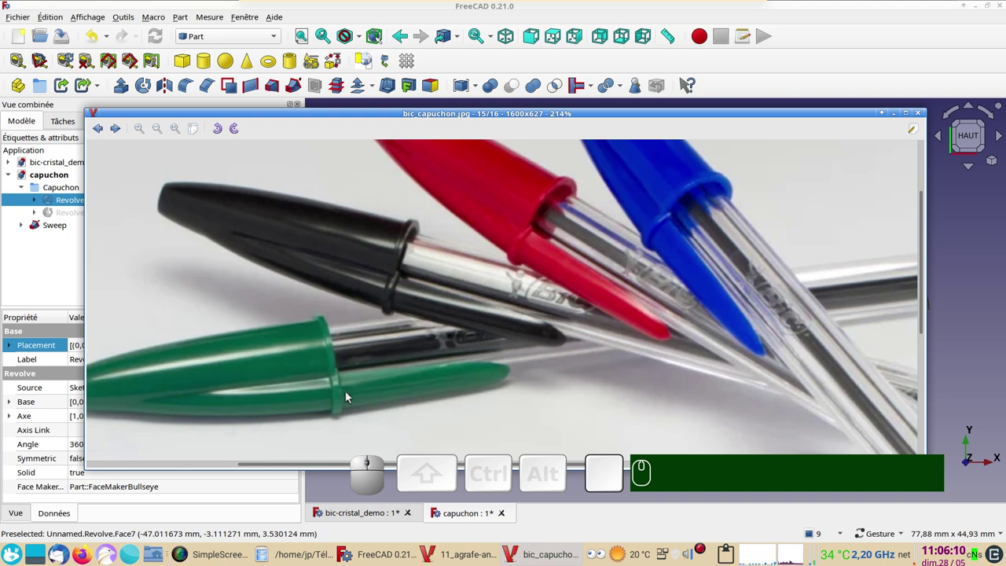
{"action": "left_click", "coordinate": [370, 517]}
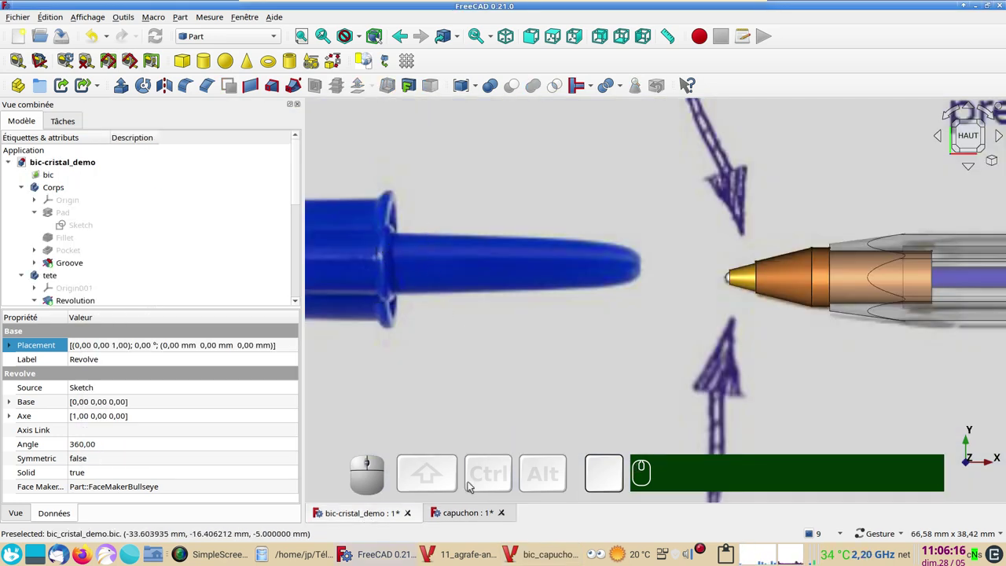
{"action": "left_click", "coordinate": [469, 522]}
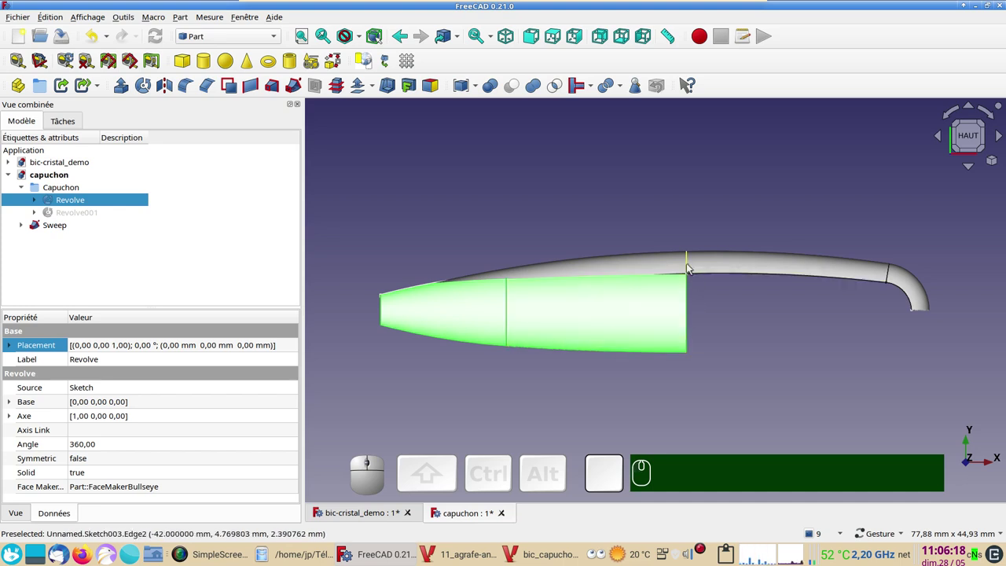
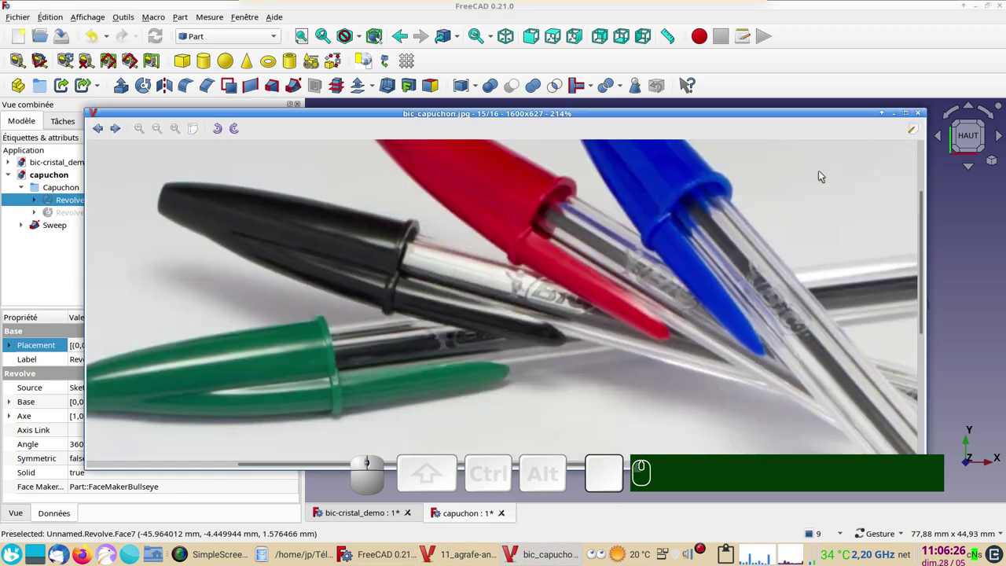
Compare against the reference image, close it and bring the cap model back to the front.
{"action": "left_click", "coordinate": [920, 111]}
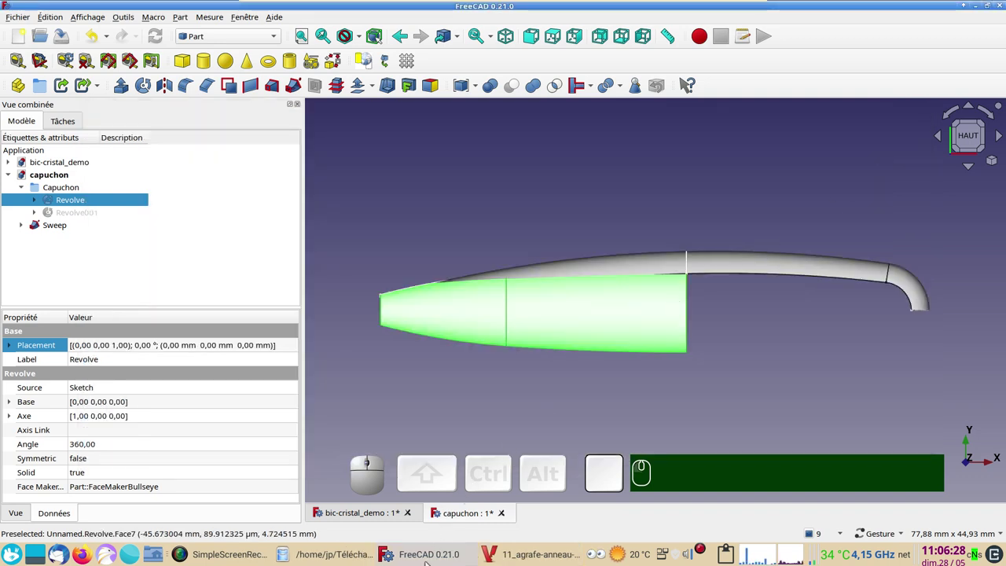
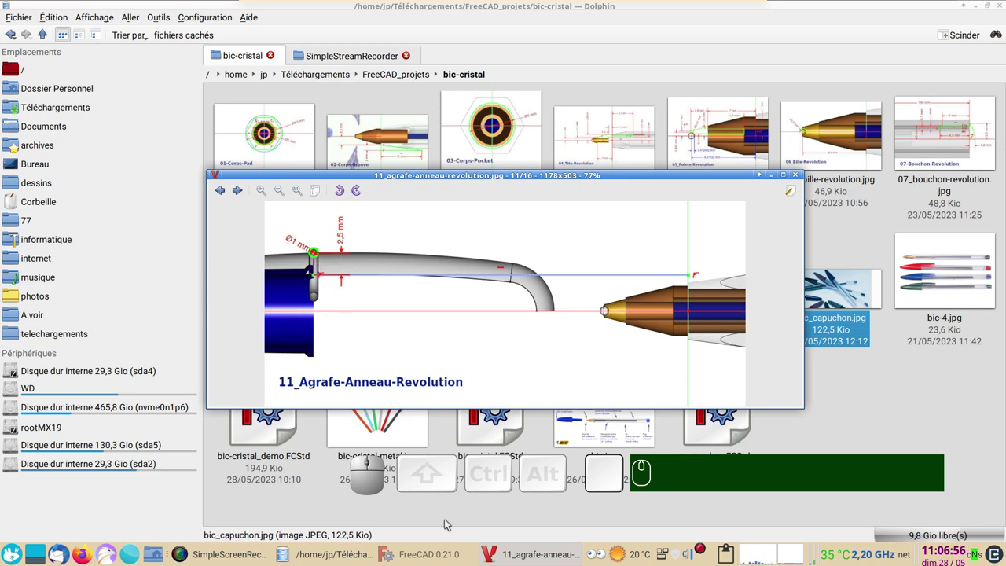
{"action": "left_click", "coordinate": [442, 559]}
{"action": "left_click", "coordinate": [450, 200]}
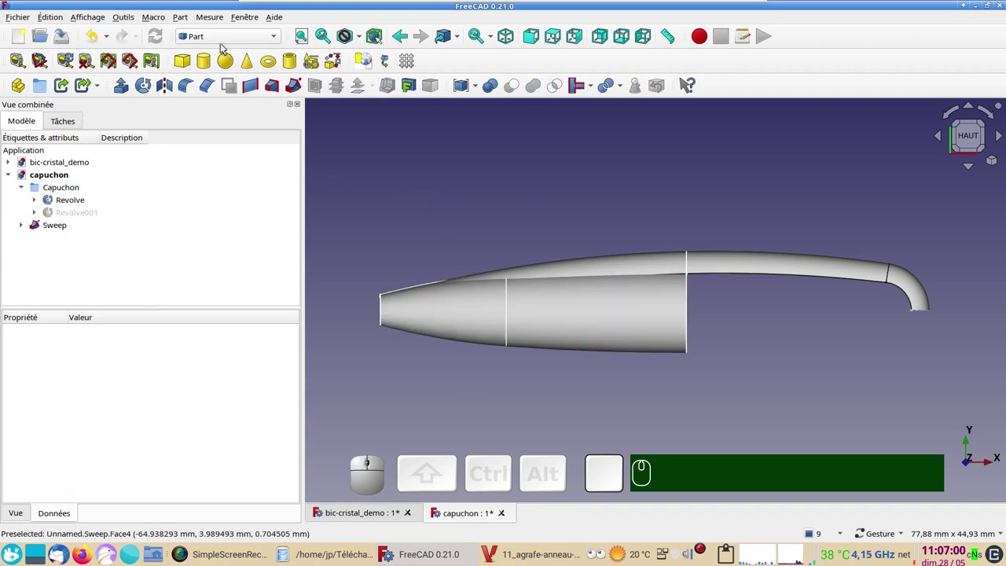
Switch to the Sketcher workbench and start a new sketch on the XY plane.
{"action": "left_click", "coordinate": [235, 36]}
{"action": "left_click", "coordinate": [210, 277]}
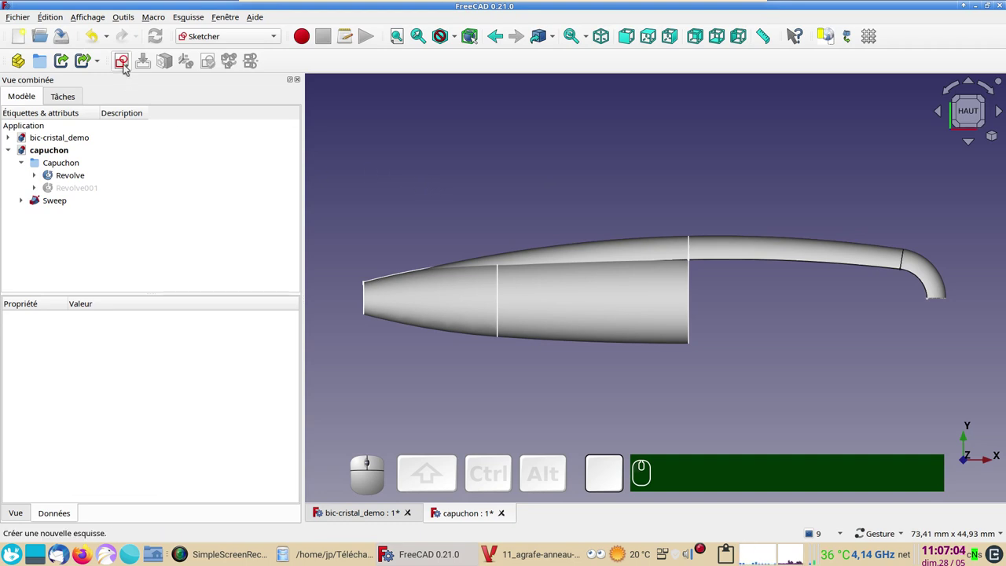
{"action": "left_click", "coordinate": [397, 121]}
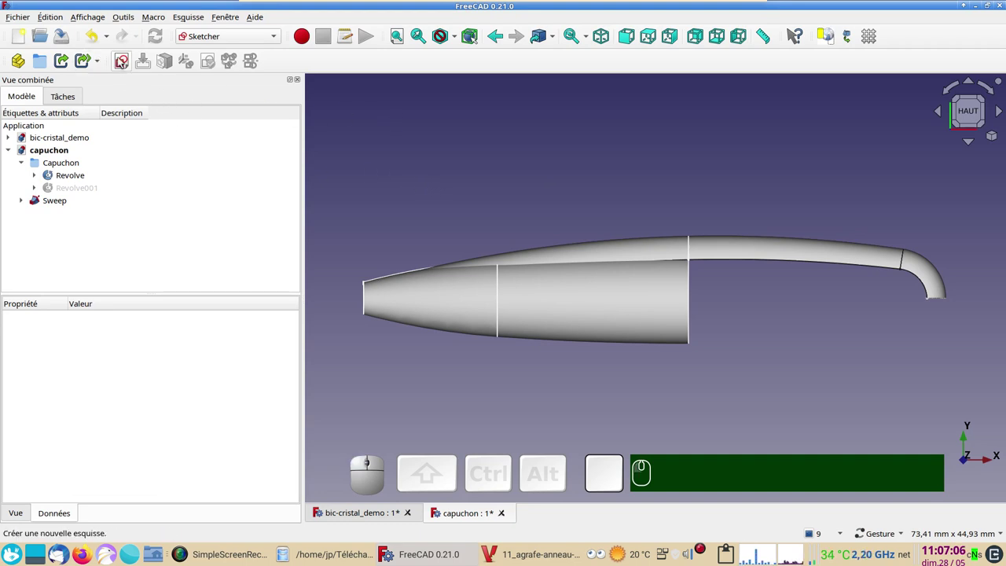
{"action": "left_click", "coordinate": [123, 63]}
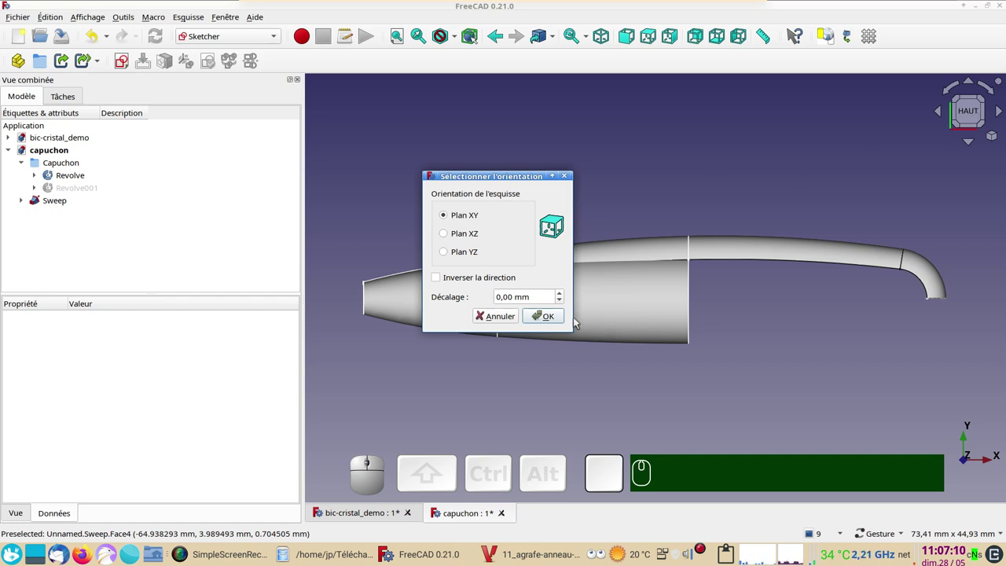
{"action": "left_click", "coordinate": [556, 319]}
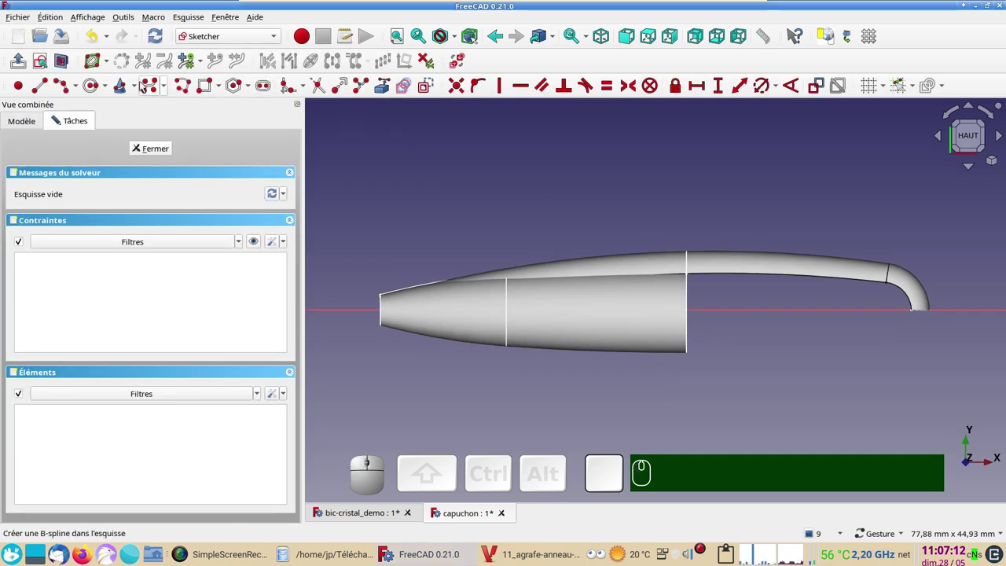
Draw a circle and constrain its diameter to 1 mm.
{"action": "left_click", "coordinate": [97, 87]}
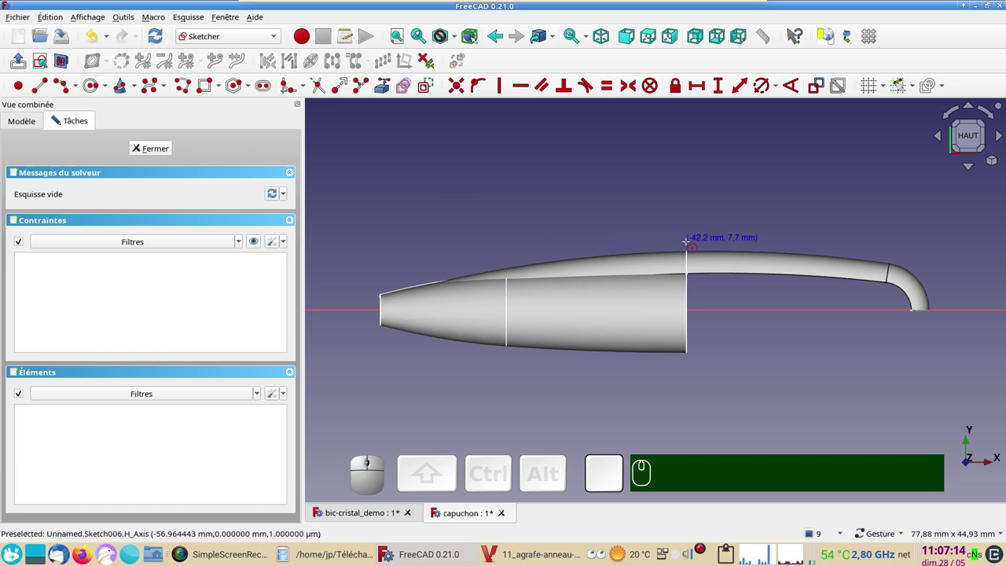
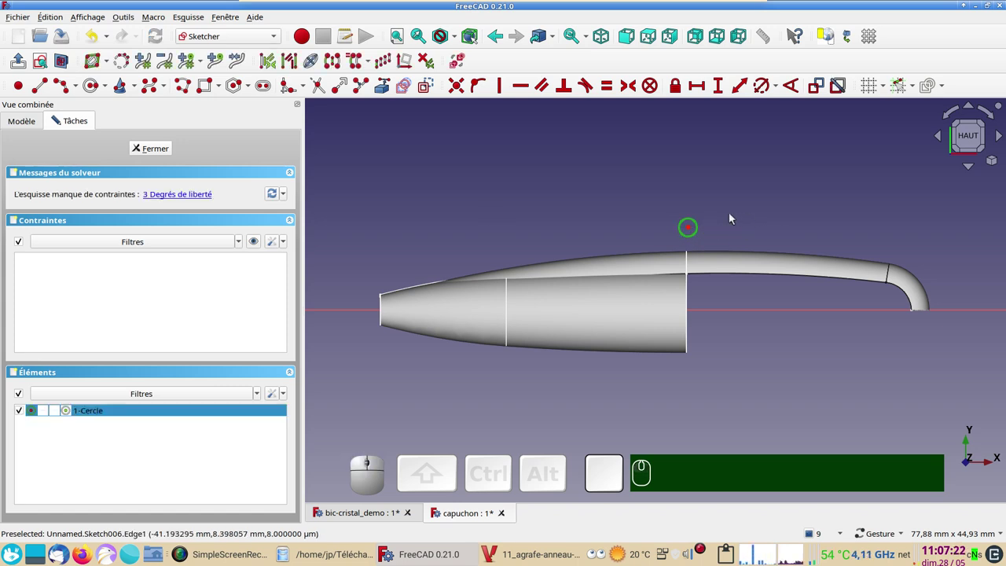
{"action": "key", "text": "r"}
{"action": "key", "text": "KP_1"}
{"action": "key", "text": "KP_1"}
{"action": "key", "text": "KP_Enter"}
{"action": "scroll", "scroll_direction": "up", "scroll_amount": 3}
{"action": "right_click", "coordinate": [756, 236]}
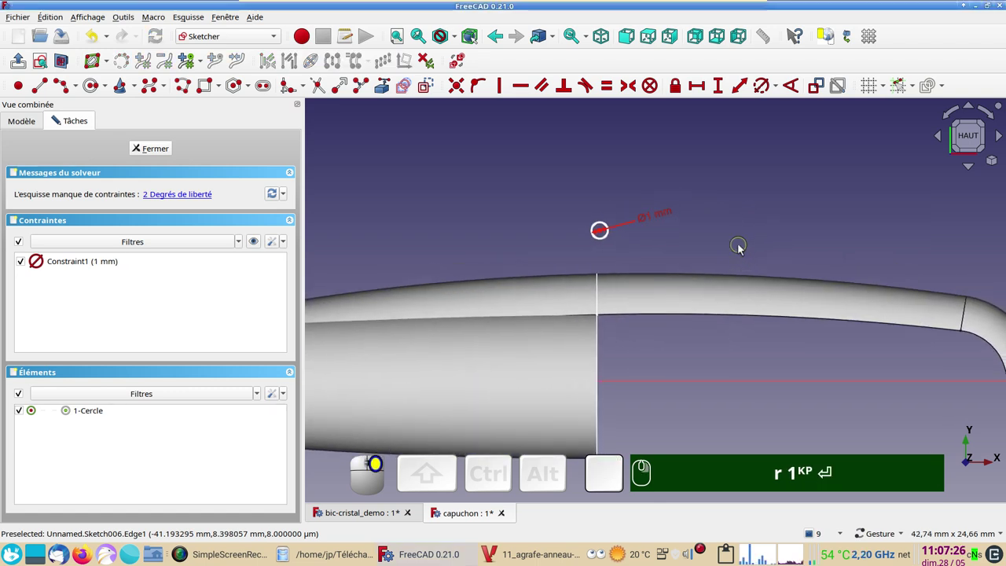
Draw a line, attach the circle centre to its top end so the sketch is fully constrained, and close Sketch006.
{"action": "type", "text": "r"}
{"action": "key", "text": "KP_1"}
{"action": "key", "text": "Return"}
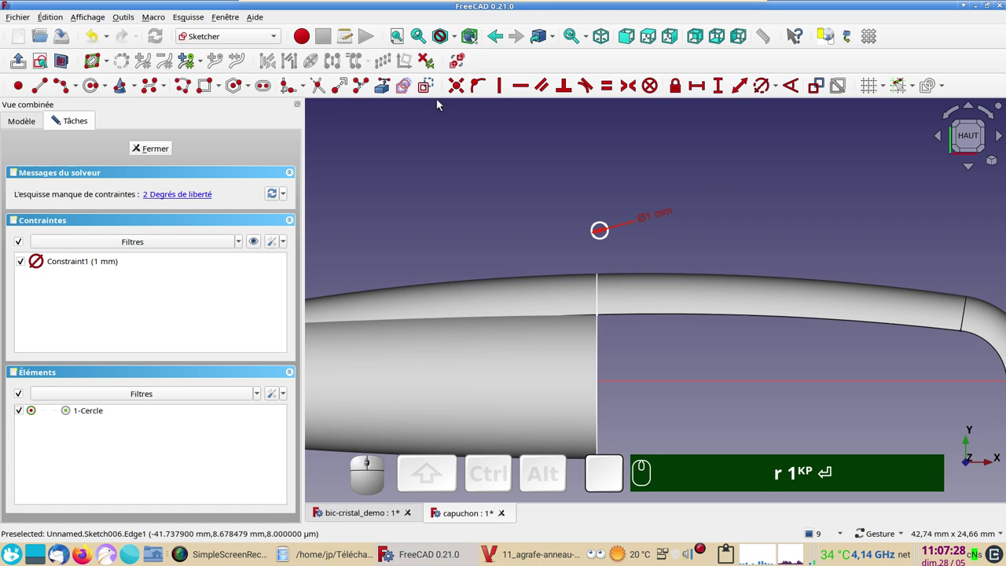
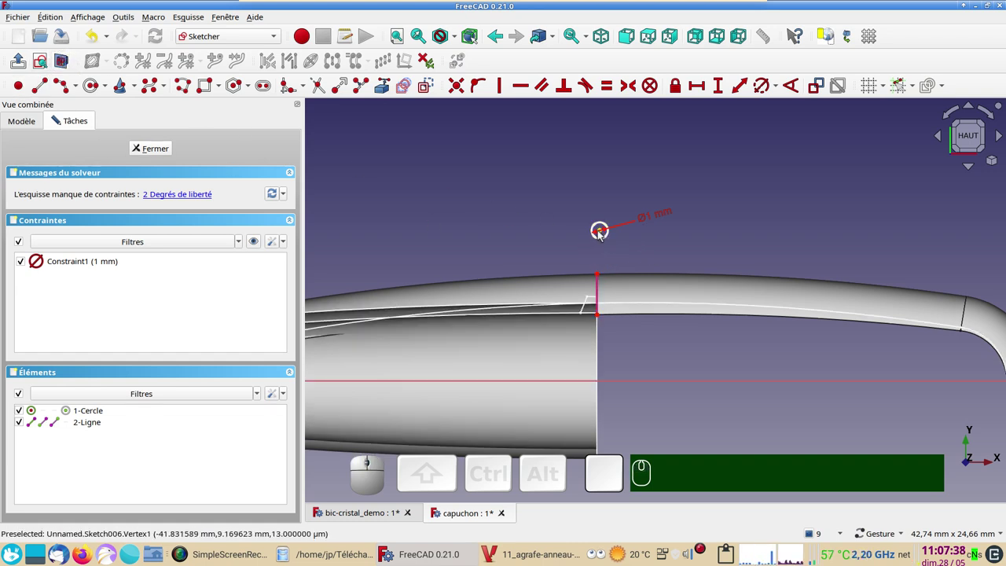
{"action": "left_click", "coordinate": [604, 233]}
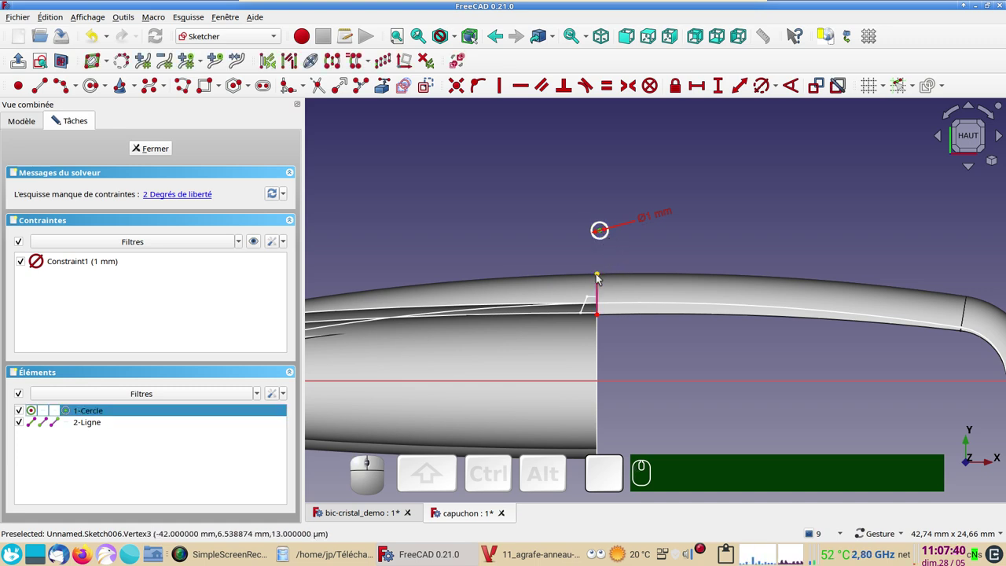
{"action": "left_click", "coordinate": [602, 275]}
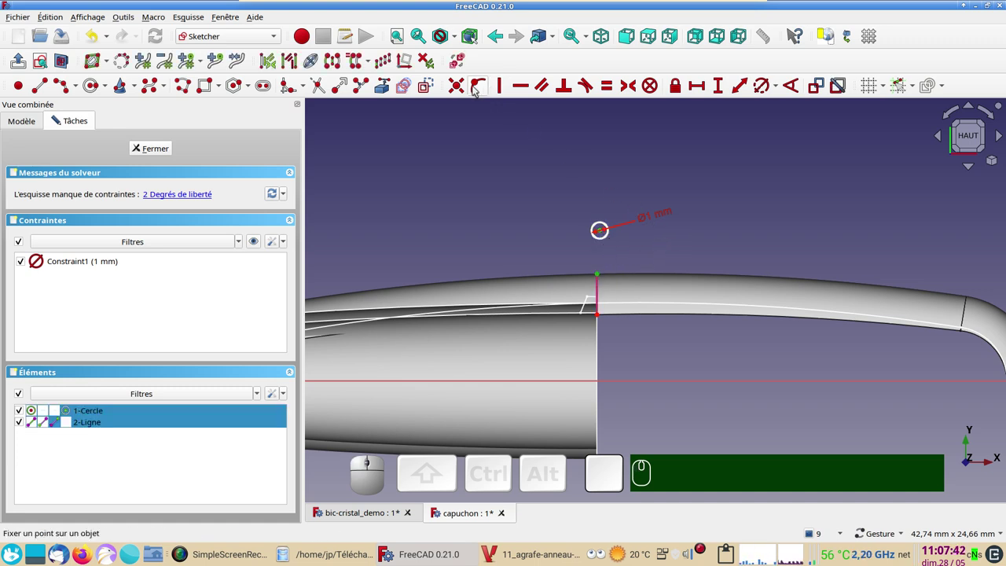
{"action": "key", "text": "c"}
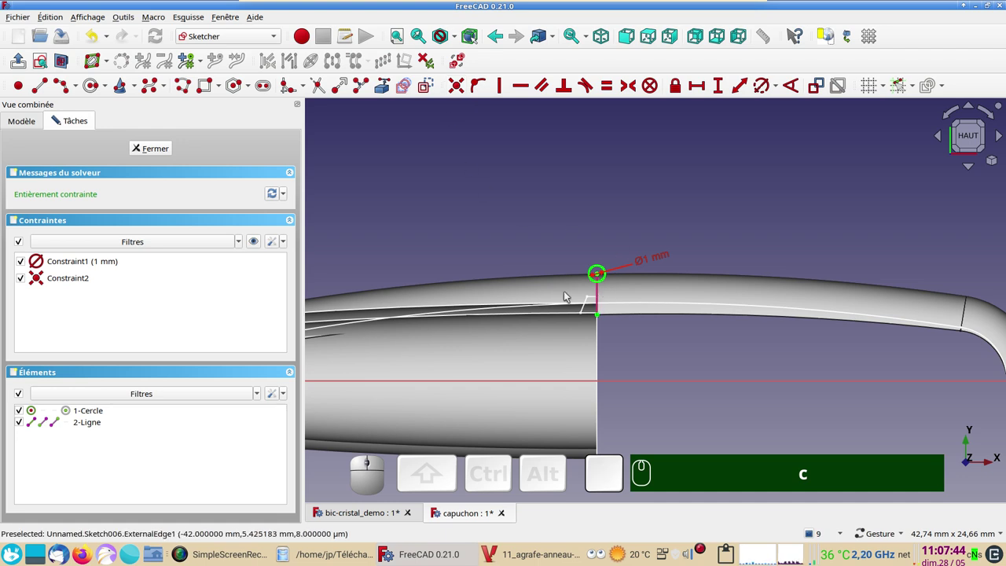
{"action": "left_click", "coordinate": [163, 148]}
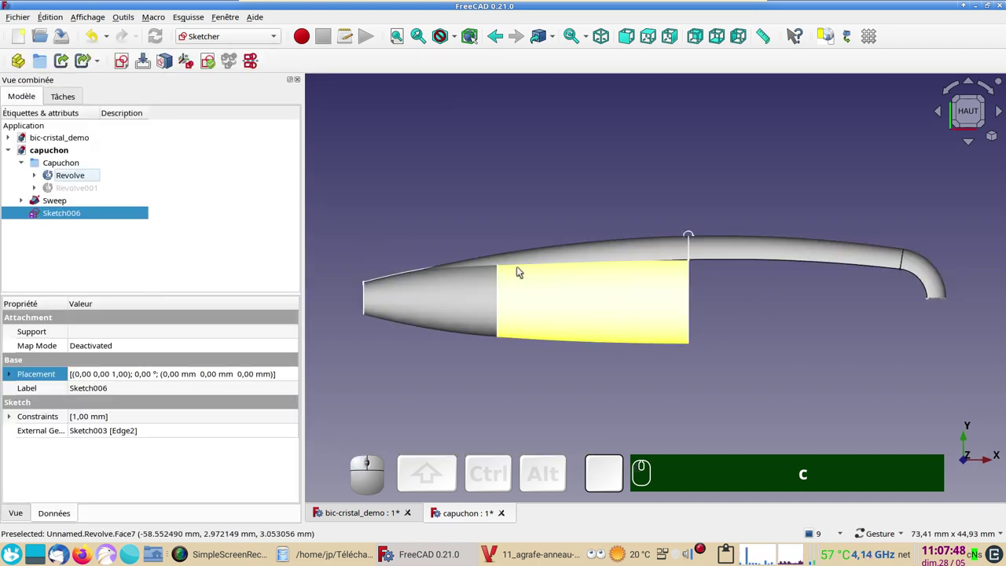
Hide the cap's Revolve body and begin a new sketch with a horizontal line under the small circle.
{"action": "type", "text": "c"}
{"action": "left_click", "coordinate": [570, 302]}
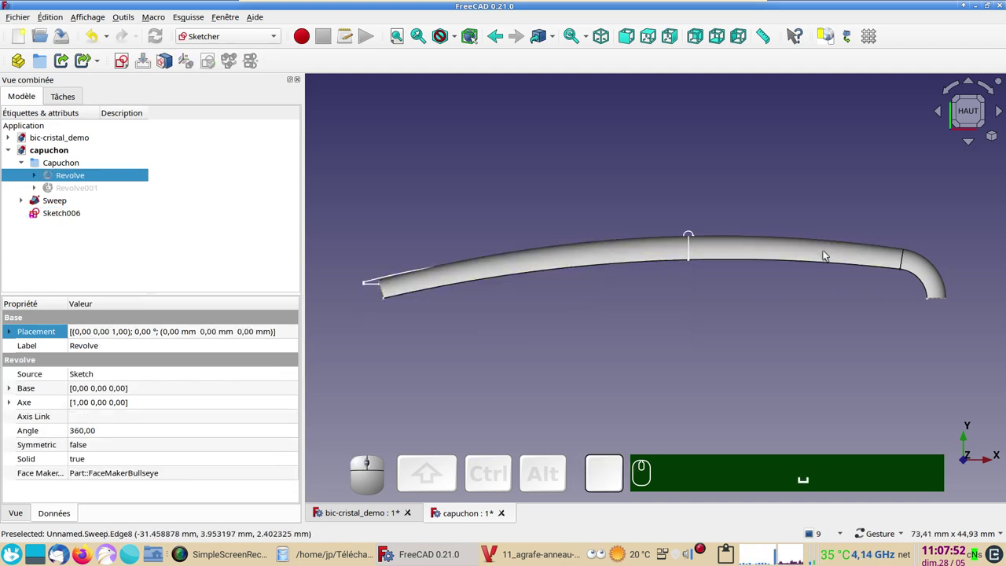
{"action": "left_click_drag", "start_coordinate": [806, 294], "coordinate": [566, 301]}
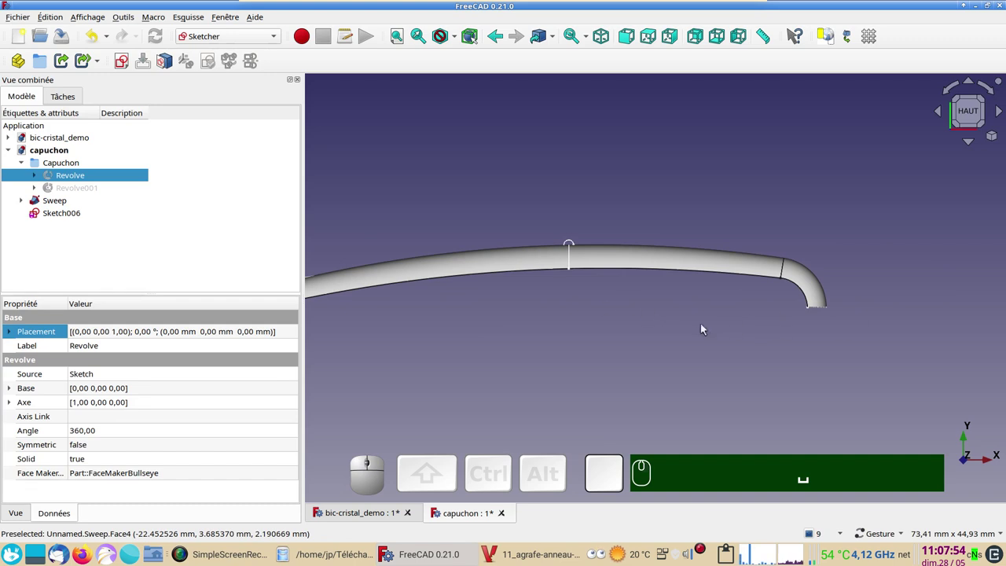
{"action": "type", "text": "ac"}
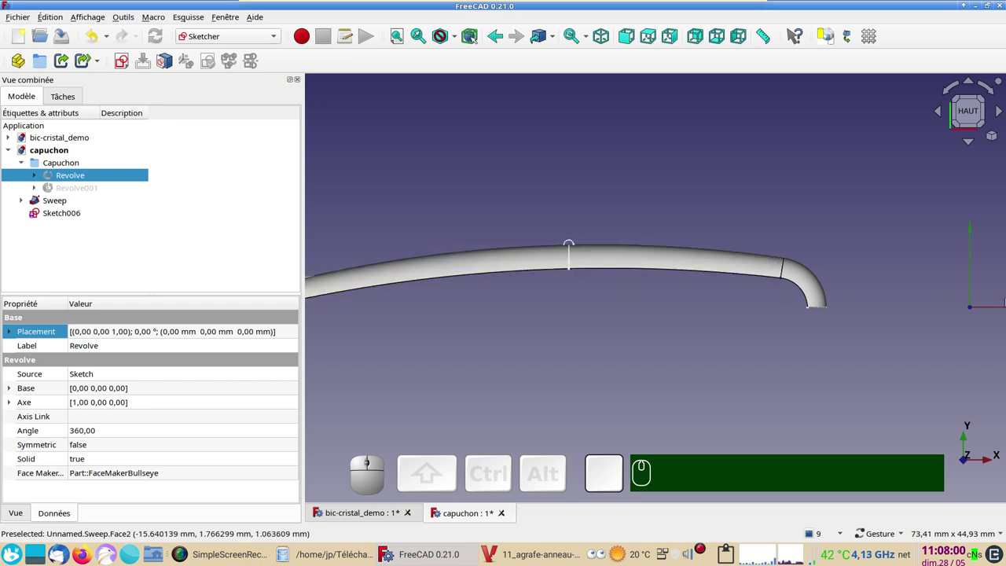
{"action": "type", "text": "a"}
{"action": "key", "text": "a"}
{"action": "type", "text": "aa"}
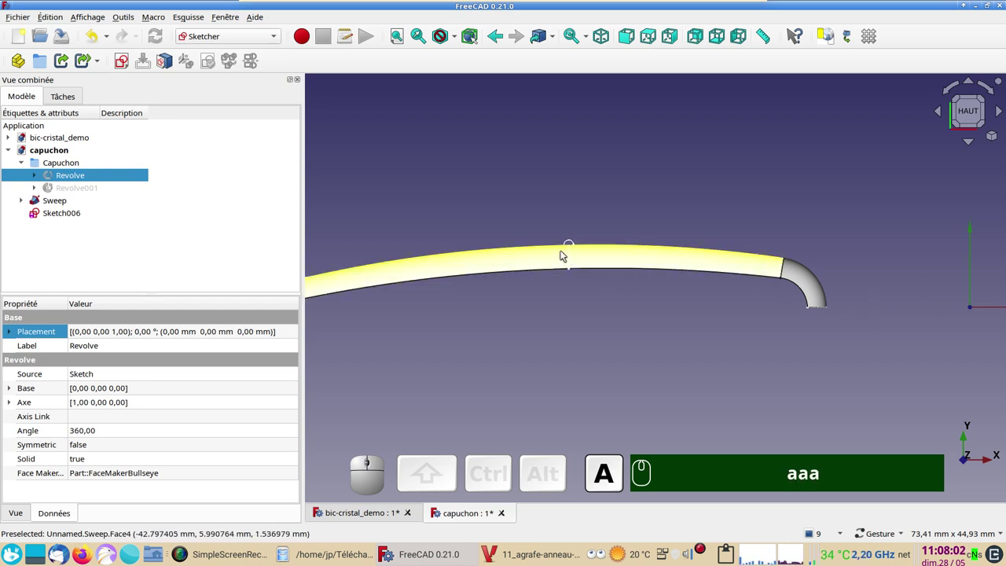
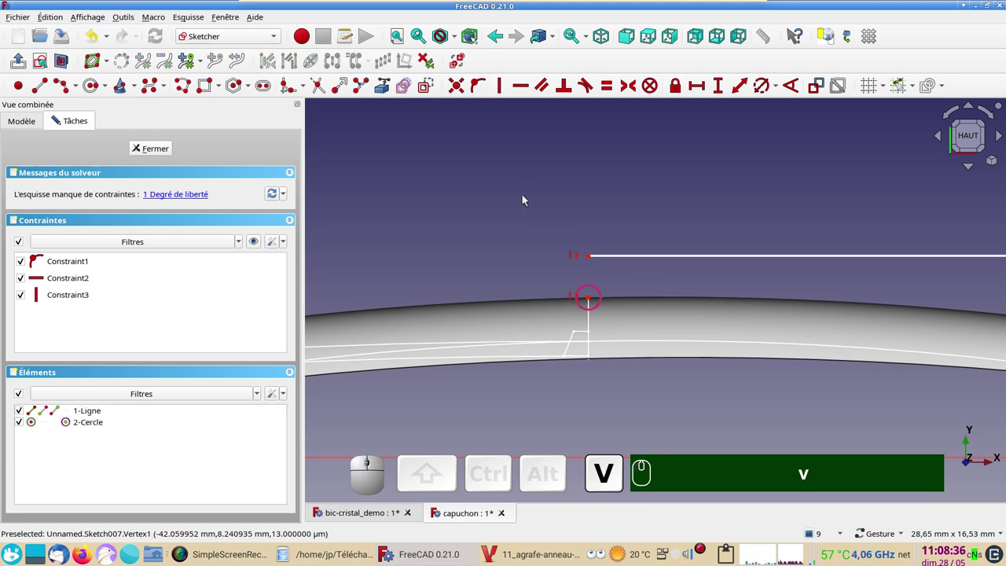
Set a 2.5 mm vertical distance between the line's end point and the circle centre.
{"action": "left_click_drag", "start_coordinate": [590, 257], "coordinate": [639, 324]}
{"action": "left_click", "coordinate": [595, 334]}
{"action": "left_click", "coordinate": [594, 296]}
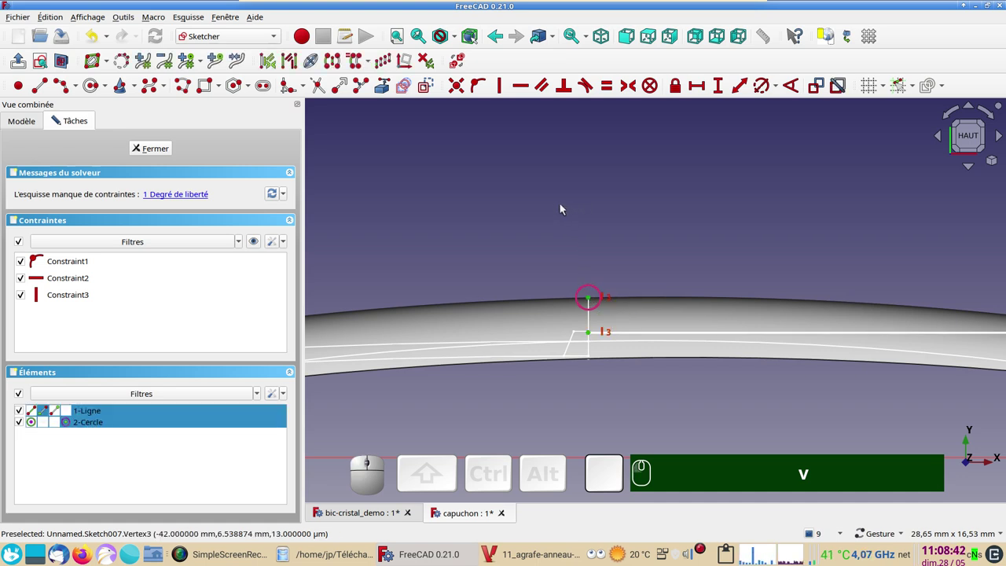
{"action": "type", "text": "vi"}
{"action": "key", "text": "KP_2"}
{"action": "key", "text": "KP_2"}
{"action": "type", "text": "."}
{"action": "key", "text": "KP_Decimal"}
{"action": "key", "text": "KP_5"}
{"action": "key", "text": "KP_5"}
{"action": "key", "text": "Return"}
{"action": "key", "text": "KP_Enter"}
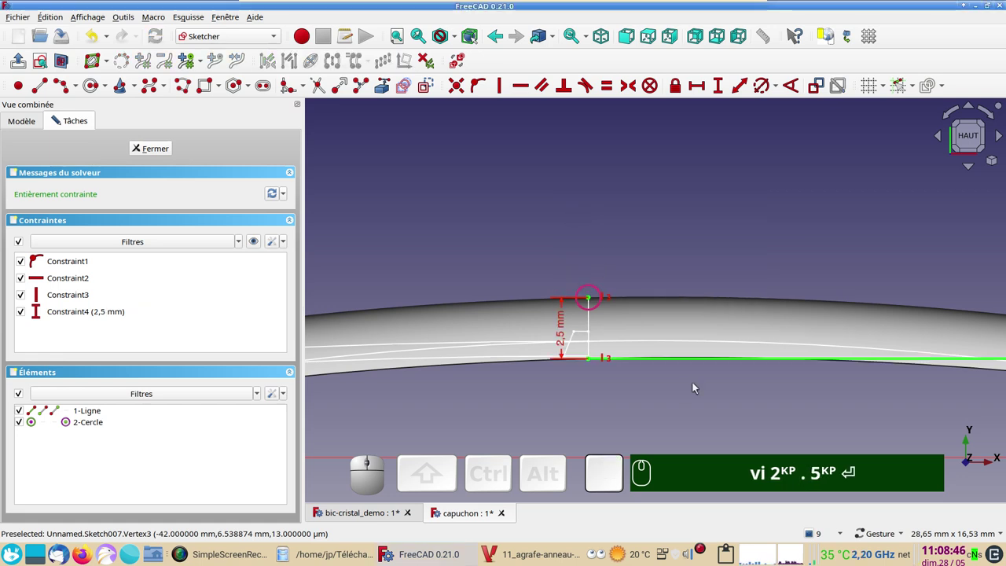
Check the axis line at the clip's end and close the fully constrained Sketch007.
{"action": "scroll", "scroll_direction": "down", "scroll_amount": 3}
{"action": "left_click_drag", "start_coordinate": [722, 407], "coordinate": [555, 309]}
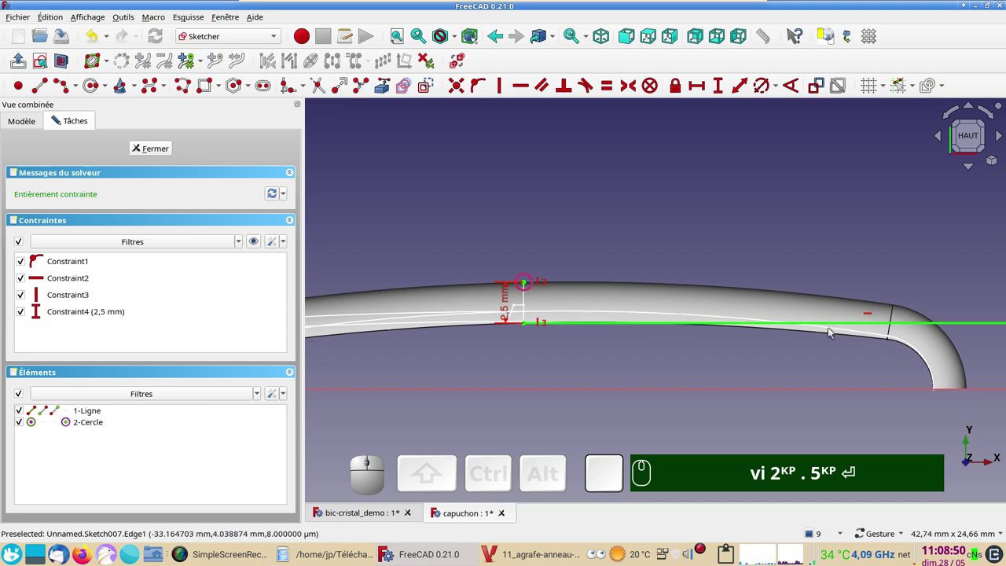
{"action": "left_click", "coordinate": [969, 324]}
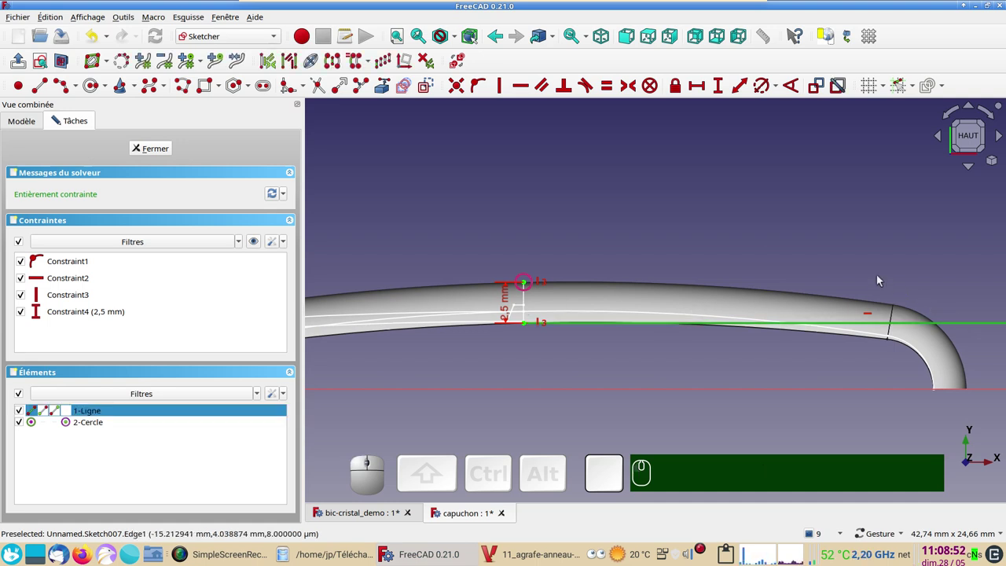
{"action": "left_click", "coordinate": [882, 276]}
{"action": "left_click", "coordinate": [172, 151]}
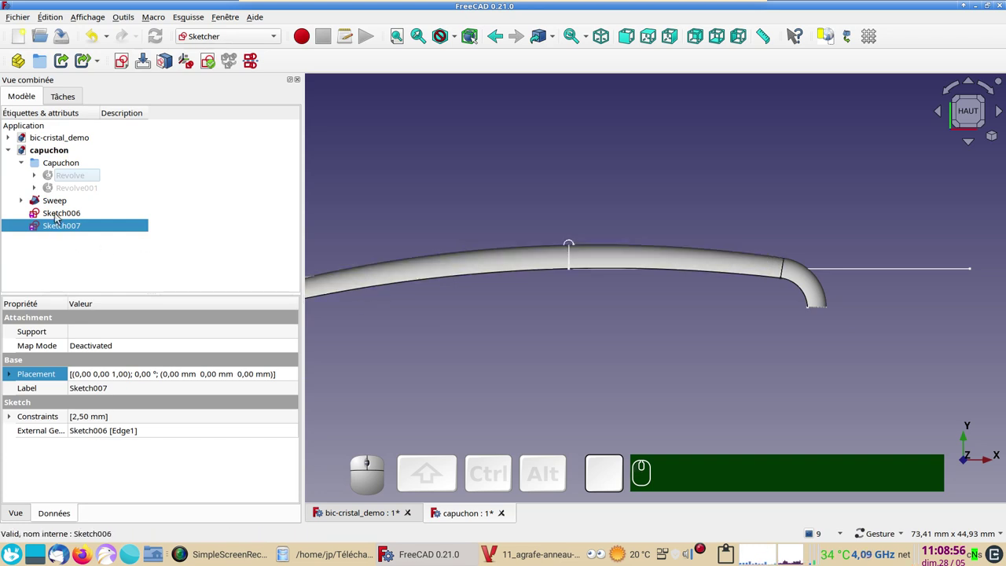
Revolve Sketch006's circle 360° around Sketch007's Edge1 in the Part workbench to form a solid ring.
{"action": "left_click", "coordinate": [61, 215]}
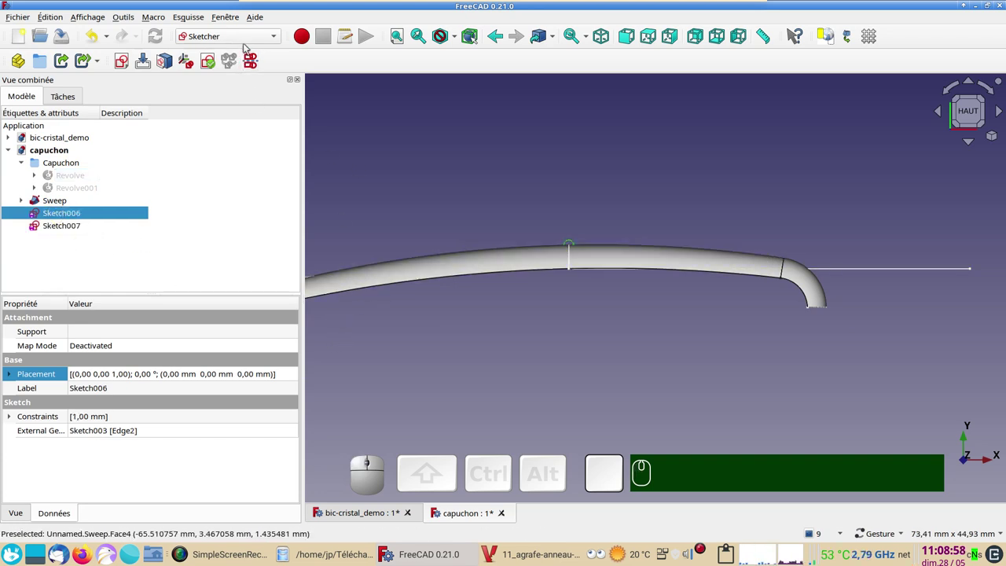
{"action": "left_click", "coordinate": [246, 43]}
{"action": "left_click", "coordinate": [214, 179]}
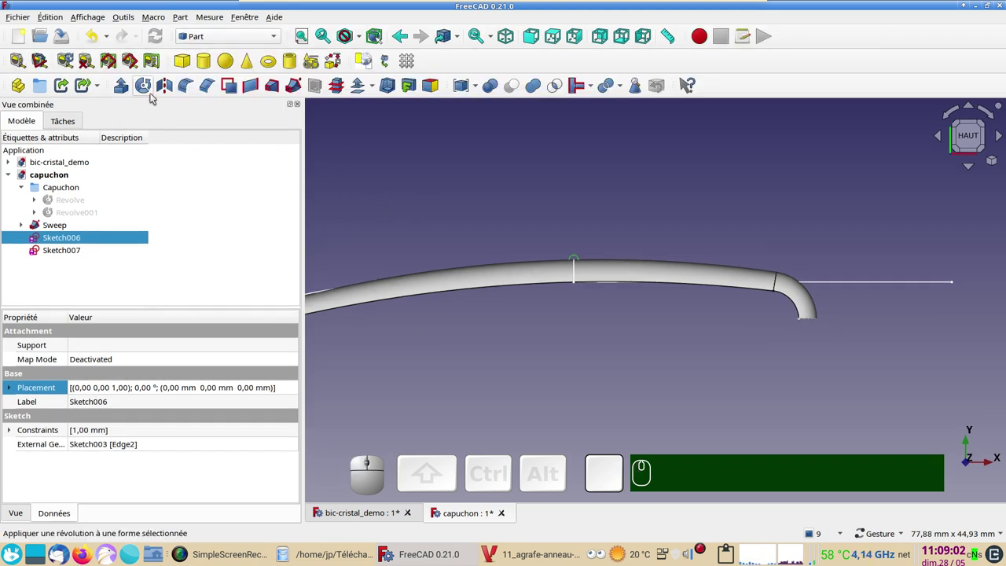
{"action": "left_click", "coordinate": [147, 93]}
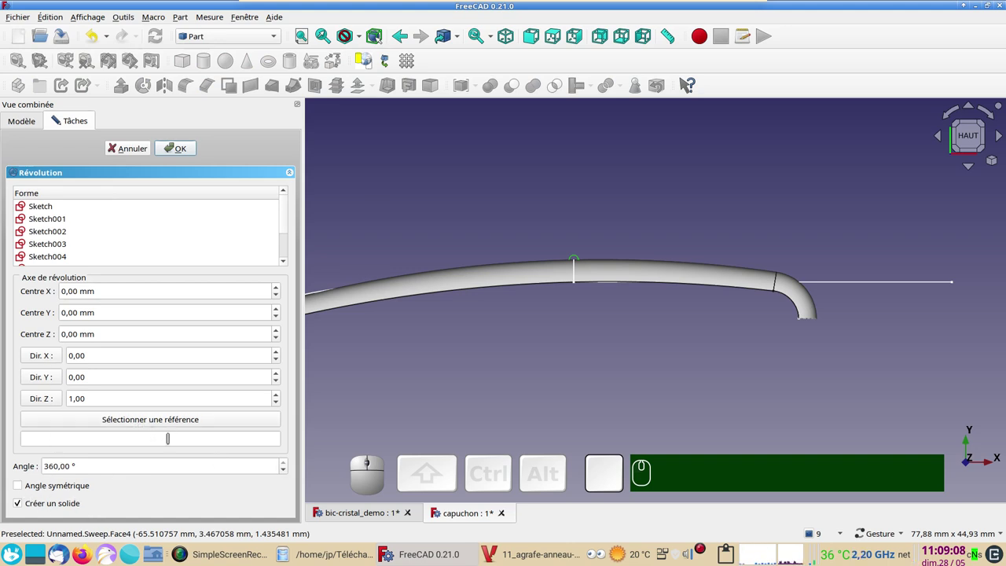
{"action": "left_click", "coordinate": [154, 424]}
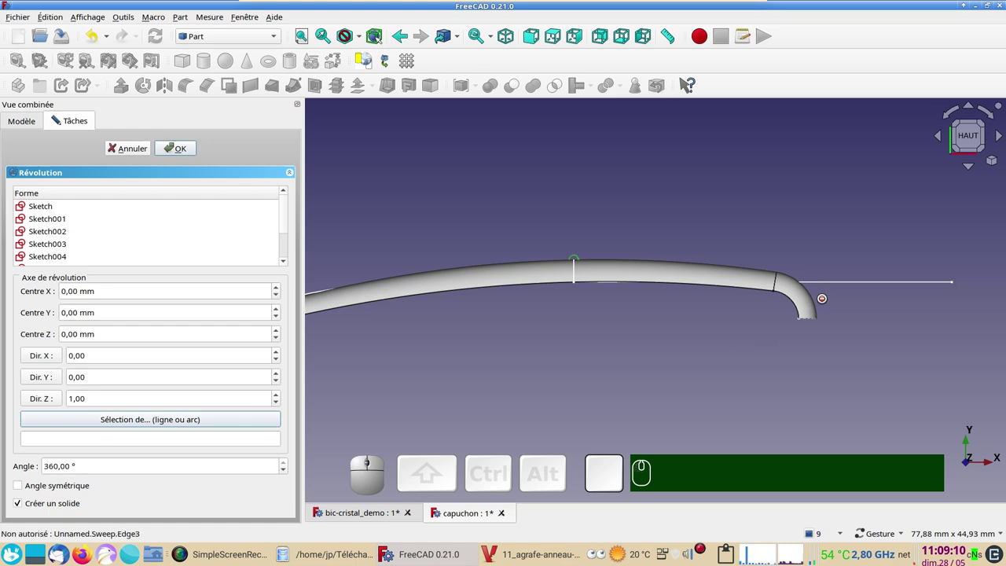
{"action": "left_click", "coordinate": [847, 285]}
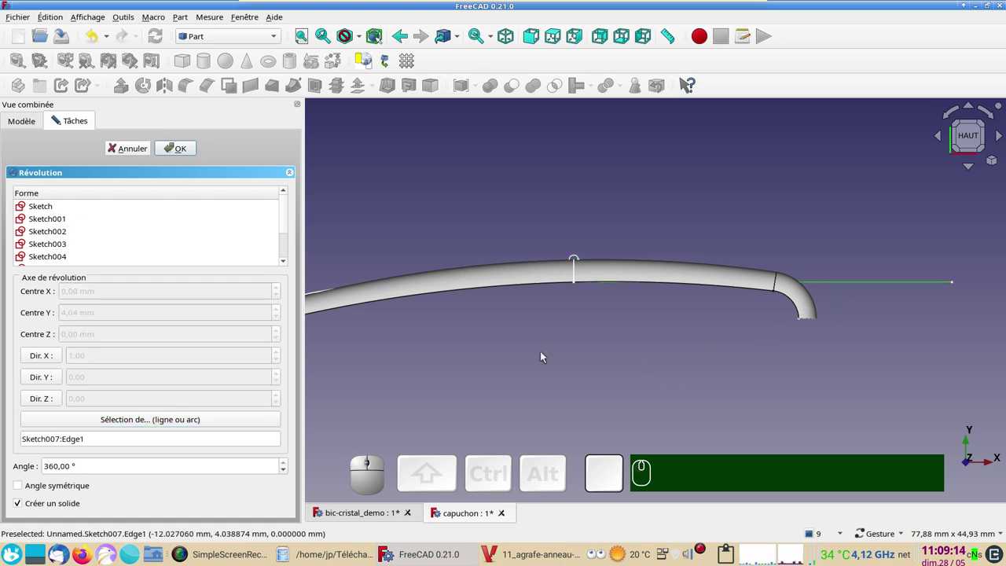
{"action": "left_click", "coordinate": [181, 151]}
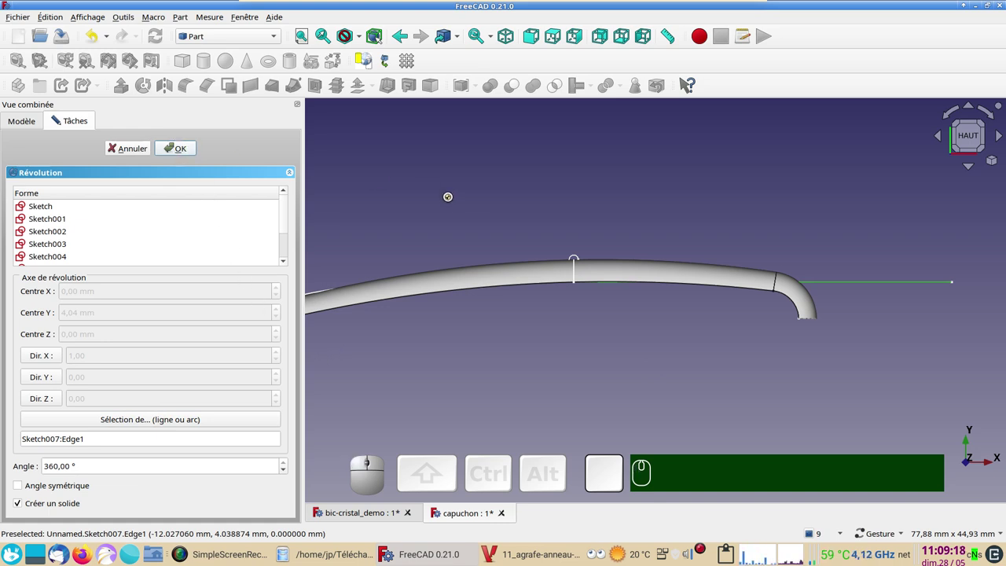
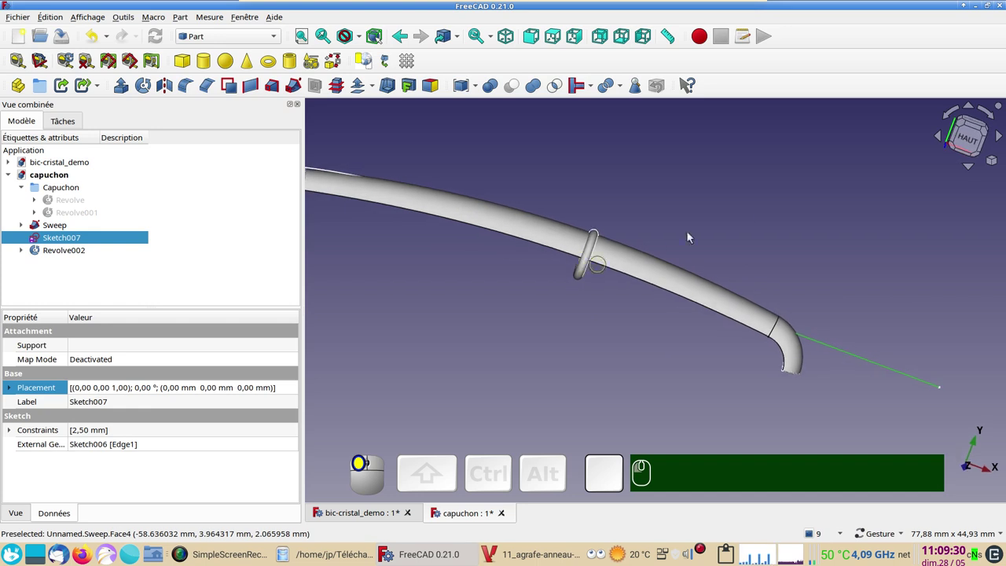
Adjust the view and hide the clip Sweep so only the ring and profile lines show.
{"action": "left_click", "coordinate": [964, 138]}
{"action": "scroll", "scroll_direction": "down", "scroll_amount": 3}
{"action": "left_click_drag", "start_coordinate": [445, 218], "coordinate": [469, 290]}
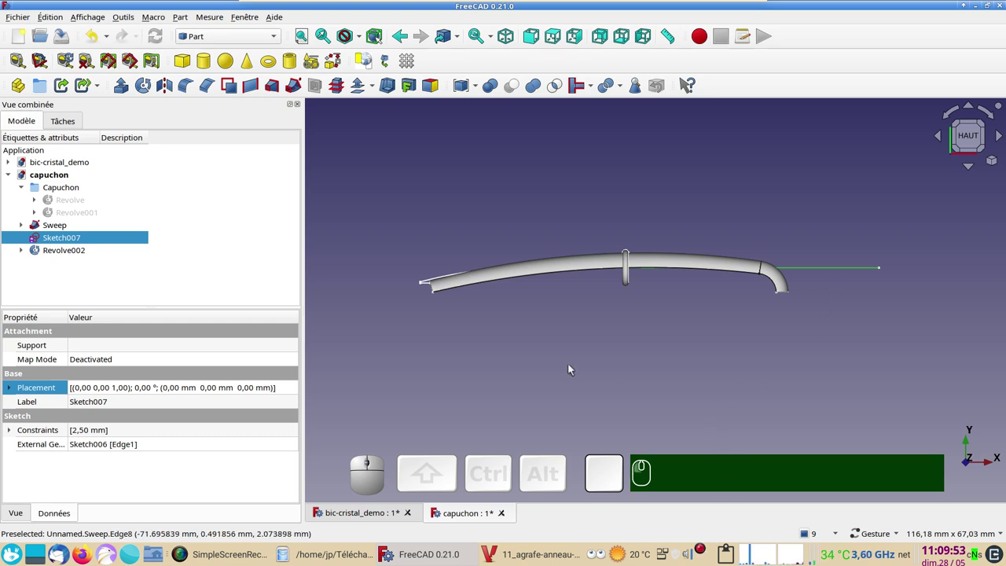
{"action": "left_click", "coordinate": [514, 272]}
{"action": "key", "text": "space"}
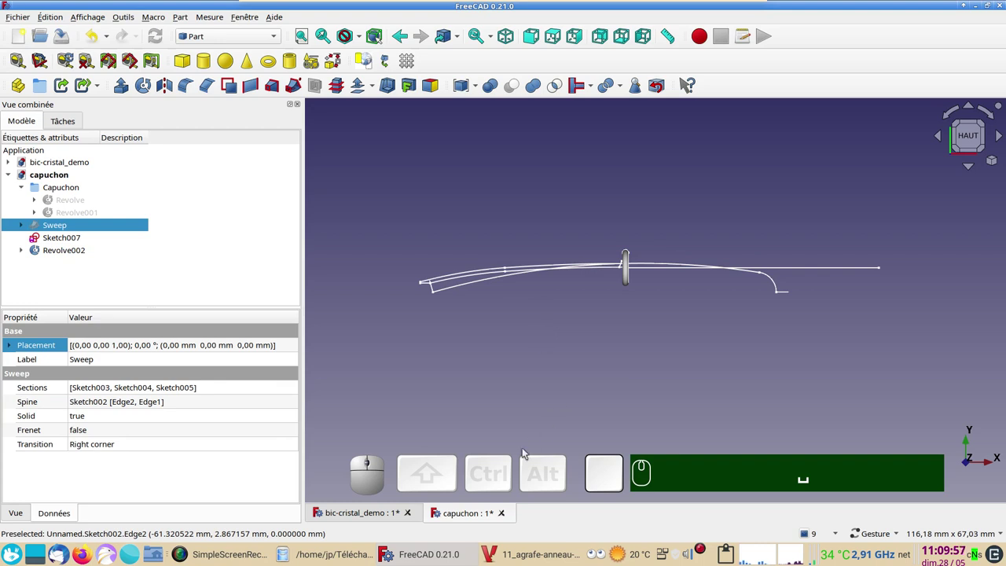
Minimize the groove reference image viewer and clear the selection.
{"action": "left_click", "coordinate": [532, 556]}
{"action": "scroll", "scroll_direction": "down", "scroll_amount": 3}
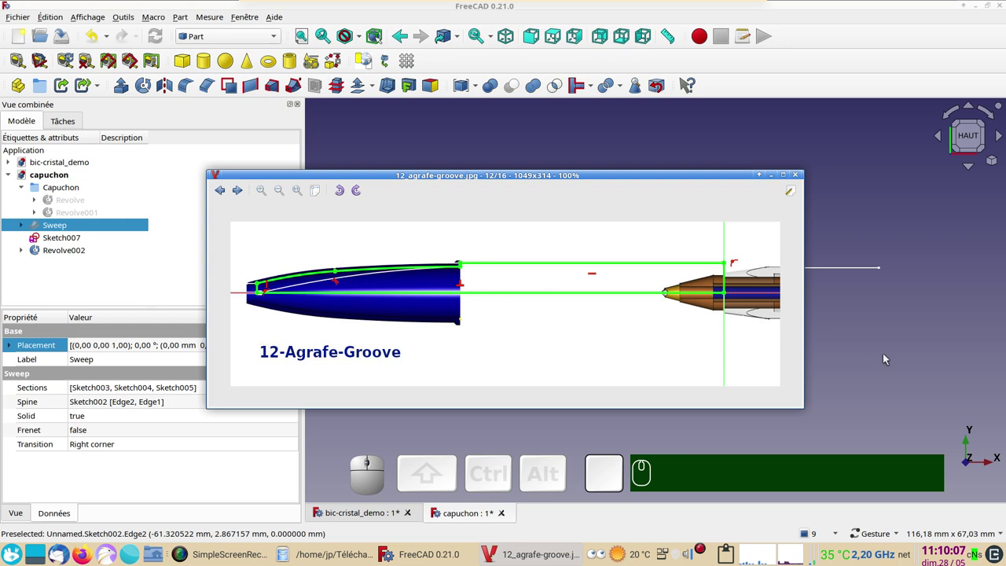
{"action": "left_click", "coordinate": [884, 356]}
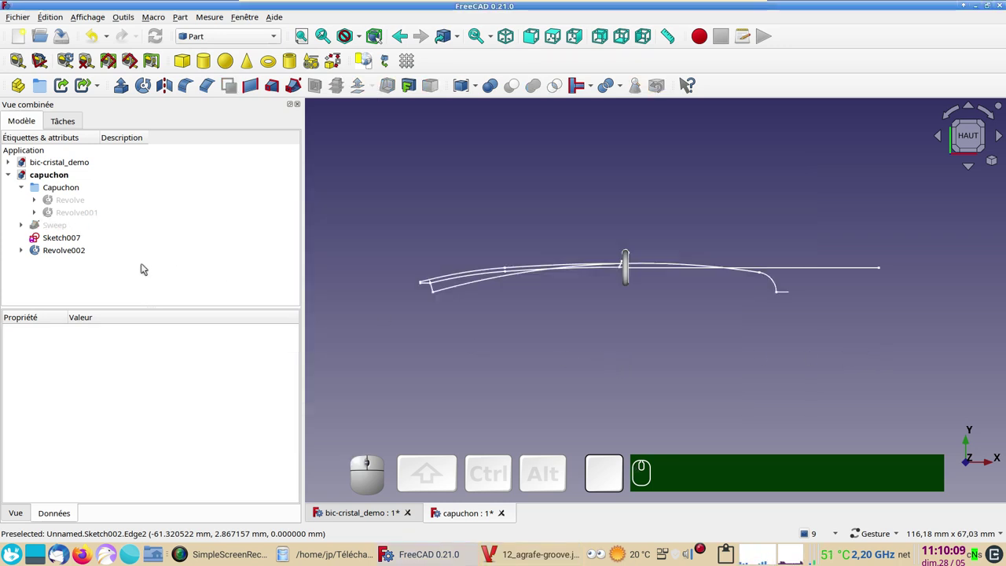
{"action": "left_click", "coordinate": [391, 190]}
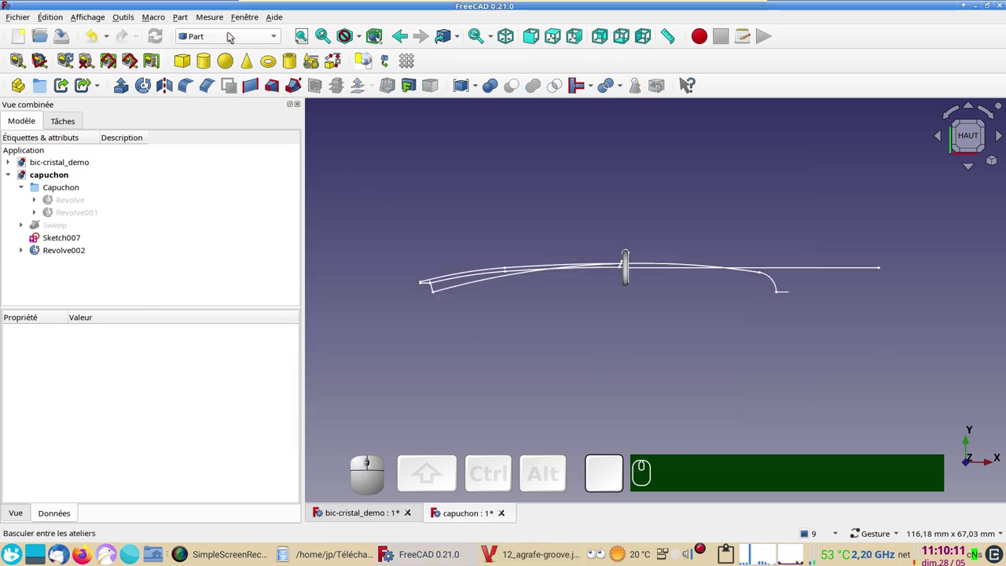
Create a new Sketcher sketch on the XY plane and start External geometry to link the profile edges.
{"action": "left_click", "coordinate": [231, 34]}
{"action": "left_click", "coordinate": [223, 277]}
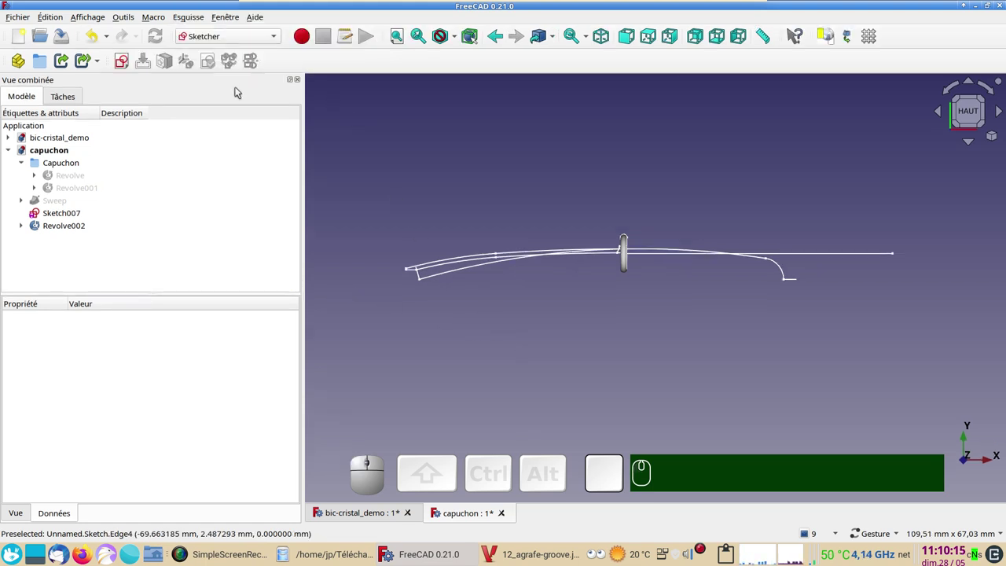
{"action": "left_click", "coordinate": [121, 66]}
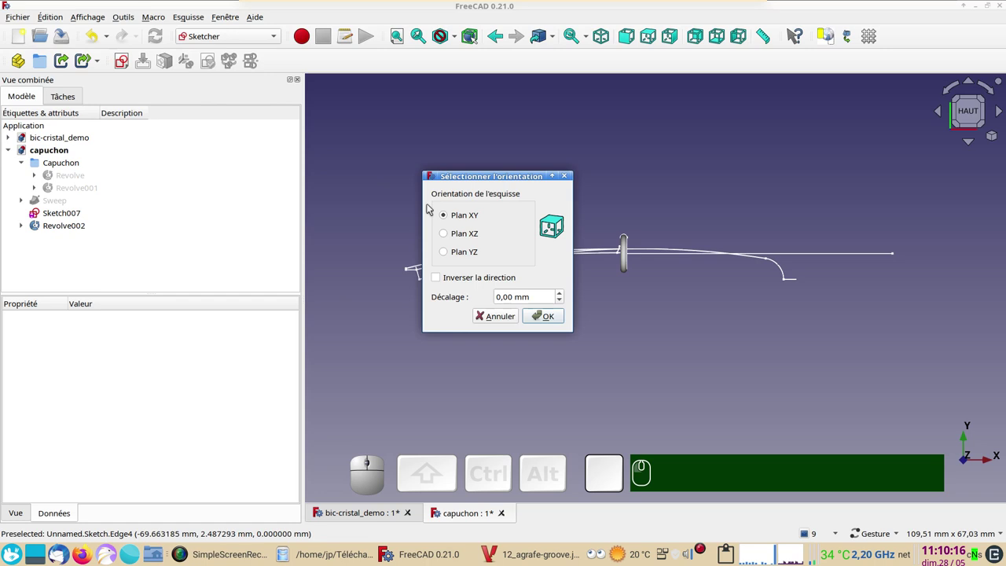
{"action": "left_click", "coordinate": [559, 321]}
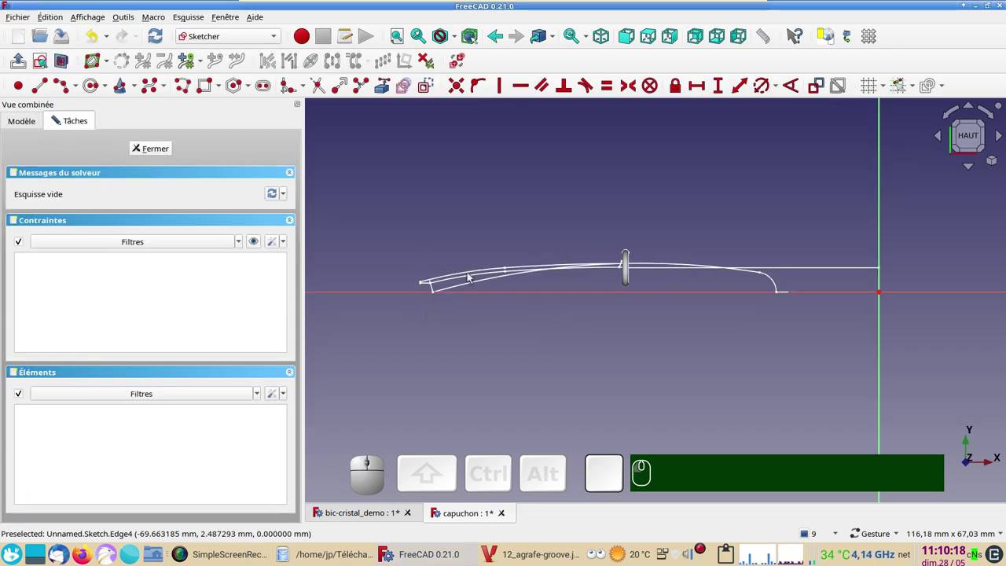
{"action": "left_click", "coordinate": [391, 85]}
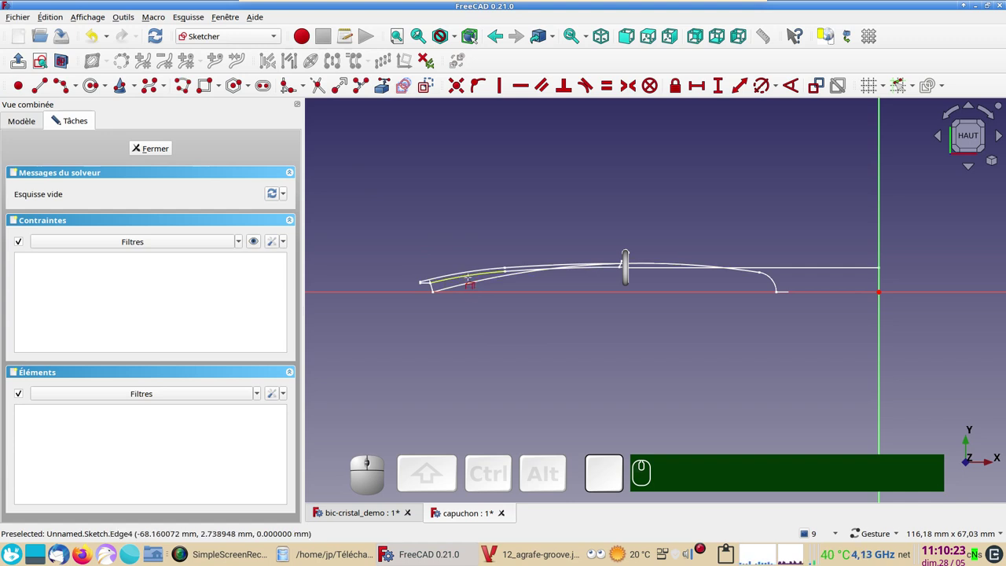
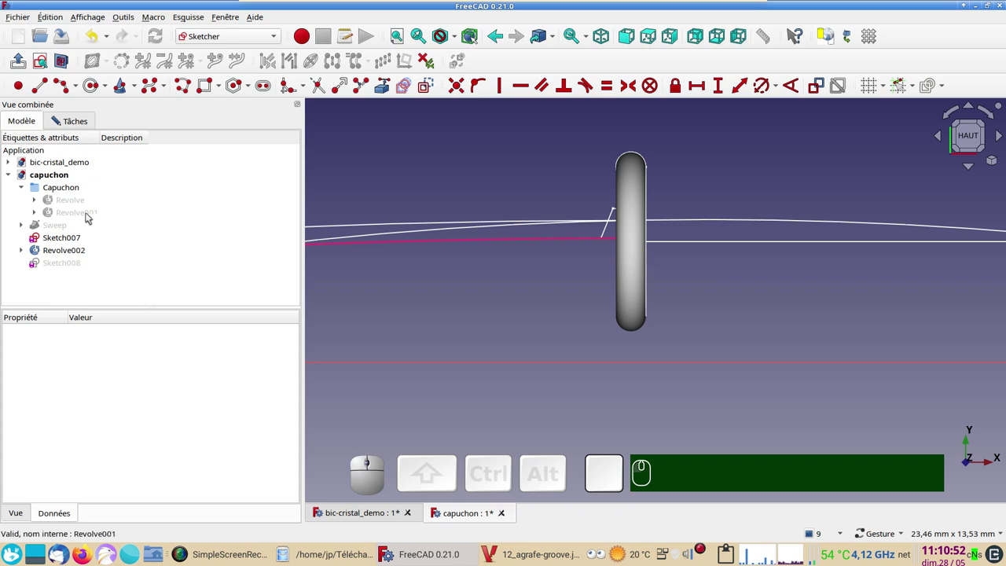
Hide the Revolve002 ring and zoom along the cap profile toward the tip.
{"action": "left_click", "coordinate": [64, 248]}
{"action": "key", "text": "space"}
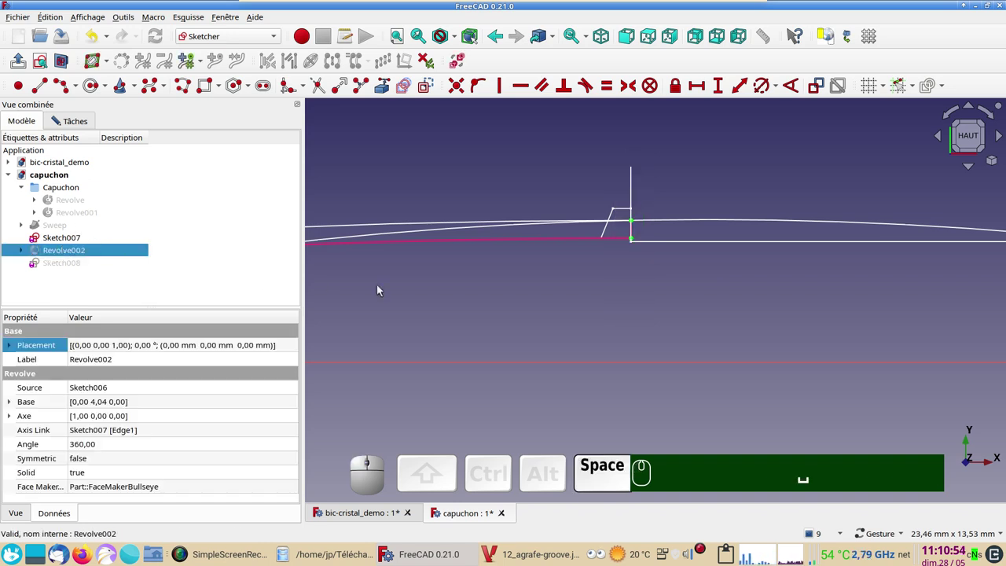
{"action": "scroll", "scroll_direction": "down", "scroll_amount": 3}
{"action": "left_click_drag", "start_coordinate": [506, 308], "coordinate": [559, 281]}
{"action": "scroll", "scroll_direction": "down", "scroll_amount": 3}
{"action": "left_click_drag", "start_coordinate": [600, 226], "coordinate": [305, 167]}
{"action": "scroll", "scroll_direction": "down", "scroll_amount": 3}
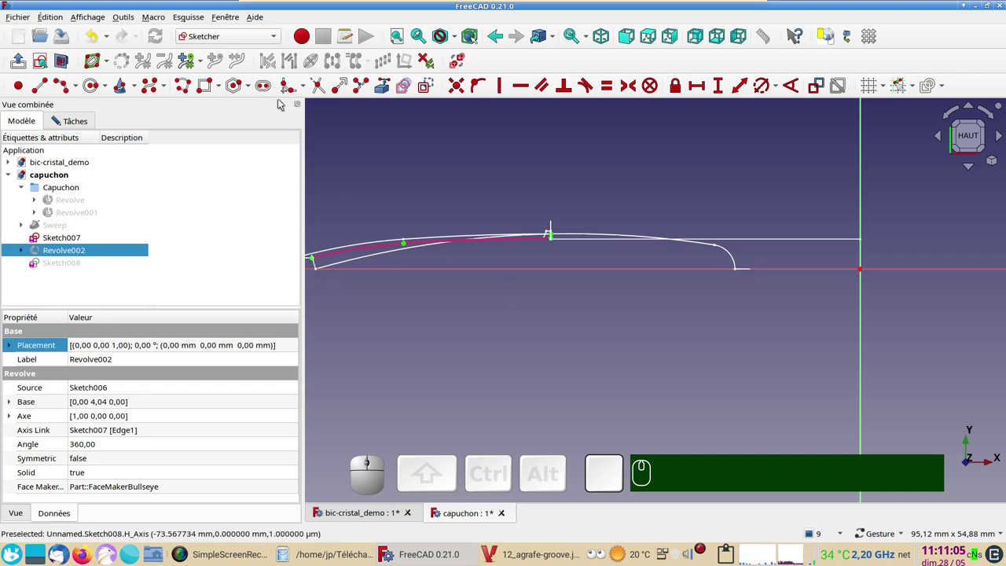
Trace a polyline from the cap tip, arc segments (M) following the profile curve, closing back at the tip.
{"action": "left_click", "coordinate": [189, 91]}
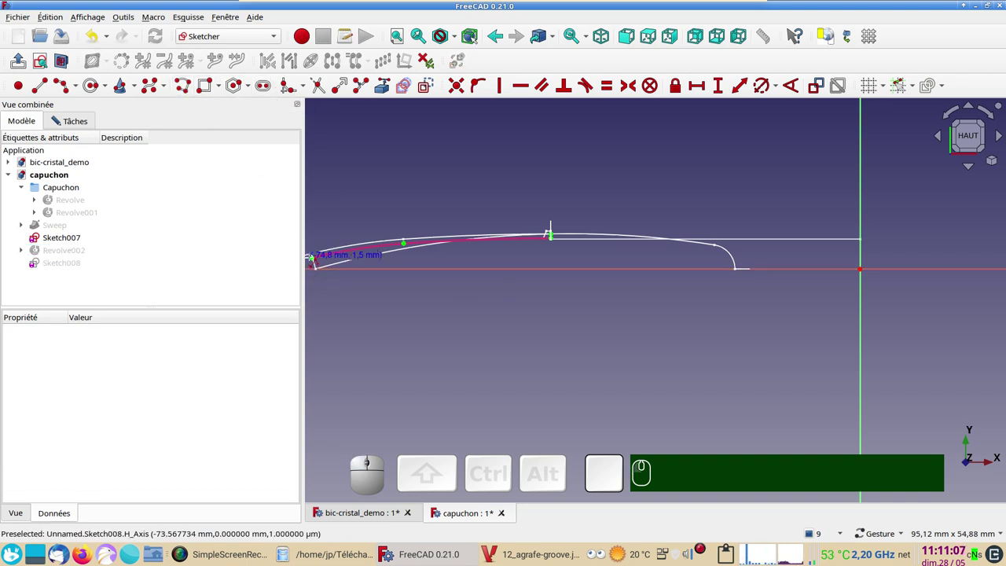
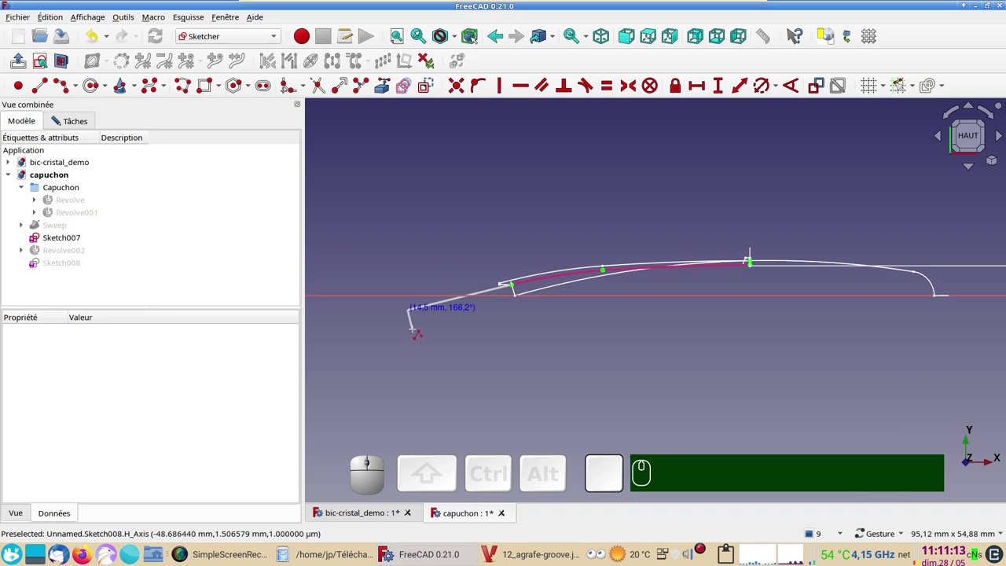
{"action": "key", "text": "m"}
{"action": "key", "text": "m"}
{"action": "key", "text": "m"}
{"action": "scroll", "scroll_direction": "up", "scroll_amount": 3}
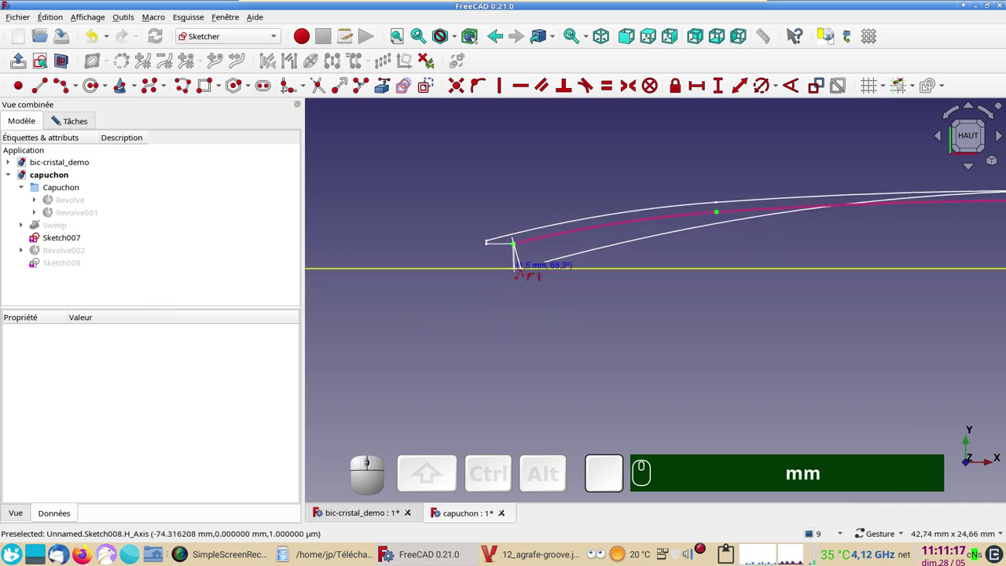
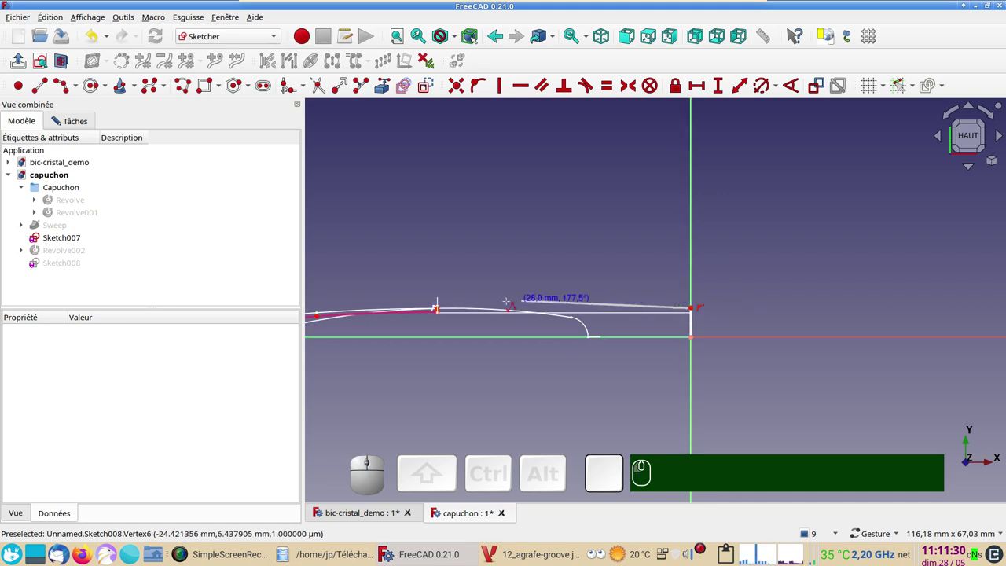
{"action": "scroll", "scroll_direction": "up", "scroll_amount": 3}
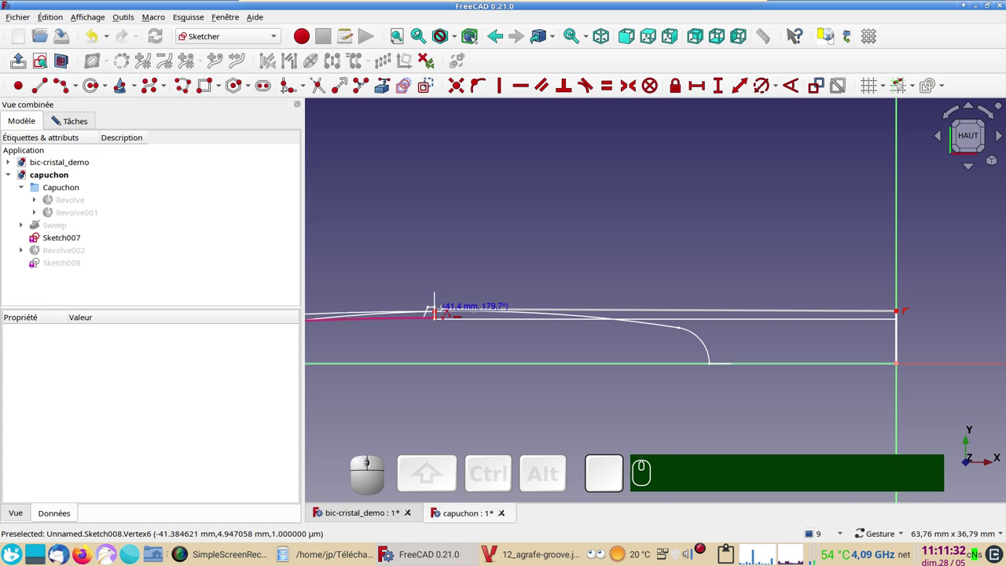
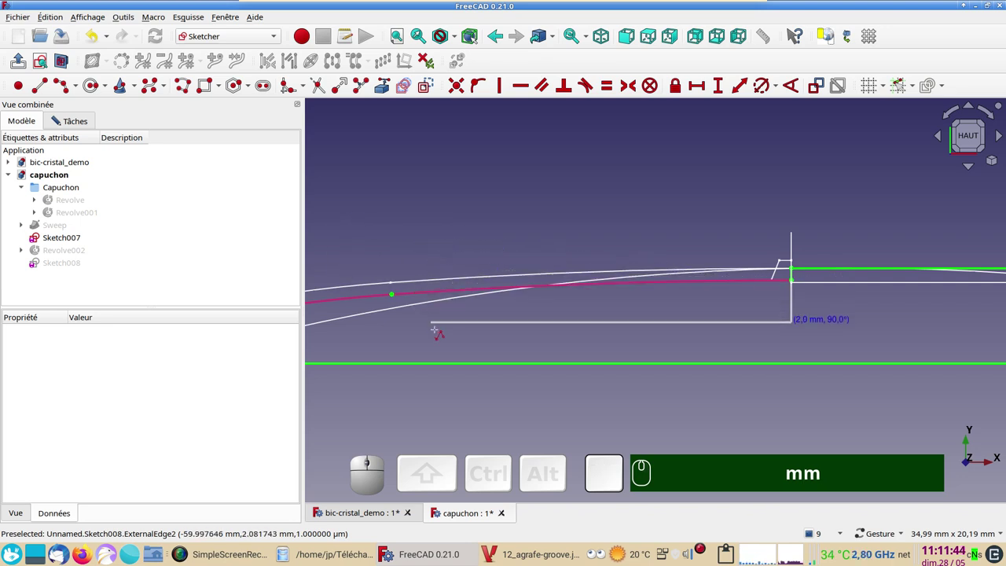
{"action": "type", "text": "m"}
{"action": "key", "text": "m"}
{"action": "type", "text": "m"}
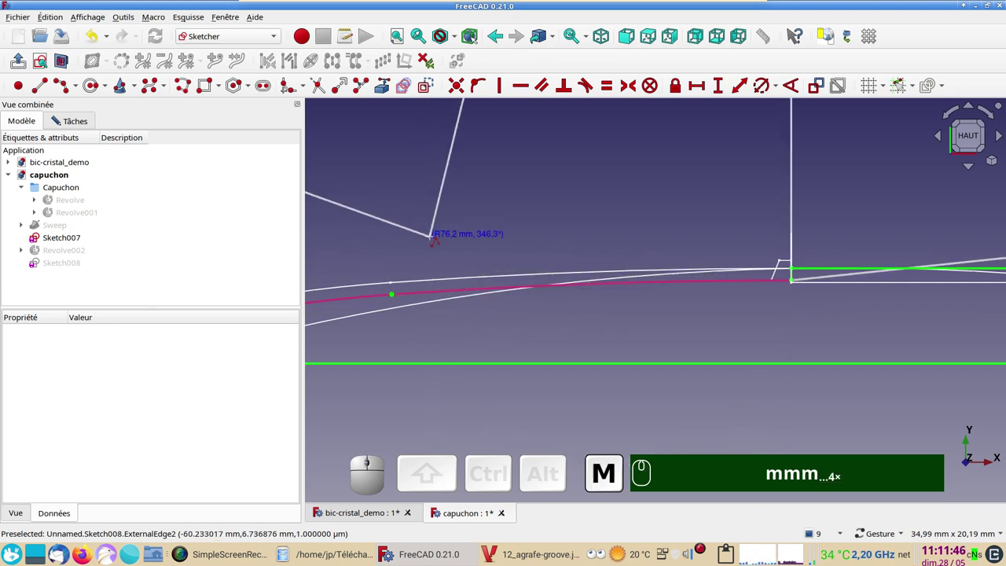
{"action": "type", "text": "m"}
{"action": "key", "text": "m"}
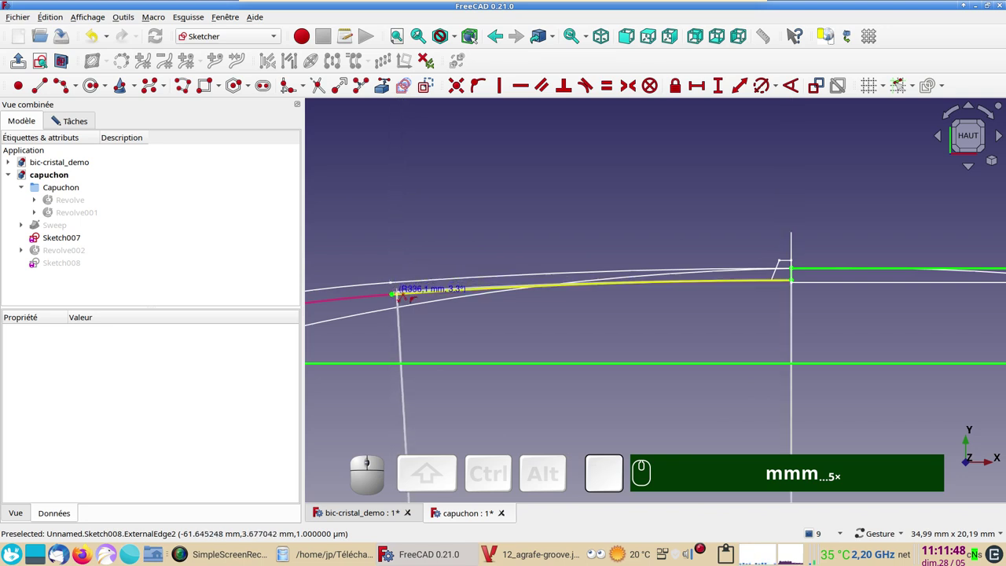
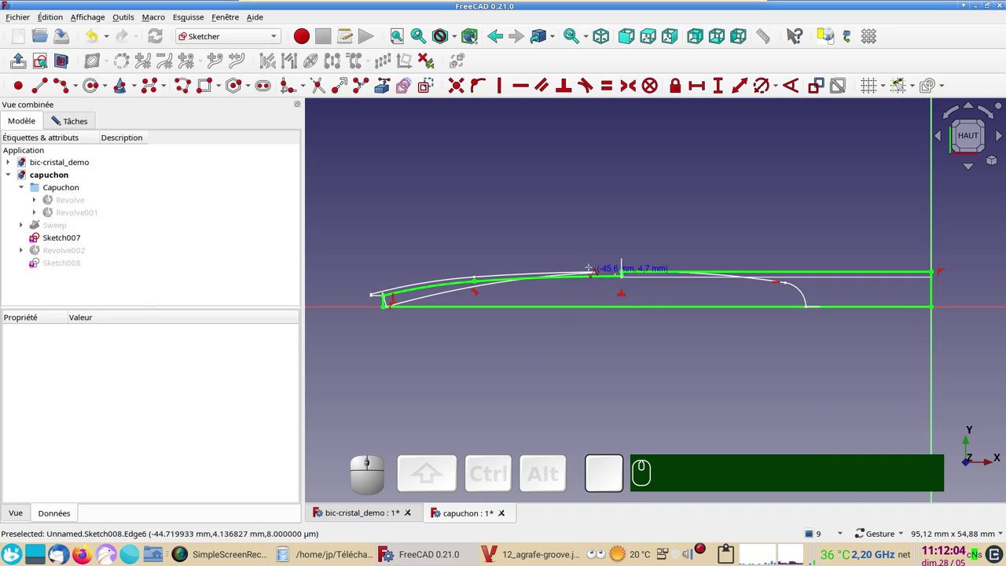
{"action": "left_click", "coordinate": [76, 124]}
Close Sketch008, return to the Part workbench and revolve it into the solid Revolve003.
{"action": "left_click", "coordinate": [159, 155]}
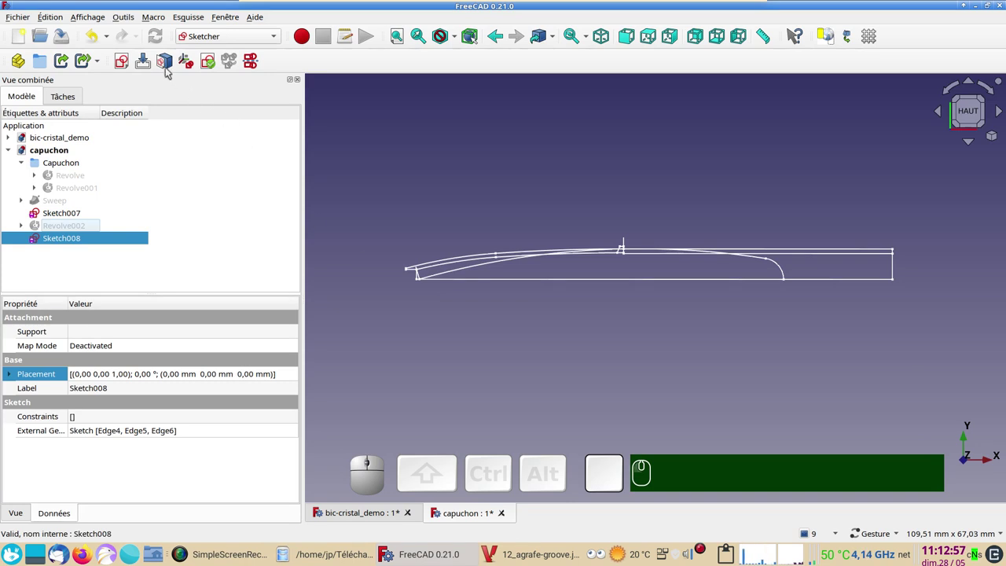
{"action": "left_click", "coordinate": [235, 37]}
{"action": "left_click", "coordinate": [232, 188]}
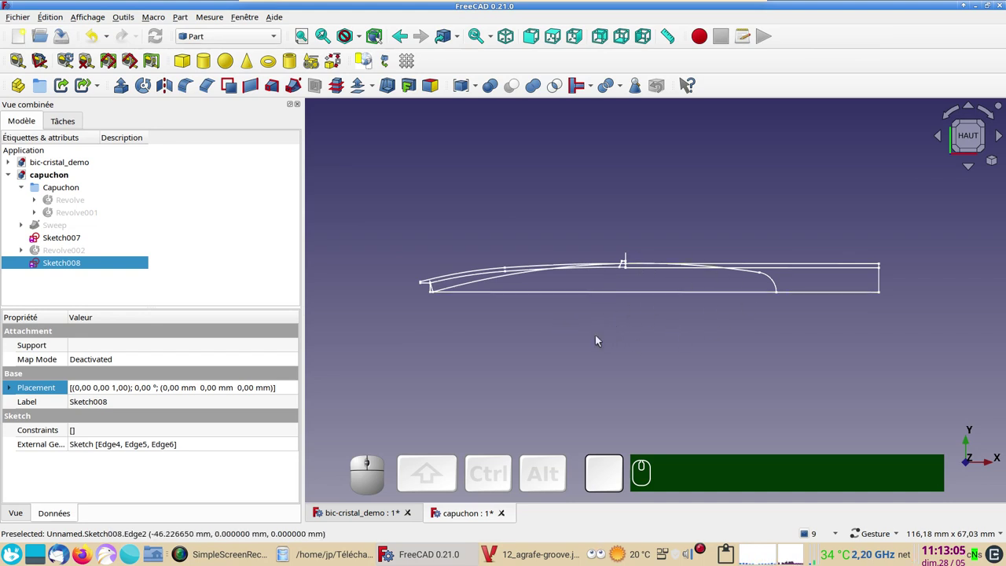
{"action": "scroll", "scroll_direction": "up", "scroll_amount": 3}
{"action": "scroll", "scroll_direction": "down", "scroll_amount": 3}
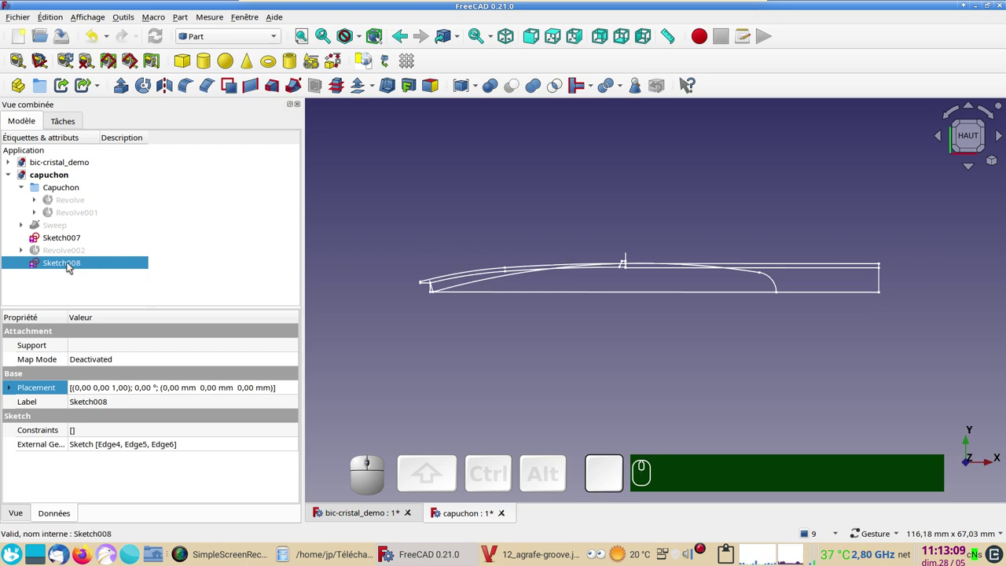
{"action": "left_click", "coordinate": [63, 266]}
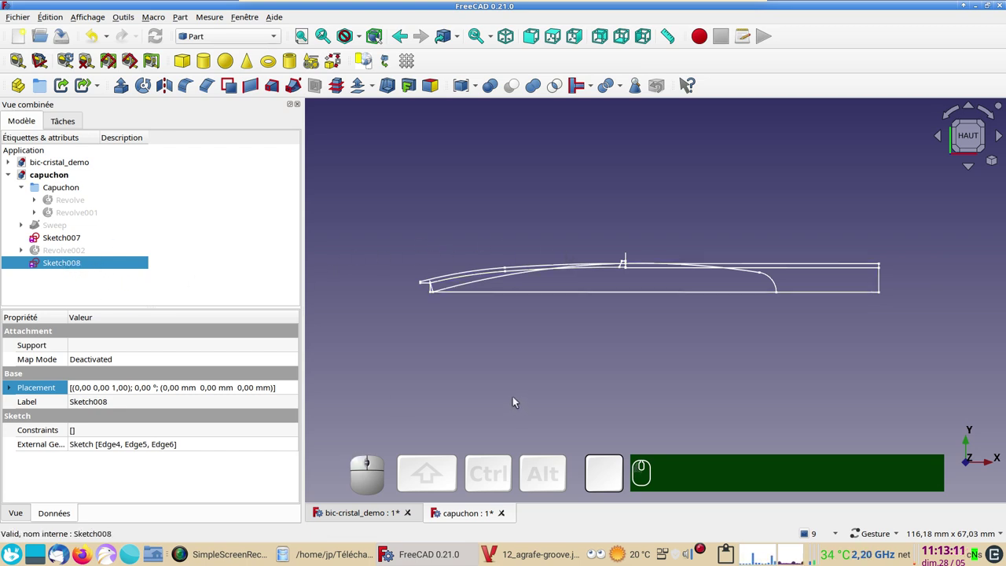
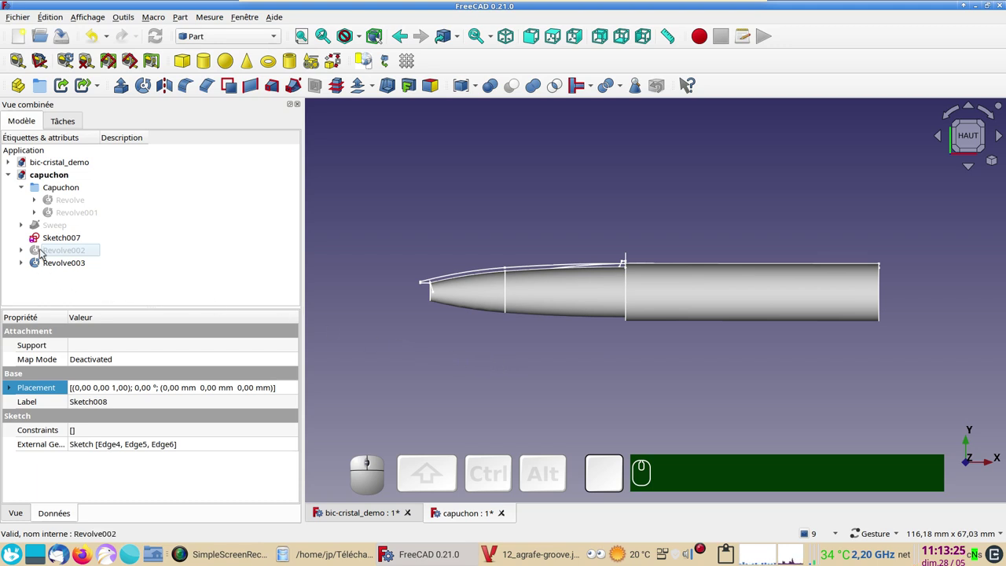
Show the Sweep again and Boolean-cut Revolve003 from it, leaving the thin clip Cut.
{"action": "left_click", "coordinate": [45, 252]}
{"action": "key", "text": "space"}
{"action": "key", "text": "space"}
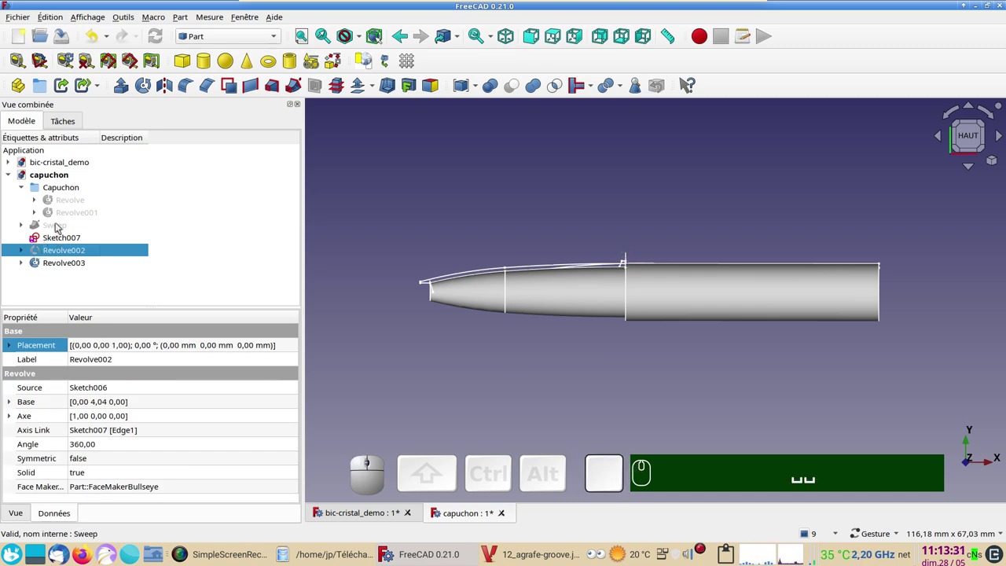
{"action": "left_click", "coordinate": [65, 230]}
{"action": "key", "text": "space"}
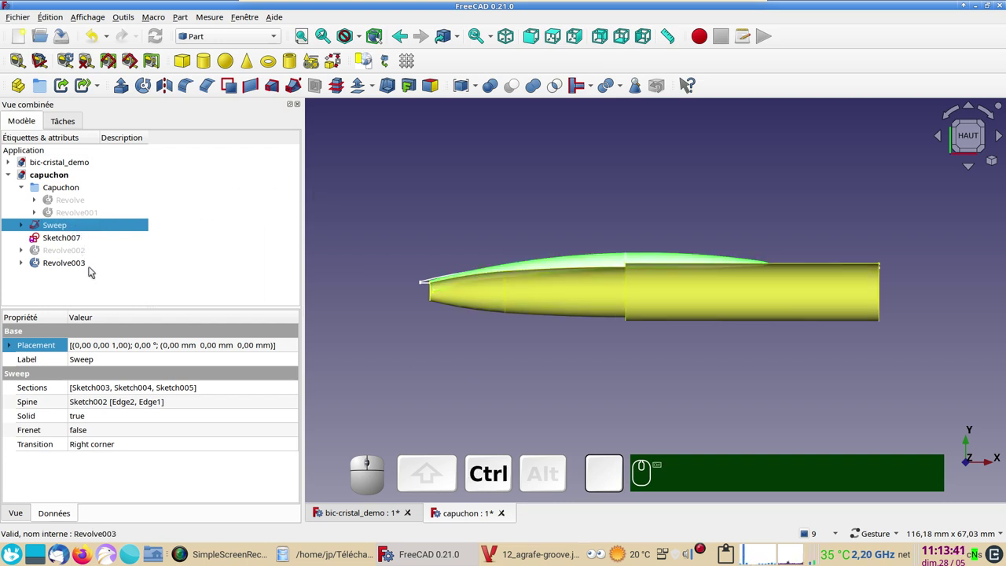
{"action": "left_click", "coordinate": [70, 267]}
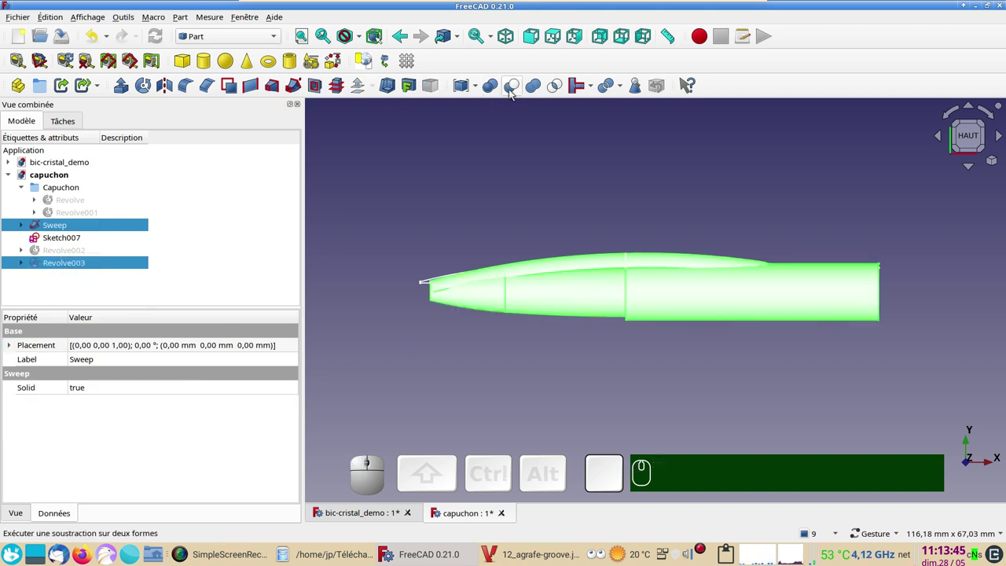
{"action": "left_click", "coordinate": [514, 91]}
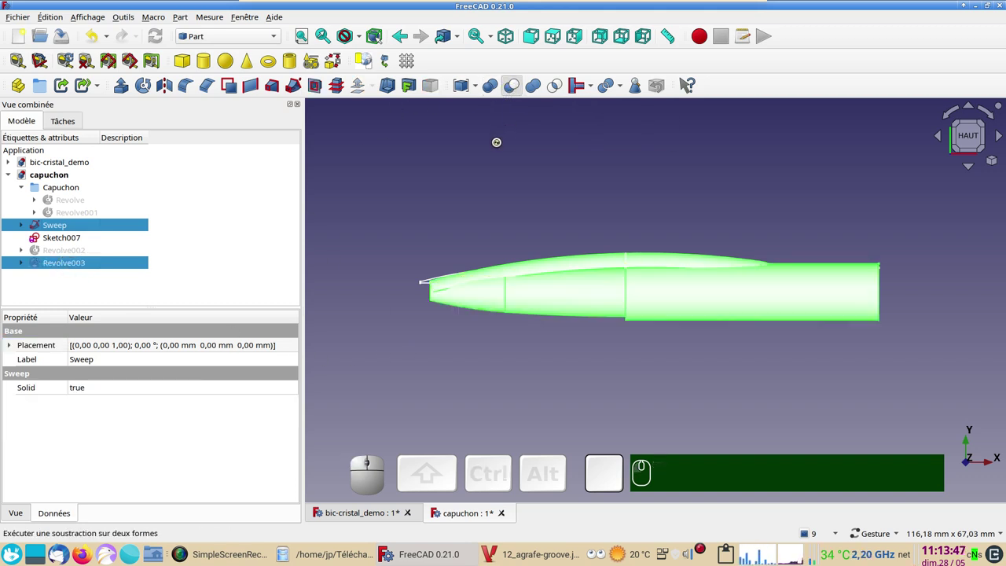
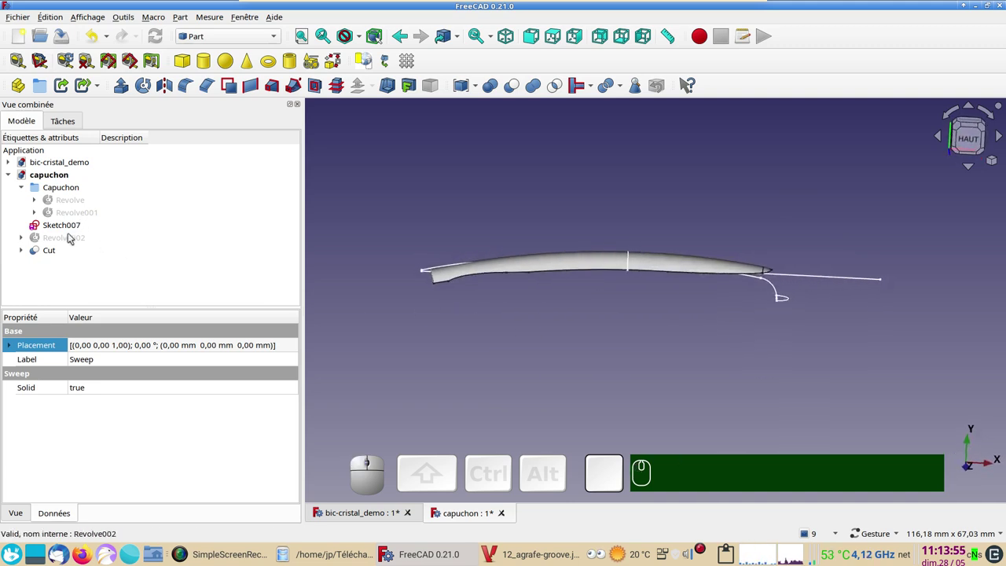
Show the Revolve002 ring, go to top view and reveal Revolve003 inside the Cut.
{"action": "left_click", "coordinate": [71, 240]}
{"action": "key", "text": "space"}
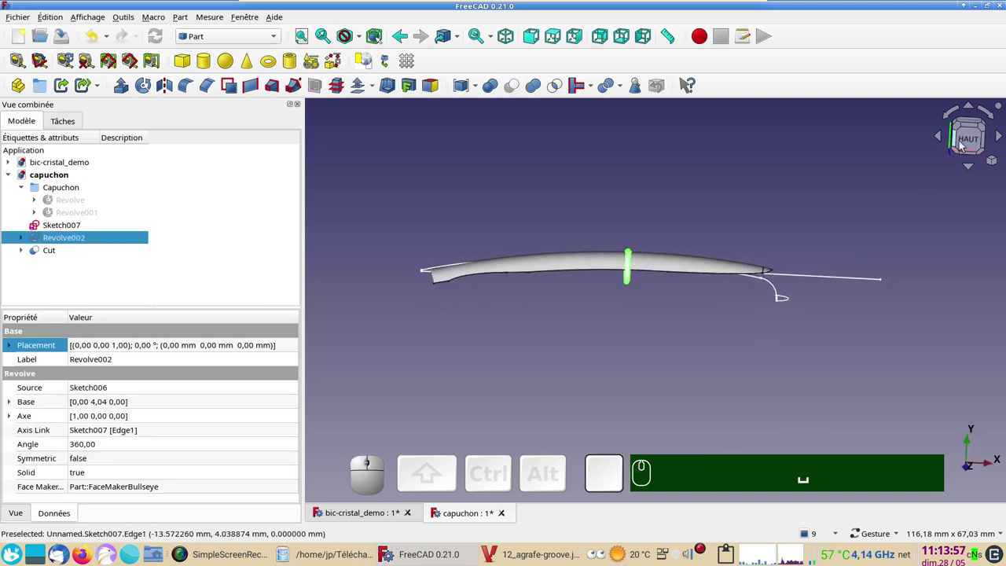
{"action": "left_click", "coordinate": [968, 140]}
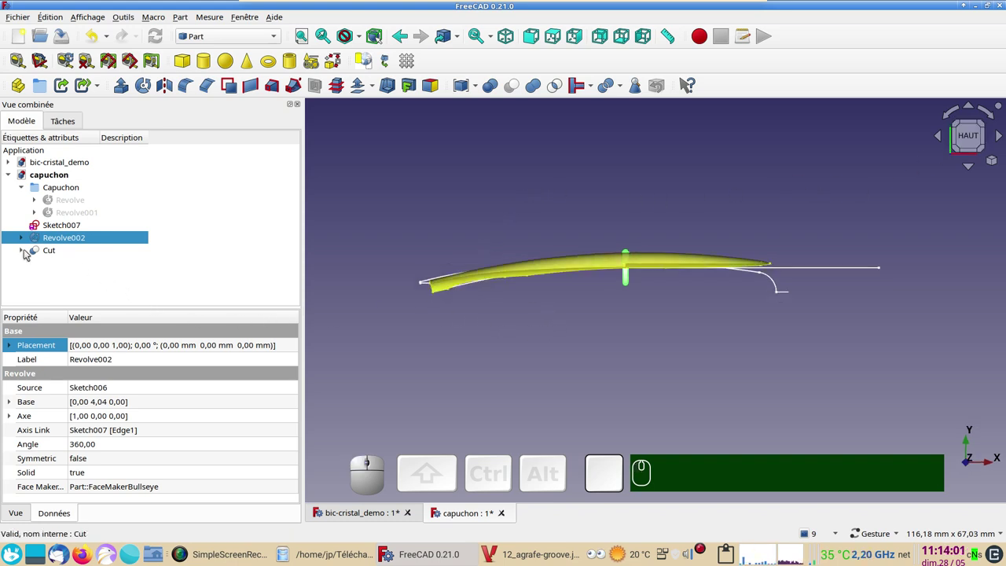
{"action": "left_click", "coordinate": [29, 253]}
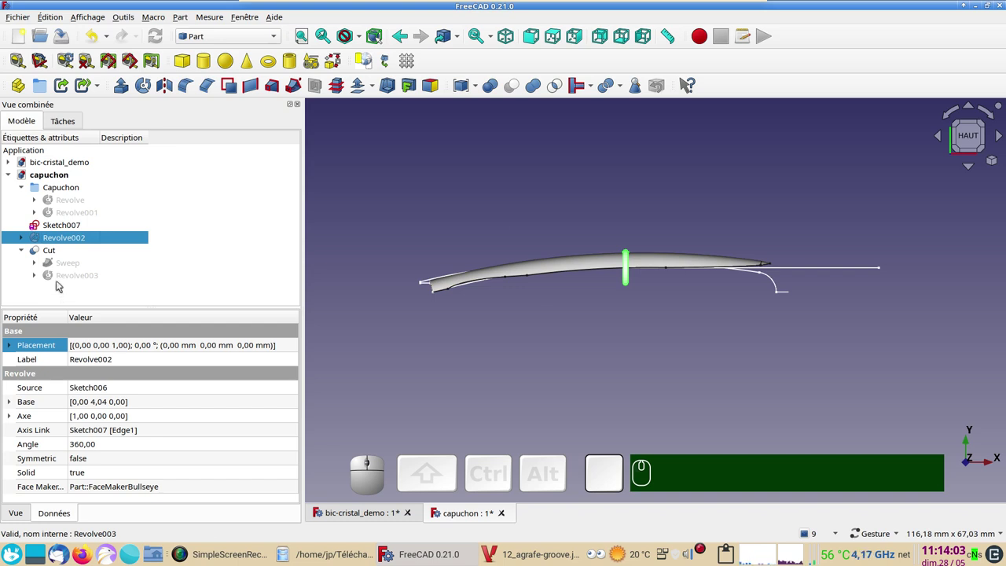
{"action": "left_click", "coordinate": [63, 282]}
{"action": "key", "text": "space"}
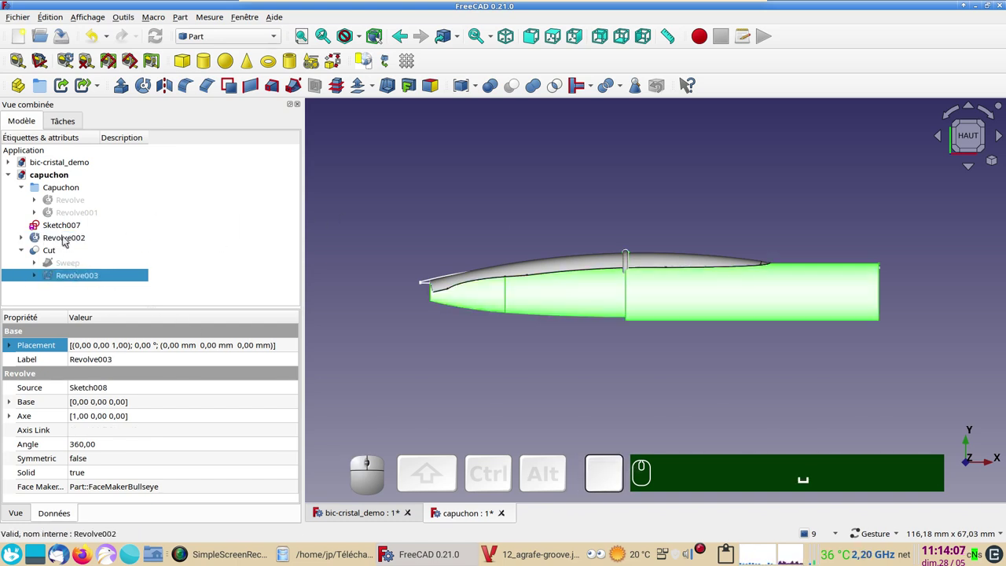
Boolean-cut Revolve003 from Revolve002, creating Cut001.
{"action": "left_click", "coordinate": [68, 241]}
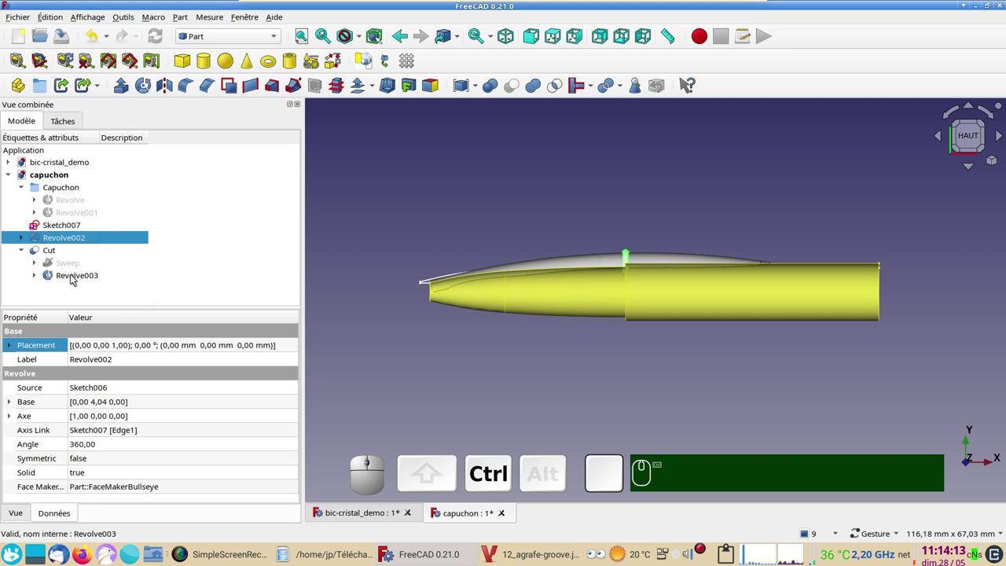
{"action": "left_click", "coordinate": [76, 279]}
{"action": "left_click", "coordinate": [514, 95]}
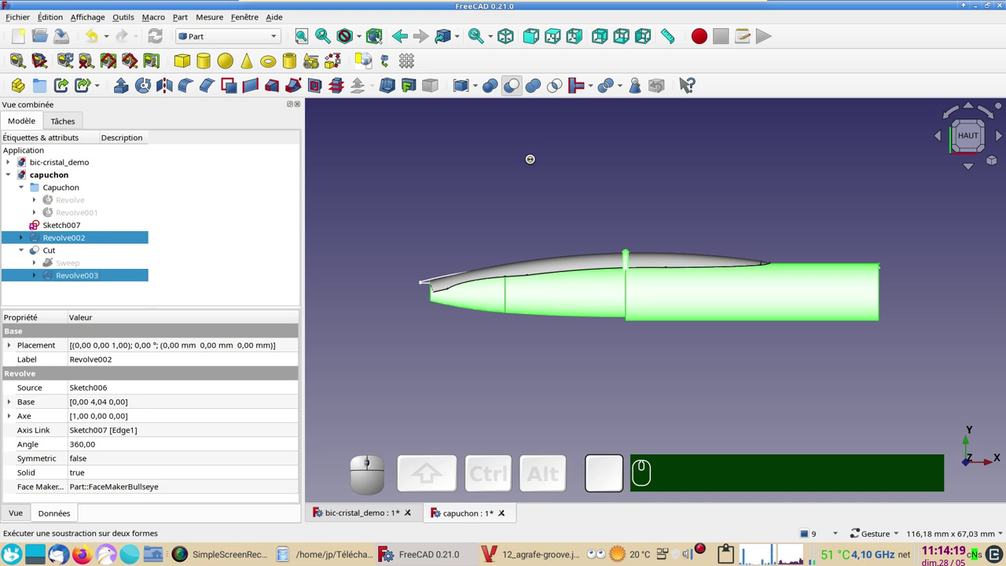
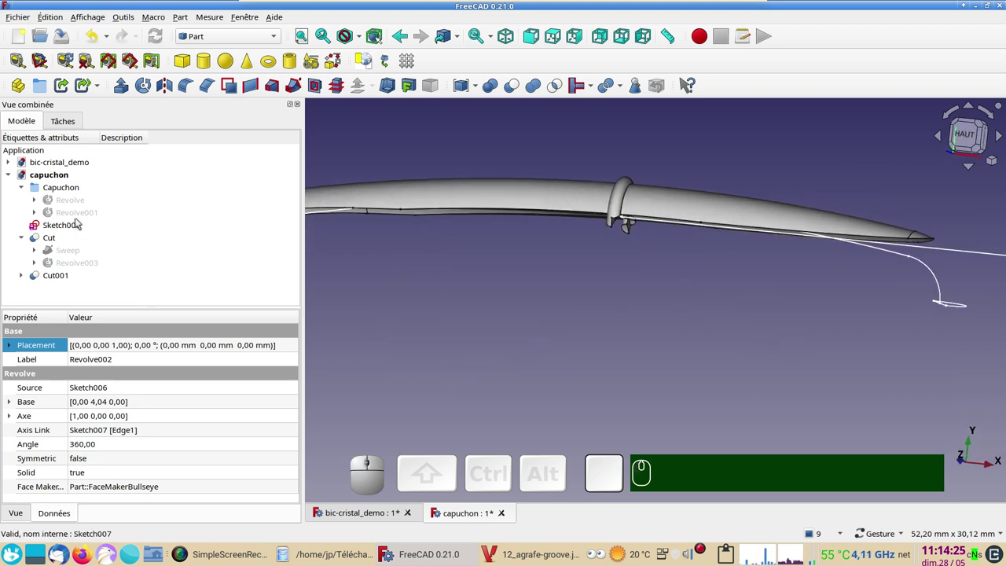
Show the cap's Revolve001 and Revolve solids and hide Sketch007.
{"action": "left_click", "coordinate": [76, 212]}
{"action": "key", "text": "space"}
{"action": "left_click_drag", "start_coordinate": [477, 279], "coordinate": [130, 225]}
{"action": "left_click", "coordinate": [69, 198]}
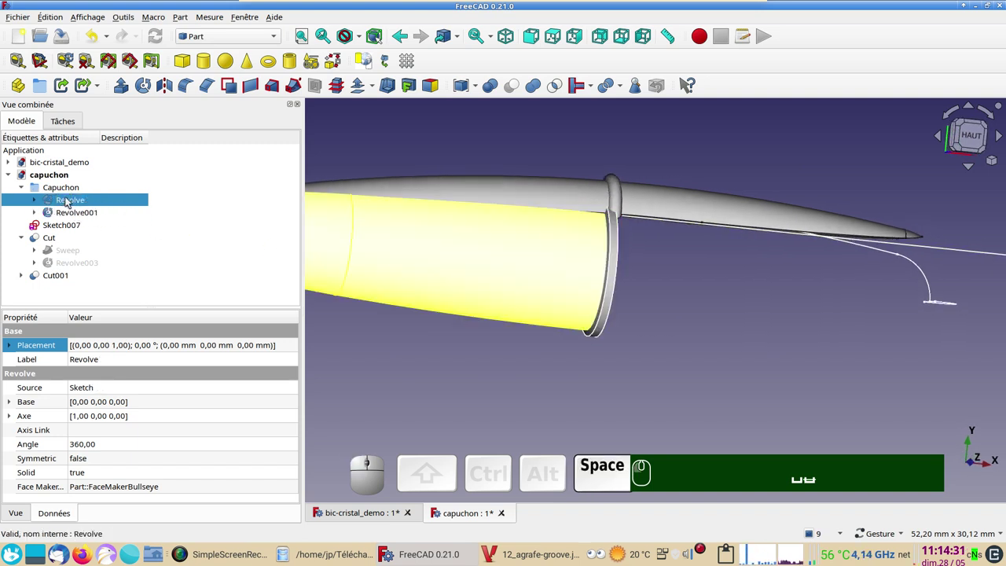
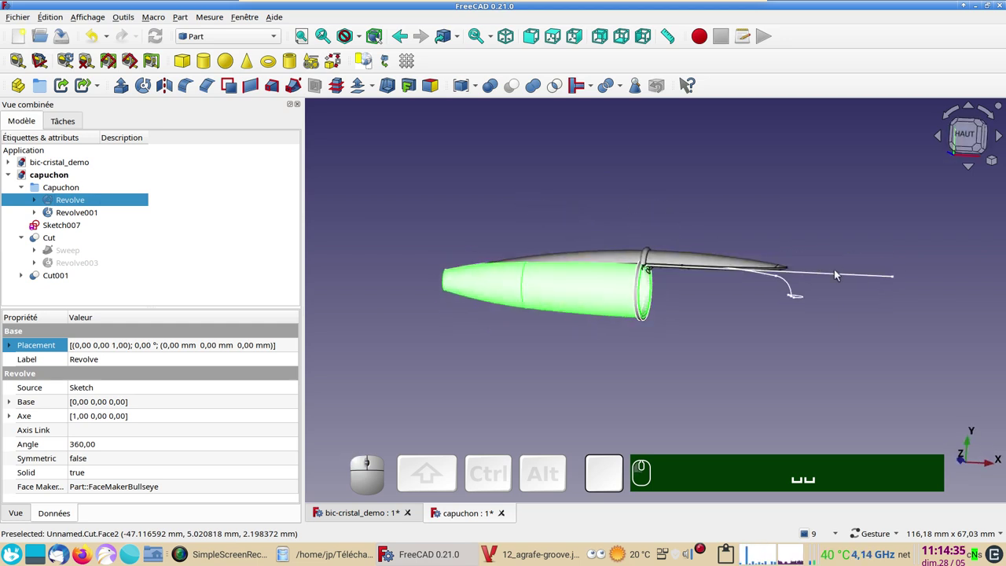
{"action": "left_click", "coordinate": [841, 274]}
{"action": "key", "text": "space"}
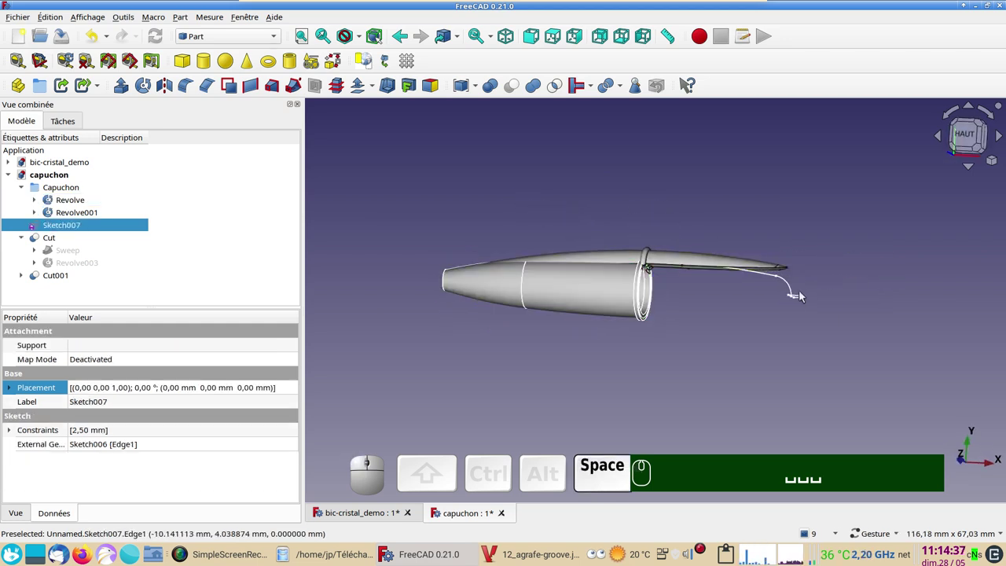
Hide the sweep's sketches Sketch002–005 so only solids remain visible.
{"action": "left_click", "coordinate": [40, 255]}
{"action": "left_click", "coordinate": [74, 264]}
{"action": "left_click", "coordinate": [100, 299]}
{"action": "key", "text": "shift+space"}
{"action": "scroll", "scroll_direction": "down", "scroll_amount": 3}
{"action": "left_click_drag", "start_coordinate": [537, 248], "coordinate": [200, 237]}
{"action": "scroll", "scroll_direction": "down", "scroll_amount": 3}
{"action": "type", "text": "␣␣␣␣"}
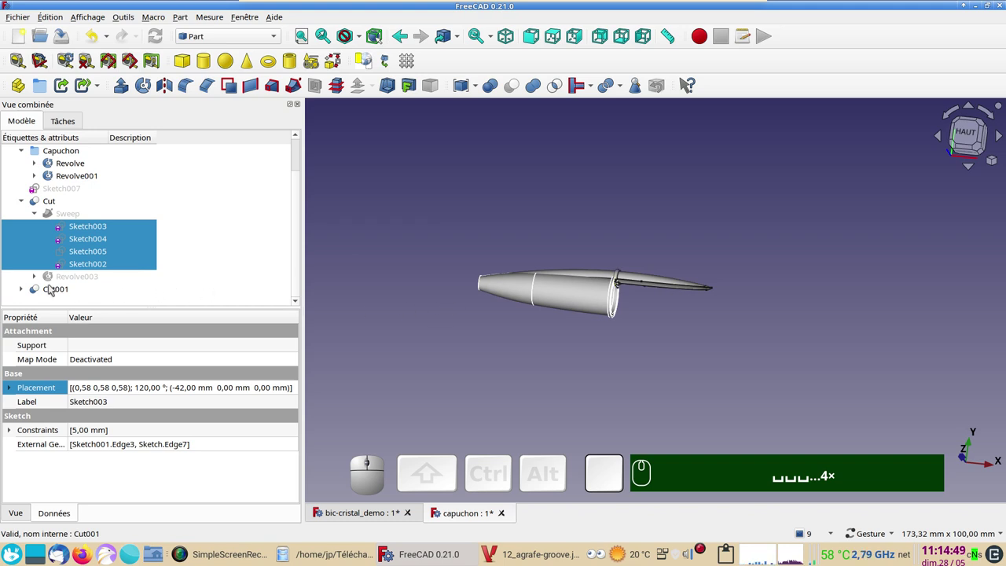
Select Cut001, Cut, Revolve and Revolve001 together.
{"action": "left_click", "coordinate": [57, 295]}
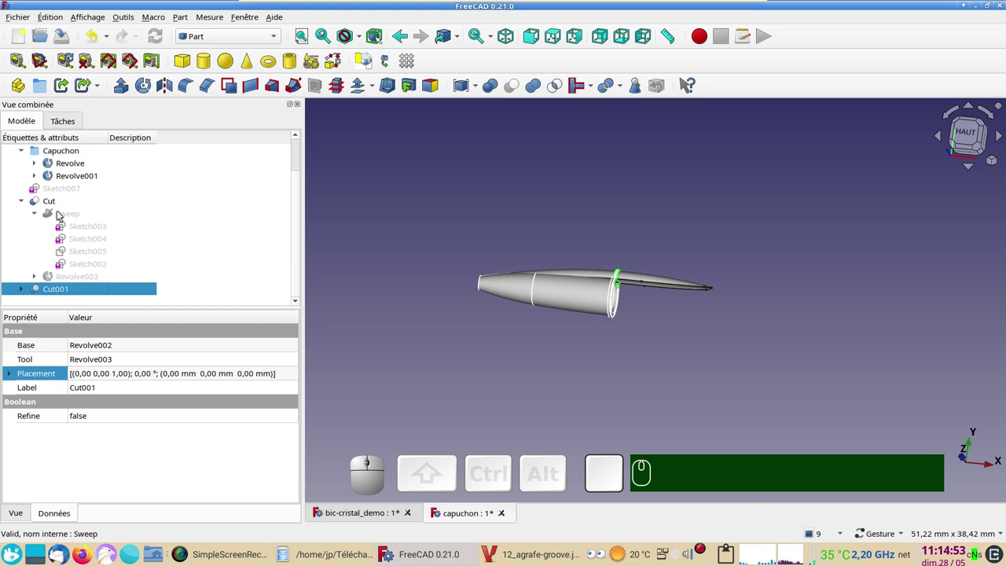
{"action": "left_click", "coordinate": [54, 202]}
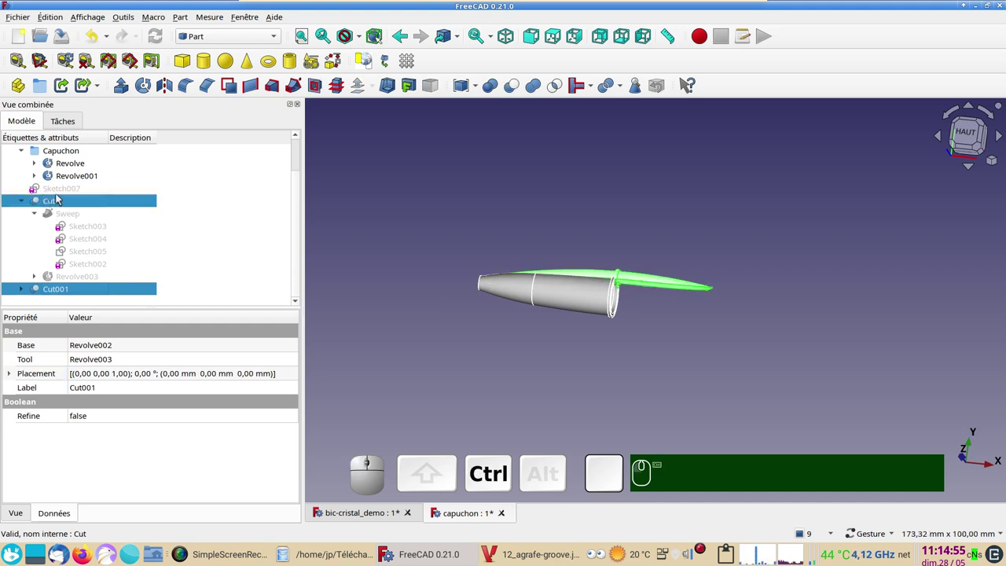
{"action": "left_click", "coordinate": [73, 179]}
{"action": "left_click", "coordinate": [74, 165]}
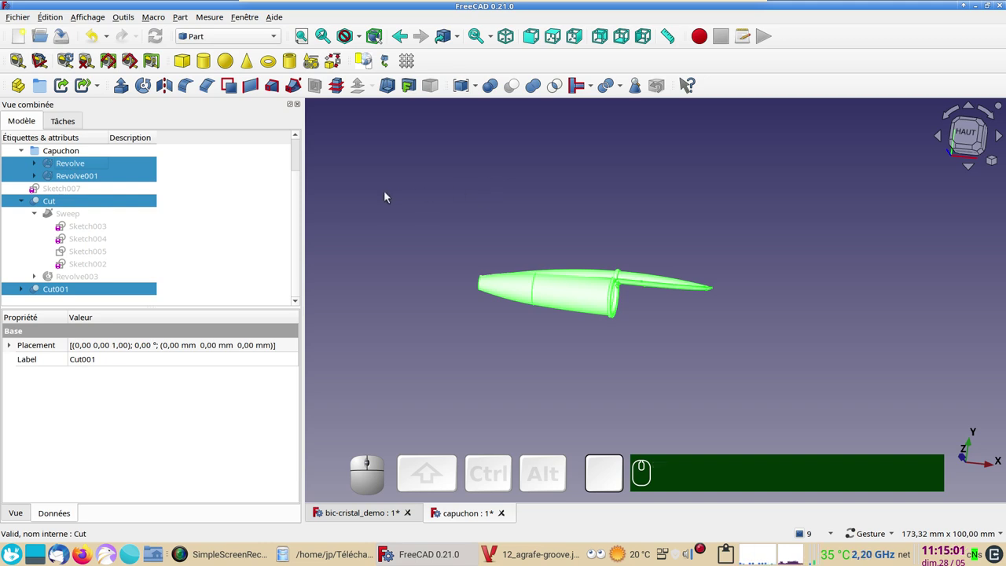
Set appearance to Shaded, material Plastique brillant and a dark blue shape colour (#0000c1).
{"action": "key", "text": "d"}
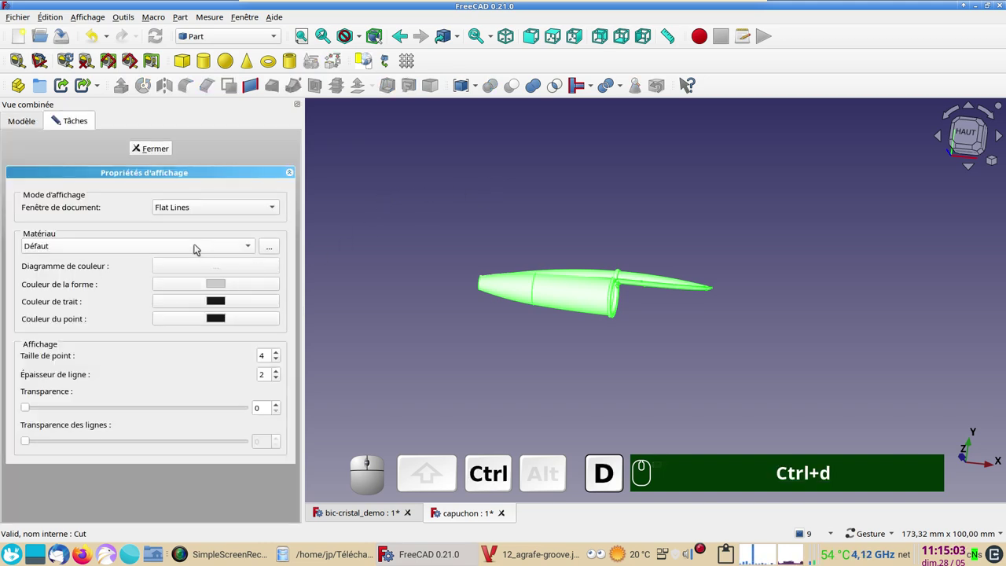
{"action": "left_click", "coordinate": [216, 207]}
{"action": "left_click", "coordinate": [210, 225]}
{"action": "left_click", "coordinate": [166, 251]}
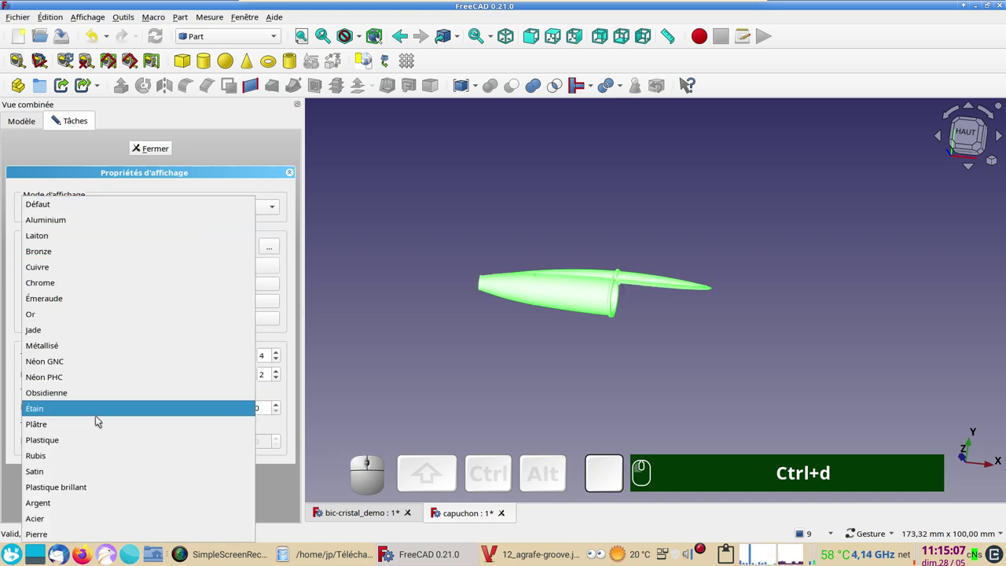
{"action": "left_click", "coordinate": [106, 483]}
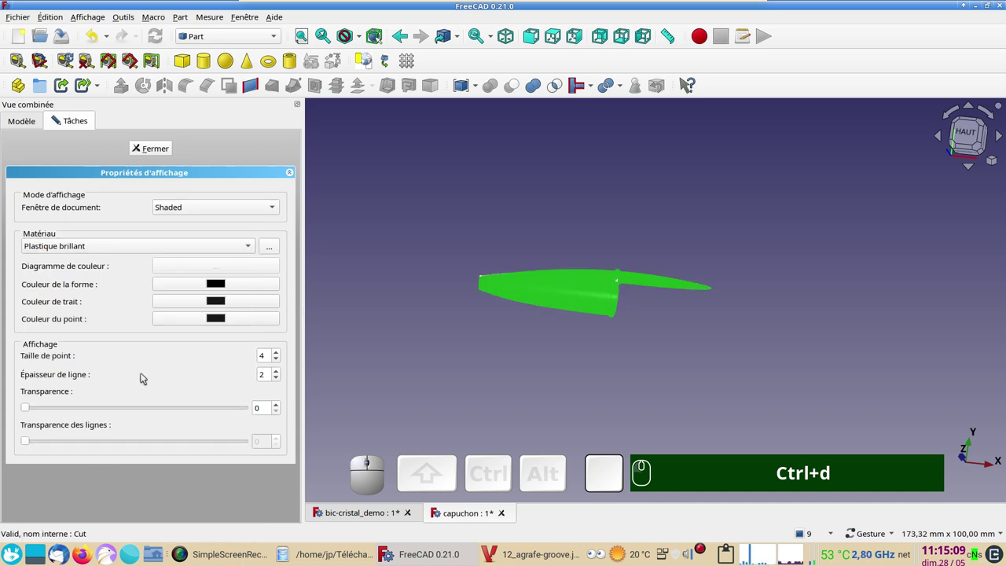
{"action": "left_click", "coordinate": [215, 286]}
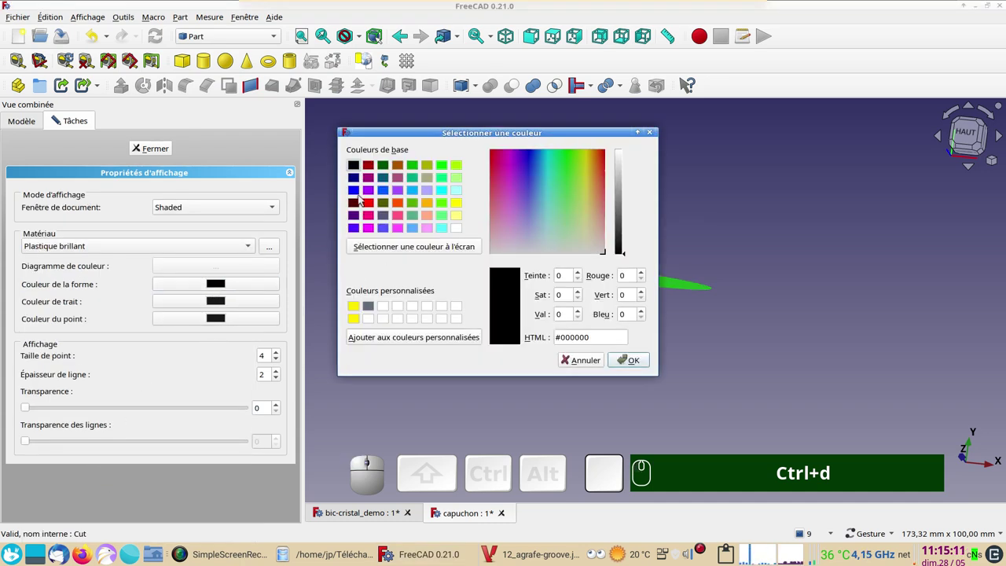
{"action": "left_click", "coordinate": [356, 190]}
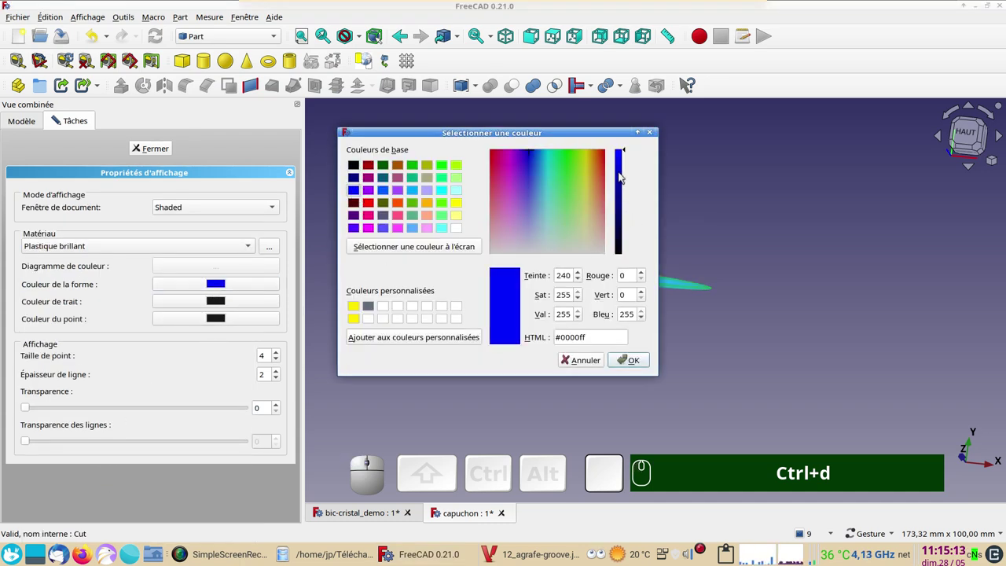
{"action": "left_click", "coordinate": [623, 176]}
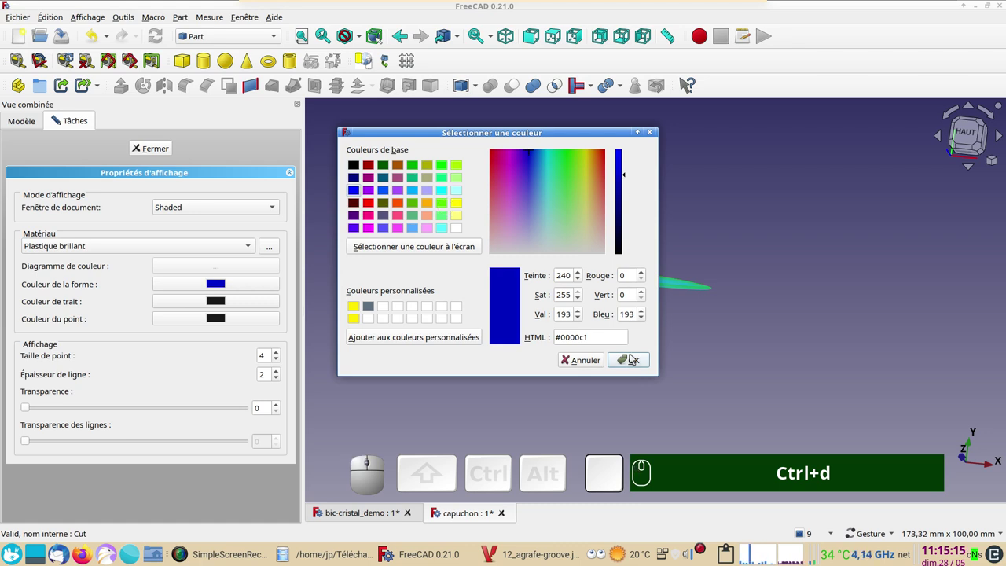
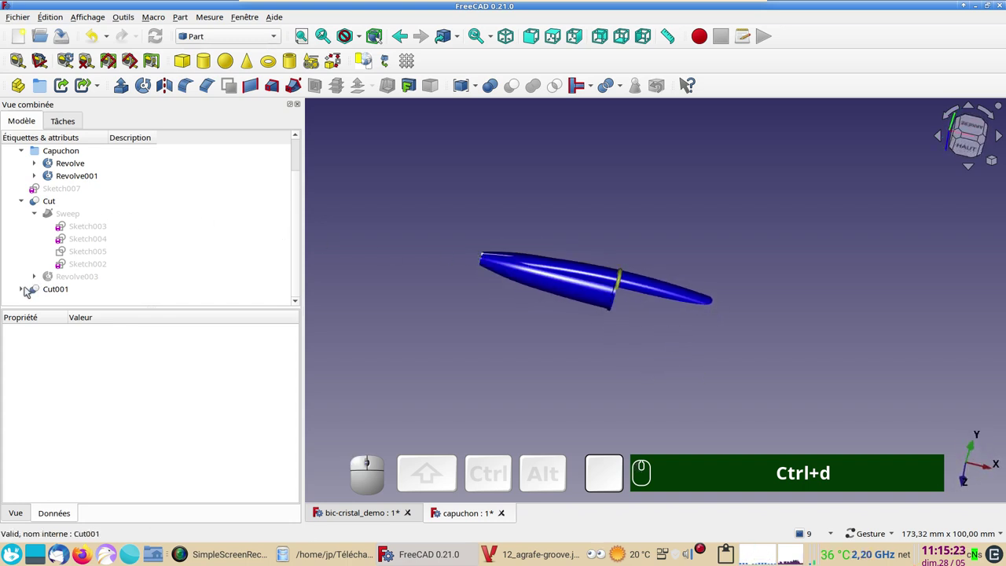
{"action": "scroll", "scroll_direction": "down", "scroll_amount": 3}
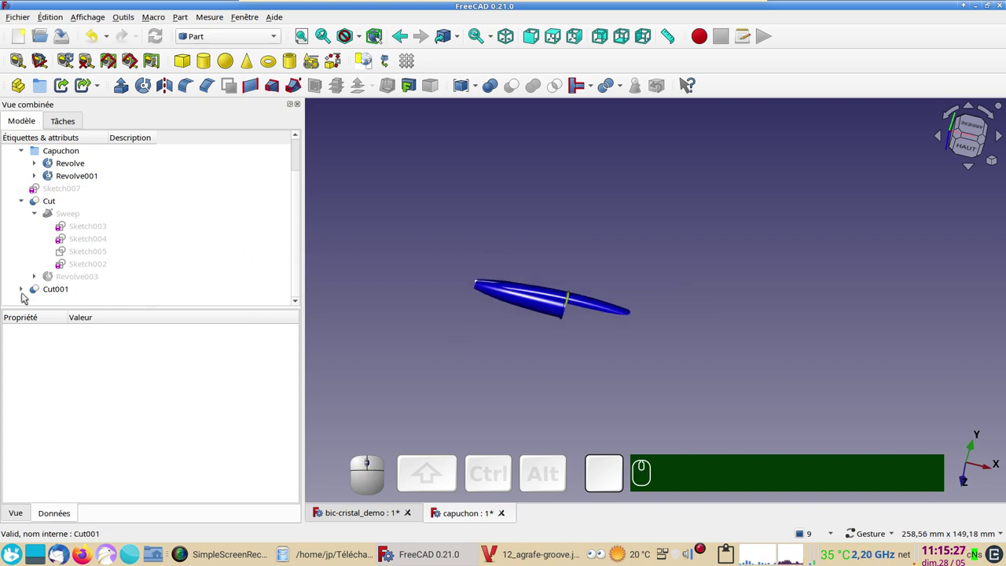
{"action": "scroll", "scroll_direction": "up", "scroll_amount": 3}
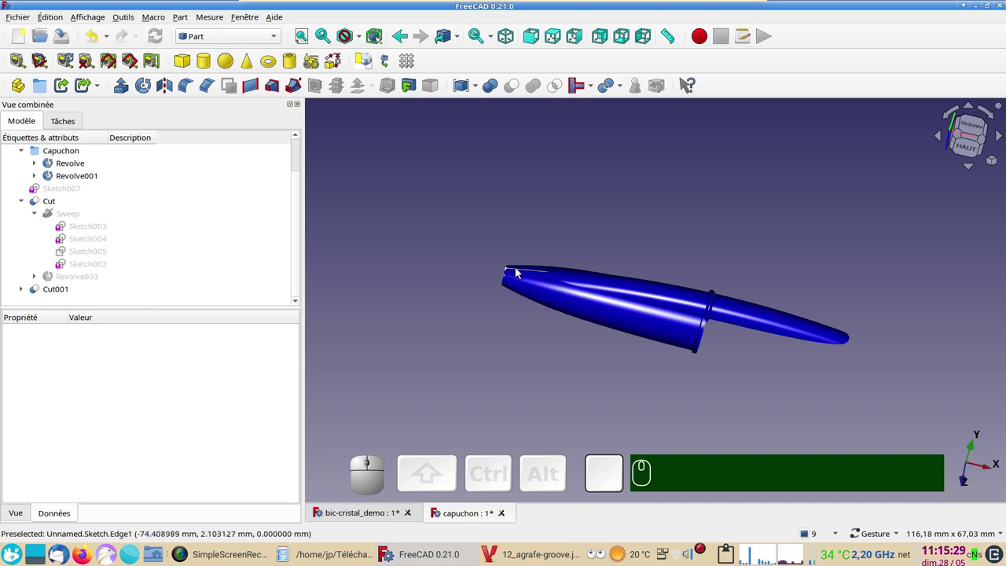
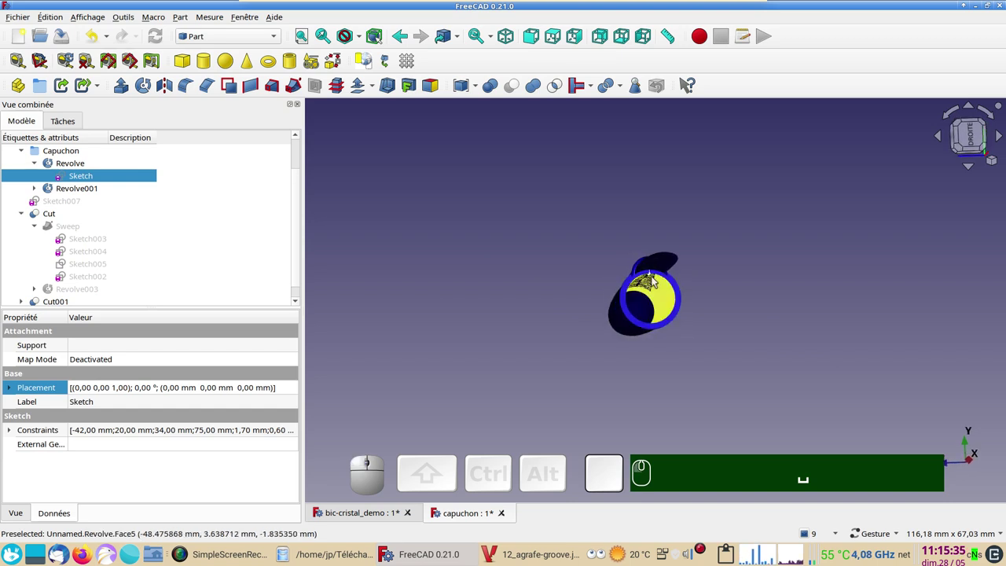
{"action": "left_click", "coordinate": [654, 276]}
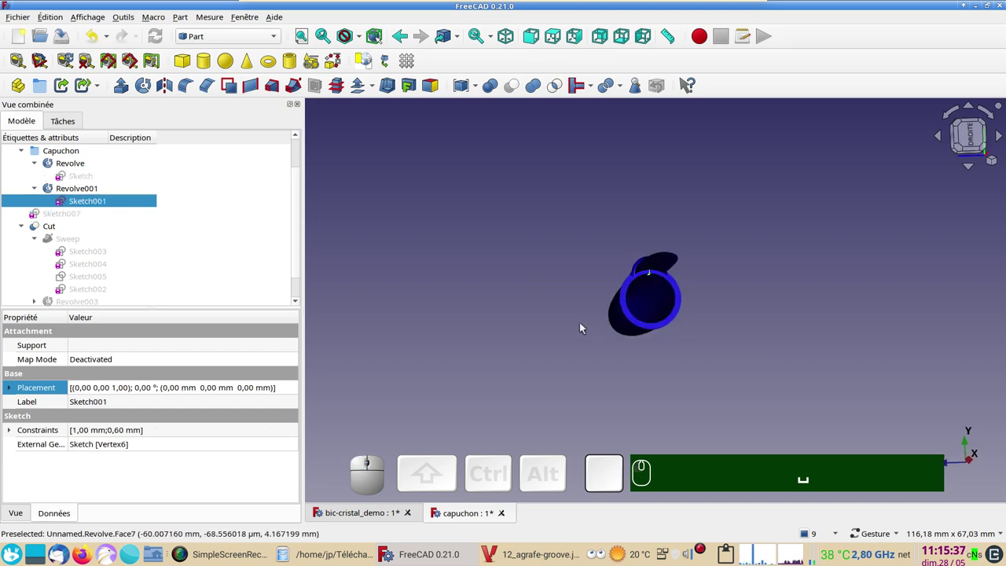
{"action": "key", "text": "space"}
{"action": "scroll", "scroll_direction": "down", "scroll_amount": 3}
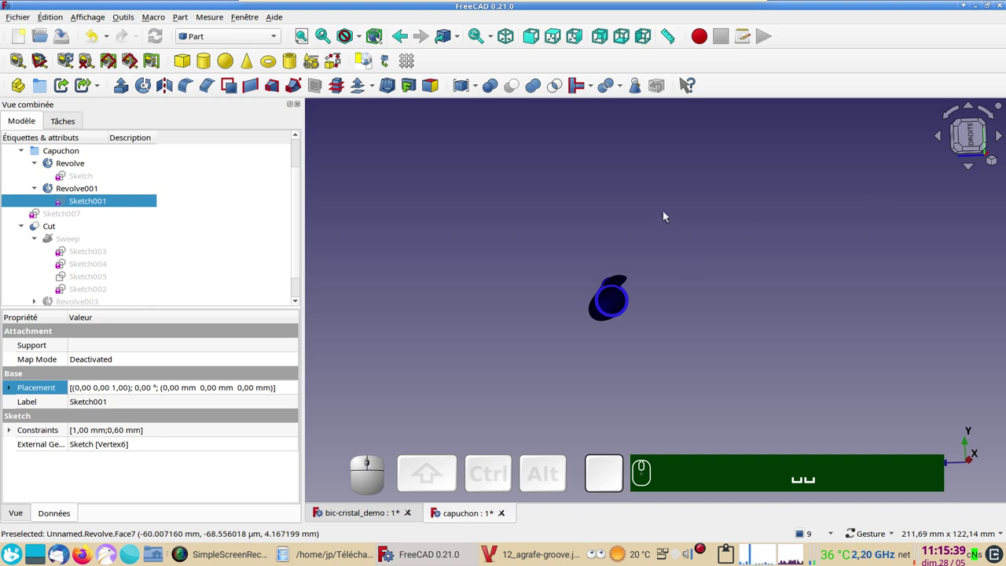
{"action": "key", "text": "KP_2"}
{"action": "scroll", "scroll_direction": "up", "scroll_amount": 3}
{"action": "left_click_drag", "start_coordinate": [611, 240], "coordinate": [509, 255]}
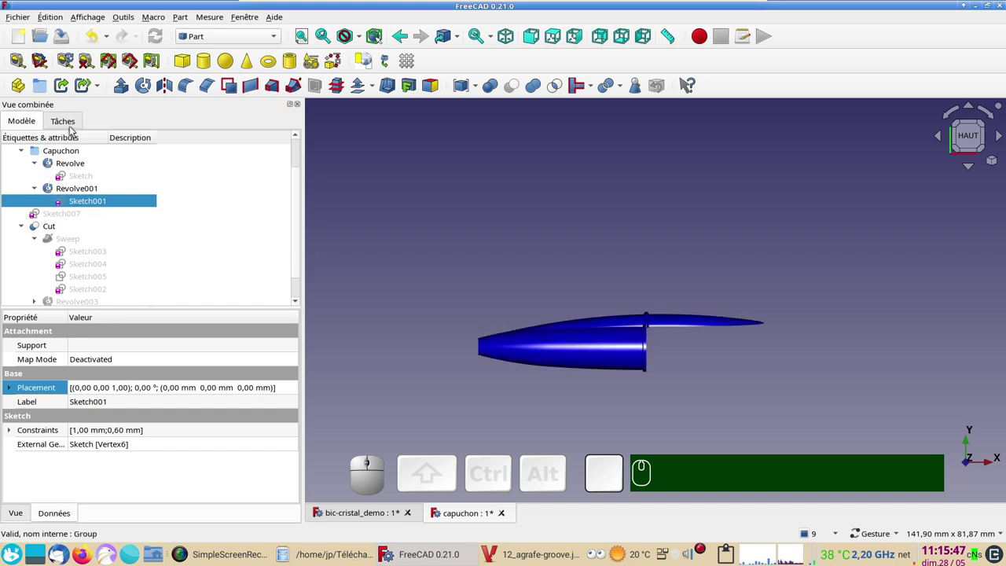
Create a new group in the document and rename it Agrafe.
{"action": "left_click", "coordinate": [370, 215]}
{"action": "left_click", "coordinate": [46, 92]}
{"action": "scroll", "scroll_direction": "down", "scroll_amount": 3}
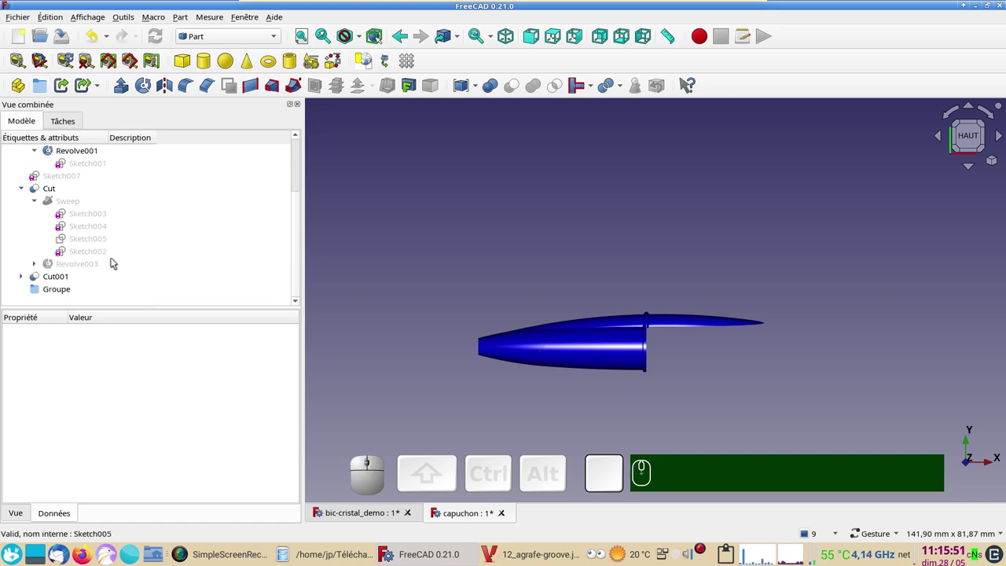
{"action": "left_click", "coordinate": [51, 291]}
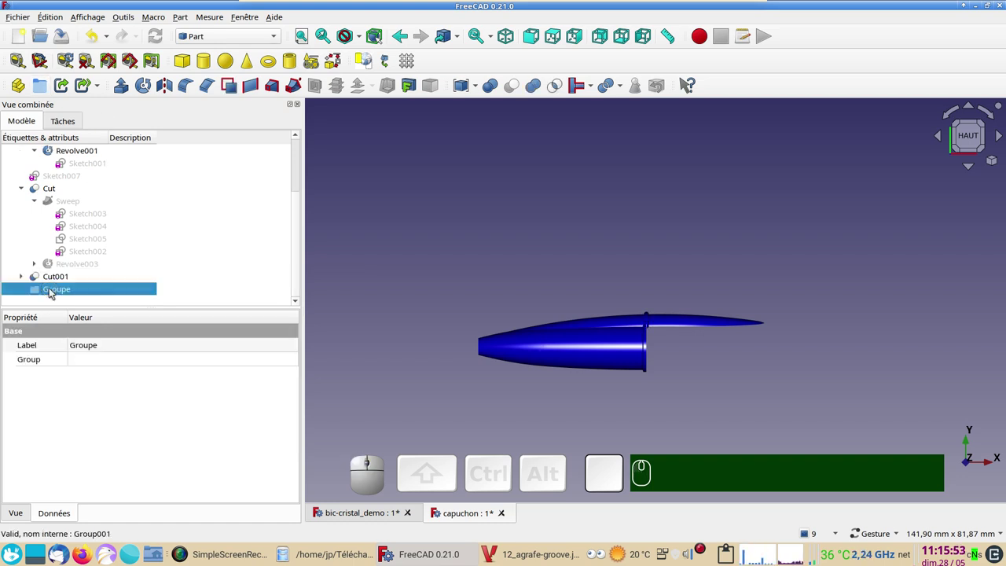
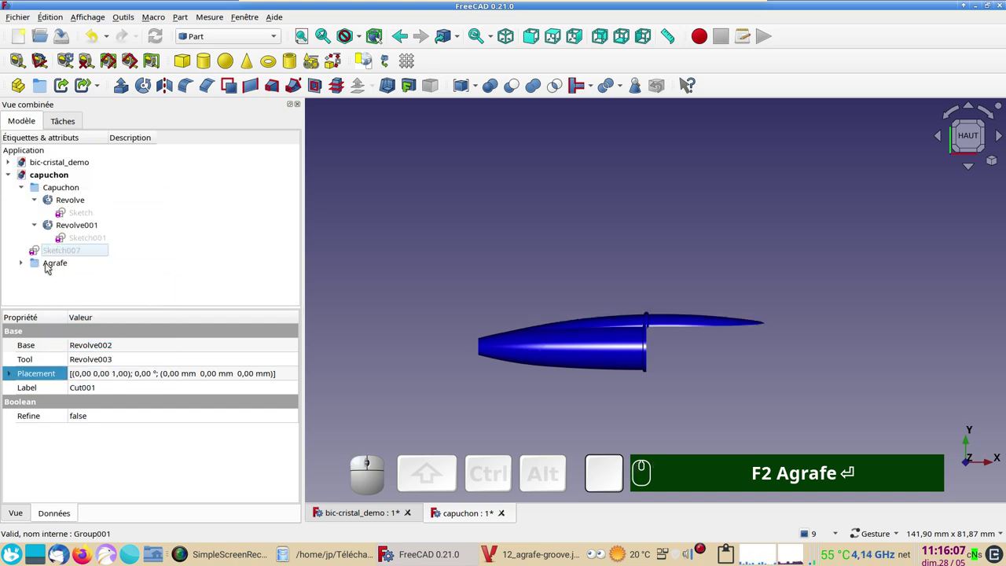
Move Sketch007 into the Agrafe group and collapse the tree to its top groups.
{"action": "left_click", "coordinate": [51, 269]}
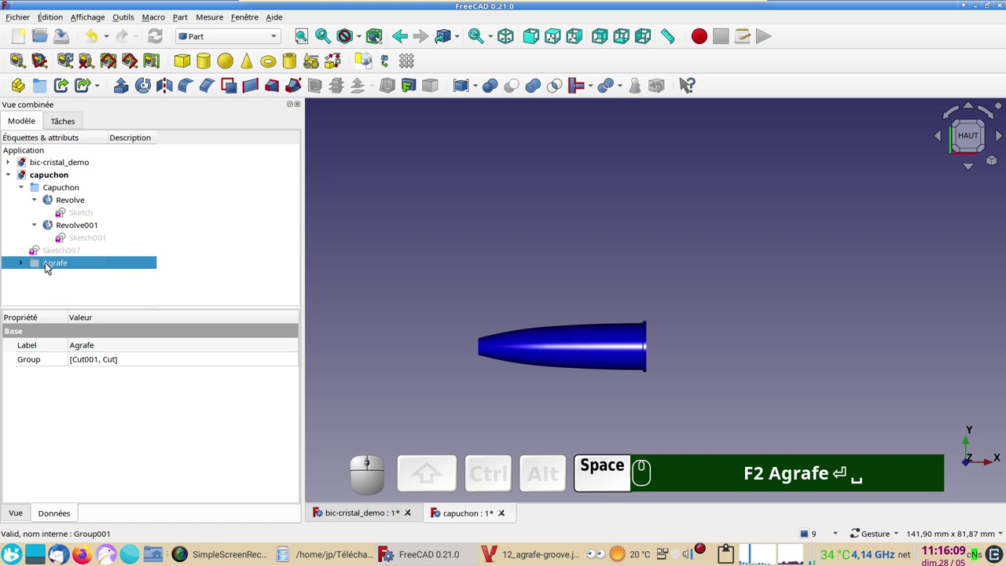
{"action": "left_click", "coordinate": [51, 253]}
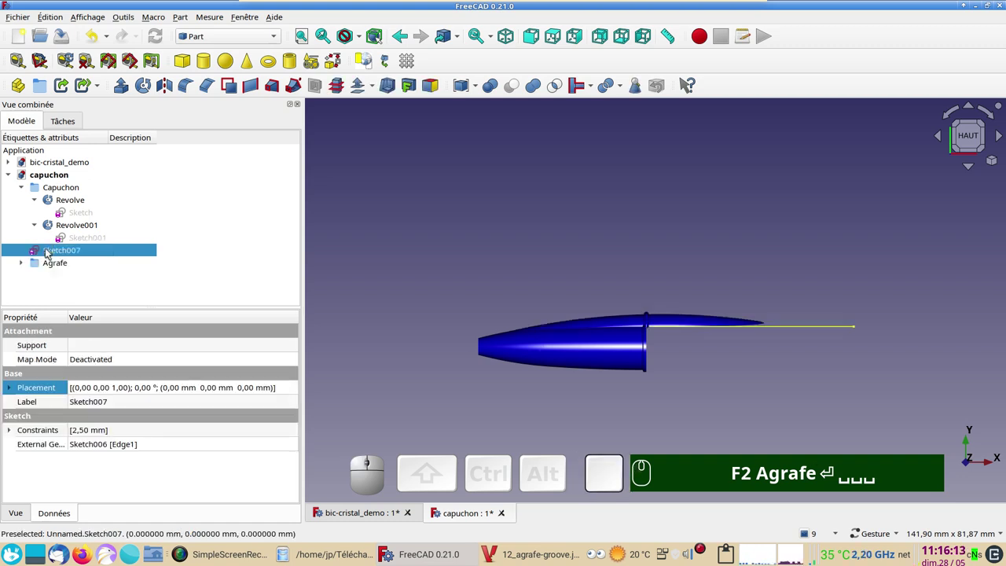
{"action": "key", "text": "space"}
{"action": "left_click_drag", "start_coordinate": [50, 253], "coordinate": [83, 243]}
{"action": "left_click", "coordinate": [26, 188]}
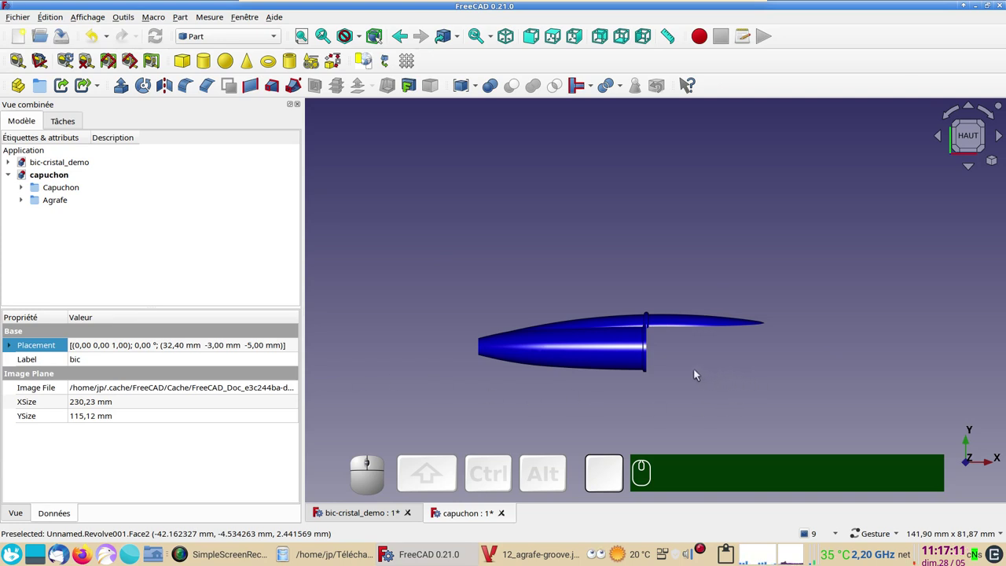
Select Revolve, Revolve001, Cut001 and Cut and create simple copies of them.
{"action": "left_click", "coordinate": [24, 202]}
{"action": "left_click", "coordinate": [24, 190]}
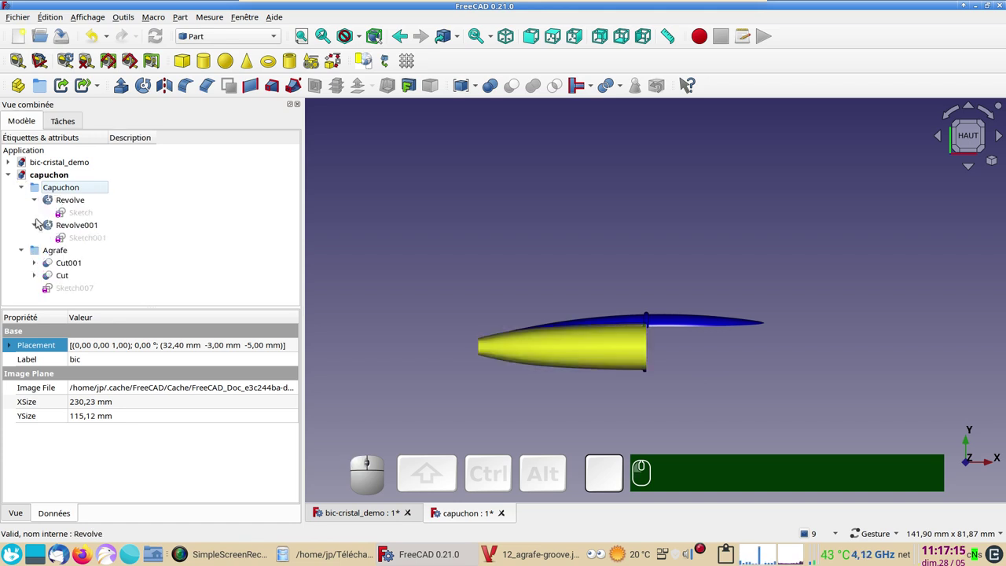
{"action": "left_click", "coordinate": [79, 202]}
{"action": "left_click", "coordinate": [89, 227]}
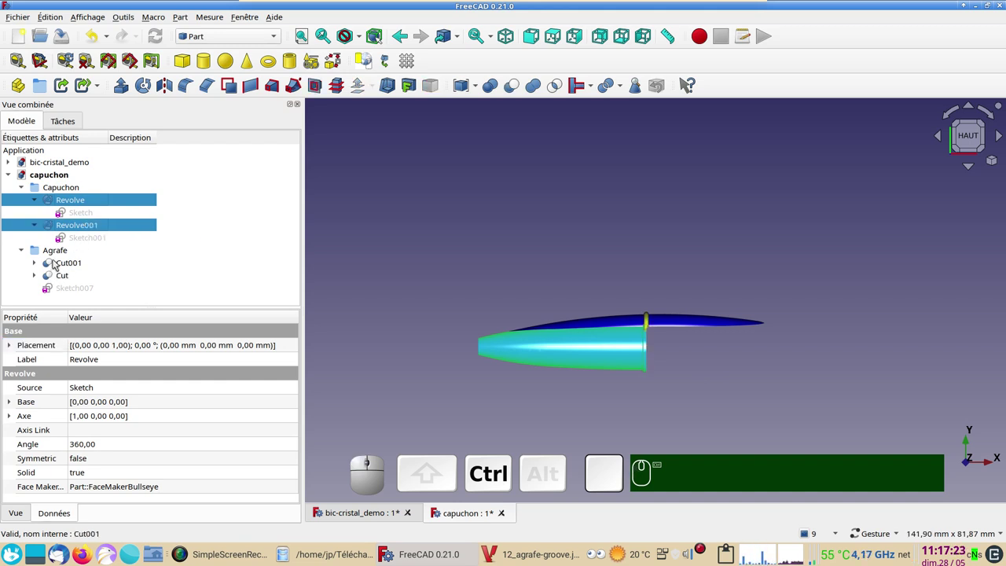
{"action": "left_click", "coordinate": [58, 262]}
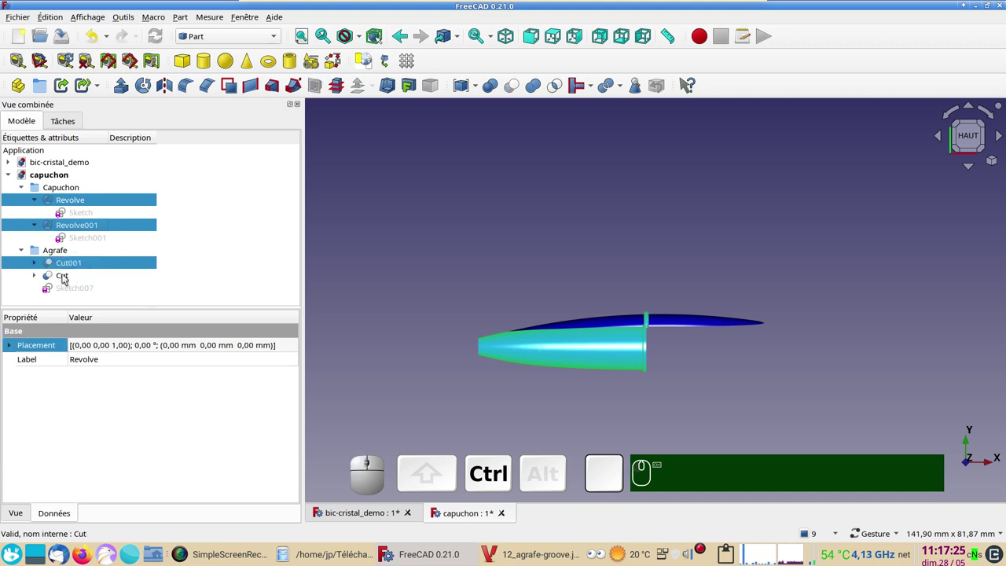
{"action": "left_click", "coordinate": [64, 274]}
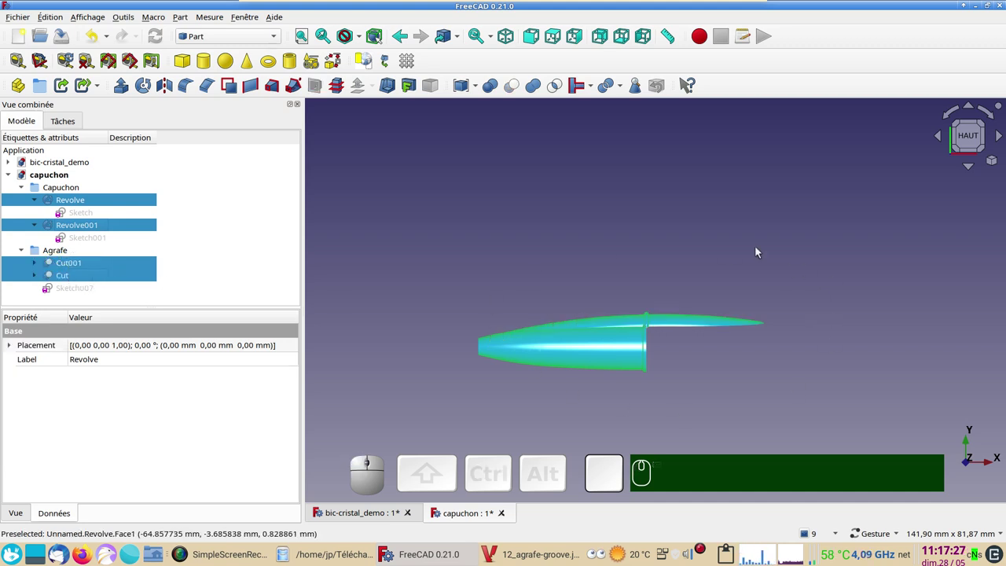
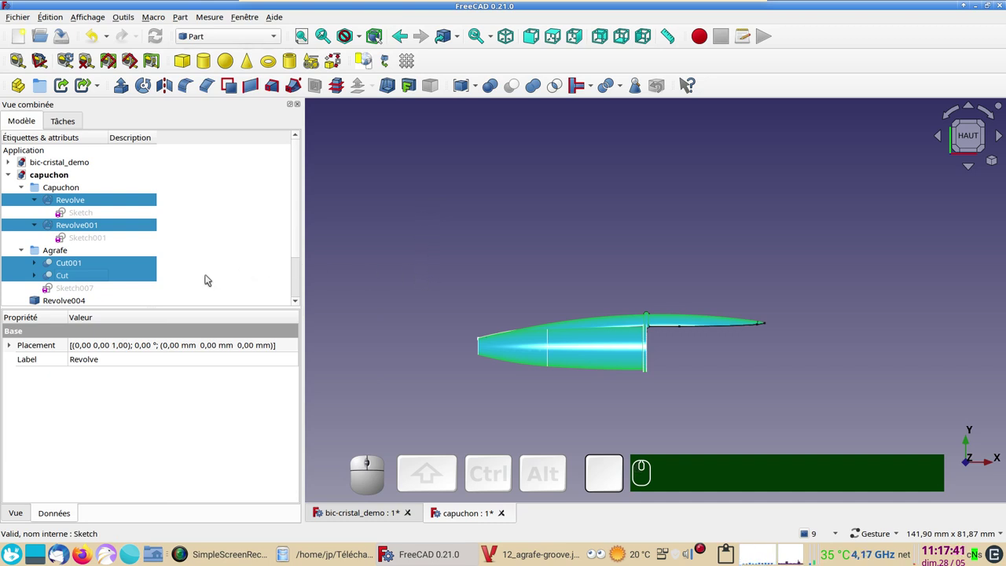
{"action": "scroll", "scroll_direction": "down", "scroll_amount": 3}
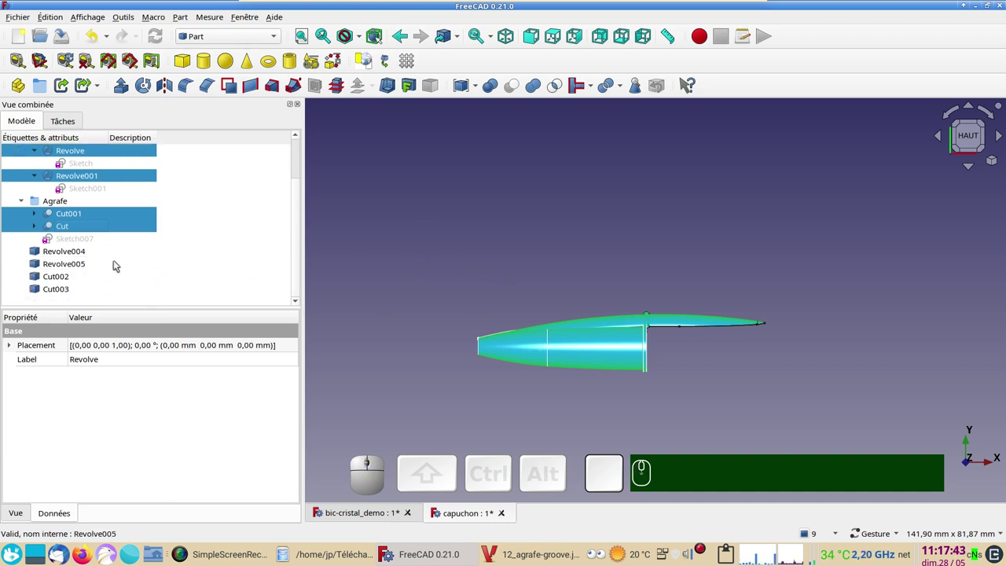
Copy the four copies Revolve004, Revolve005, Cut002 and Cut003 to the clipboard.
{"action": "left_click", "coordinate": [74, 250]}
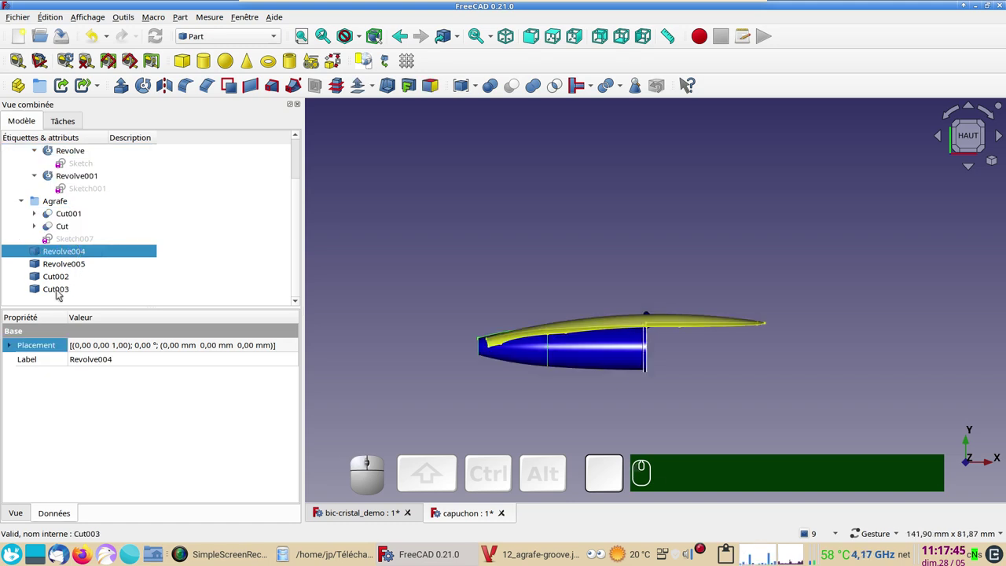
{"action": "left_click", "coordinate": [59, 292]}
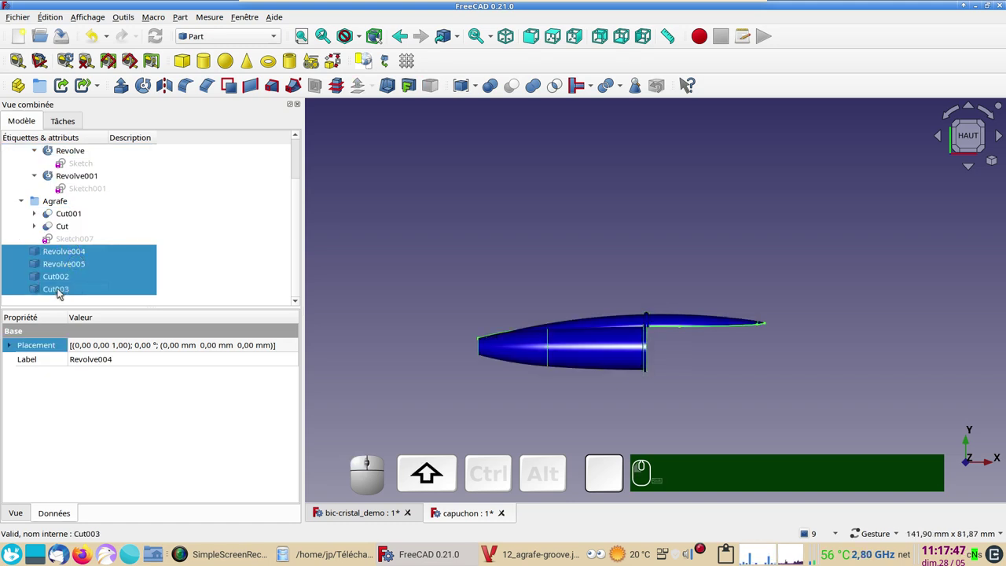
{"action": "key", "text": "ctrl+c"}
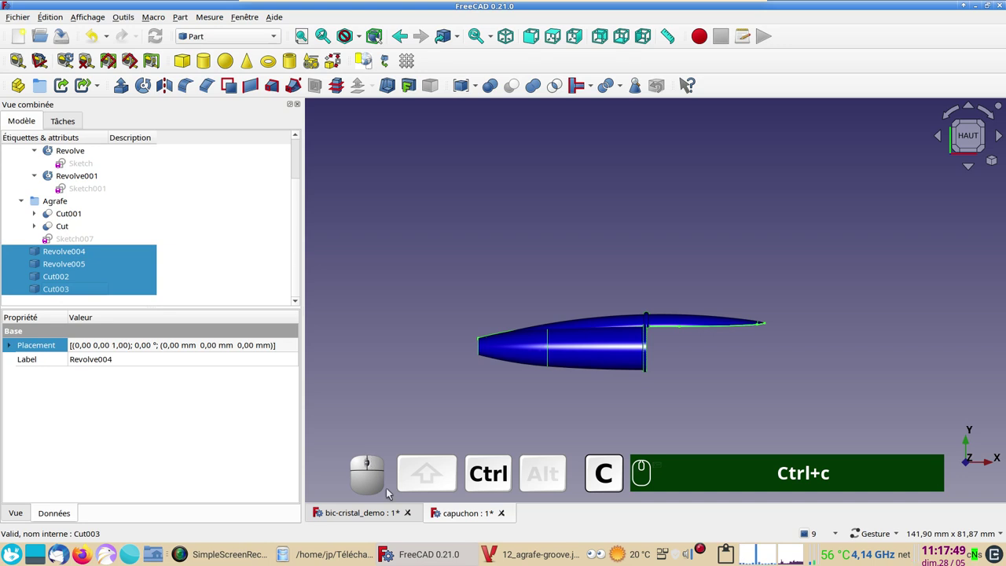
Paste the cap pieces into bic-cristal_demo and select Revolve004 through Cut003 in the tree.
{"action": "left_click", "coordinate": [380, 513]}
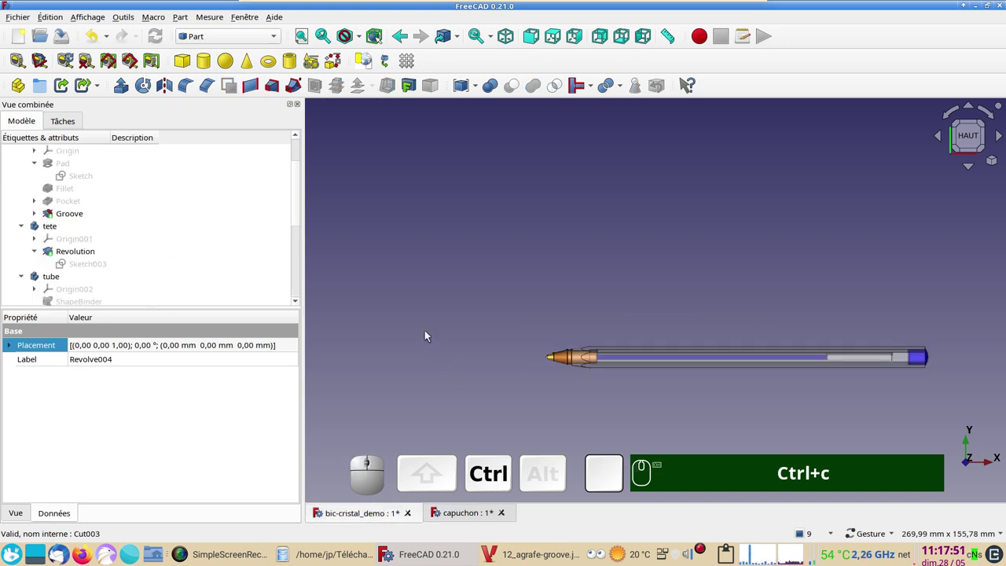
{"action": "key", "text": "ctrl+v"}
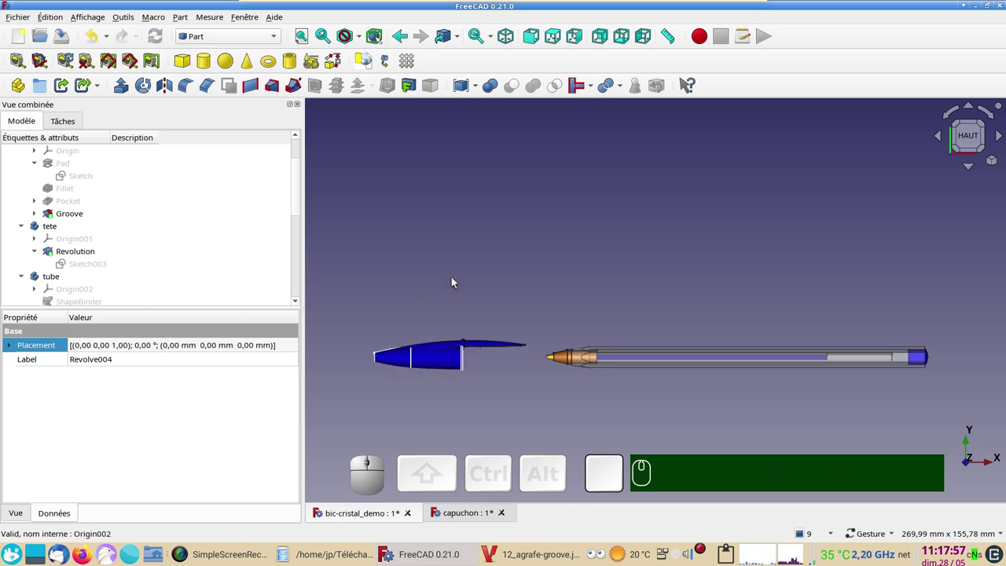
{"action": "scroll", "scroll_direction": "down", "scroll_amount": 3}
{"action": "scroll", "scroll_direction": "up", "scroll_amount": 3}
{"action": "scroll", "scroll_direction": "up", "scroll_amount": 3}
{"action": "scroll", "scroll_direction": "down", "scroll_amount": 3}
{"action": "scroll", "scroll_direction": "up", "scroll_amount": 3}
{"action": "scroll", "scroll_direction": "down", "scroll_amount": 3}
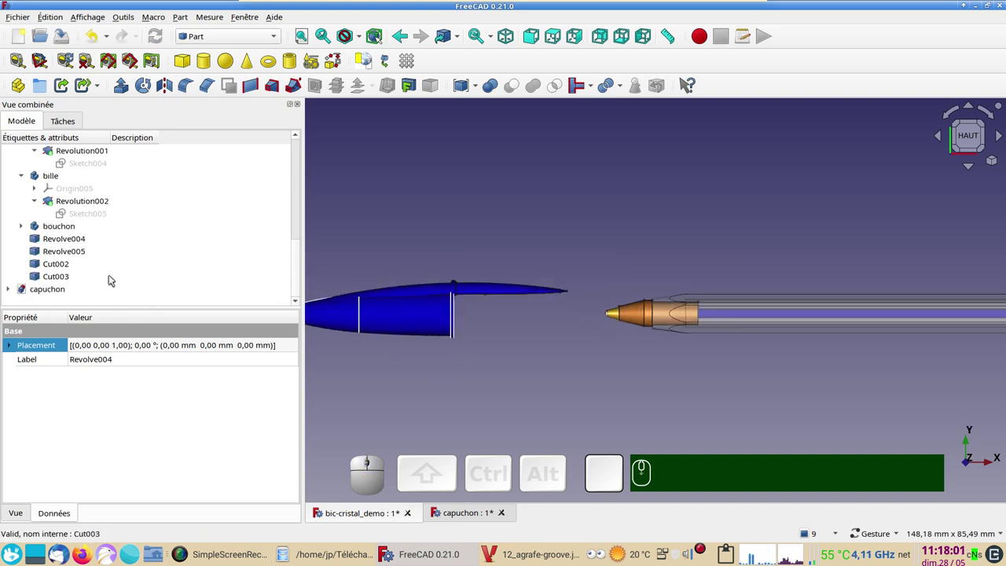
{"action": "left_click", "coordinate": [67, 241]}
{"action": "left_click", "coordinate": [63, 277]}
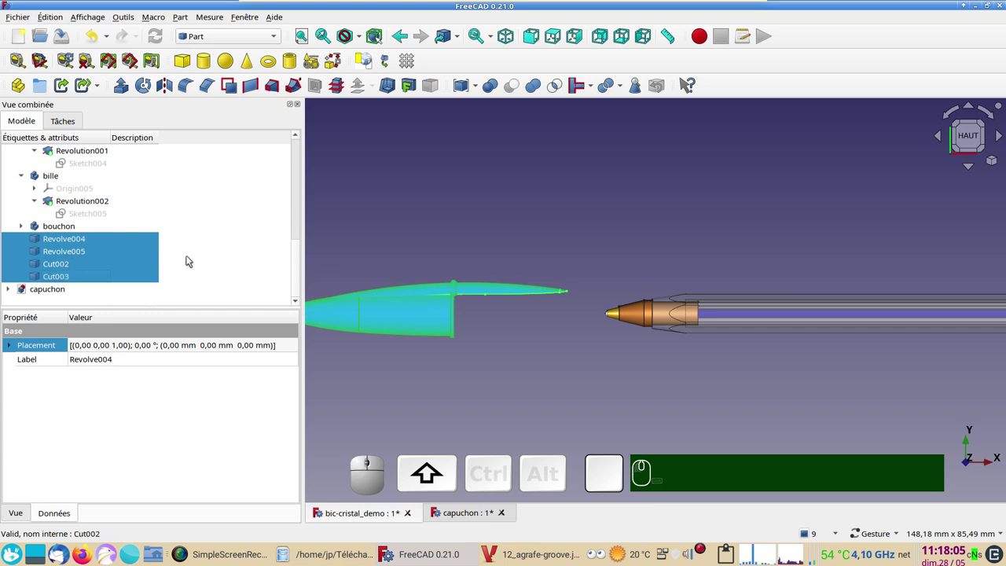
Set the cap pieces' display mode to Shaded with the Plastique brillant material.
{"action": "key", "text": "ctrl+d"}
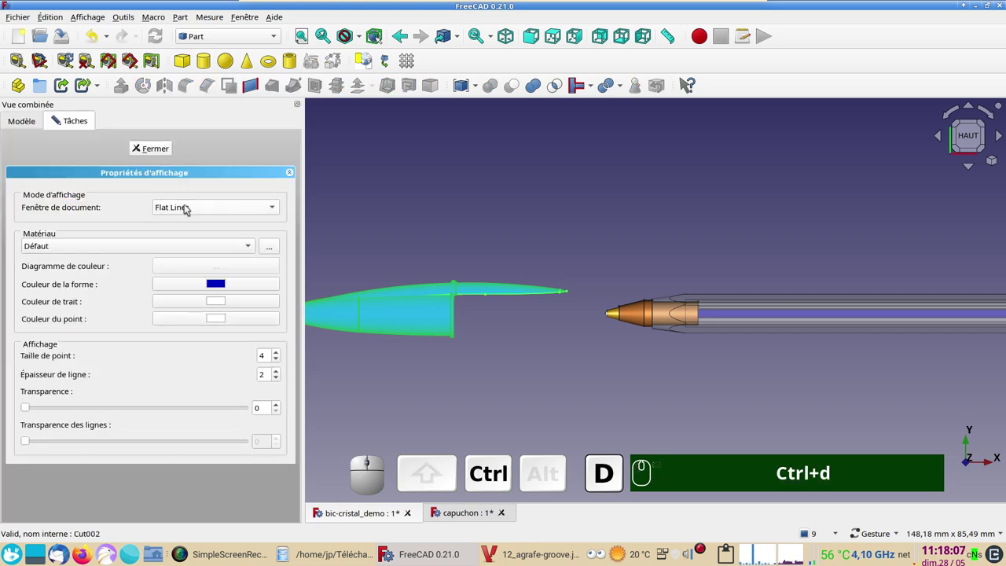
{"action": "left_click", "coordinate": [190, 207]}
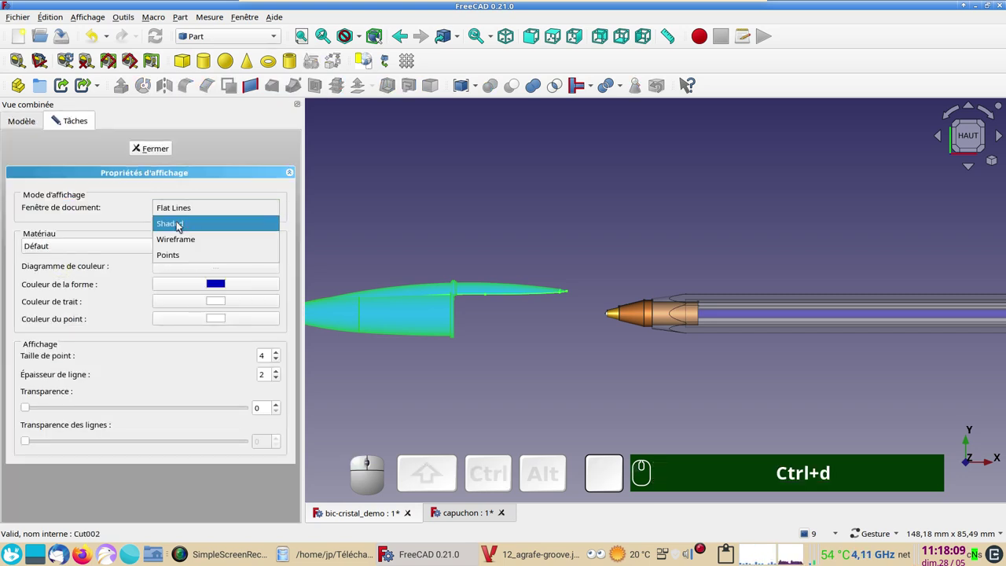
{"action": "left_click", "coordinate": [183, 225]}
{"action": "left_click", "coordinate": [104, 247]}
{"action": "left_click", "coordinate": [103, 487]}
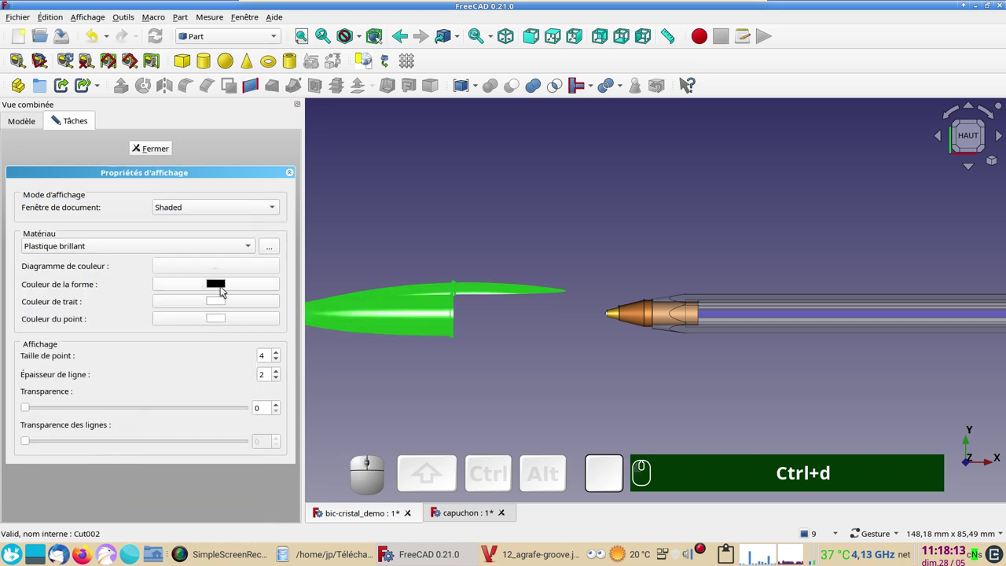
Give the cap pieces the dark blue shape colour #0000b9 and confirm the display settings.
{"action": "left_click", "coordinate": [225, 290]}
{"action": "left_click", "coordinate": [358, 191]}
{"action": "left_click", "coordinate": [623, 180]}
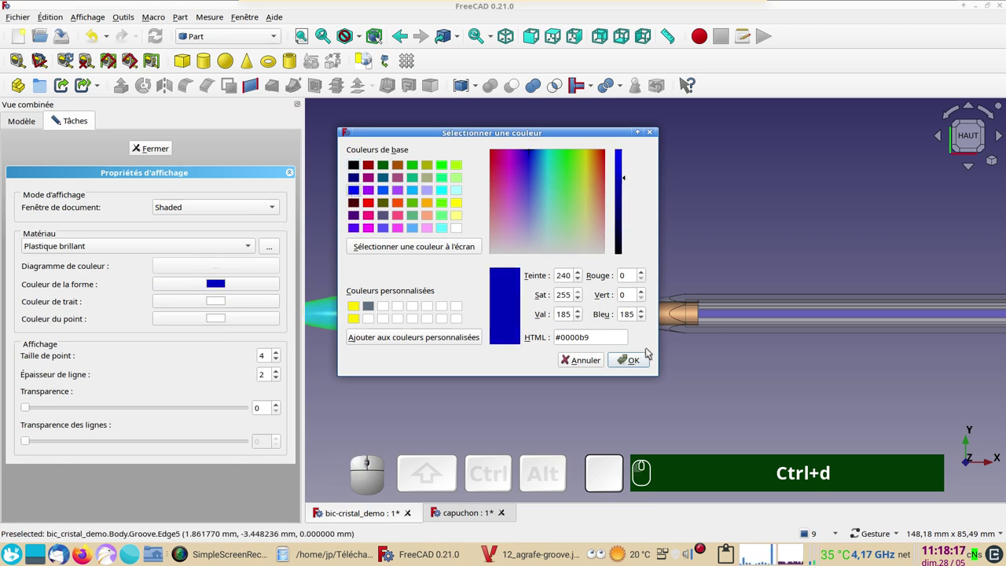
{"action": "left_click", "coordinate": [638, 362]}
{"action": "left_click", "coordinate": [624, 399]}
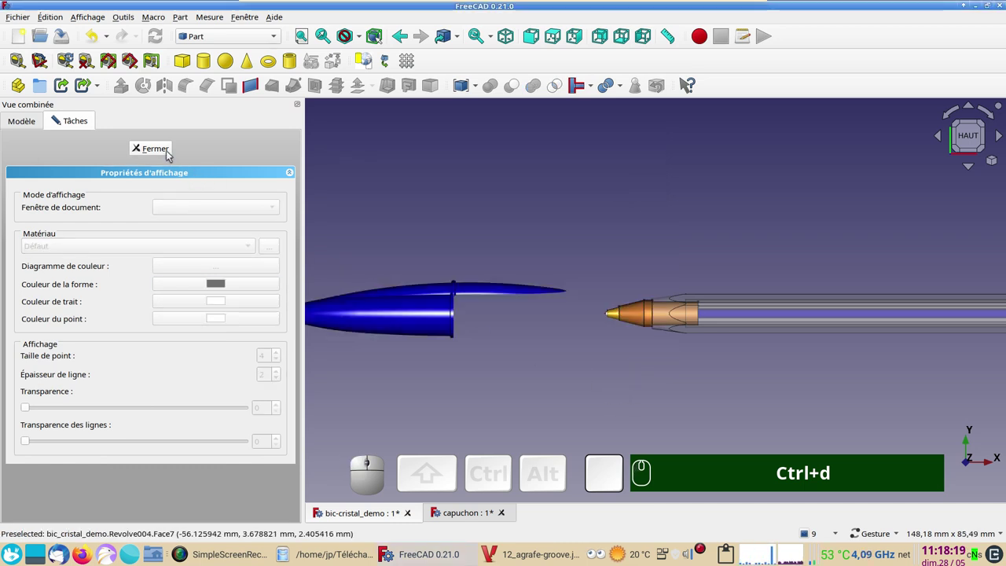
Create a new empty Part container in the pen assembly beside the blue cap pieces.
{"action": "left_click", "coordinate": [167, 150]}
{"action": "scroll", "scroll_direction": "down", "scroll_amount": 3}
{"action": "left_click_drag", "start_coordinate": [709, 315], "coordinate": [557, 346]}
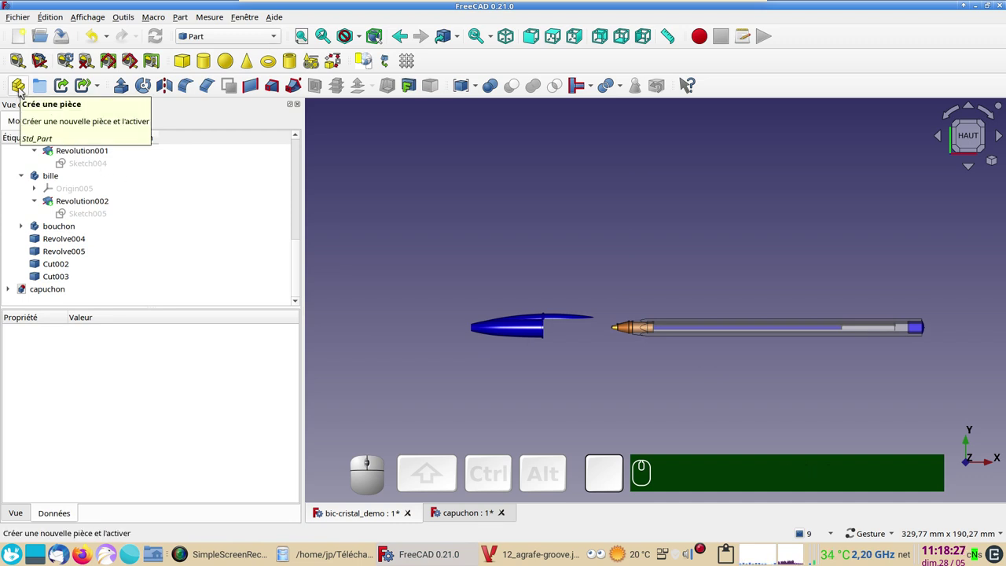
{"action": "left_click", "coordinate": [24, 91]}
{"action": "scroll", "scroll_direction": "down", "scroll_amount": 3}
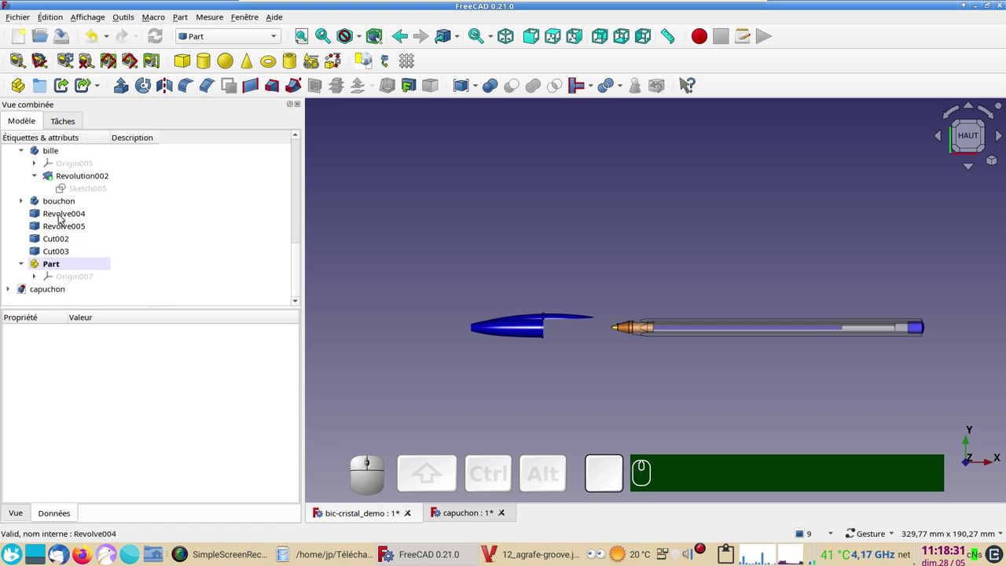
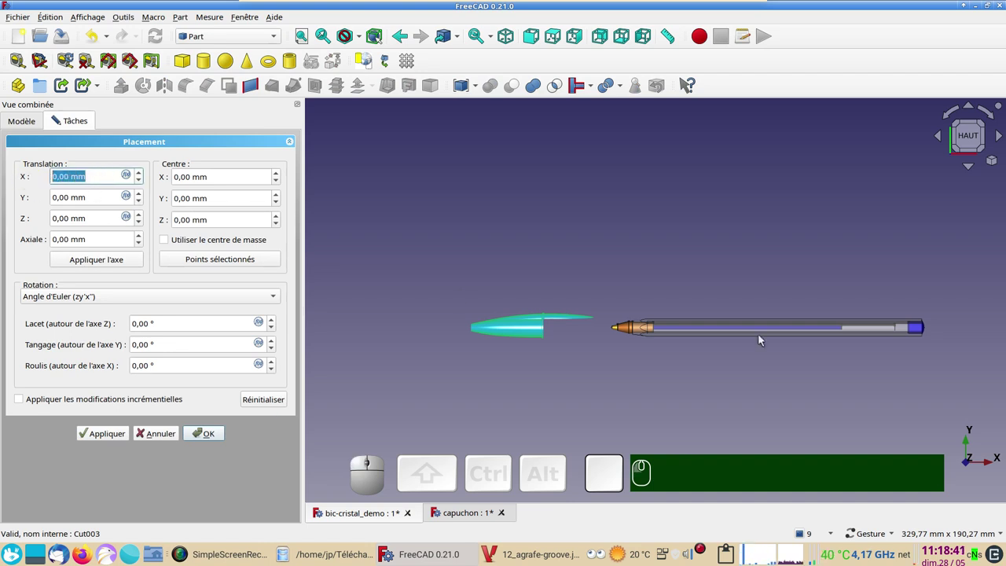
Offset the cap 50 mm in X, check it over the pen tip and confirm the placement.
{"action": "key", "text": "KP_5"}
{"action": "key", "text": "KP_0"}
{"action": "scroll", "scroll_direction": "up", "scroll_amount": 3}
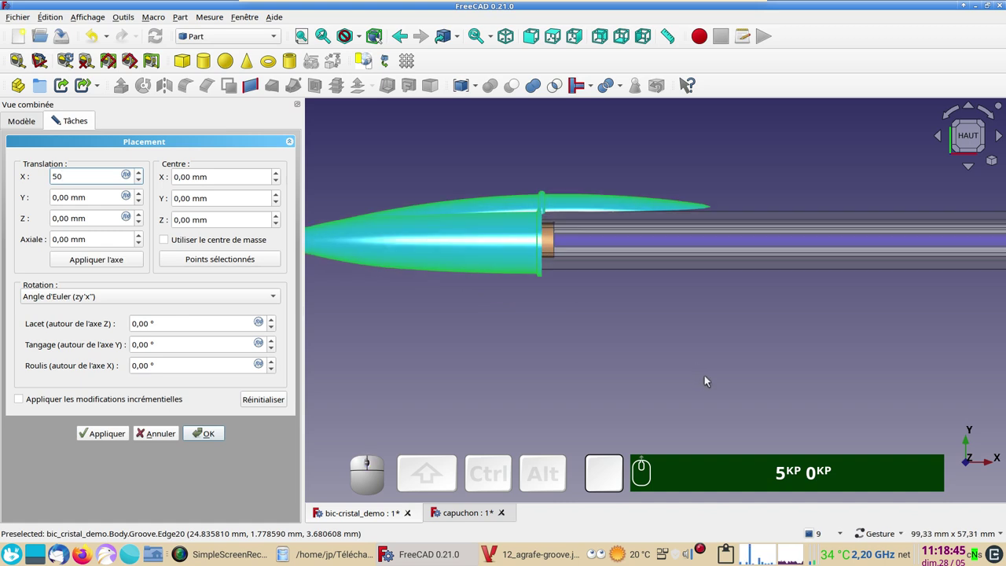
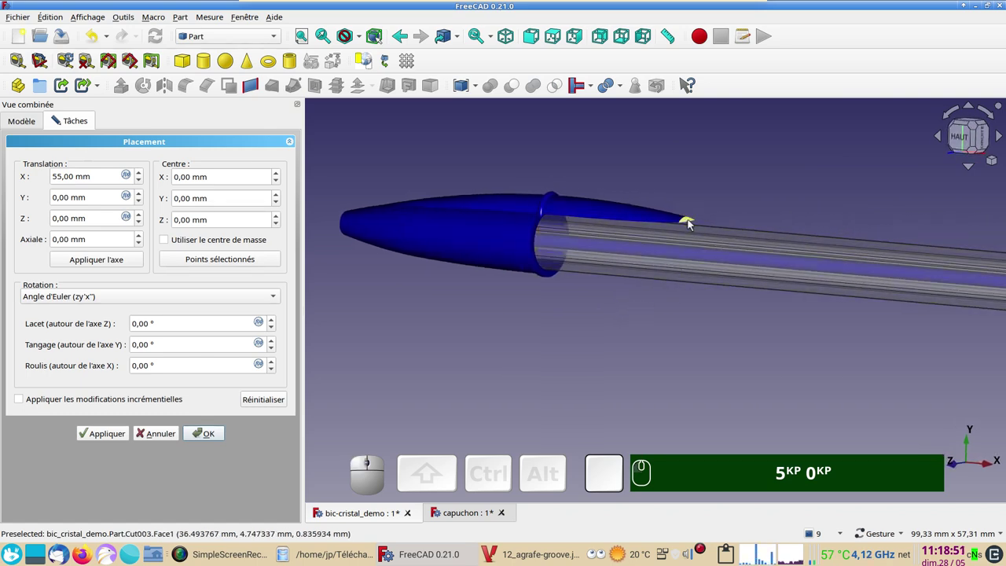
{"action": "left_click_drag", "start_coordinate": [723, 317], "coordinate": [898, 191]}
{"action": "left_click", "coordinate": [982, 143]}
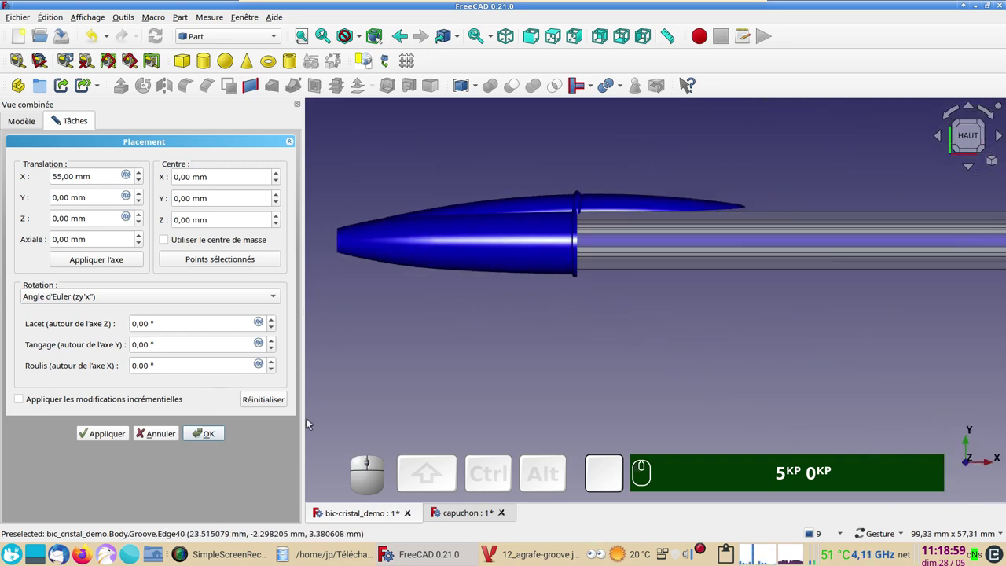
{"action": "left_click", "coordinate": [217, 435]}
Drag the four cap pieces into the new Part container in the model tree.
{"action": "scroll", "scroll_direction": "down", "scroll_amount": 3}
{"action": "left_click_drag", "start_coordinate": [509, 267], "coordinate": [549, 264]}
{"action": "right_click", "coordinate": [594, 352]}
{"action": "scroll", "scroll_direction": "down", "scroll_amount": 3}
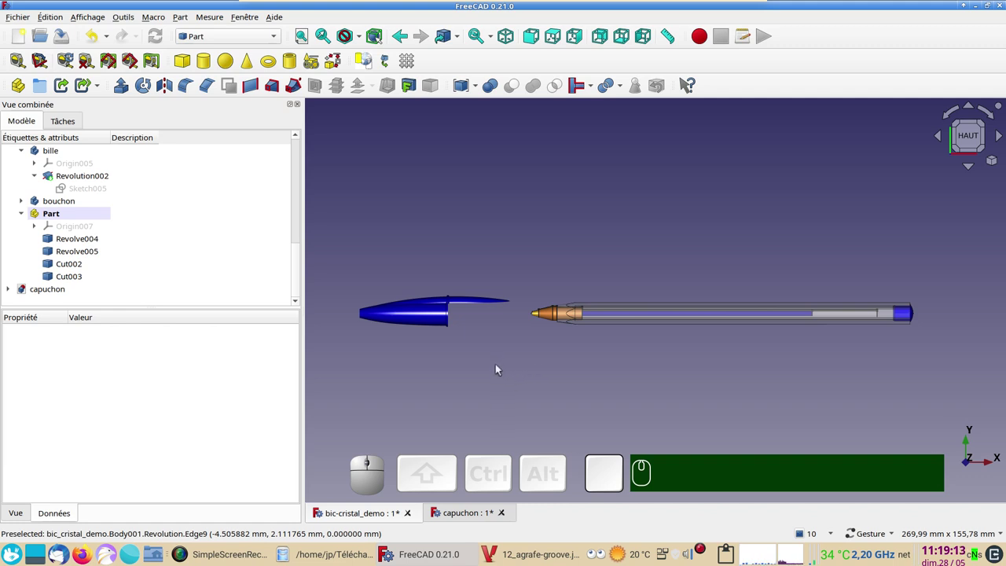
{"action": "left_click_drag", "start_coordinate": [413, 273], "coordinate": [647, 256]}
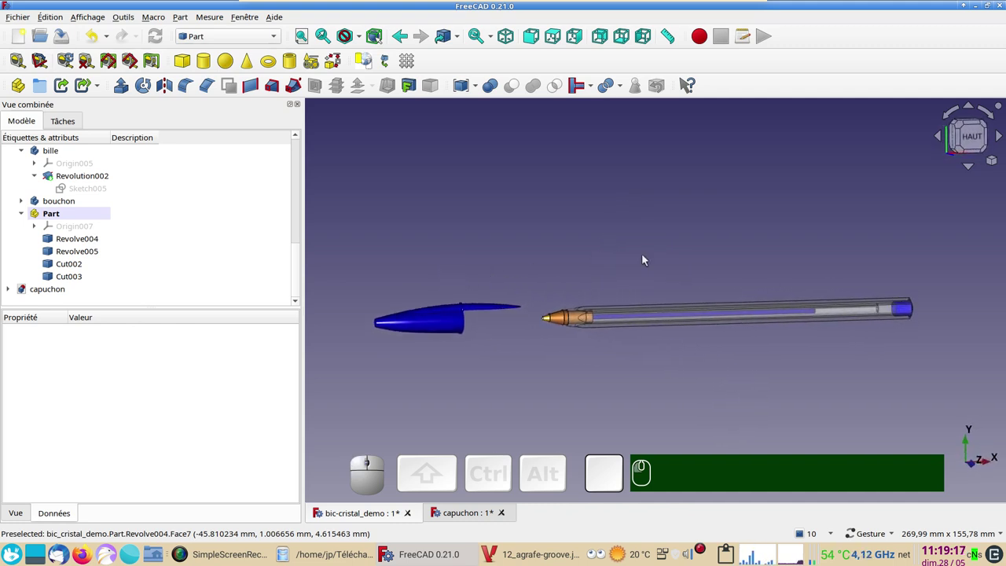
{"action": "left_click", "coordinate": [976, 140]}
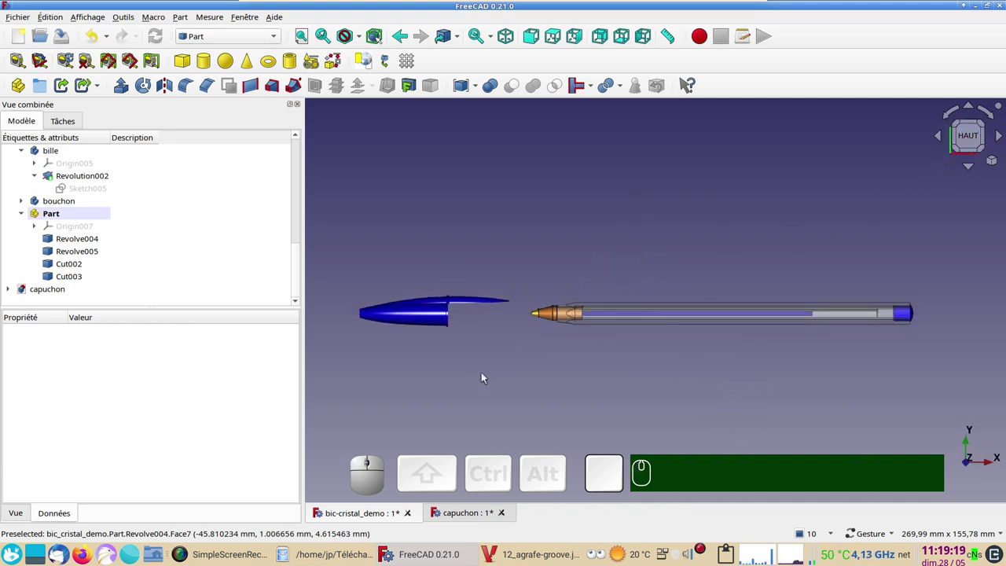